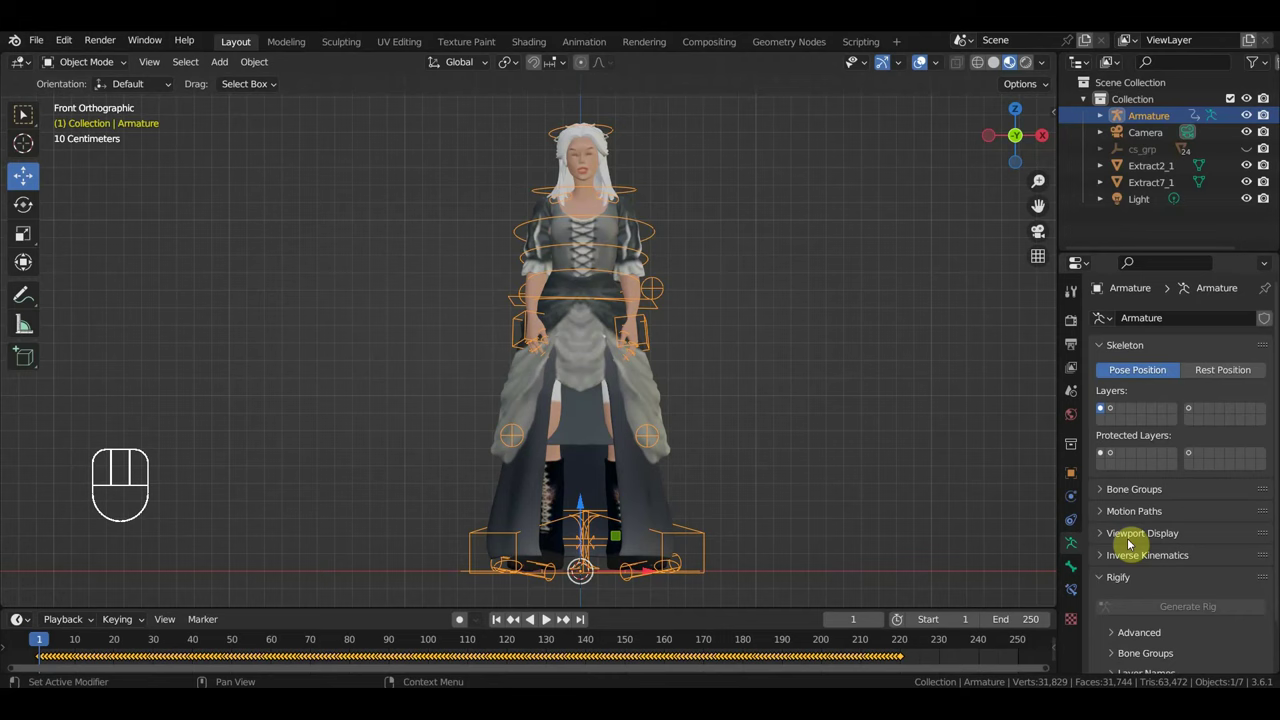
Step: Reveal the armature's Viewport Display options and enter Edit Mode on its bones
click(1133, 541)
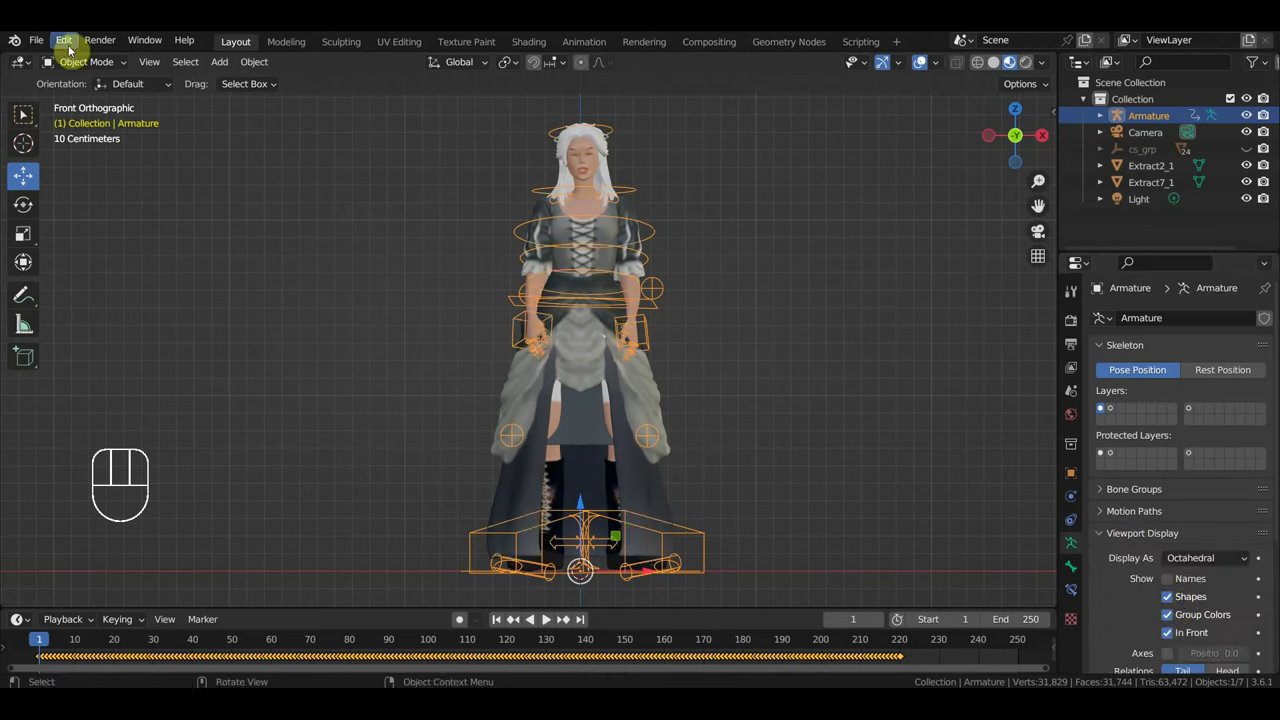
drag(78, 68, 26, 112)
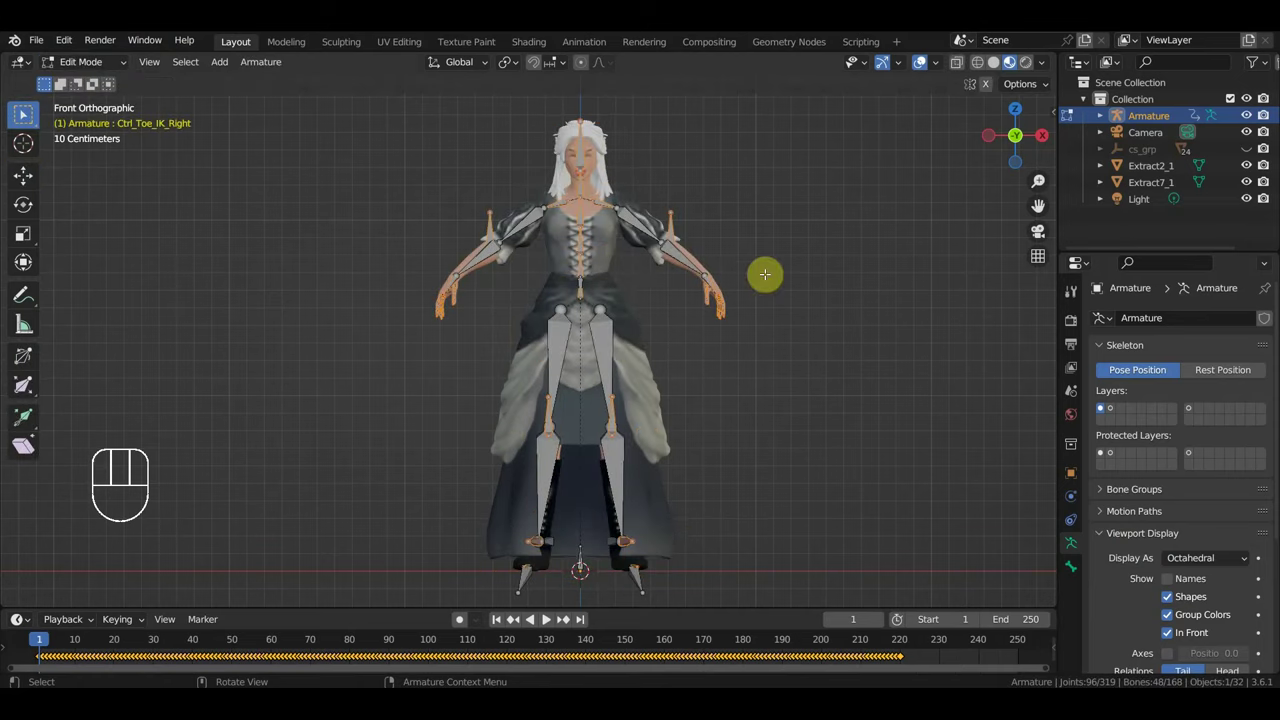
Step: From the right view, add a Ctrl_Head bone and position it beside the character's head
key(KP_3)
middle_click(28, 113)
middle_click(28, 113)
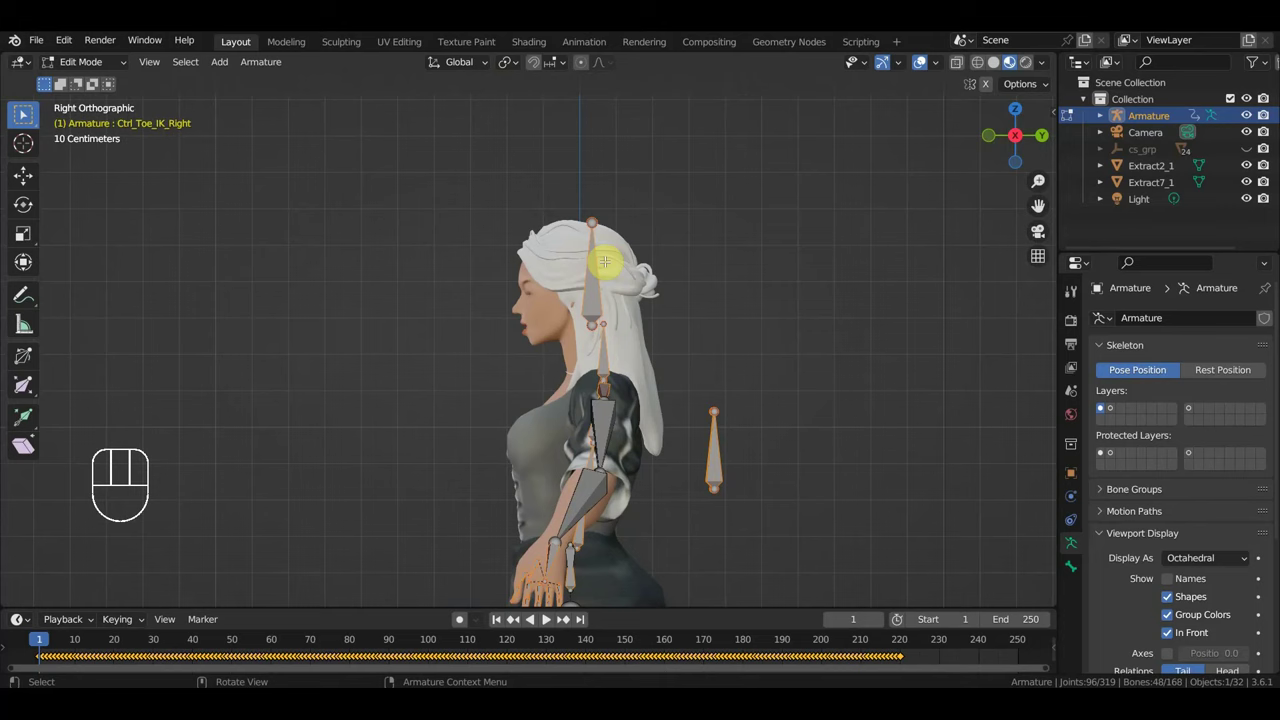
click(28, 113)
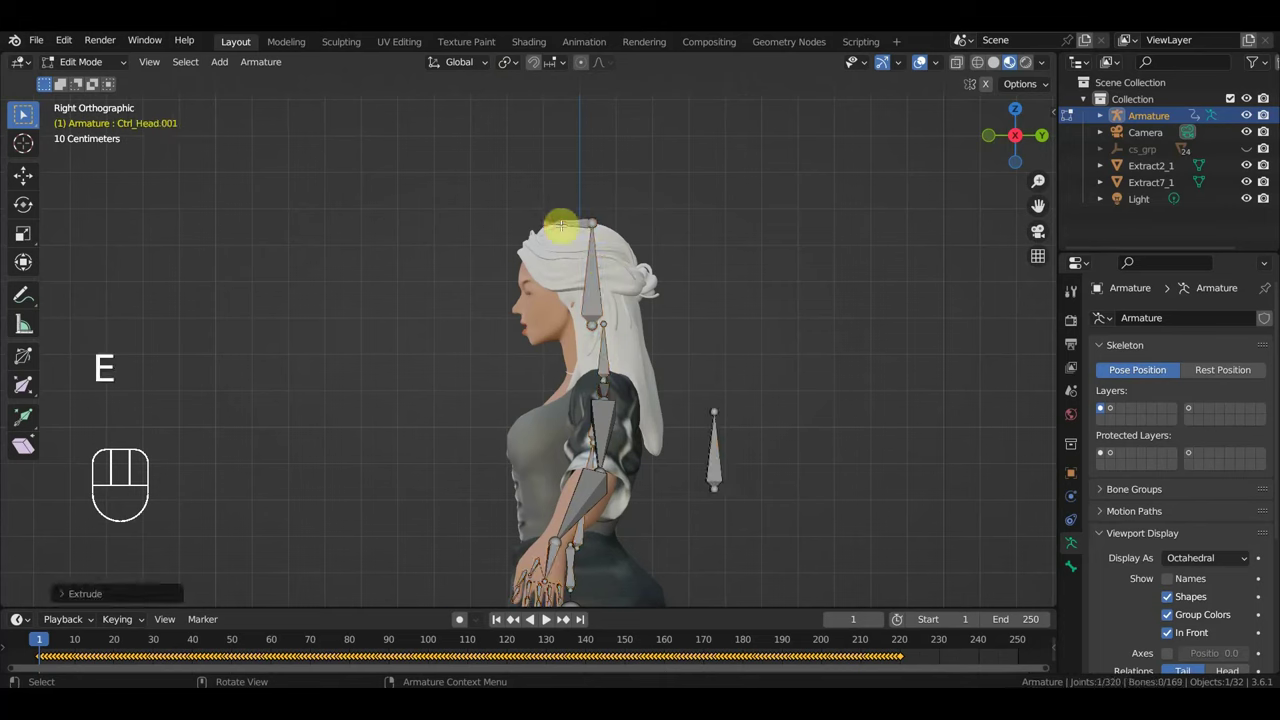
click(28, 113)
key(alt+p)
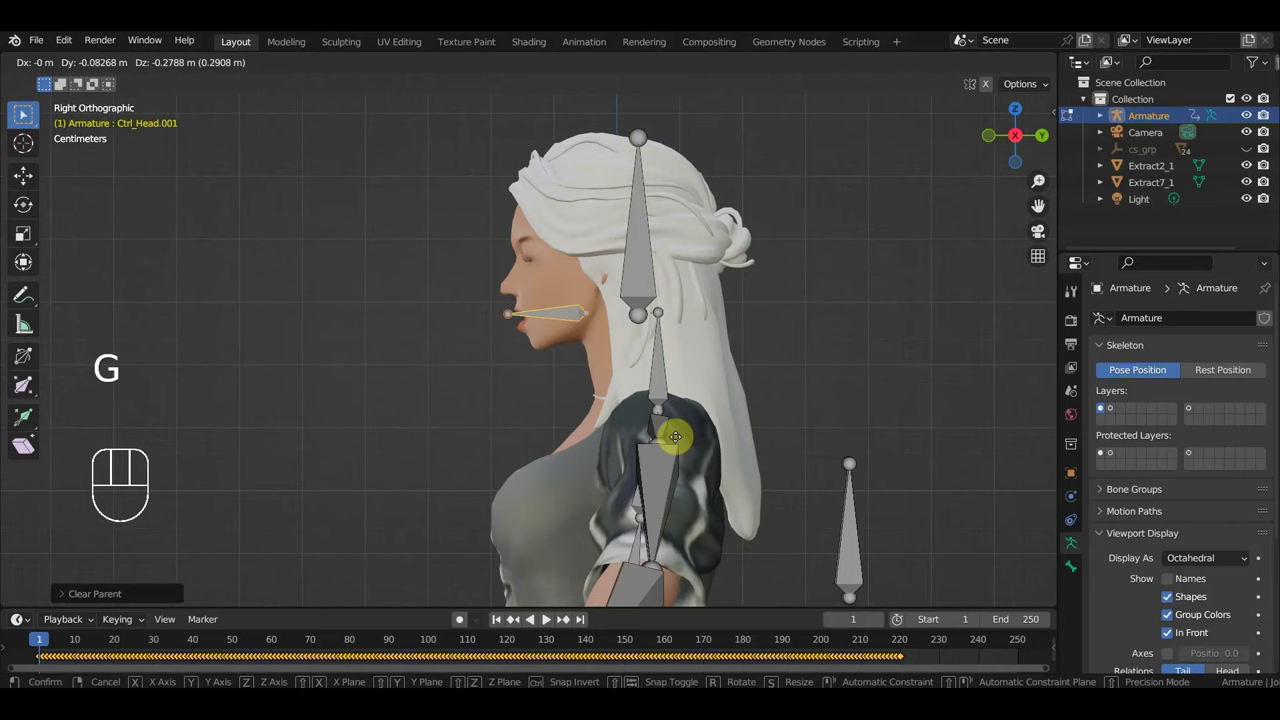
click(28, 113)
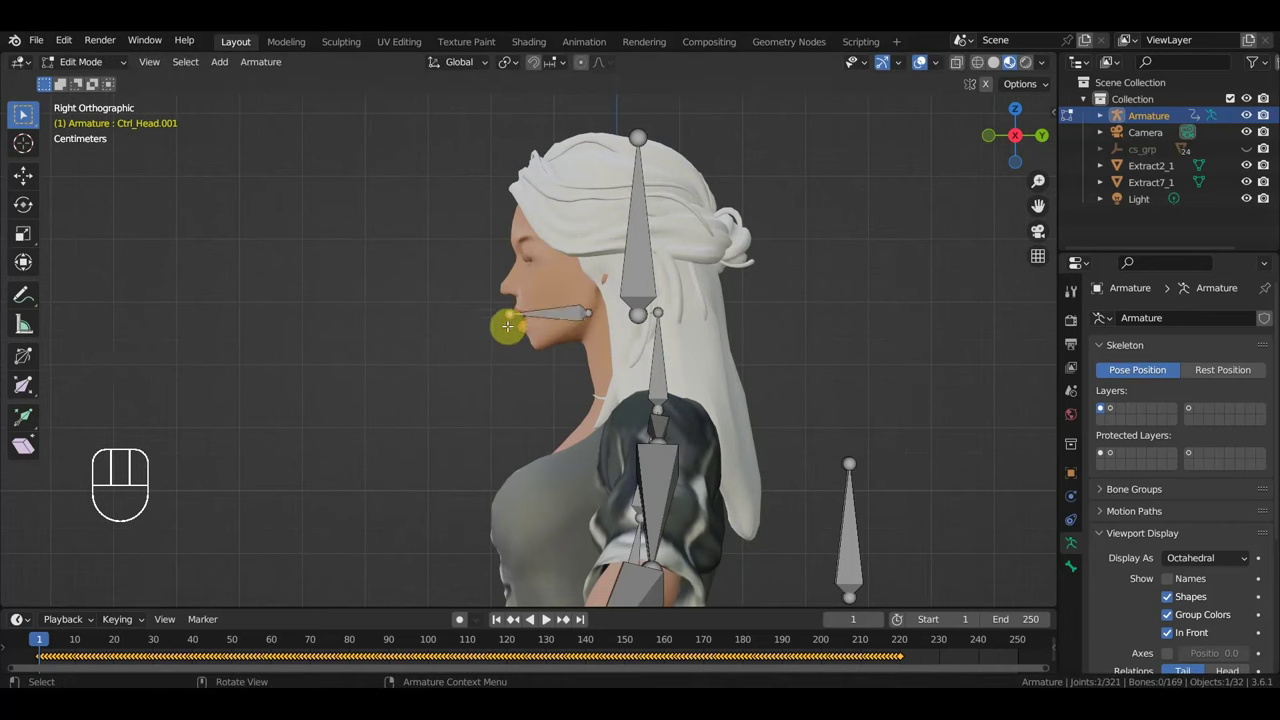
click(28, 113)
key(g)
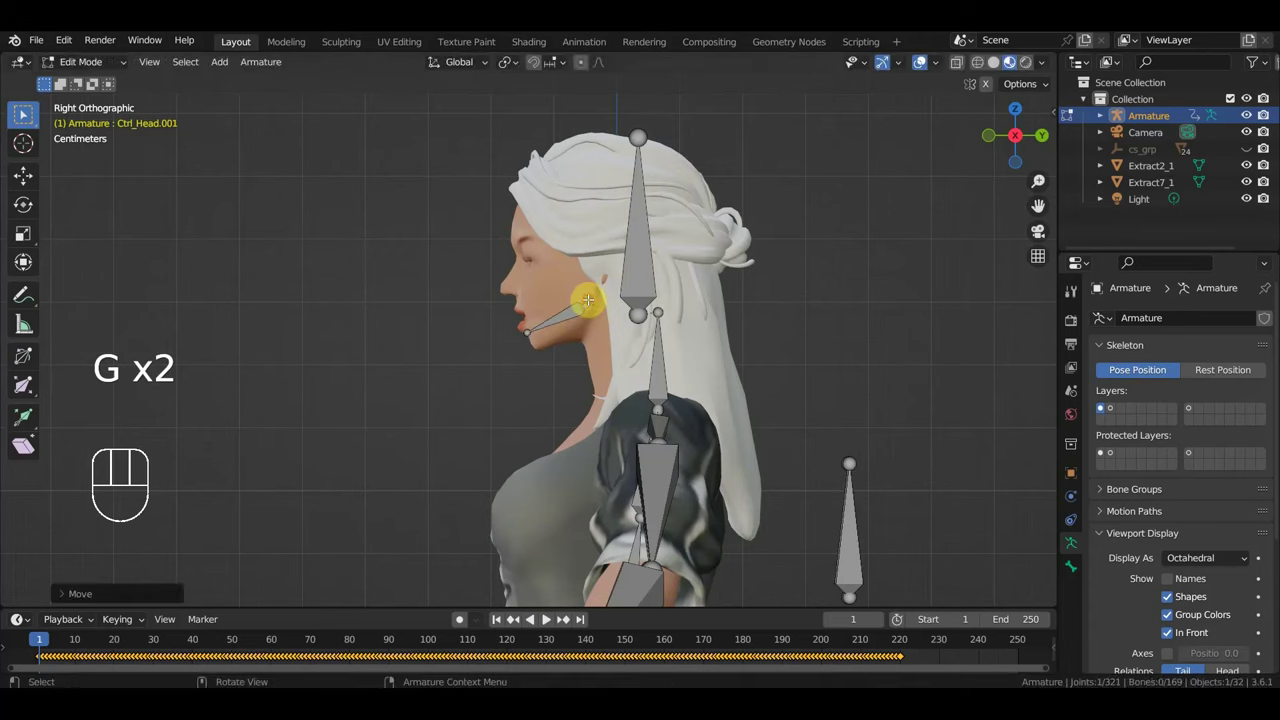
click(28, 113)
Step: Duplicate the head control as Ctrl_Head.003 atop the head and hide the rest of the rig
key(shift+d)
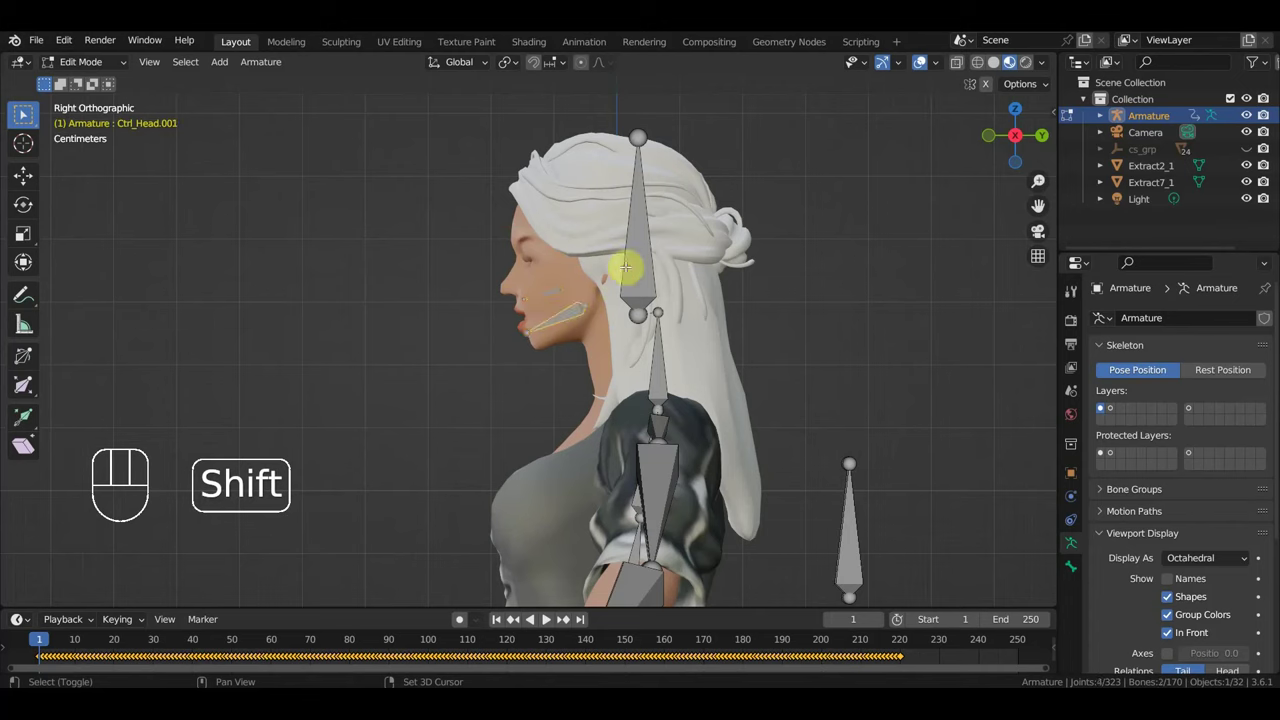
click(28, 113)
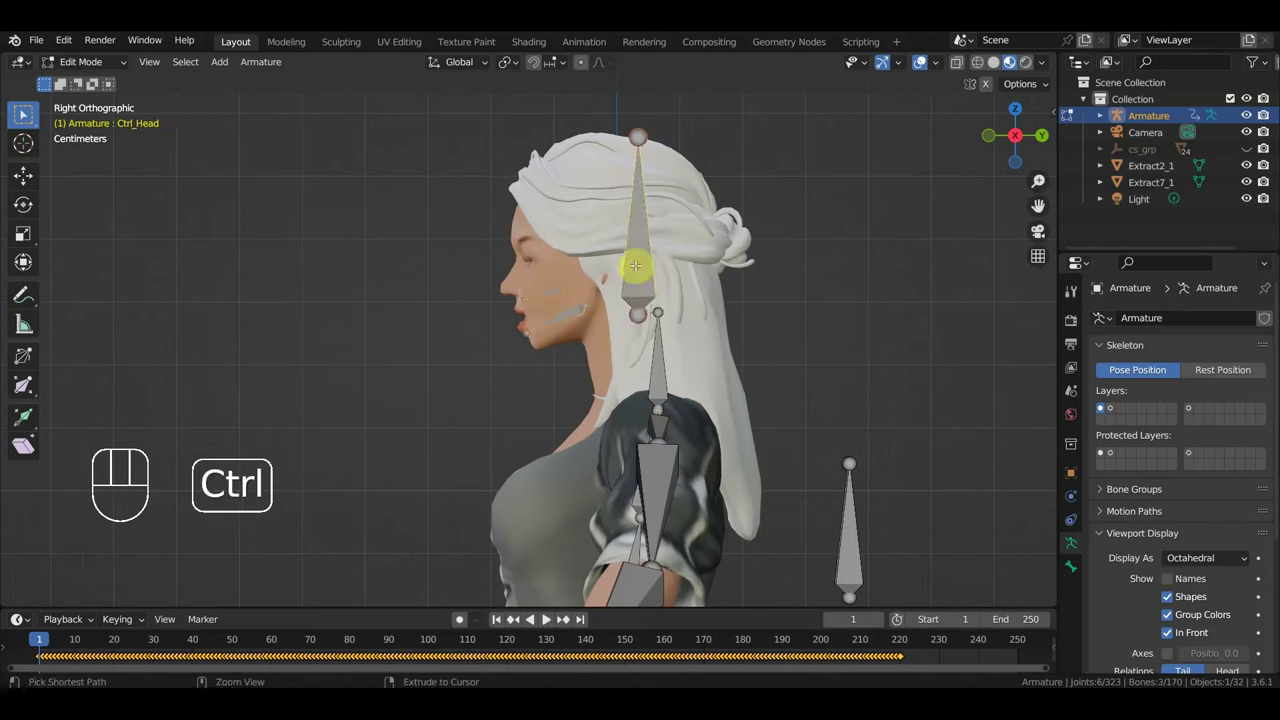
key(ctrl+p)
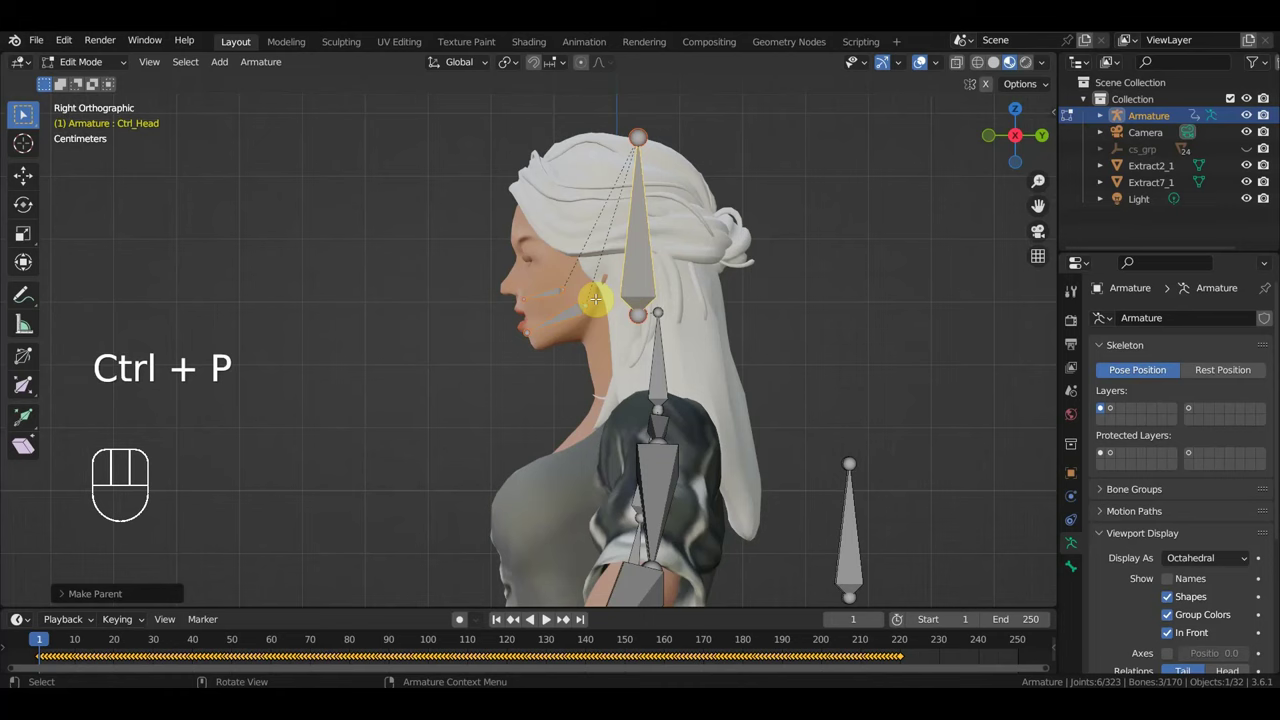
click(28, 113)
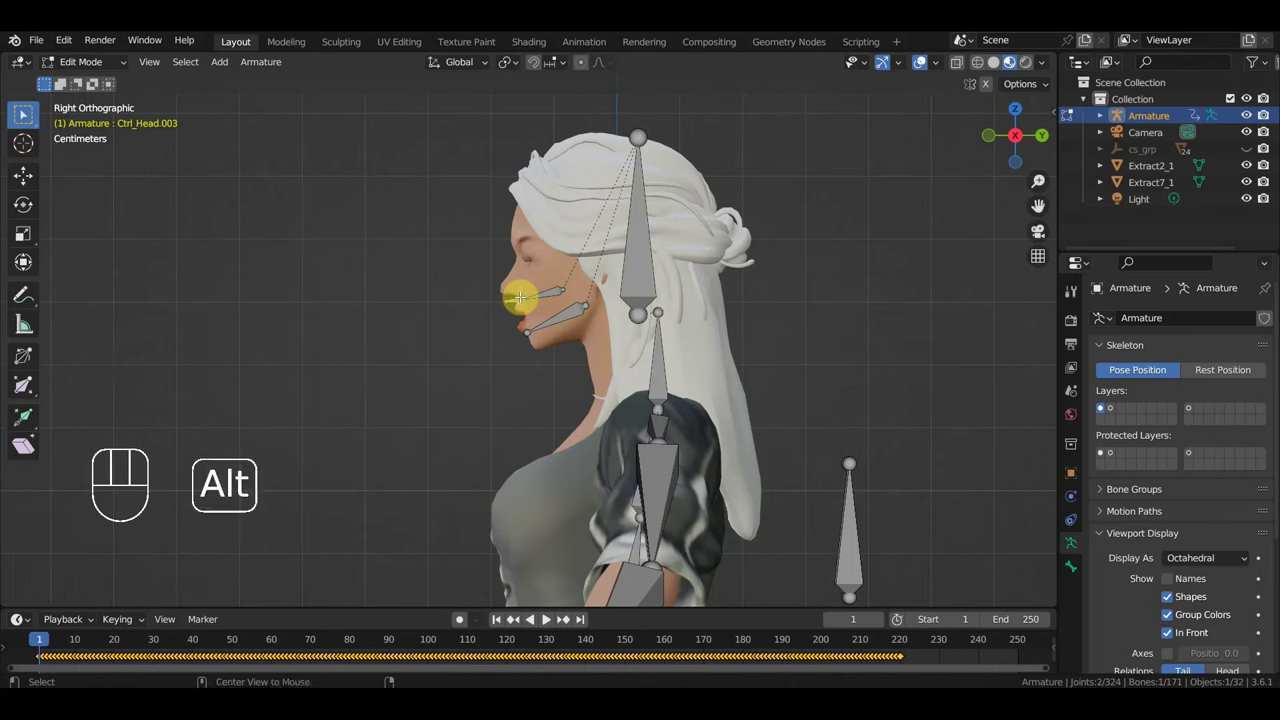
key(alt+p)
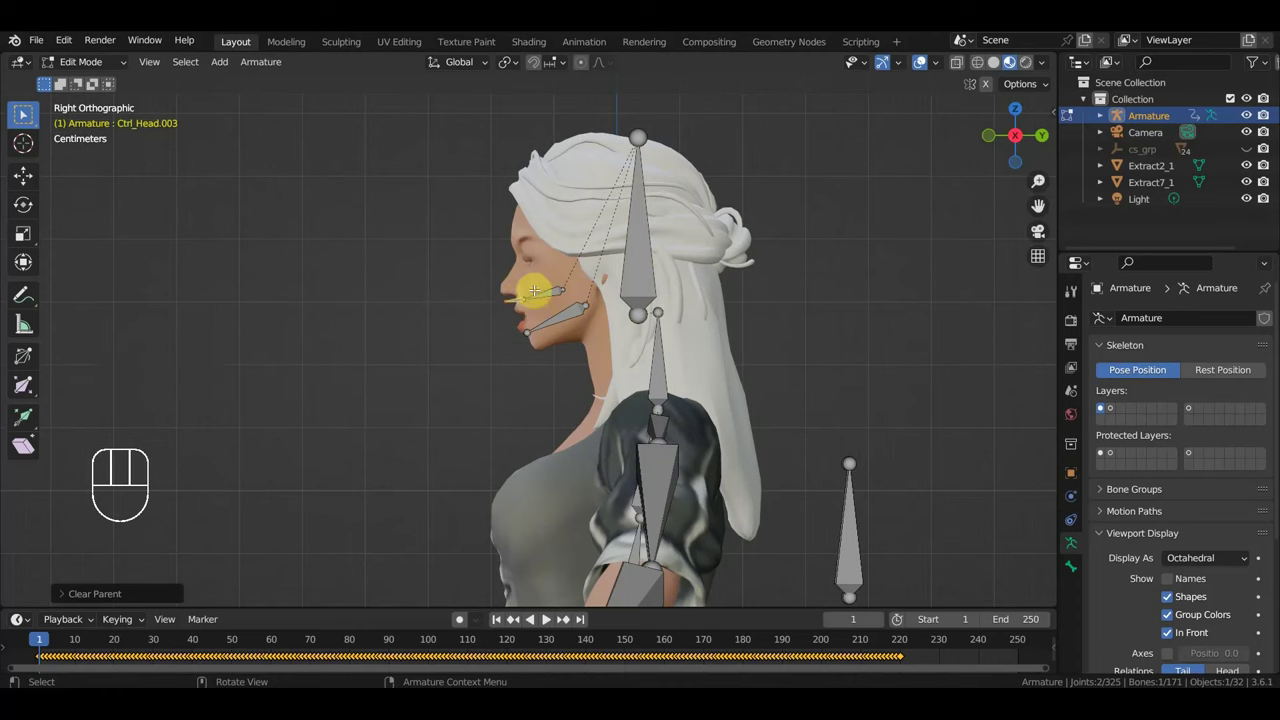
key(ctrl+i)
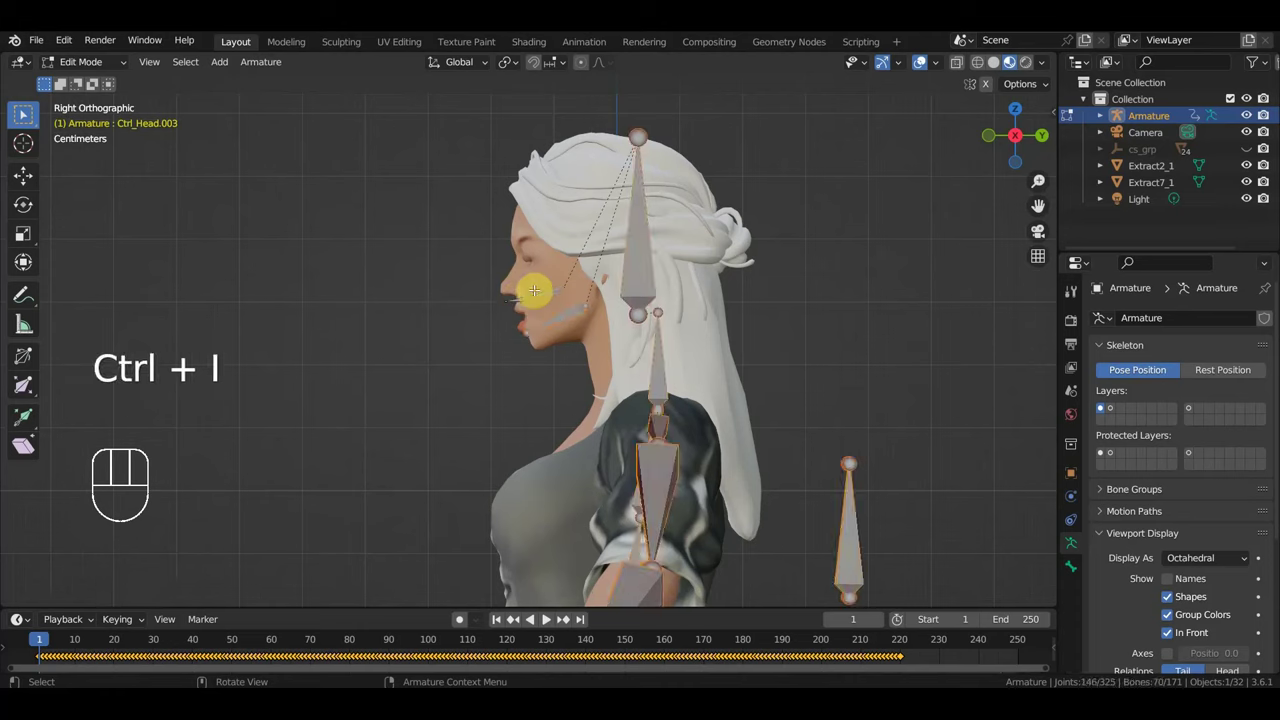
Step: From the front view, duplicate small head-control bones down near the jaw and mouth
key(h)
click(28, 113)
key(KP_1)
middle_click(28, 113)
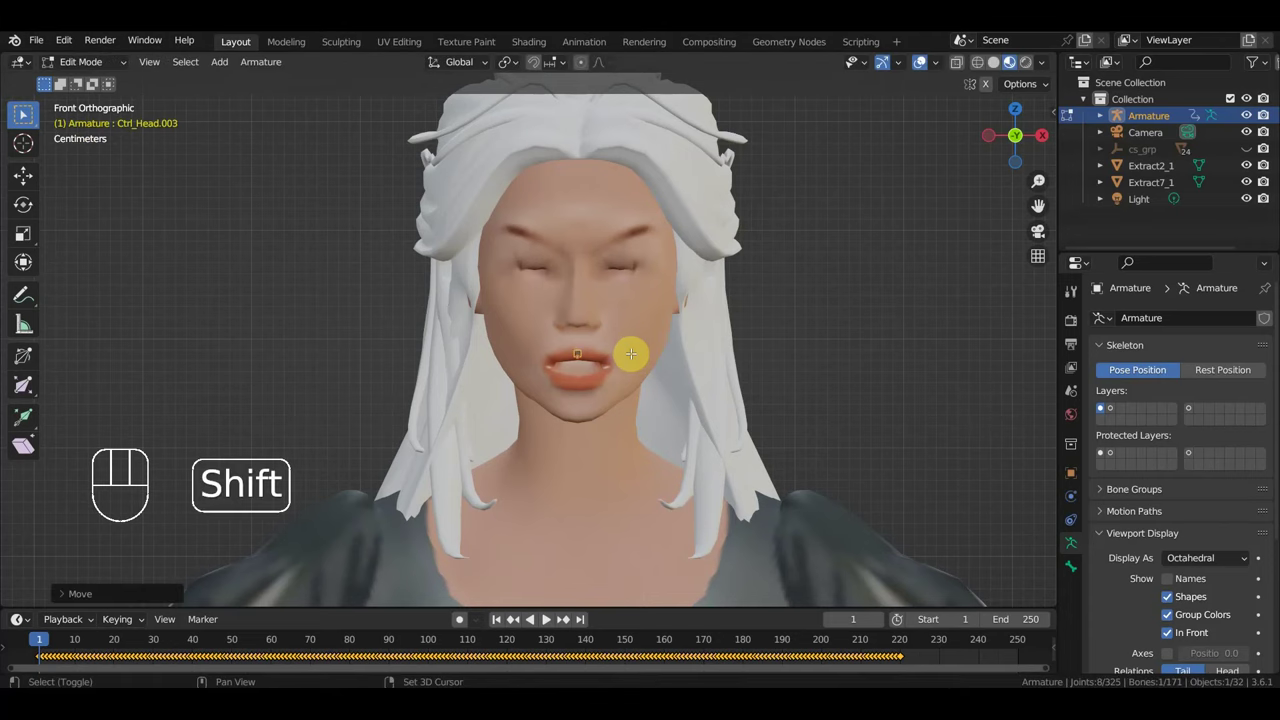
key(shift+d)
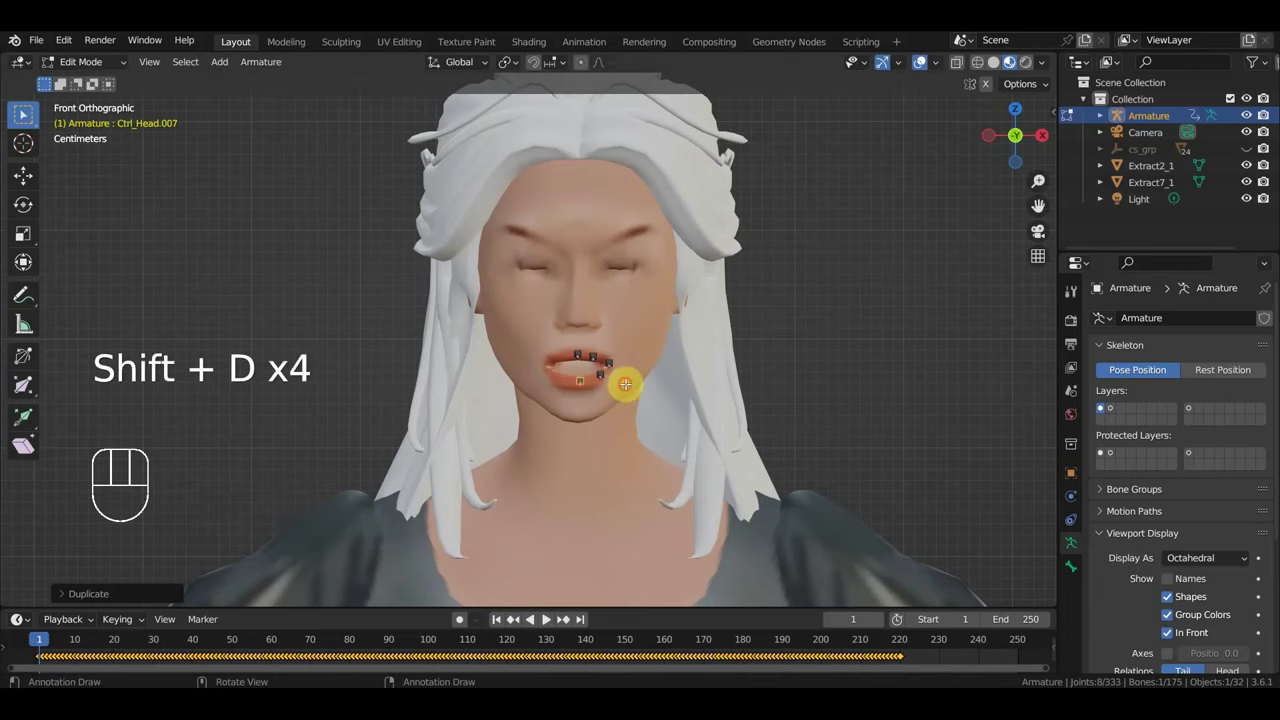
middle_click(28, 113)
middle_click(28, 113)
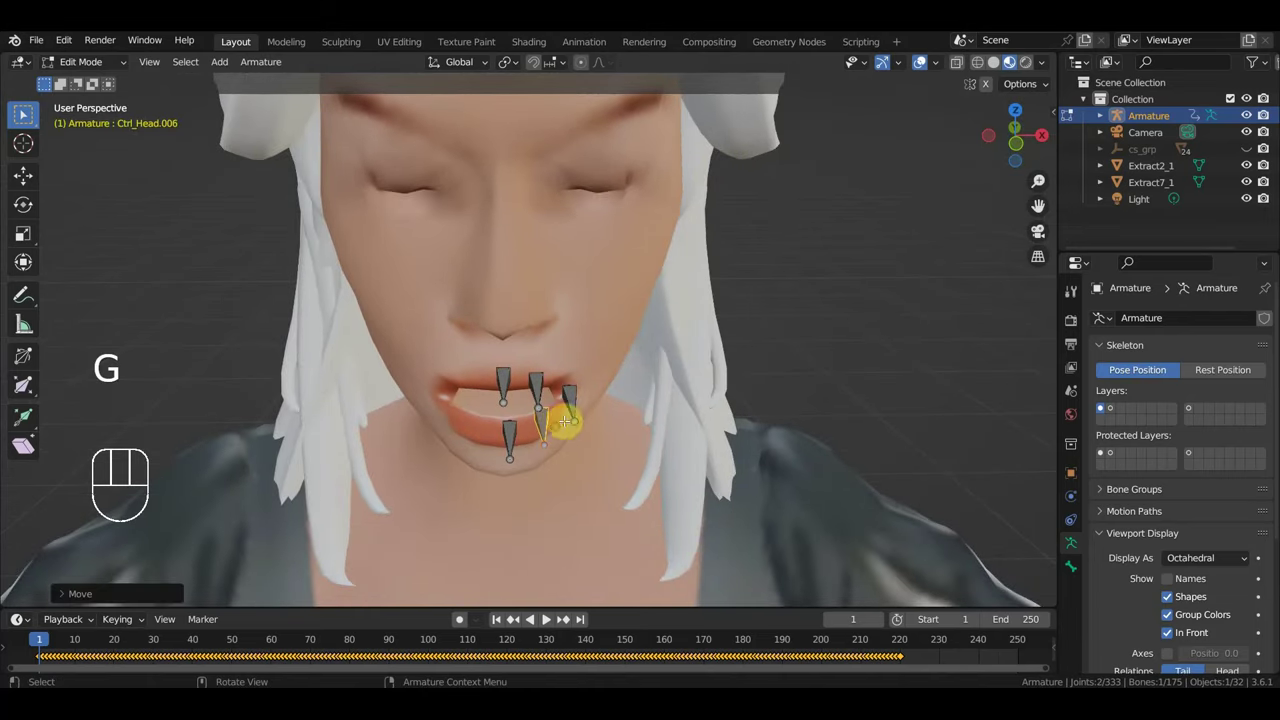
Step: Nudge the new mouth control bones Ctrl_Head.004 and .005 into place near jaw and neck
click(28, 113)
drag(28, 113, 28, 113)
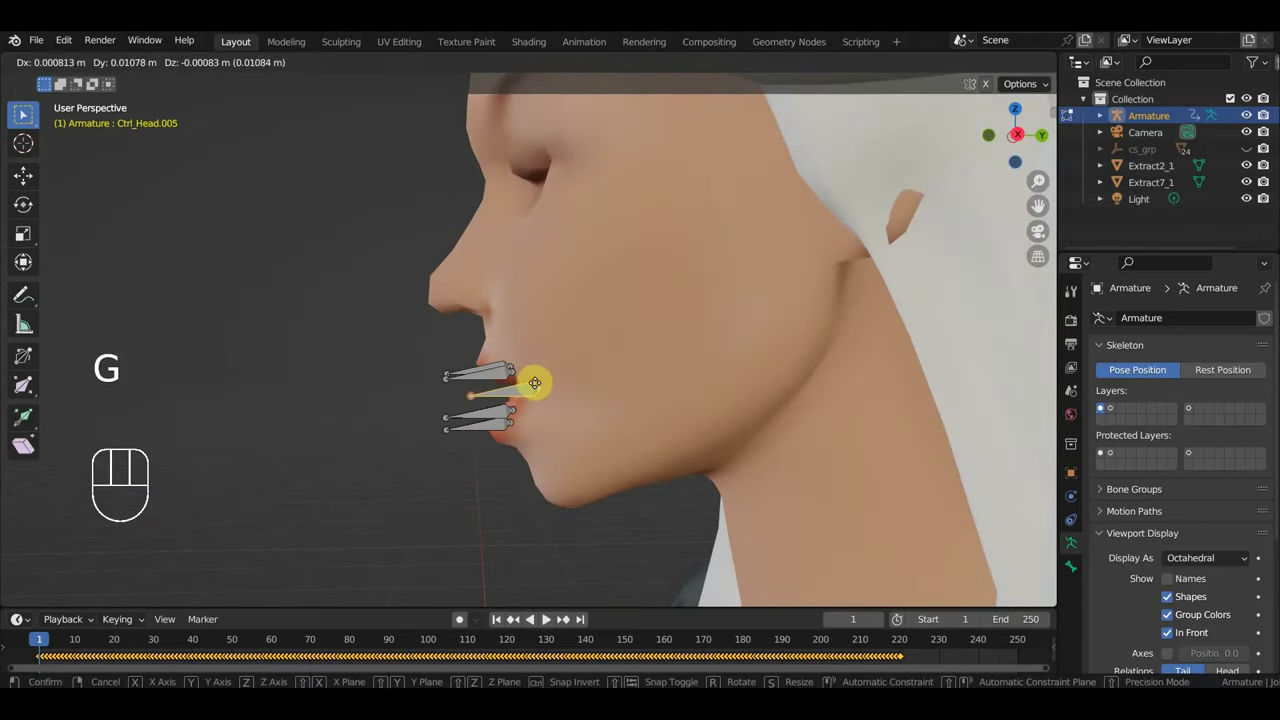
middle_click(28, 113)
middle_click(28, 113)
drag(28, 113, 28, 113)
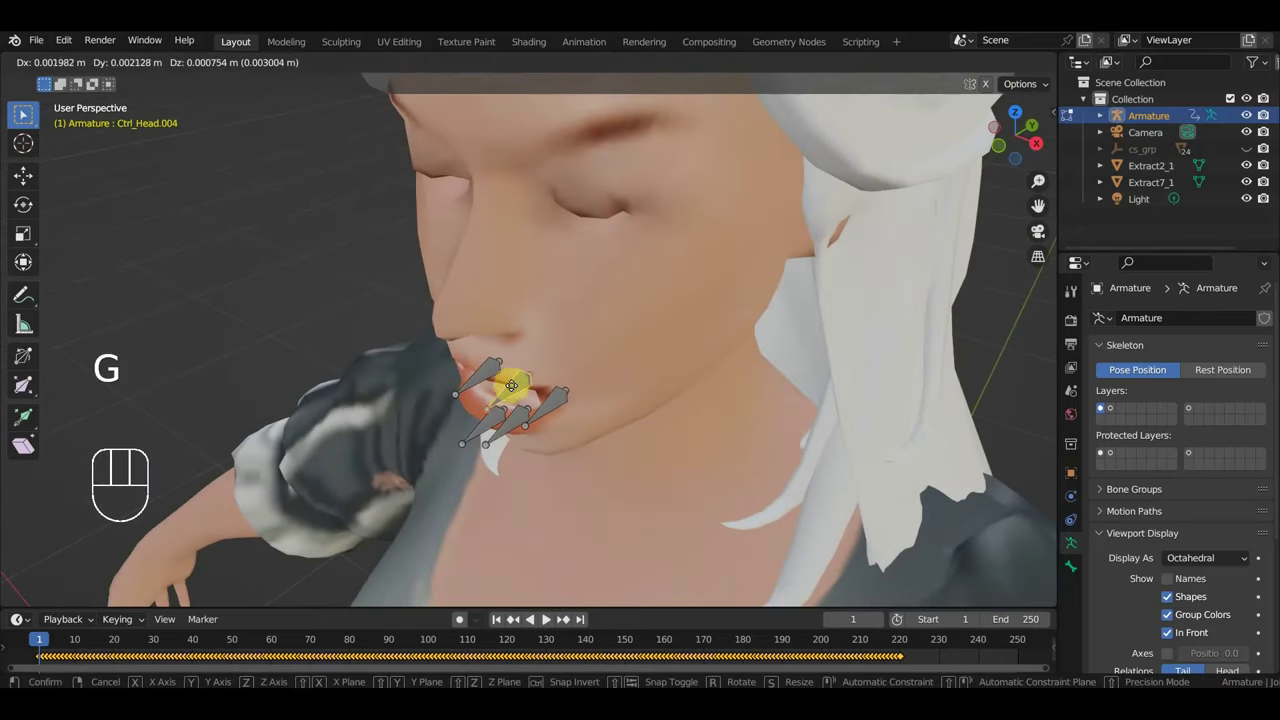
key(KP_1)
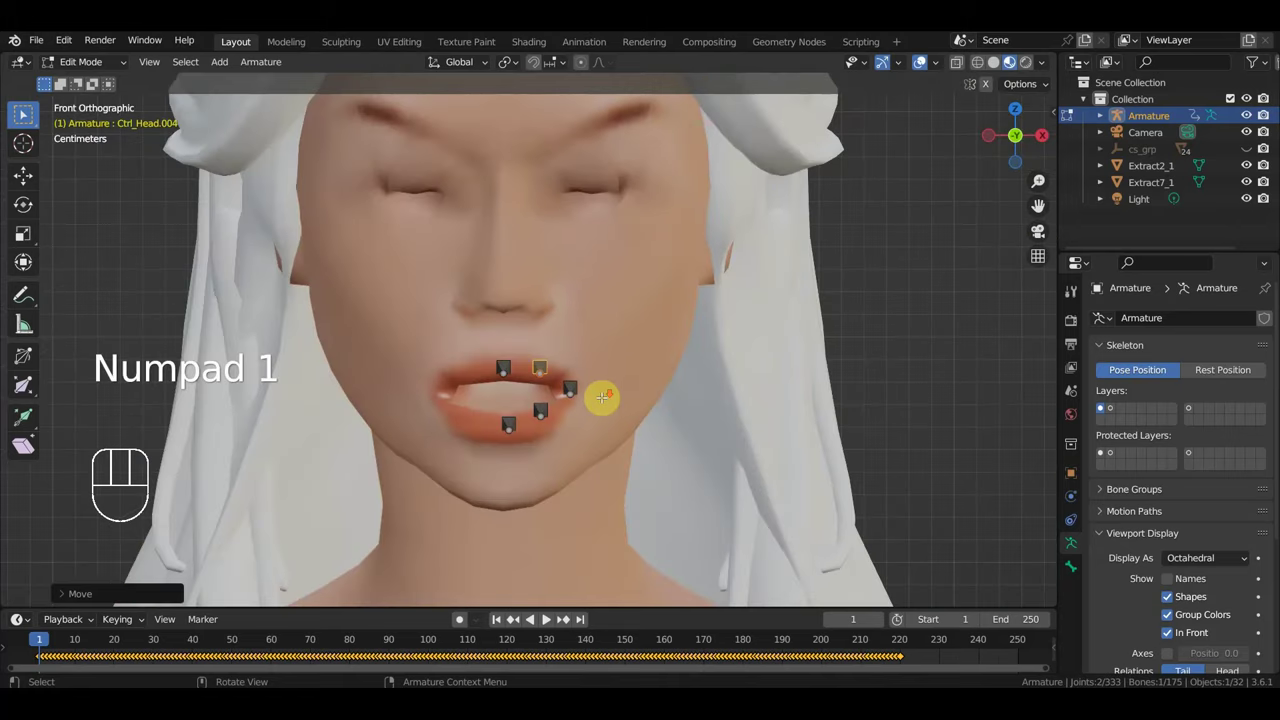
middle_click(28, 113)
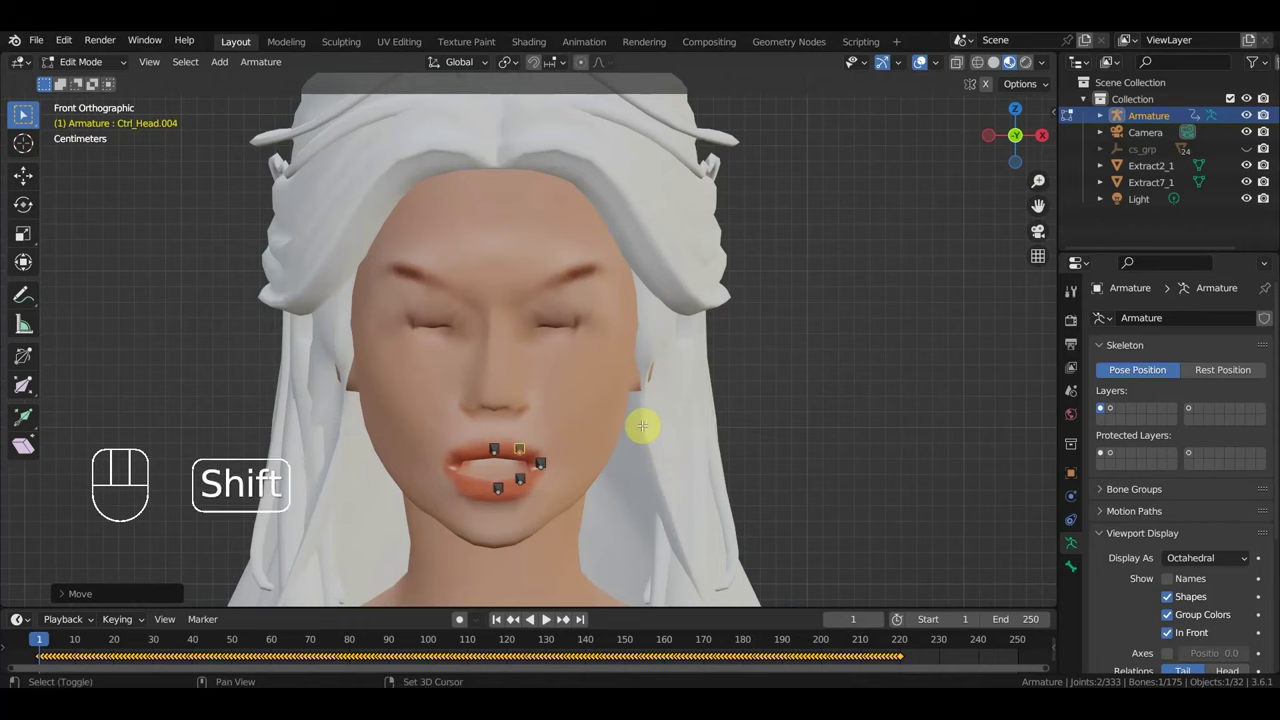
Step: Duplicate Ctrl_Head.008 through .012 in a row along the eyelid and mouth line
key(shift+d)
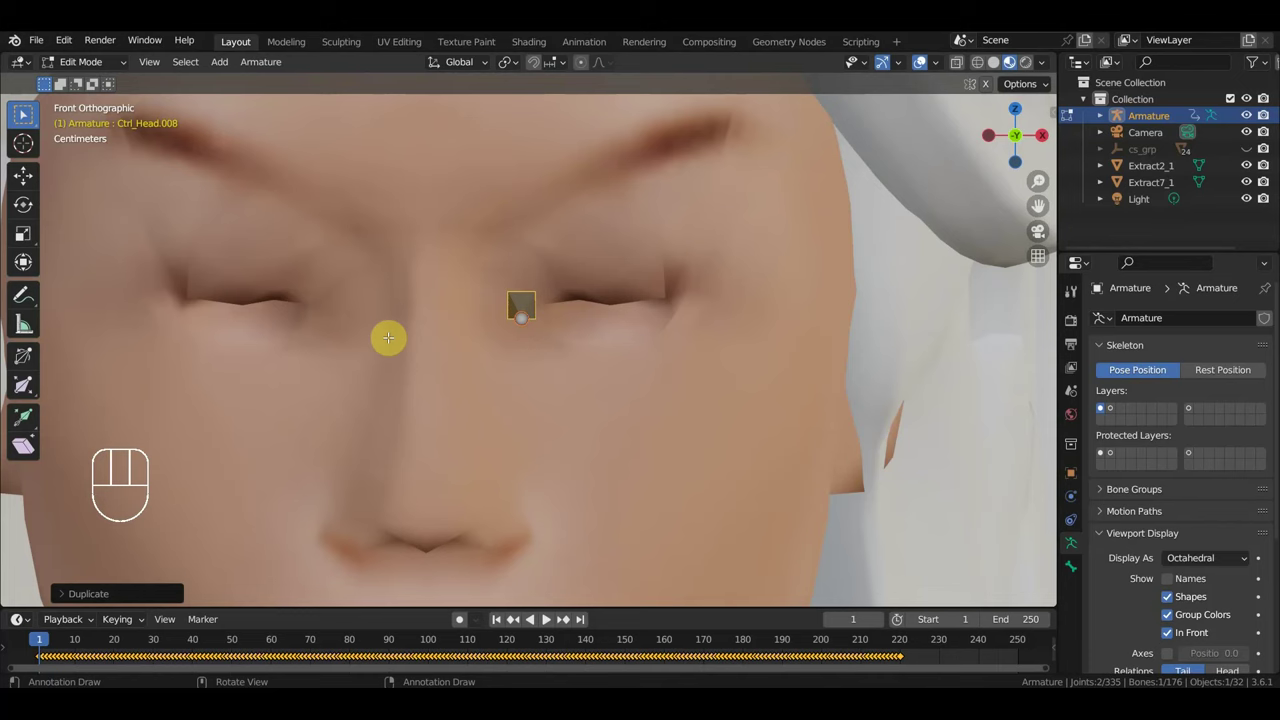
key(shift+d)
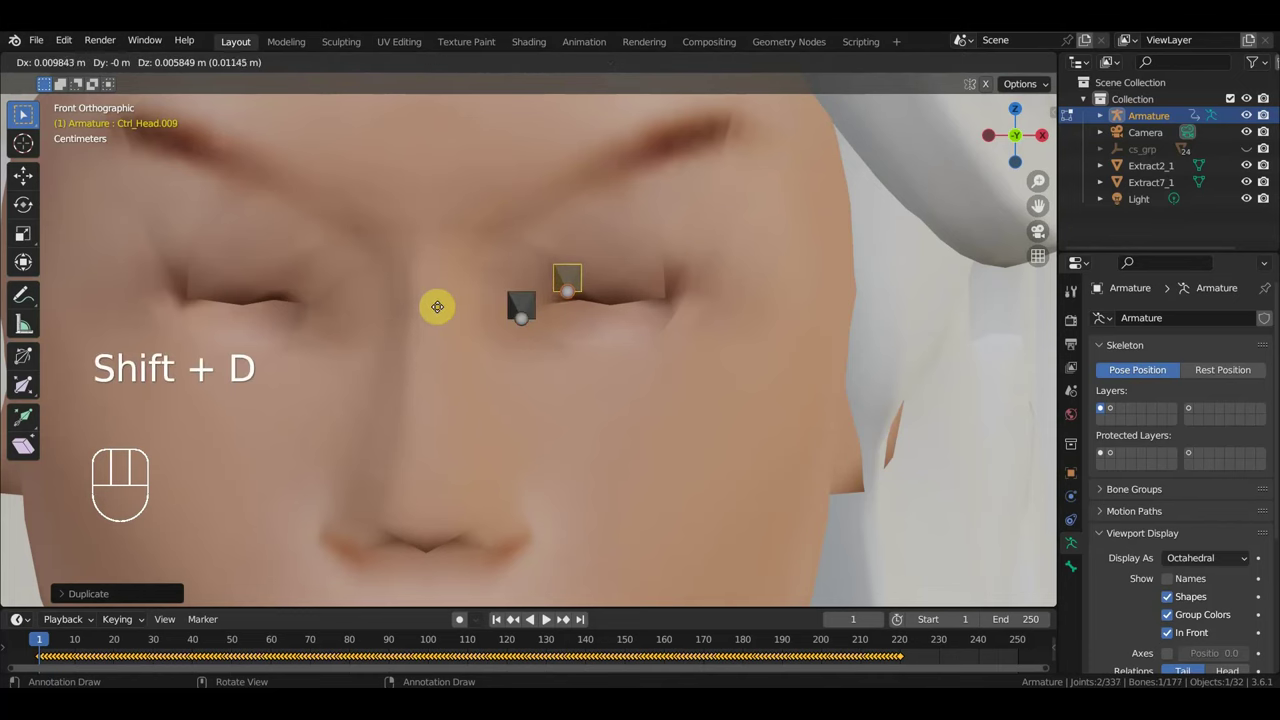
key(shift+d)
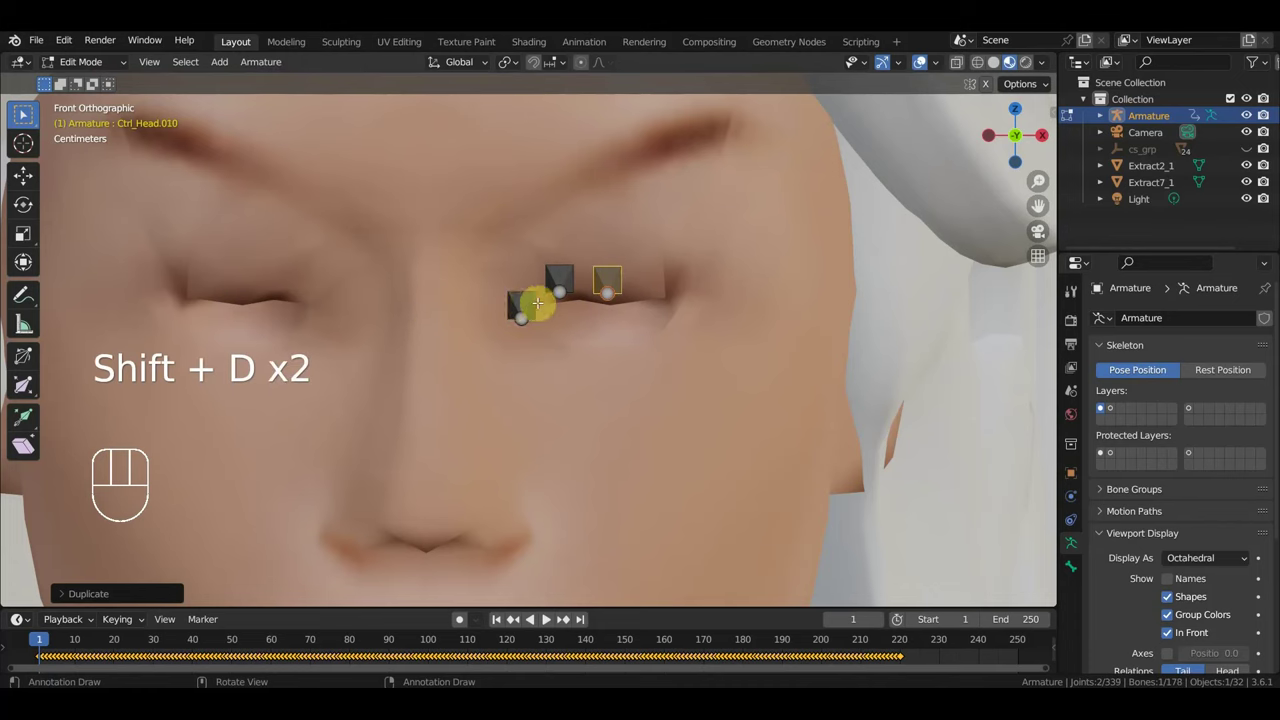
key(shift+d)
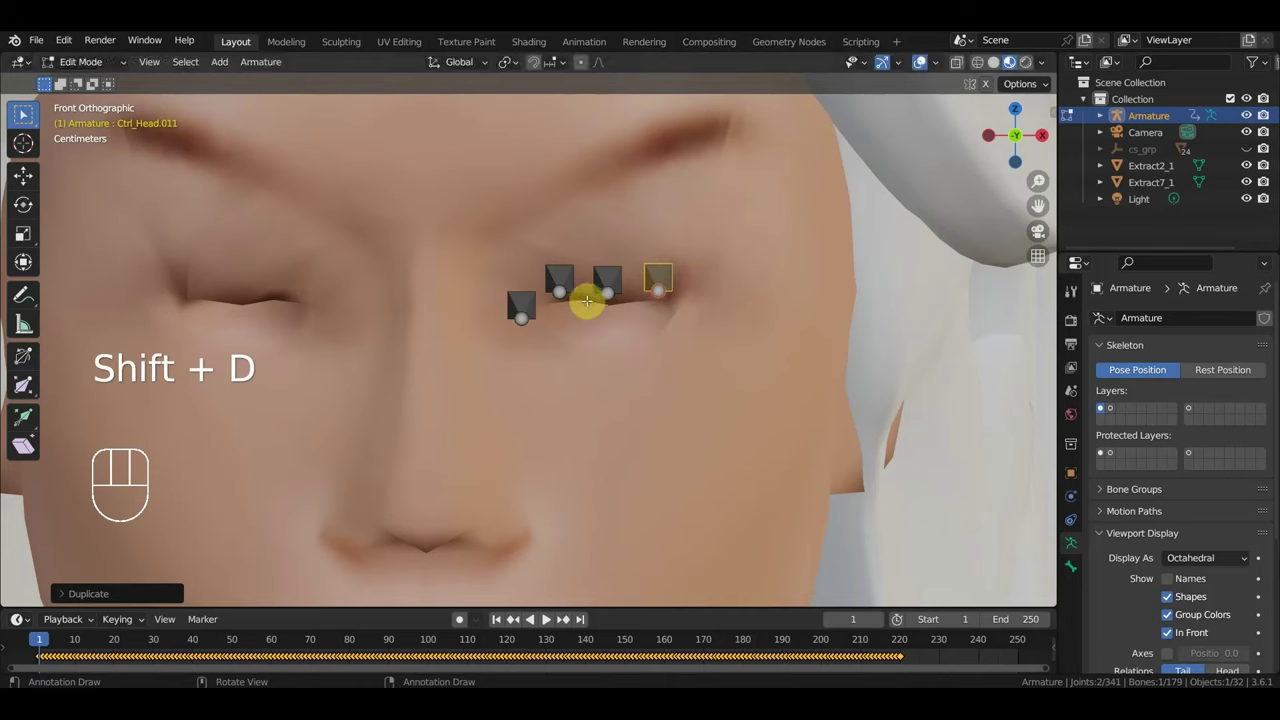
key(shift+d)
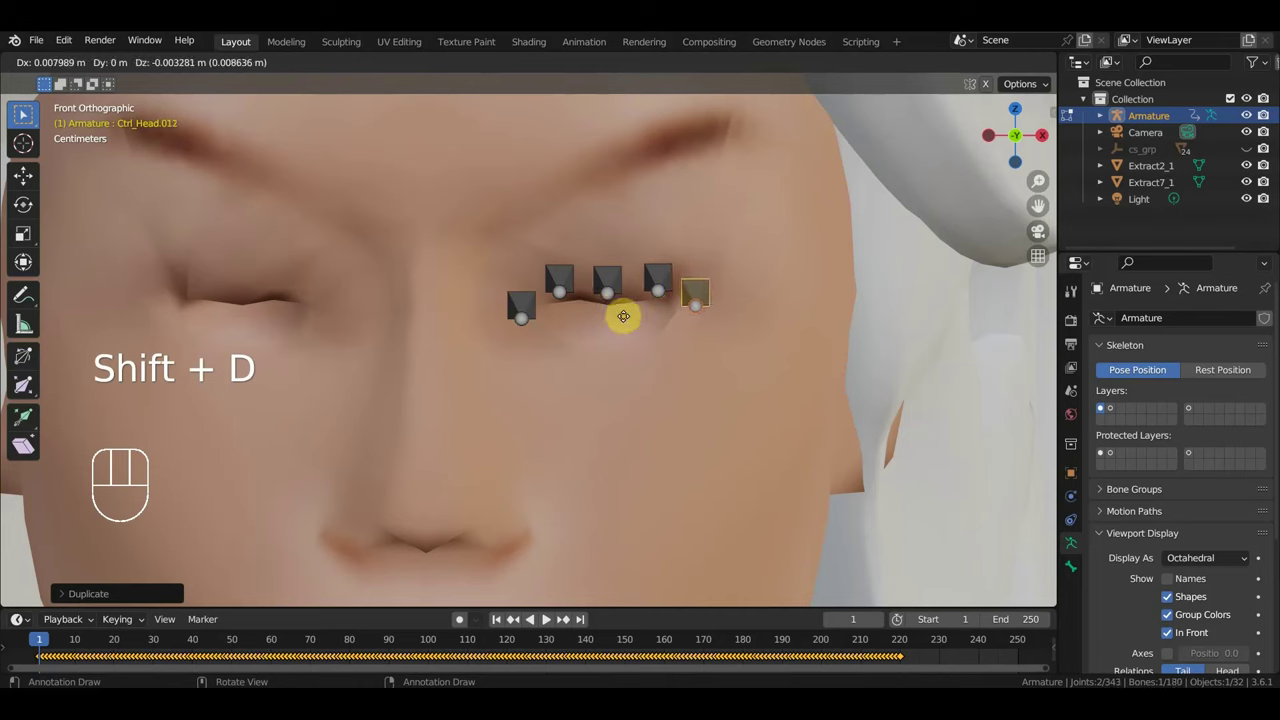
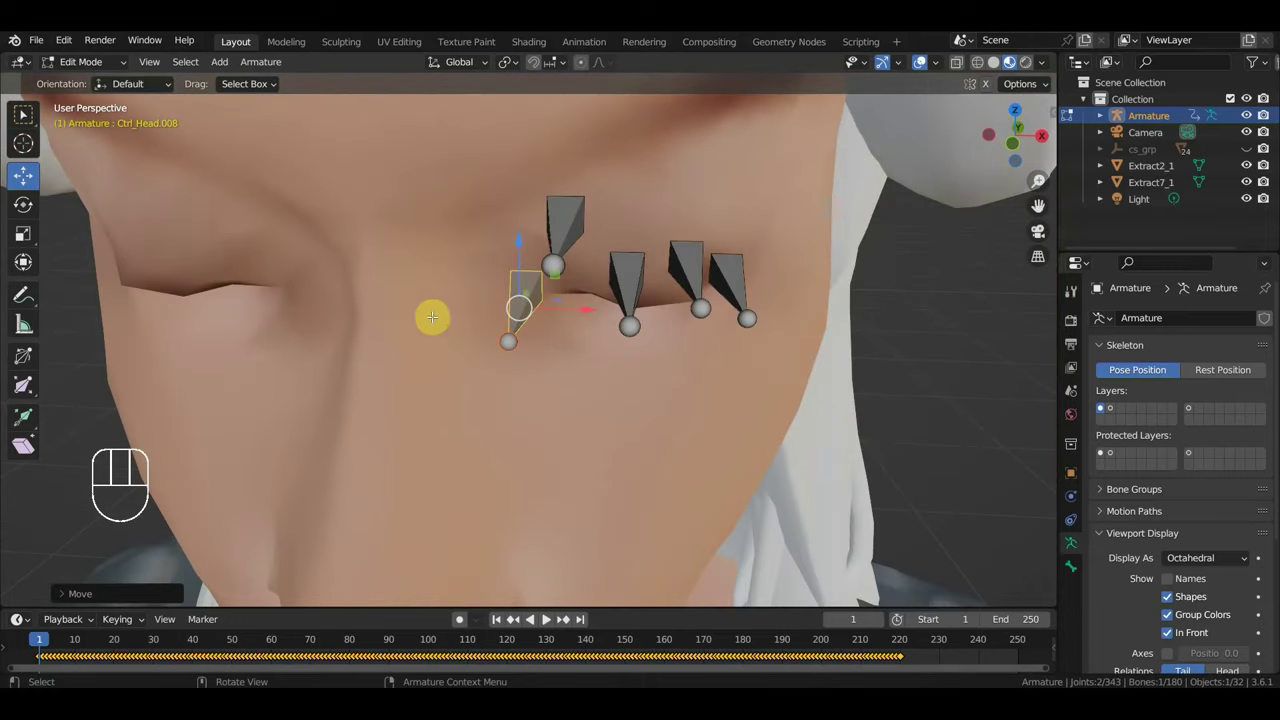
Step: Duplicate two more face control bones and rotate one from the side view
key(KP_1)
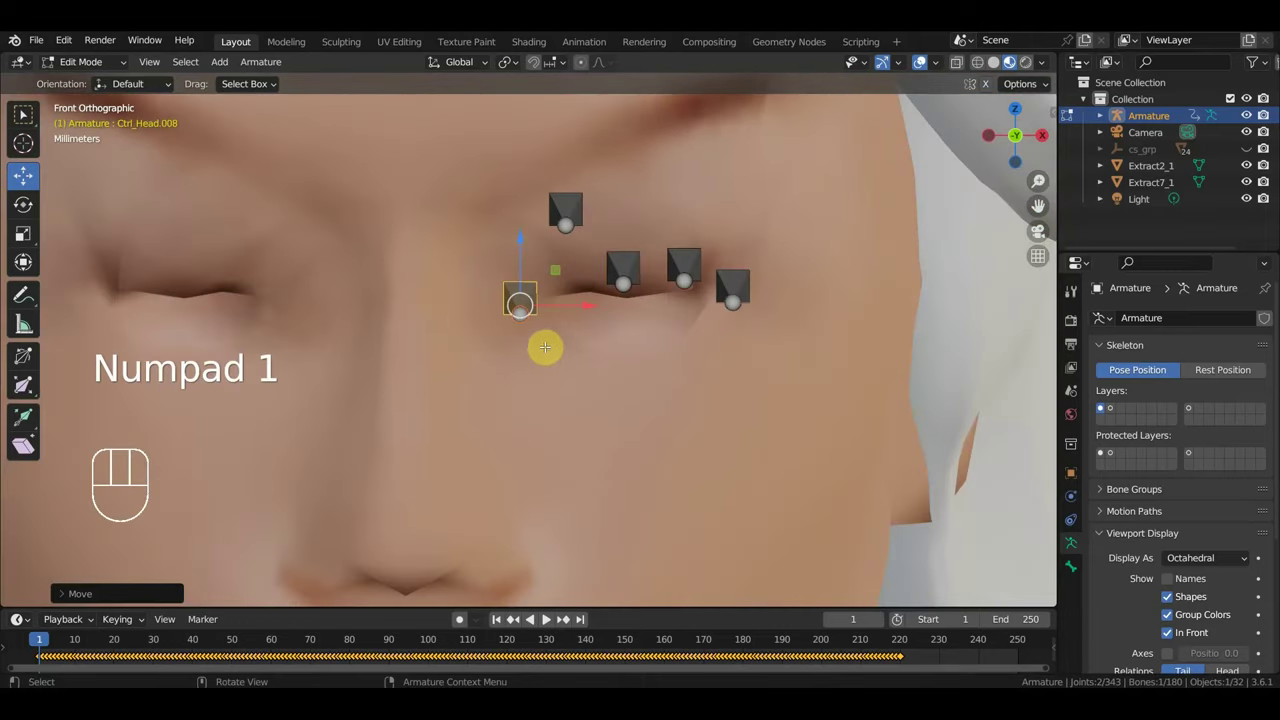
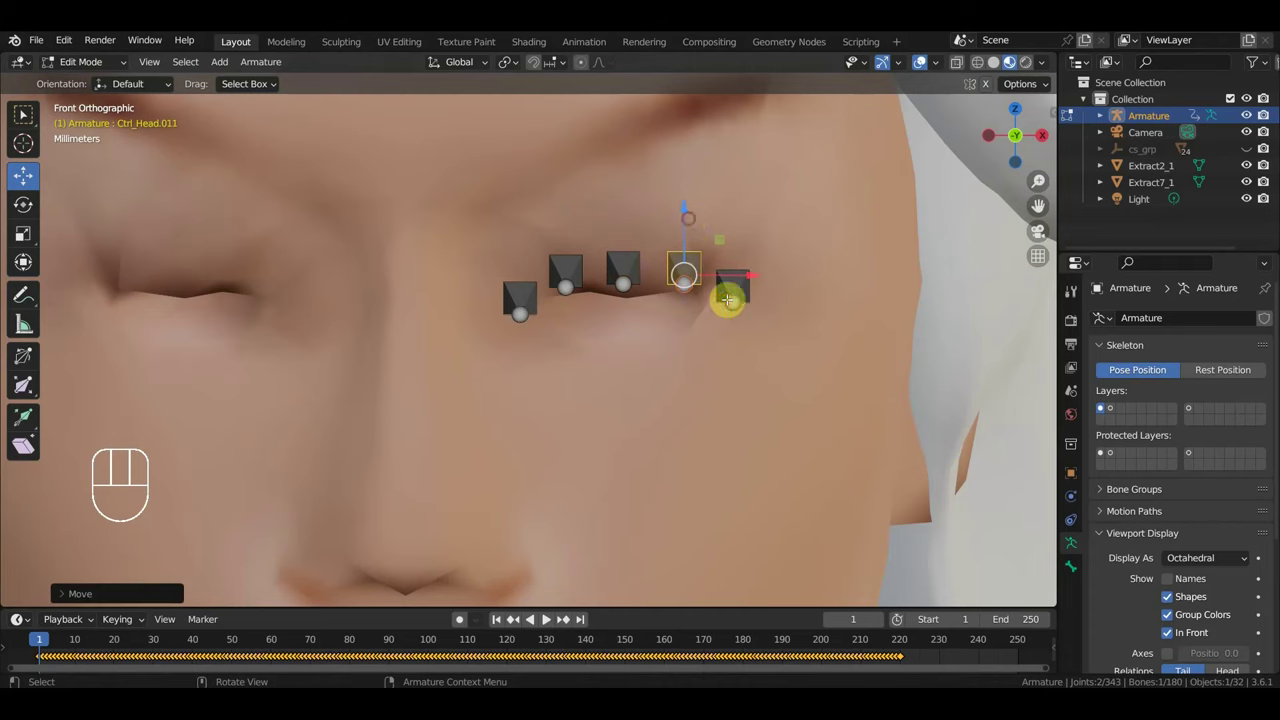
key(shift+d)
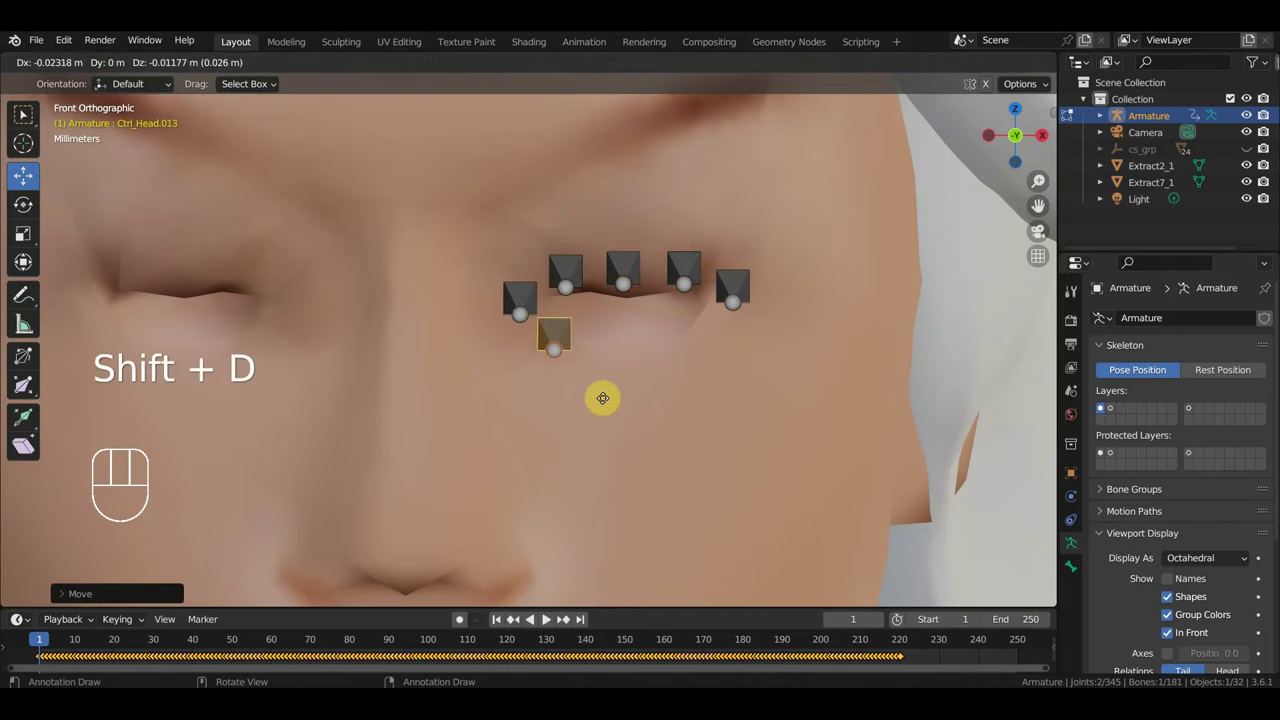
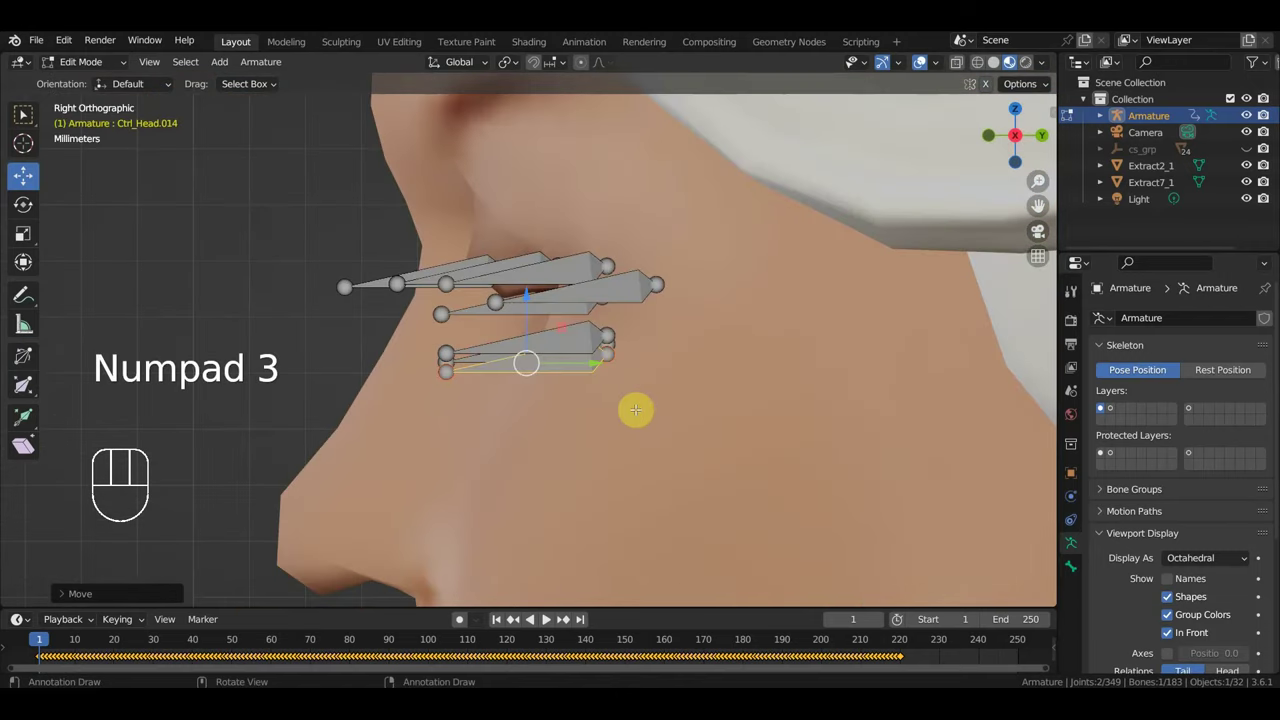
key(shift+d)
key(KP_3)
key(r)
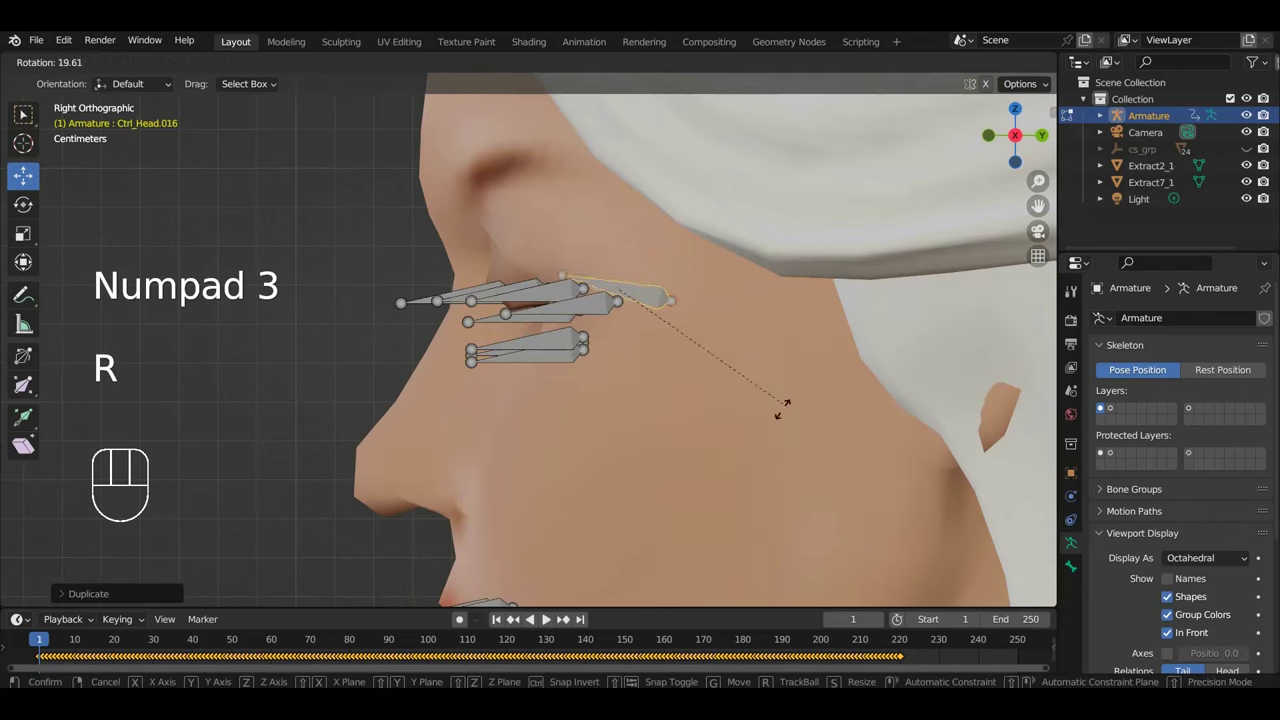
Step: Add and place further controls up to Ctrl_Head.016 around the mouth corner and cheek
key(shift+d)
key(r)
key(g)
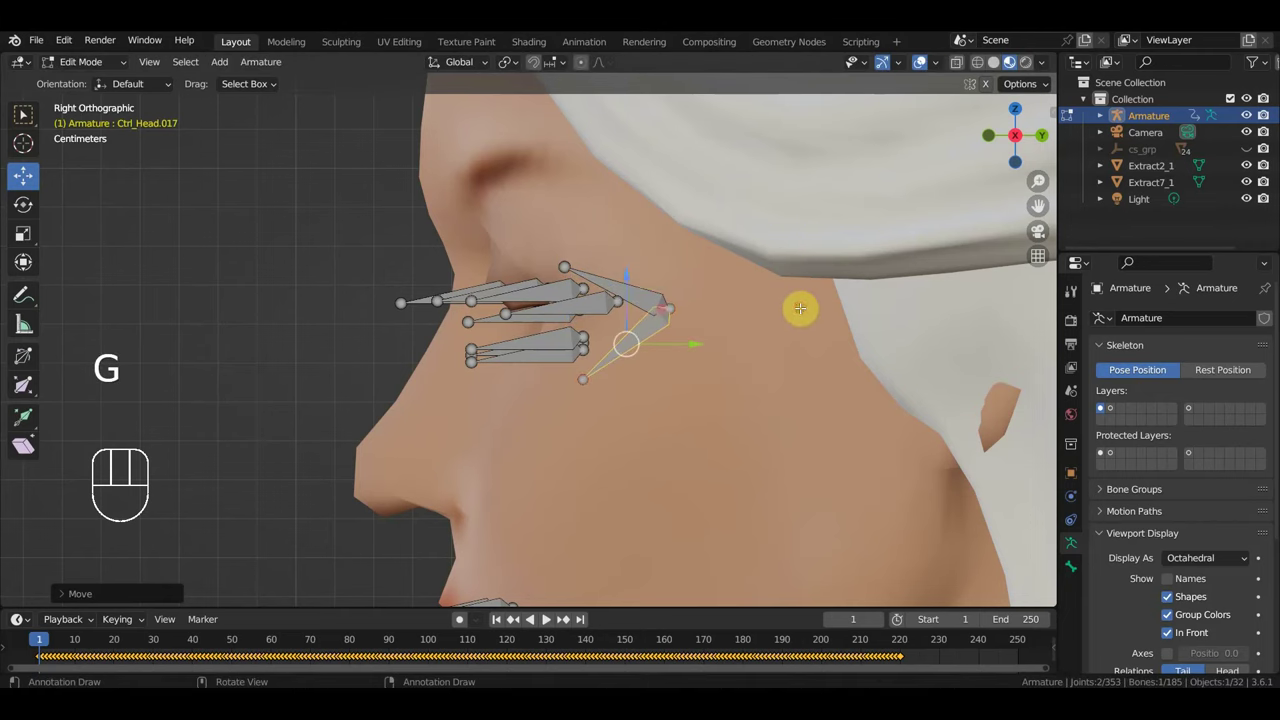
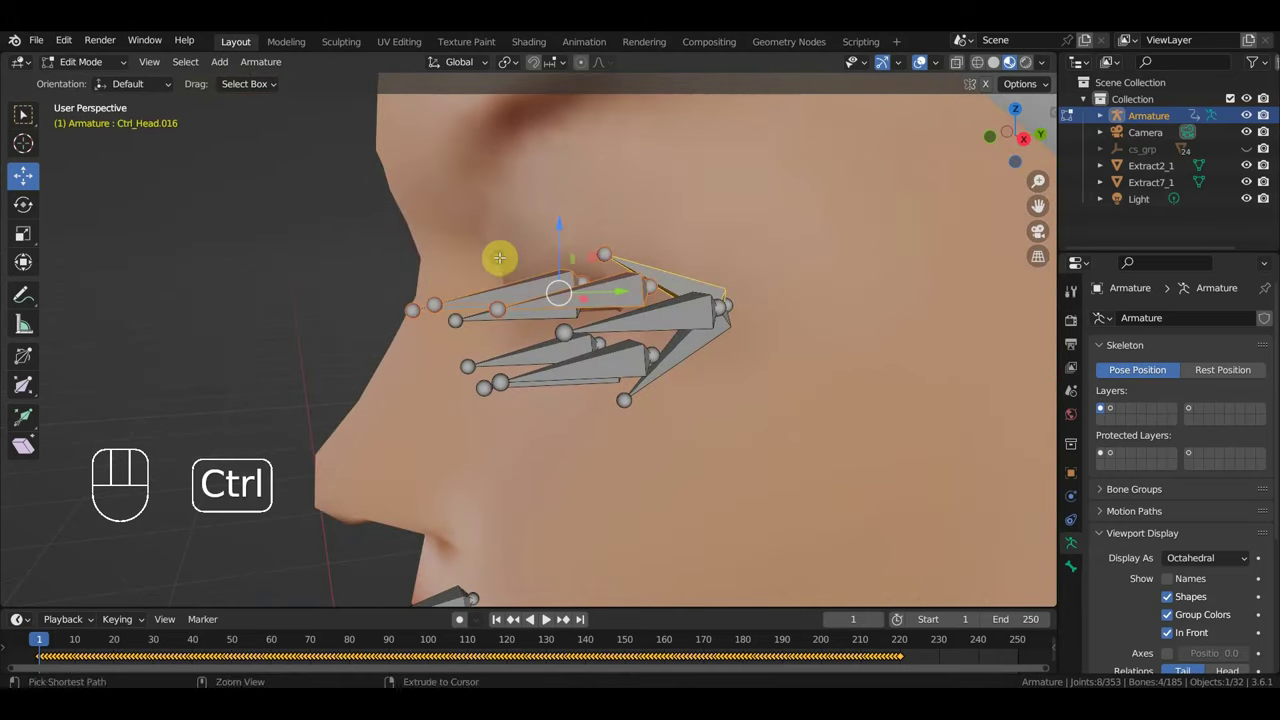
key(ctrl+p)
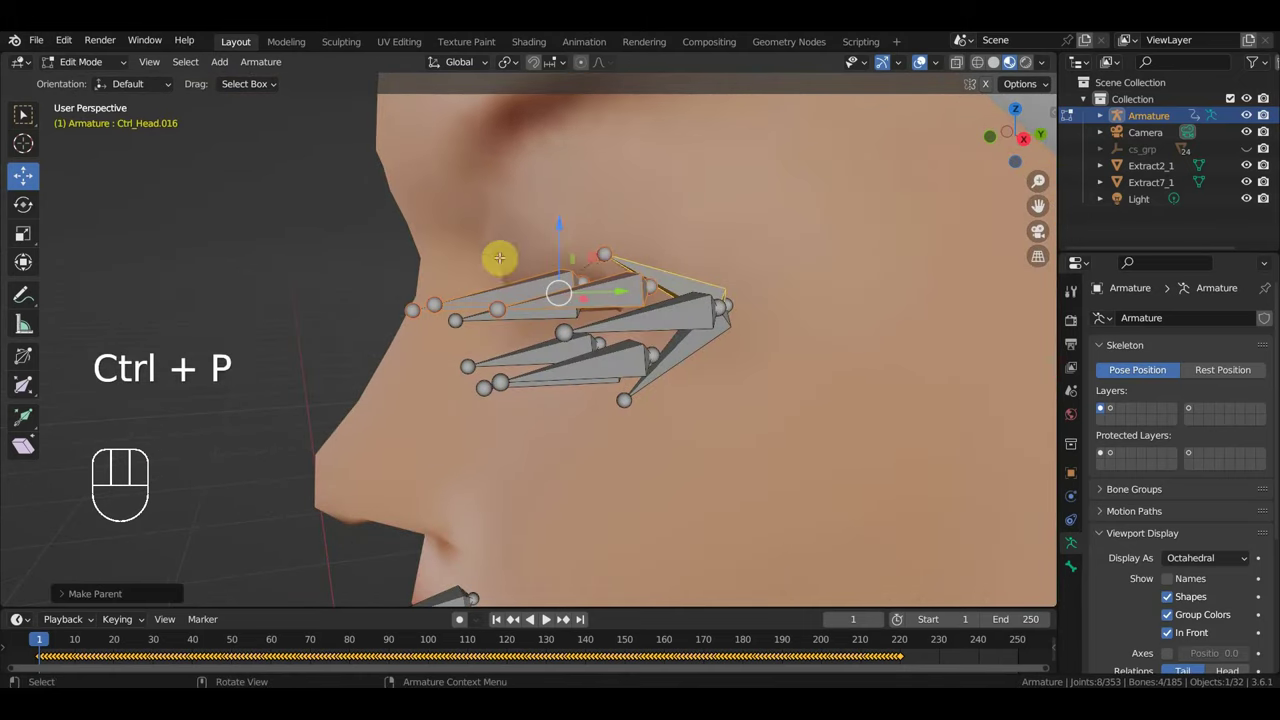
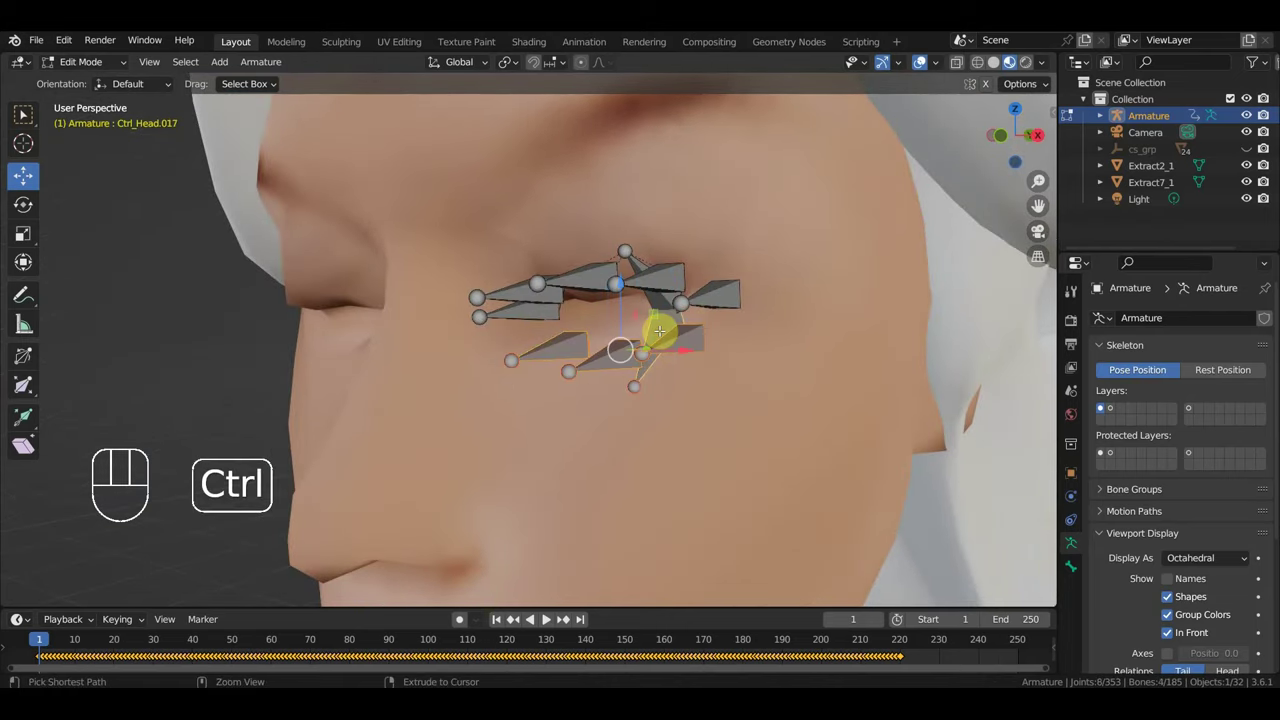
Step: Add control bones Ctrl_Head.017 and .018 to the mouth-corner cluster on the cheek
key(ctrl+p)
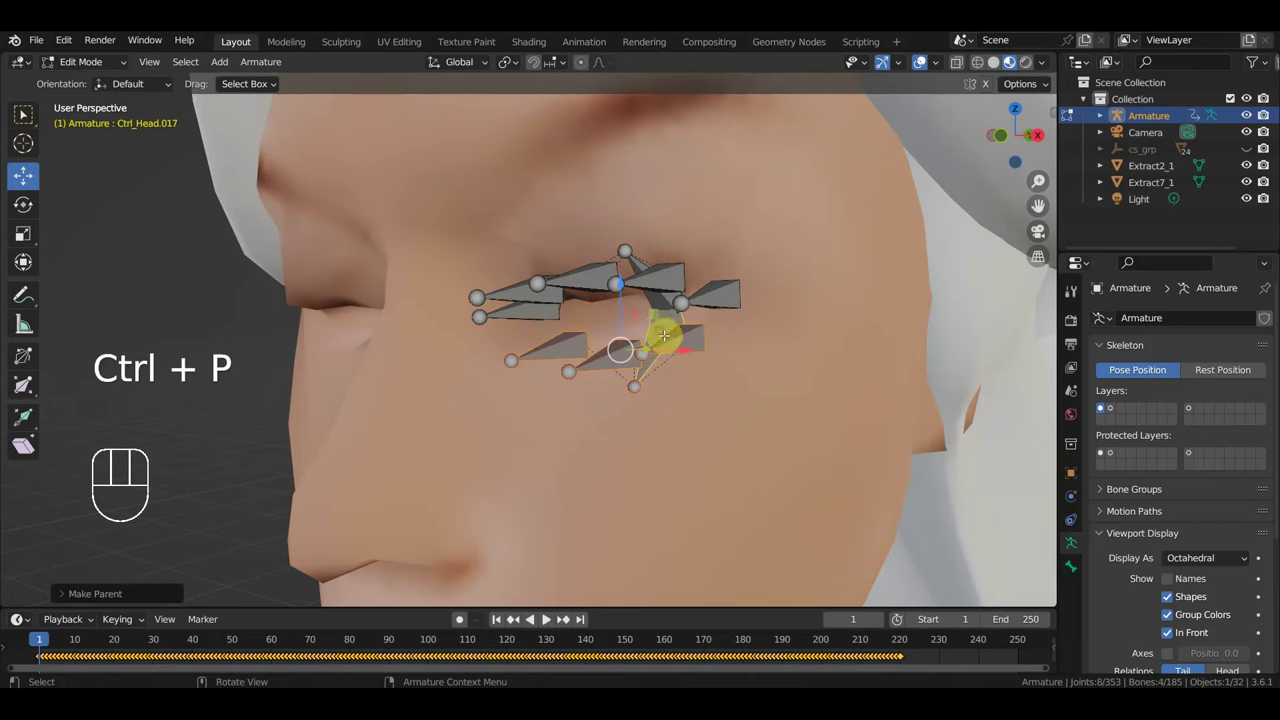
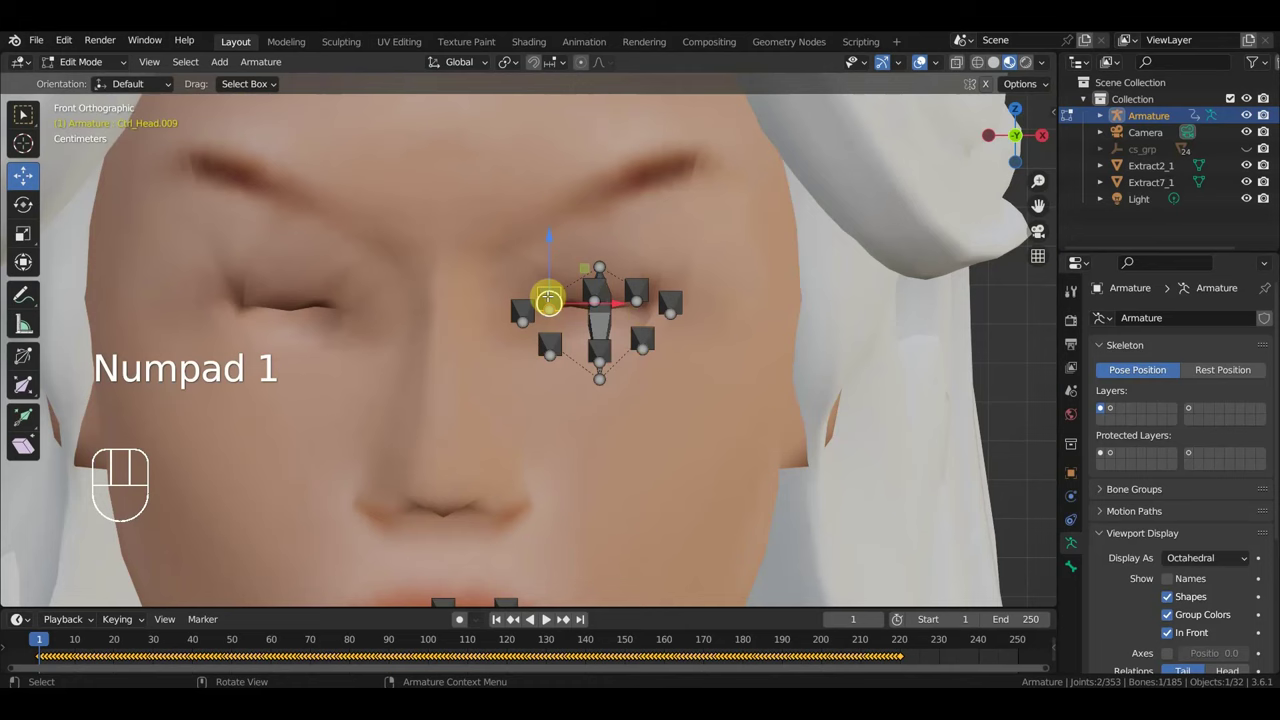
key(shift+d)
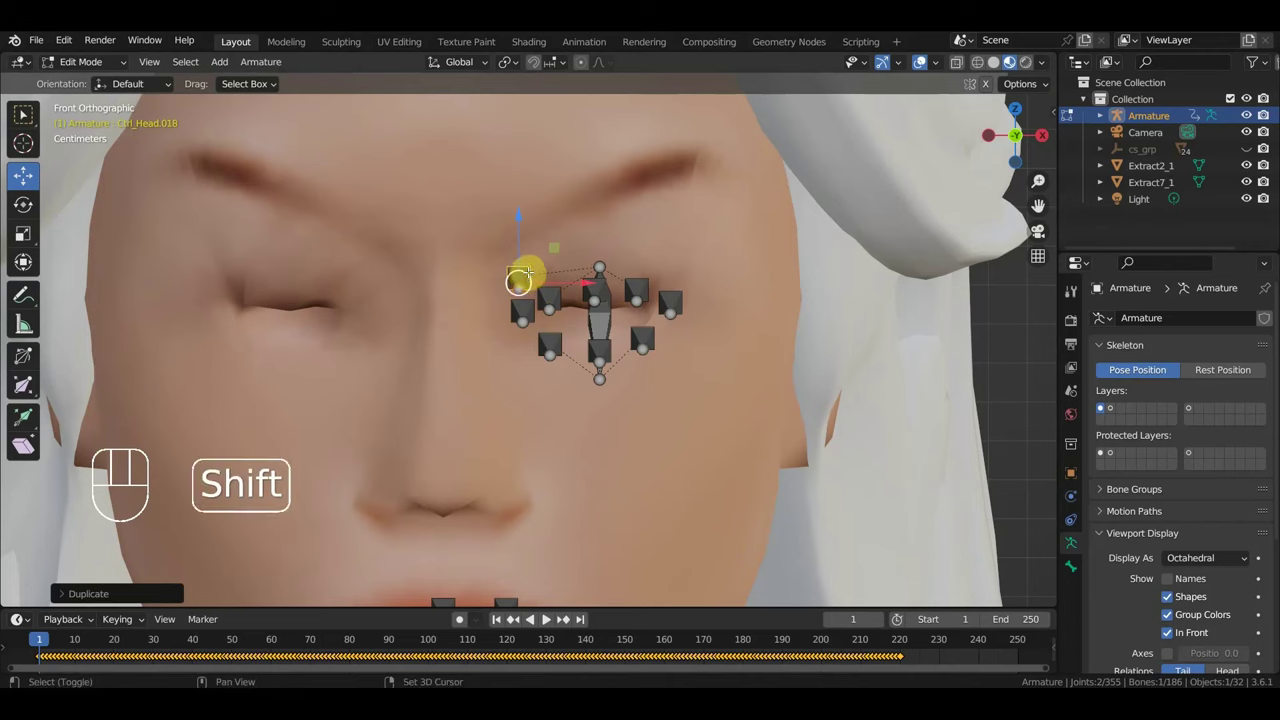
Step: Duplicate controls up to Ctrl_Head.027, filling out the cheek and mouth-corner area
key(shift+d)
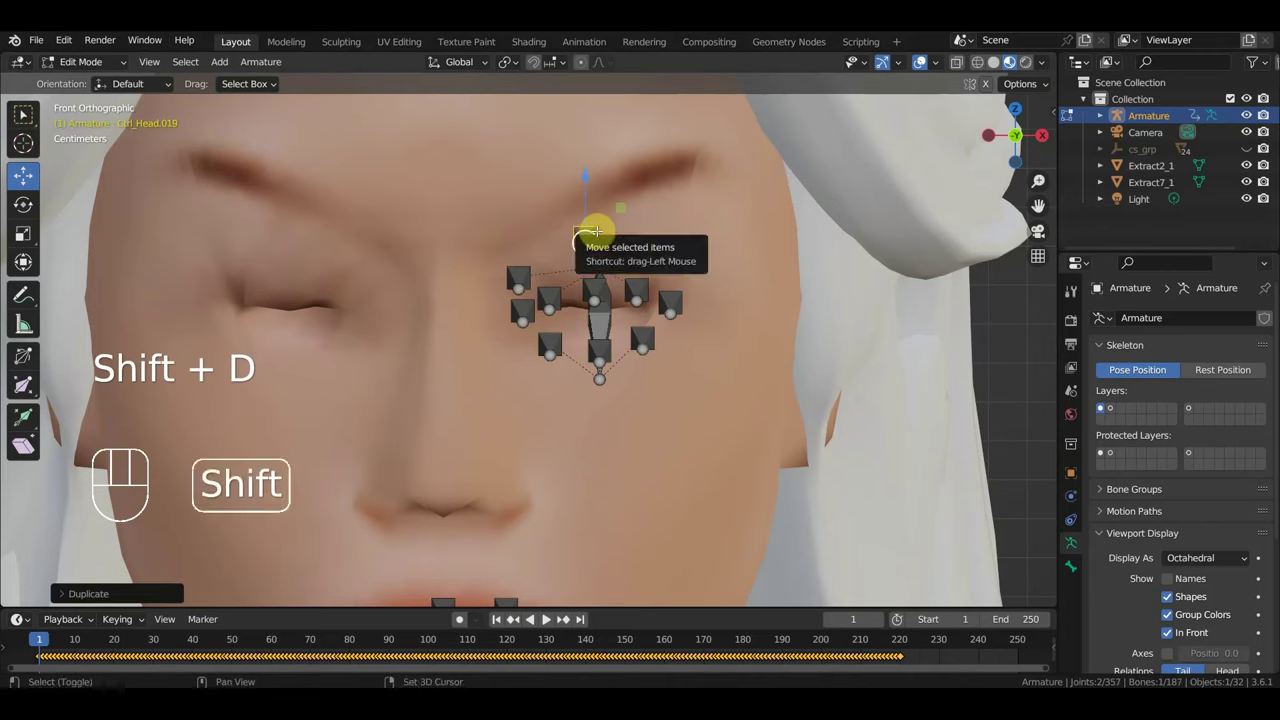
key(shift+d)
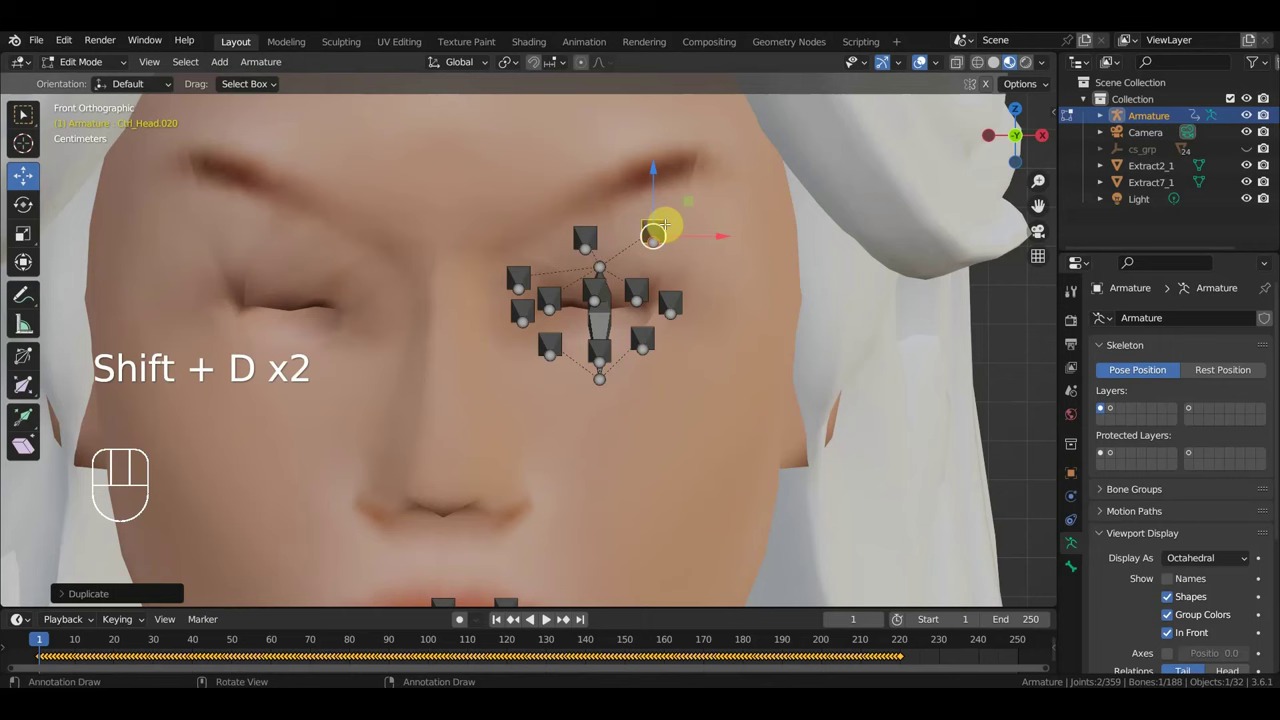
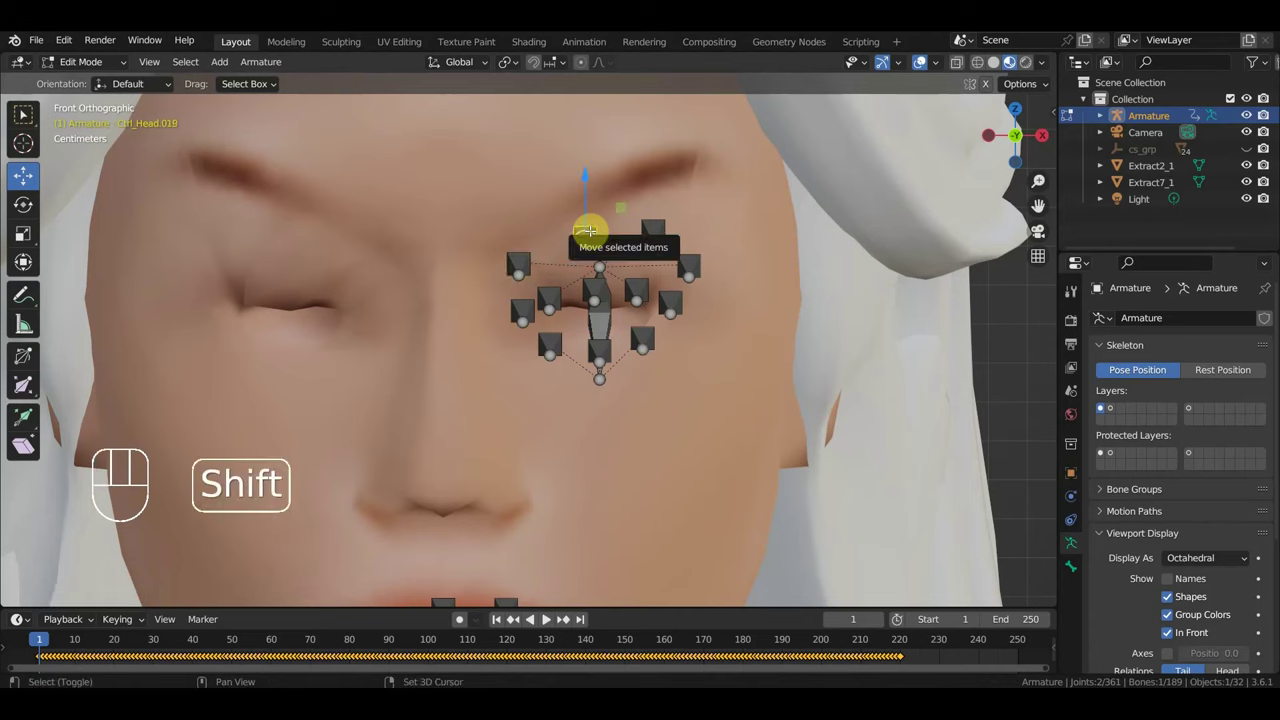
key(shift+d)
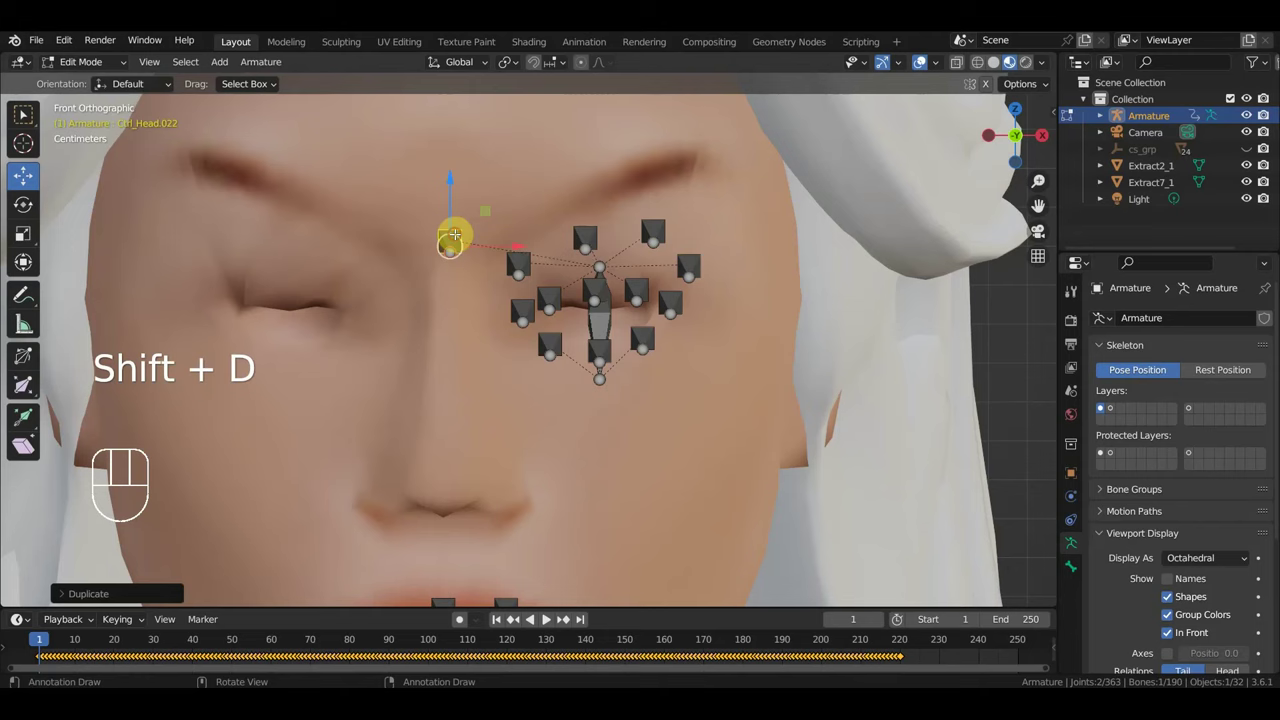
key(shift+d)
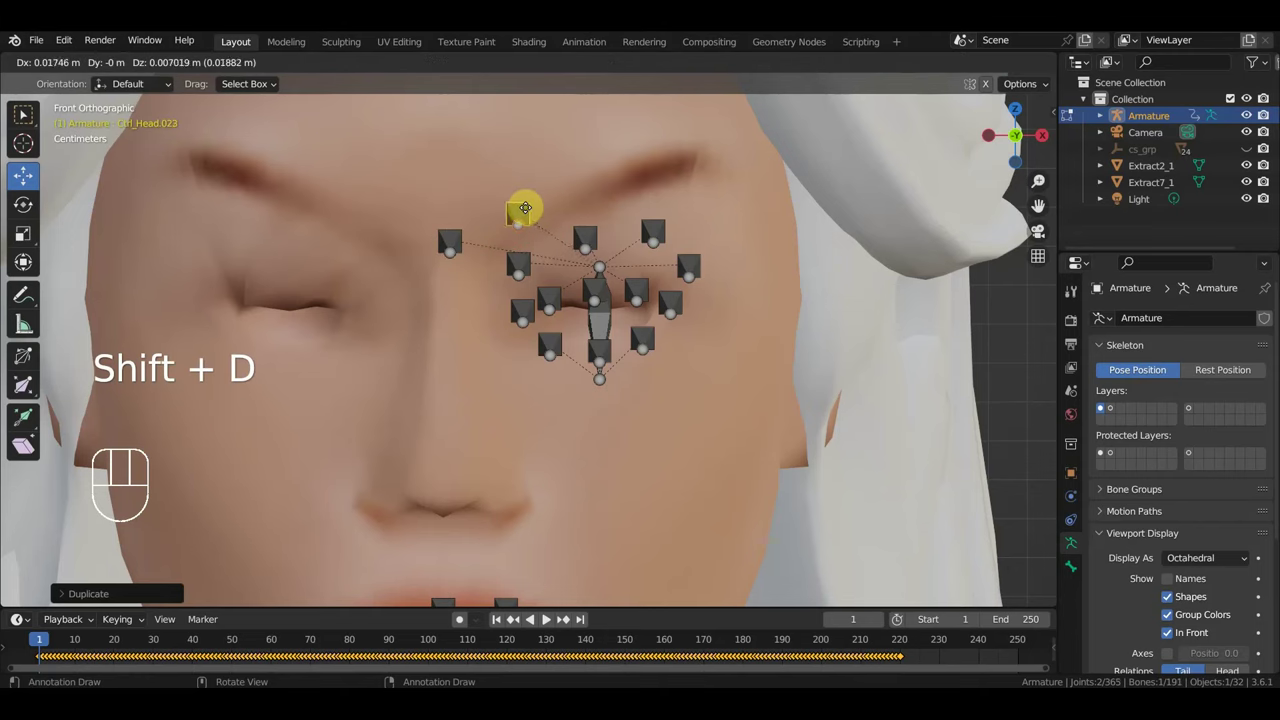
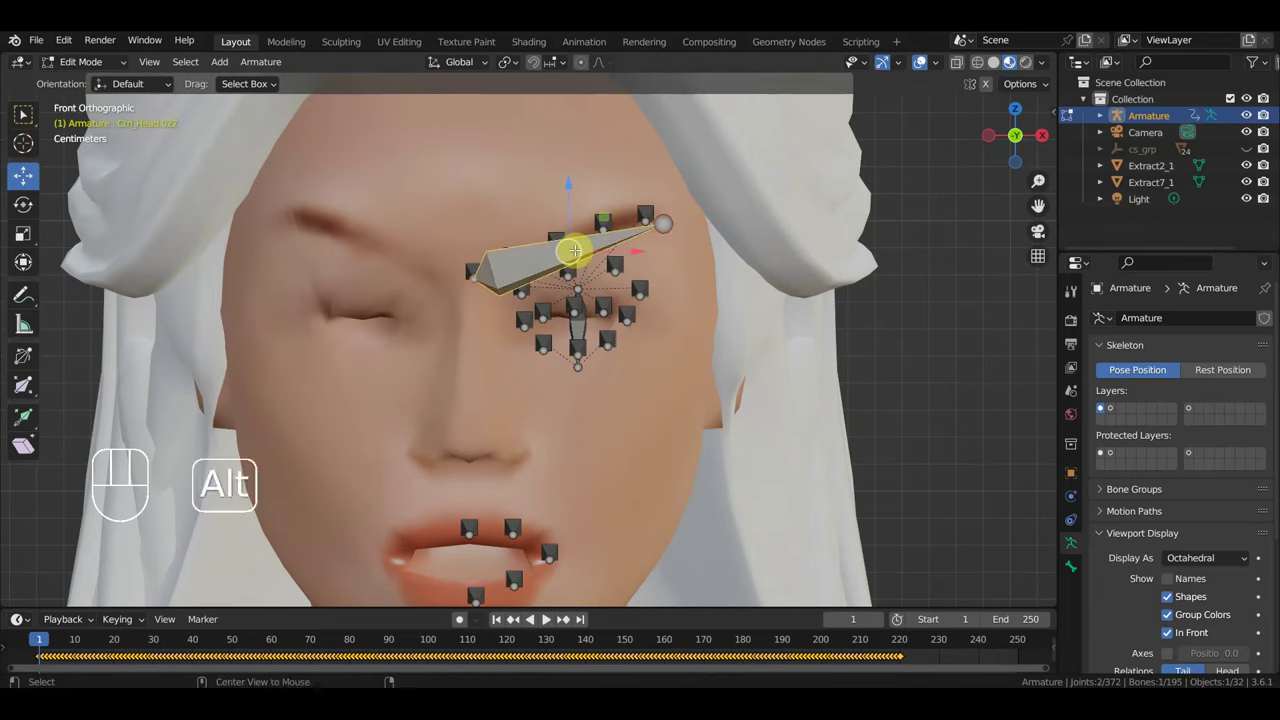
key(alt+p)
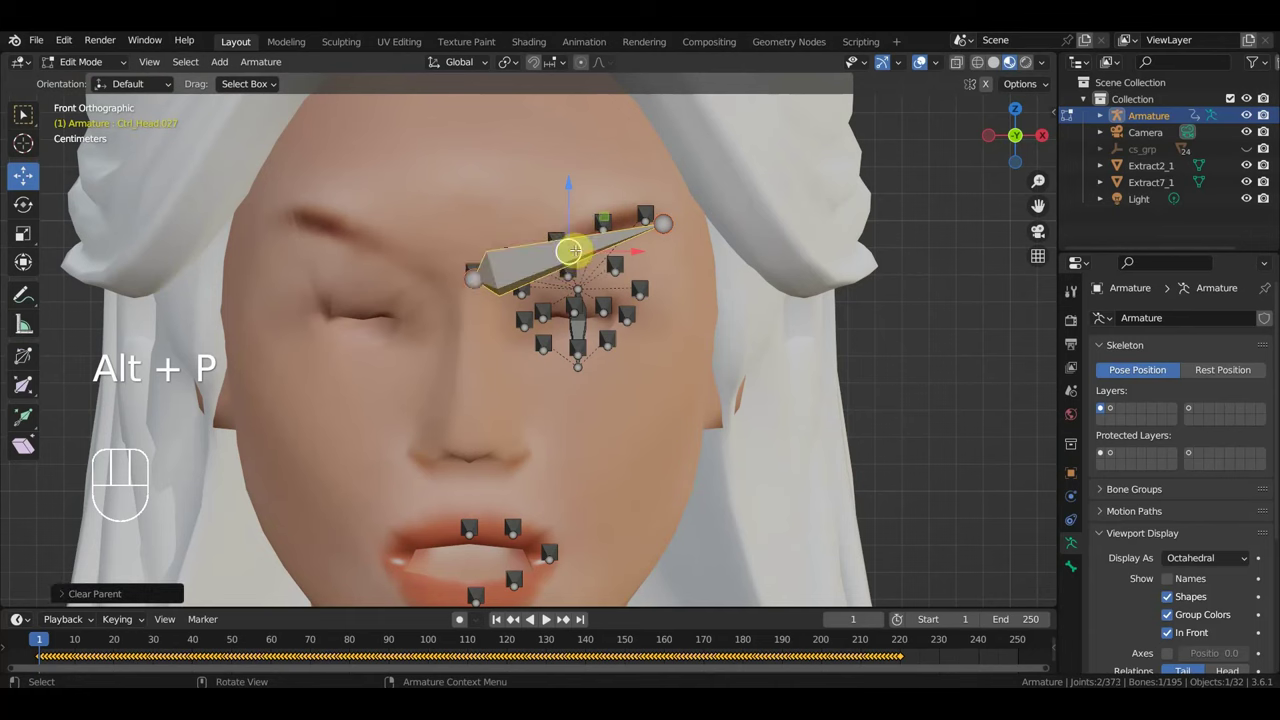
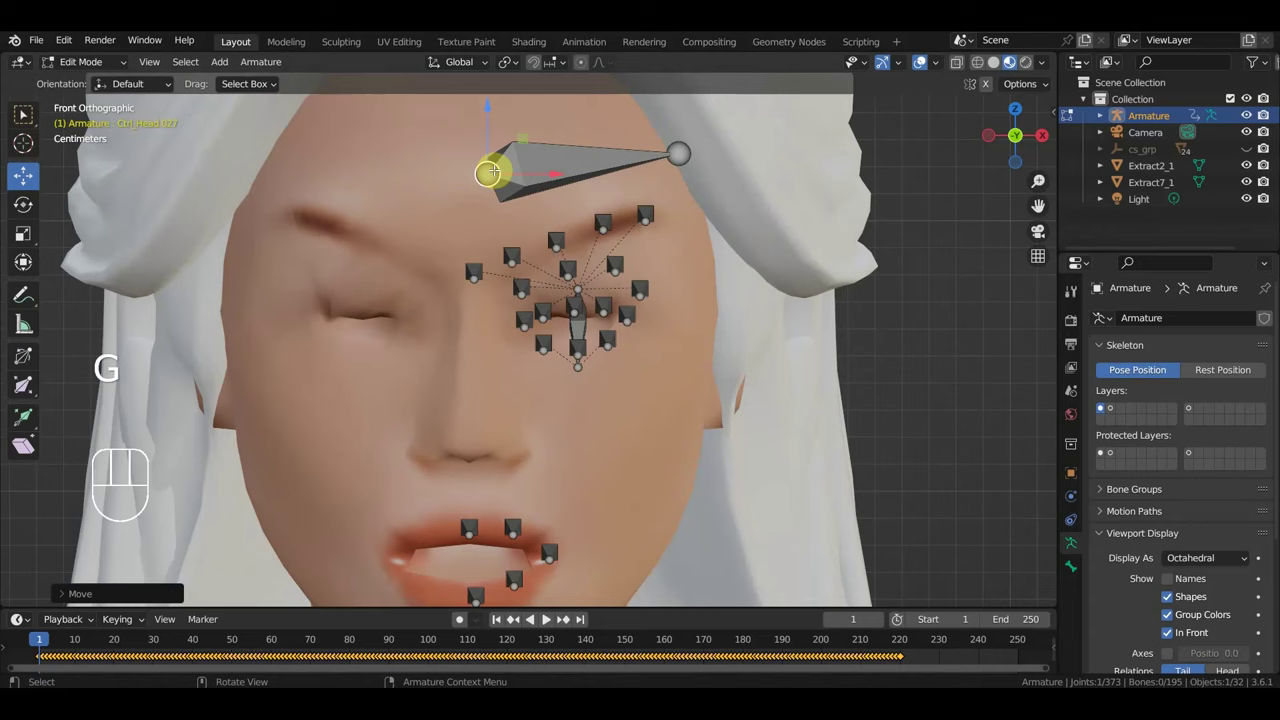
key(g)
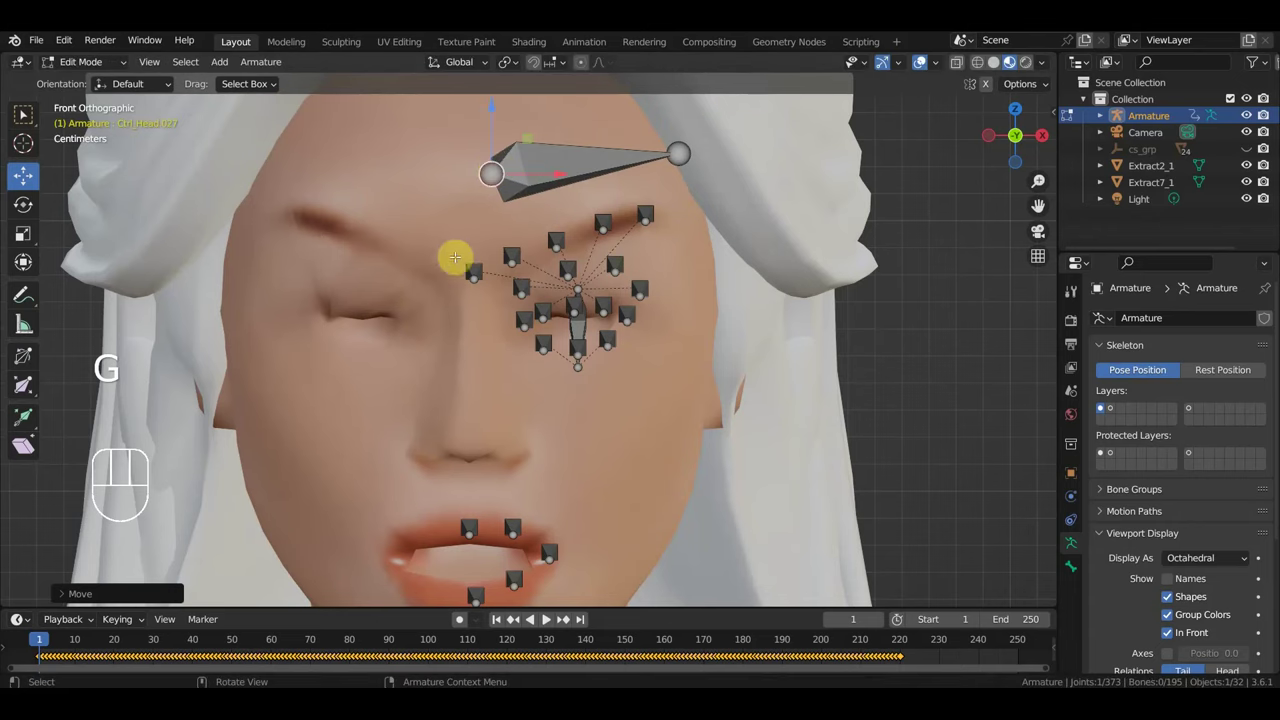
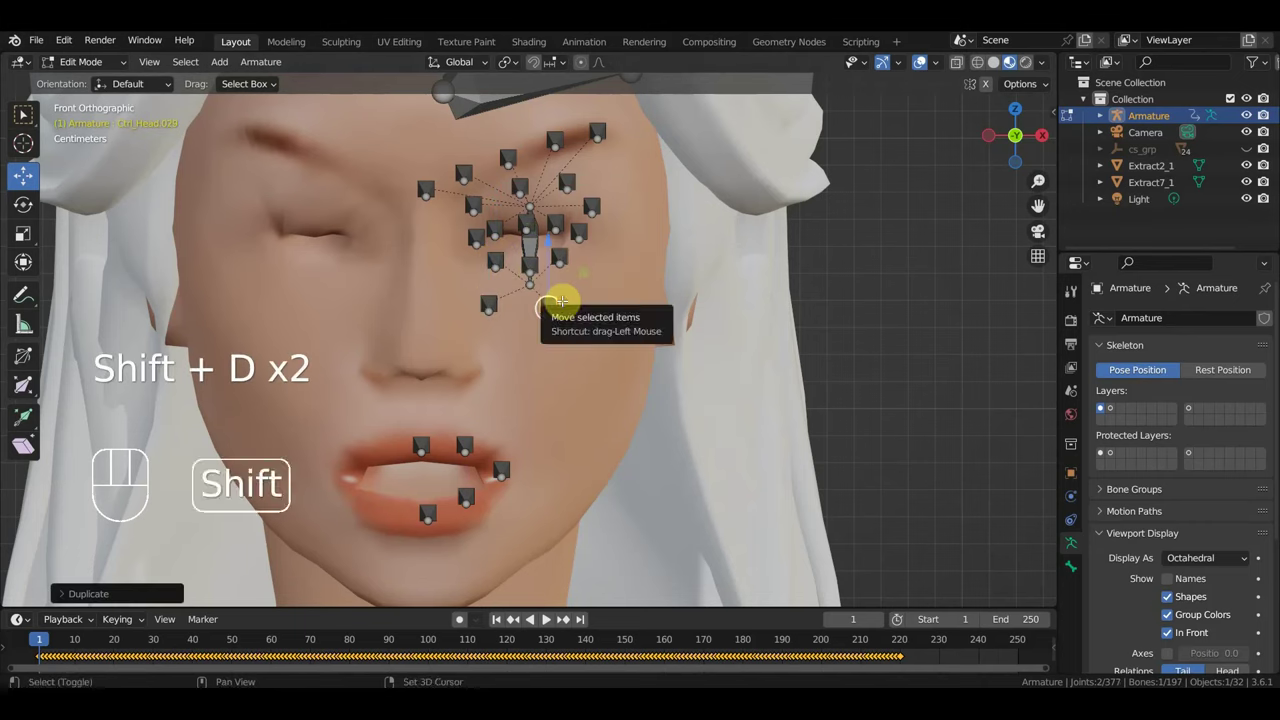
Step: Duplicate controls past Ctrl_Head.030 lower down the side of the face, reaching 199 bones
key(shift+d)
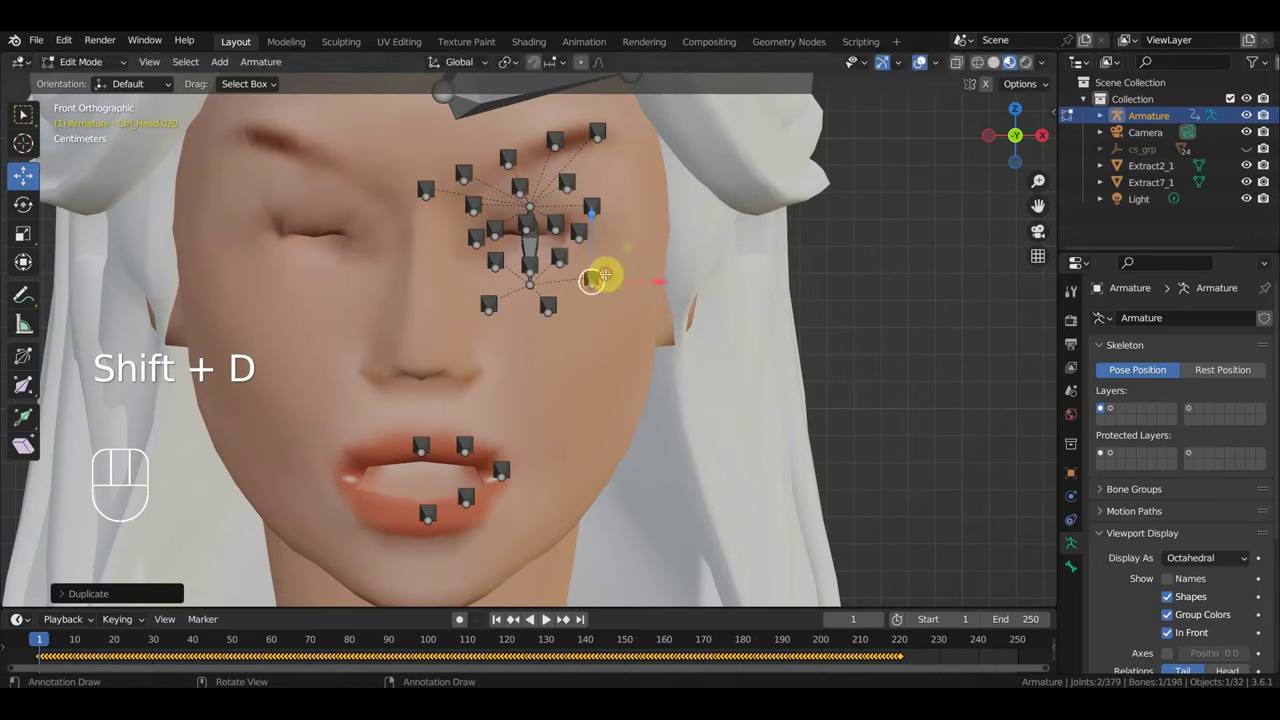
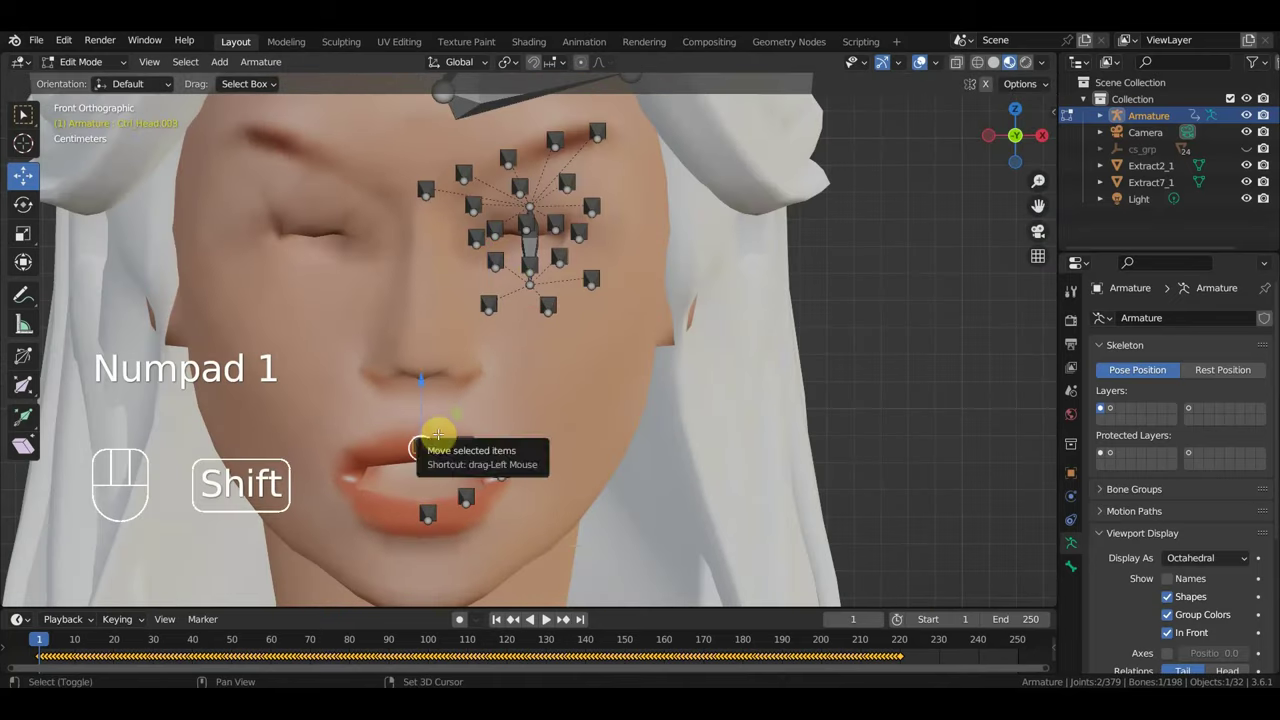
key(shift+d)
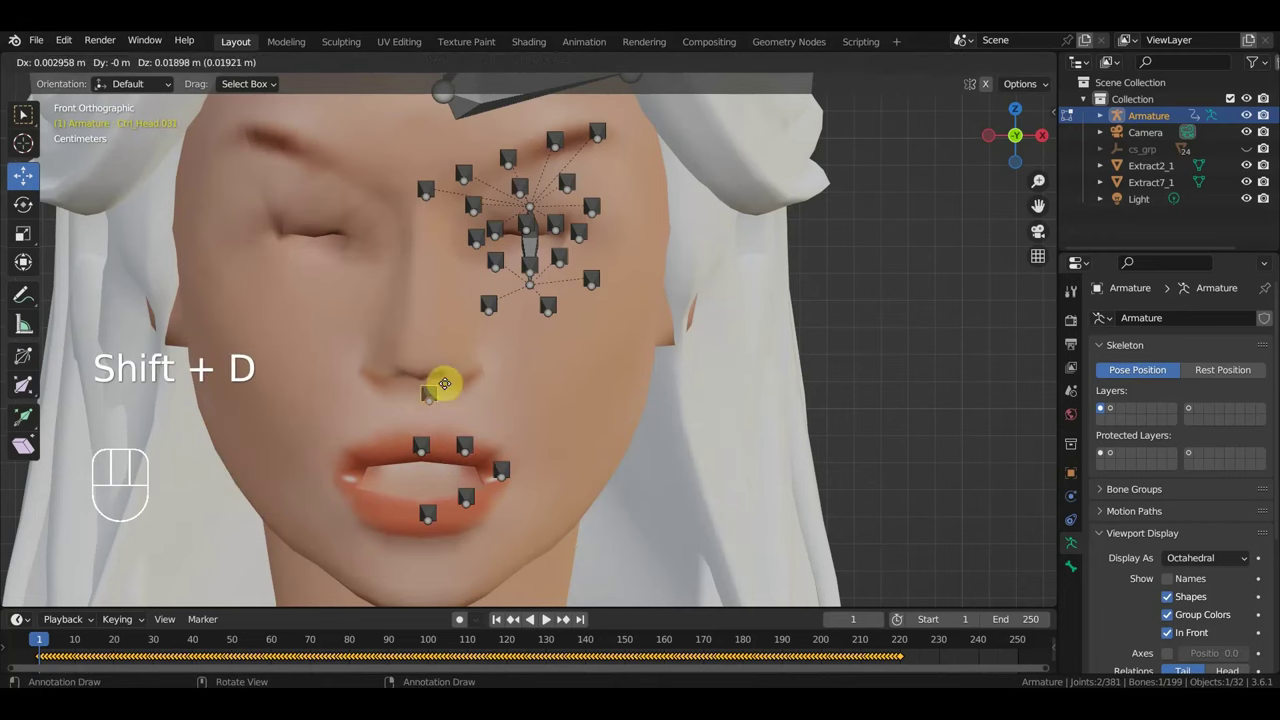
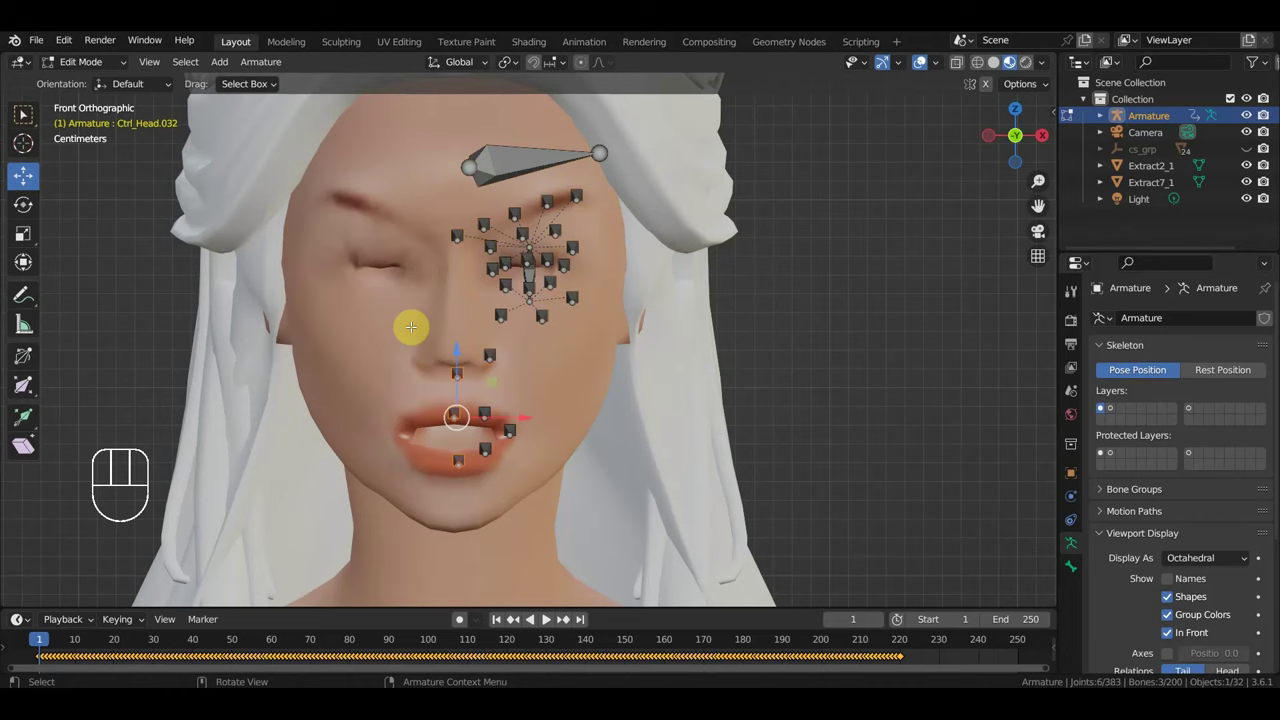
key(ctrl+i)
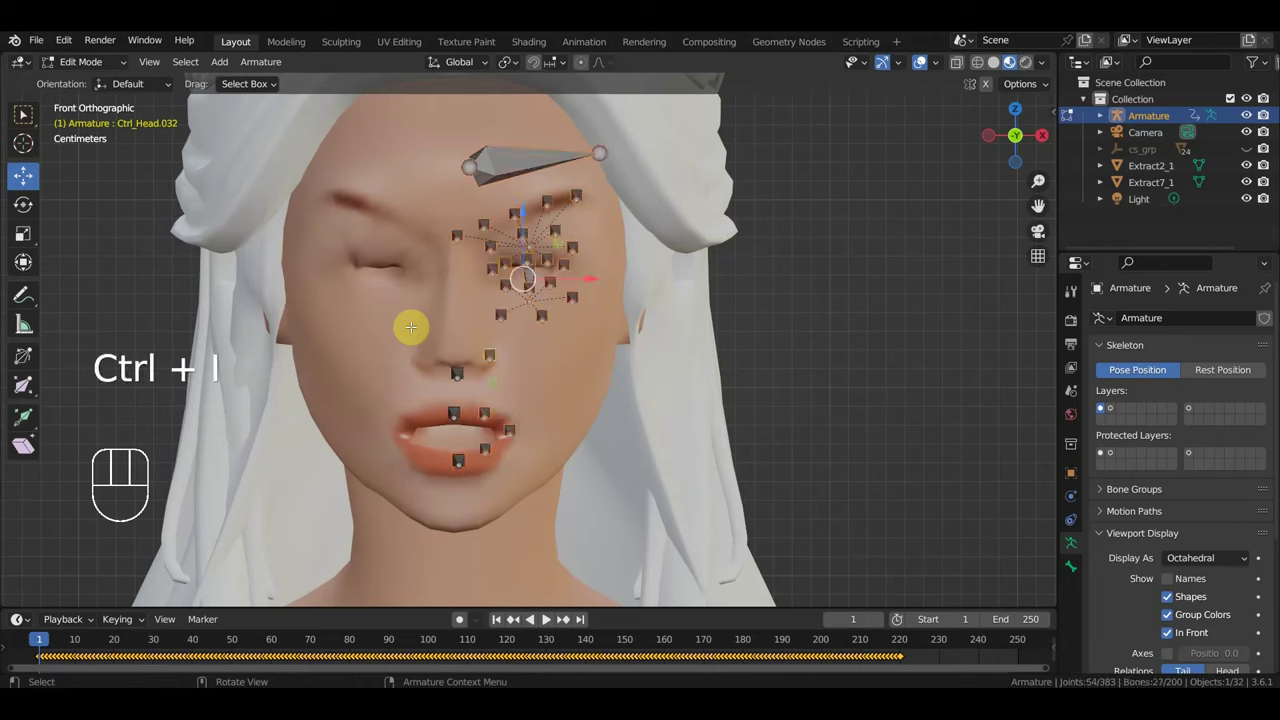
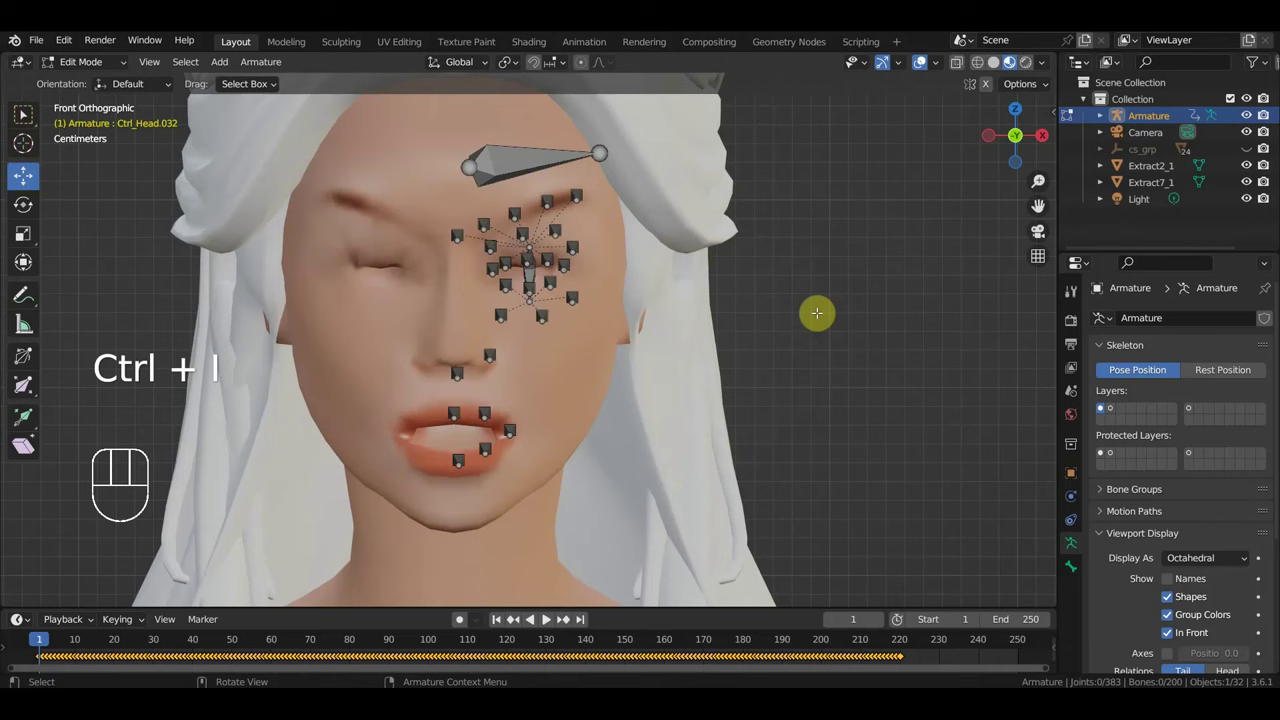
key(alt+h)
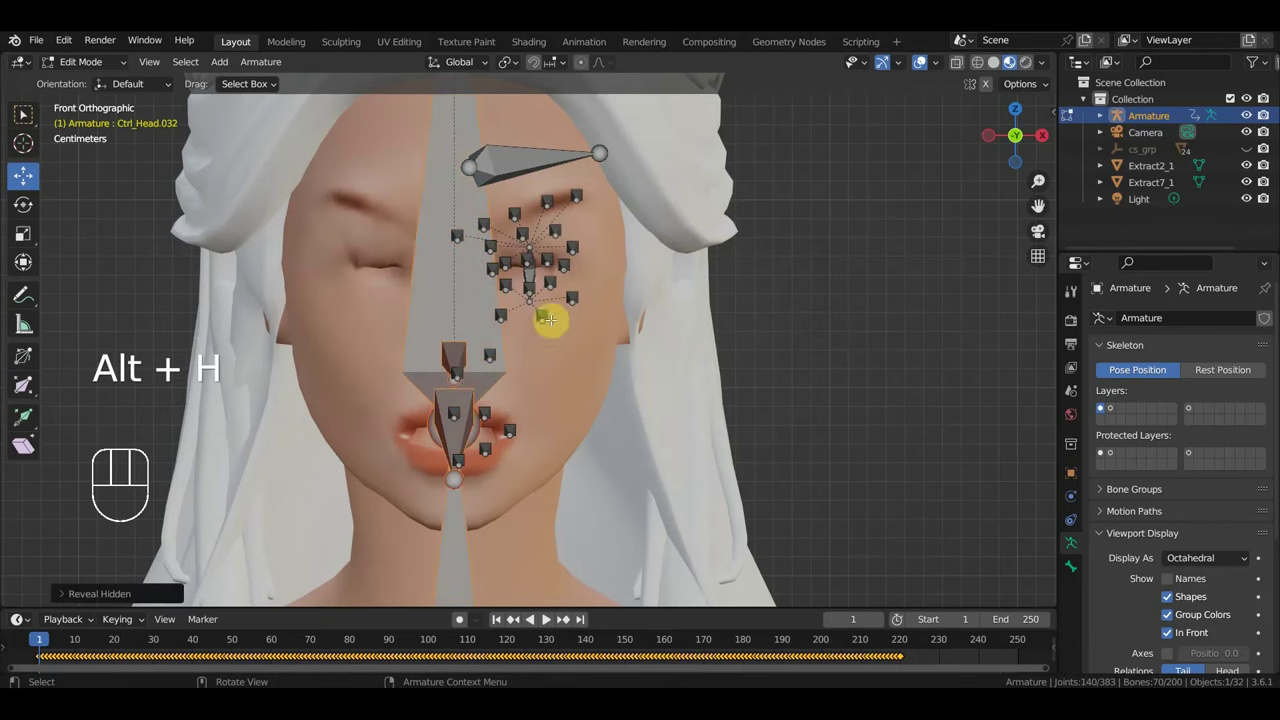
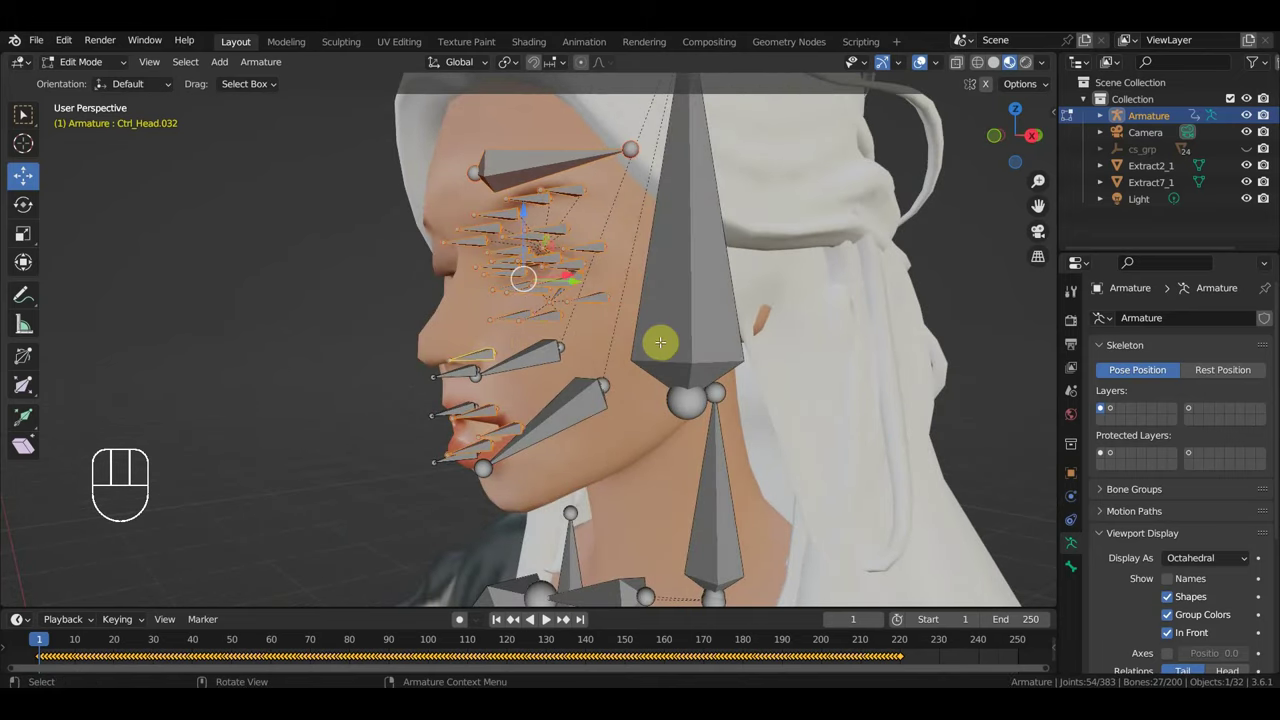
Step: Duplicate the whole group of 27 face controls from the front view, reaching Ctrl_Head.059
key(KP_1)
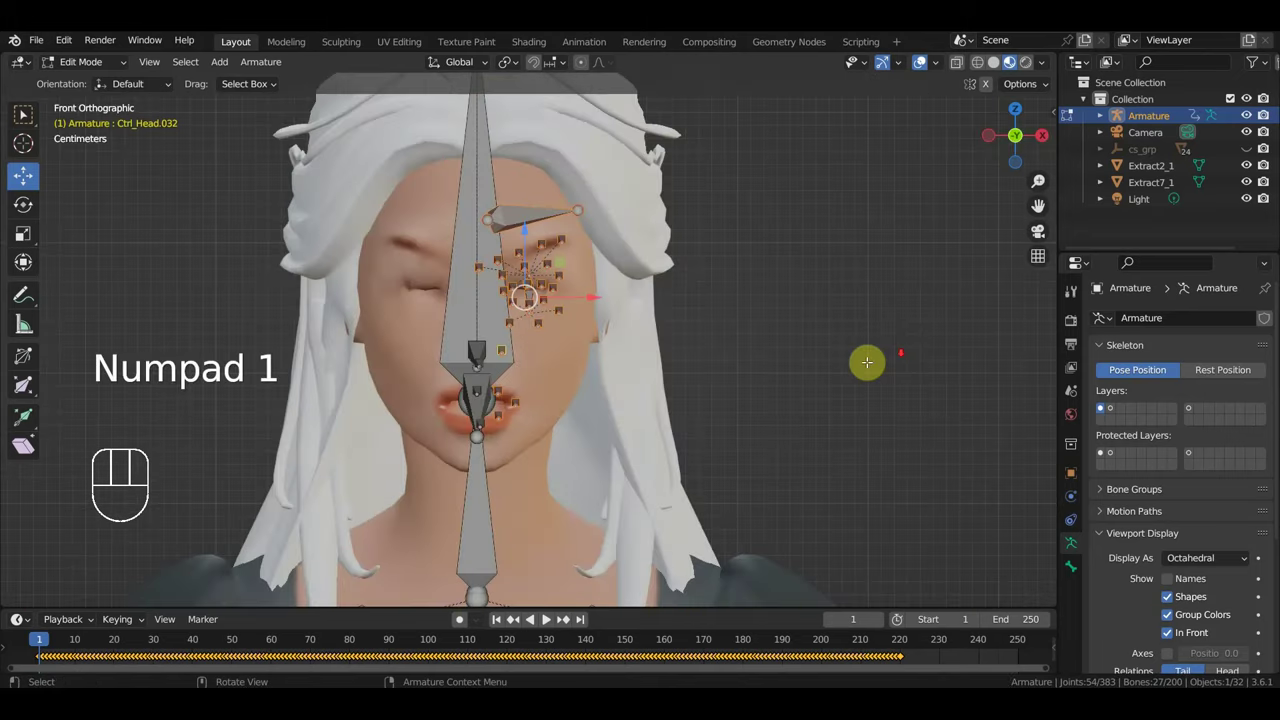
key(shift+d)
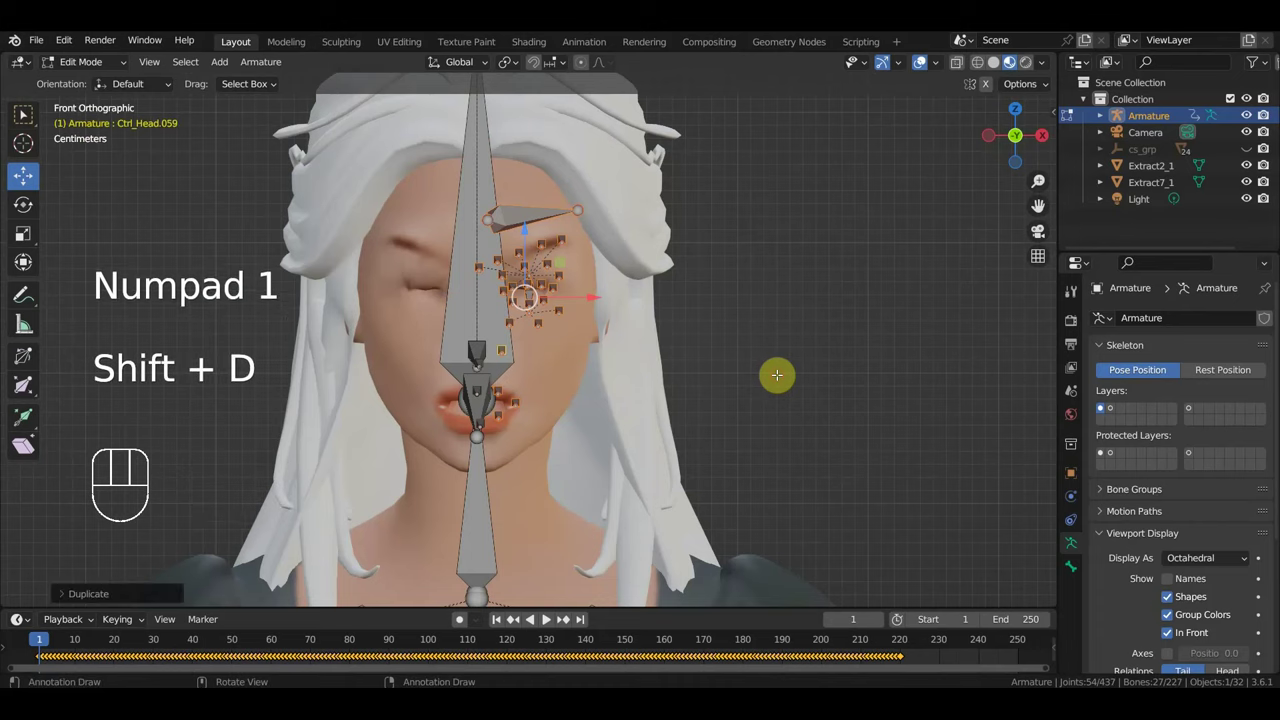
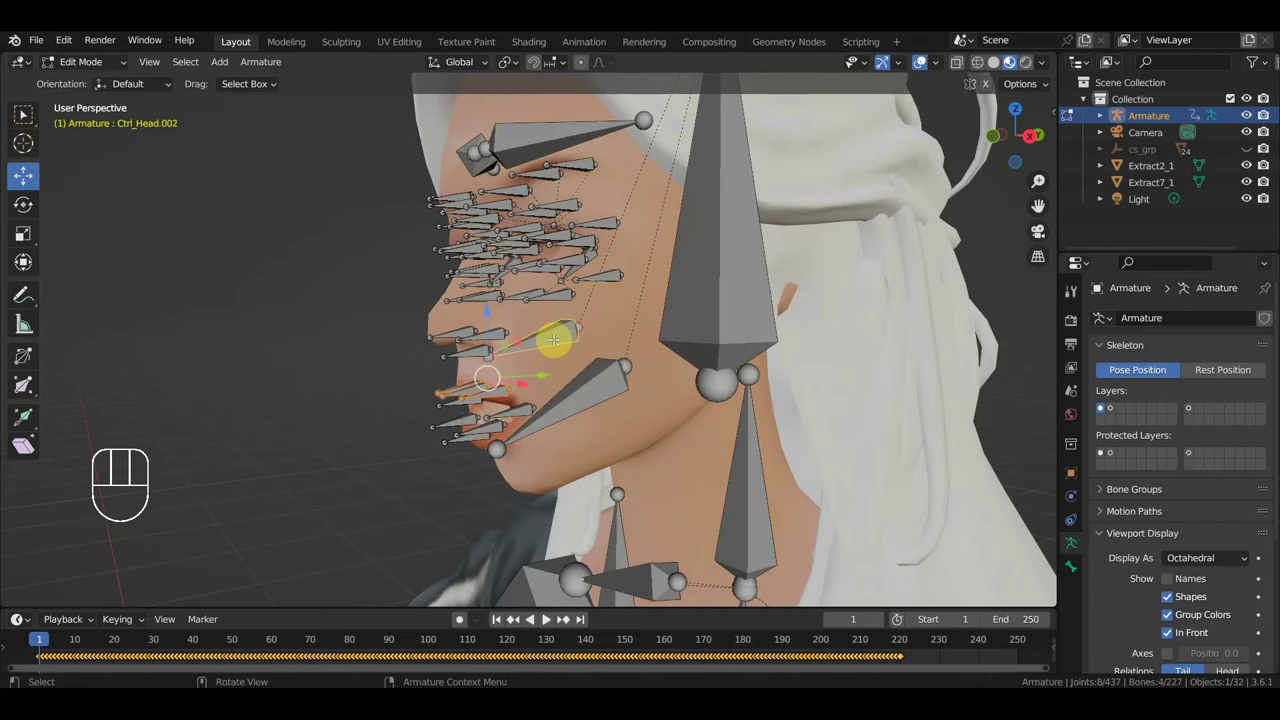
Step: Set the duplicated face control bones in place, leaving the armature at 227 bones
key(ctrl+p)
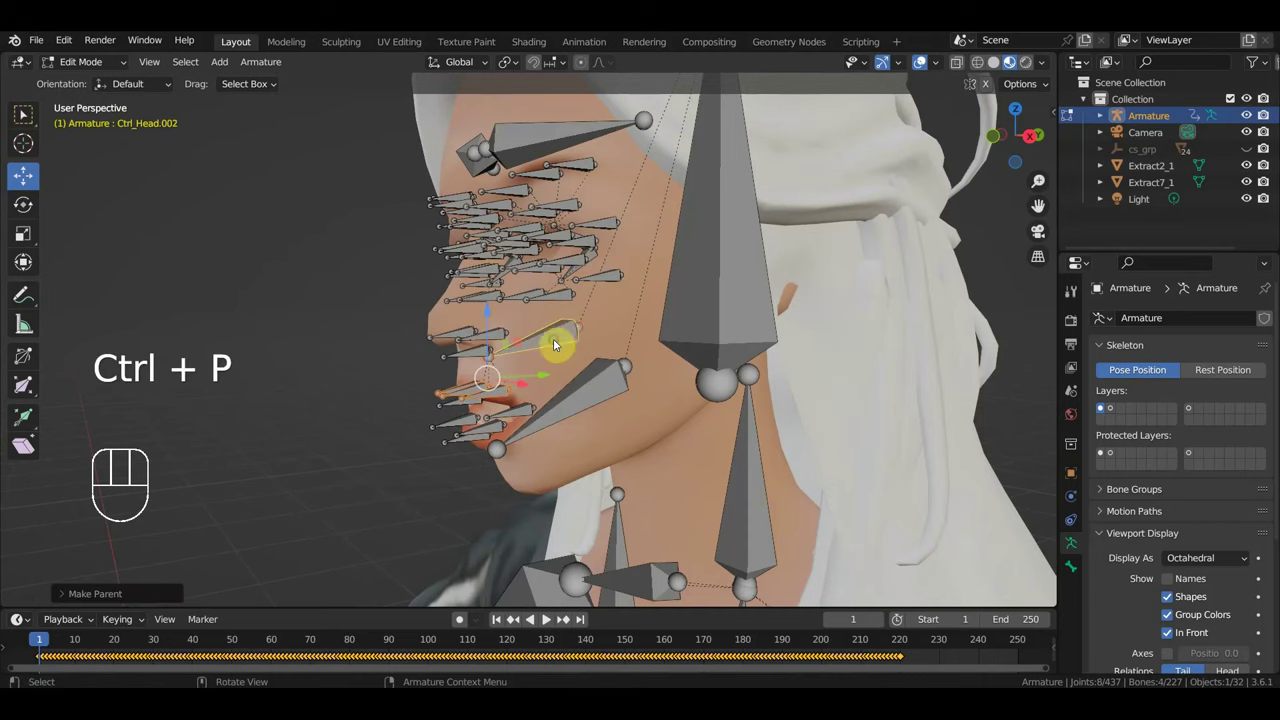
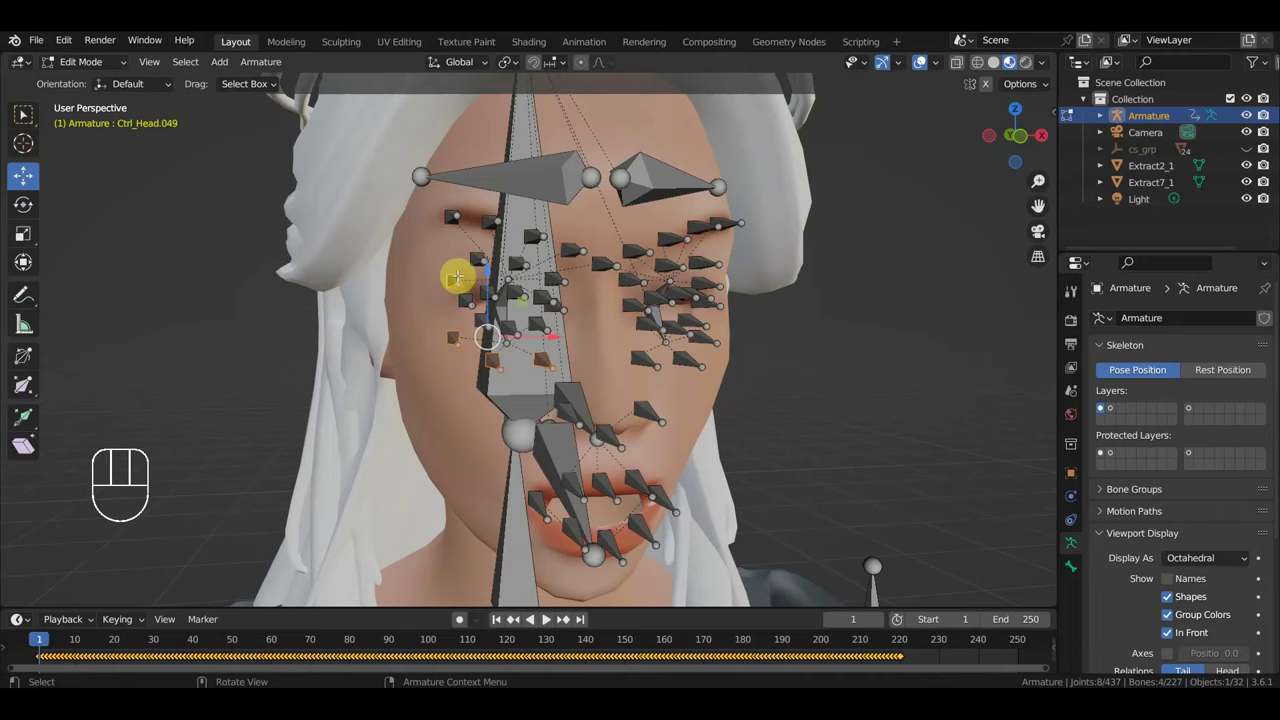
Step: From front view, brush-select the small face control bones with circle select
key(KP_1)
key(c)
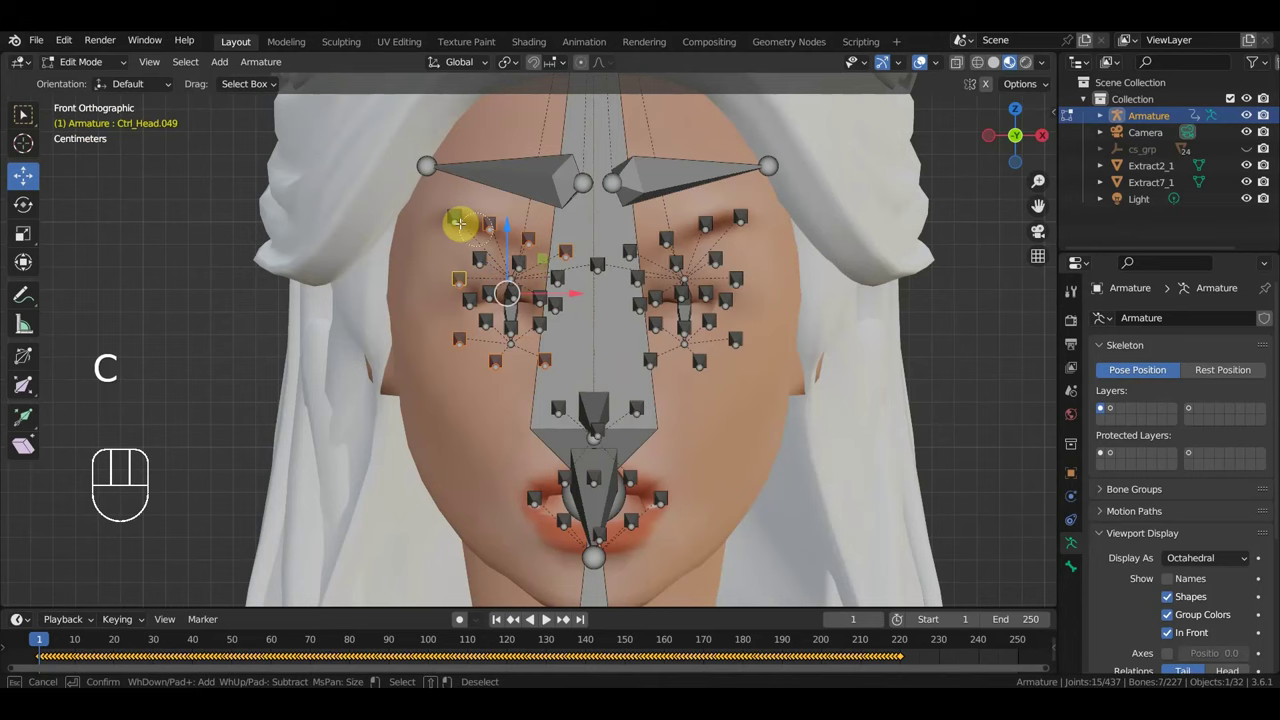
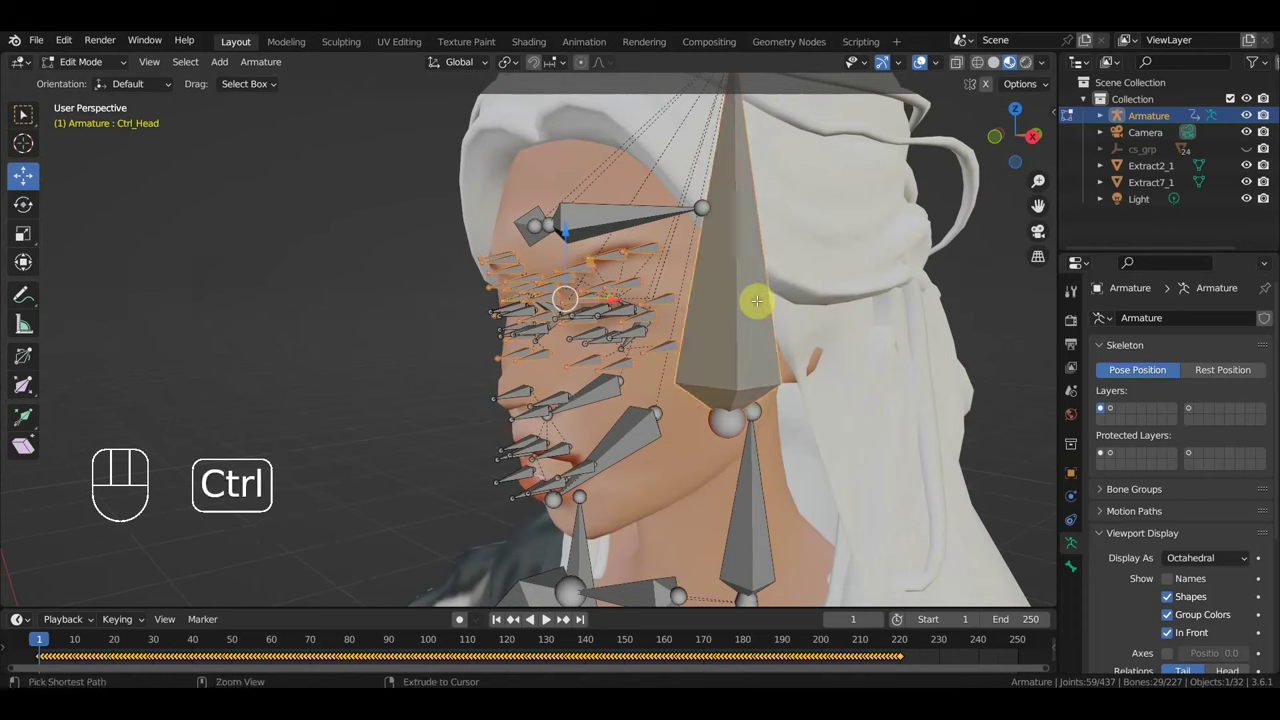
Step: Parent the selected face bones to Ctrl_Head and view the character from the front
key(ctrl+p)
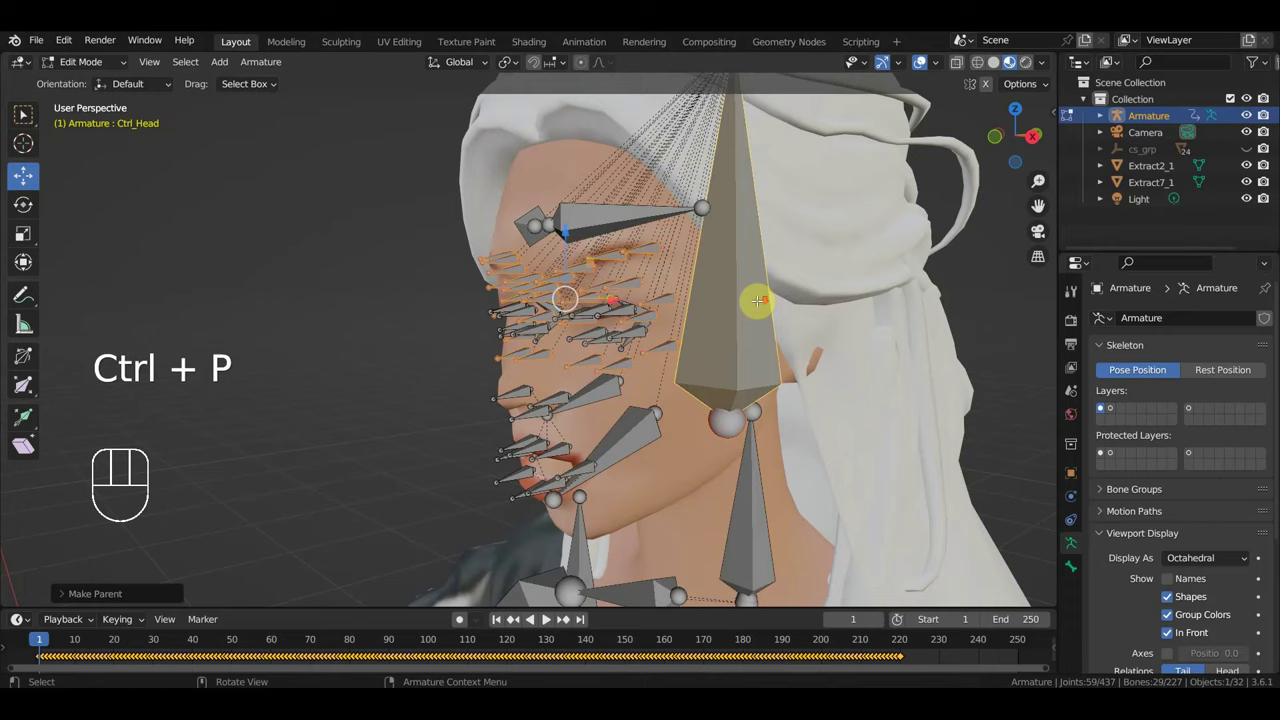
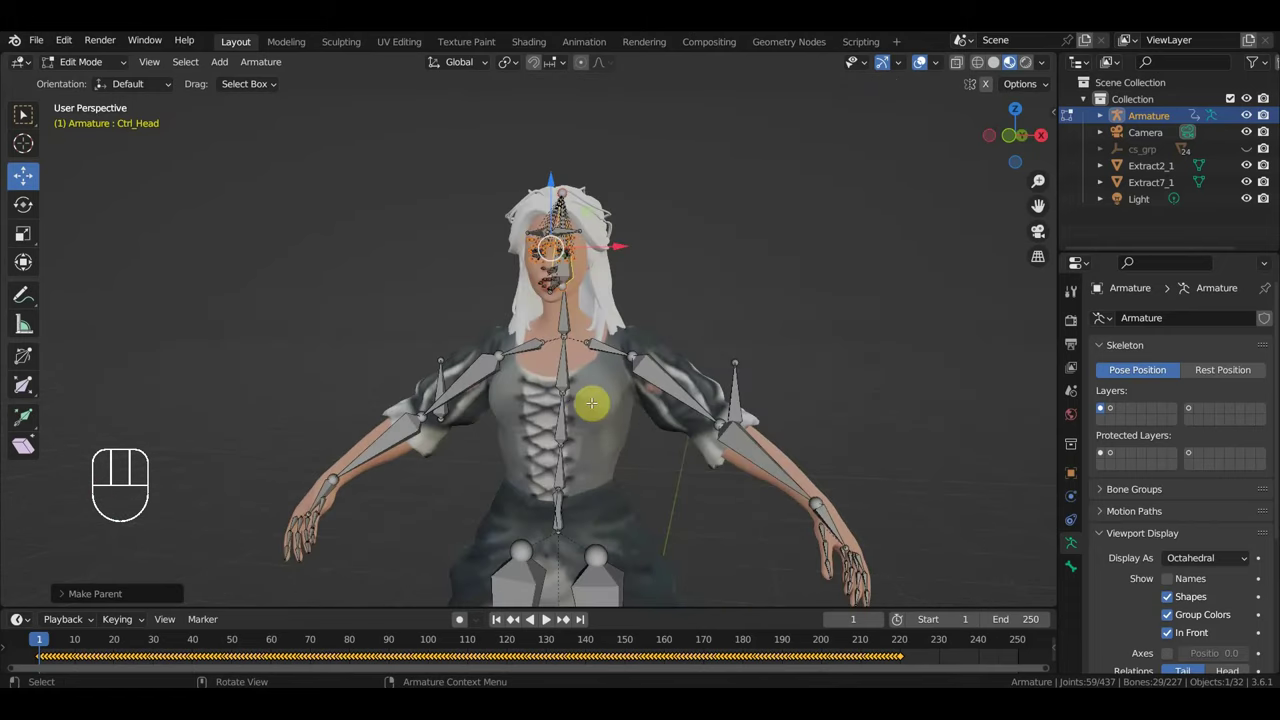
key(KP_1)
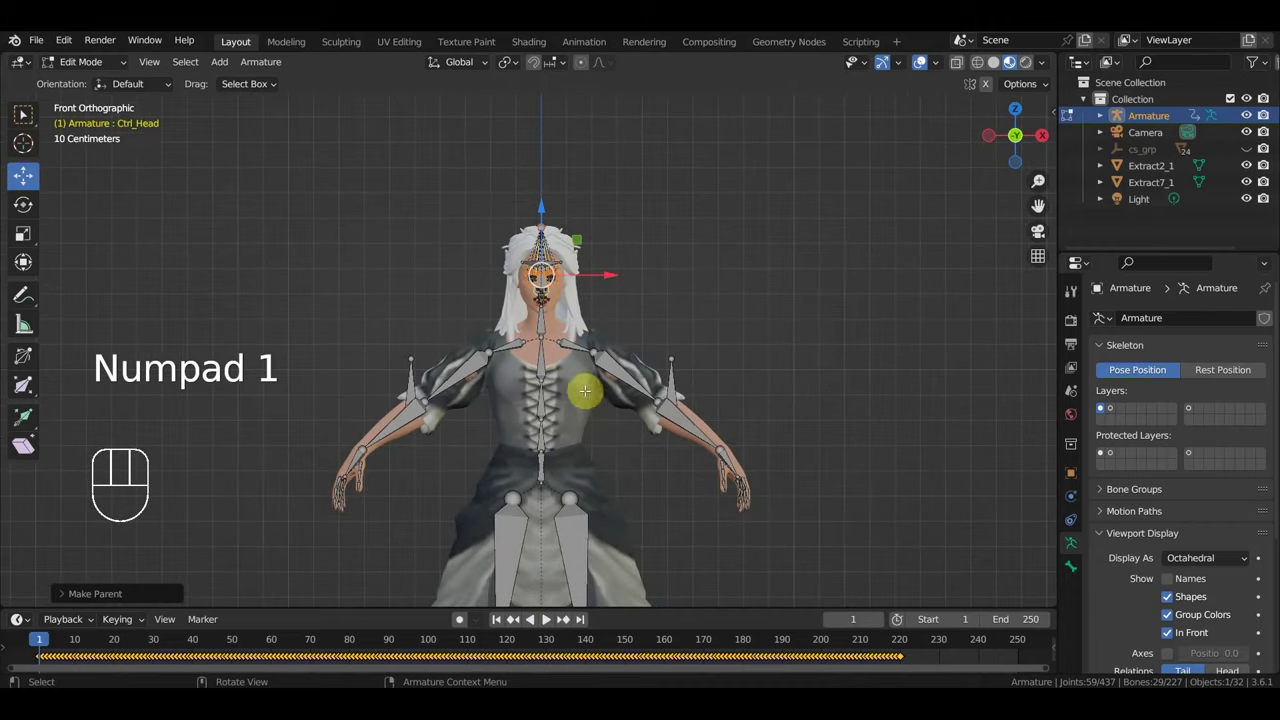
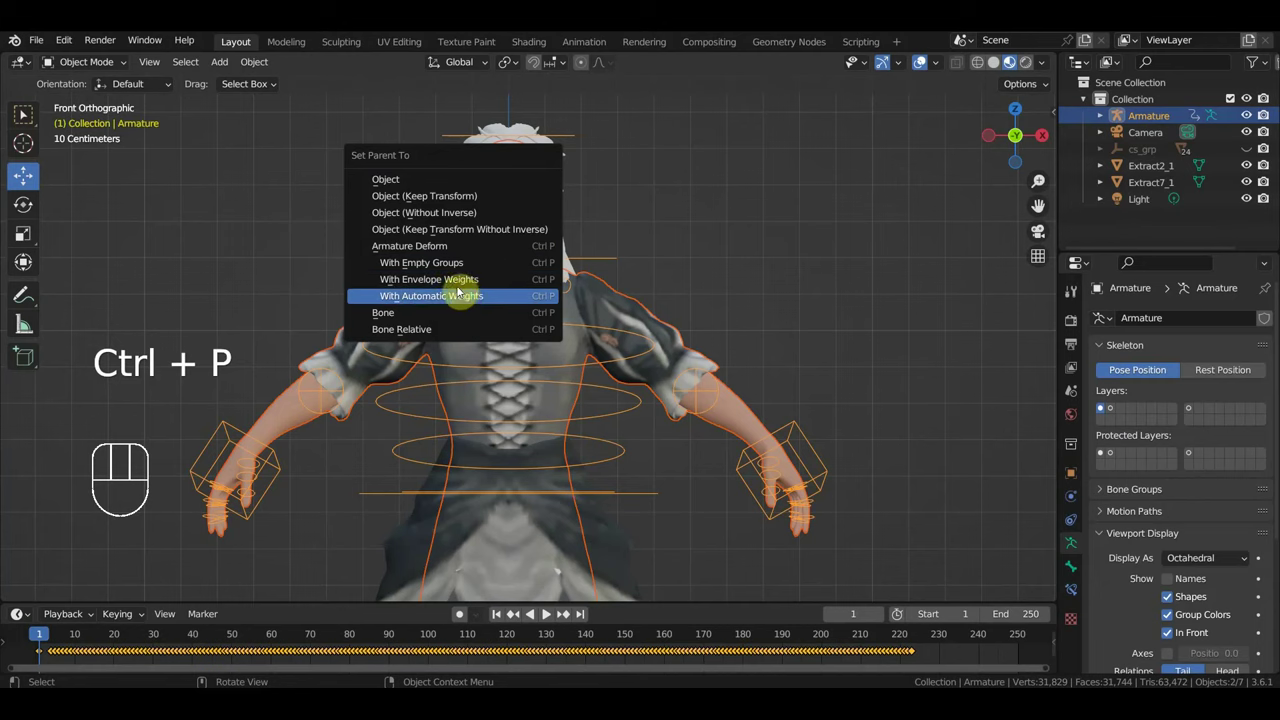
Step: Select the skirt mesh Extract7_1 and view the character from the side
drag(616, 323, 567, 334)
drag(711, 323, 776, 318)
drag(743, 350, 761, 310)
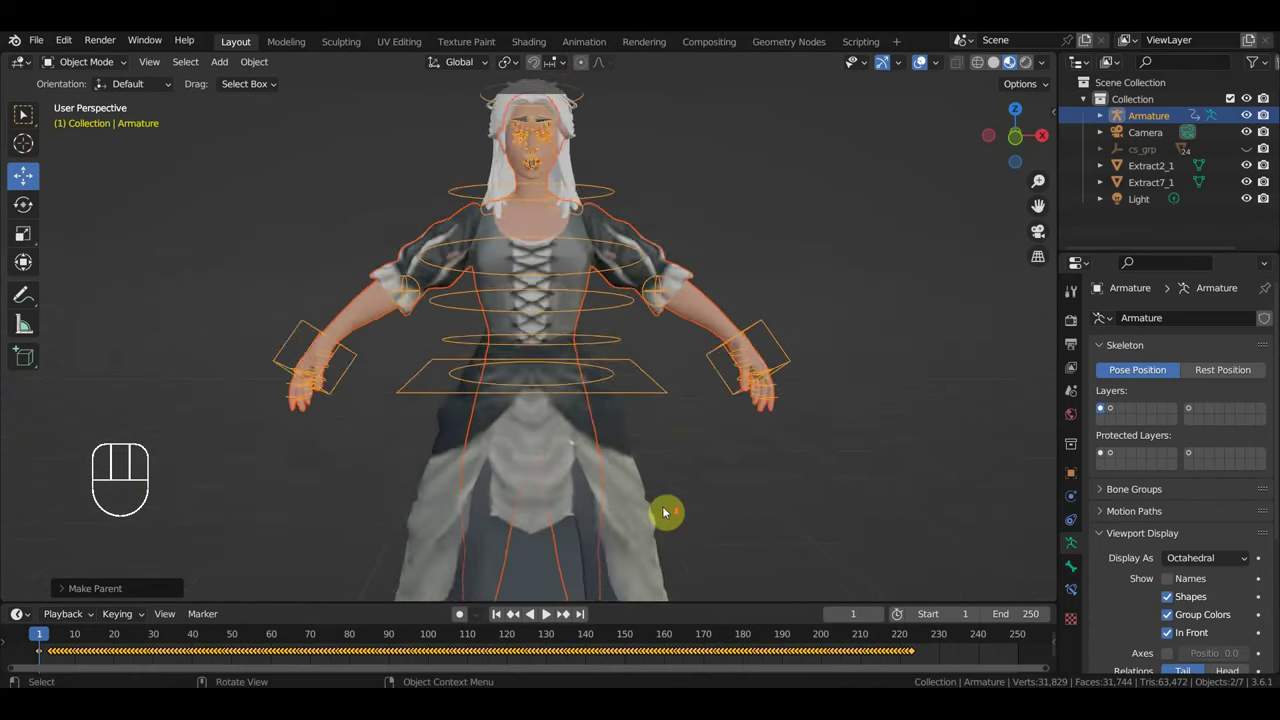
click(610, 462)
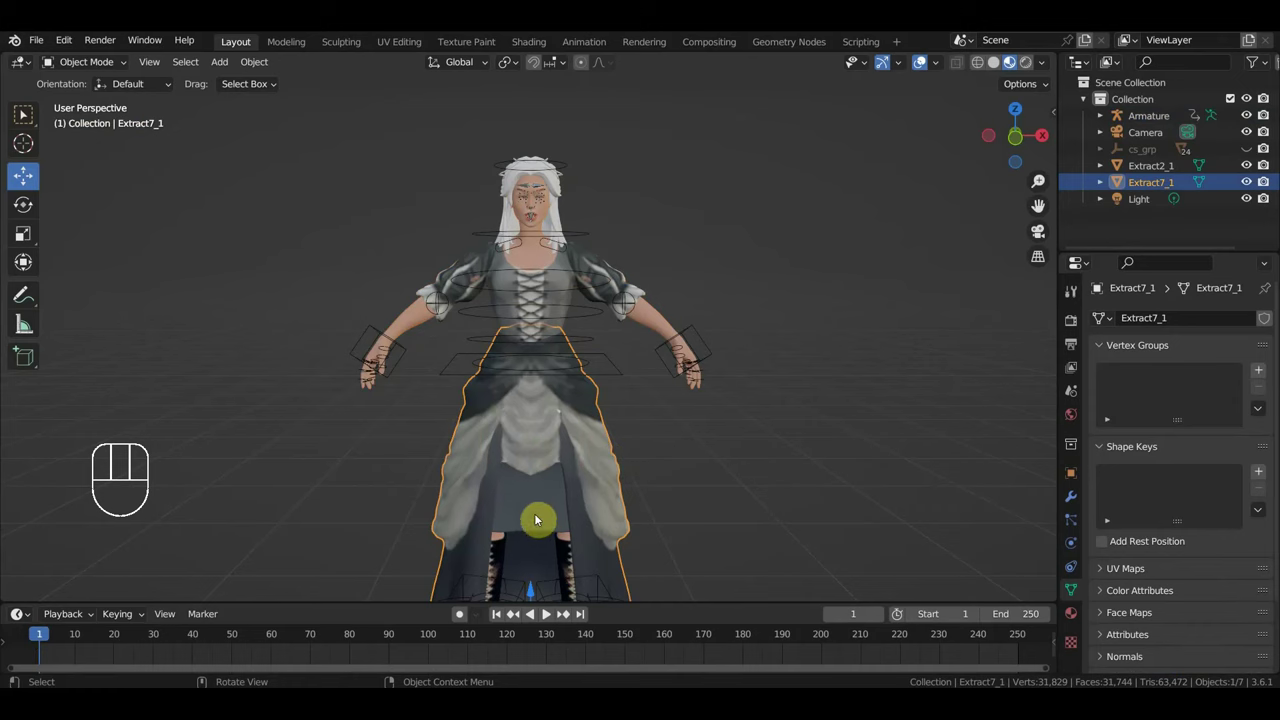
key(KP_3)
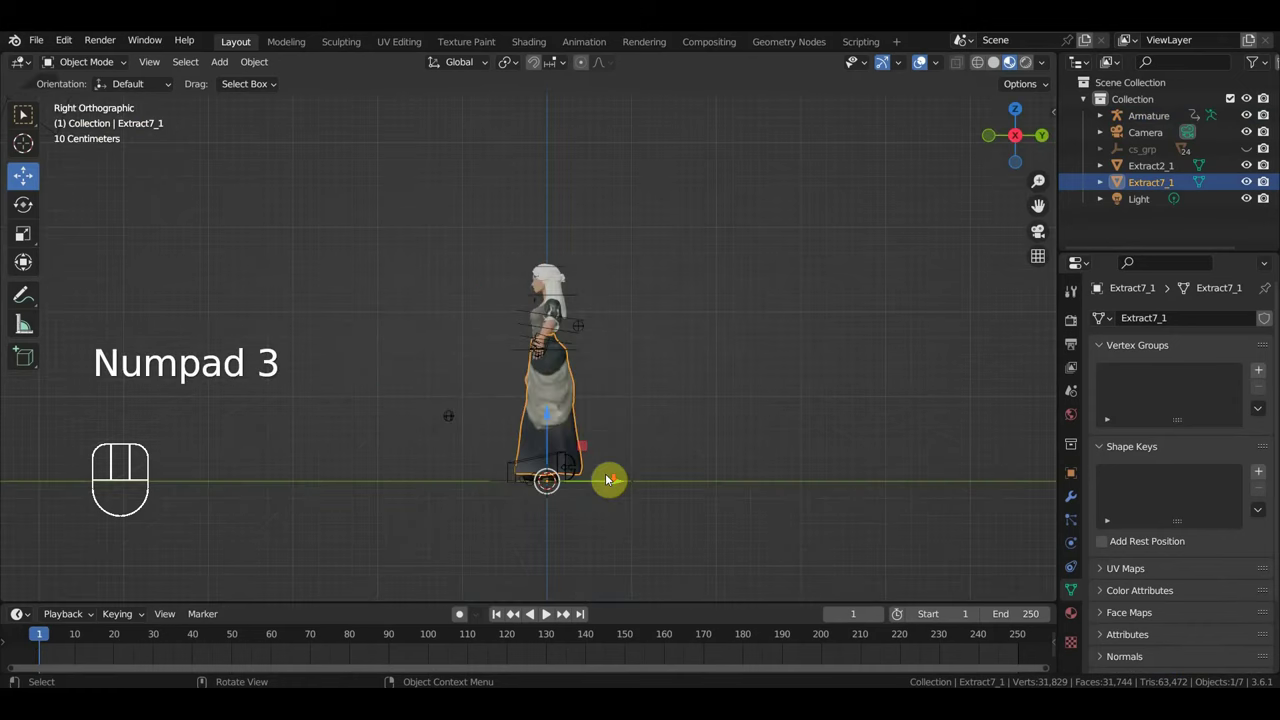
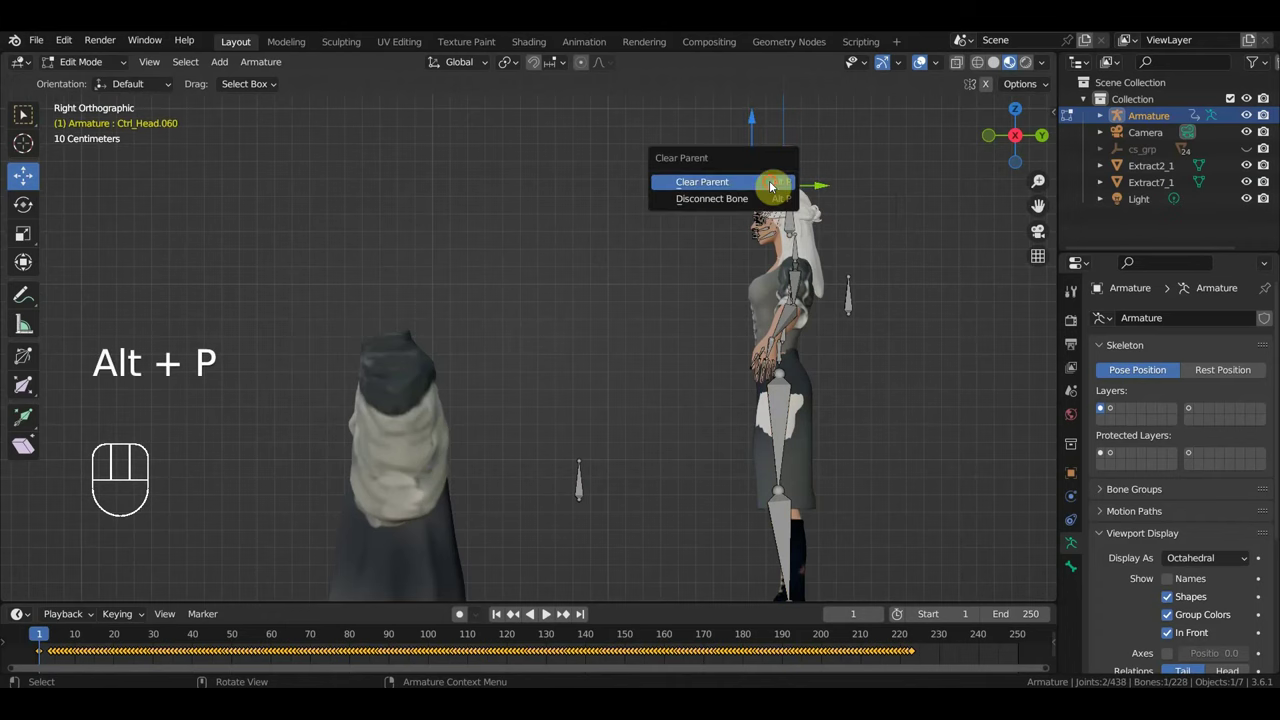
Step: Move the unparented bone Ctrl_Head.060 lower and further back
key(g)
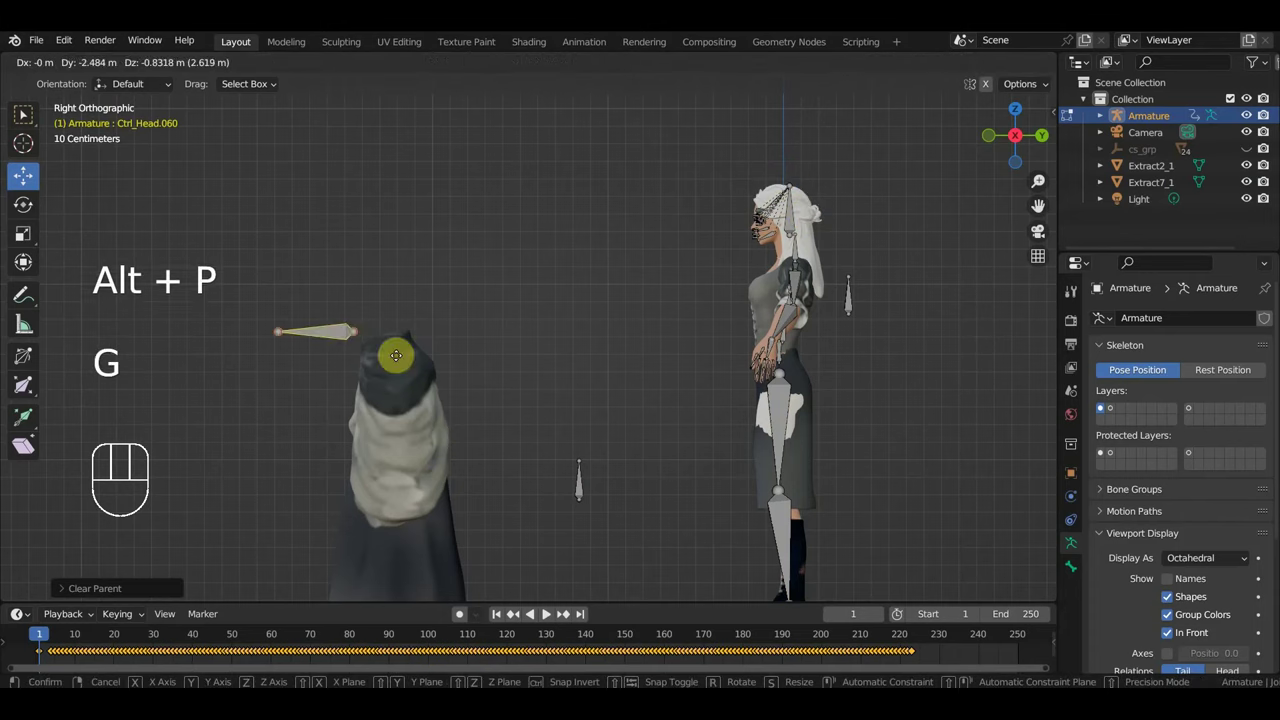
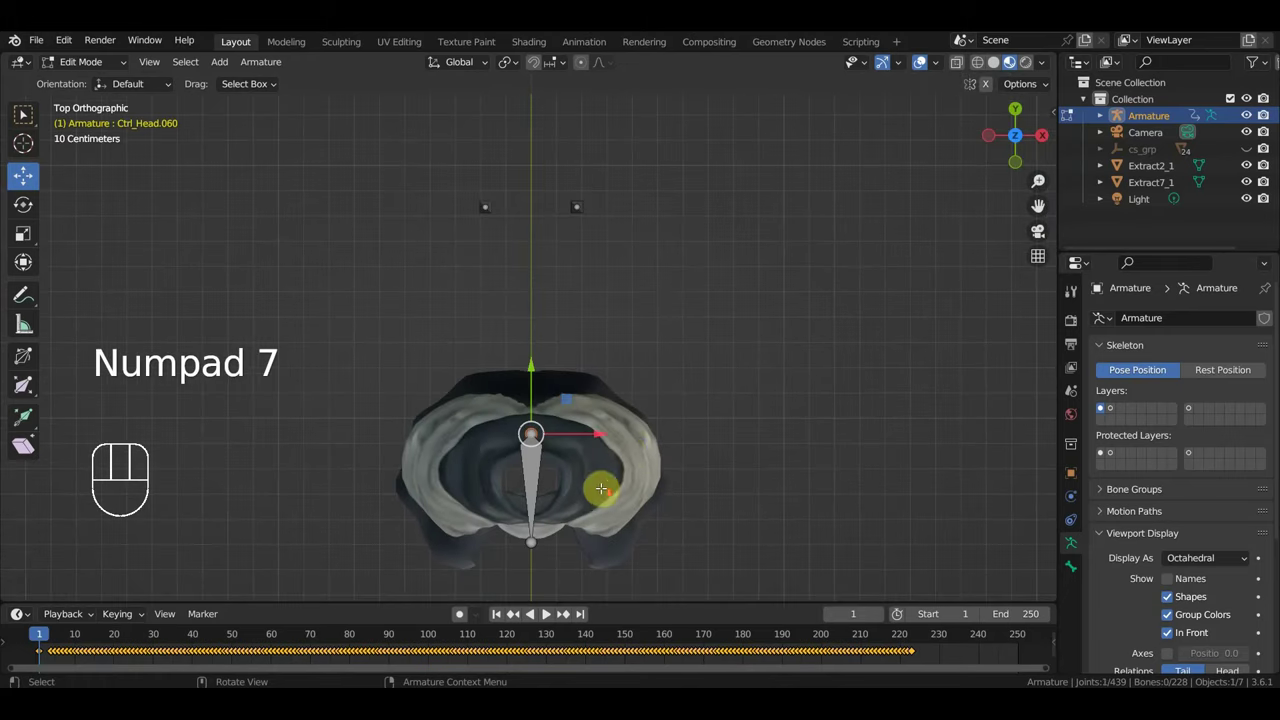
Step: Extrude a bone from the centre joint and duplicate a second one out toward the skirt rim
key(e)
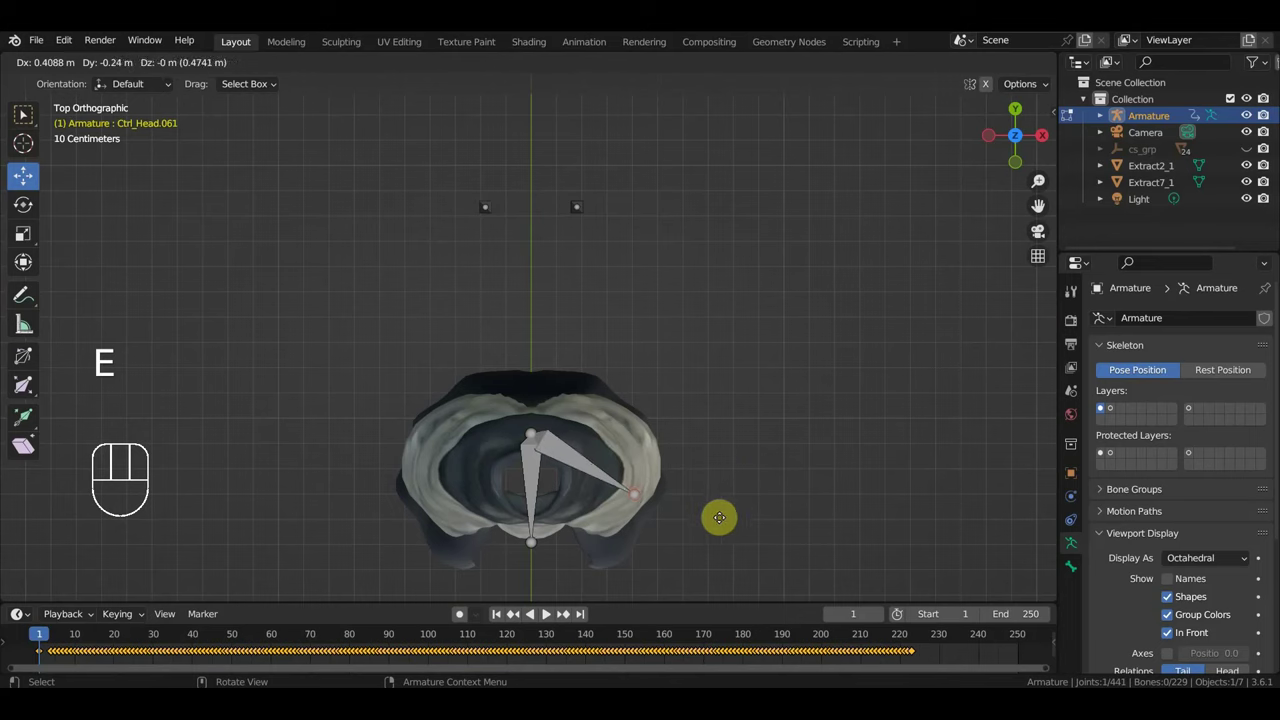
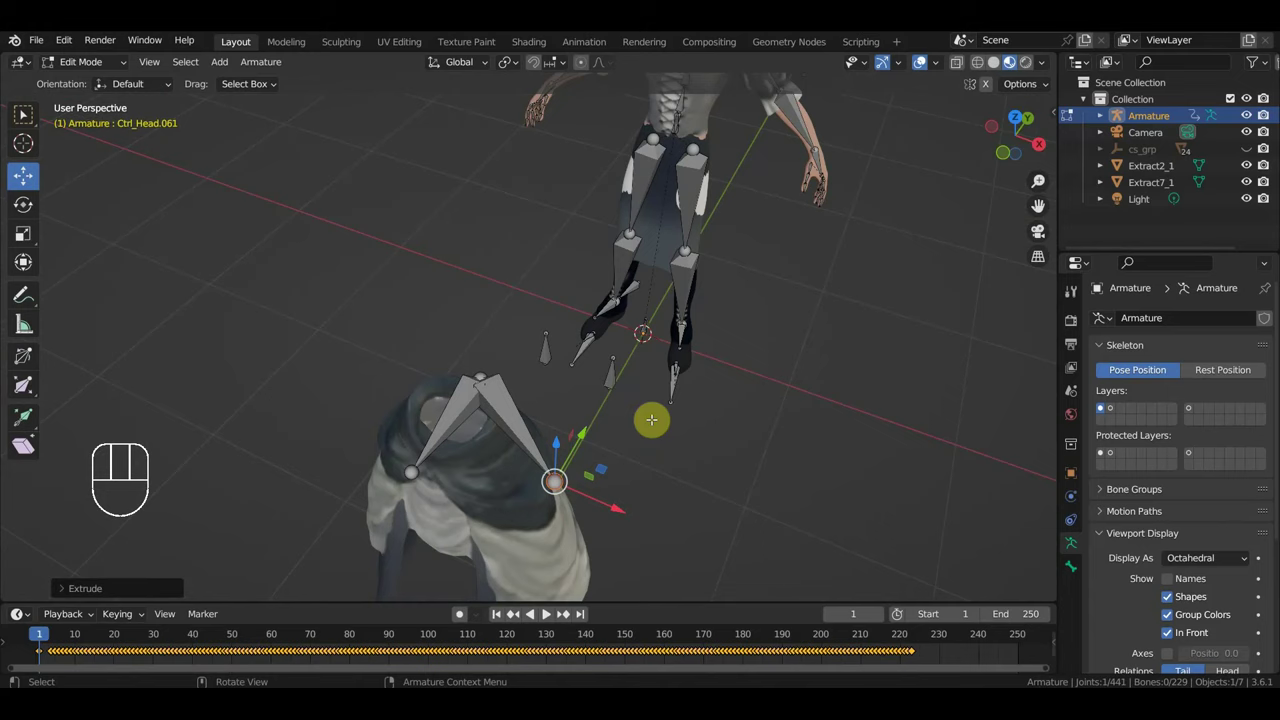
key(KP_7)
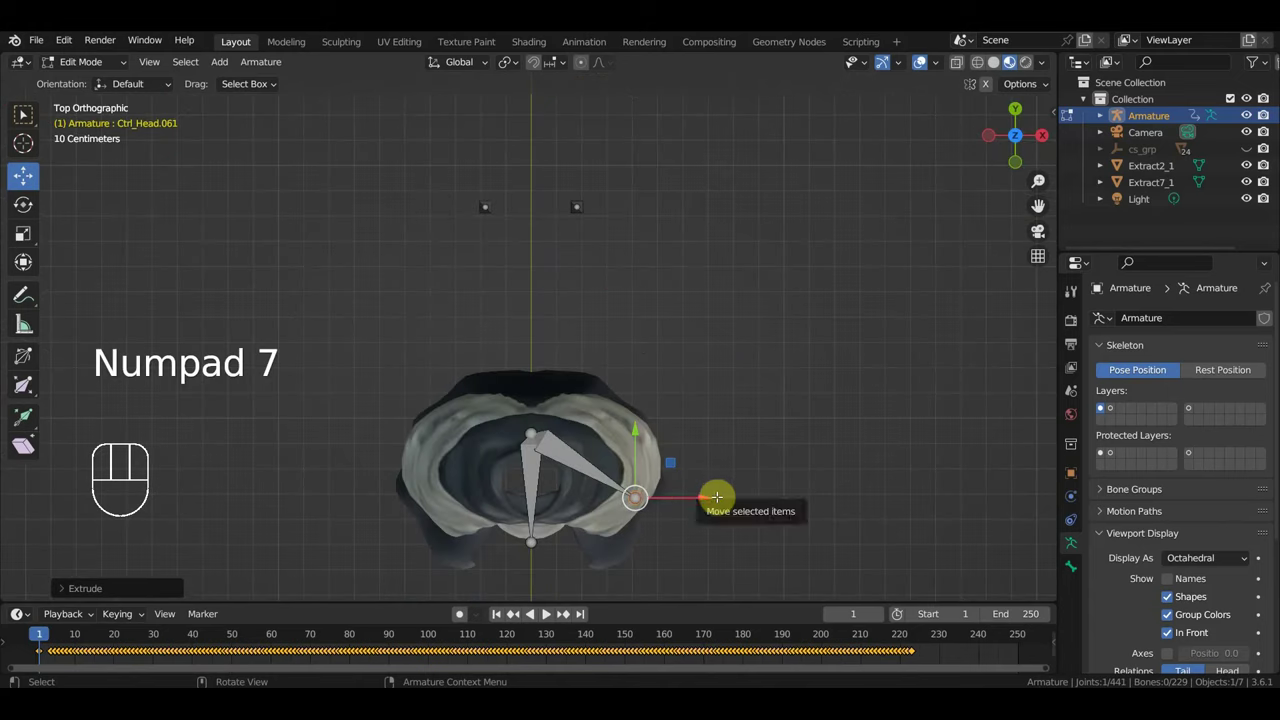
key(g)
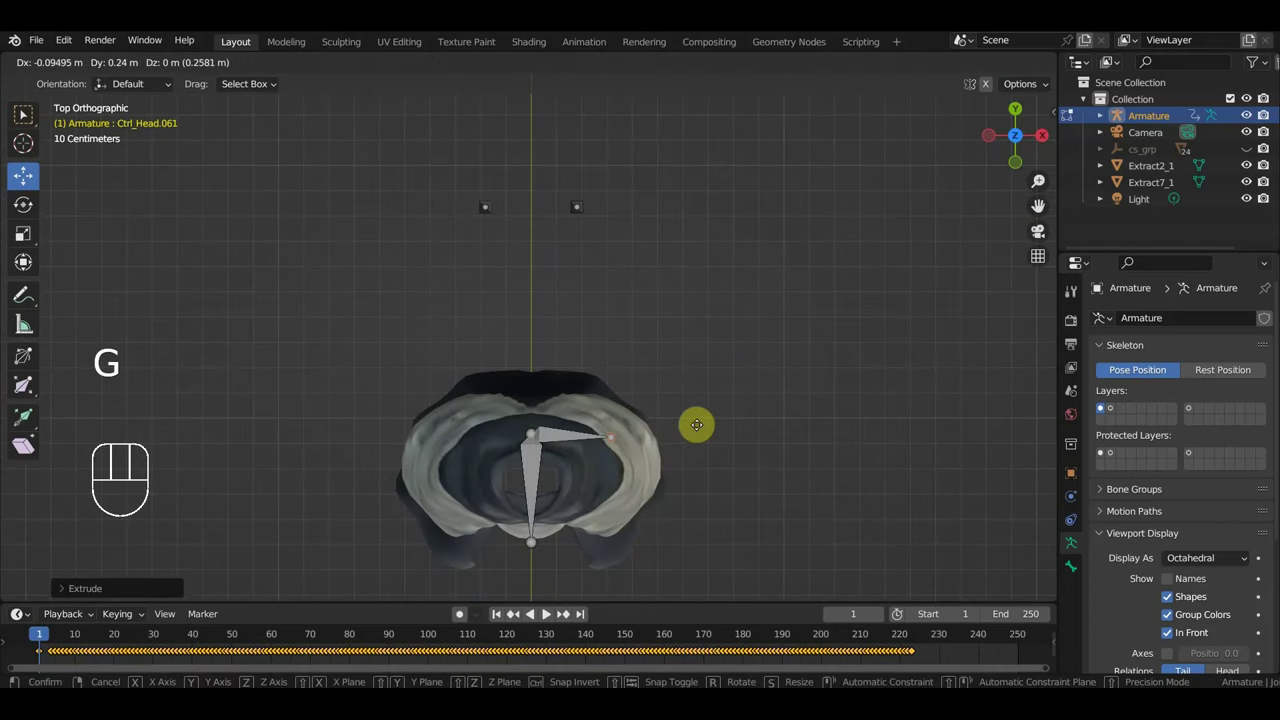
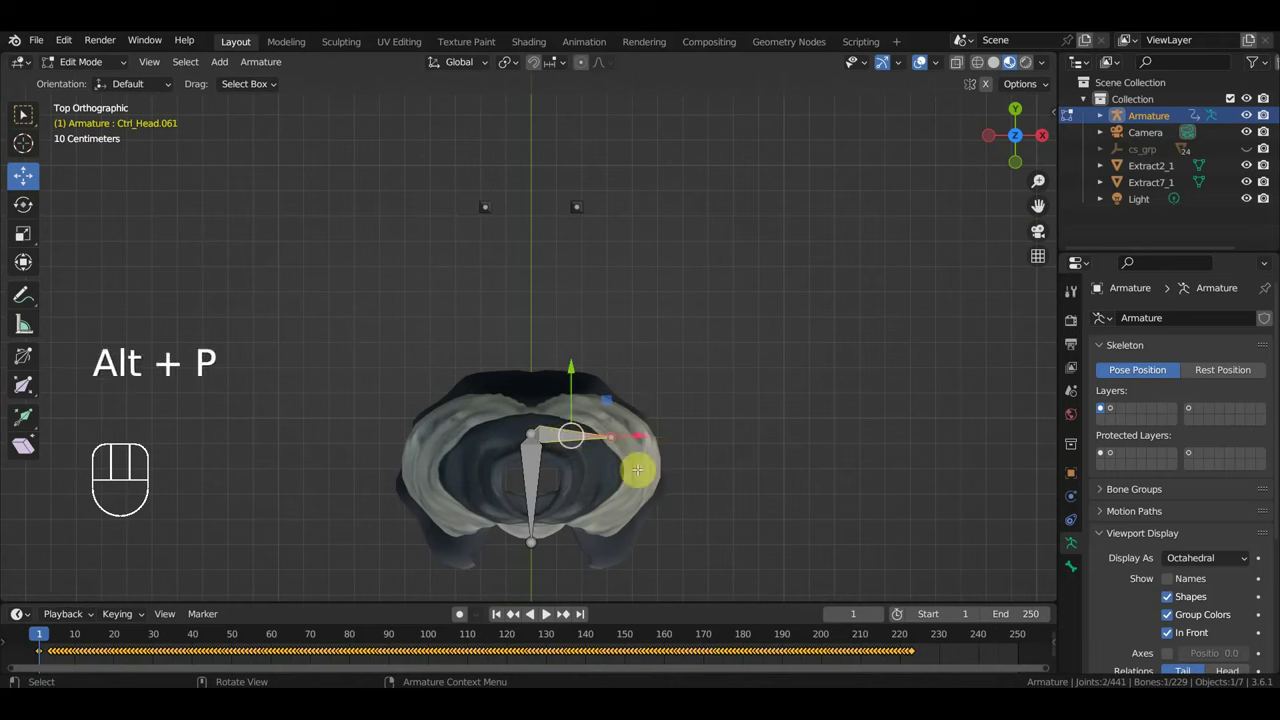
key(shift+d)
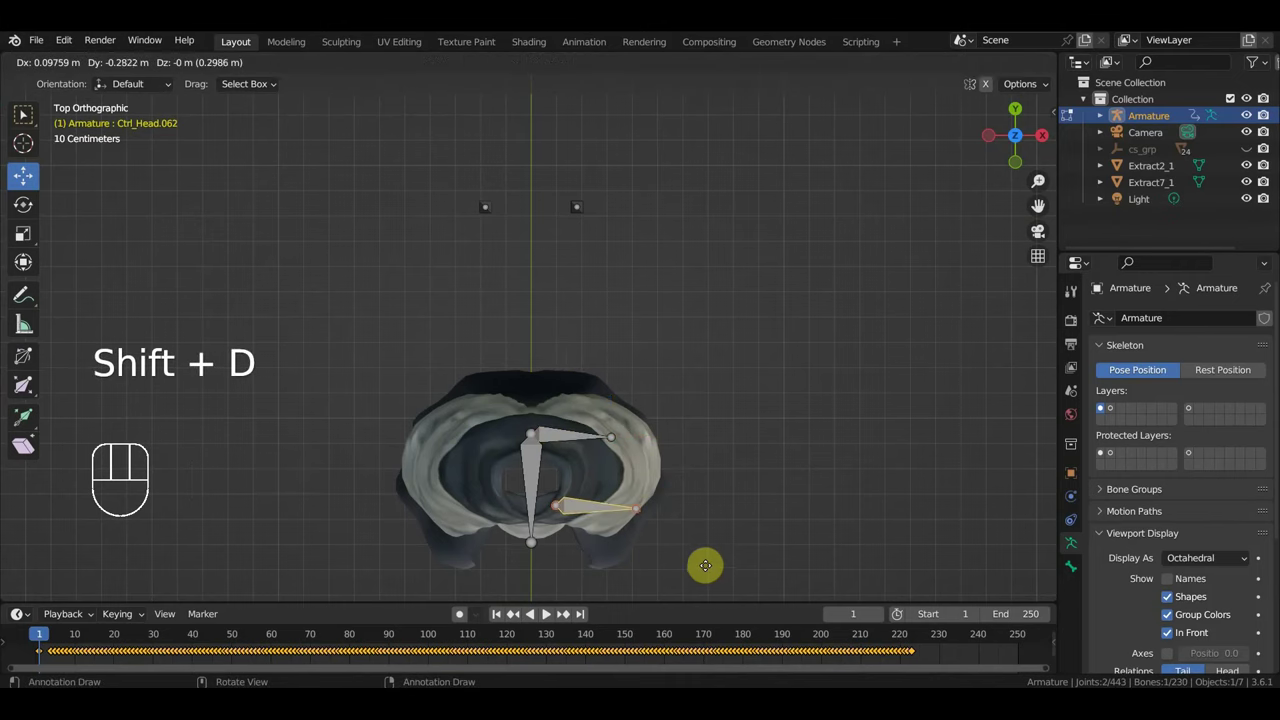
key(r)
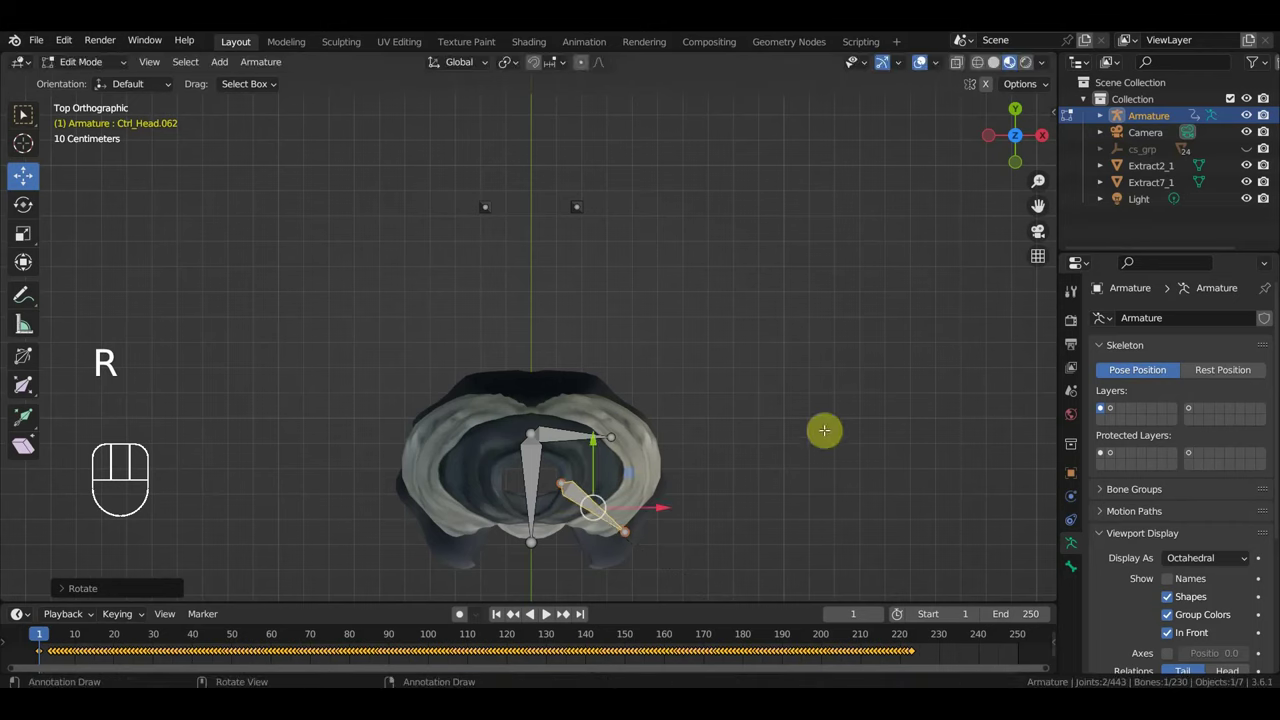
key(g)
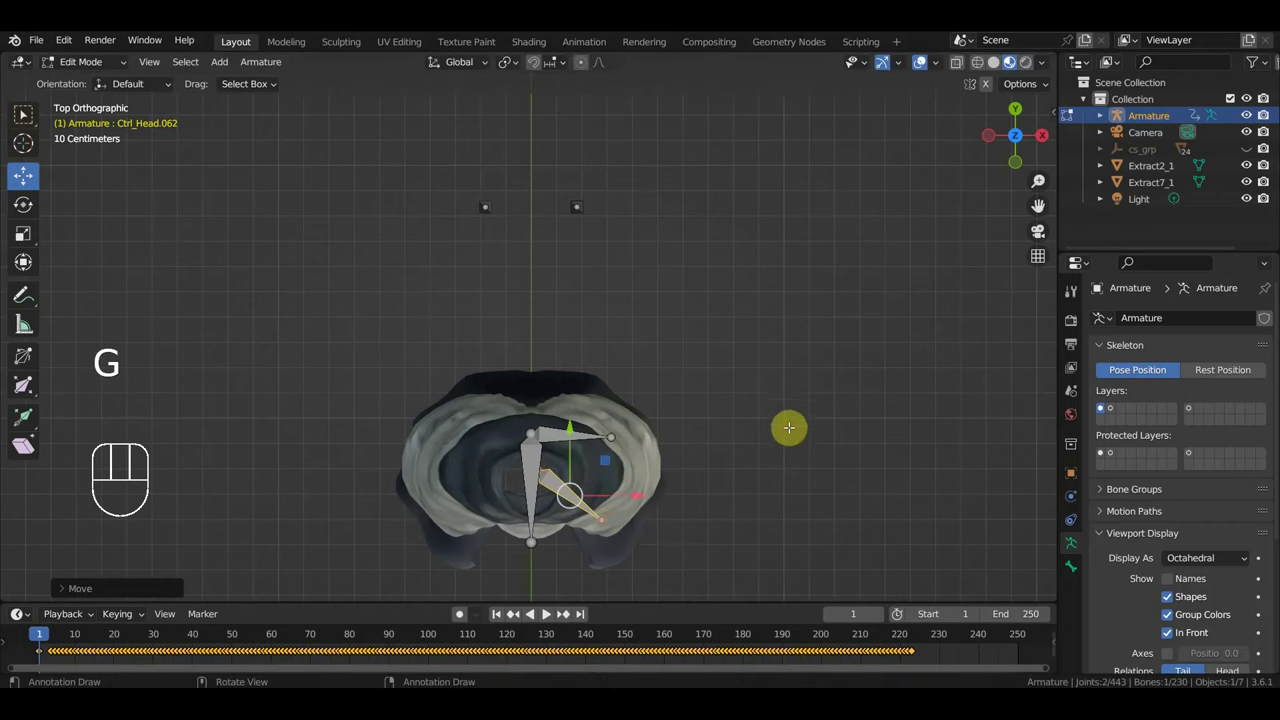
key(g)
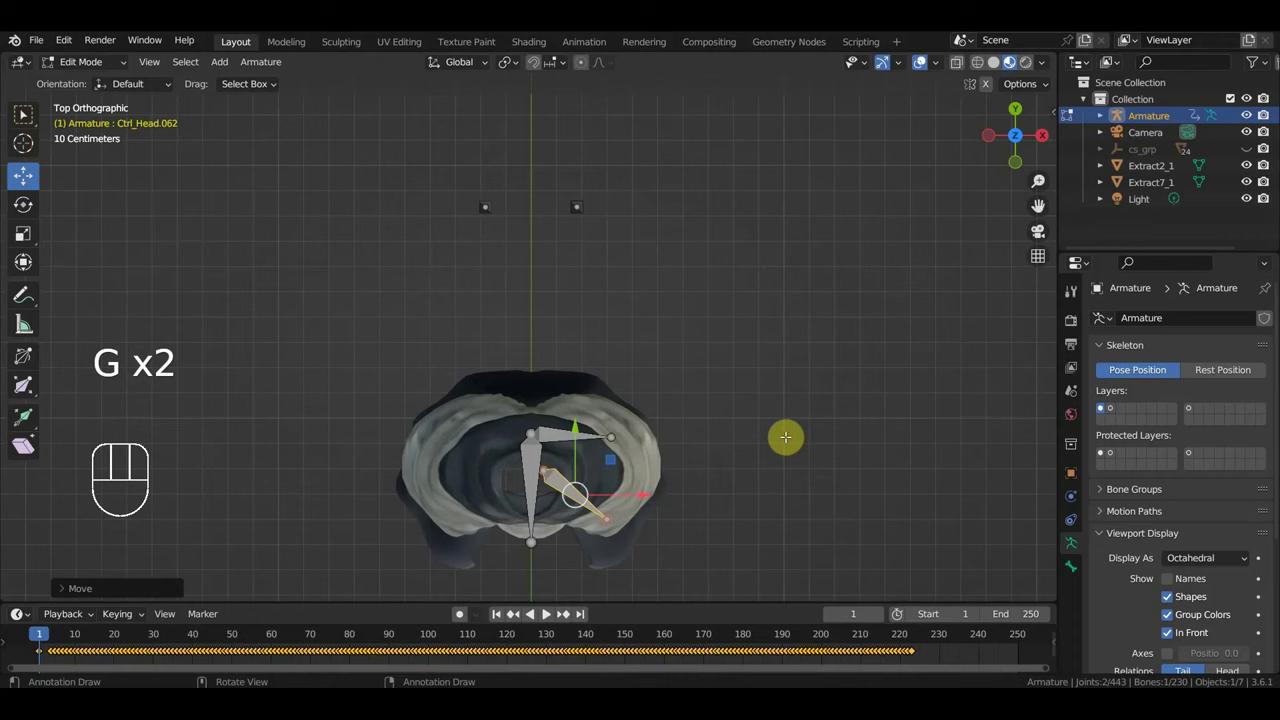
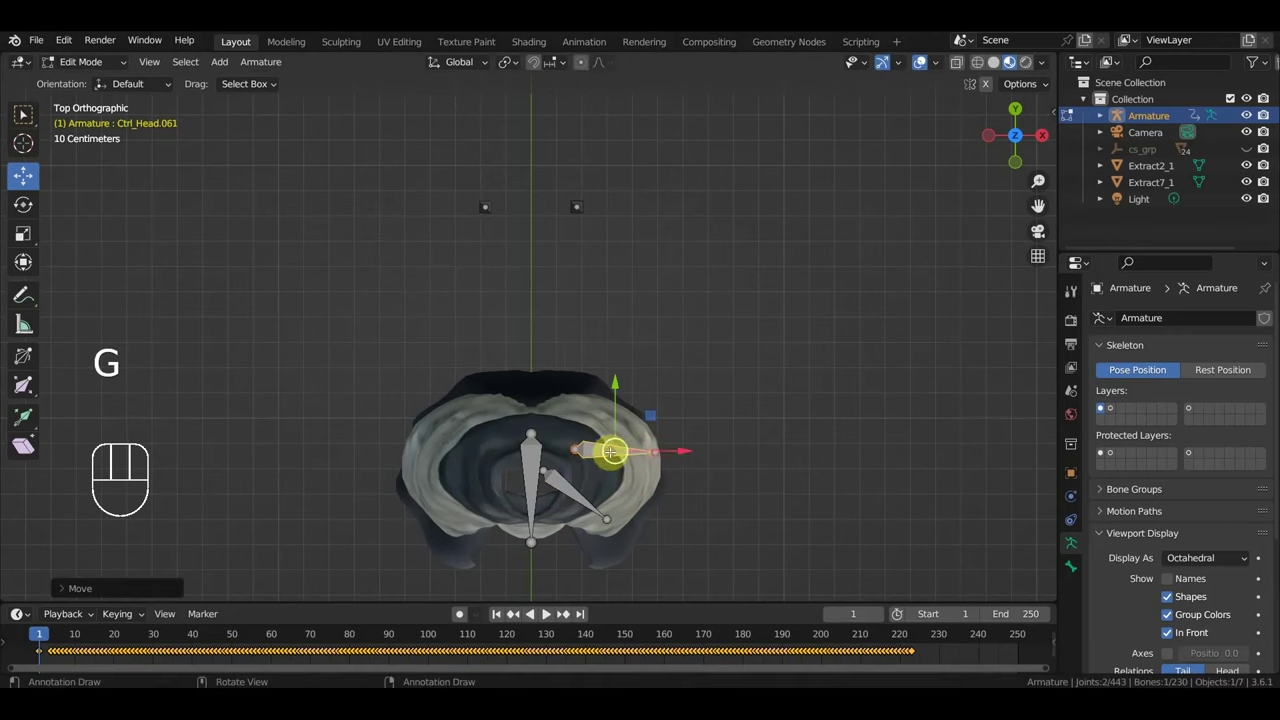
Step: Duplicate a third bone toward the skirt rim, rotate it into place and scale it down
key(shift+d)
key(r)
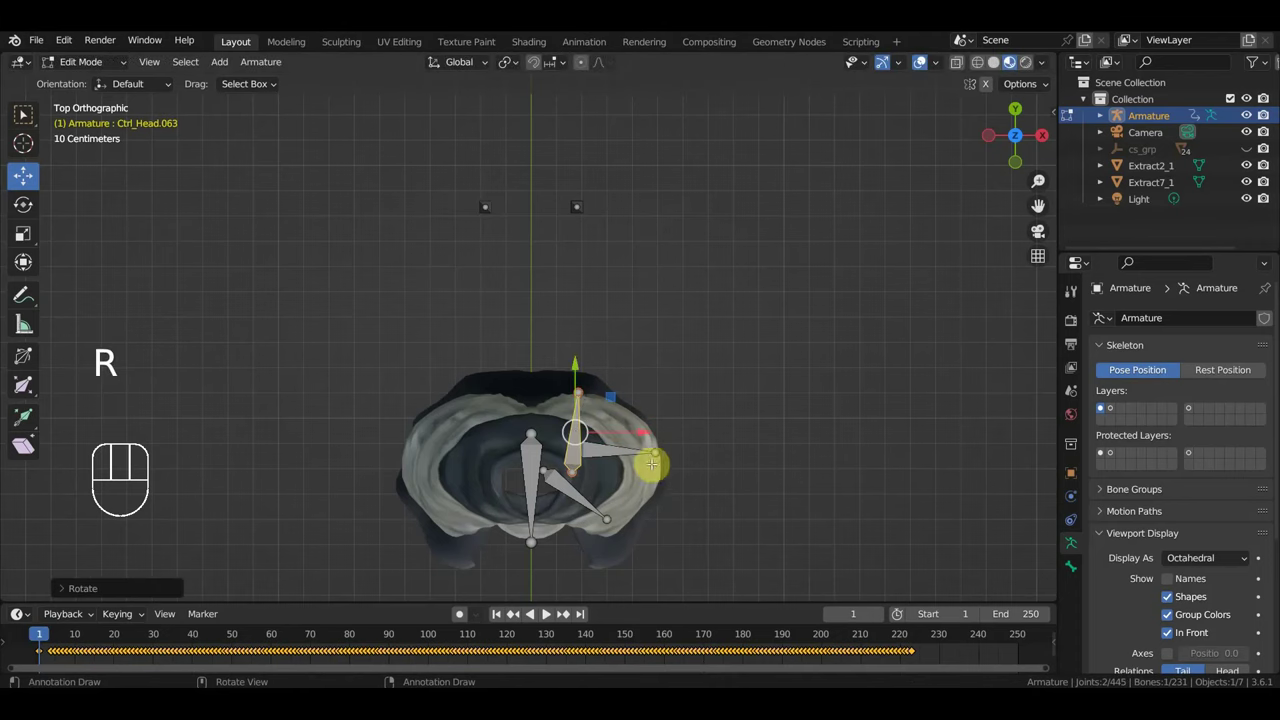
key(g)
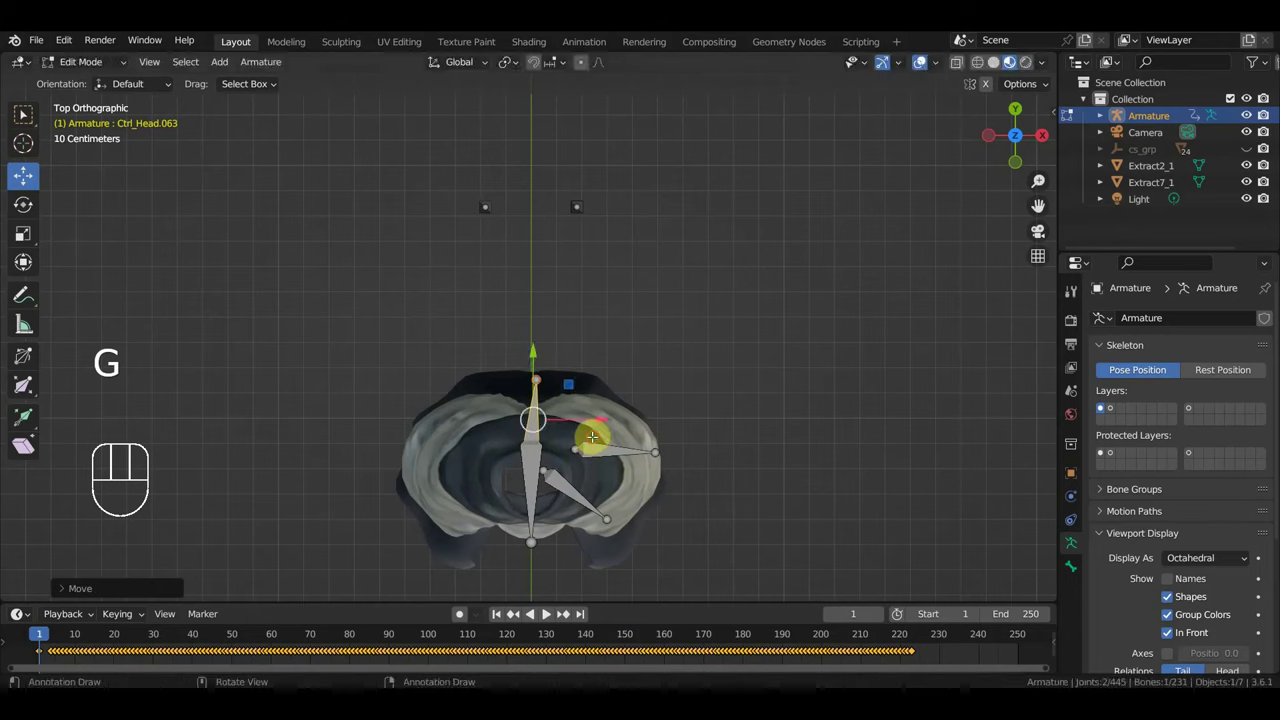
key(r)
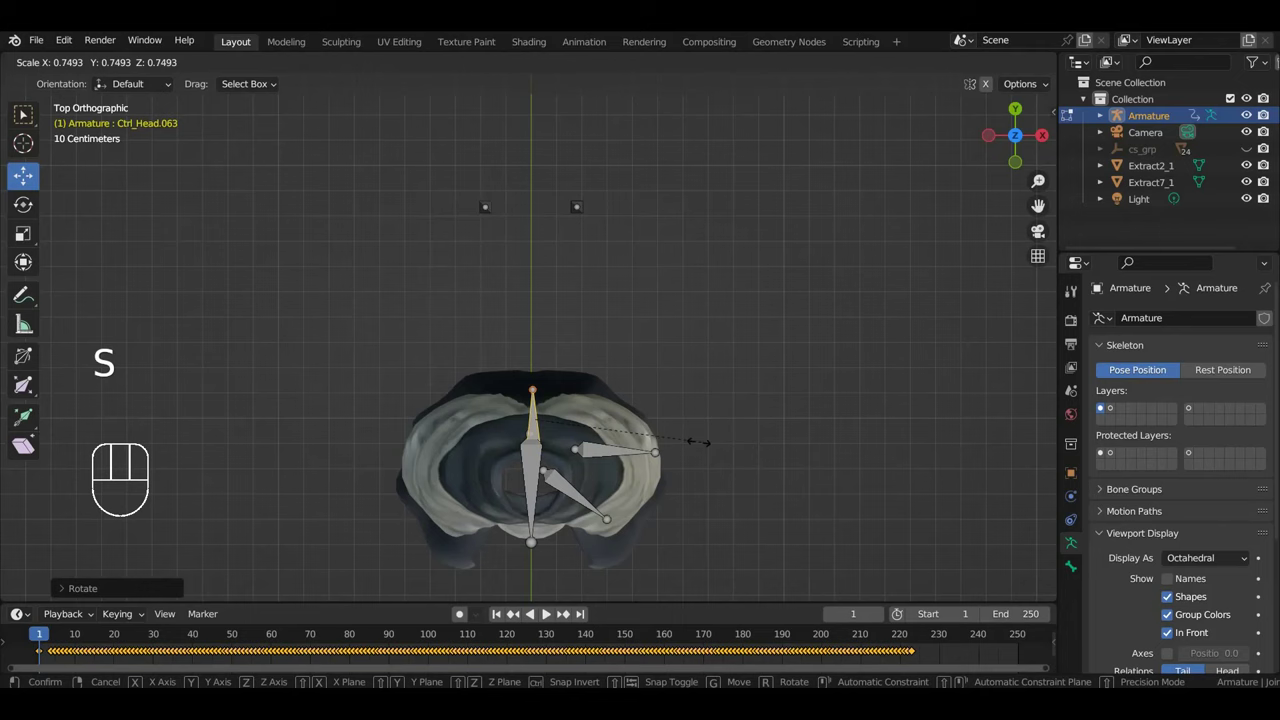
Step: Extrude further skirt bones from side view and parent them, growing the armature to 243 bones
key(g)
key(KP_2)
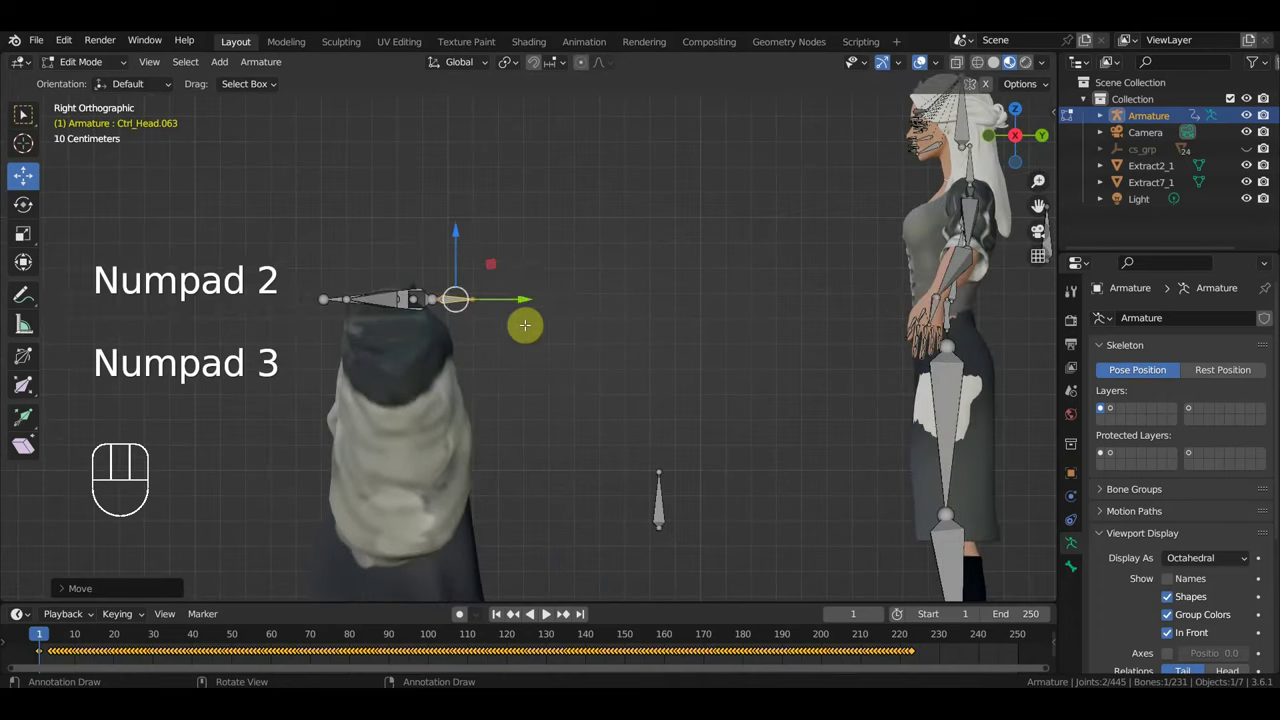
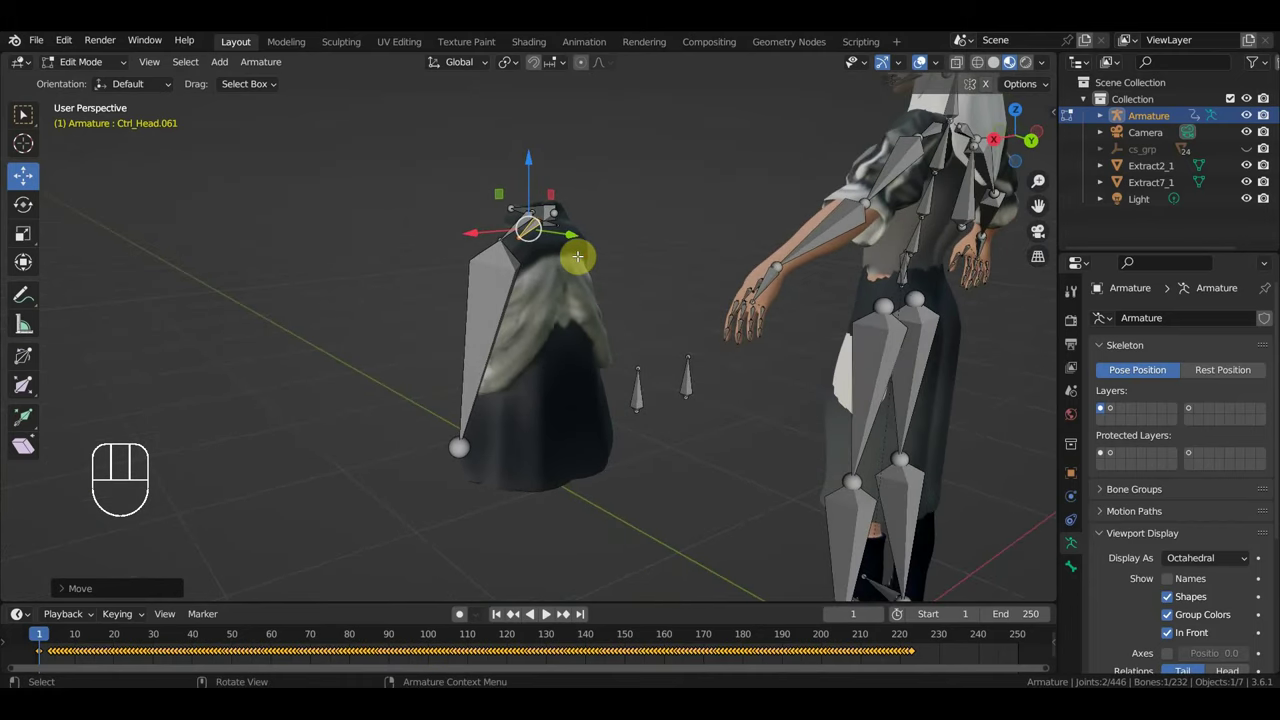
key(e)
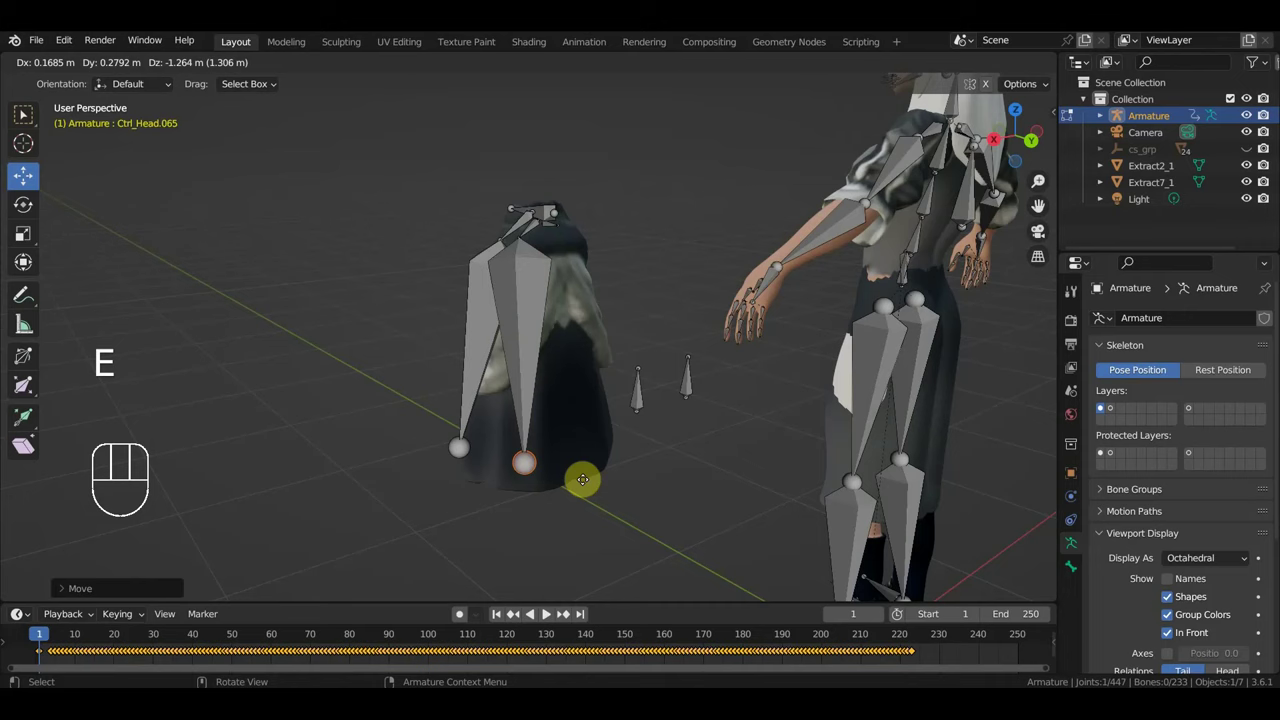
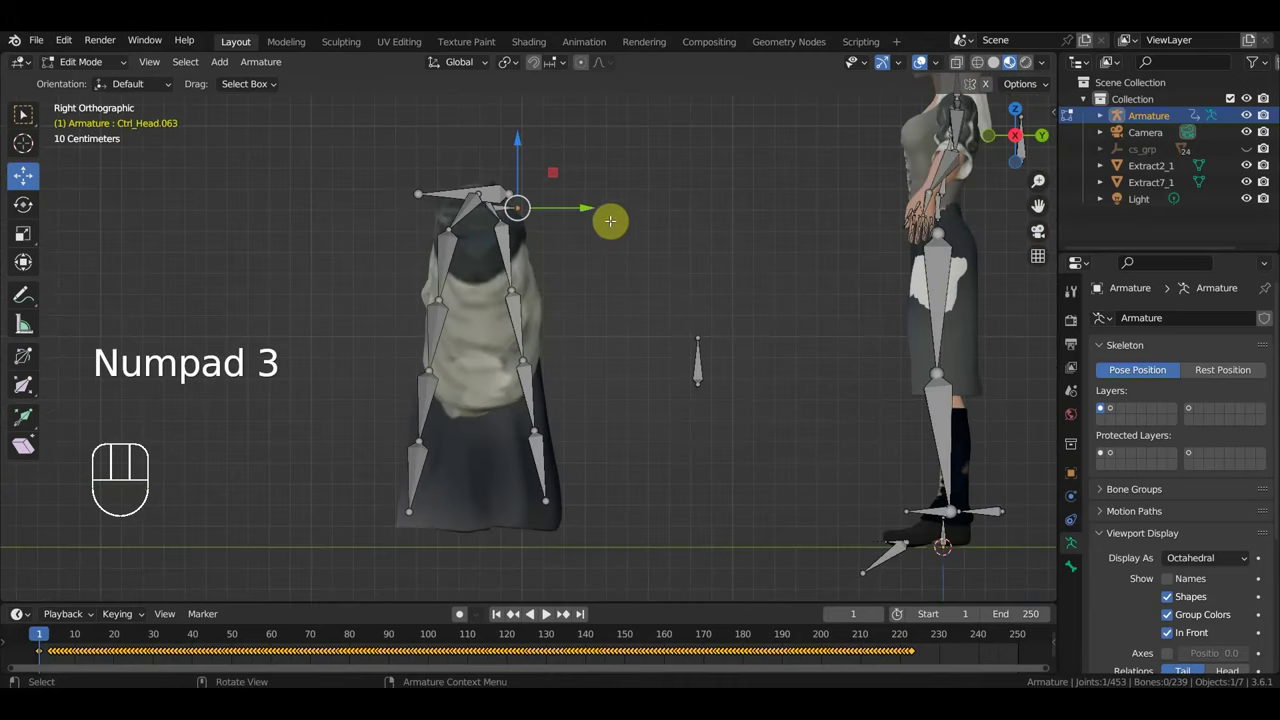
key(e)
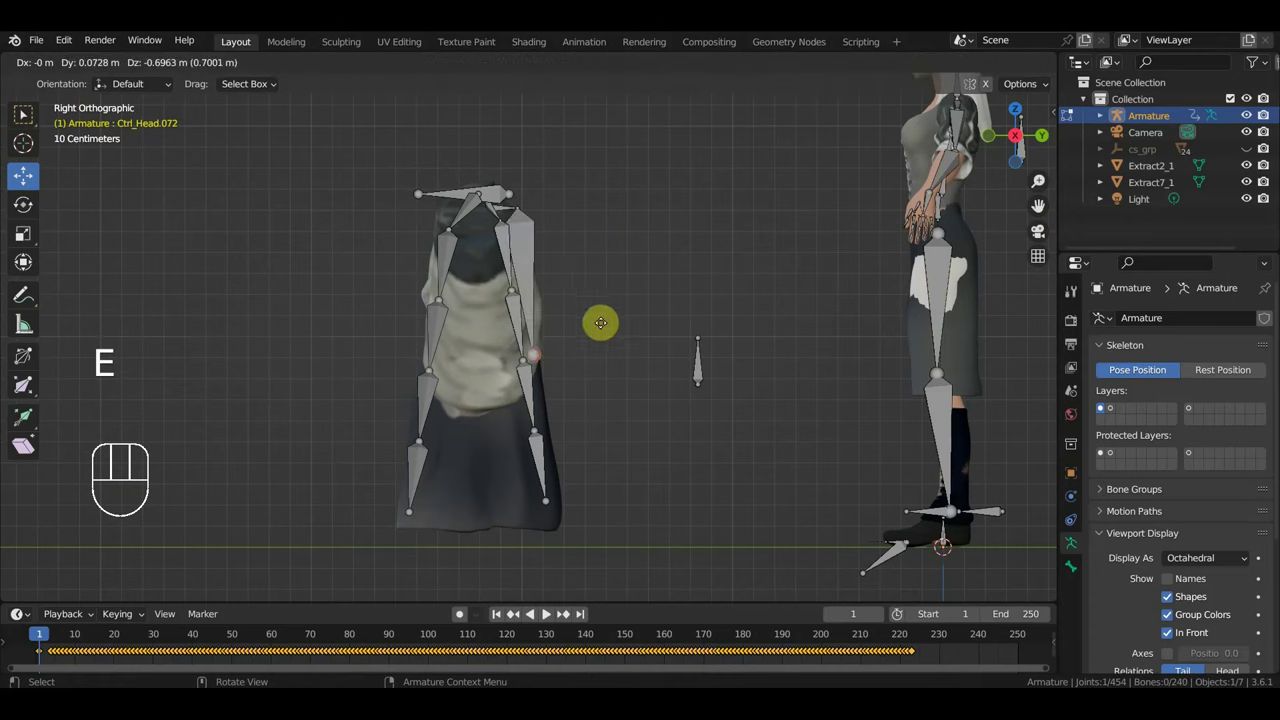
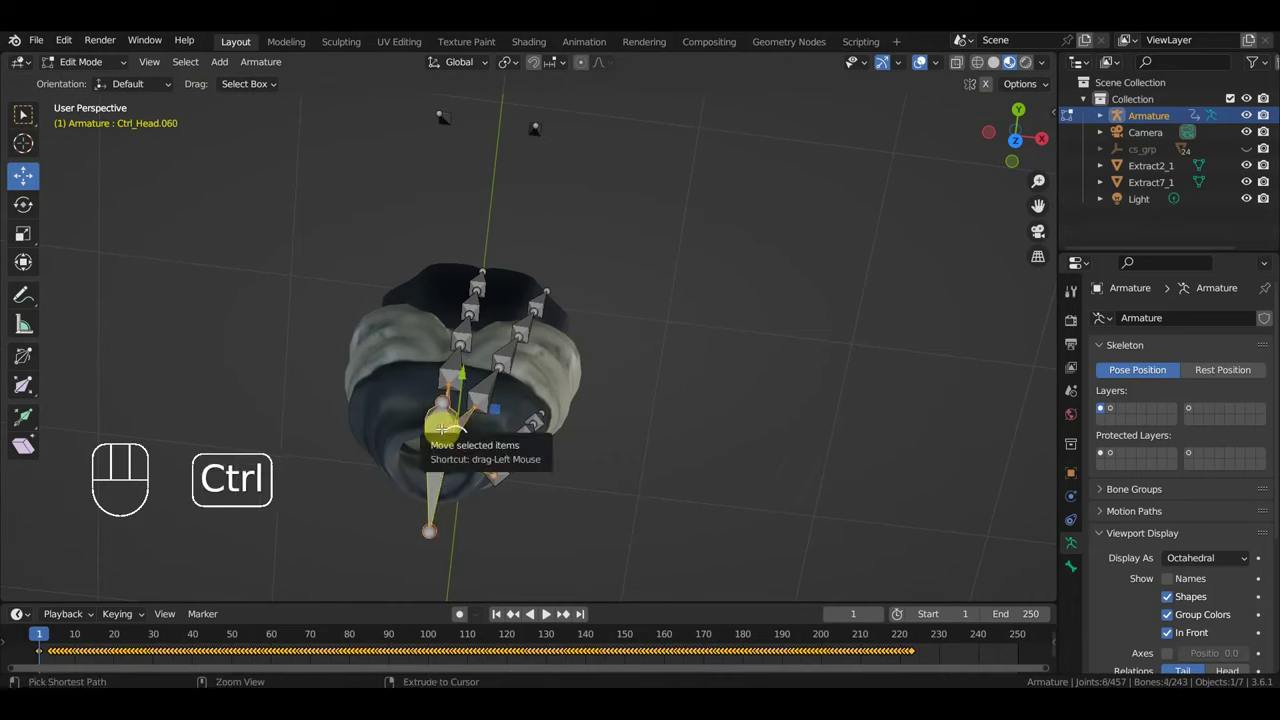
key(ctrl+p)
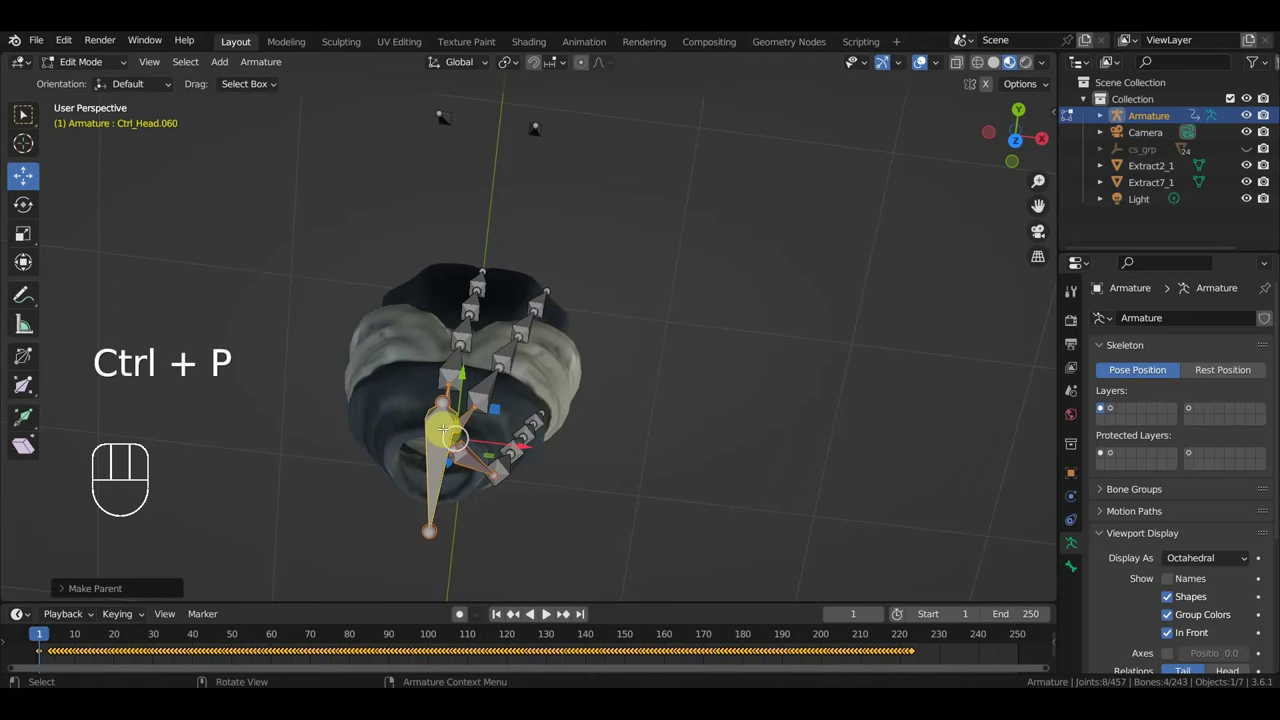
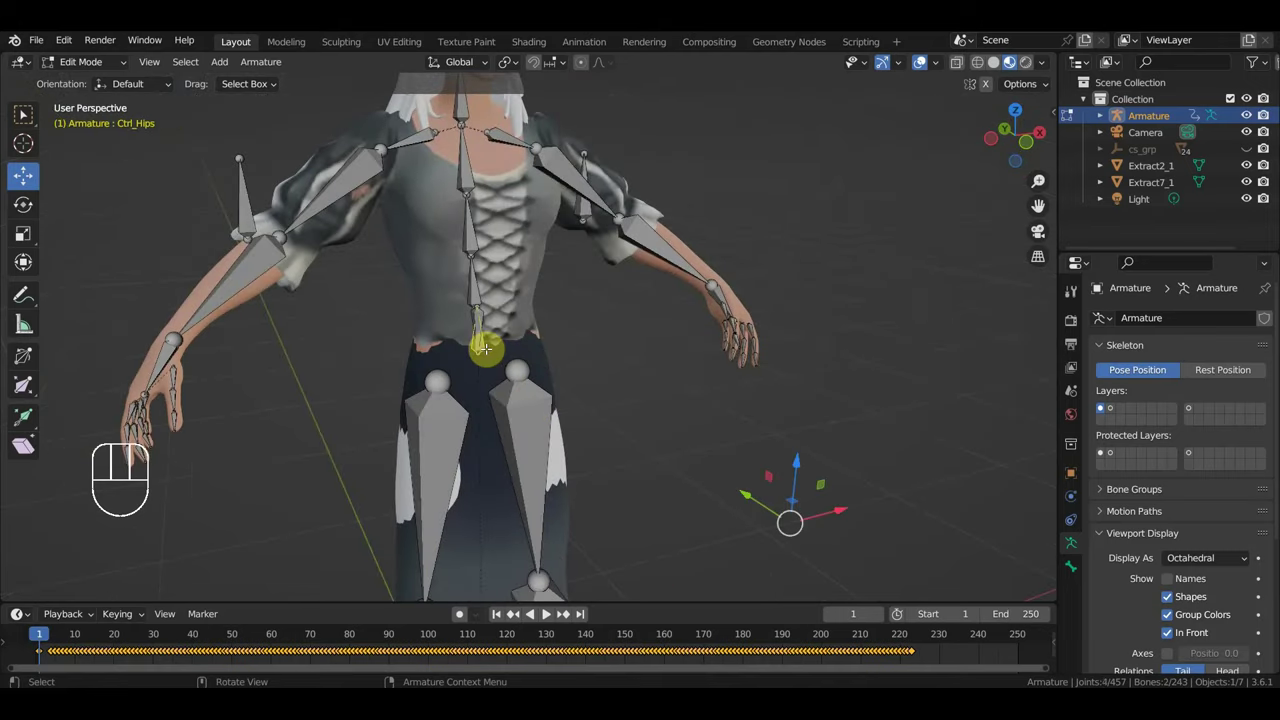
key(ctrl+p)
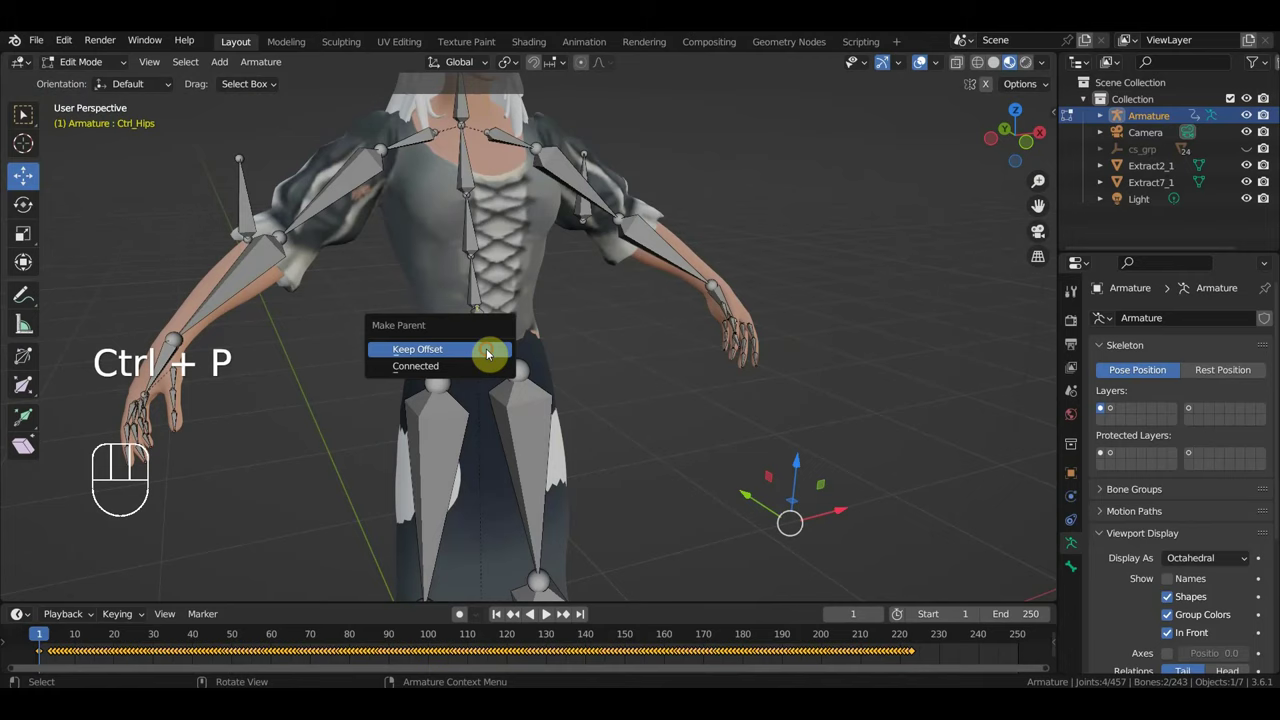
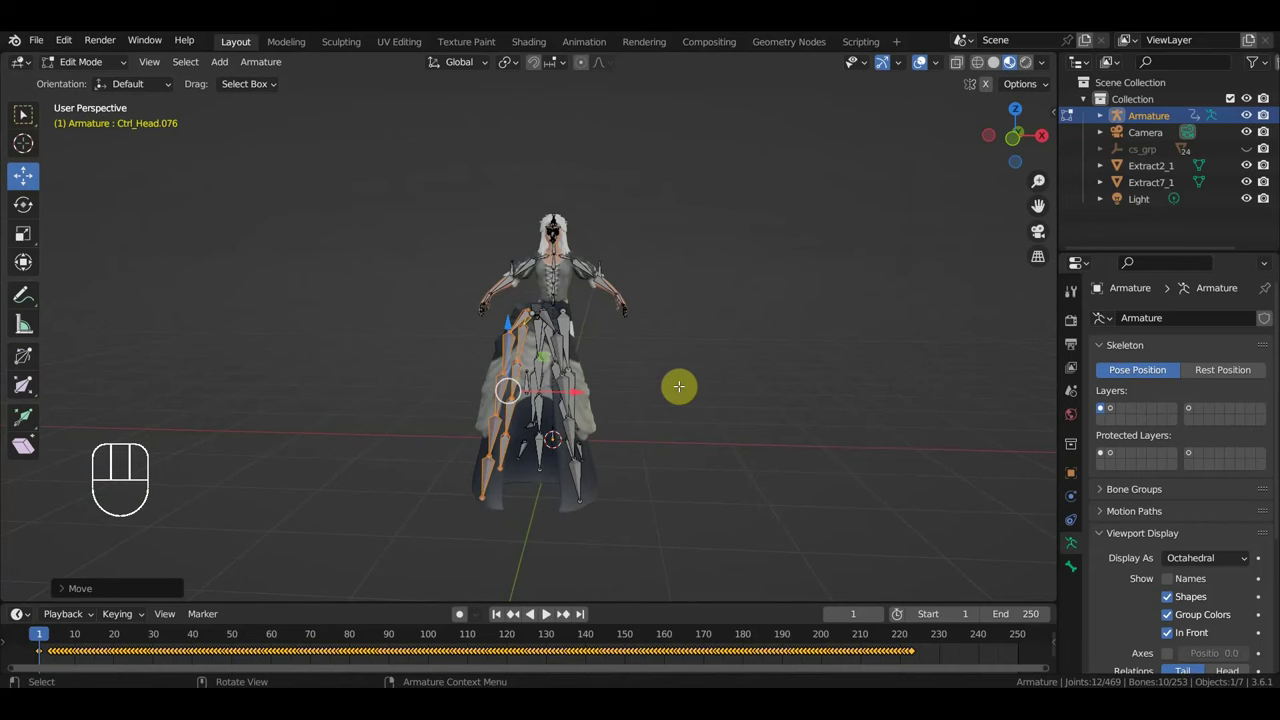
Step: Parent the Extract7_1 mesh to the armature with automatic weights
key(KP_1)
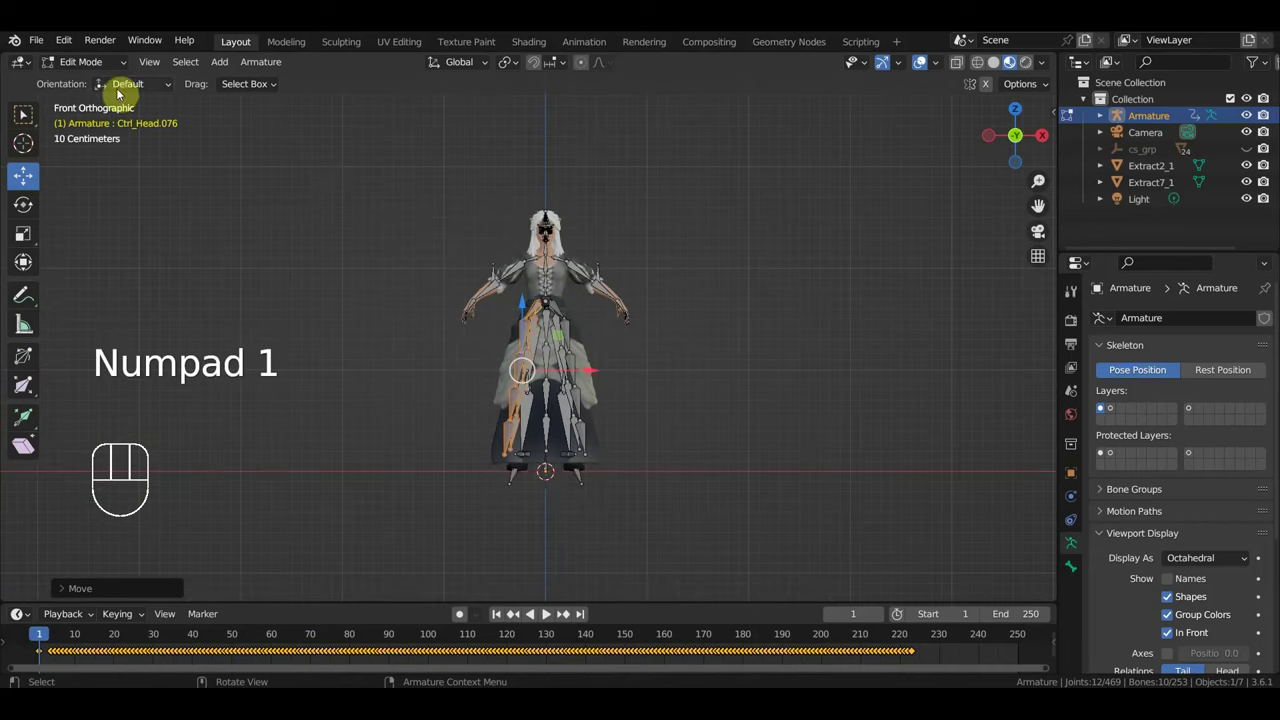
drag(100, 66, 443, 315)
drag(670, 425, 510, 439)
click(416, 479)
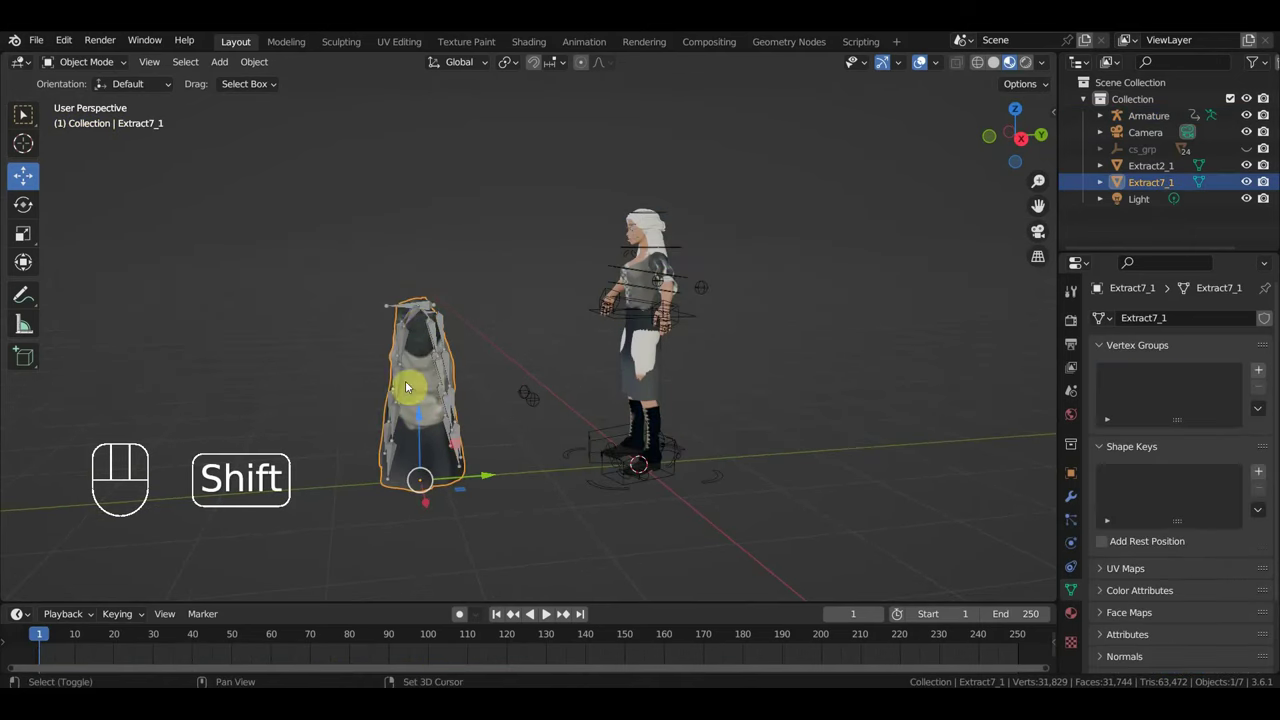
click(391, 309)
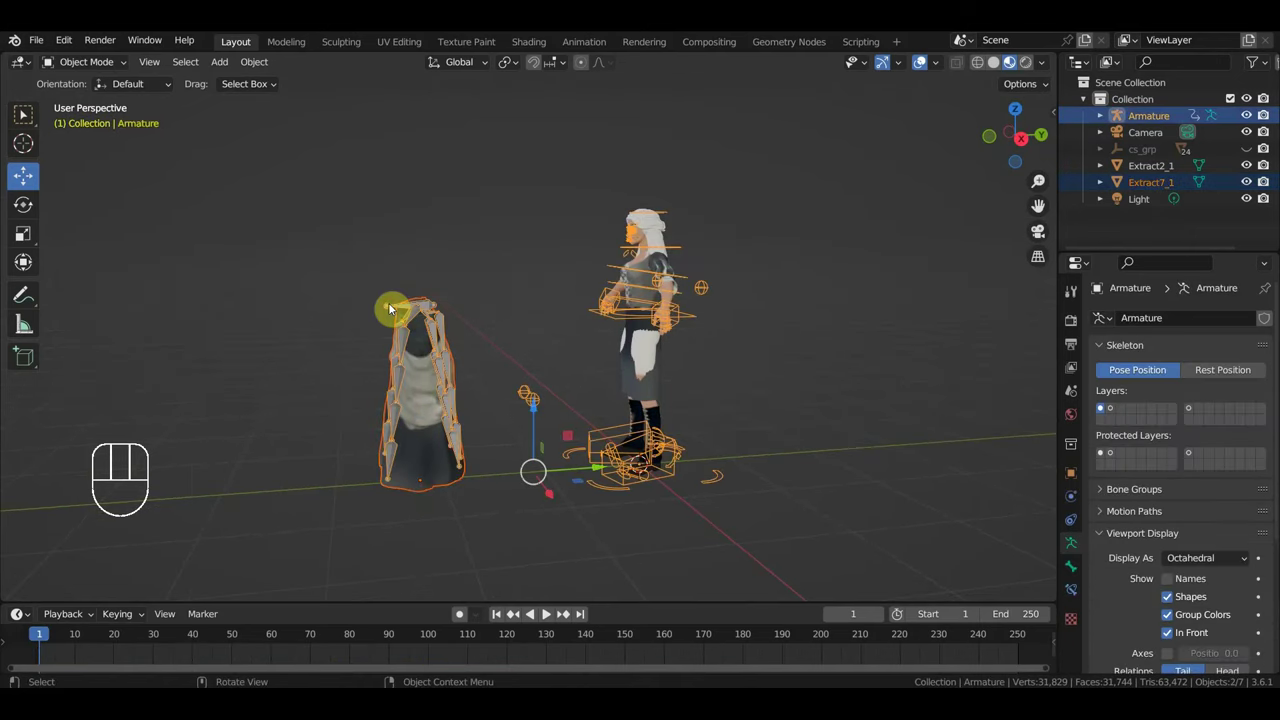
key(ctrl+p)
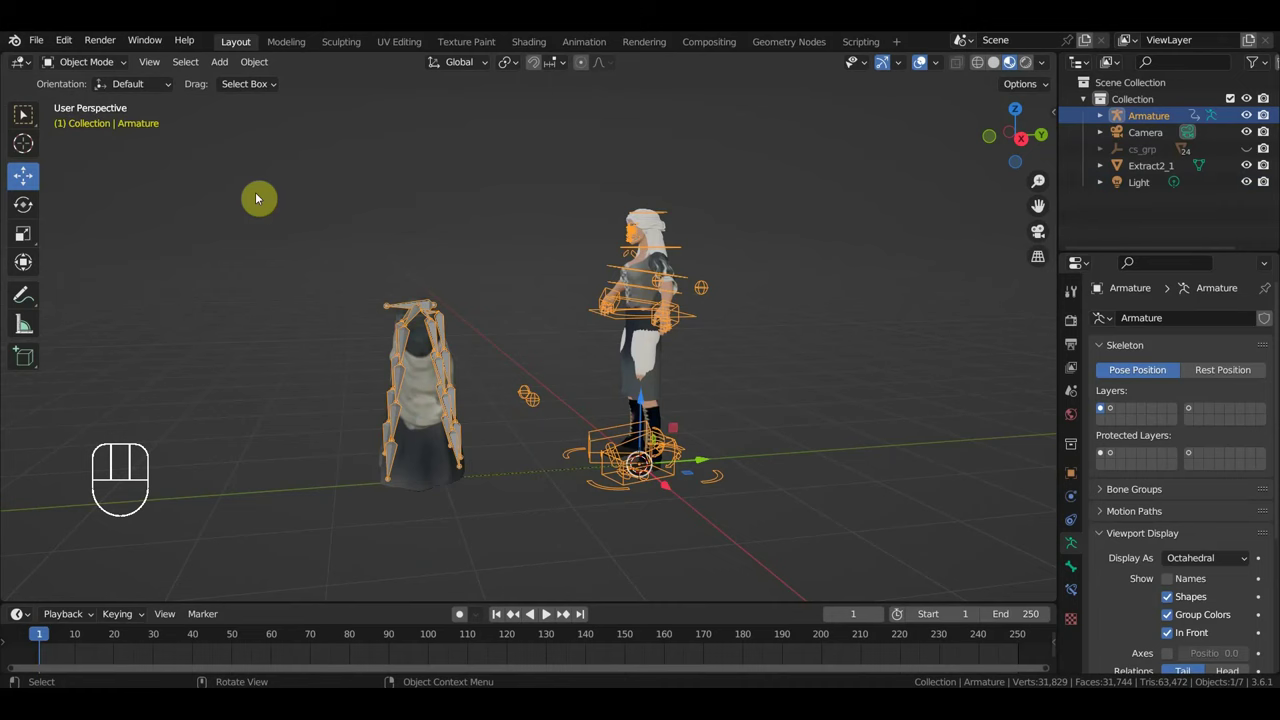
drag(97, 70, 239, 217)
Step: In pose mode, move the arm's hand control to test deformation, undo it, and pick a body bone
key(KP_3)
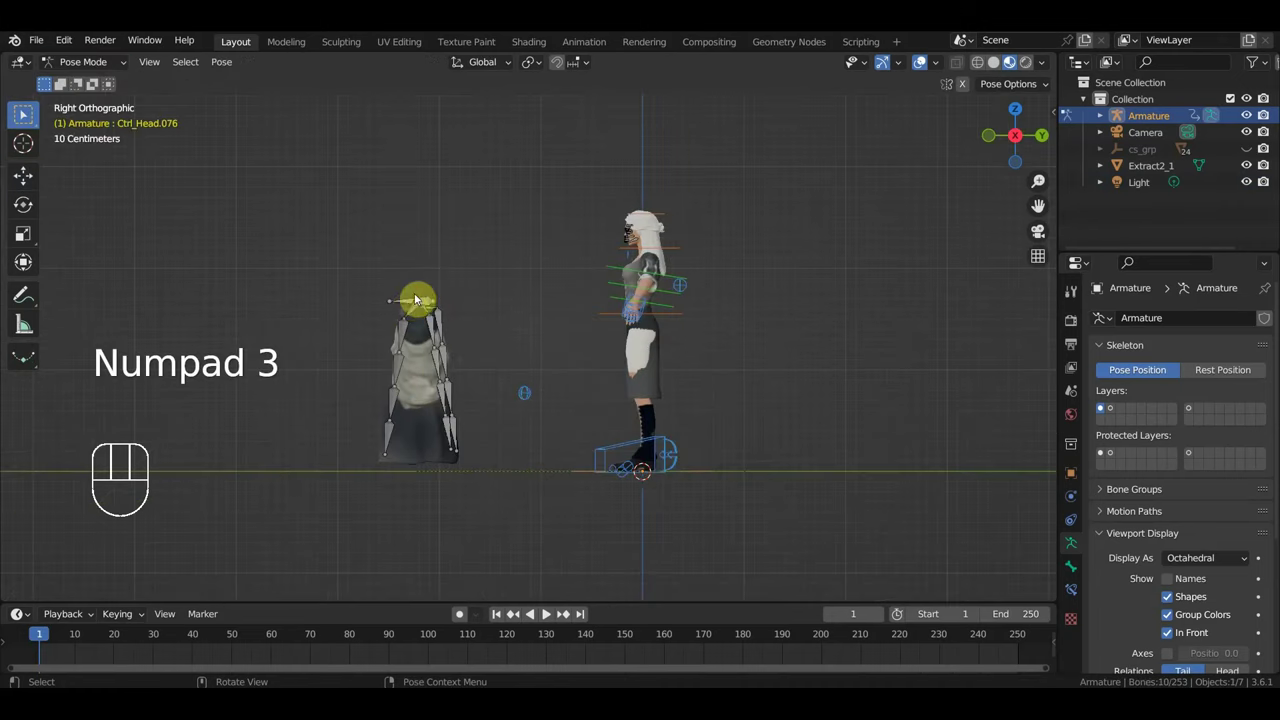
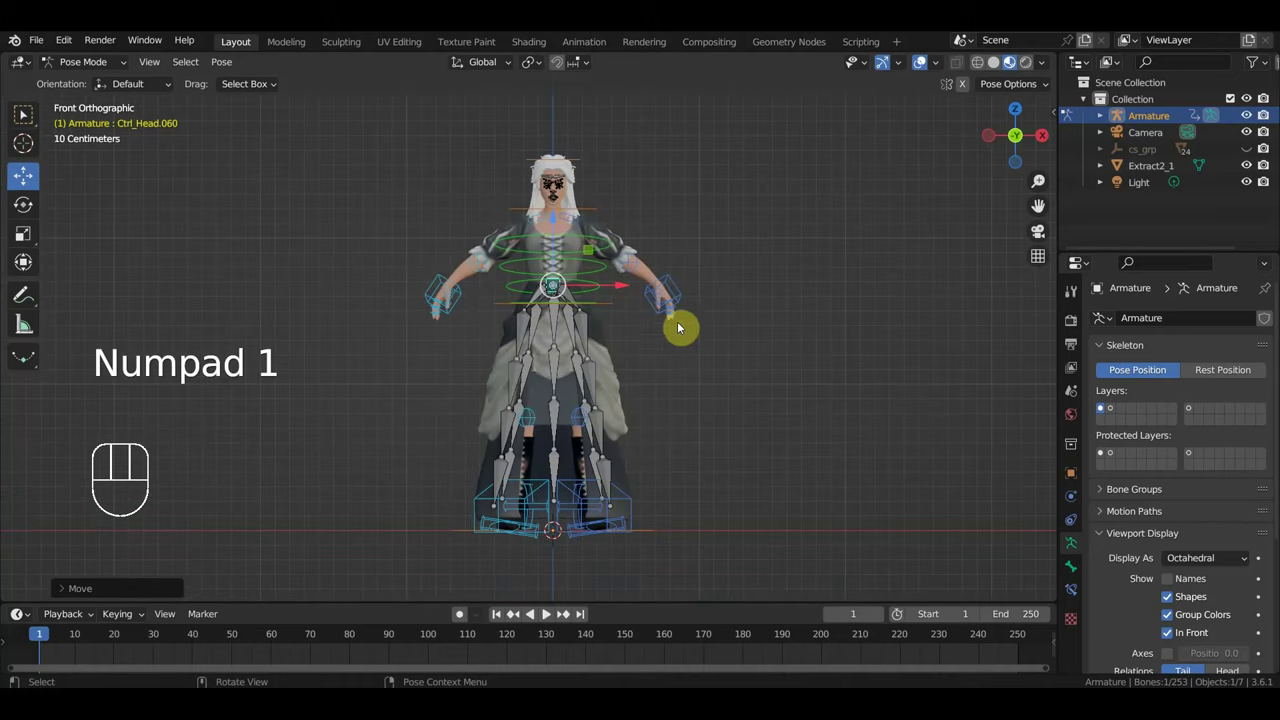
click(612, 308)
drag(562, 232, 587, 201)
key(ctrl+z)
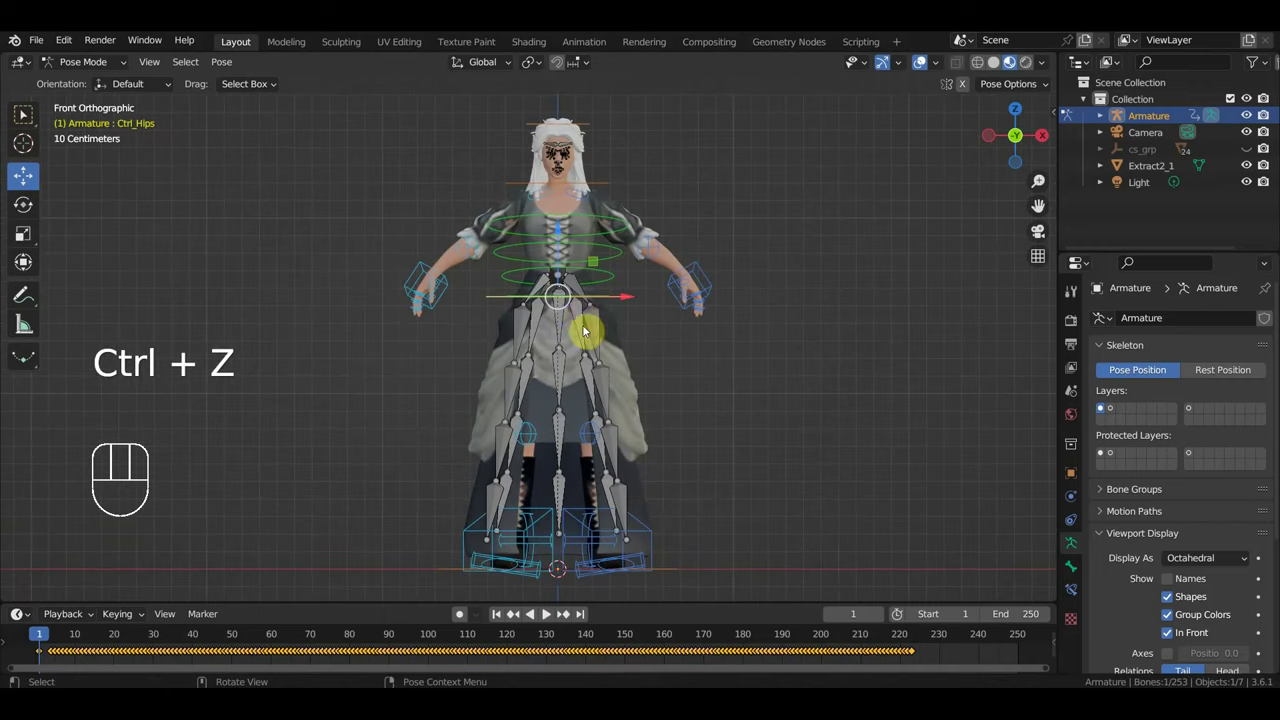
click(582, 406)
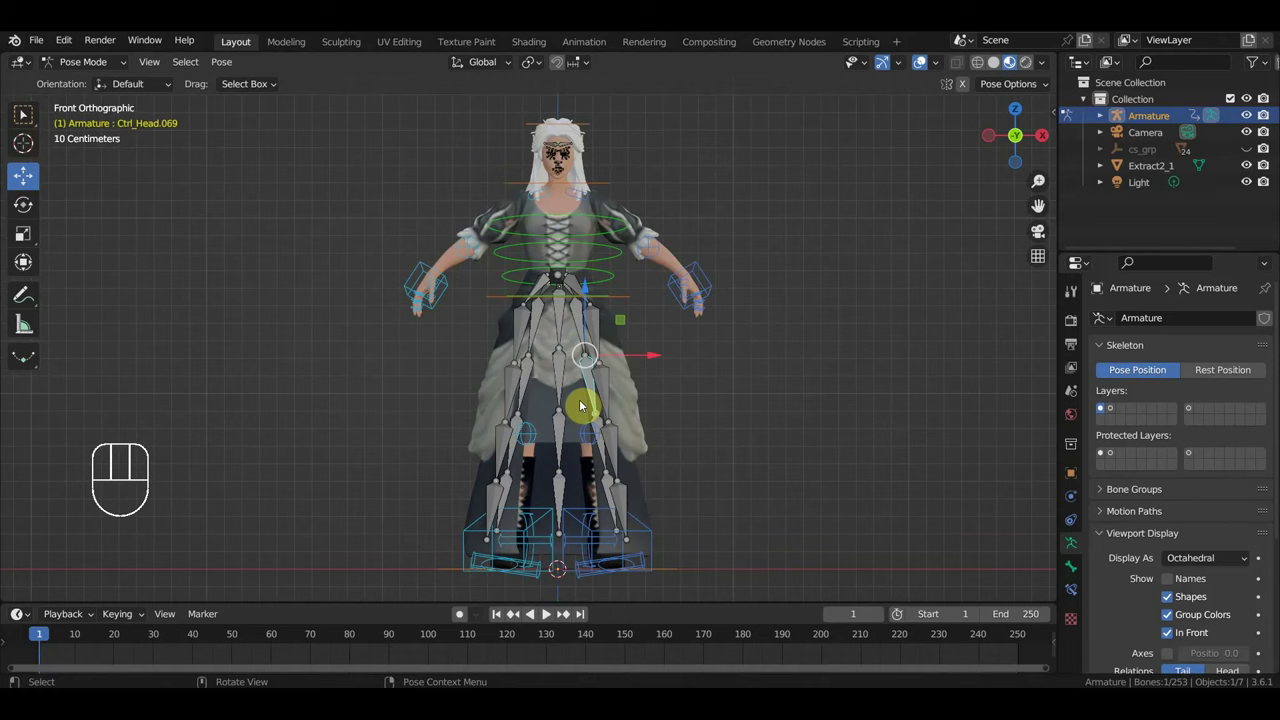
click(577, 402)
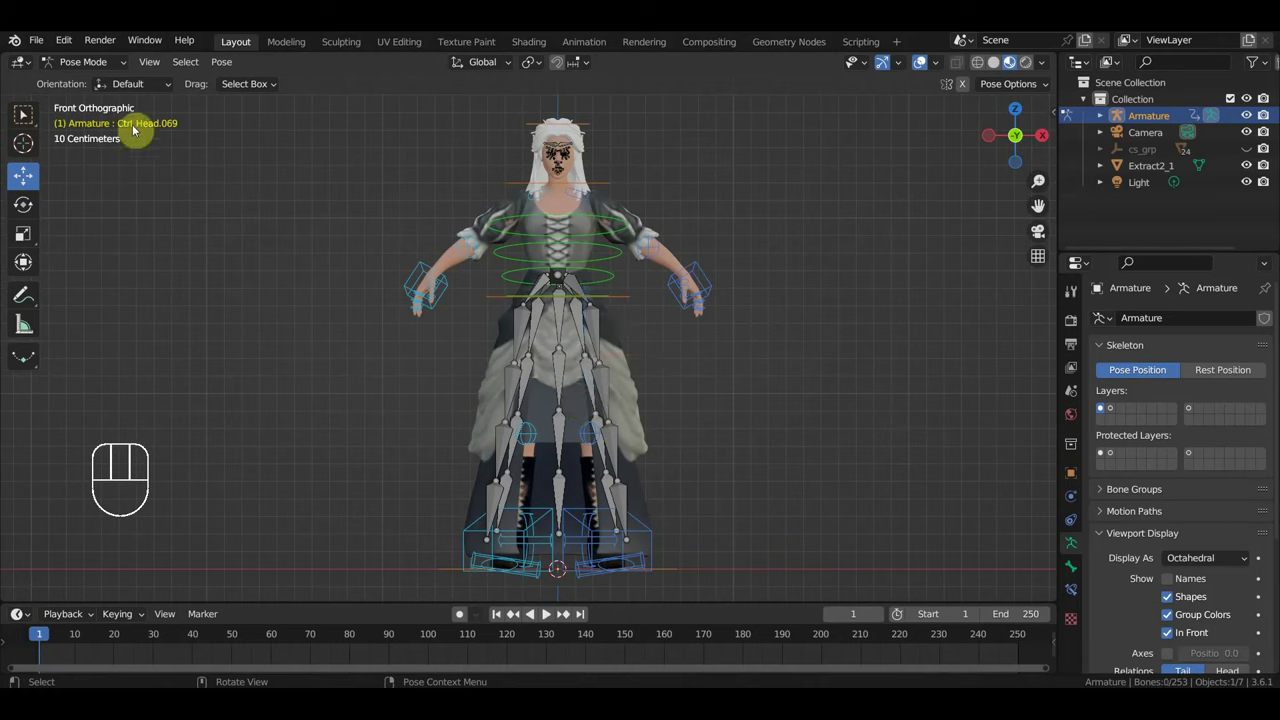
Step: Back in object mode, parent the Extract2_1 mesh to the armature
click(83, 77)
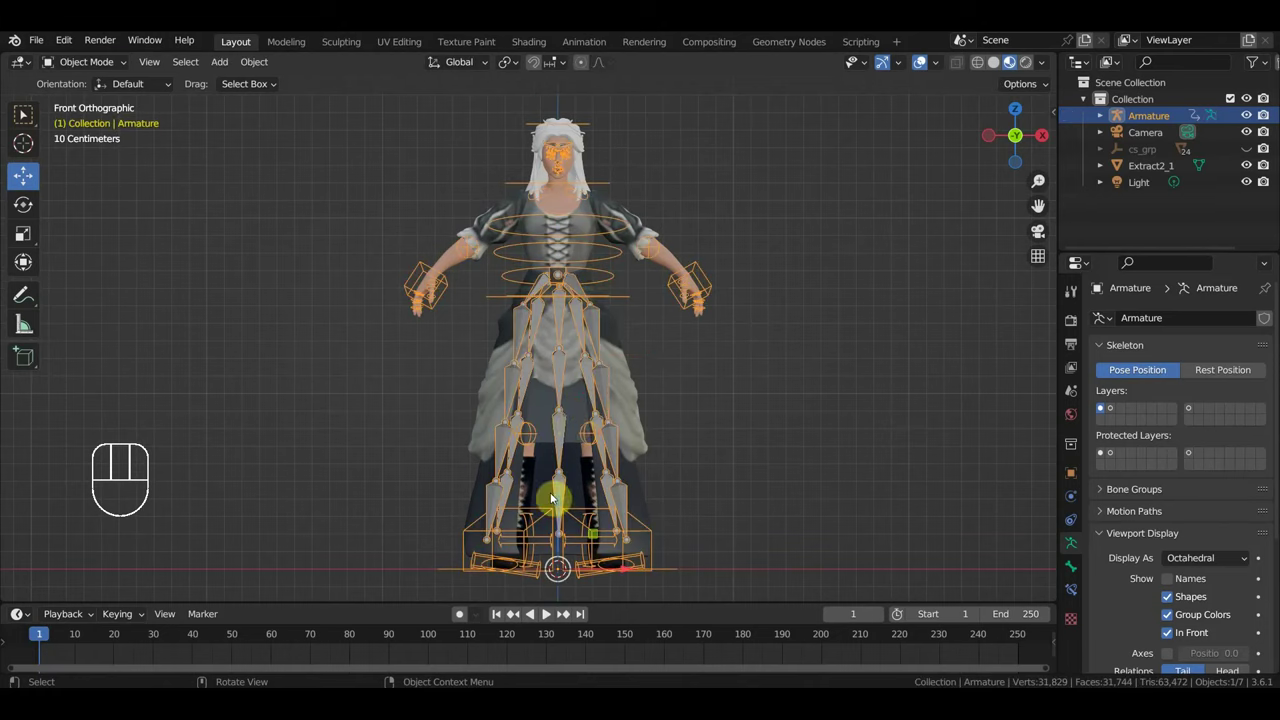
click(576, 411)
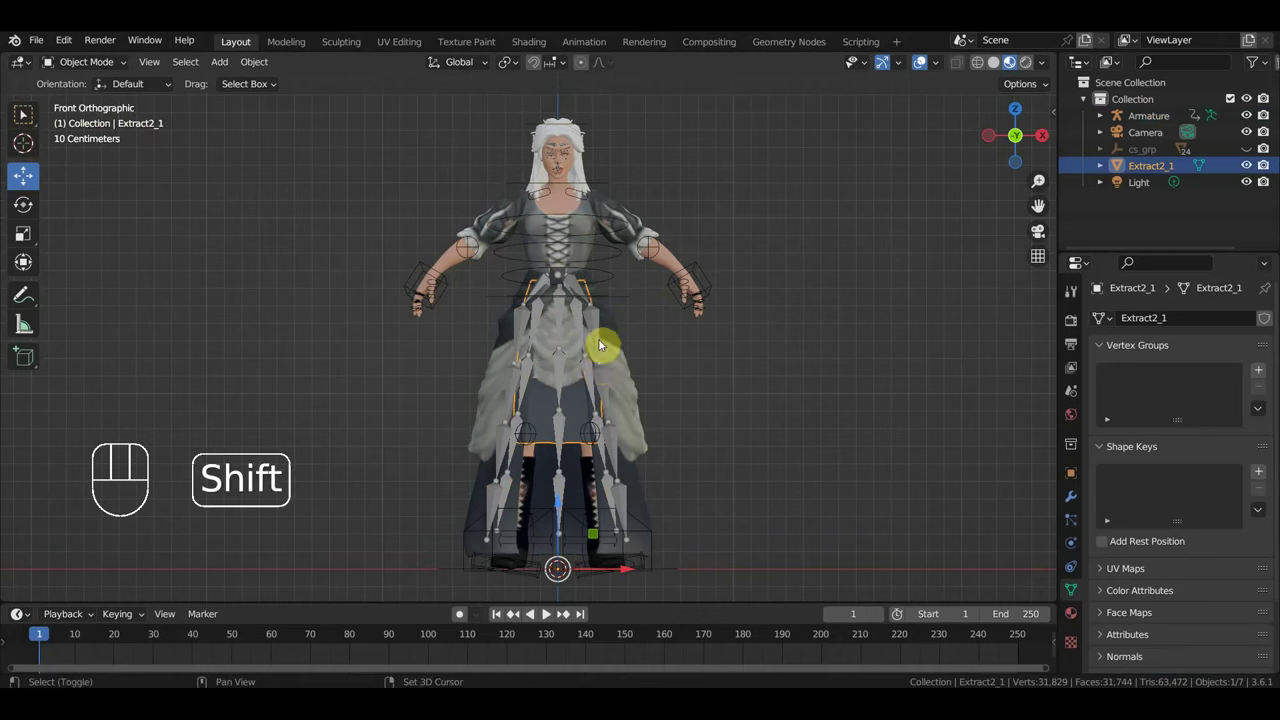
click(599, 330)
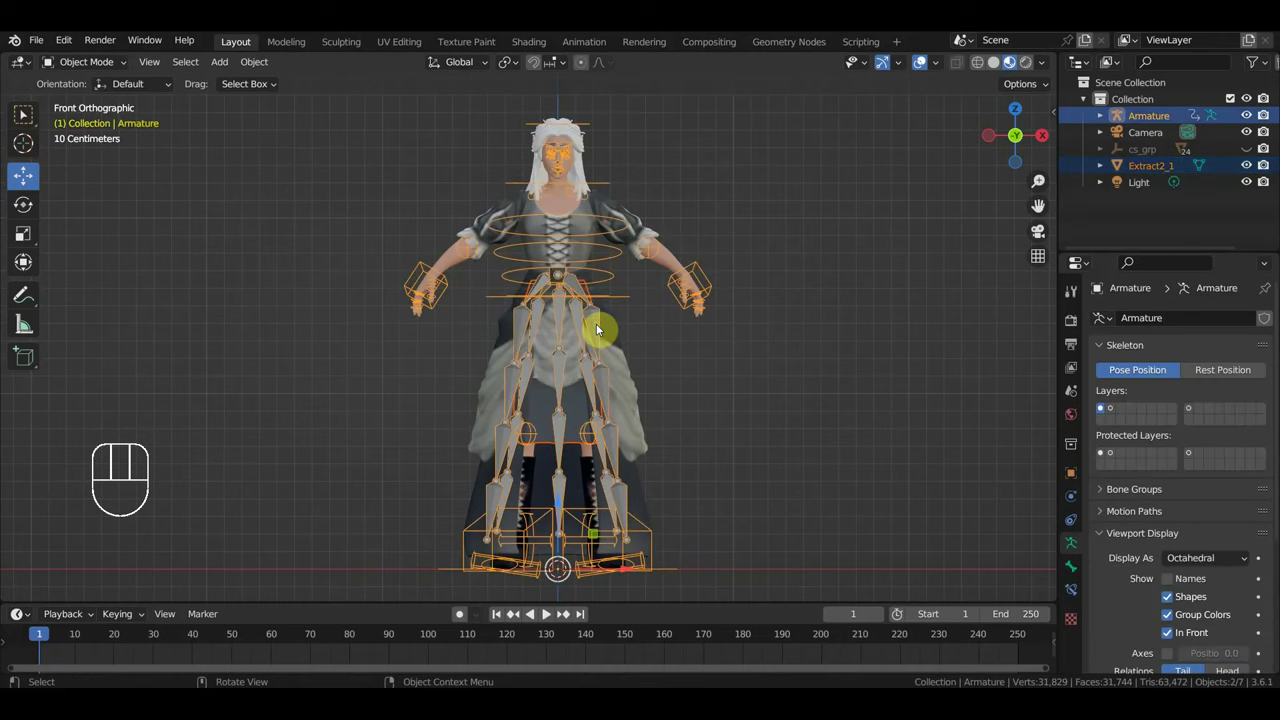
key(ctrl+p)
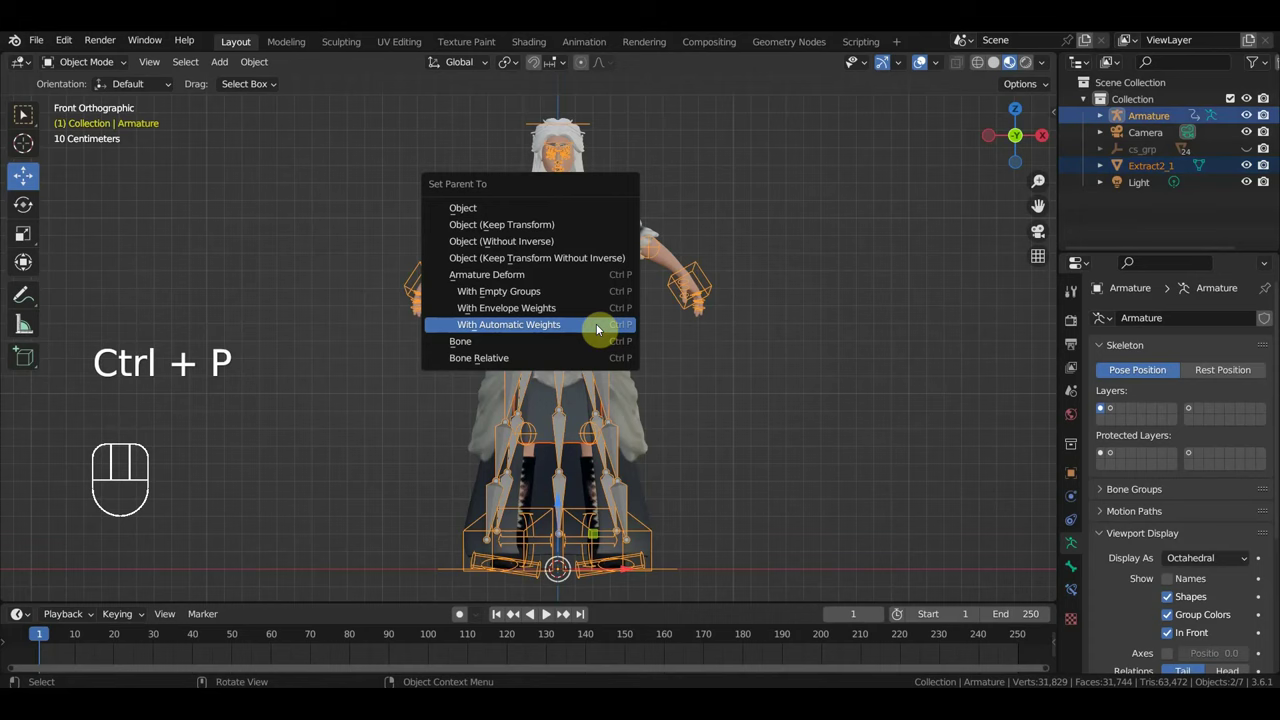
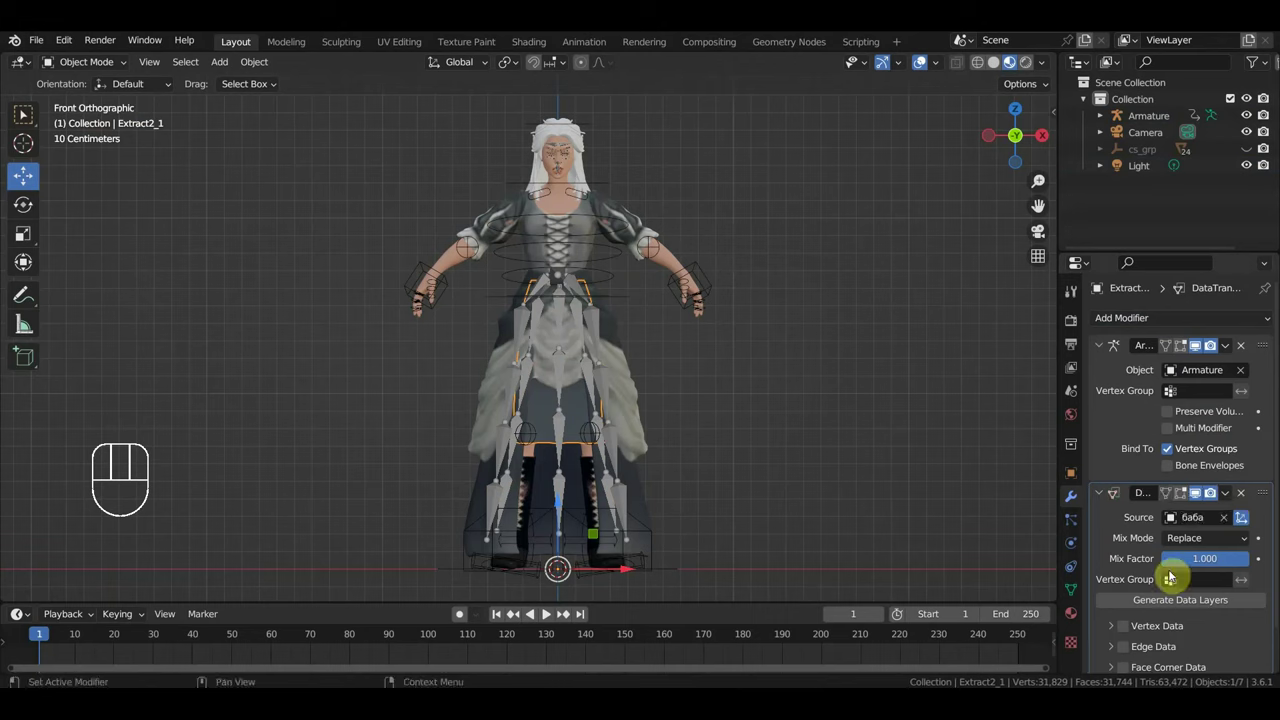
Step: Enable vertex data transfer on Extract2_1's Data Transfer modifier
click(1132, 626)
click(1113, 631)
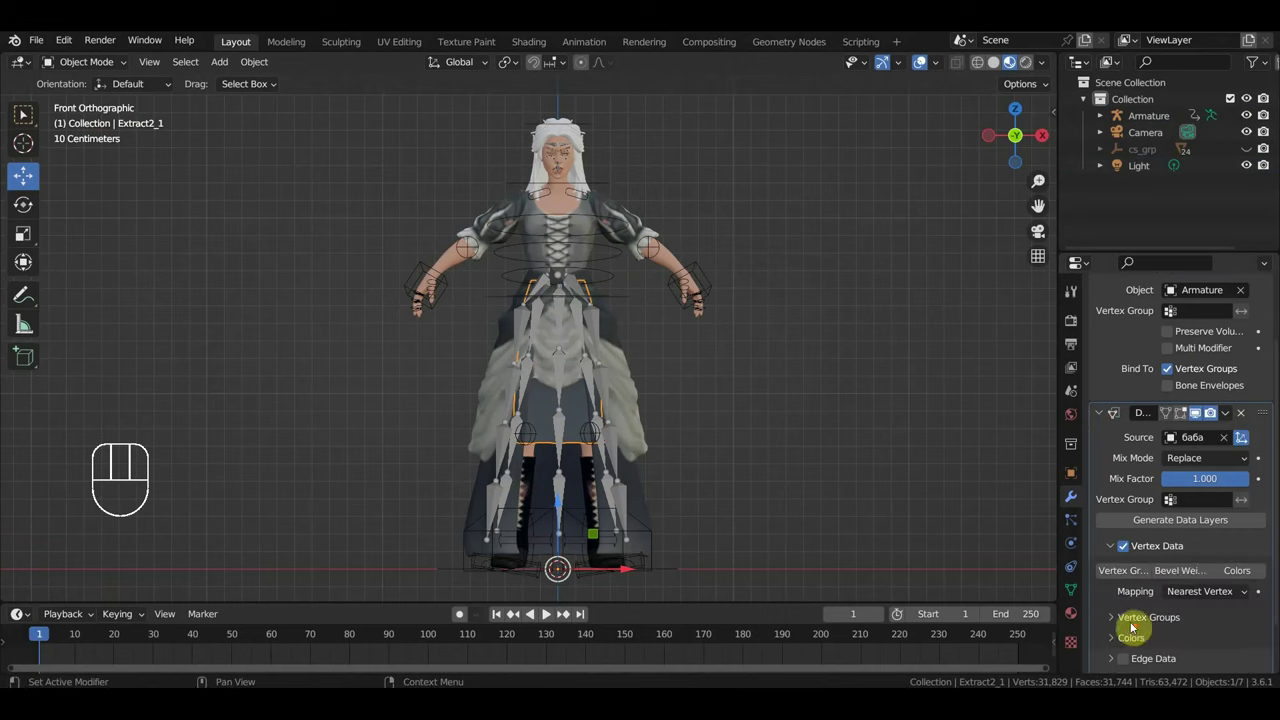
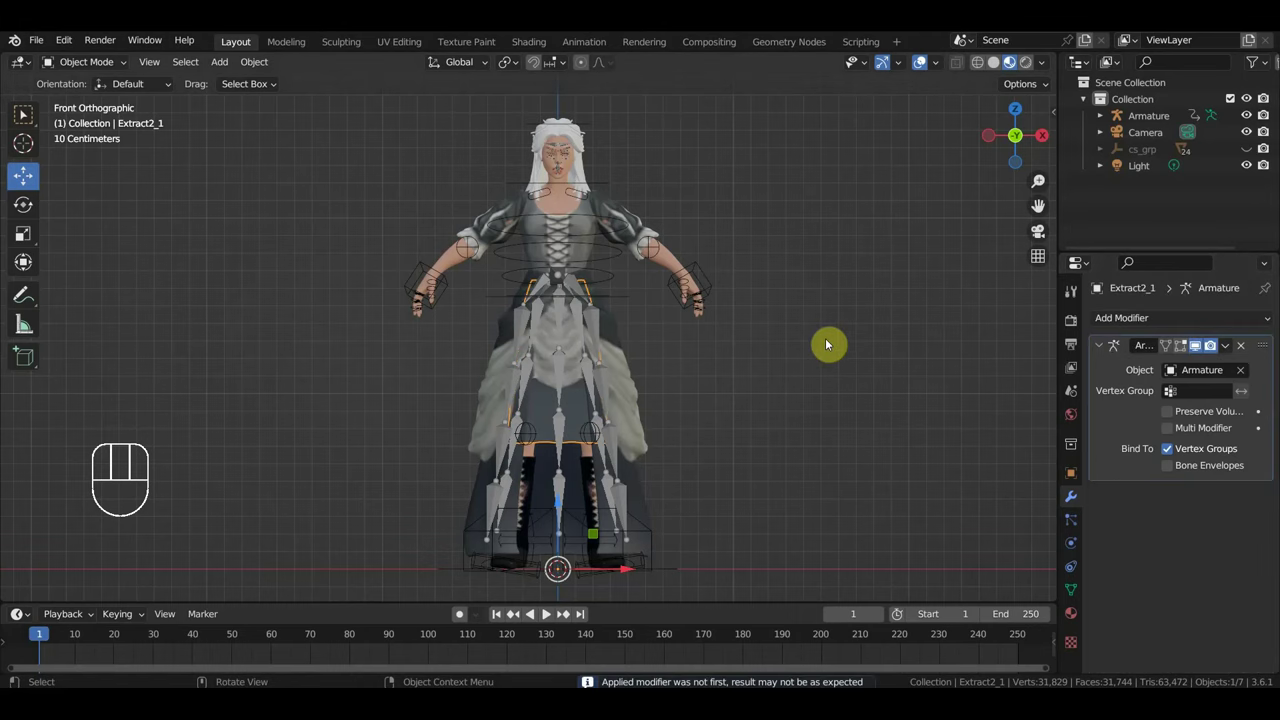
Step: Play the rig animation while orbiting to check deformation, then stop and frame the character from the front
key(space)
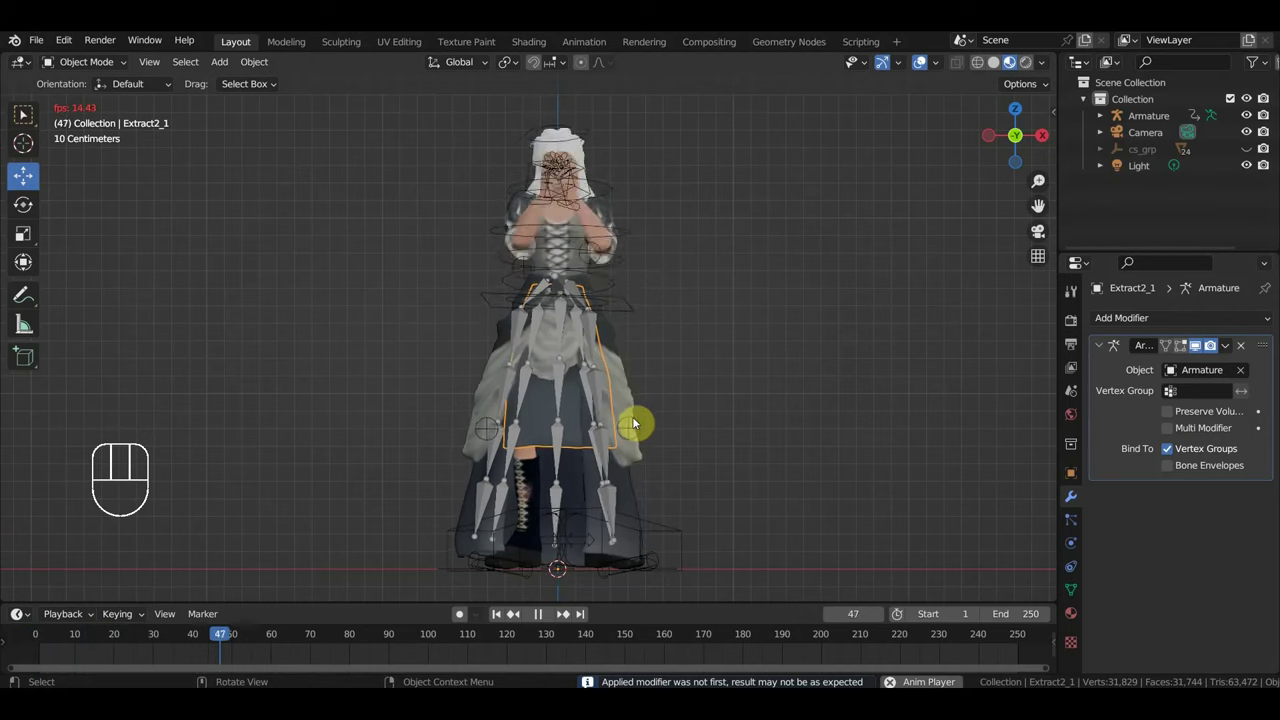
drag(694, 431, 696, 428)
middle_click(679, 430)
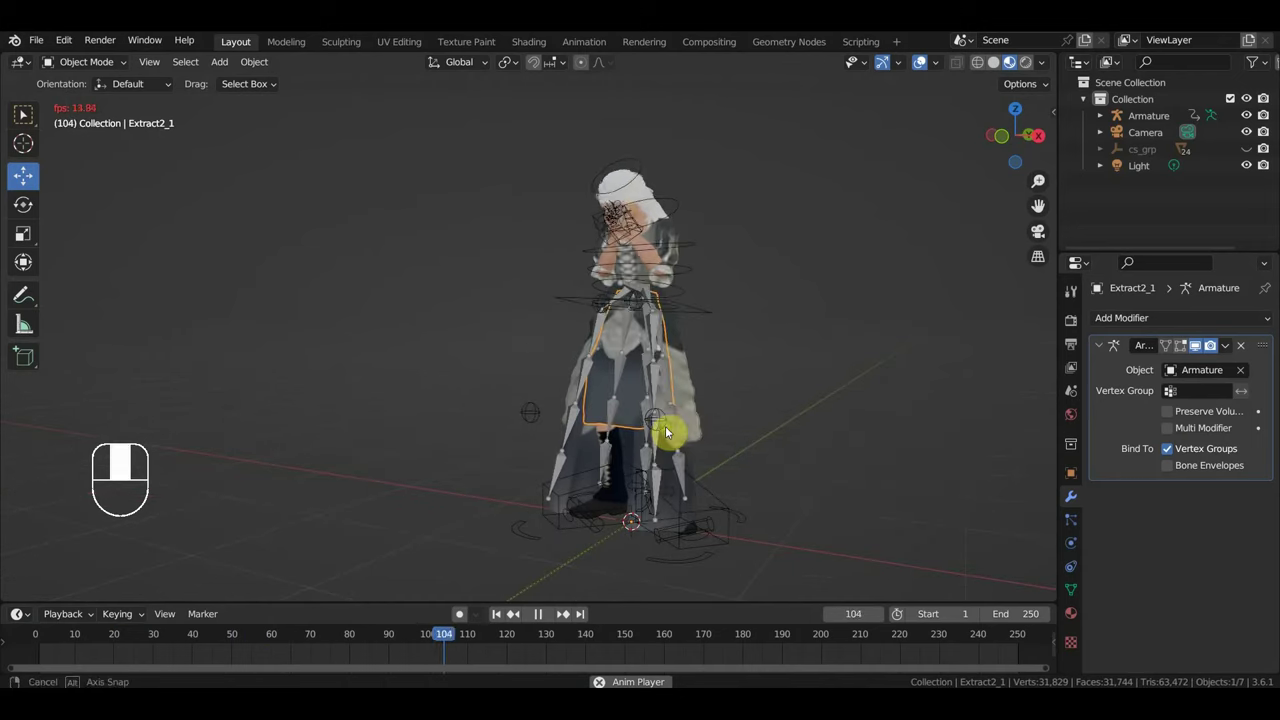
drag(623, 429, 786, 412)
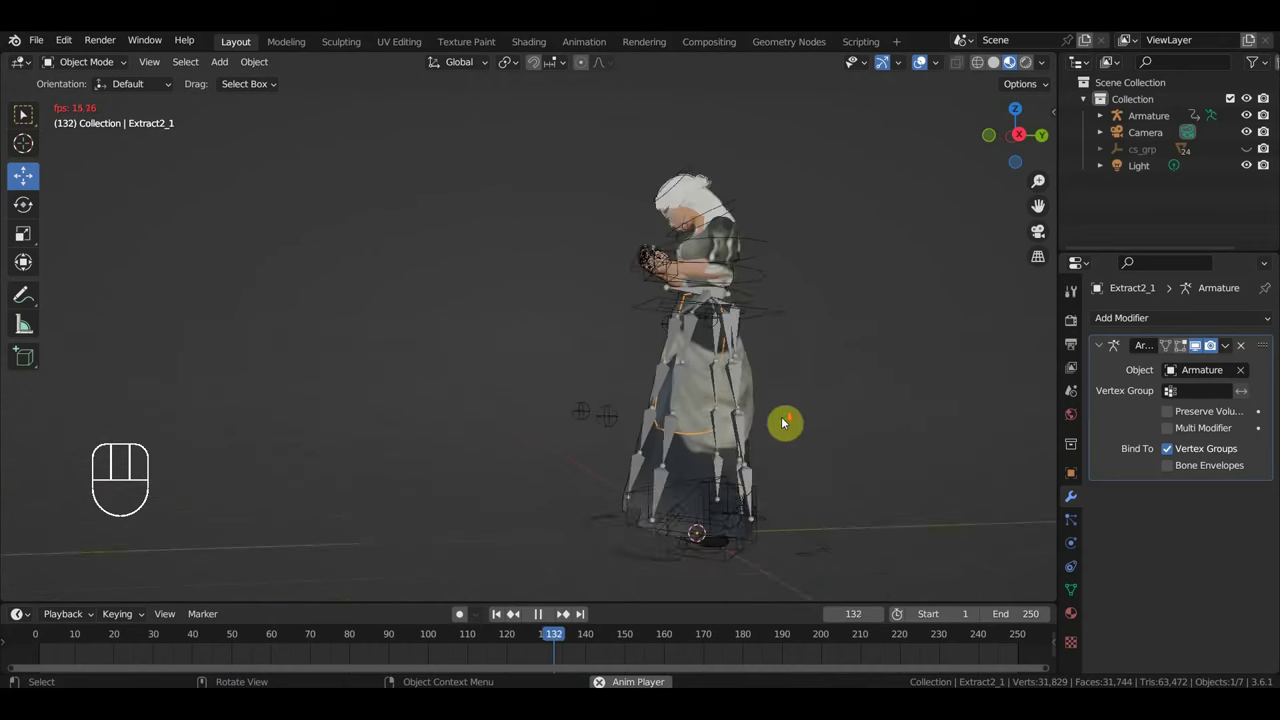
middle_click(669, 393)
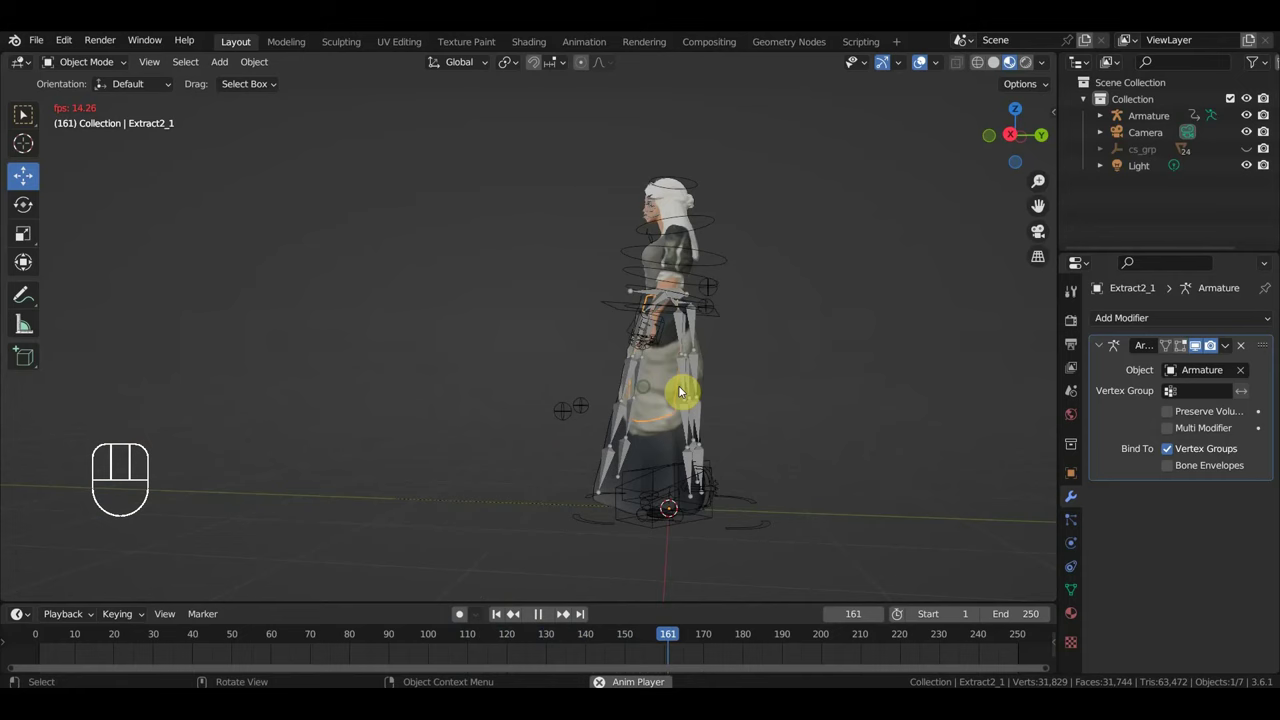
key(KP_1)
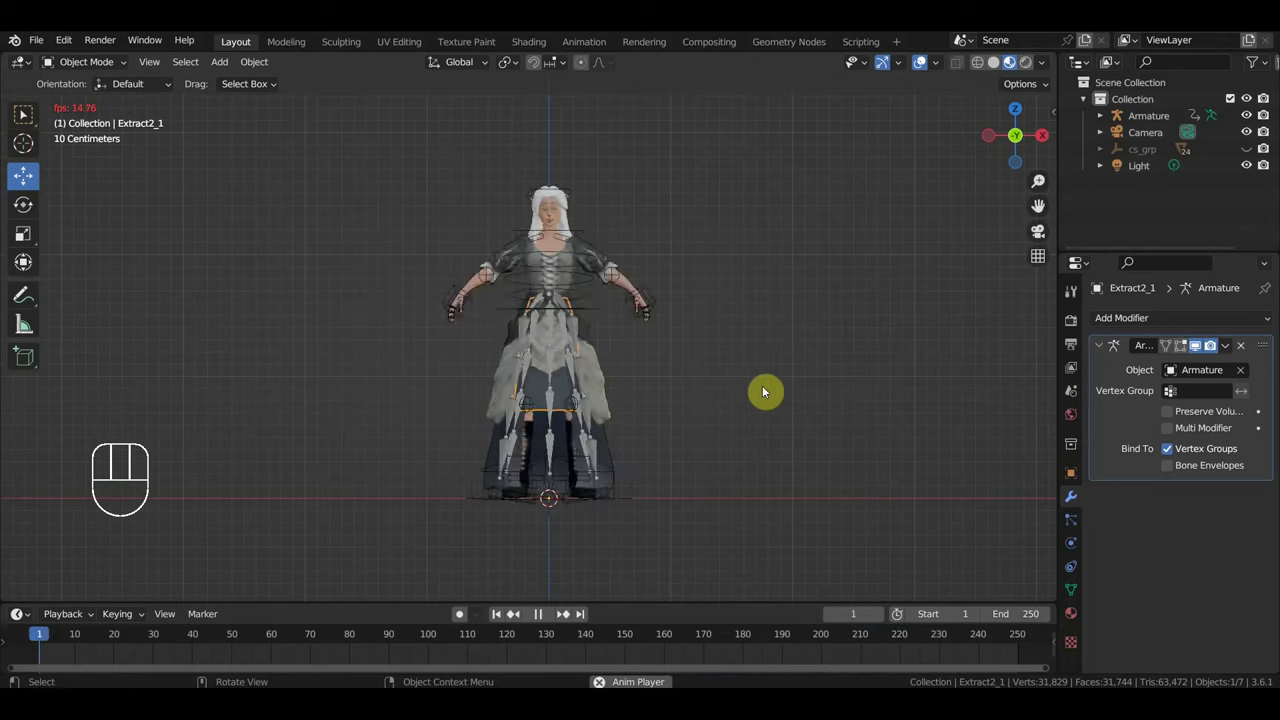
key(space)
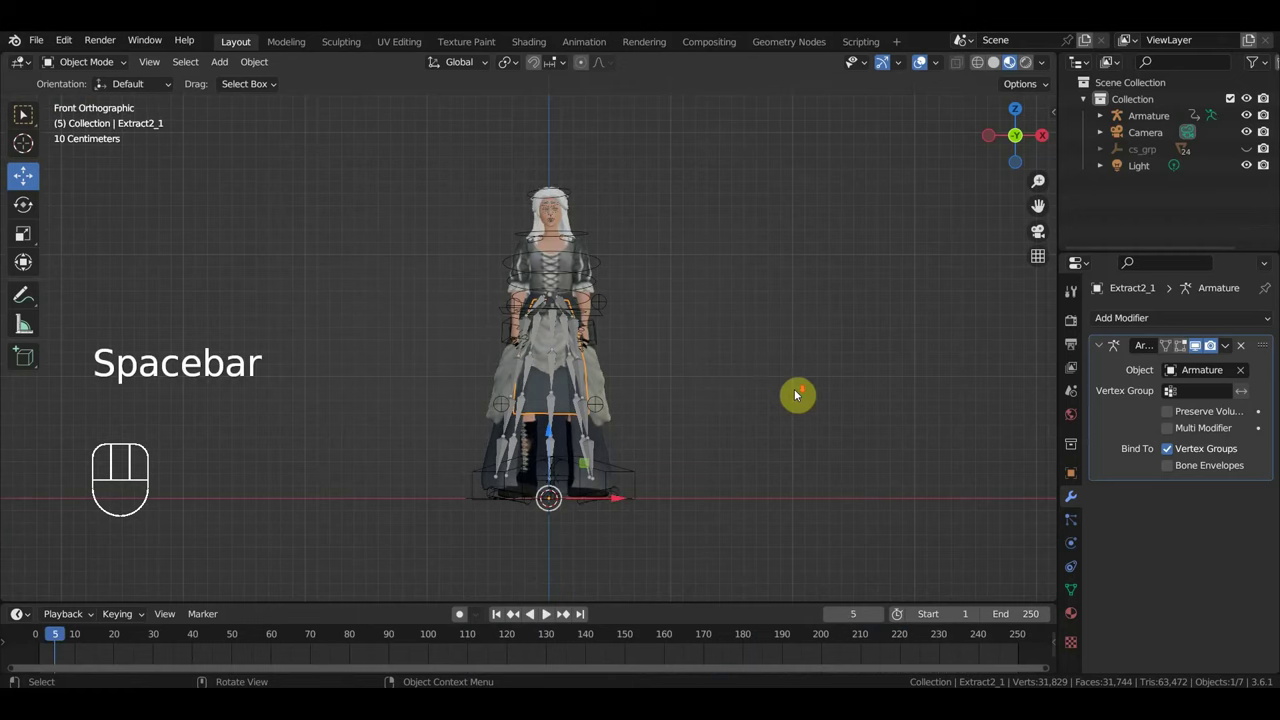
drag(790, 417, 787, 452)
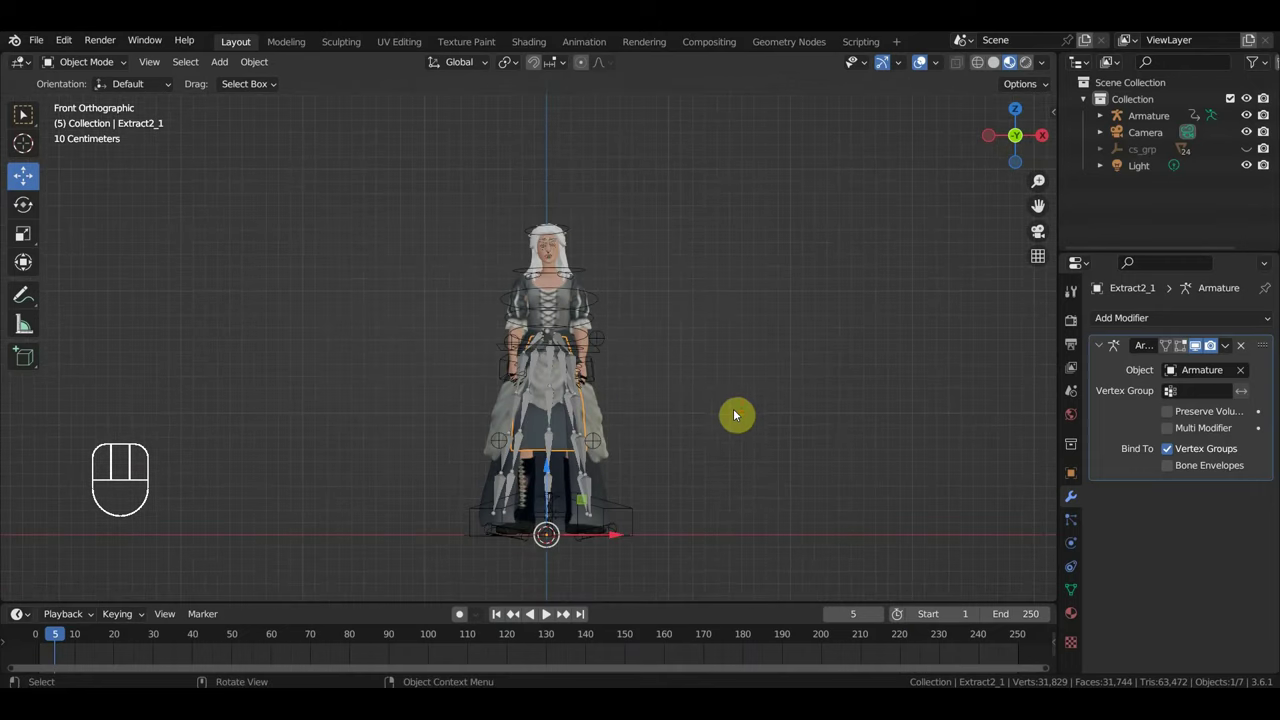
drag(738, 395, 742, 358)
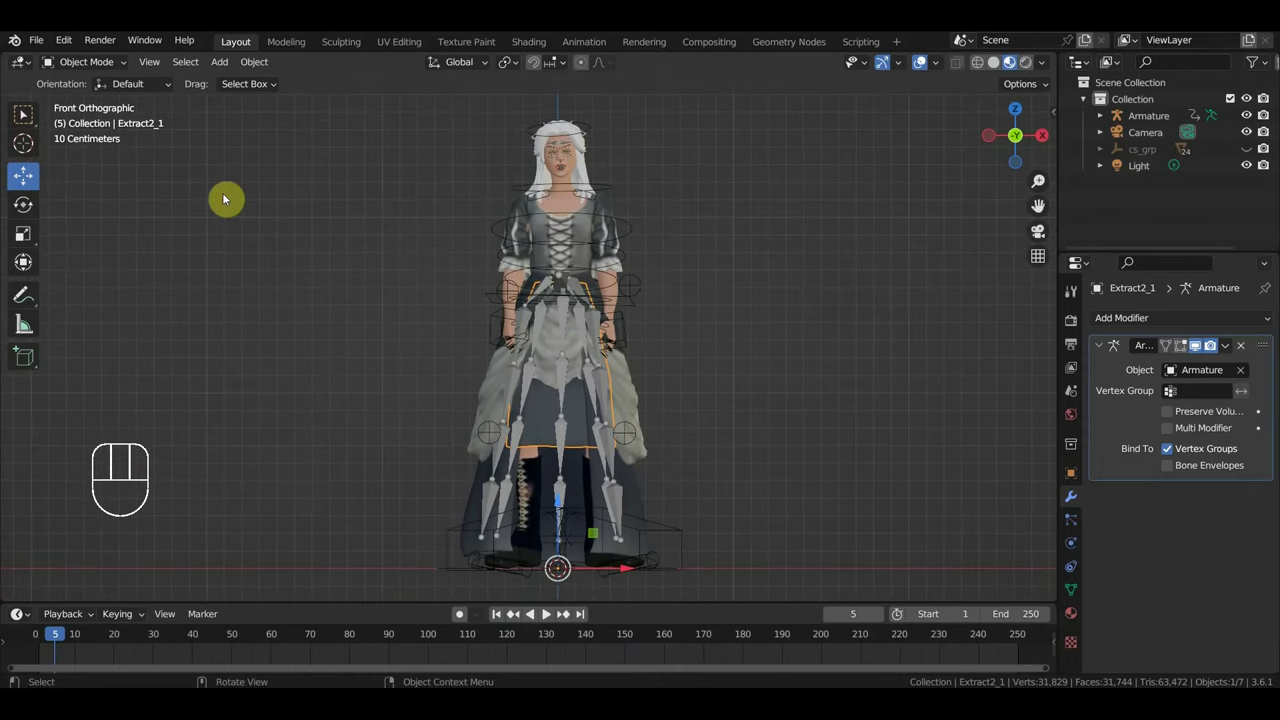
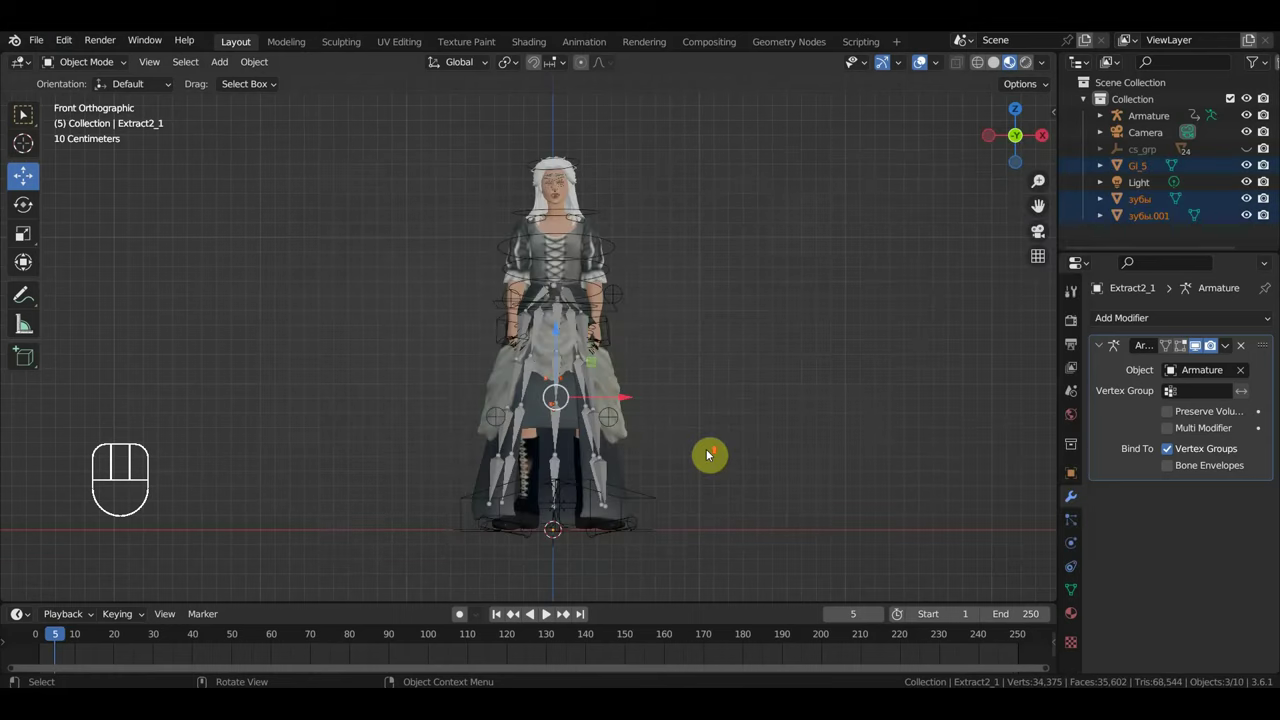
key(KP_3)
key(s)
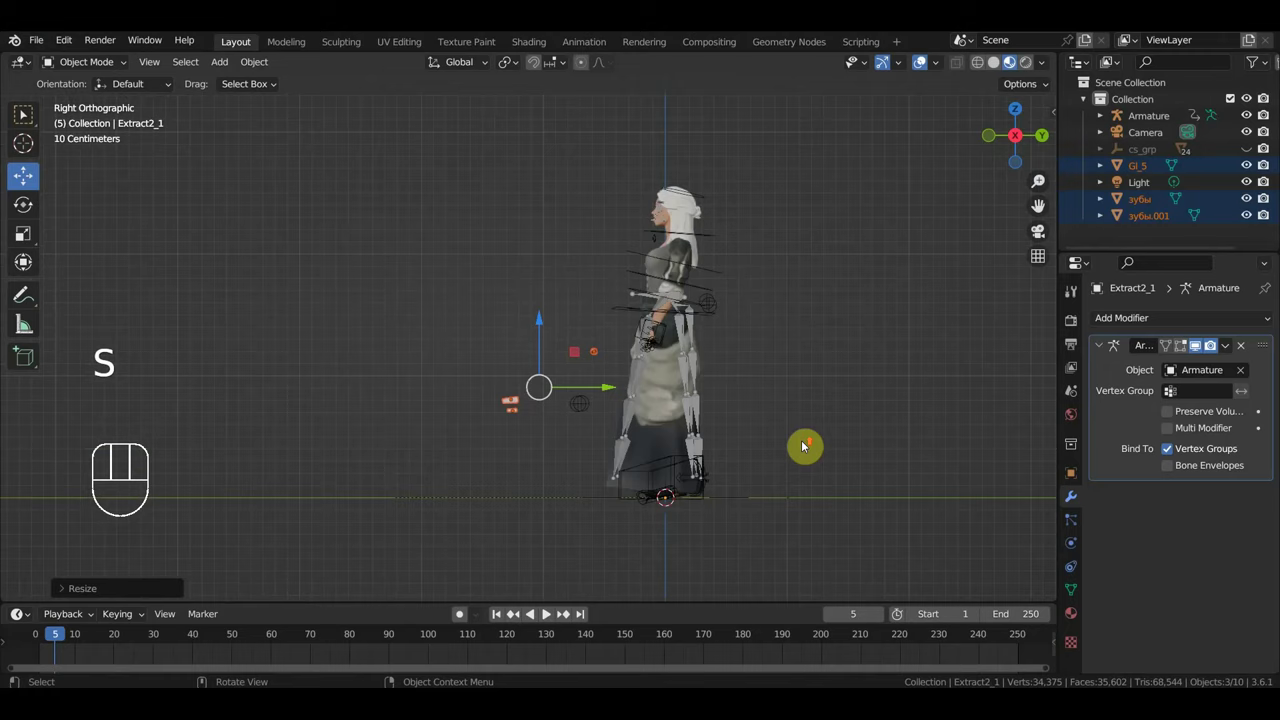
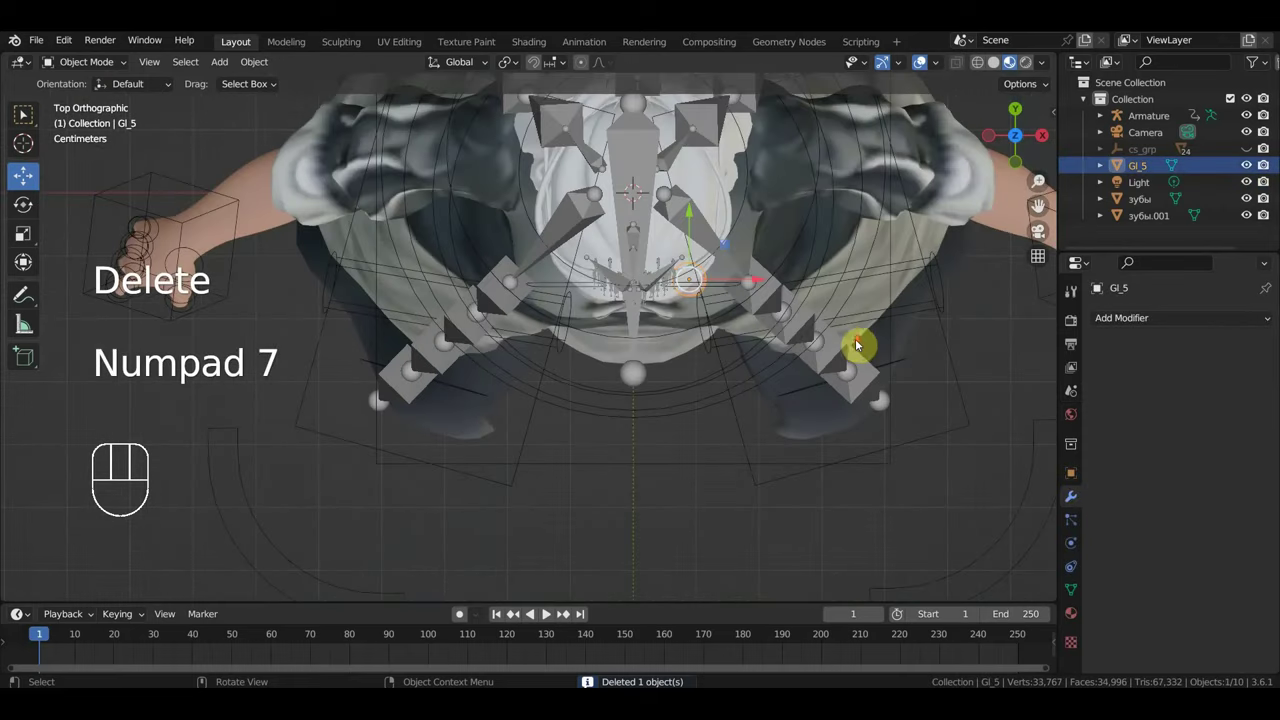
key(r)
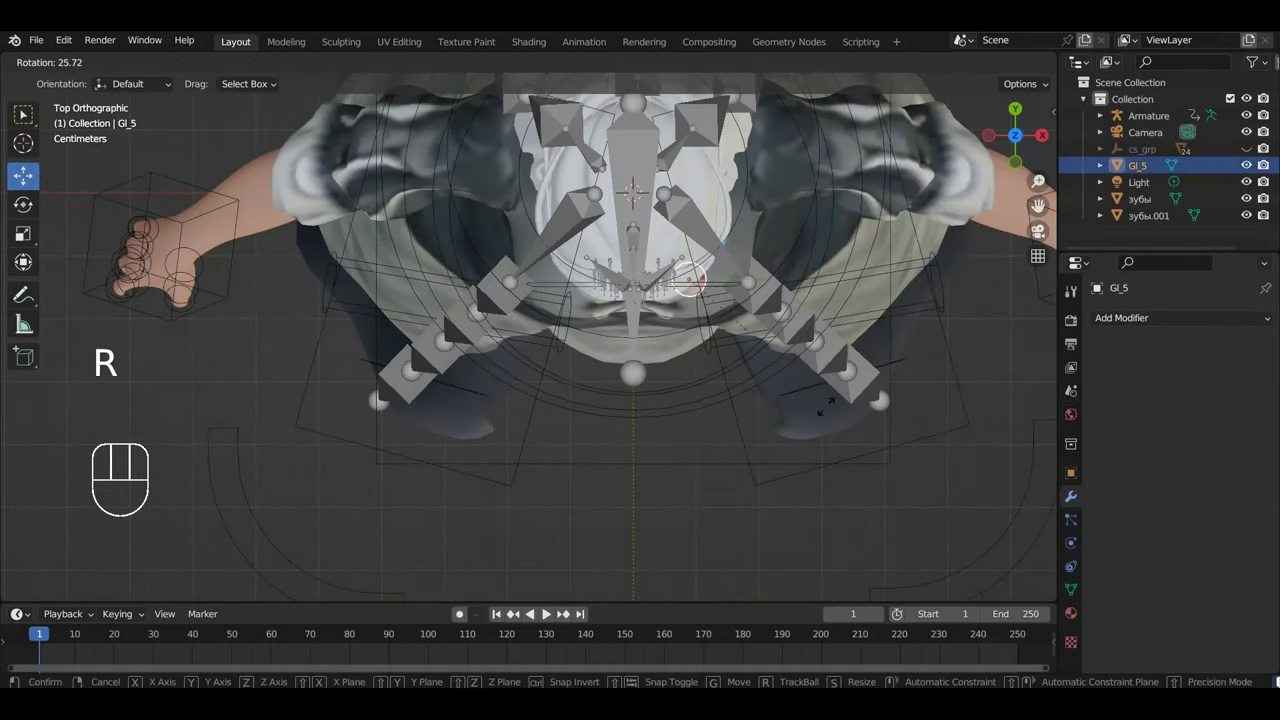
drag(776, 333, 745, 409)
key(KP_7)
key(r)
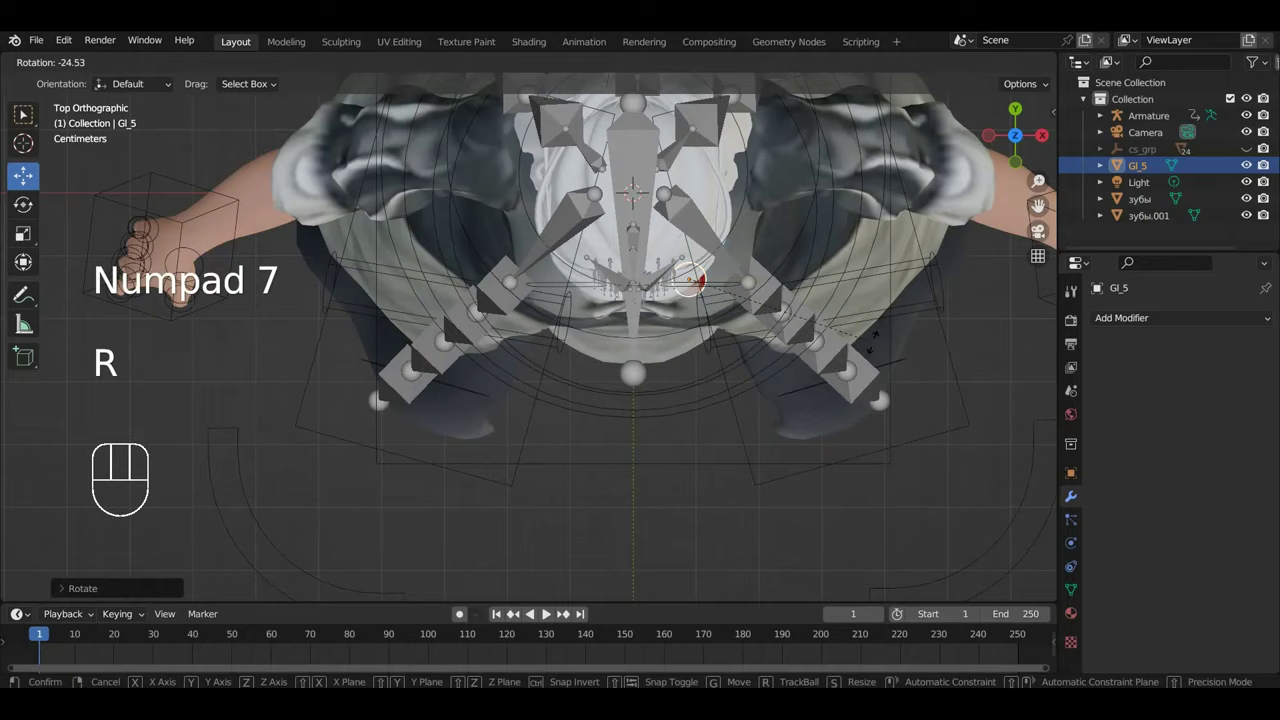
drag(861, 385, 842, 176)
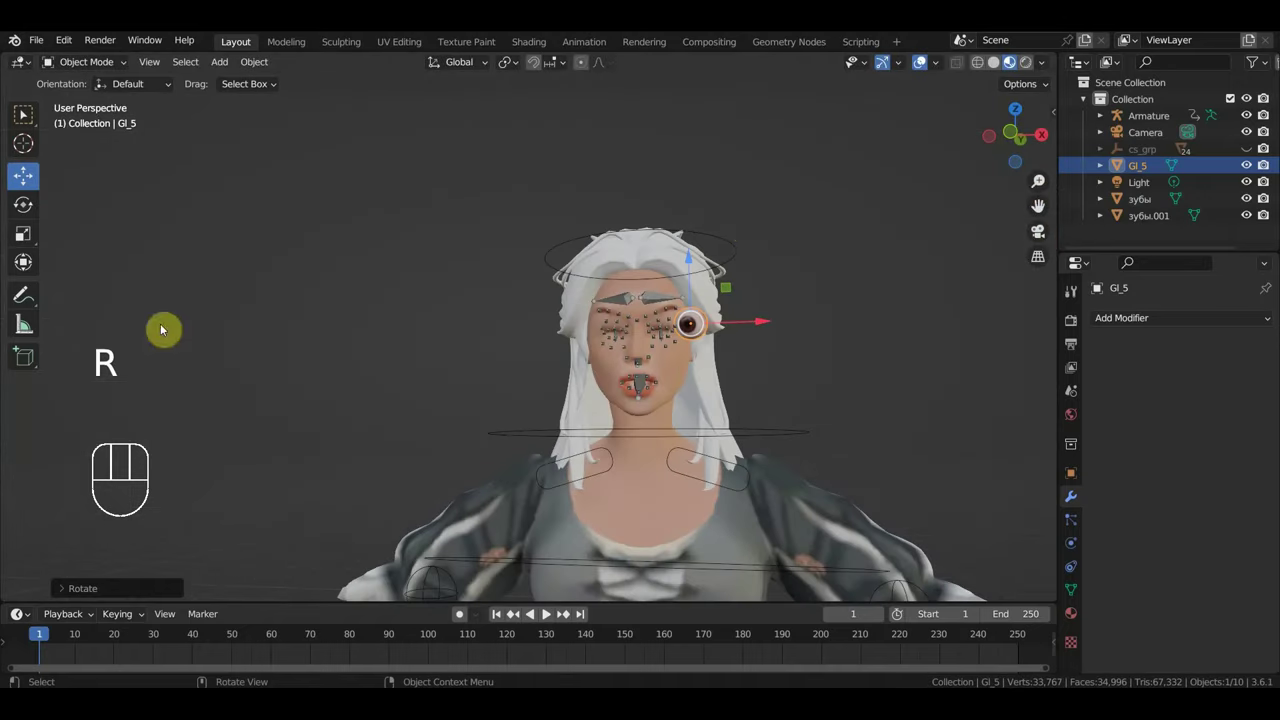
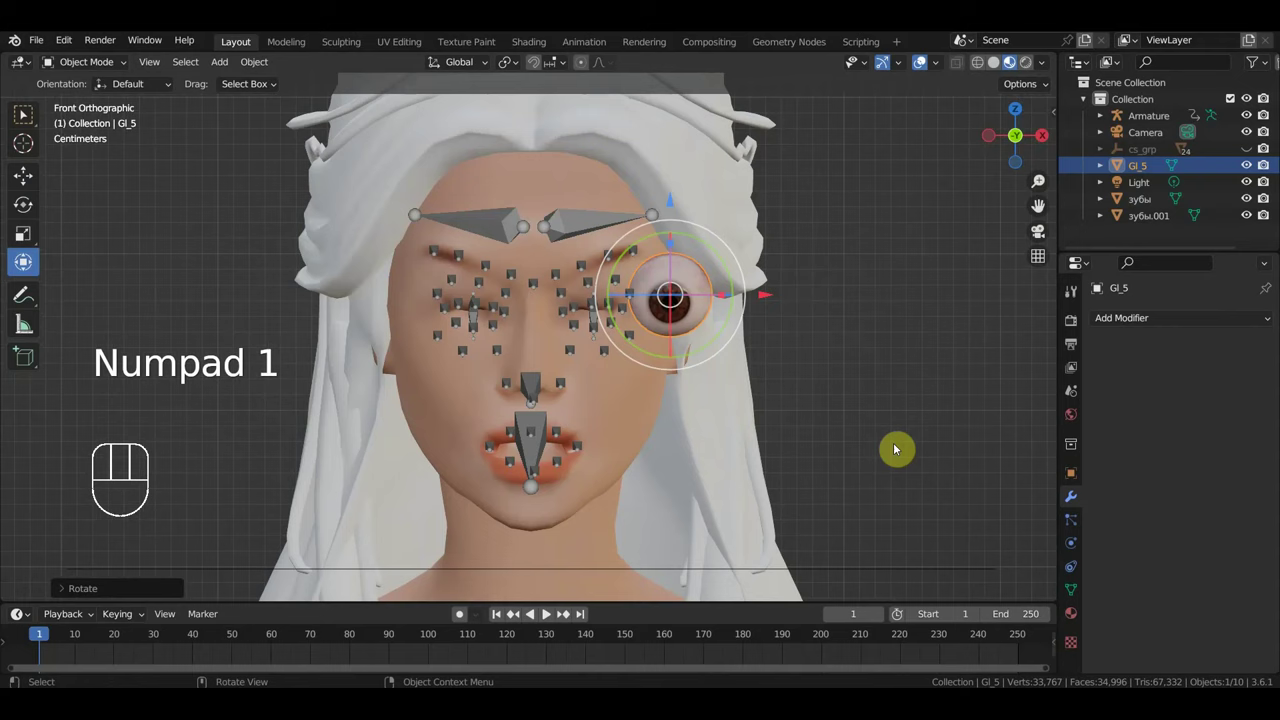
key(s)
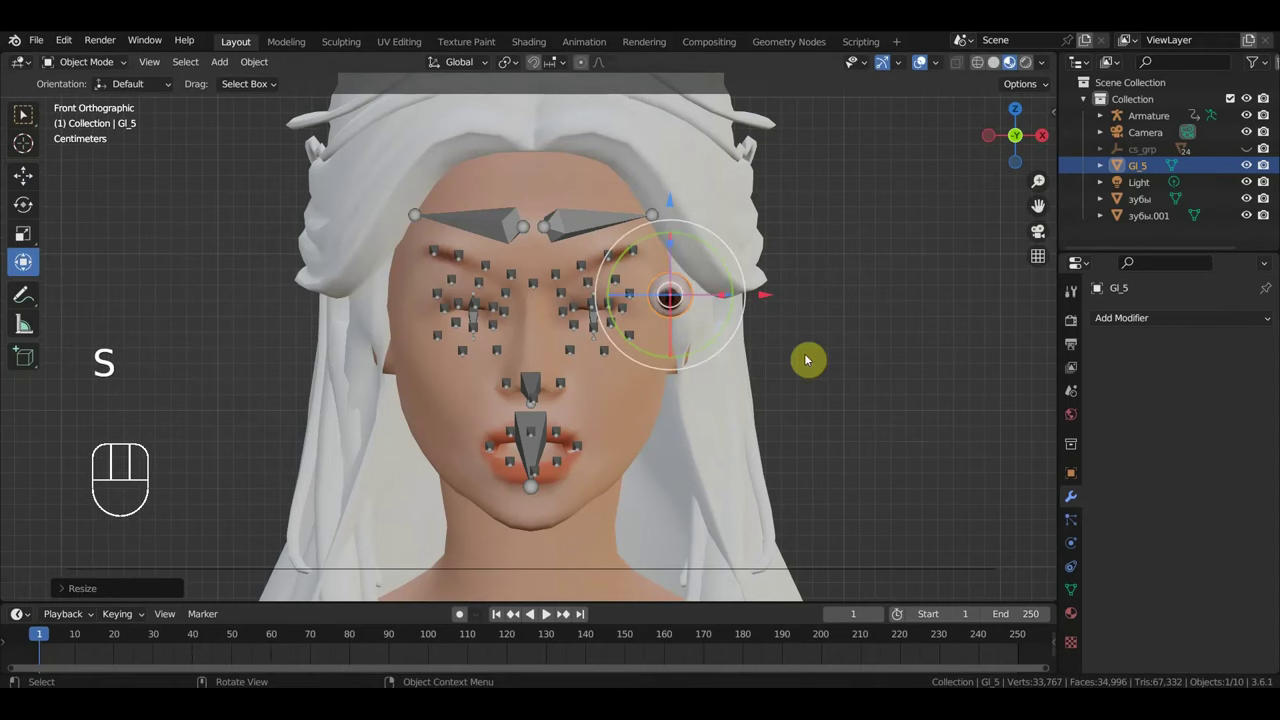
key(KP_3)
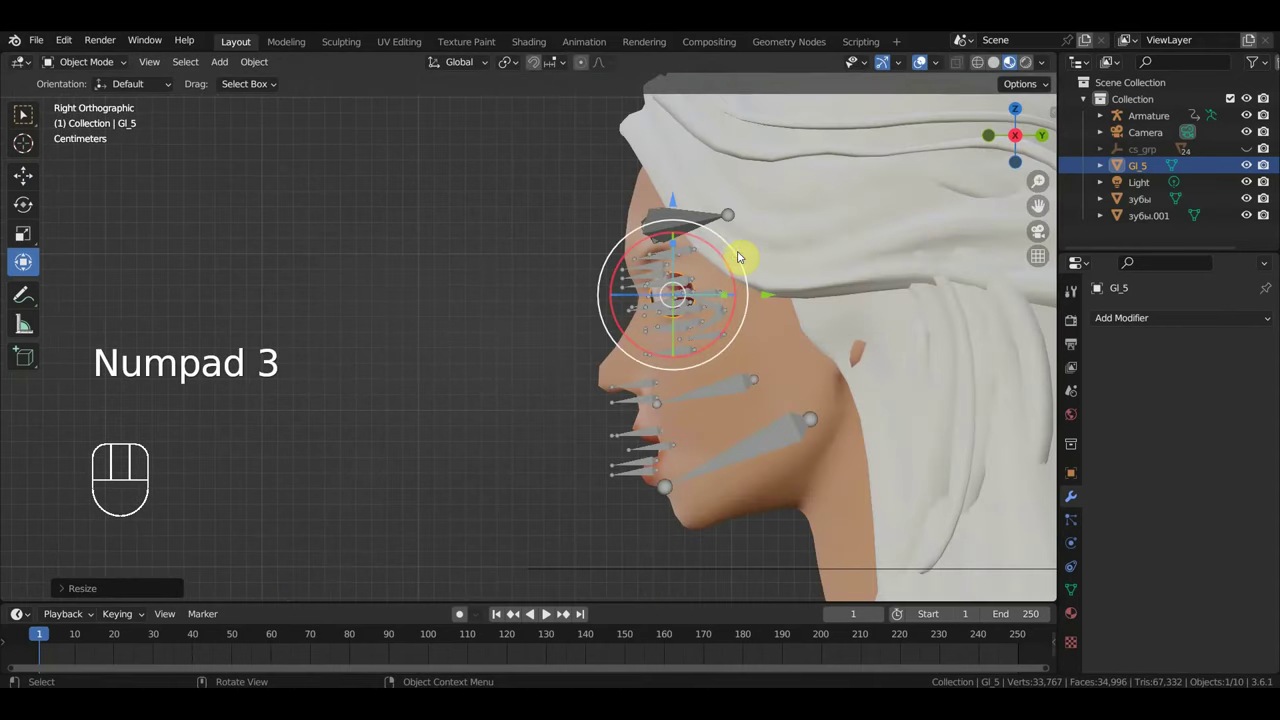
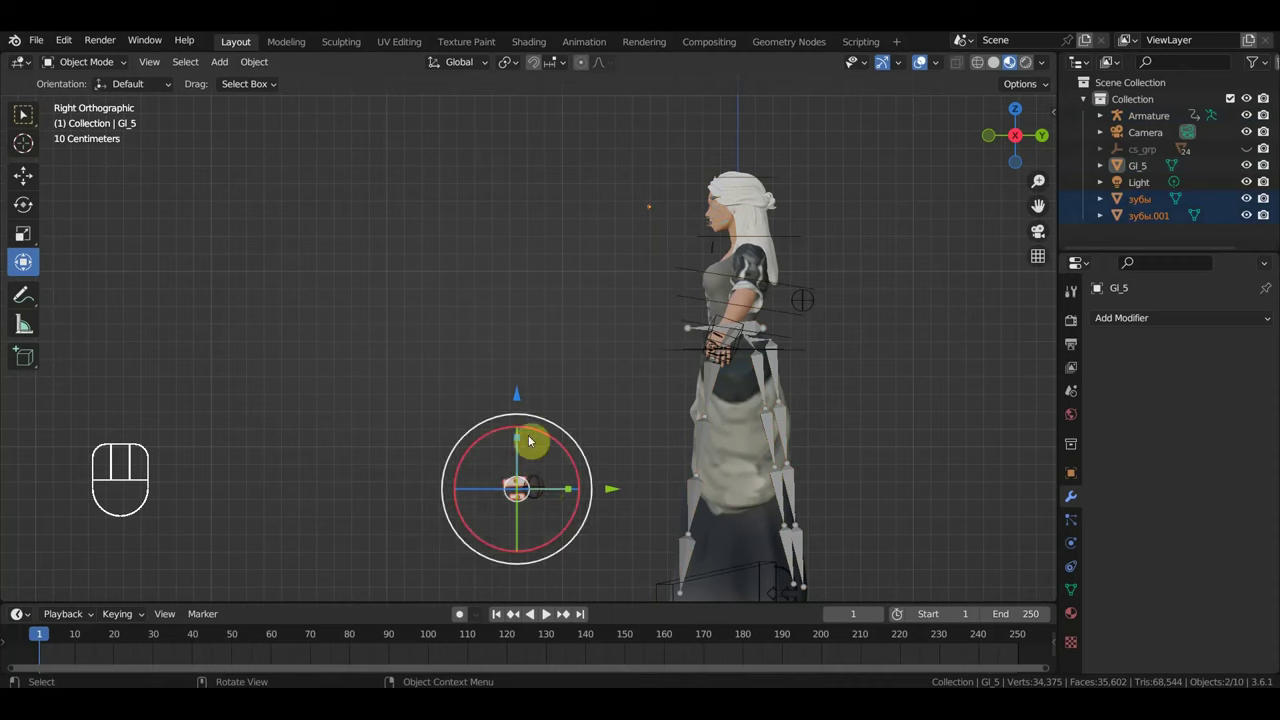
Step: Select the зубы.001 teeth object and give it a first rotation and move toward the head
click(519, 409)
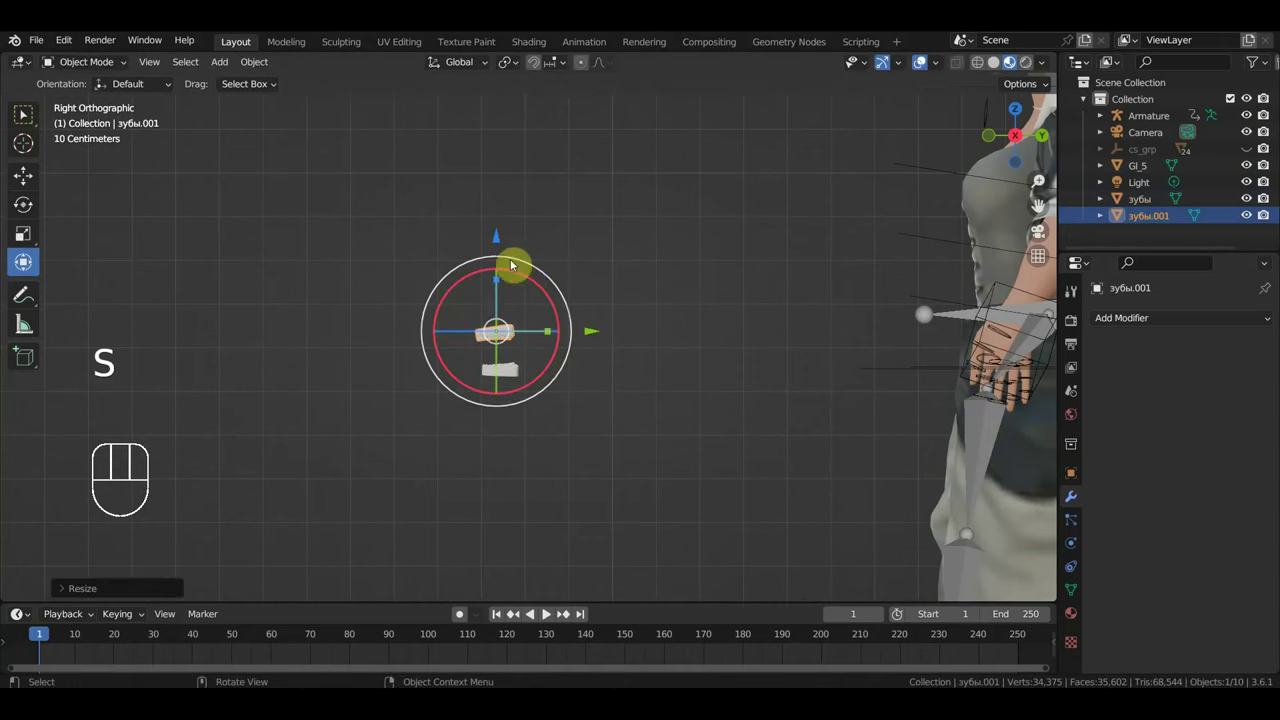
click(595, 330)
drag(597, 330, 601, 330)
drag(554, 392, 492, 310)
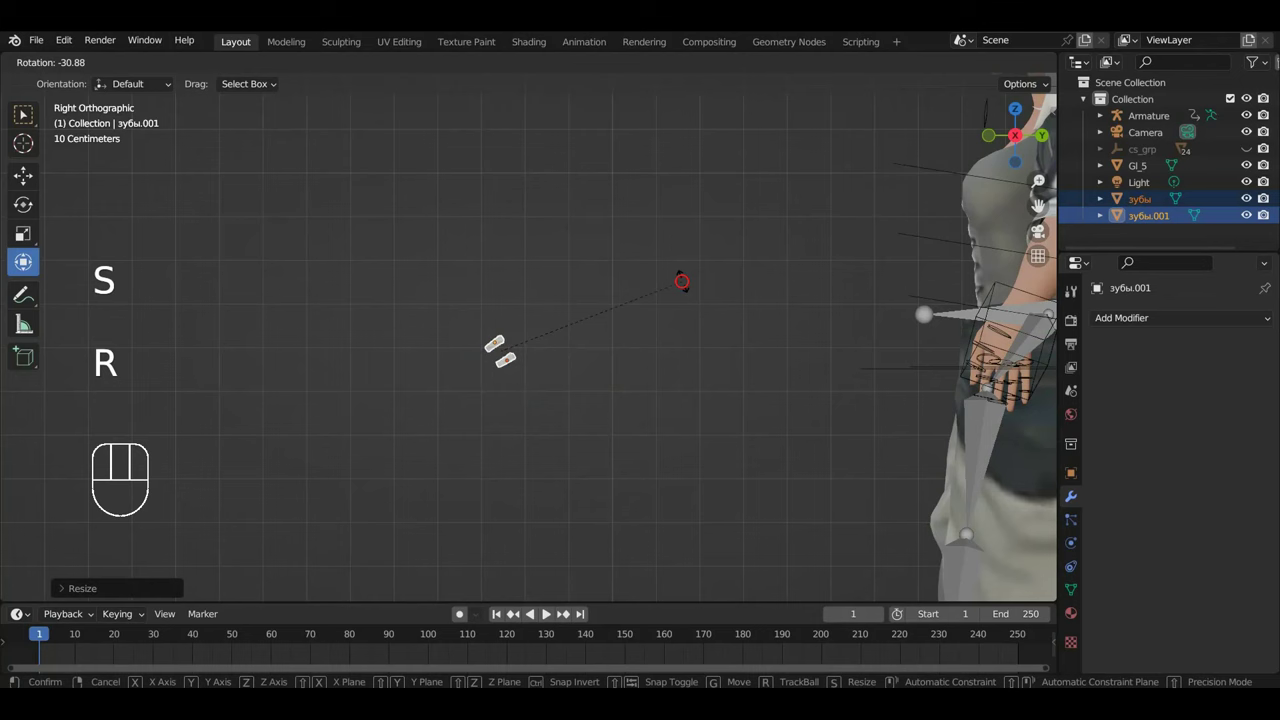
key(g)
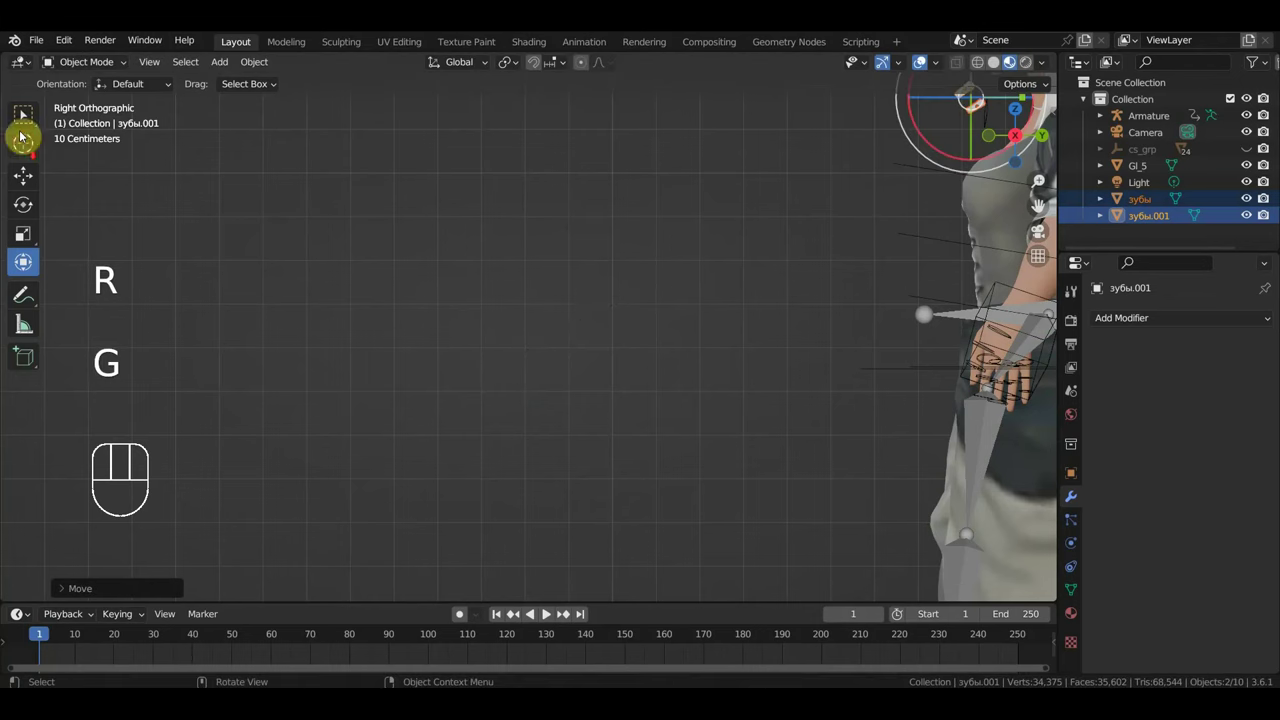
middle_click(749, 271)
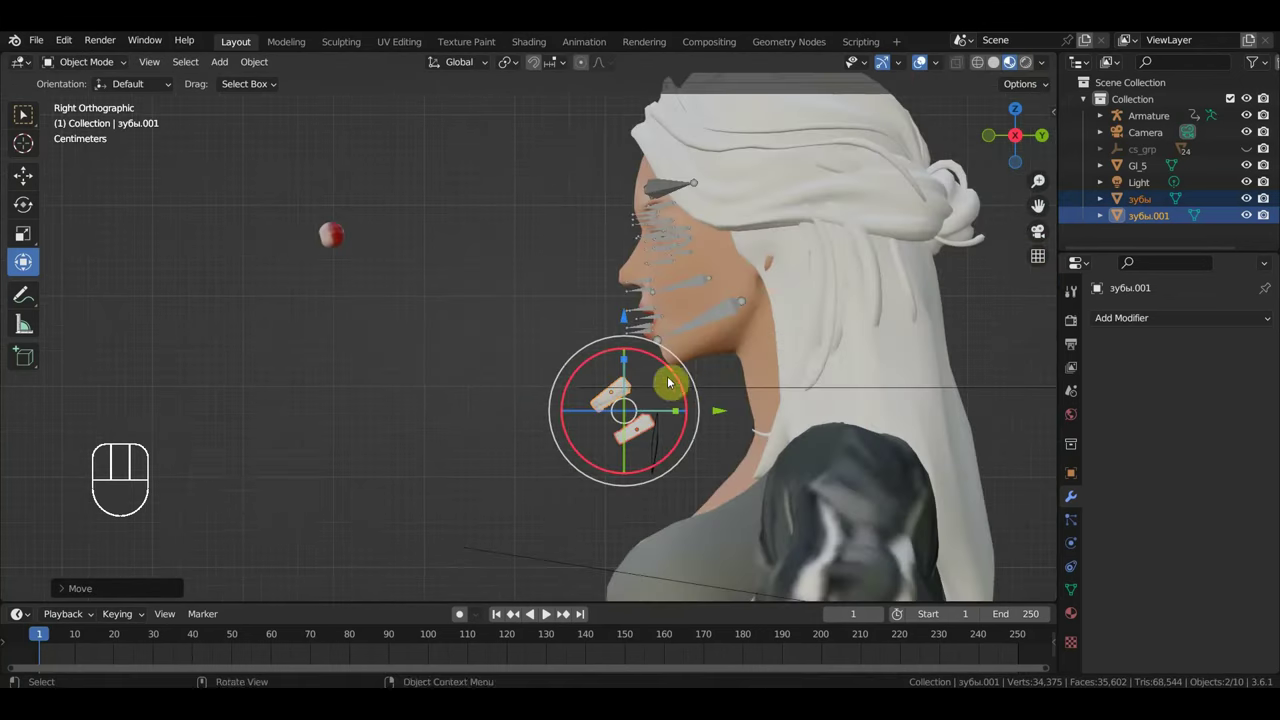
middle_click(586, 401)
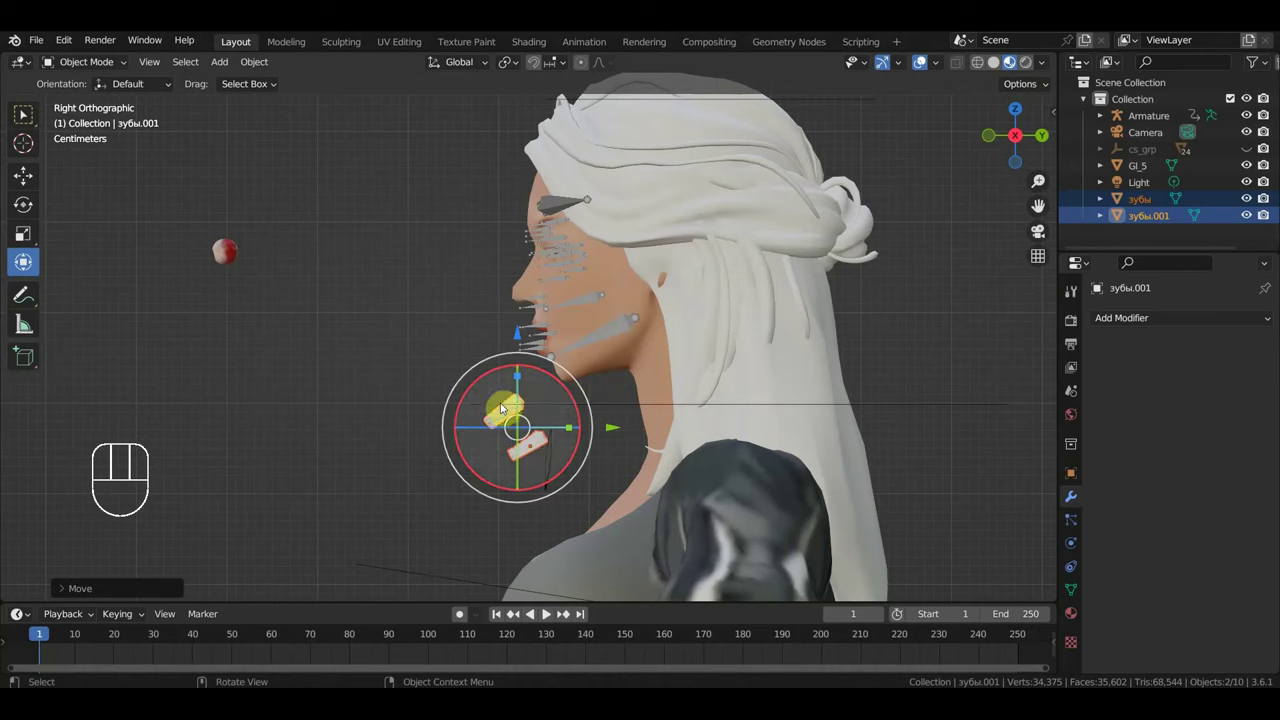
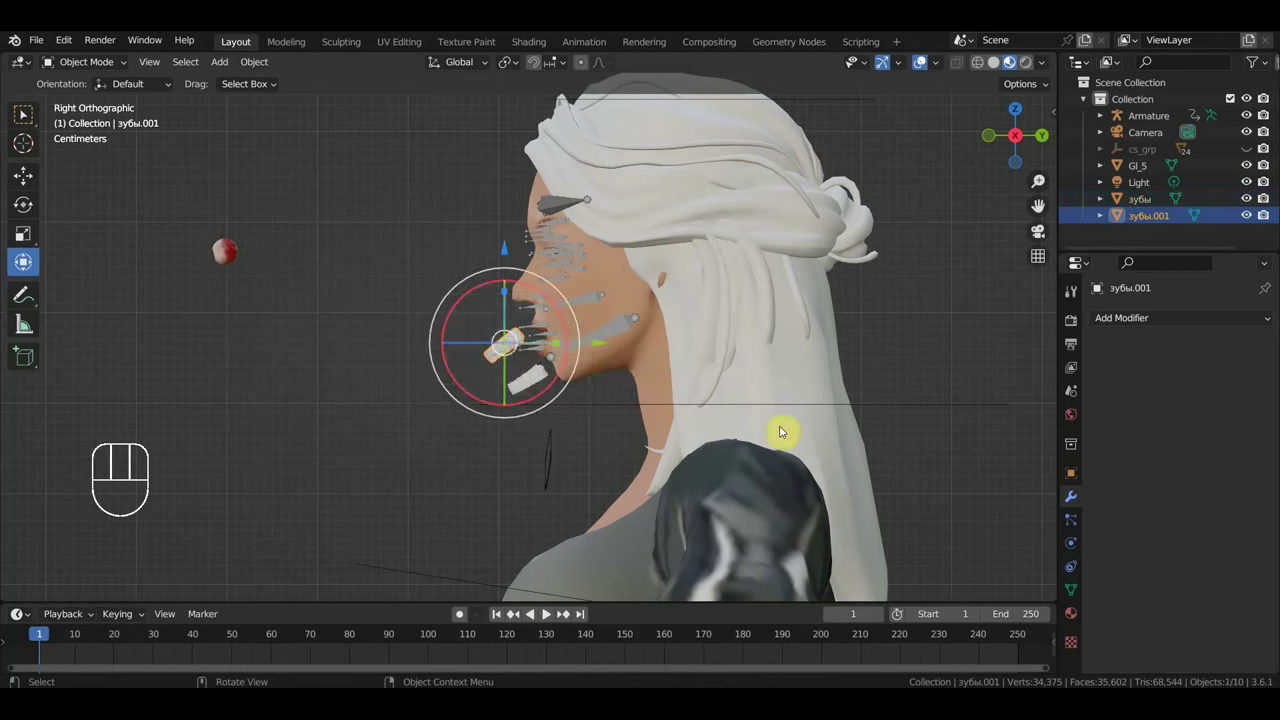
Step: Rotate and move the teeth further toward the mouth, checking from the front view
key(r)
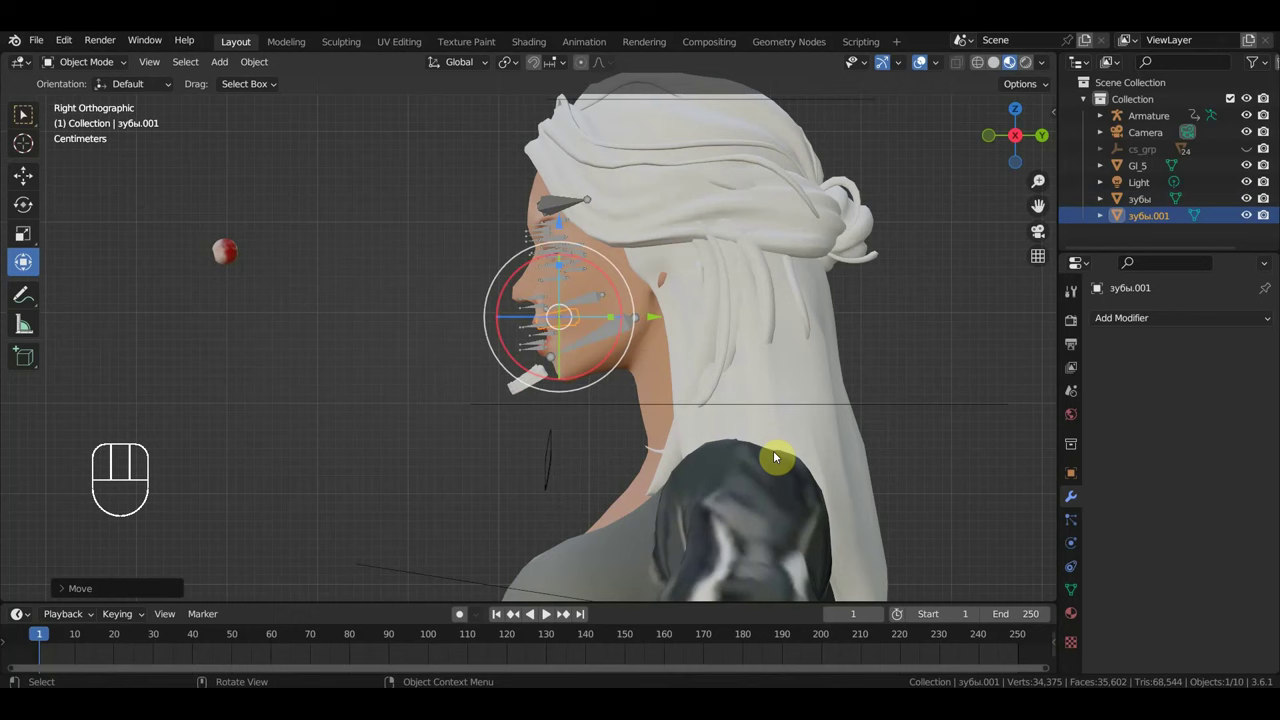
key(r)
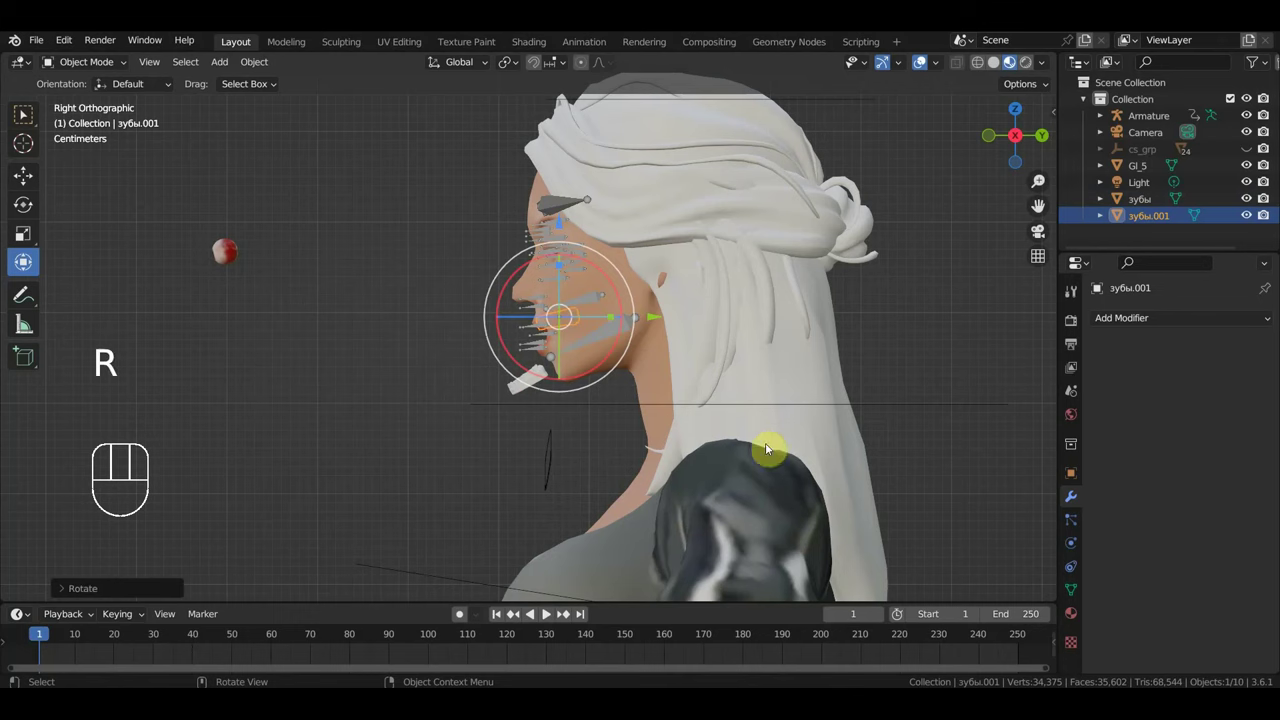
key(g)
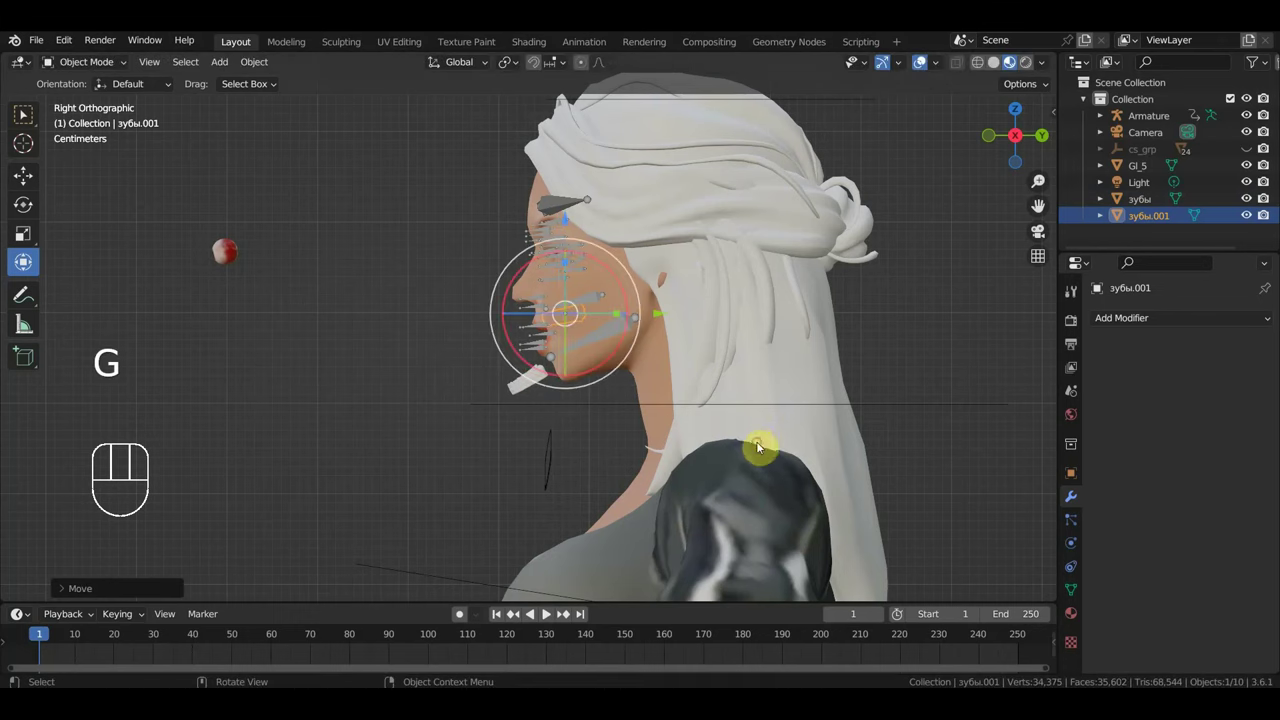
drag(927, 445, 1006, 439)
key(KP_1)
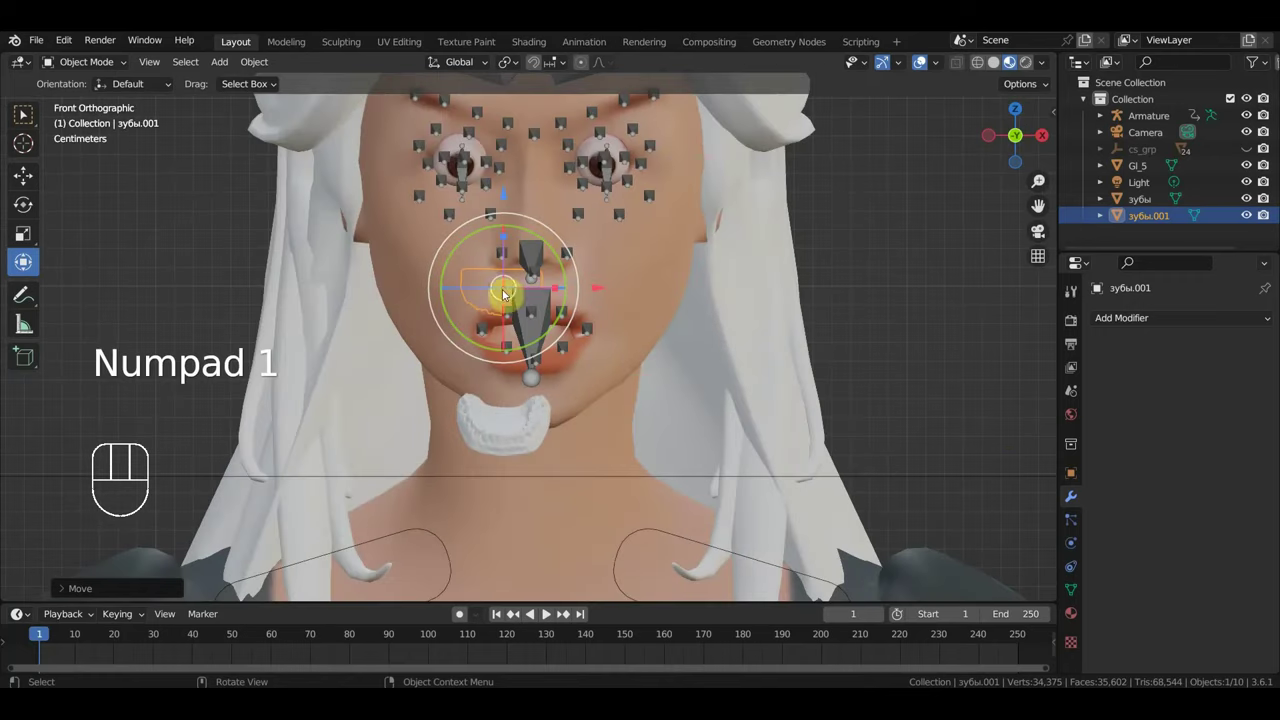
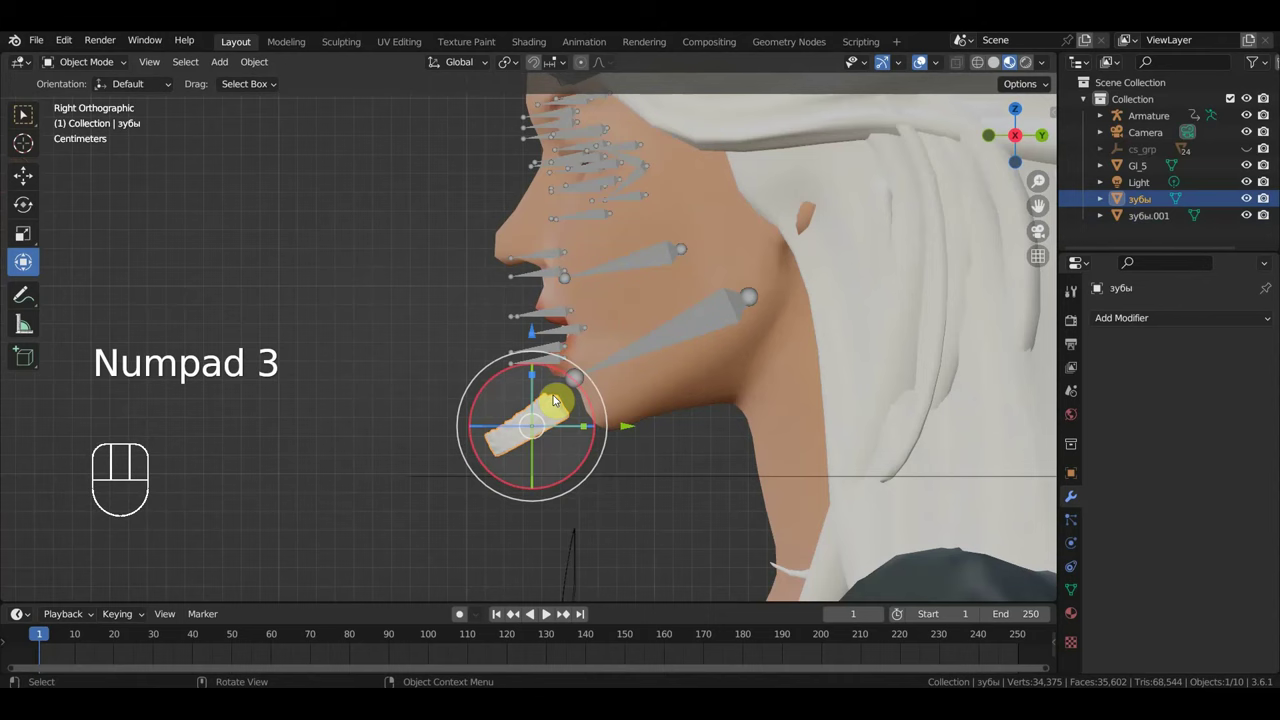
Step: Move the зубы teeth mesh into the mouth and scale it to about 1.4176
key(g)
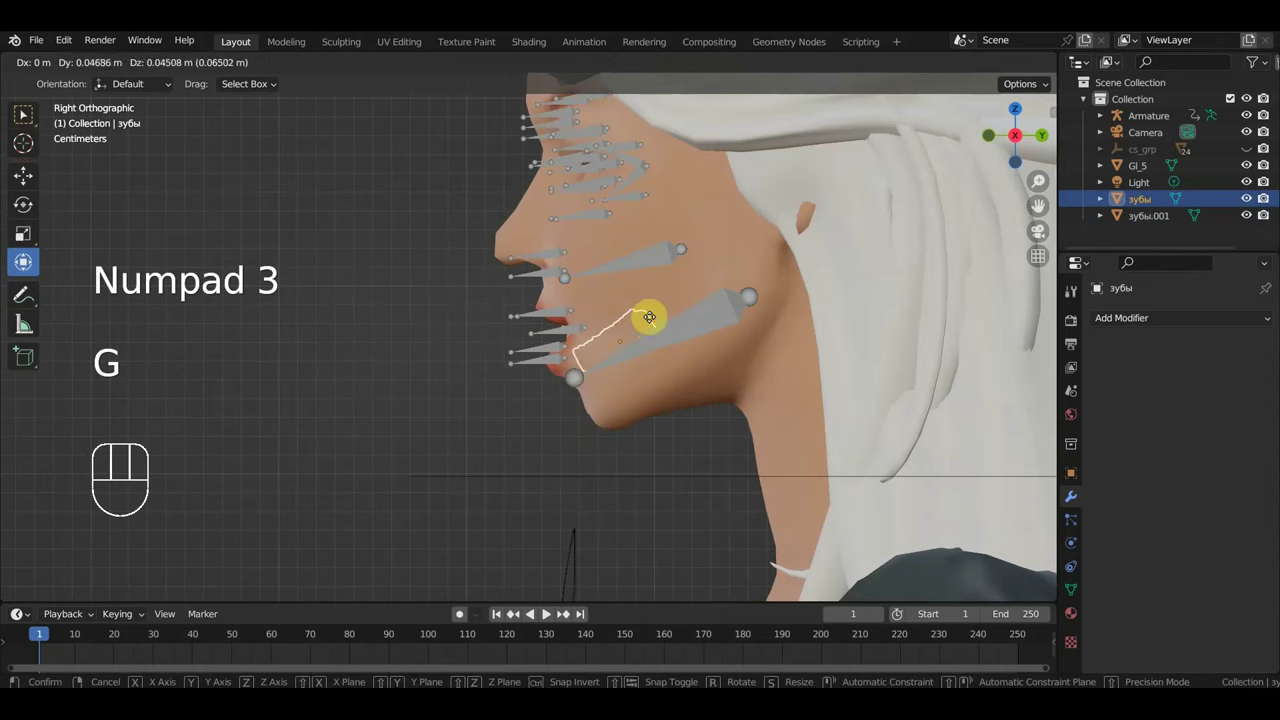
key(s)
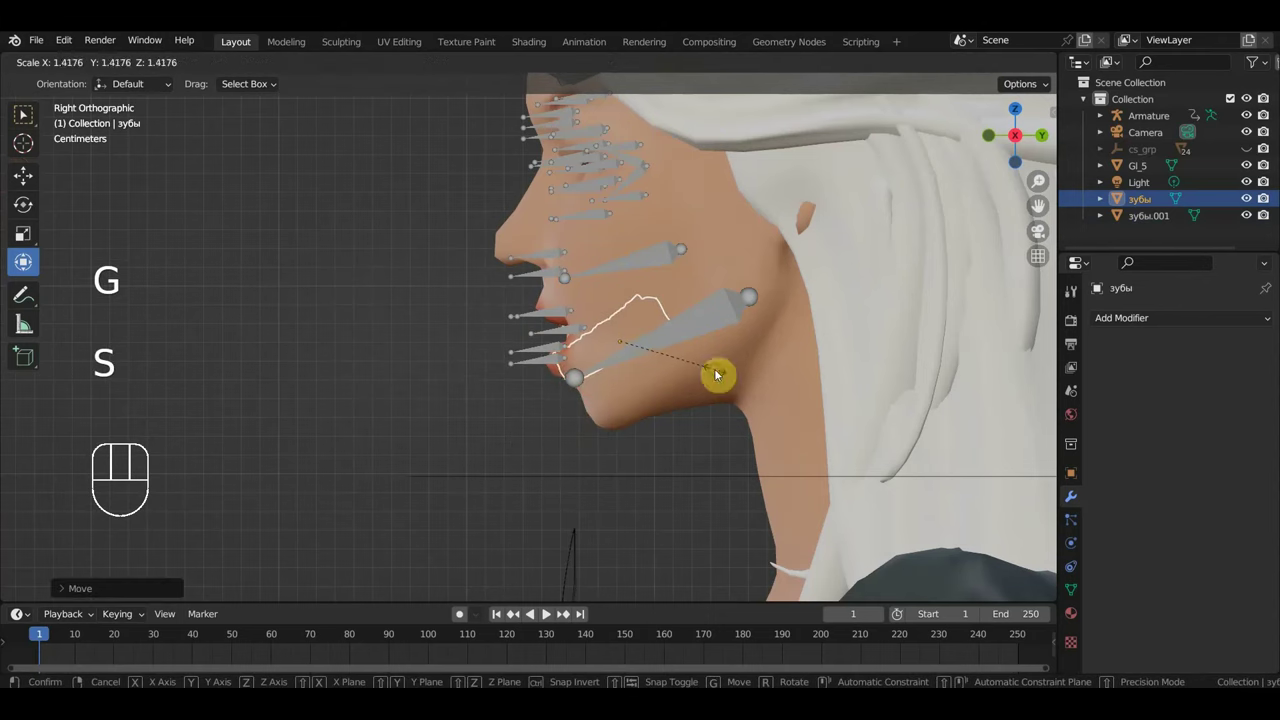
key(g)
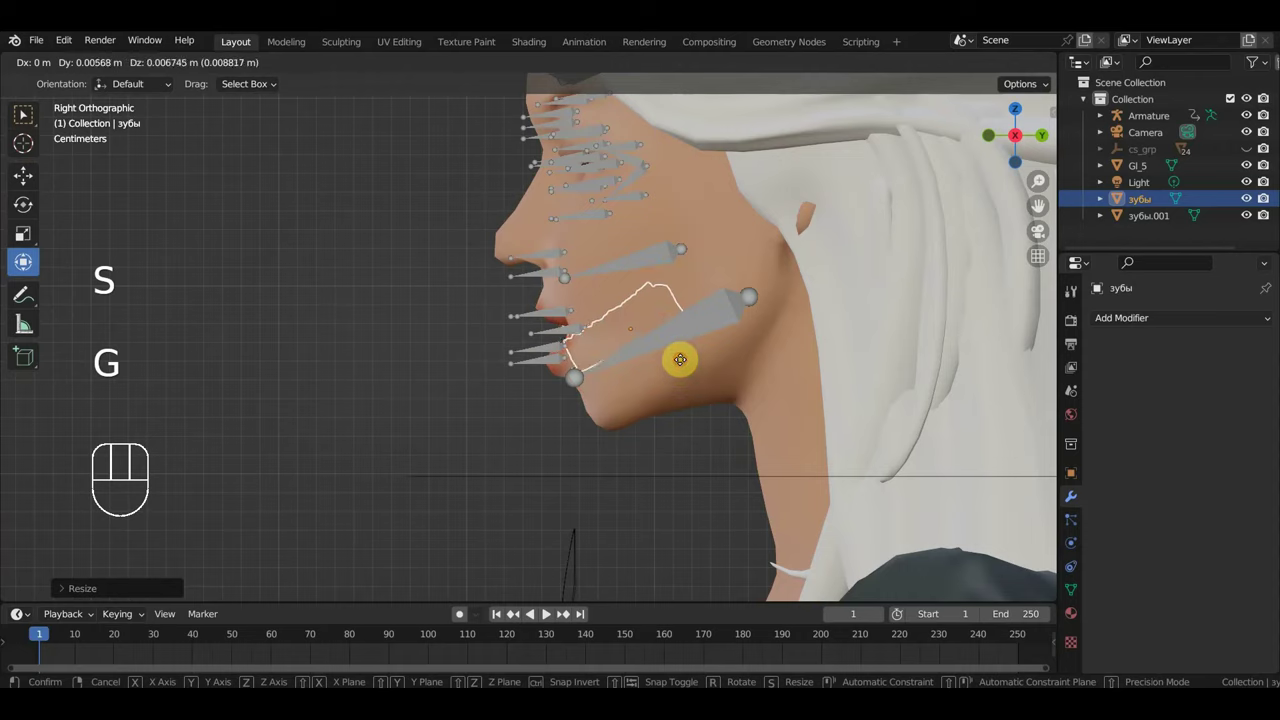
drag(755, 374, 868, 356)
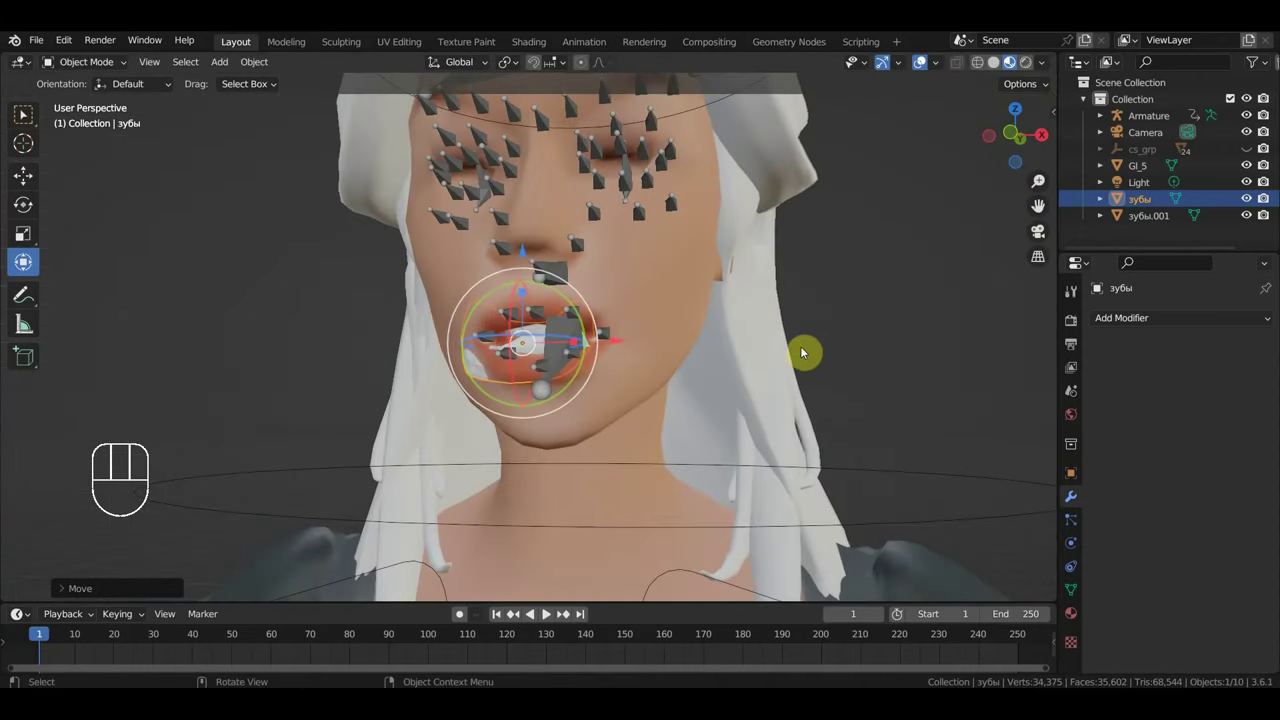
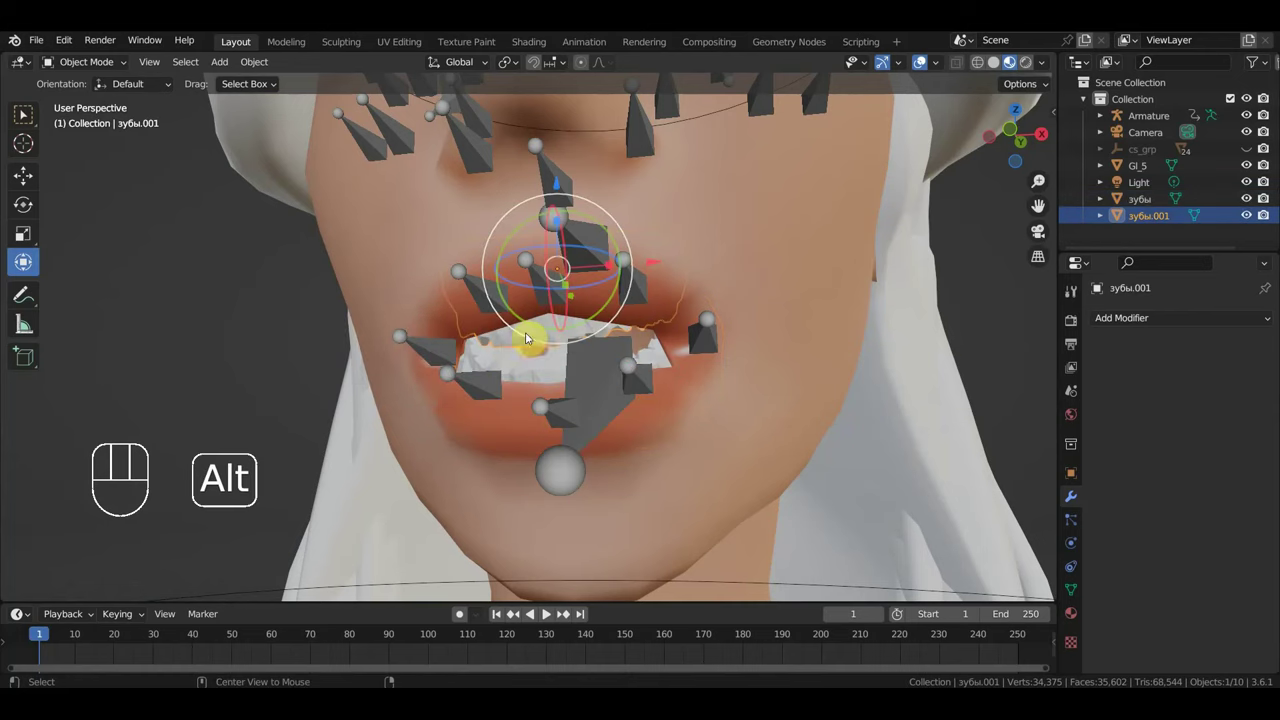
key(alt+p)
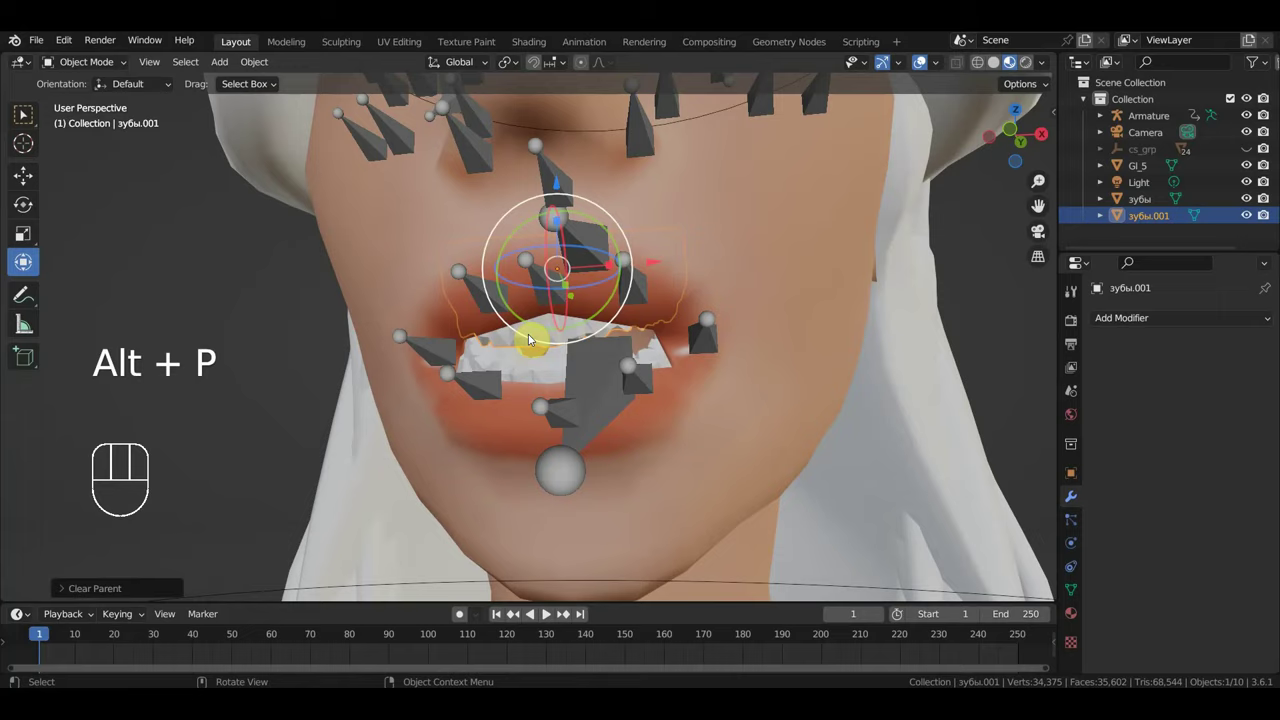
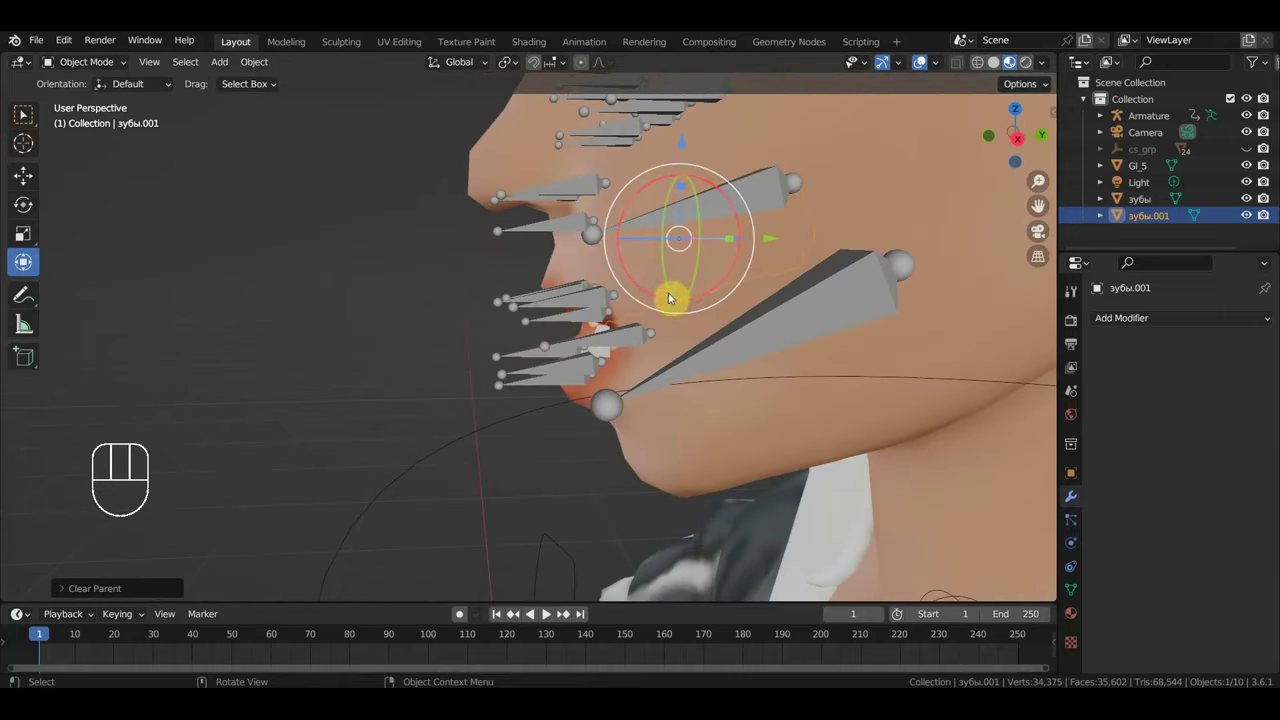
Step: Parent the teeth meshes Bone Relative to Ctrl_Head.002 and Ctrl_Head.001 on the armature
click(761, 189)
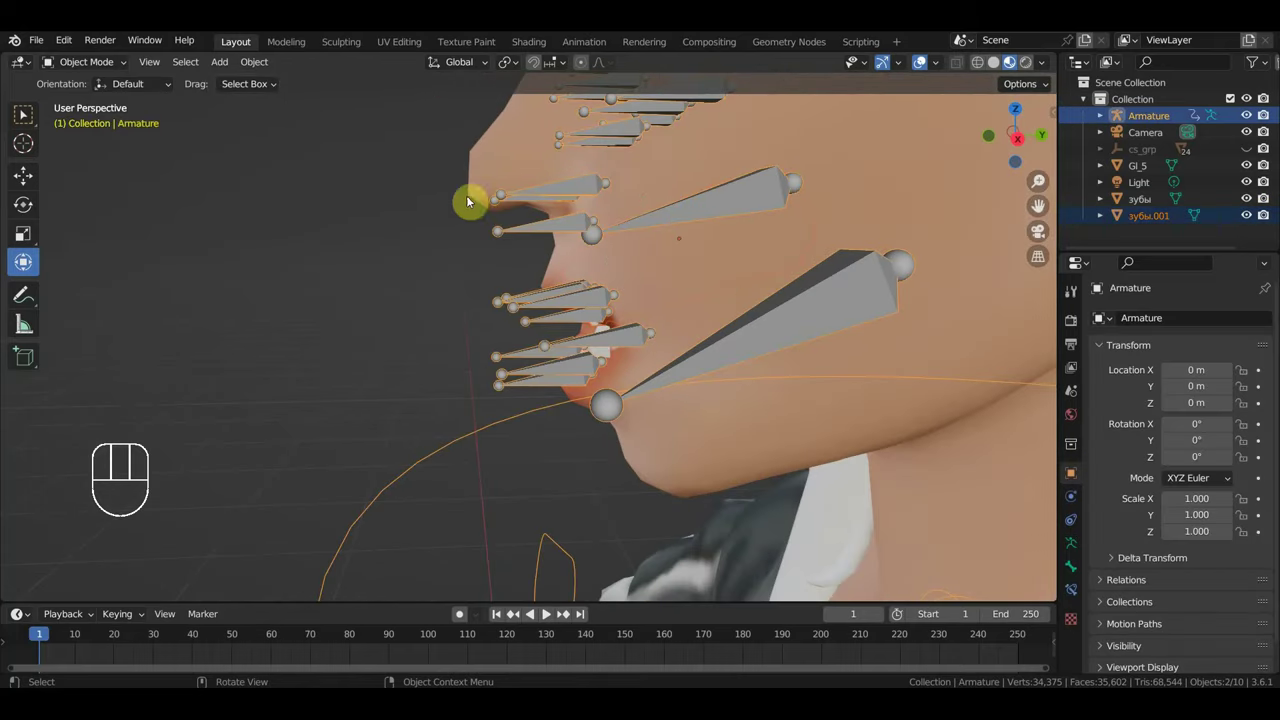
drag(87, 64, 103, 124)
click(710, 210)
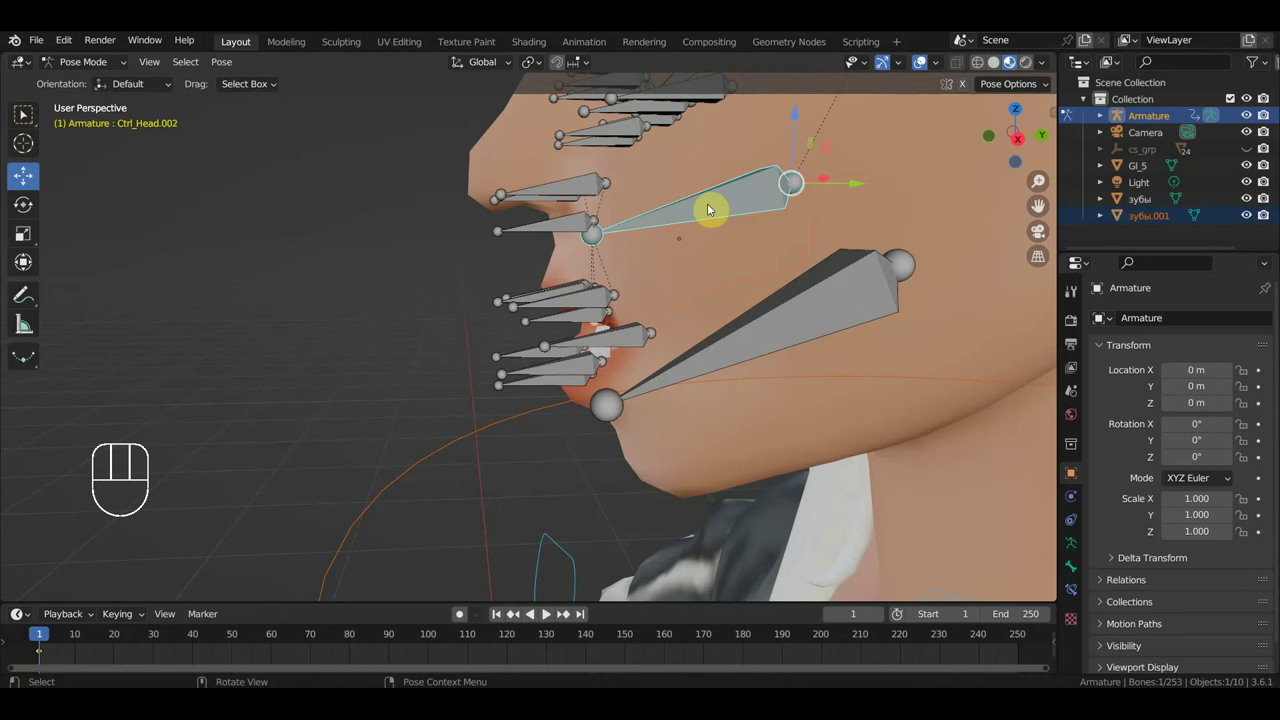
key(ctrl+p)
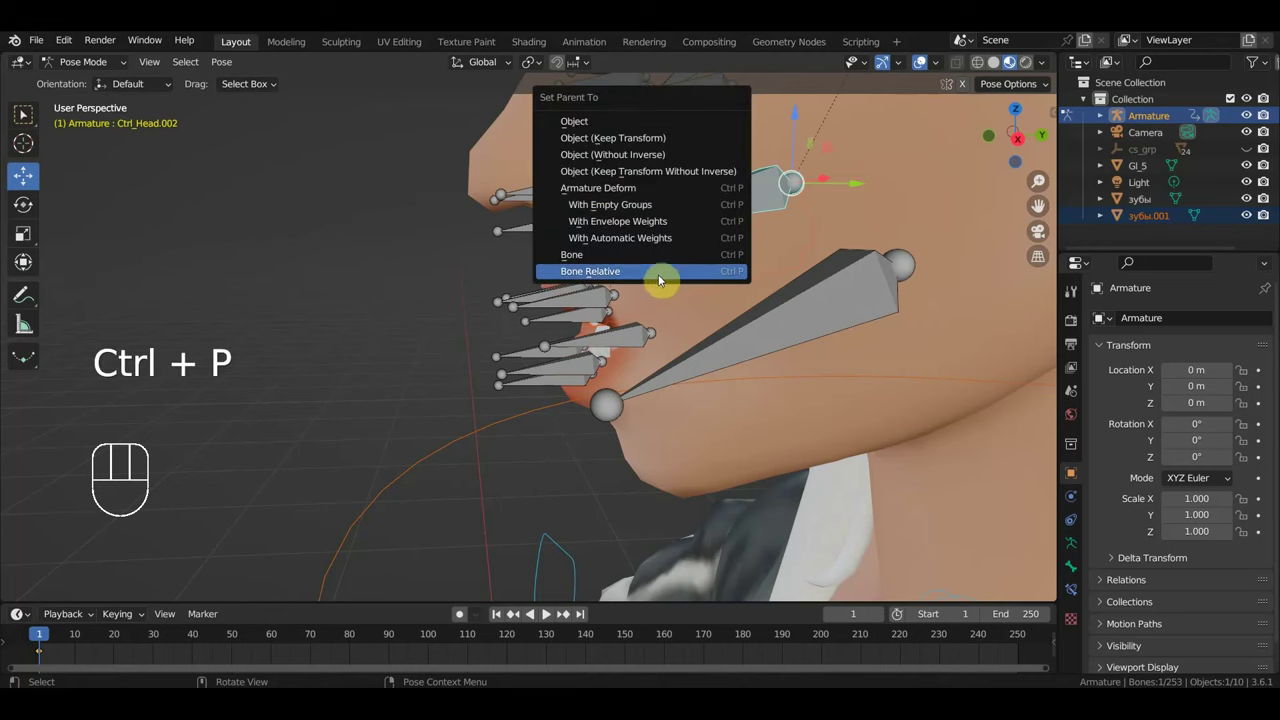
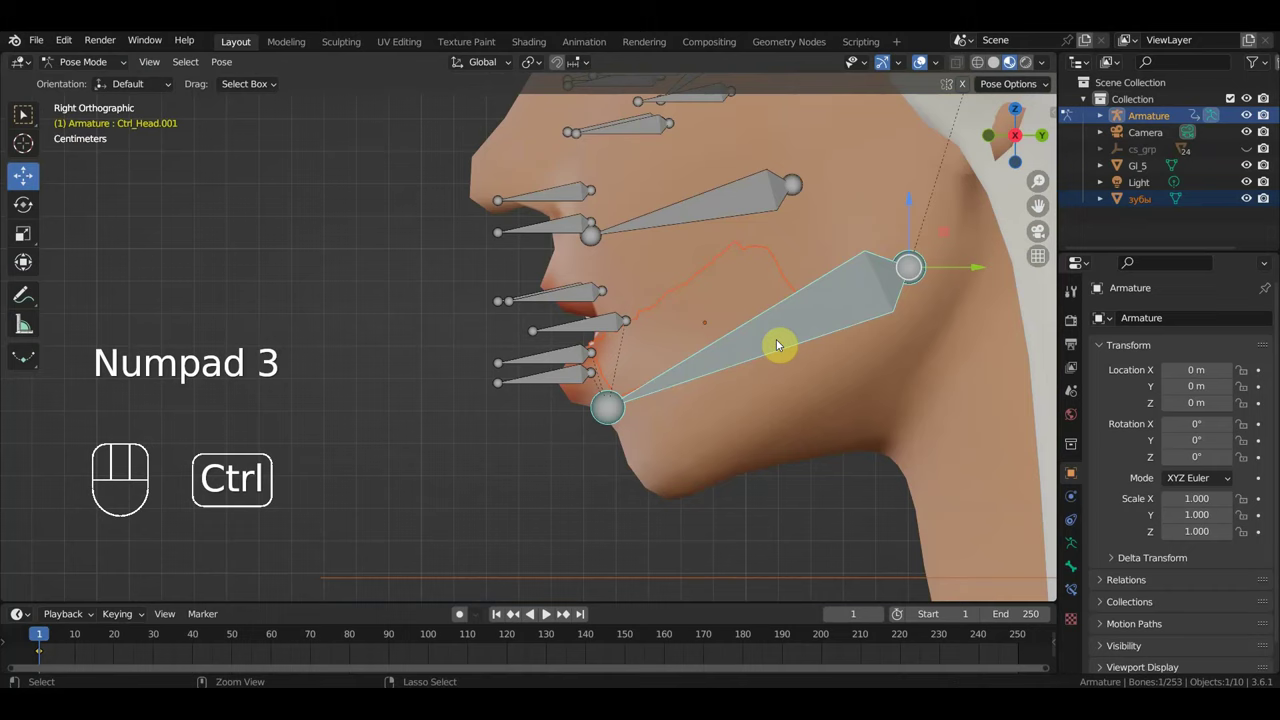
key(ctrl+p)
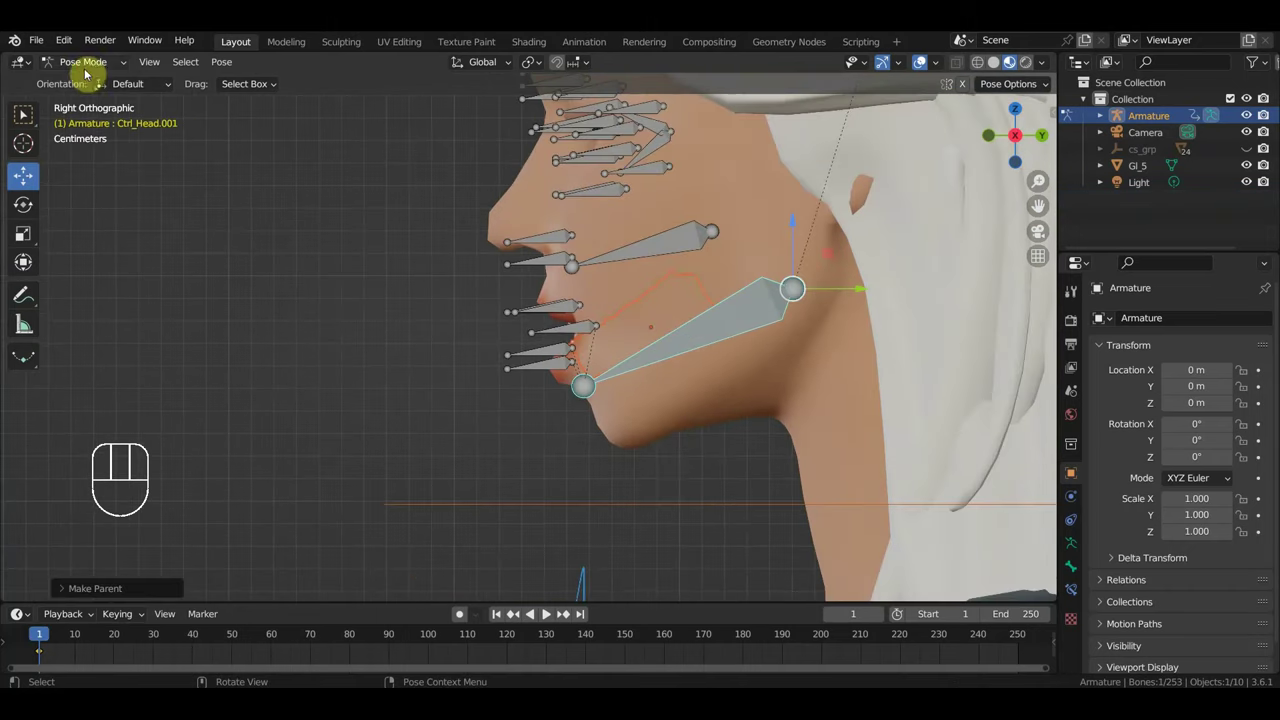
Step: Select the armature, edit its bones and clear the parent of Ctrl_Head.086
drag(85, 71, 292, 247)
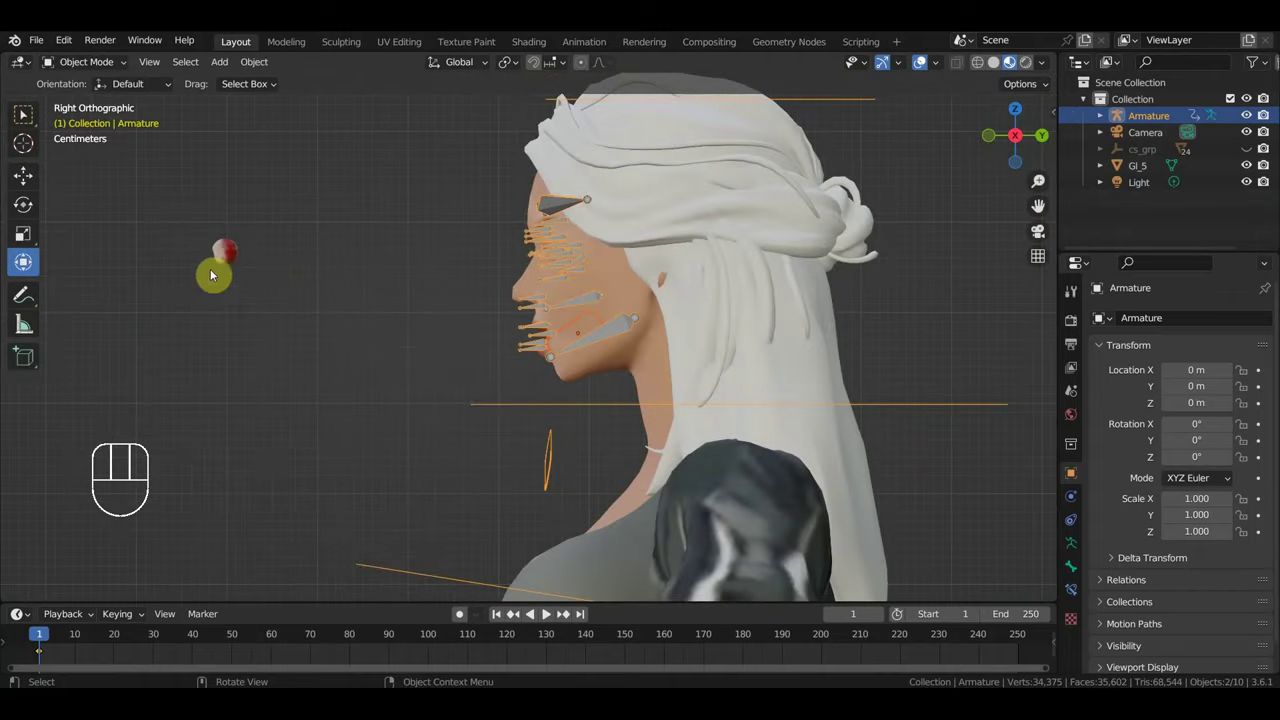
drag(343, 276, 414, 284)
drag(500, 309, 515, 319)
drag(420, 305, 346, 227)
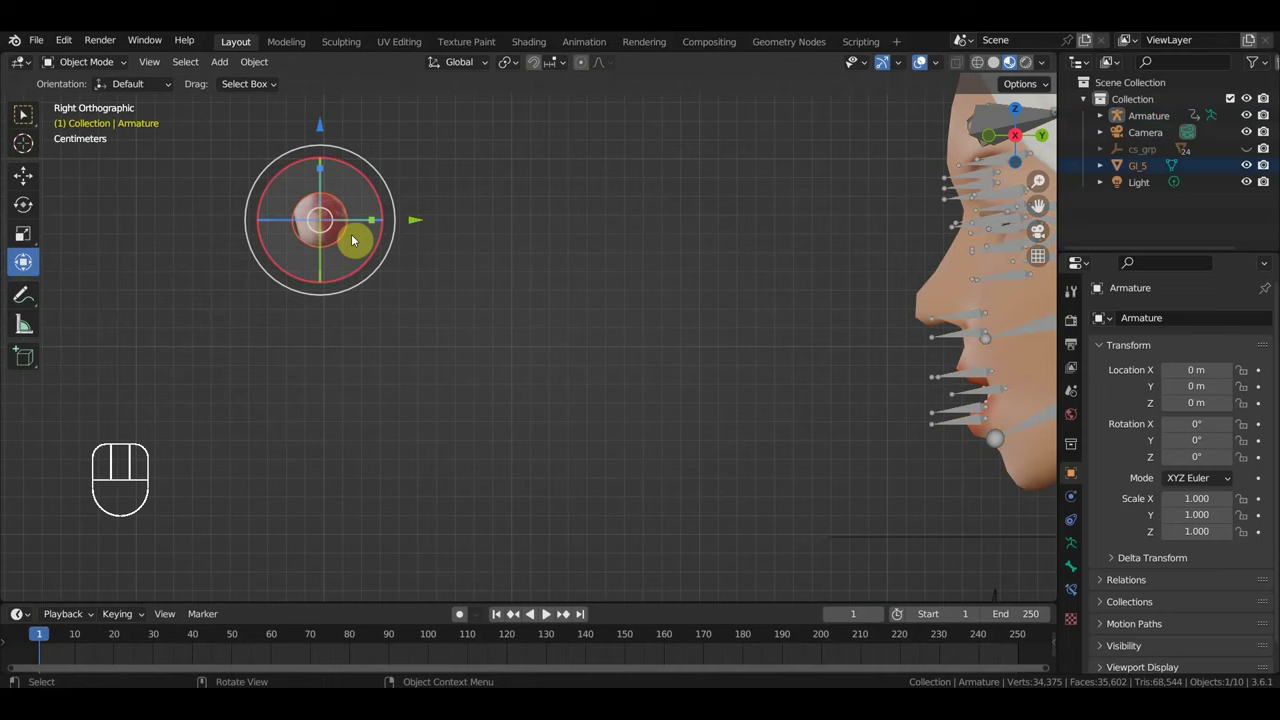
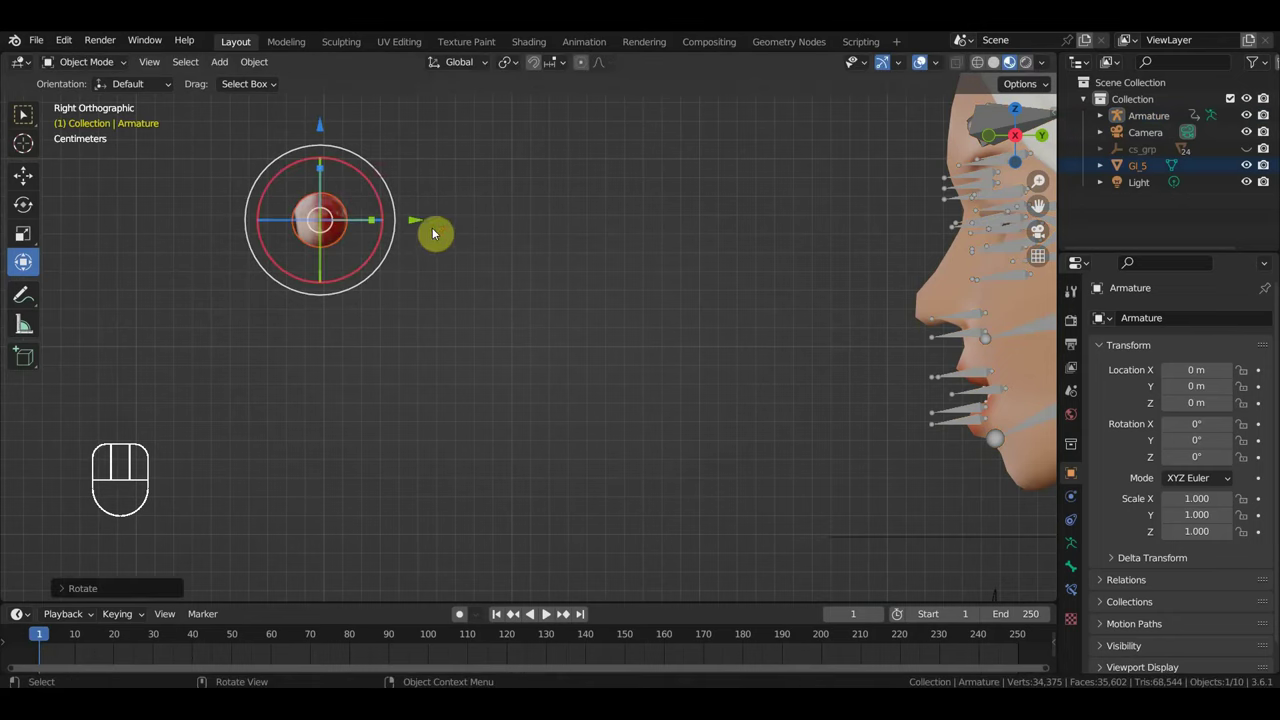
click(809, 212)
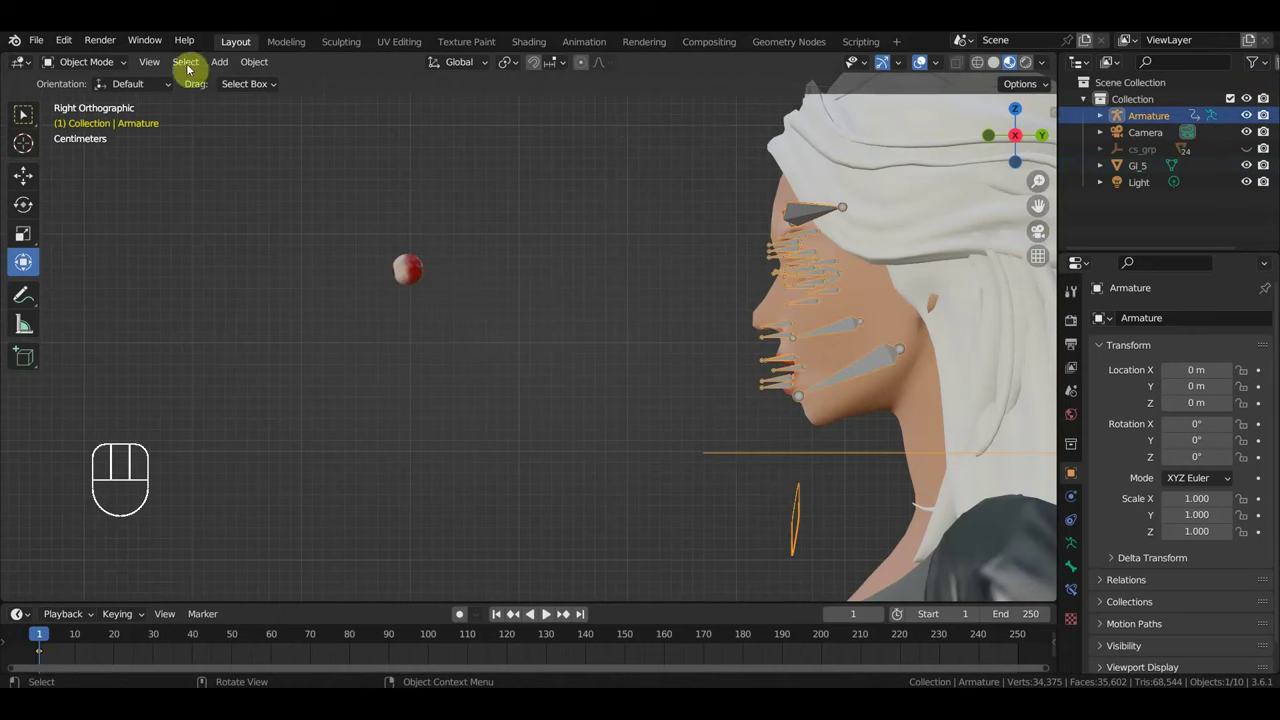
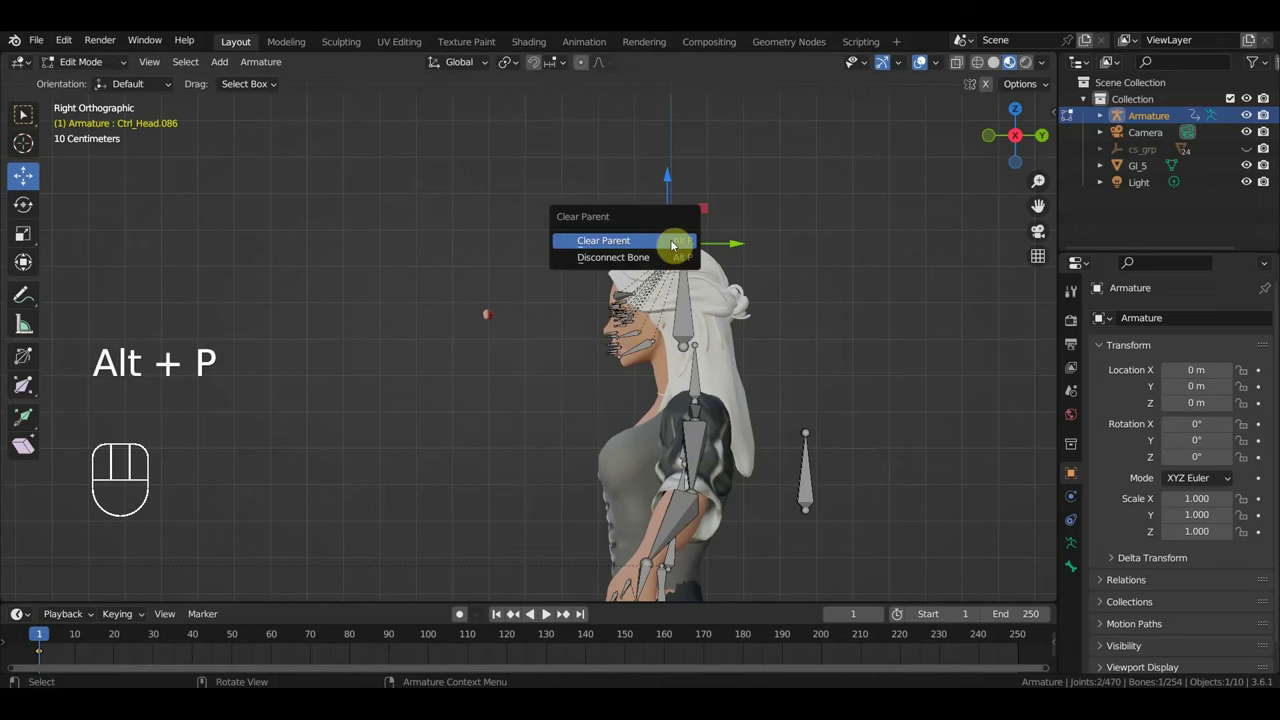
Step: Shrink the detached bone and place control bones Ctrl_Head.087 and Ctrl_Head.088 in front of the eyes
key(g)
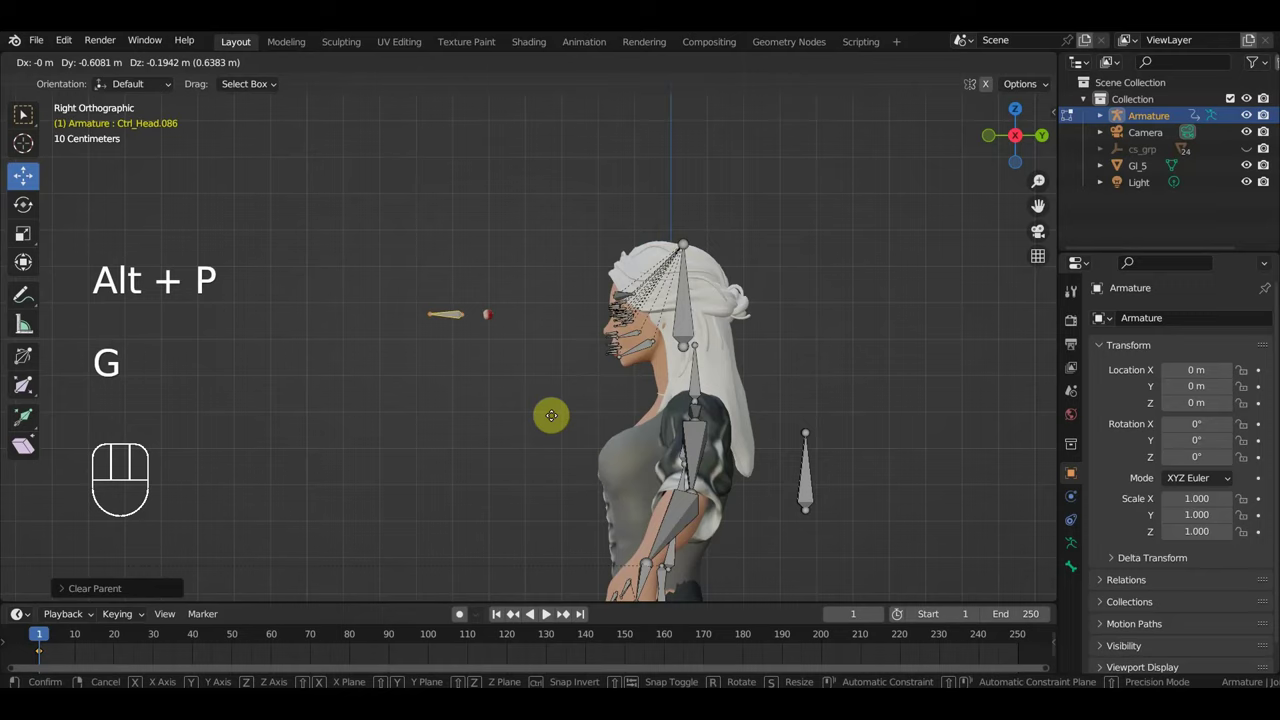
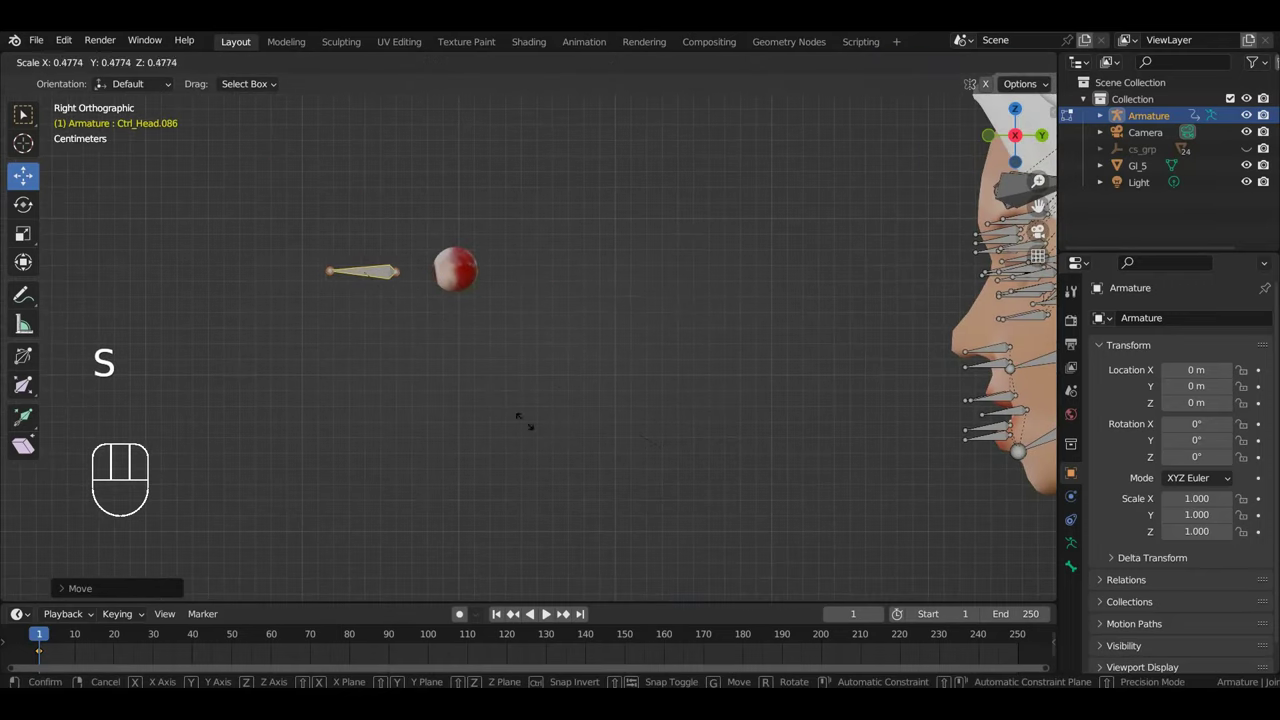
key(g)
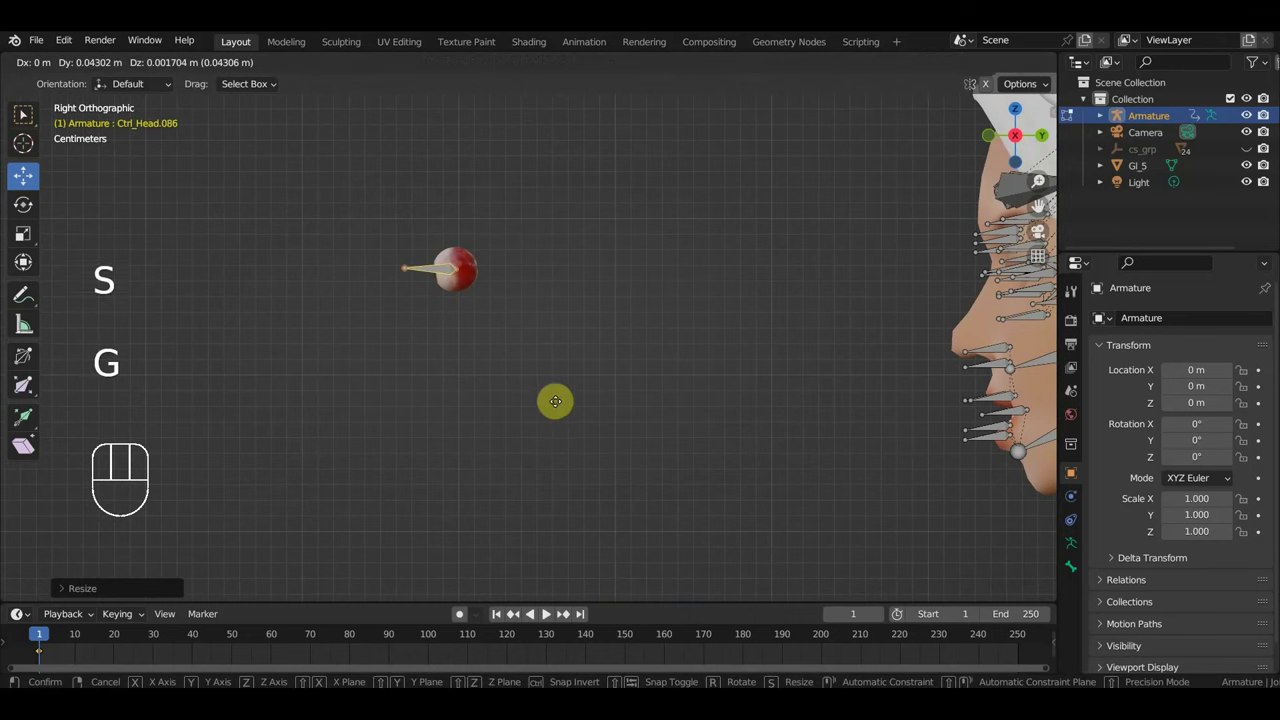
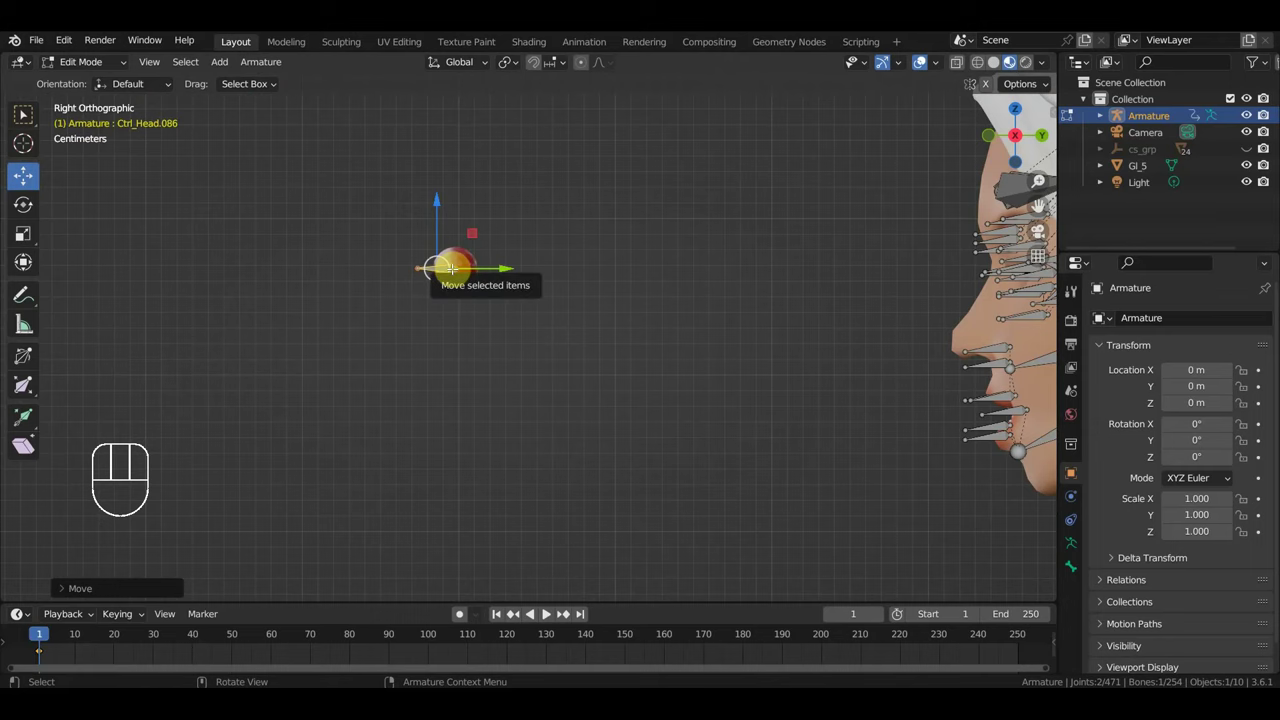
key(KP_7)
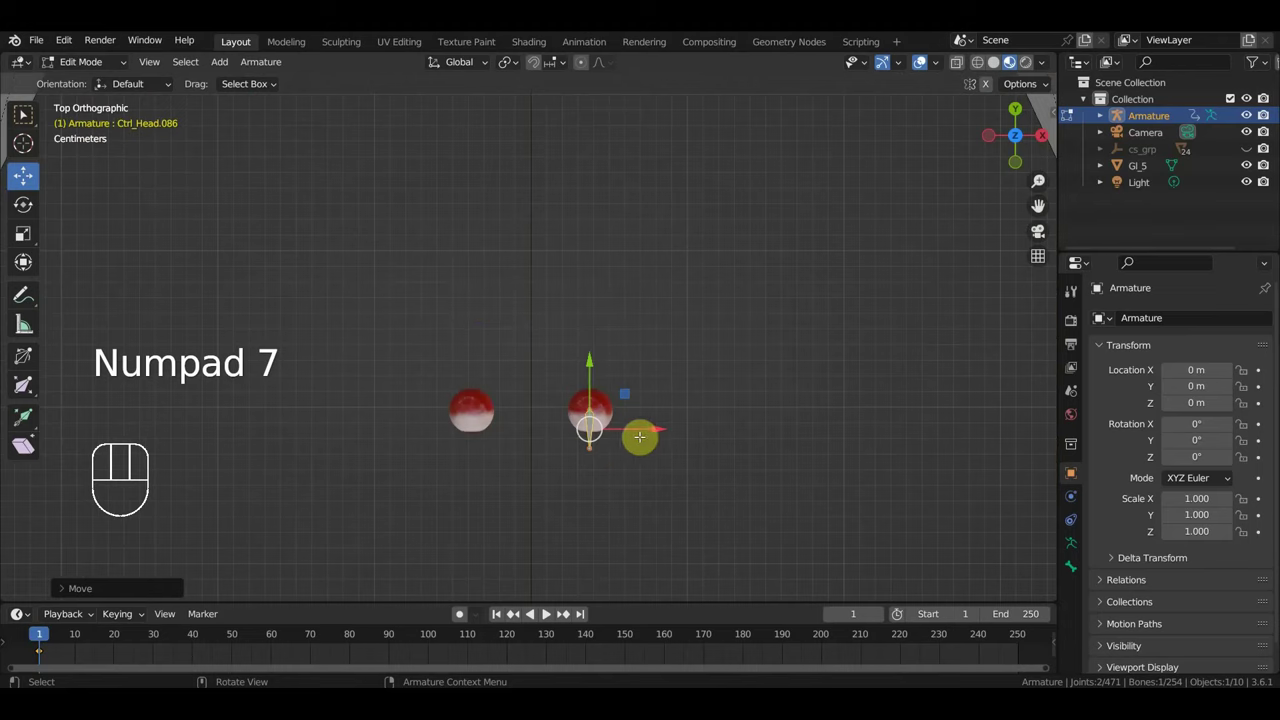
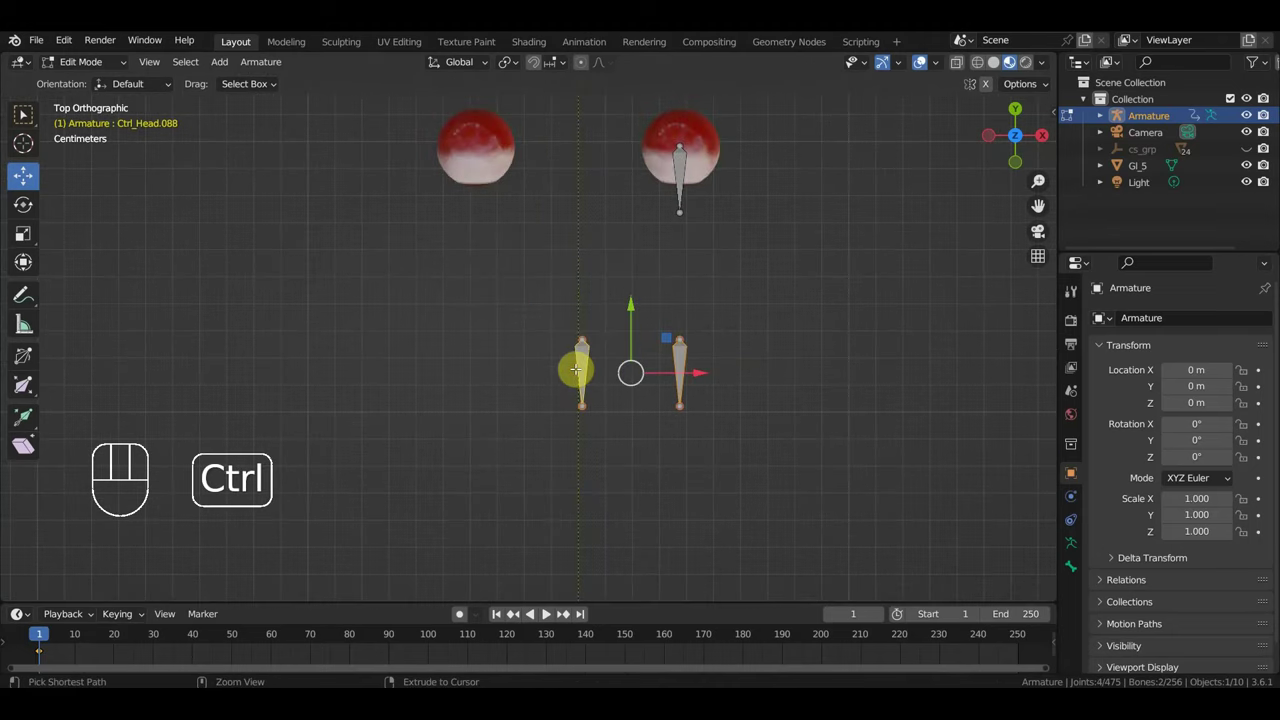
key(ctrl+p)
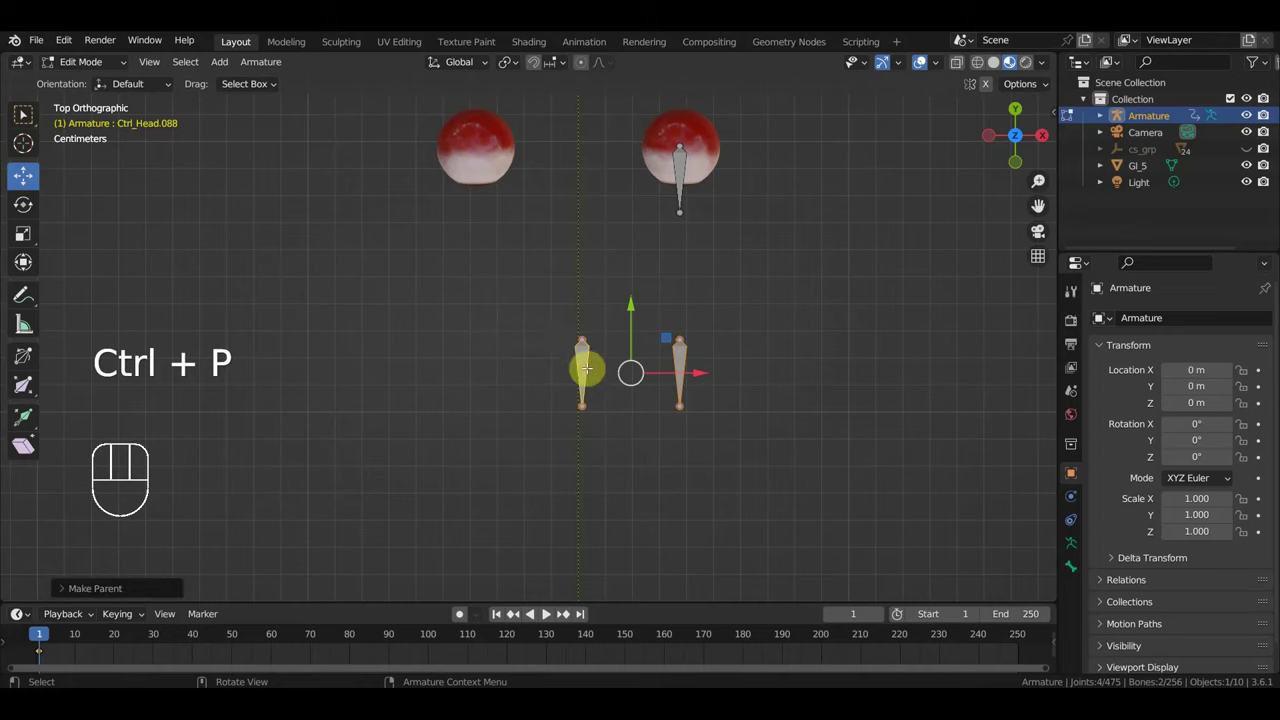
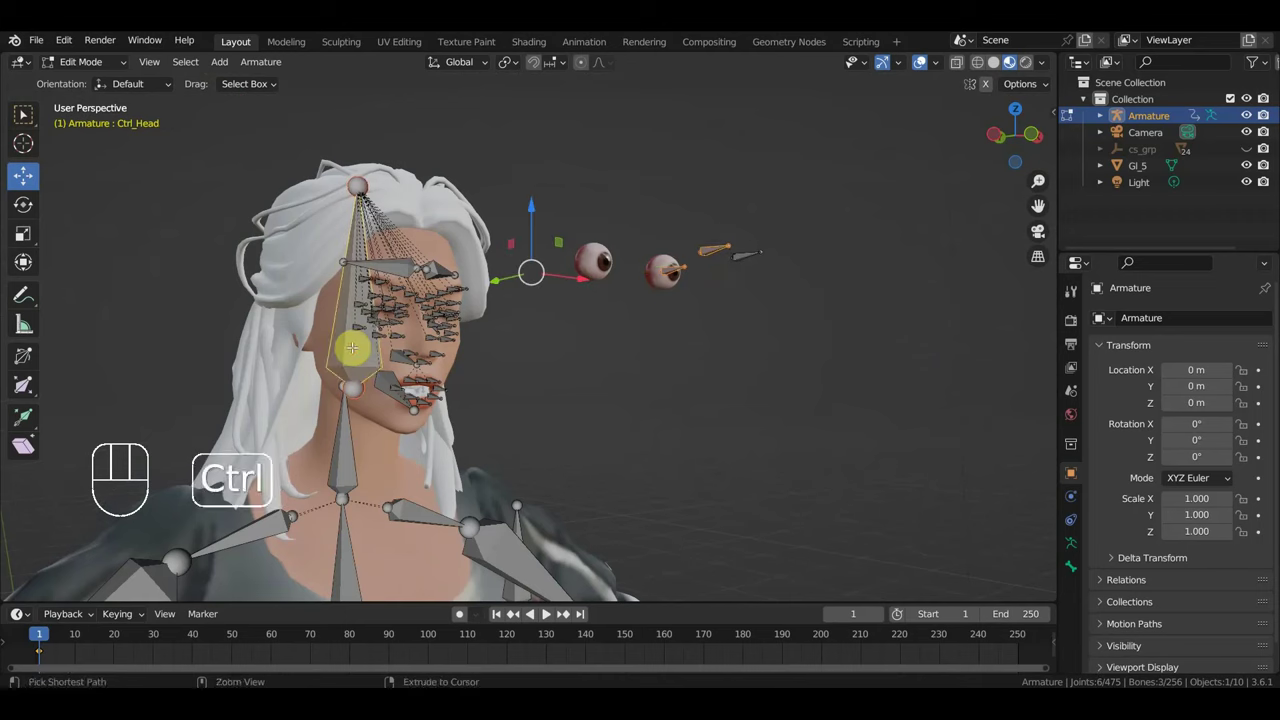
Step: Add two more eye control bones, bringing the armature to 258 bones, checking front and side views
key(ctrl+p)
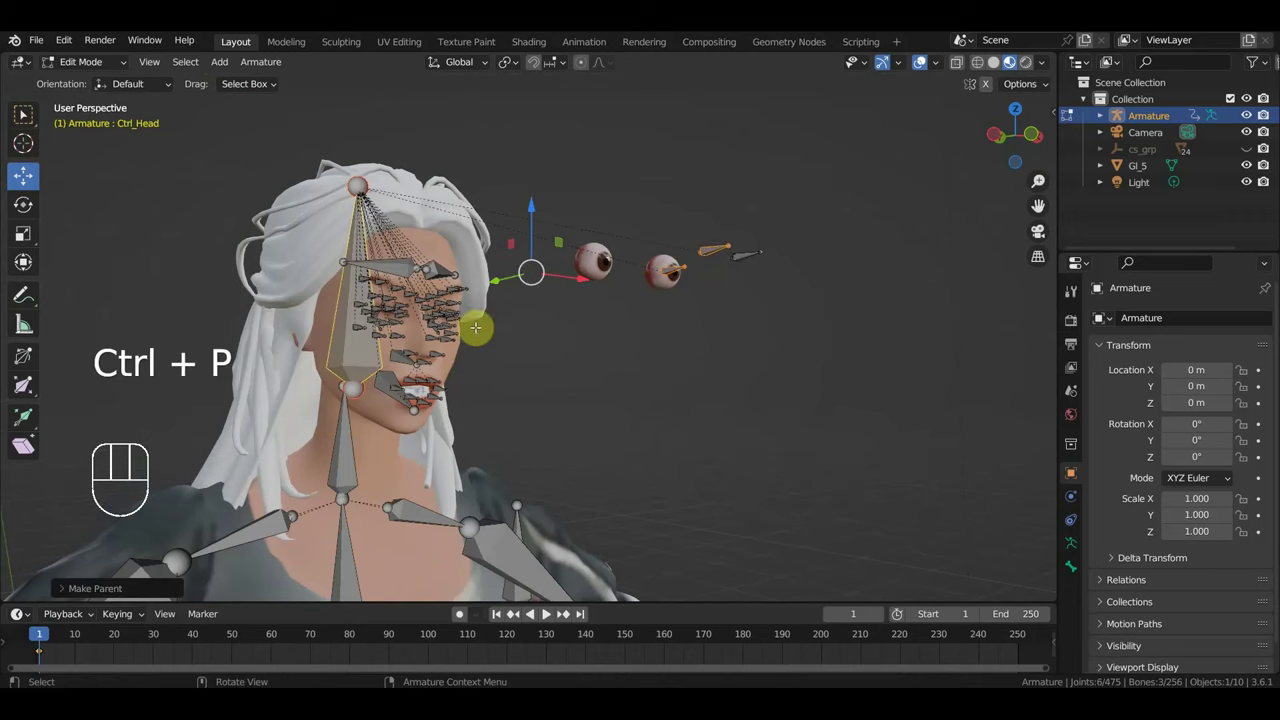
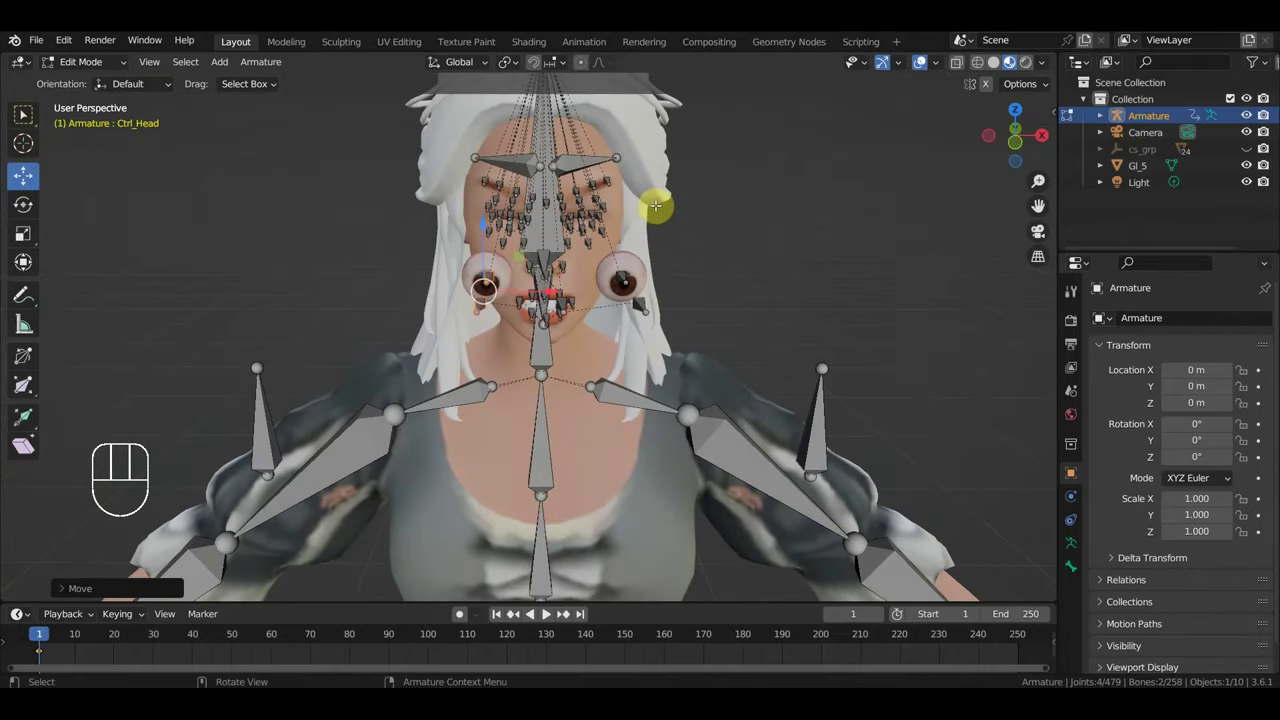
key(KP_1)
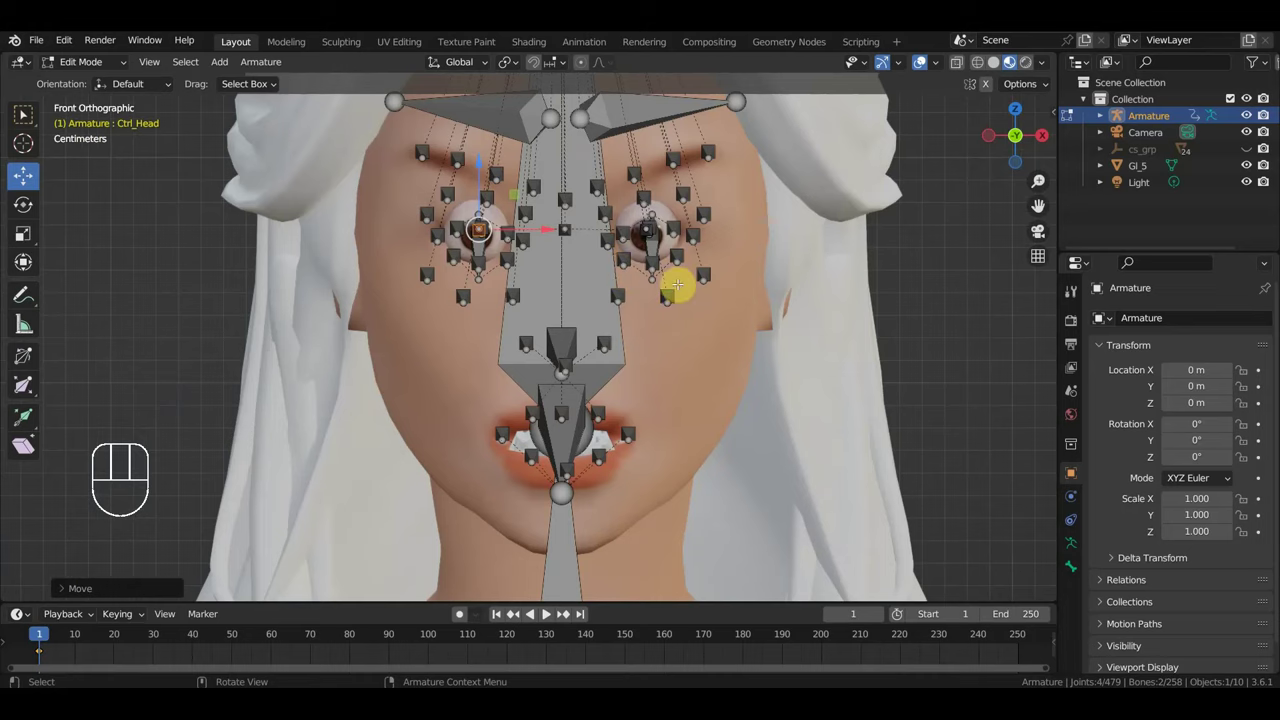
key(KP_3)
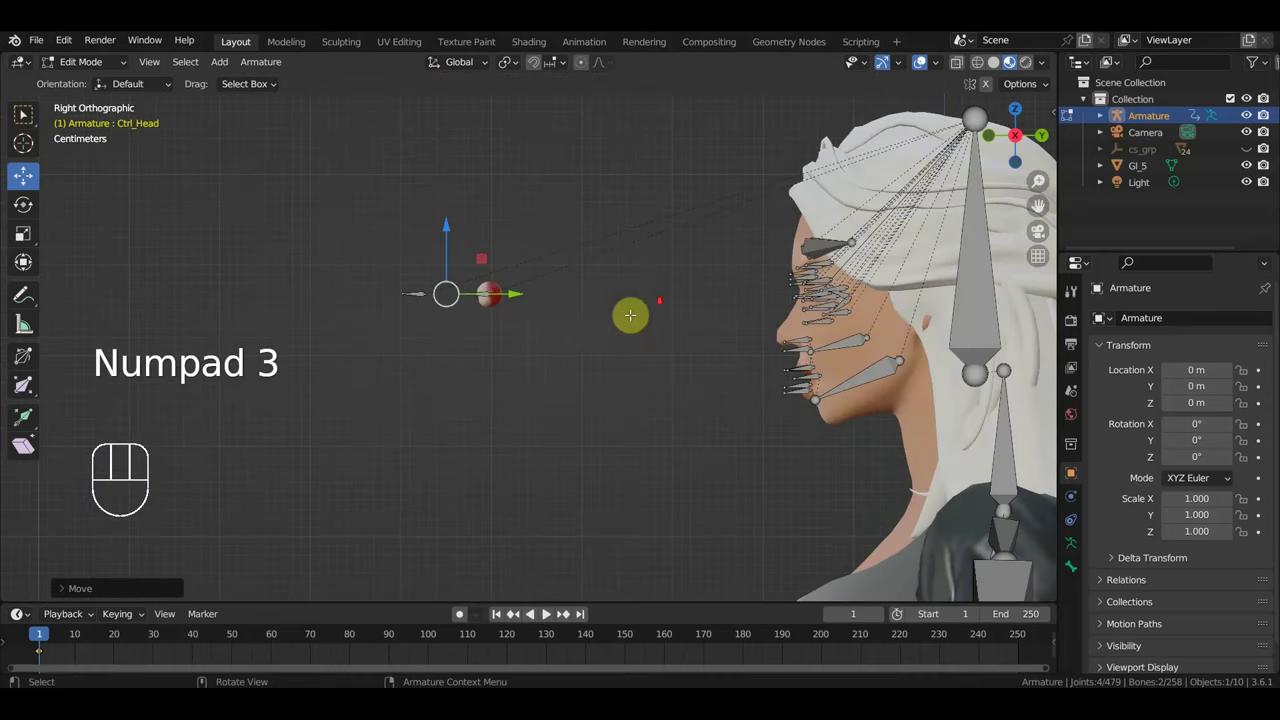
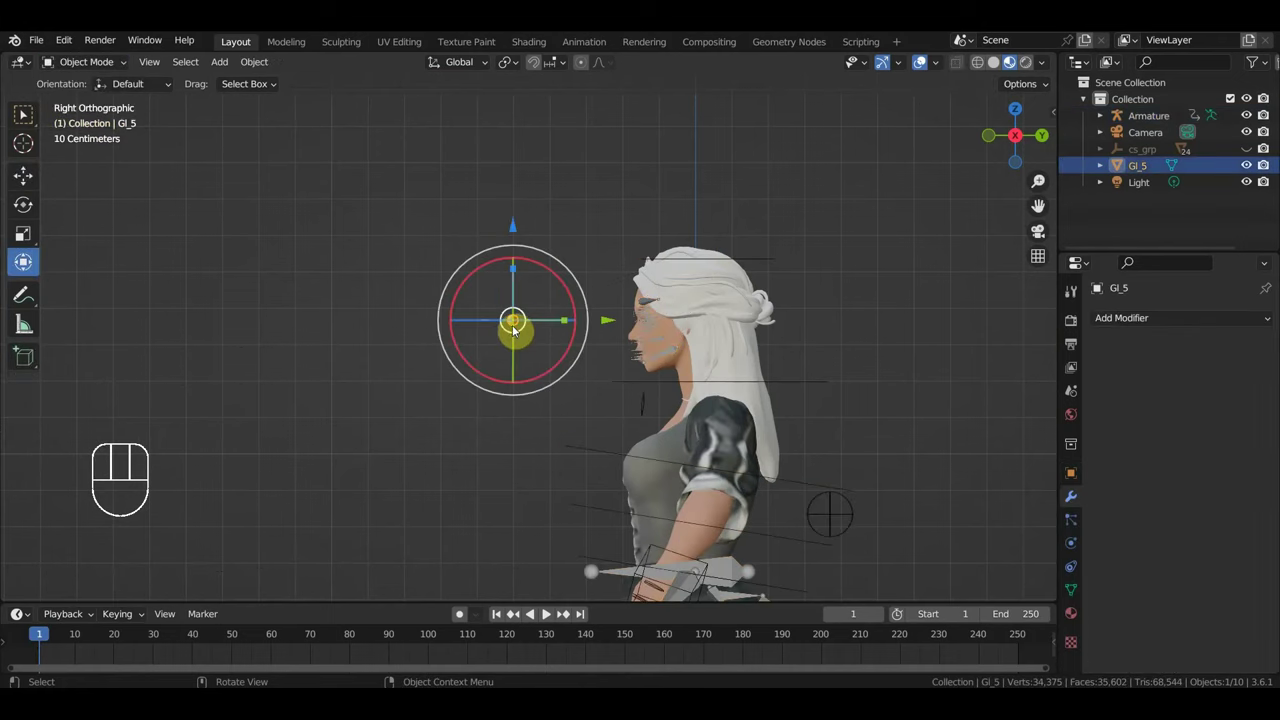
Step: Parent the Gl_5 mesh to the armature With Automatic Weights and verify its Armature modifier
drag(522, 368, 524, 390)
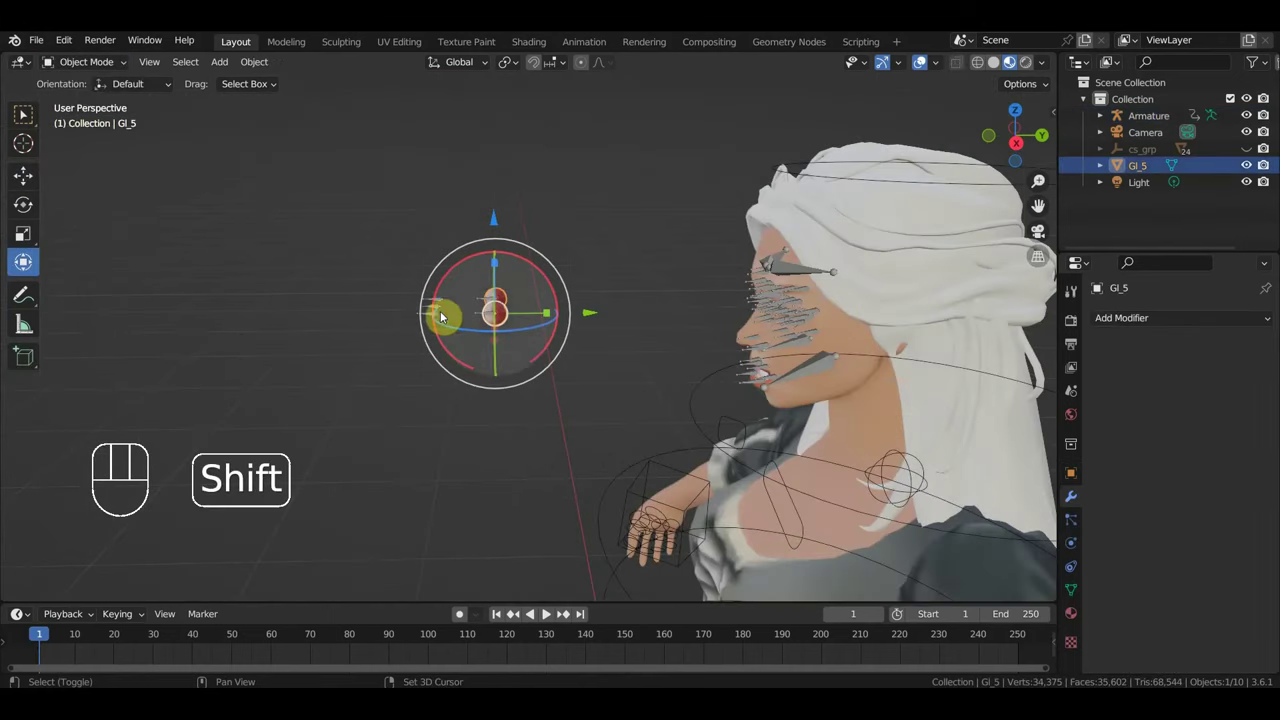
click(444, 314)
key(ctrl+p)
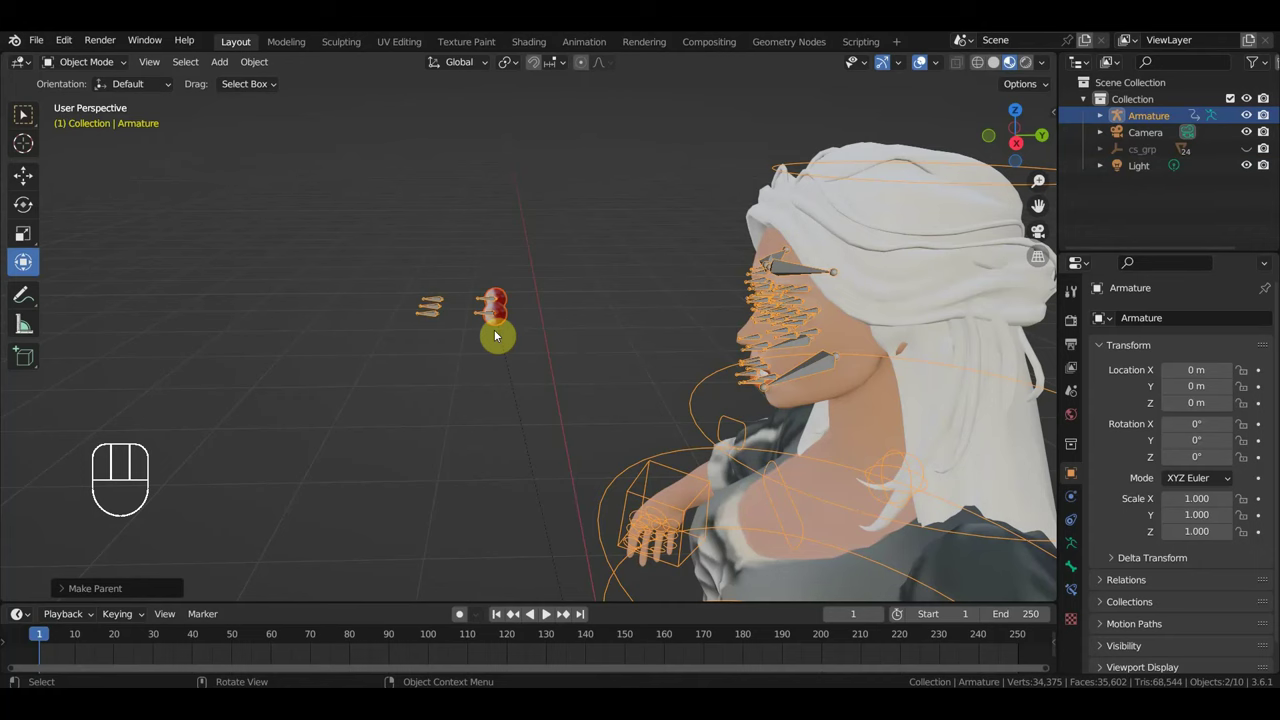
drag(630, 425, 602, 397)
click(491, 319)
Step: Select the armature and enter Pose Mode with Ctrl_Head active
drag(566, 341, 645, 347)
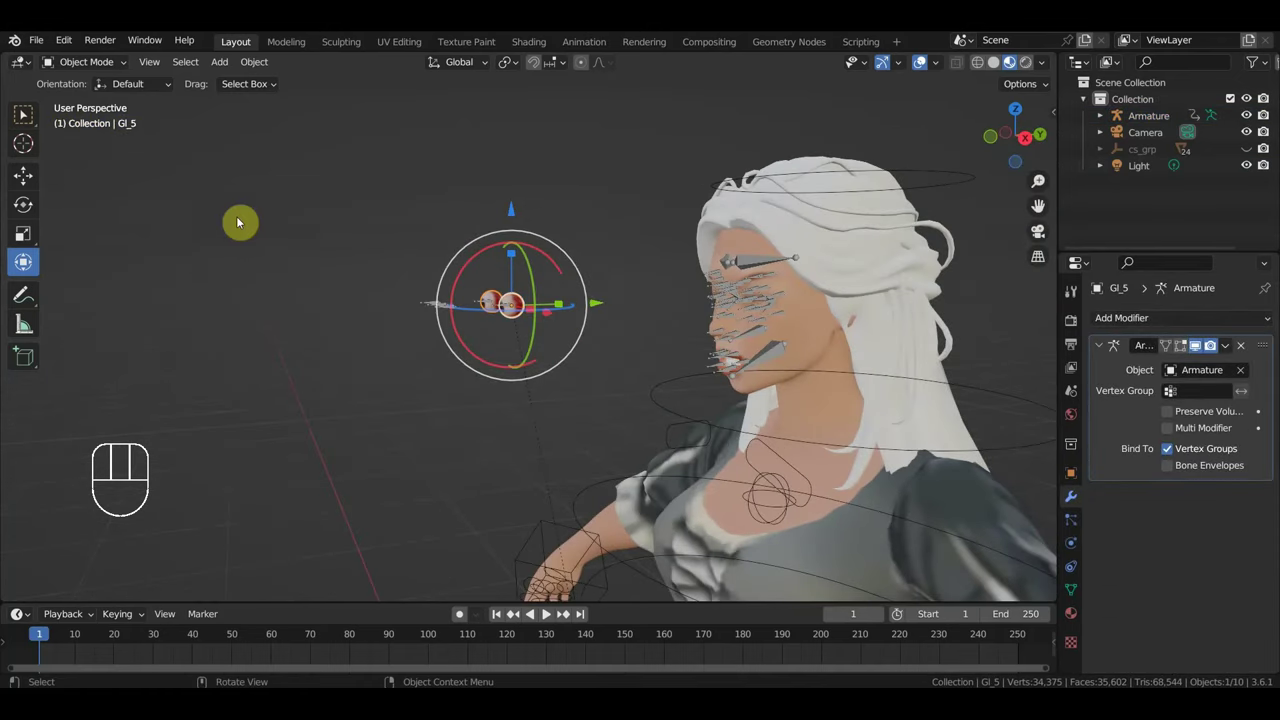
drag(92, 65, 502, 236)
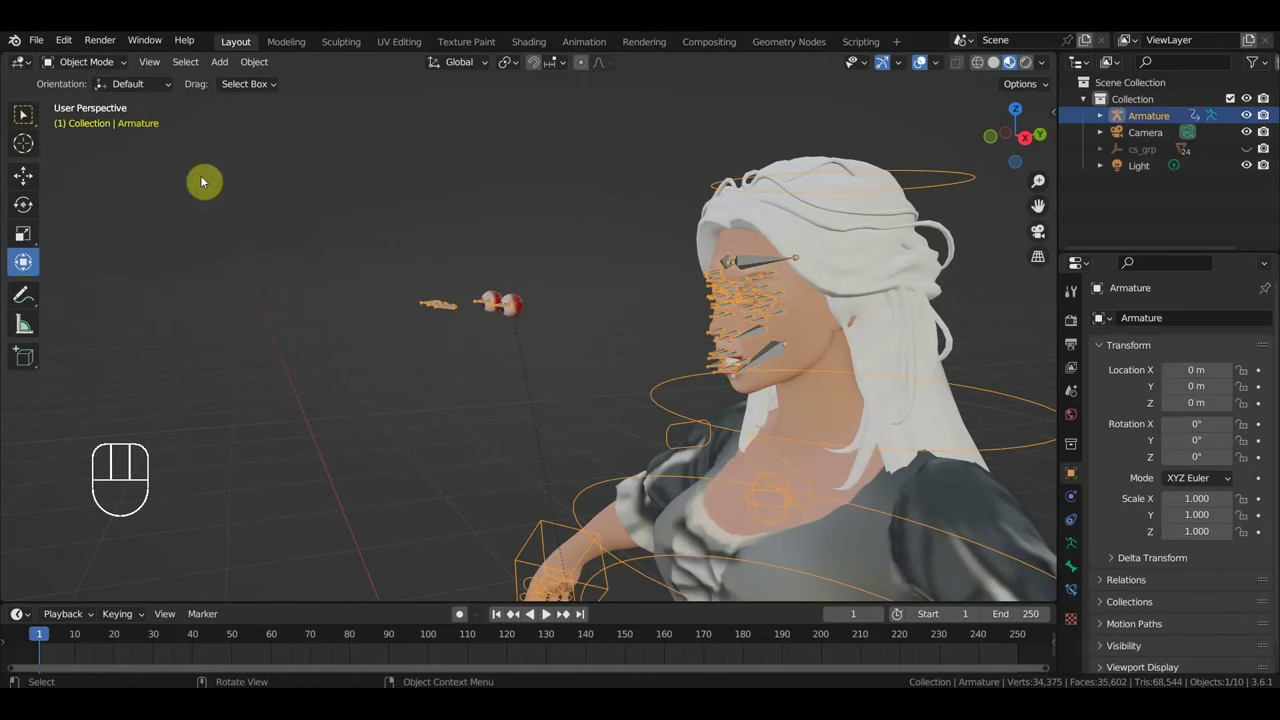
drag(107, 66, 184, 165)
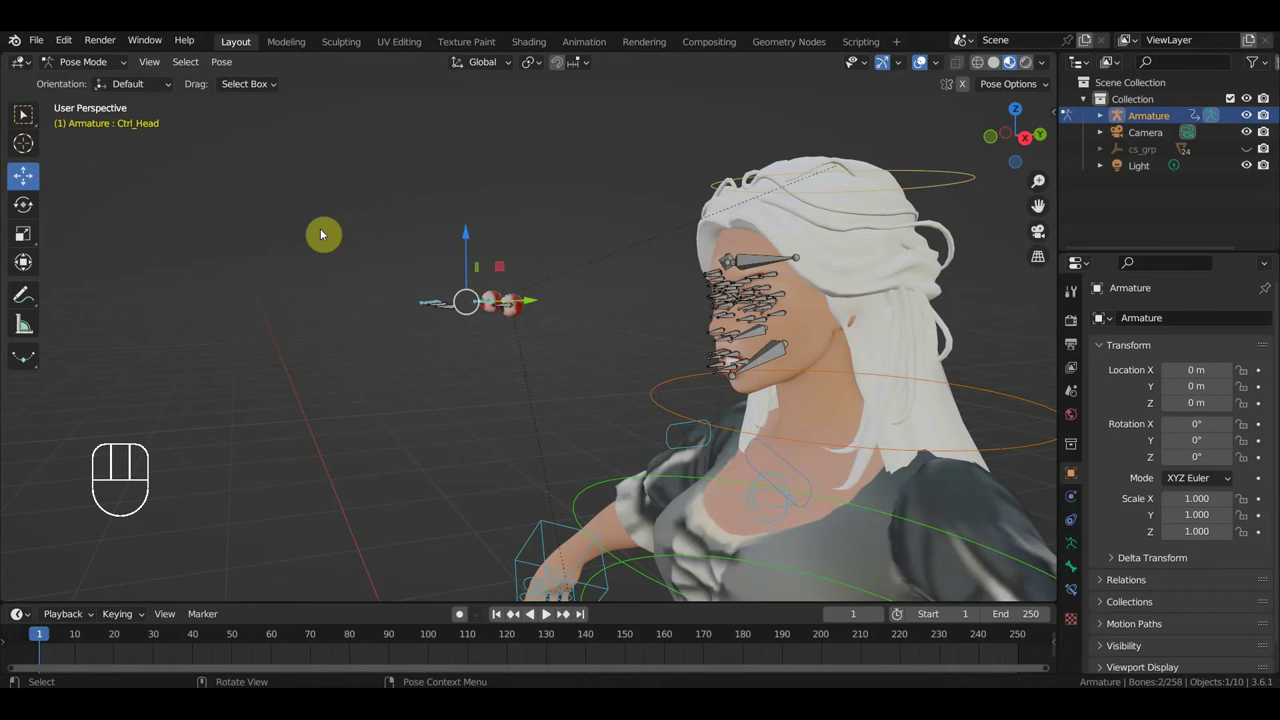
Step: Add Track To constraints aiming eye bones Ctrl_Head.086 and Ctrl_Head.089 at the control bones
key(KP_3)
drag(540, 378, 592, 506)
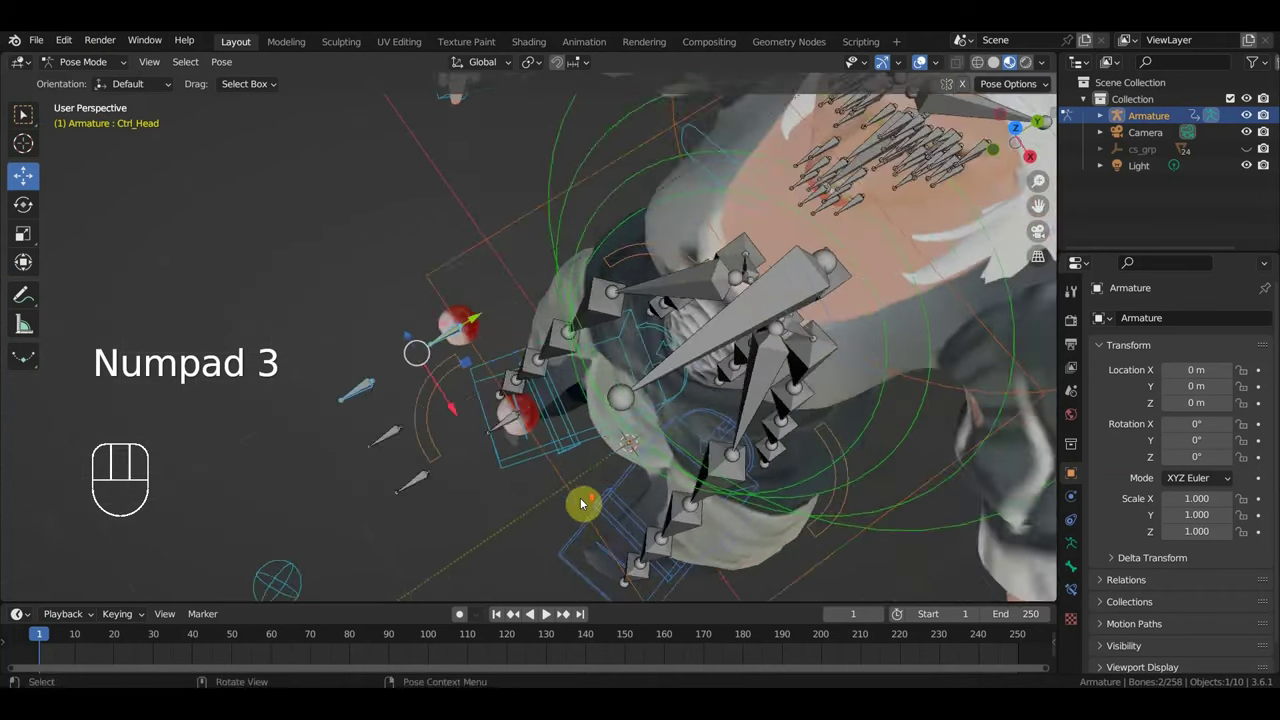
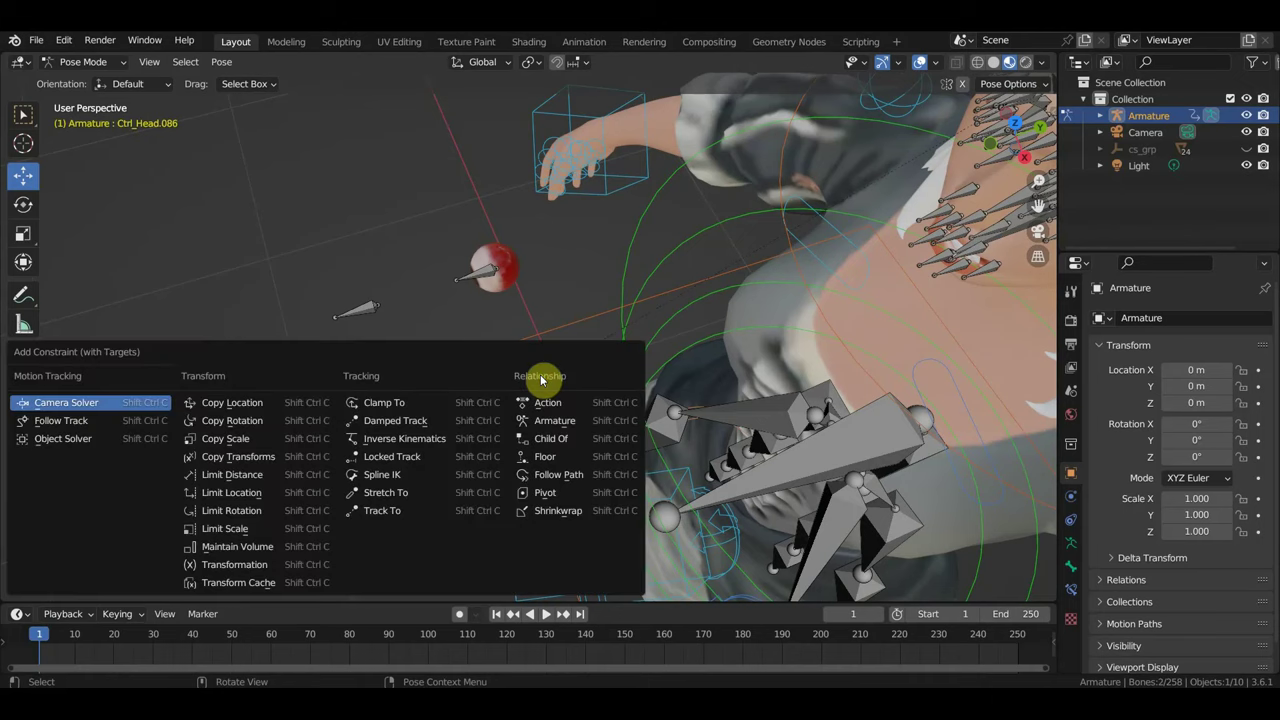
key(ctrl+shift+c)
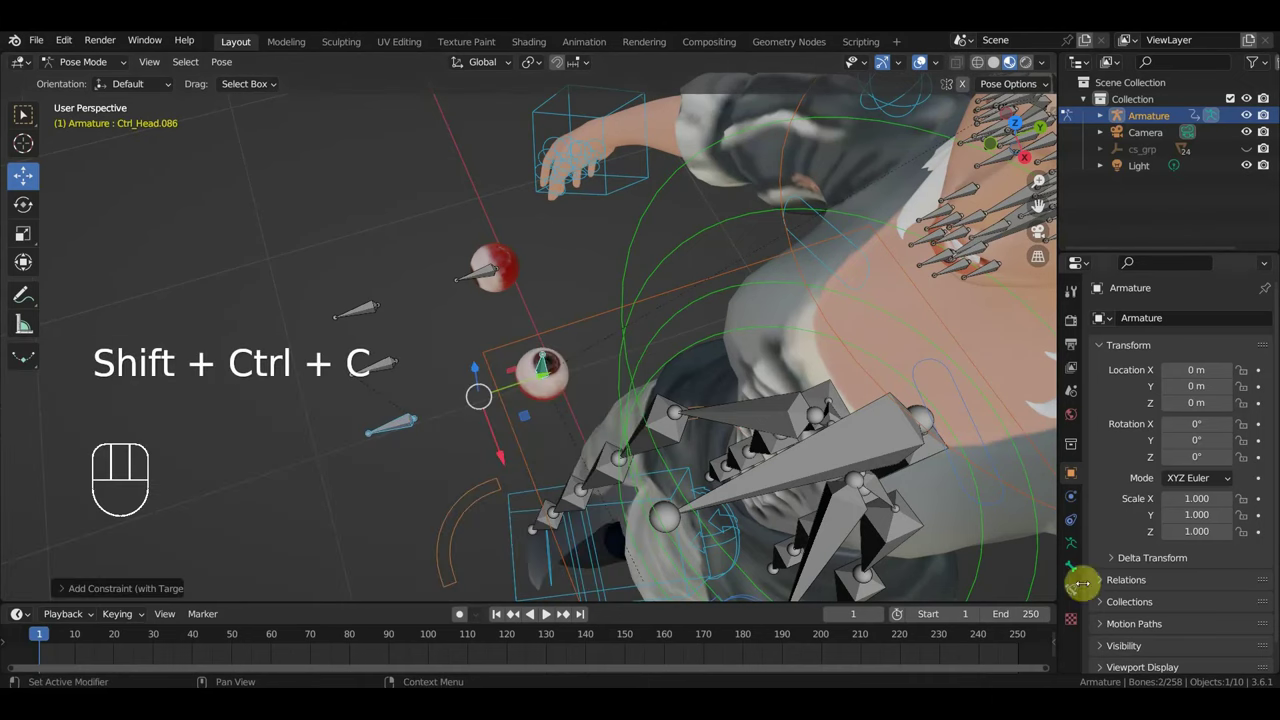
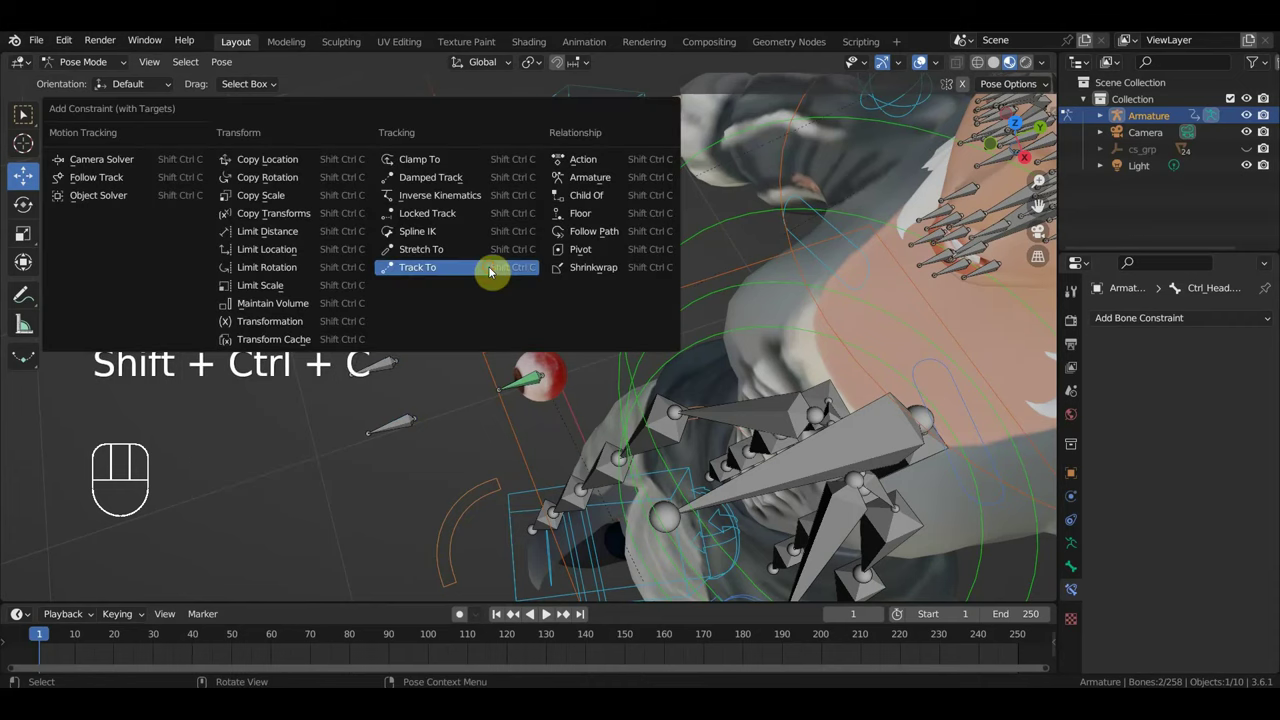
click(1191, 436)
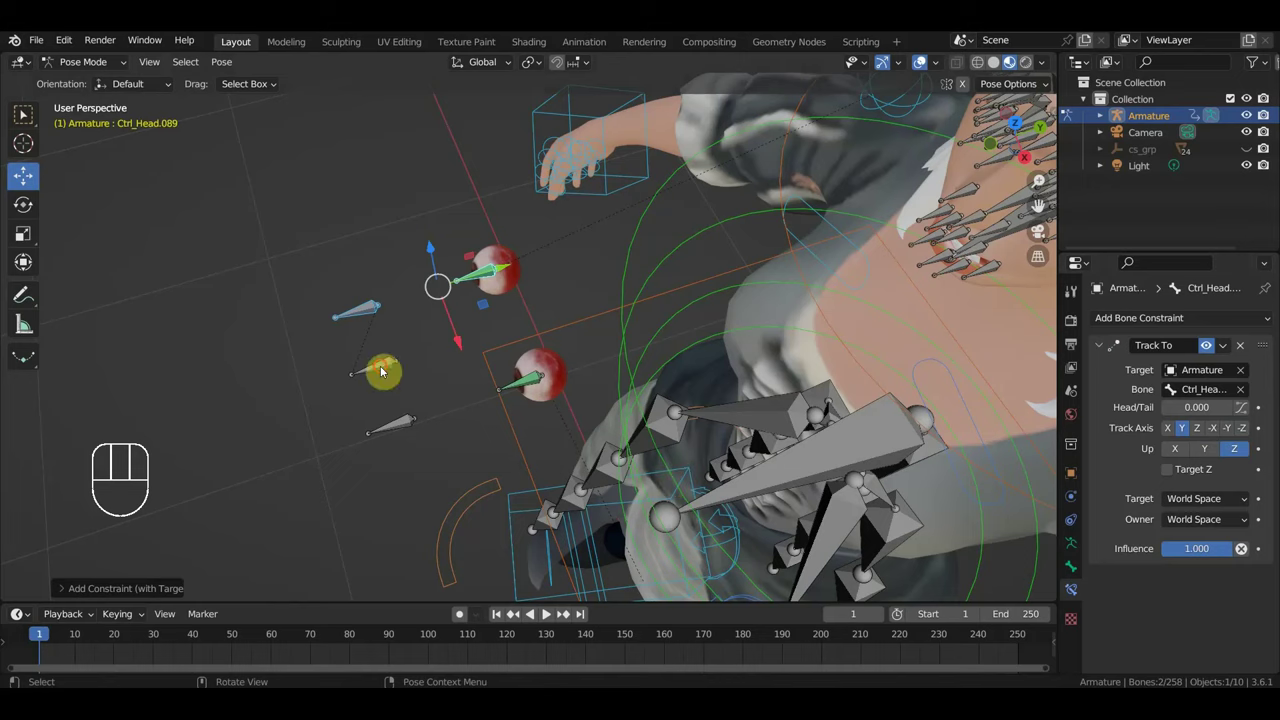
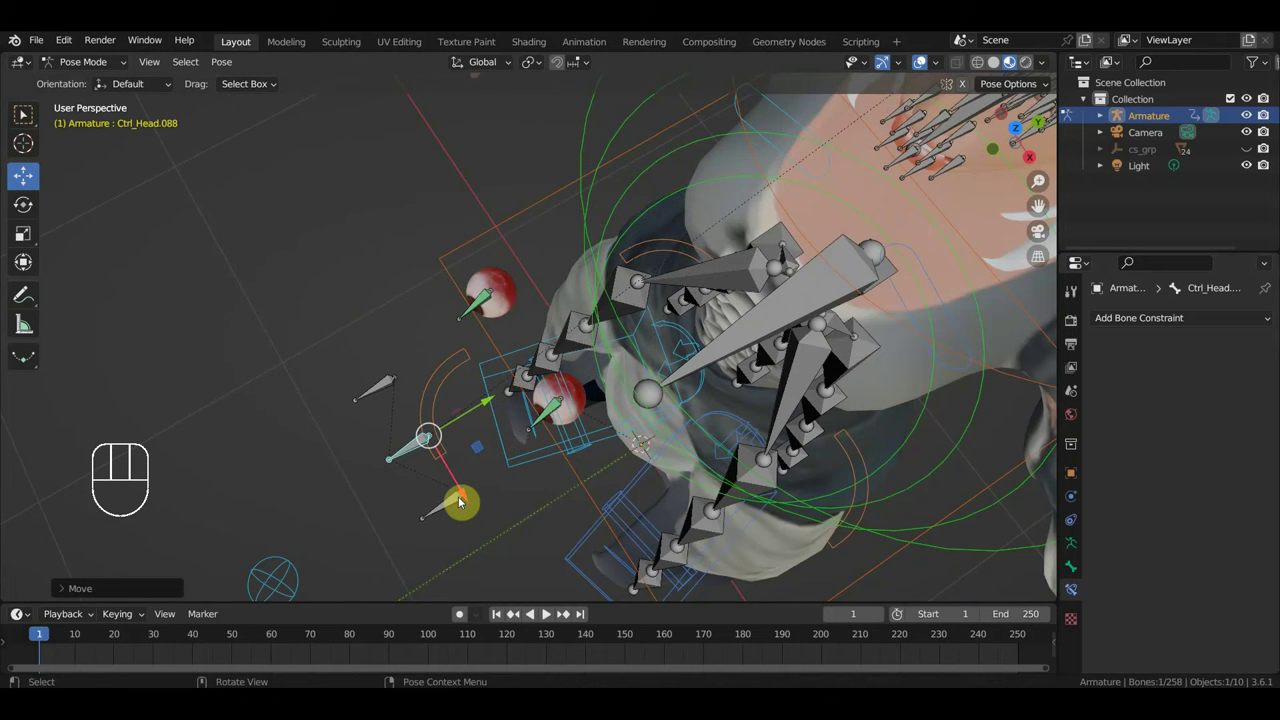
key(ctrl+z)
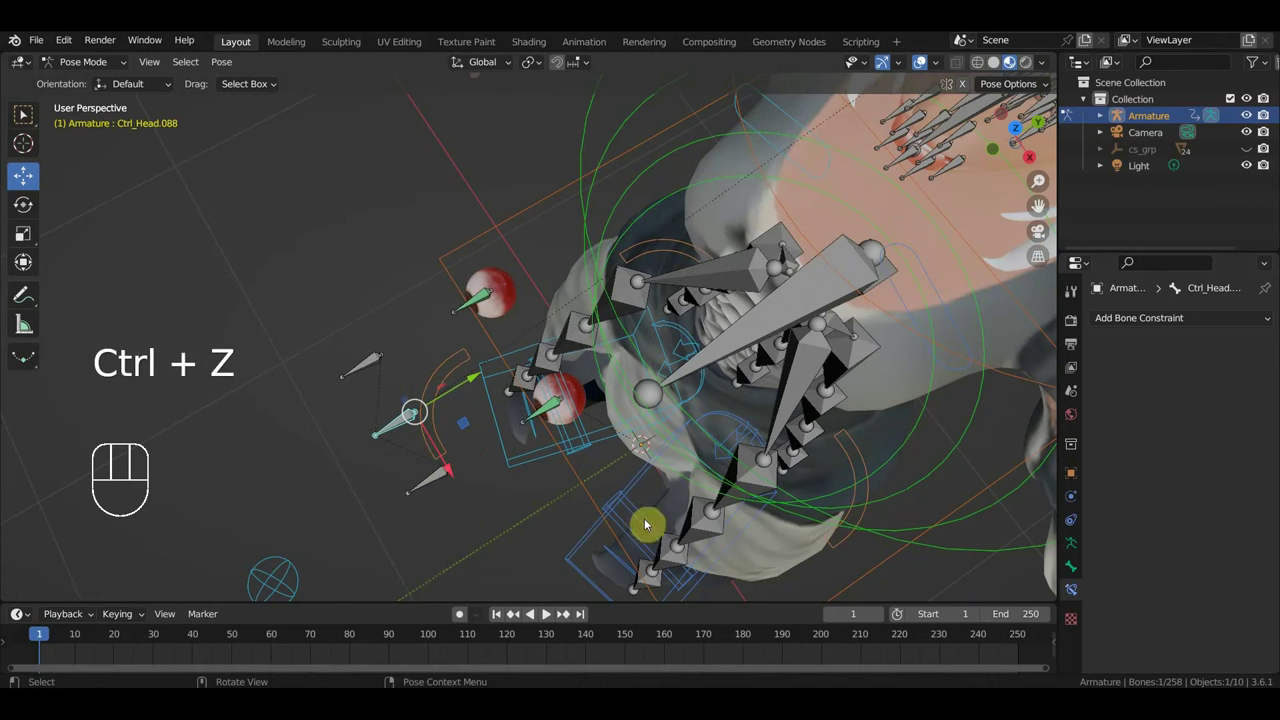
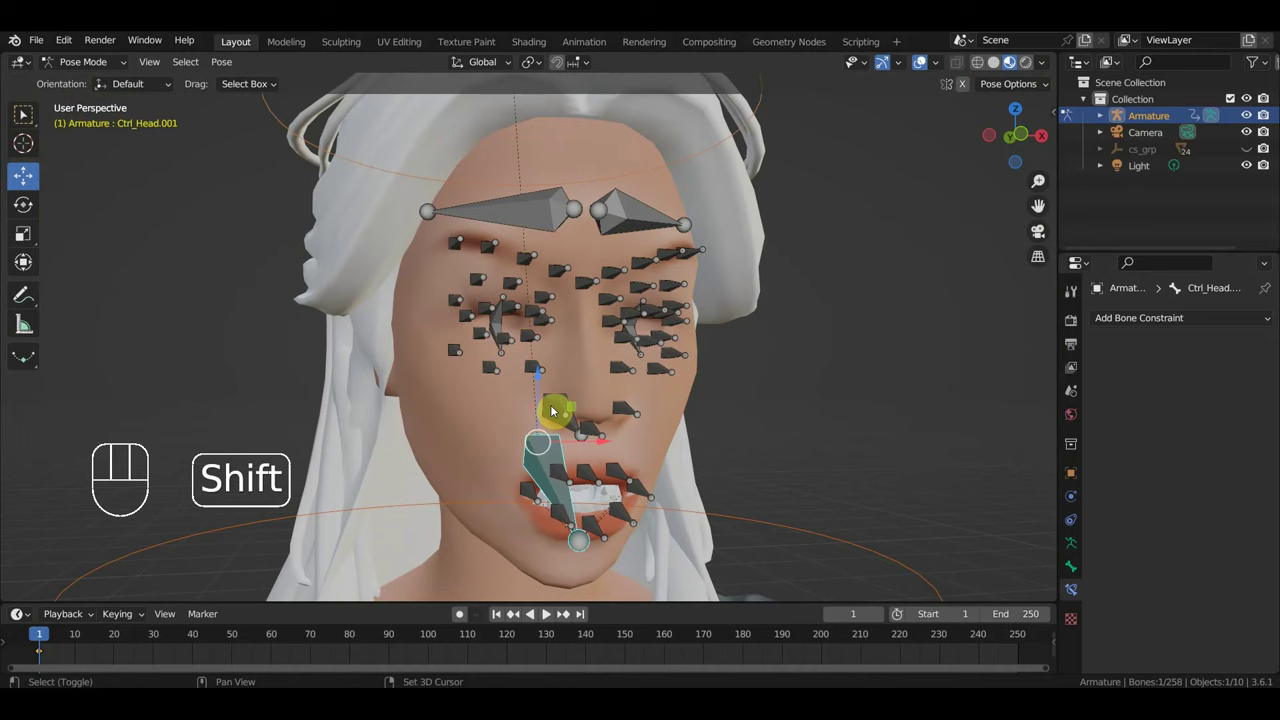
Step: Select three face control bones around Ctrl_Head.027 and choose the Line widget shape in the sidebar
click(561, 404)
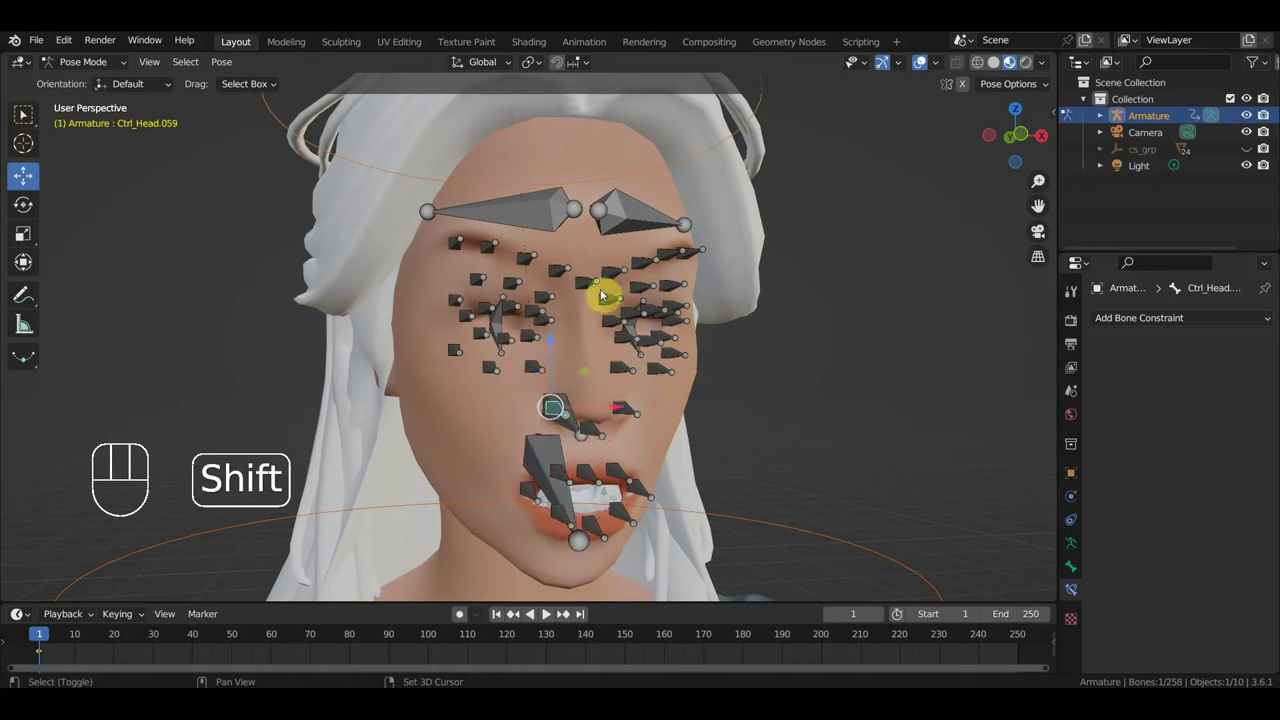
click(567, 424)
click(524, 220)
drag(631, 221, 658, 221)
key(n)
click(1051, 220)
drag(951, 135, 967, 250)
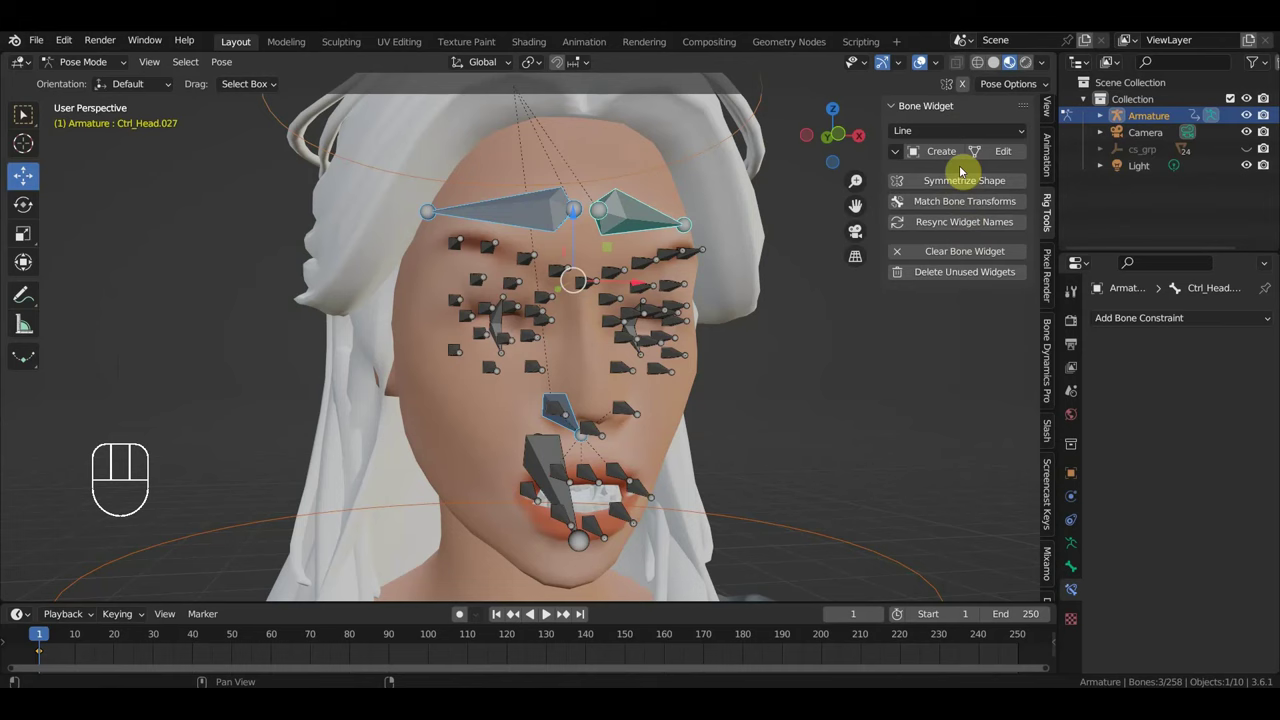
Step: Create Line widgets for the face bones and review the neck and body_left bone groups in Object Data
drag(952, 156, 814, 276)
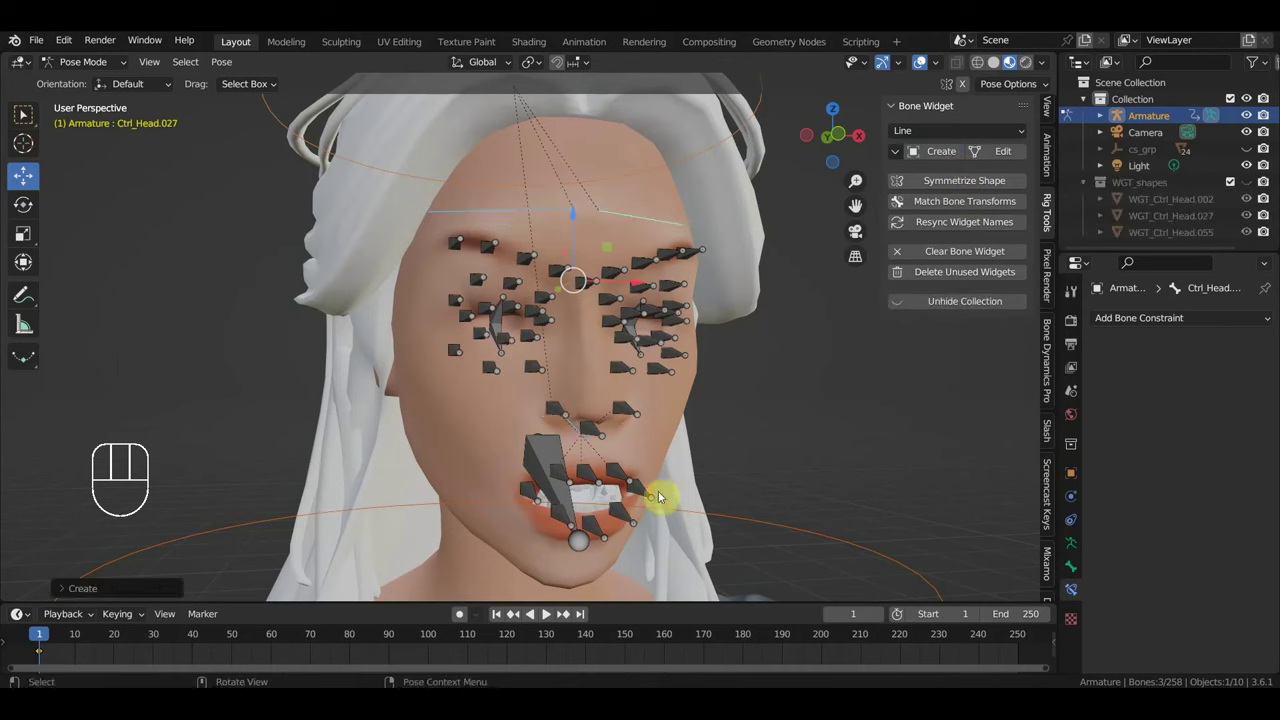
click(1076, 549)
click(1148, 495)
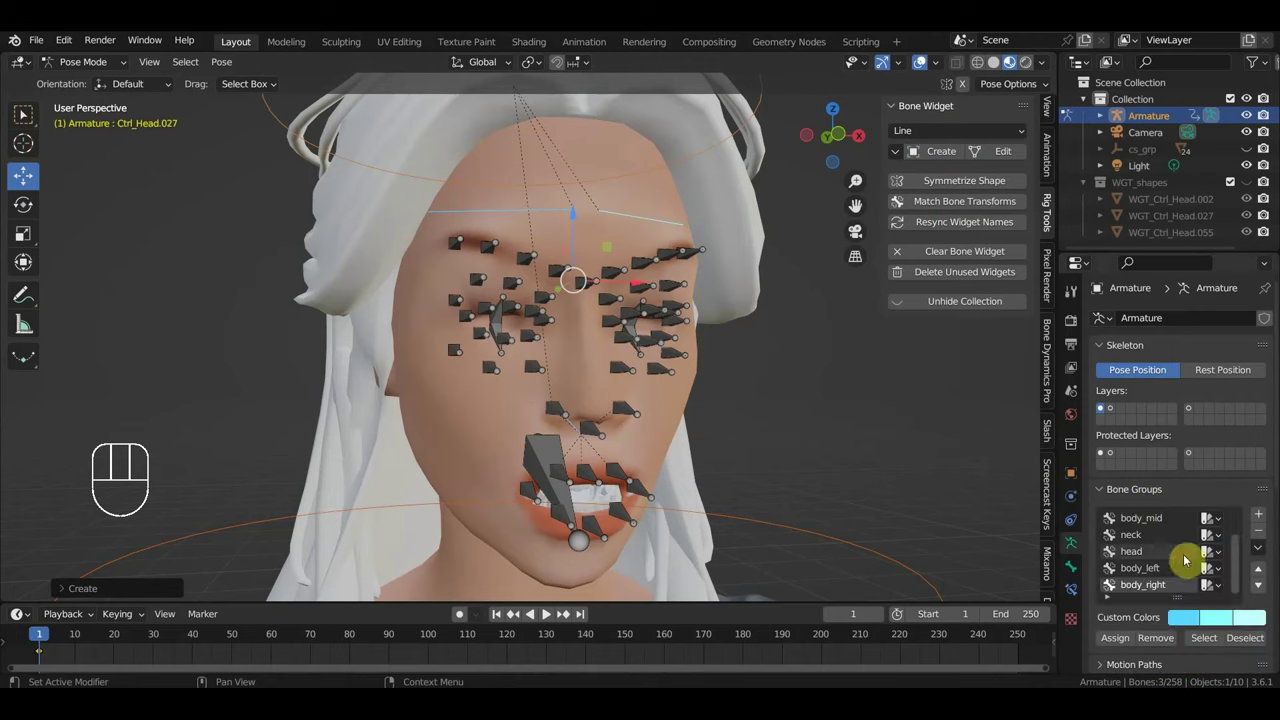
click(1127, 626)
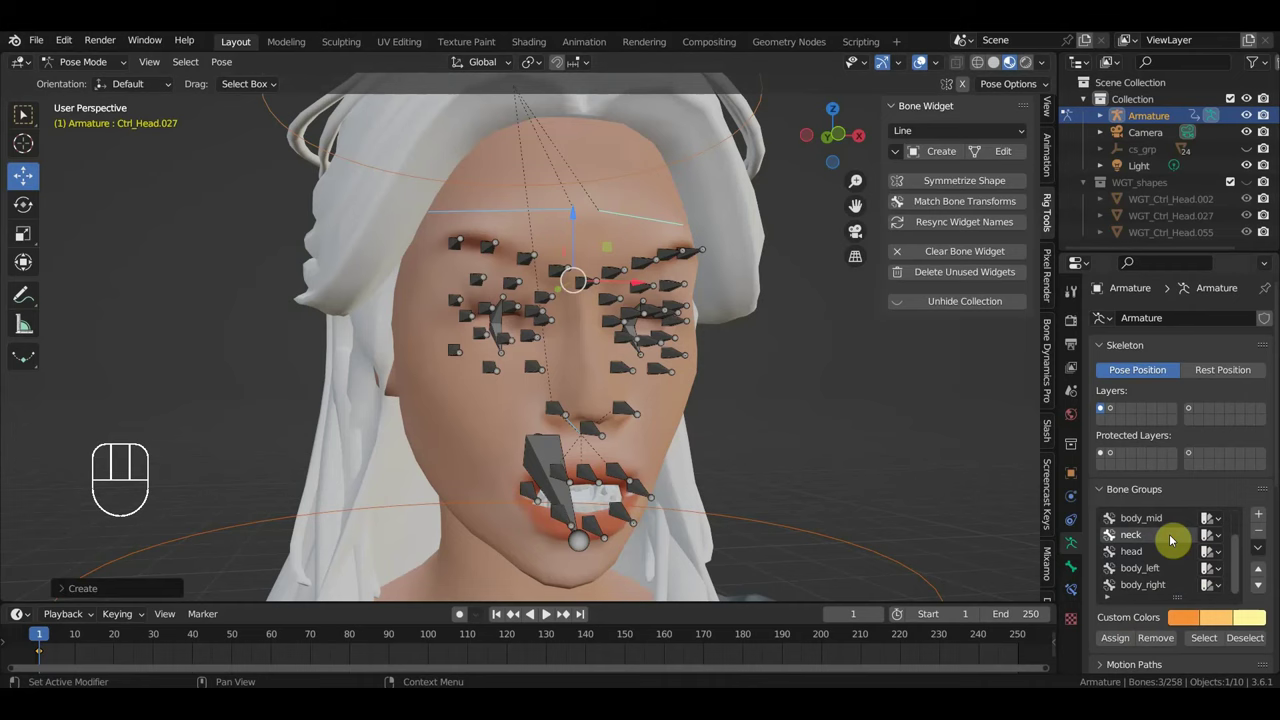
click(1143, 619)
click(1125, 644)
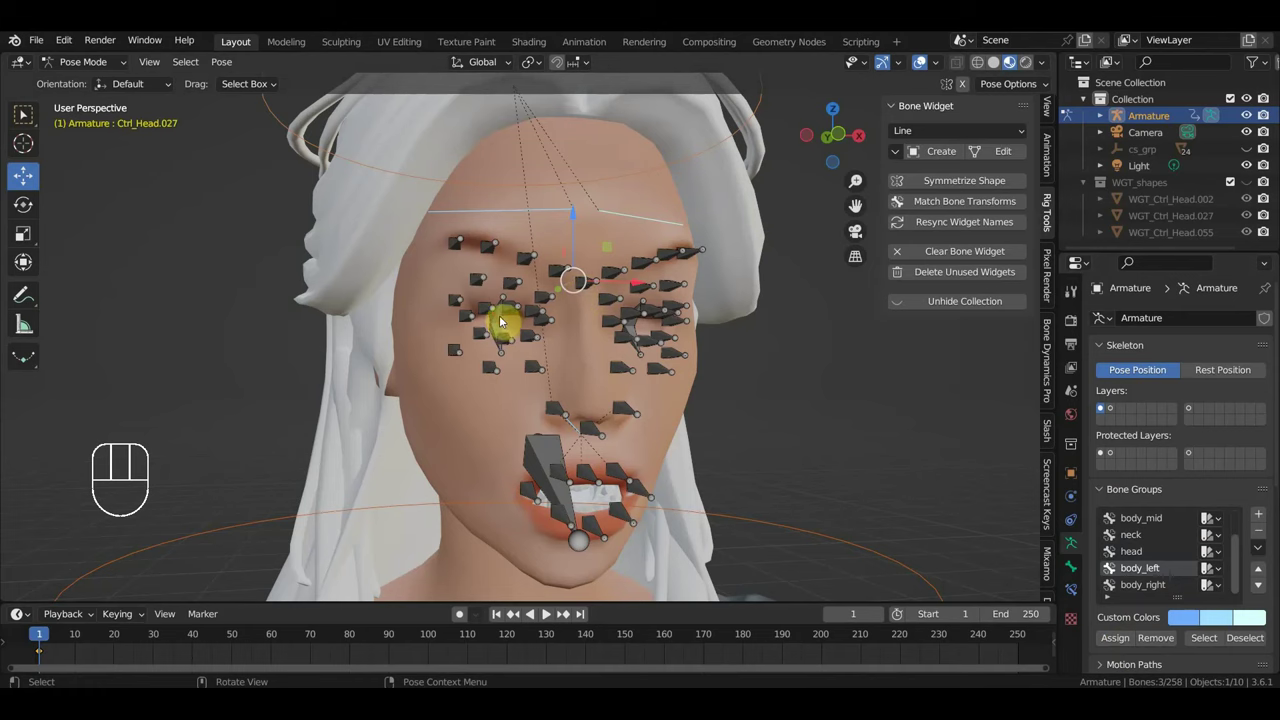
Step: Select four neck bones including Ctrl_Head.016 and Ctrl_Head.017 and give them Finger widgets
click(504, 333)
drag(661, 362, 702, 371)
middle_click(845, 371)
click(653, 302)
drag(723, 333, 549, 344)
drag(841, 349, 656, 346)
click(713, 287)
drag(948, 134, 920, 262)
click(958, 154)
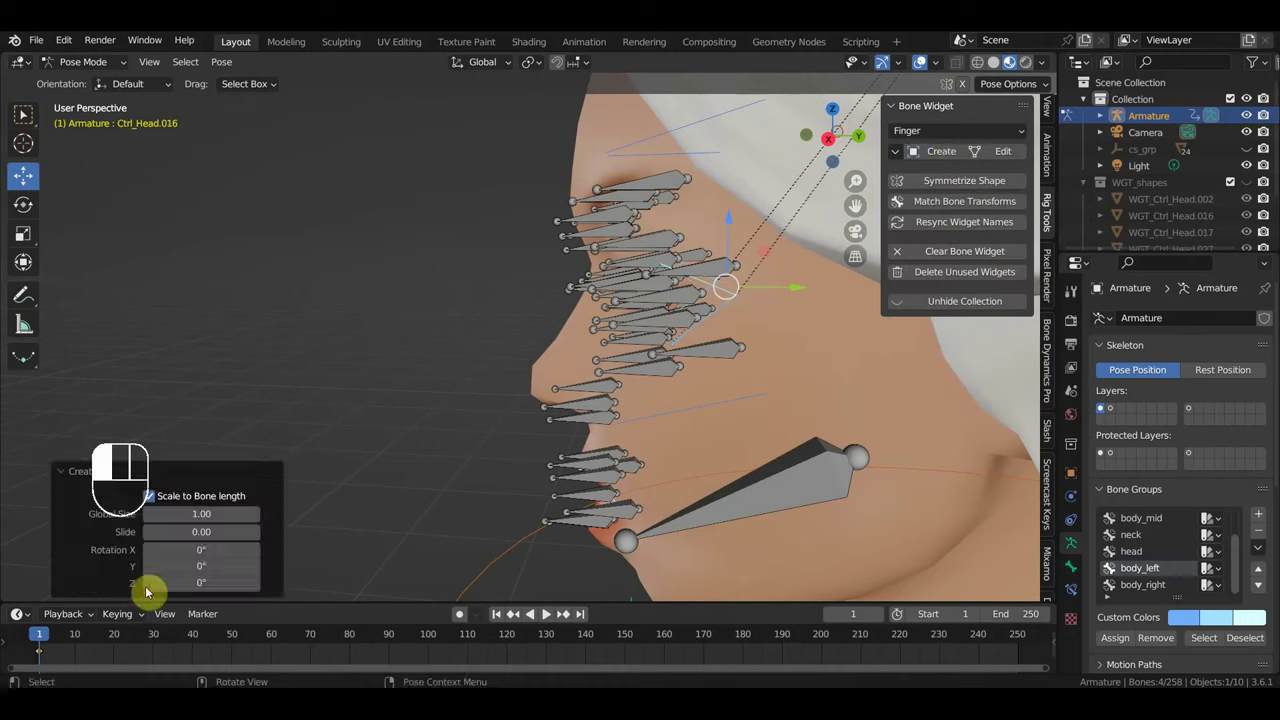
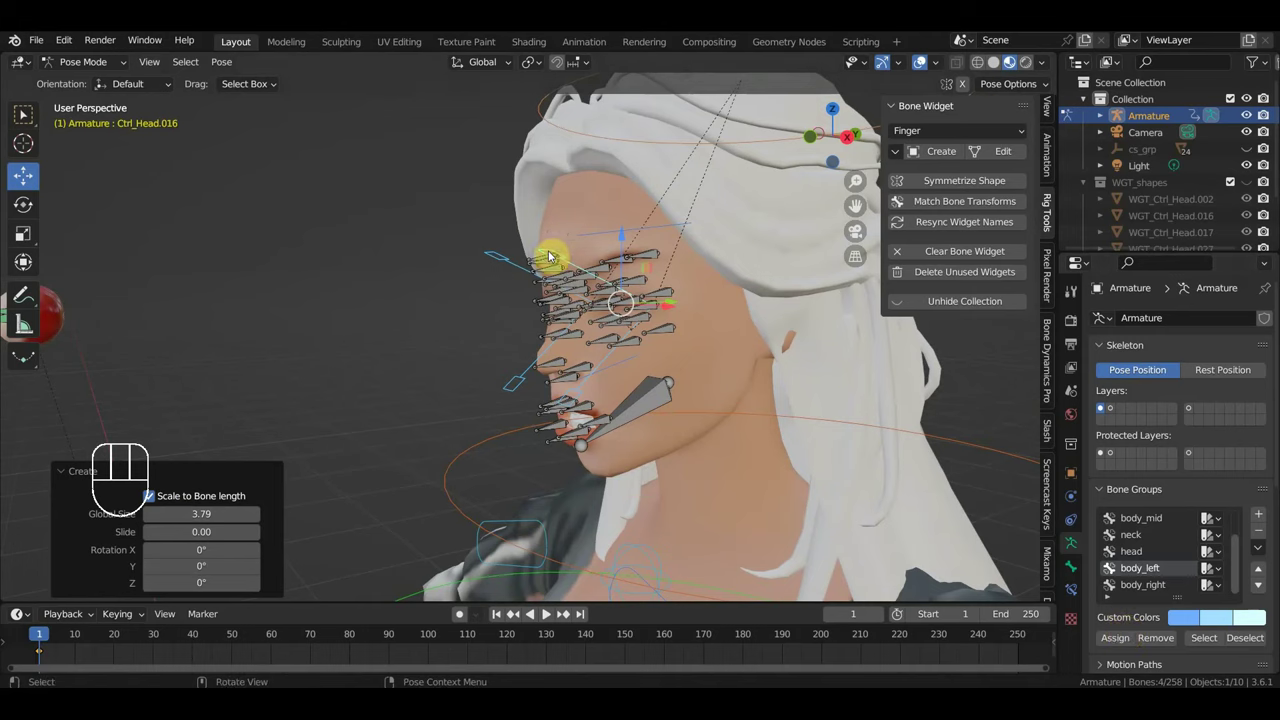
Step: Create bone groups Group (yellow) and Group.001 (blue) and assign selected face bones to Group.001
click(558, 251)
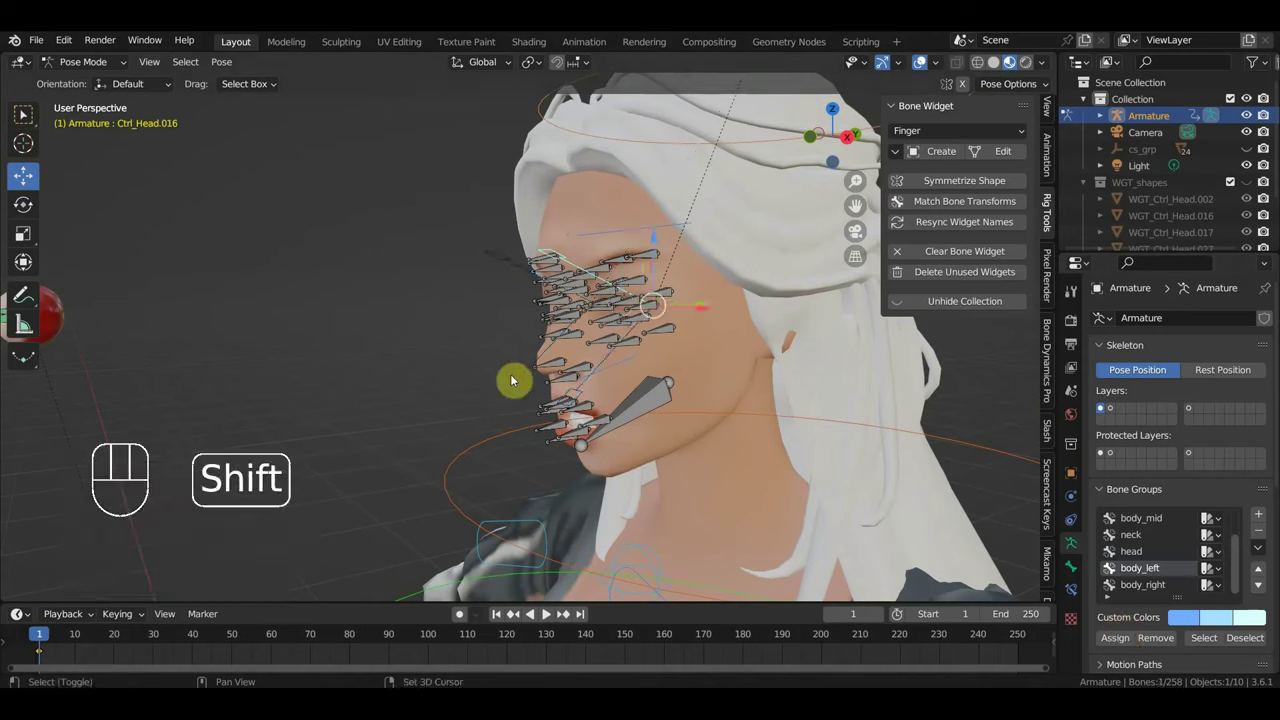
click(518, 386)
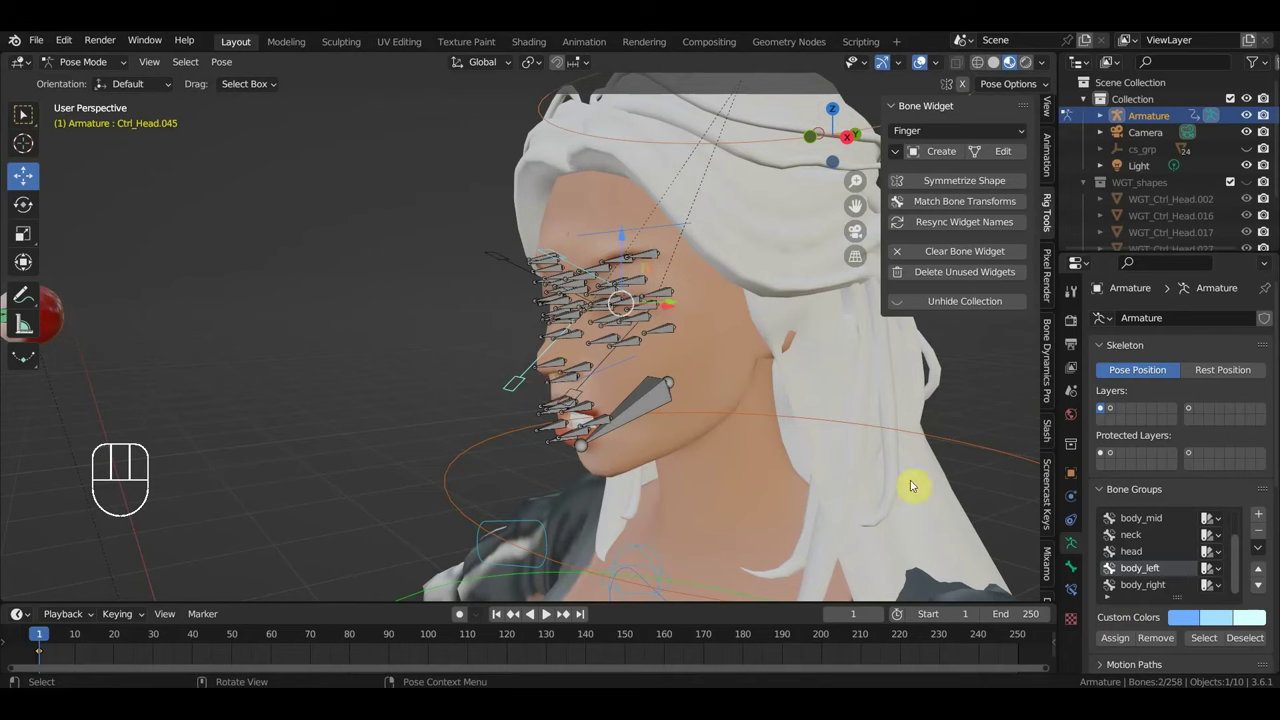
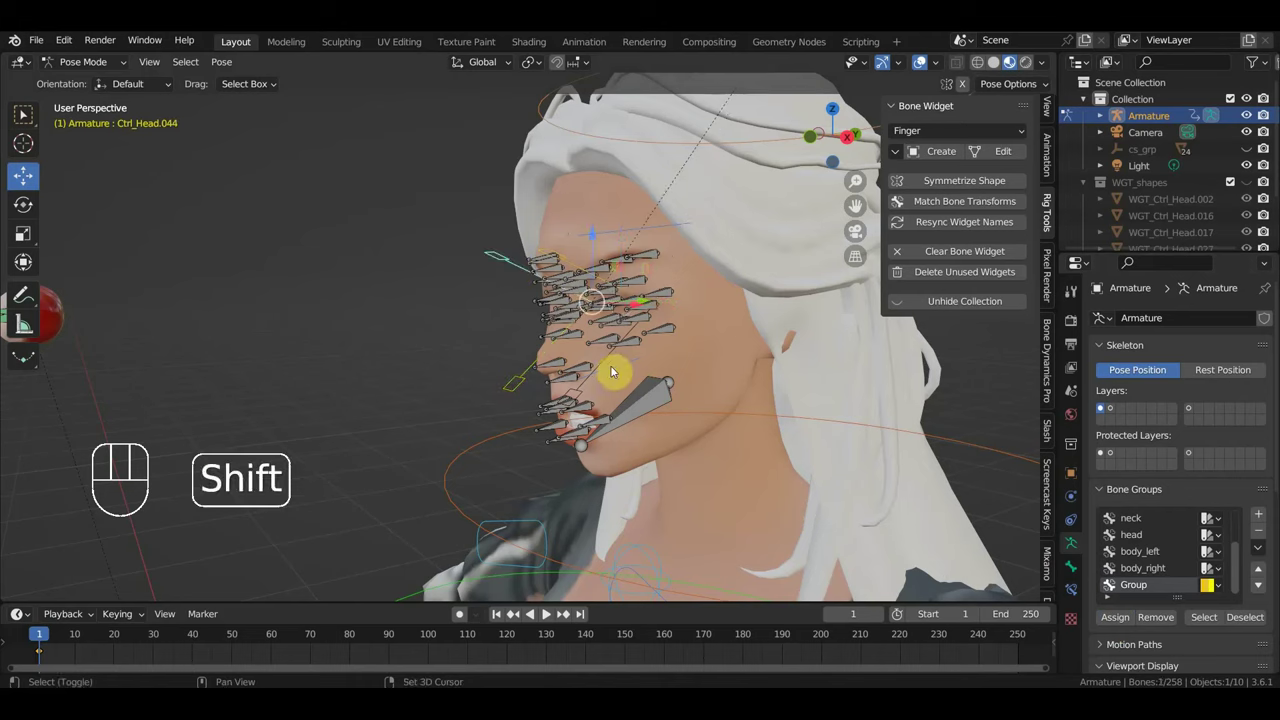
click(612, 362)
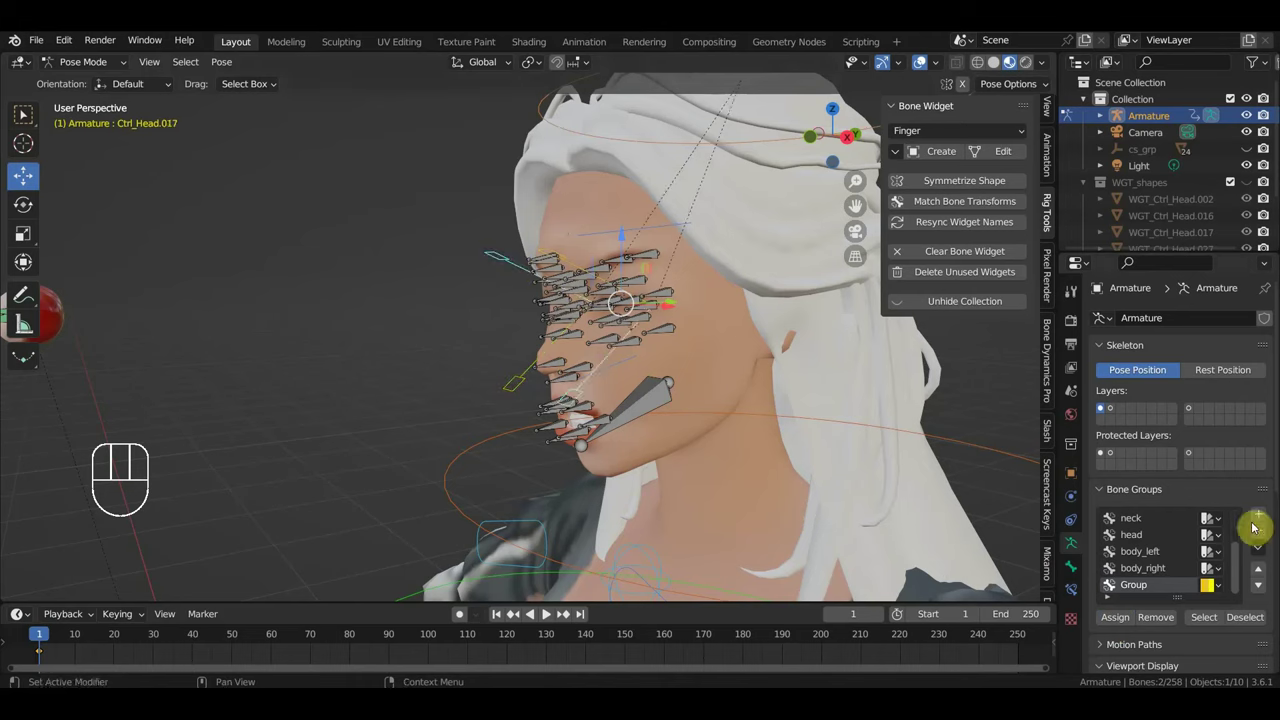
click(1248, 526)
drag(1211, 592, 1078, 584)
click(1118, 616)
drag(617, 352, 636, 344)
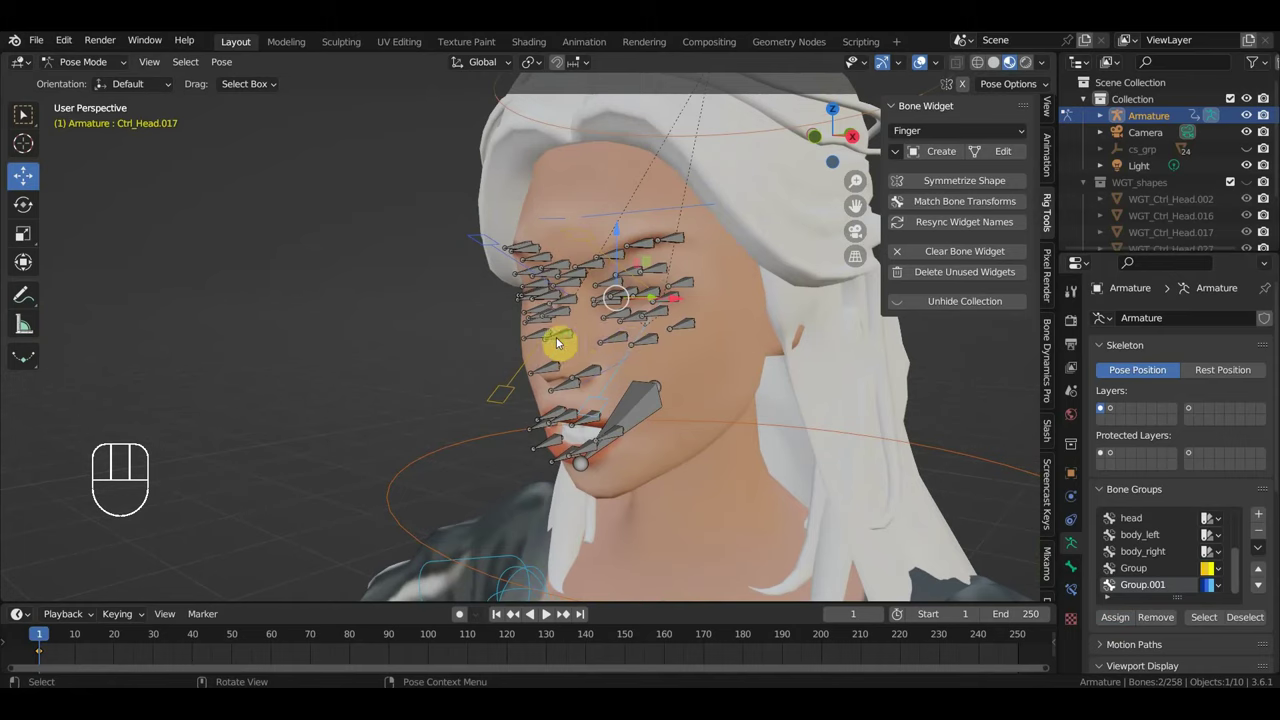
drag(642, 336, 704, 327)
click(515, 396)
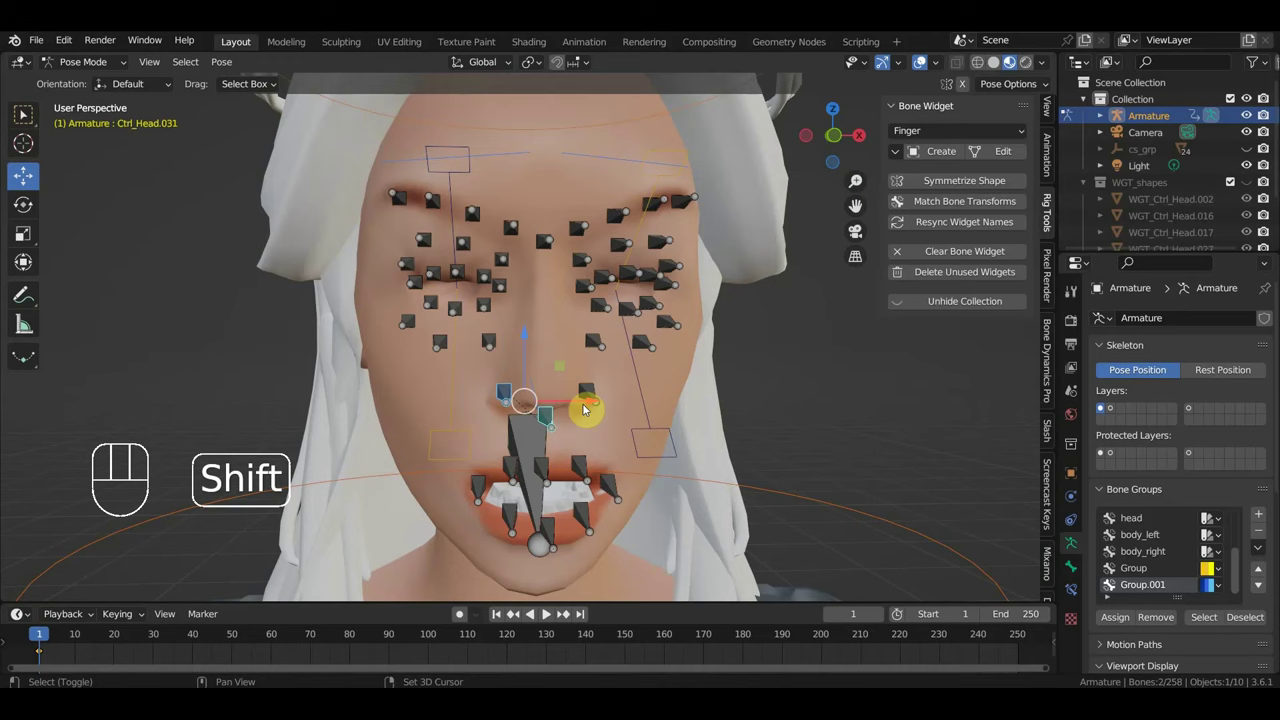
Step: Give the shift-selected cheek control bones Circle widget shapes via the Bone Widget panel
click(600, 395)
click(510, 283)
drag(428, 283, 469, 331)
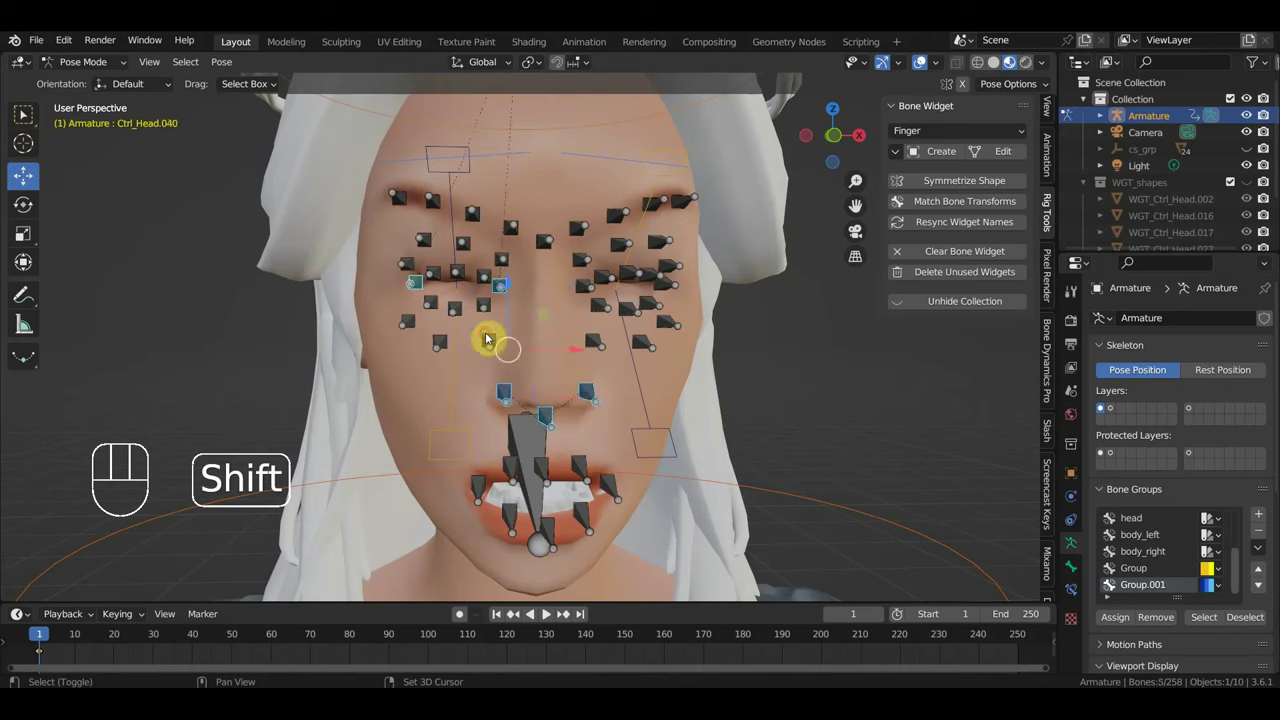
click(443, 343)
click(417, 322)
click(645, 345)
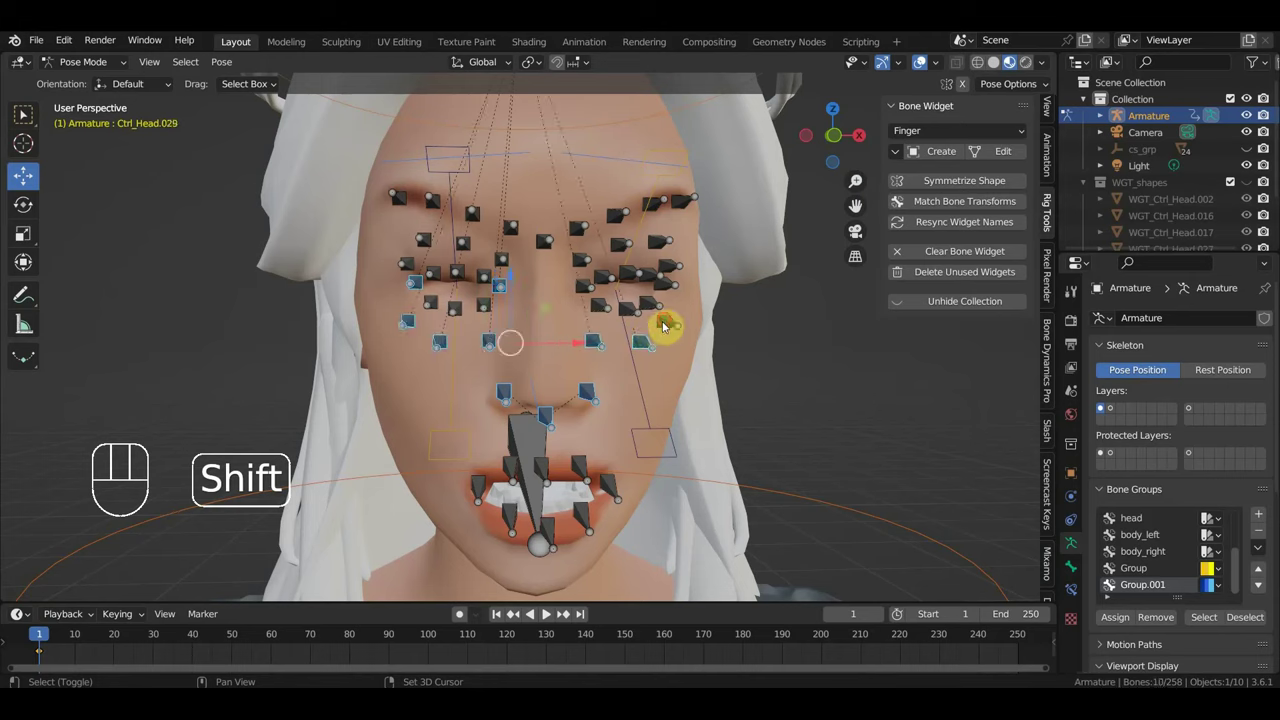
click(587, 288)
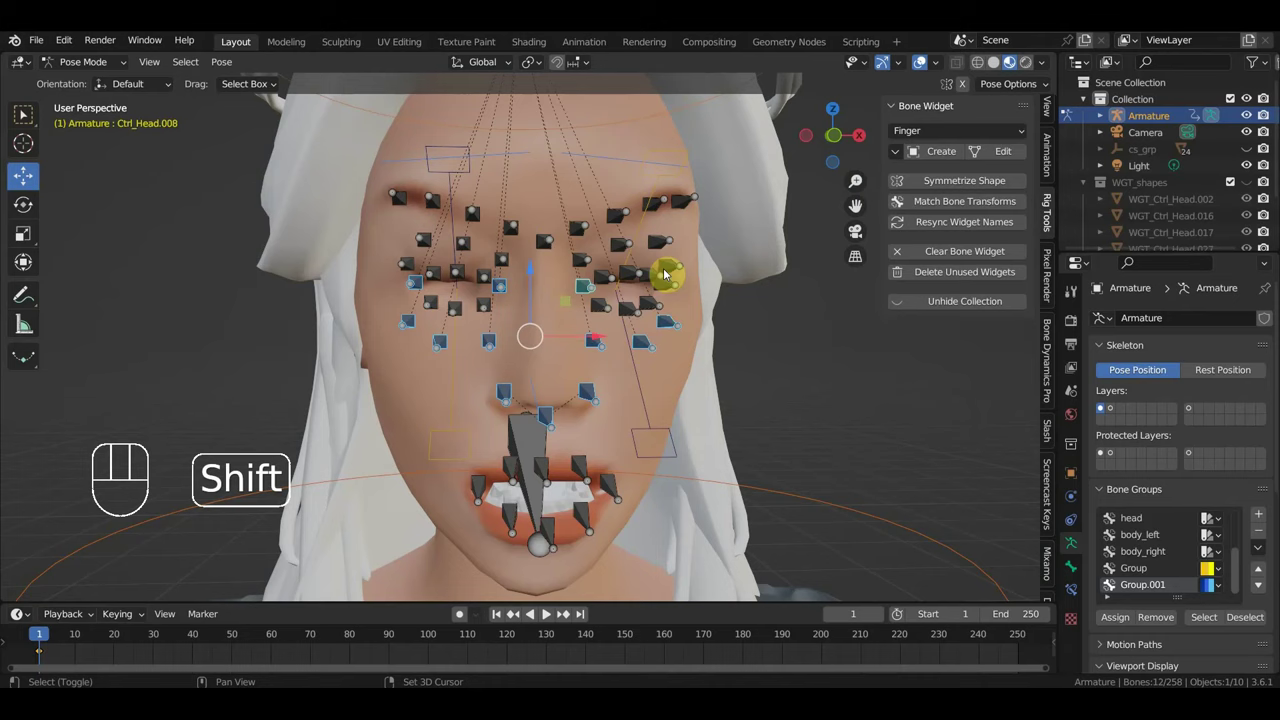
click(675, 290)
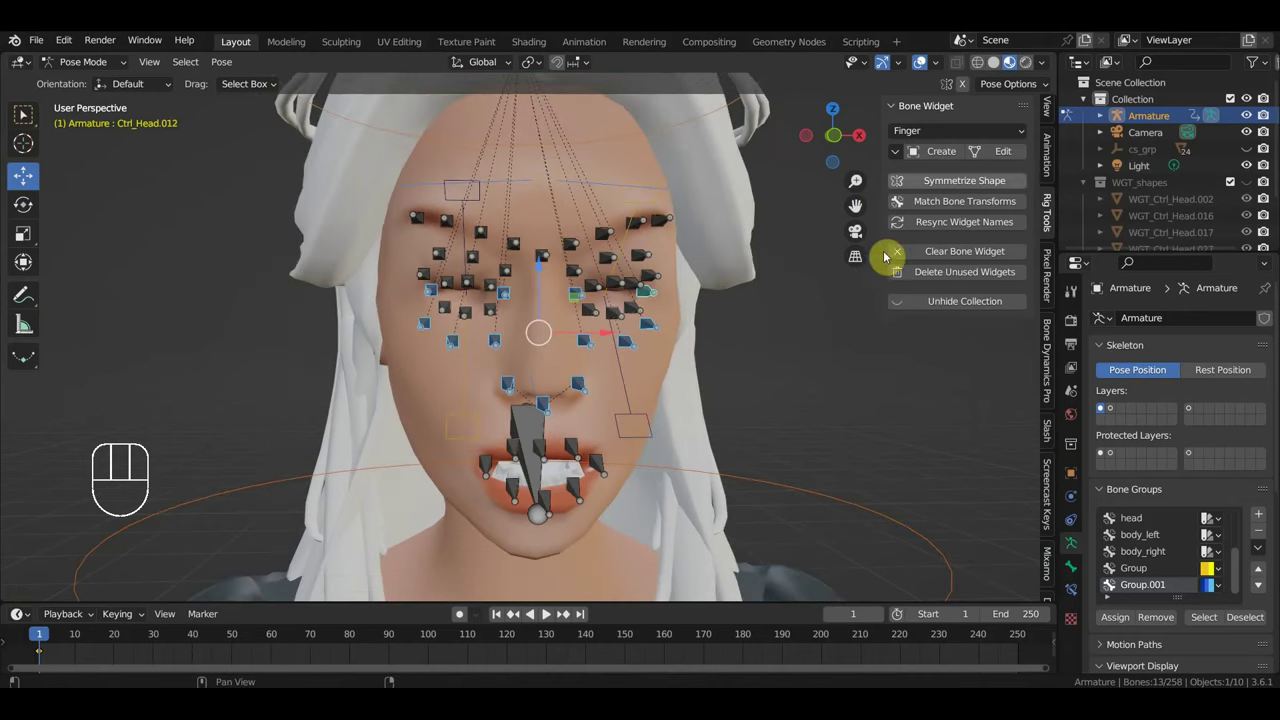
drag(966, 135, 952, 191)
click(943, 153)
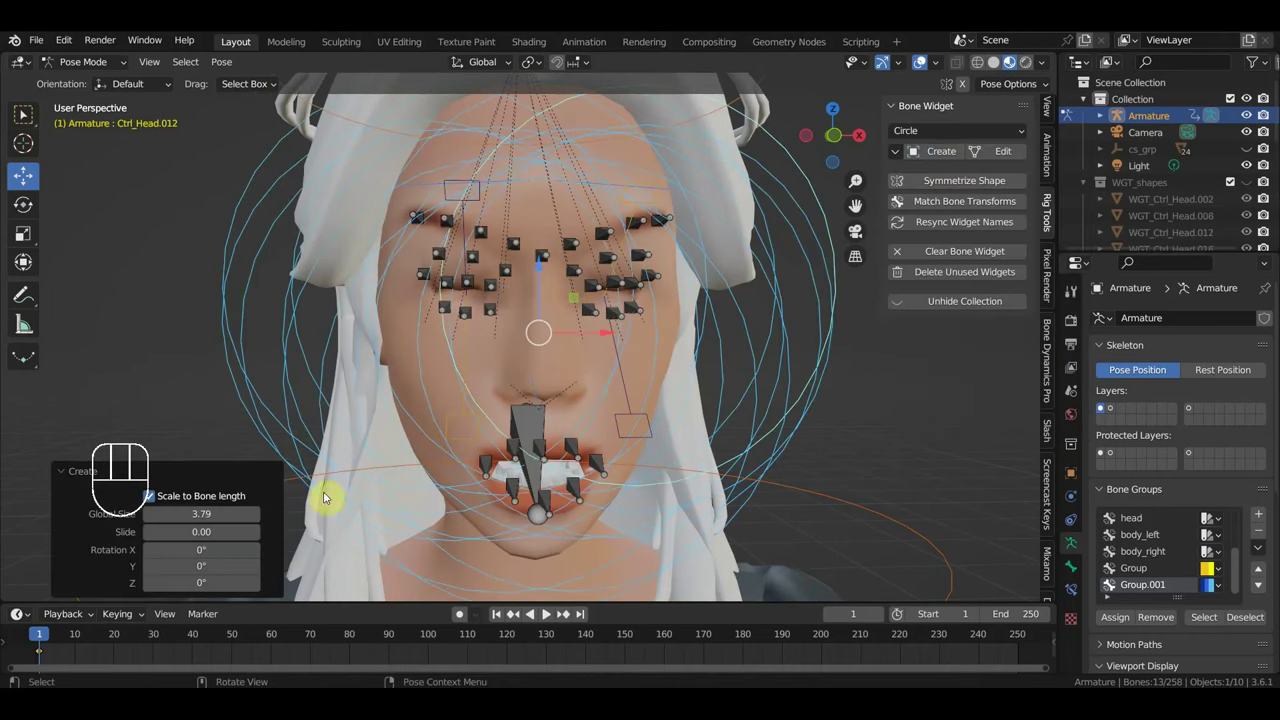
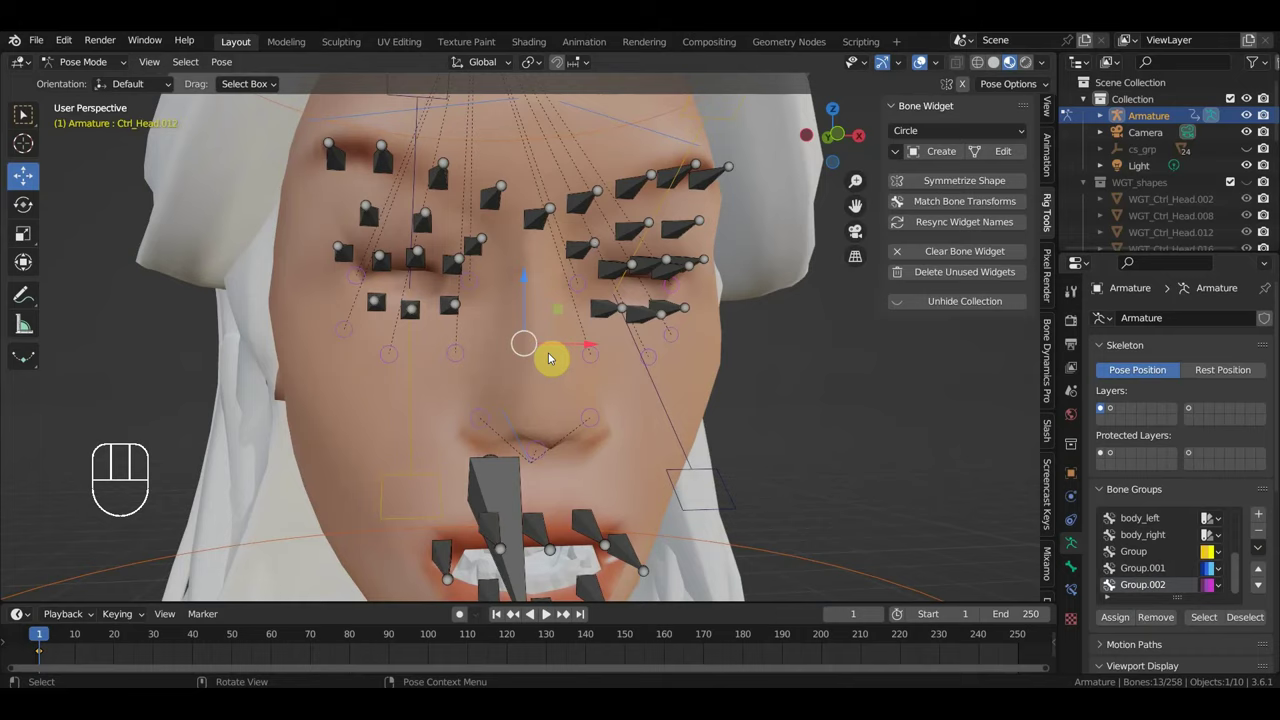
Step: Orbit the view around the character's face to inspect the cheek bones
drag(610, 378, 602, 395)
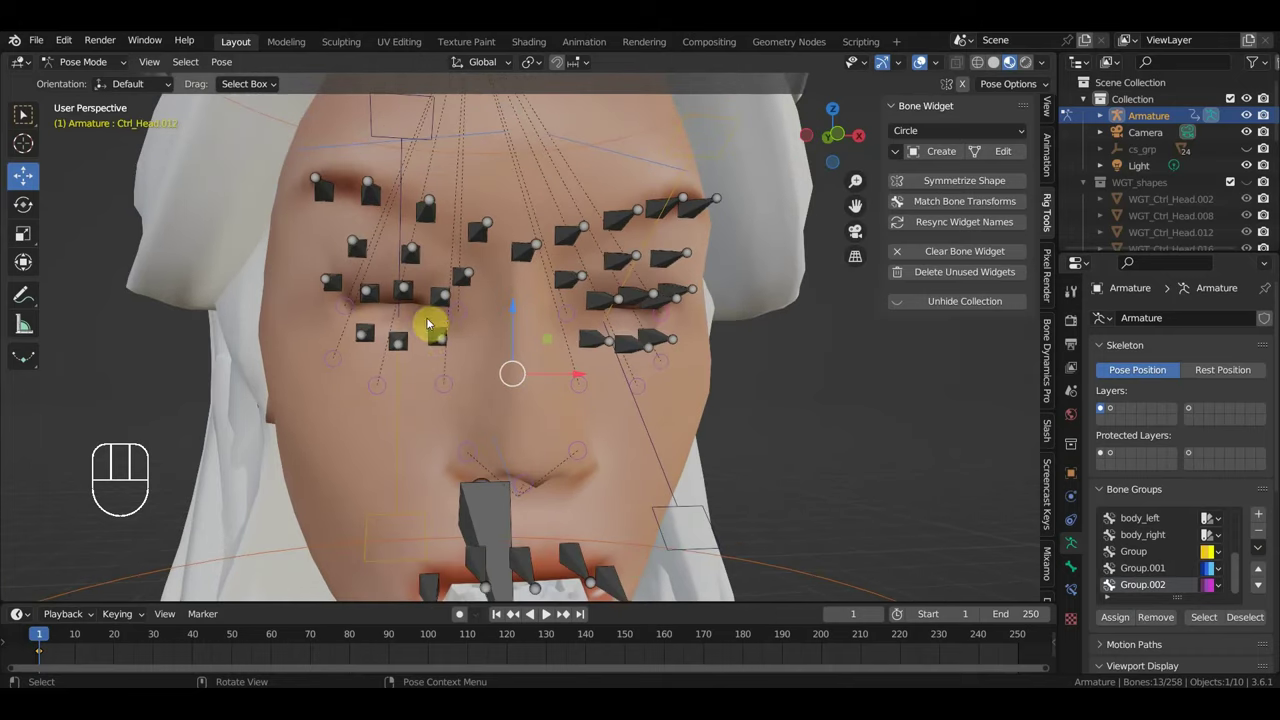
drag(400, 341, 373, 335)
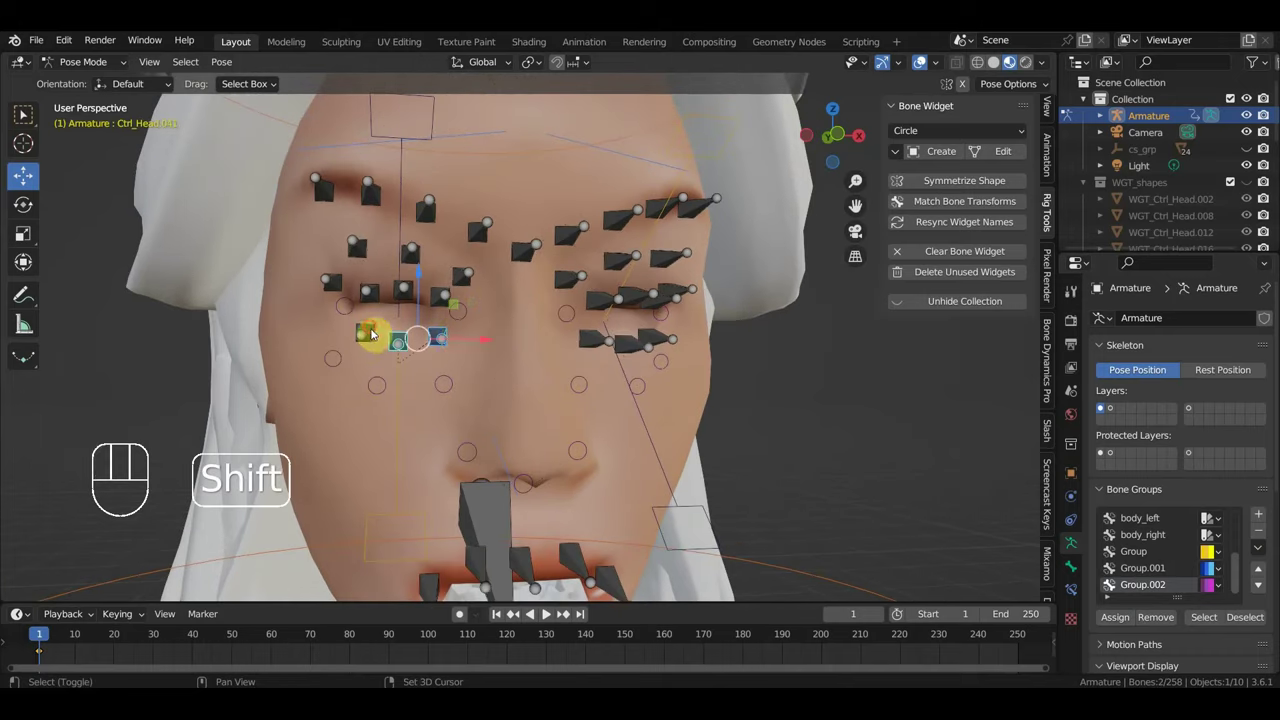
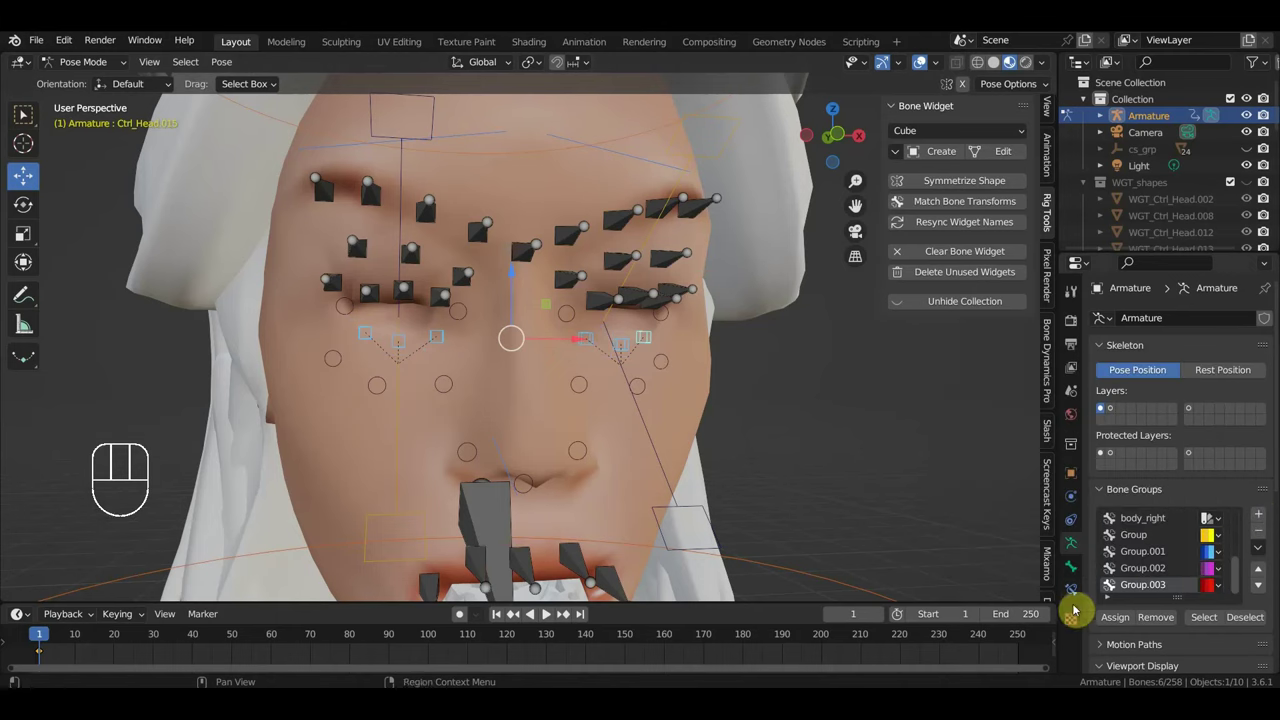
Step: Select the three bones around the eye and choose the Sphere widget shape for them
click(1085, 603)
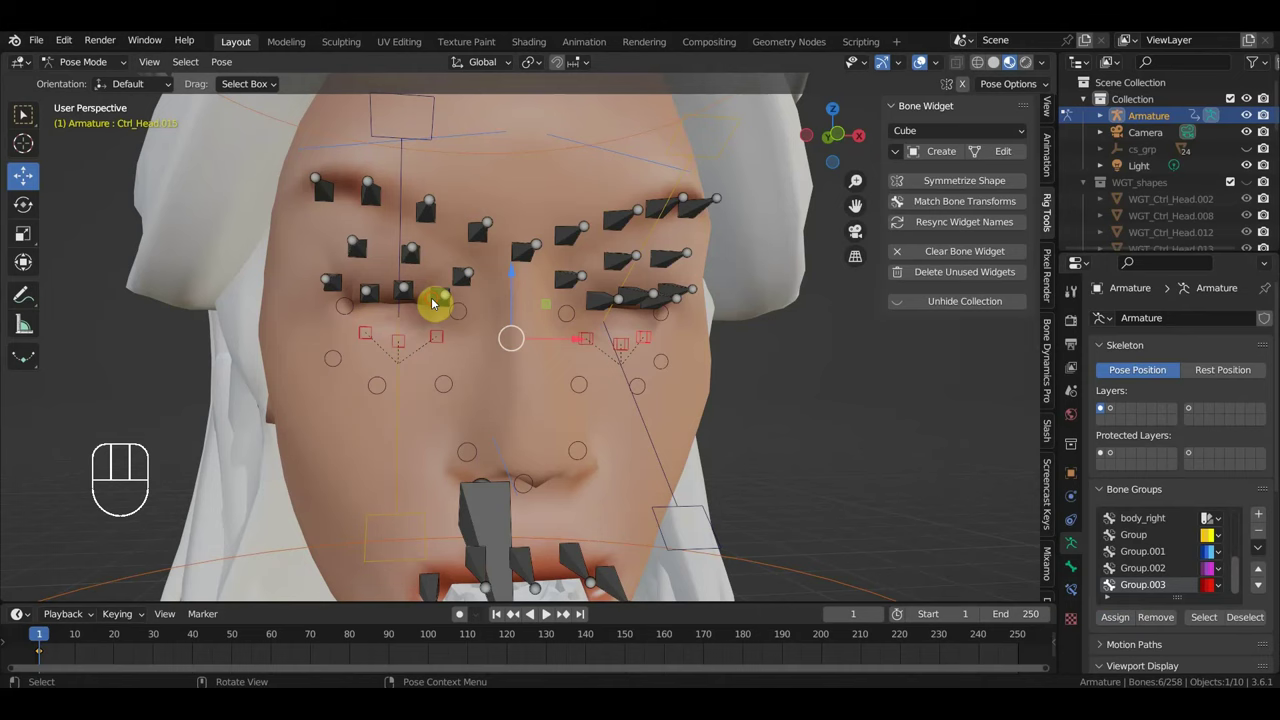
drag(409, 298, 387, 299)
click(383, 298)
click(601, 307)
drag(635, 300, 664, 307)
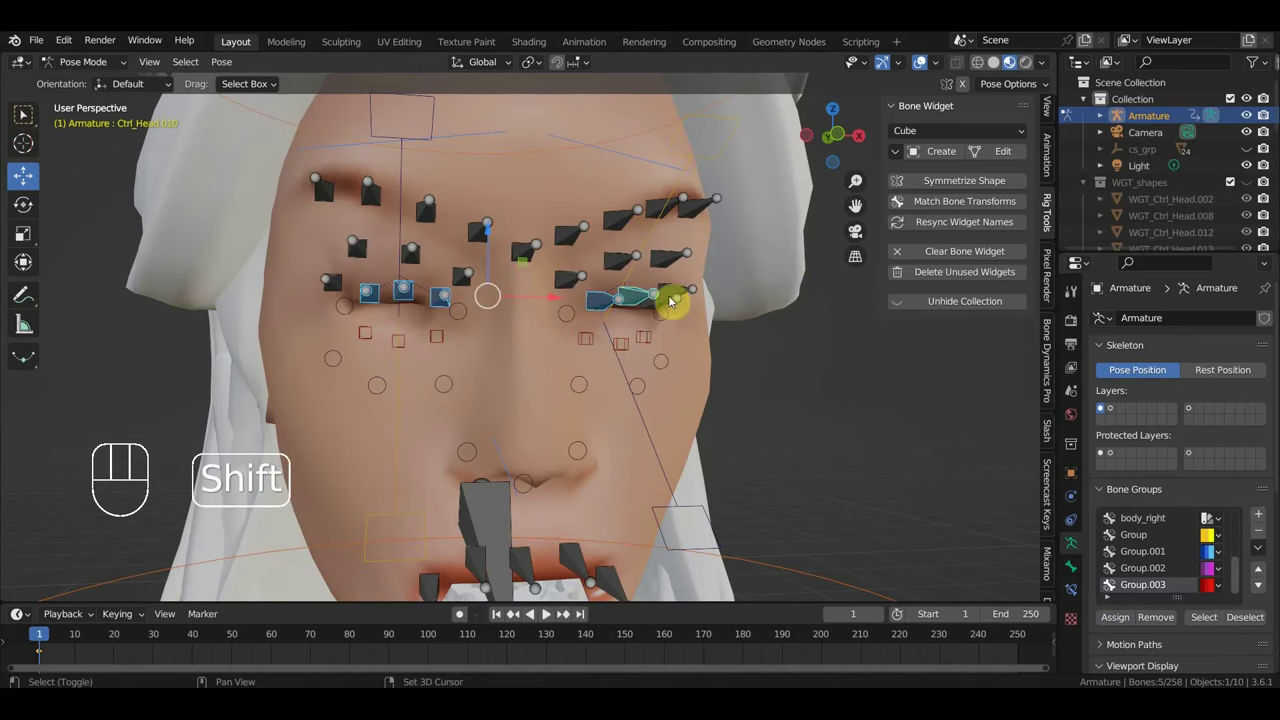
middle_click(699, 332)
click(682, 302)
middle_click(726, 345)
drag(930, 132, 1008, 176)
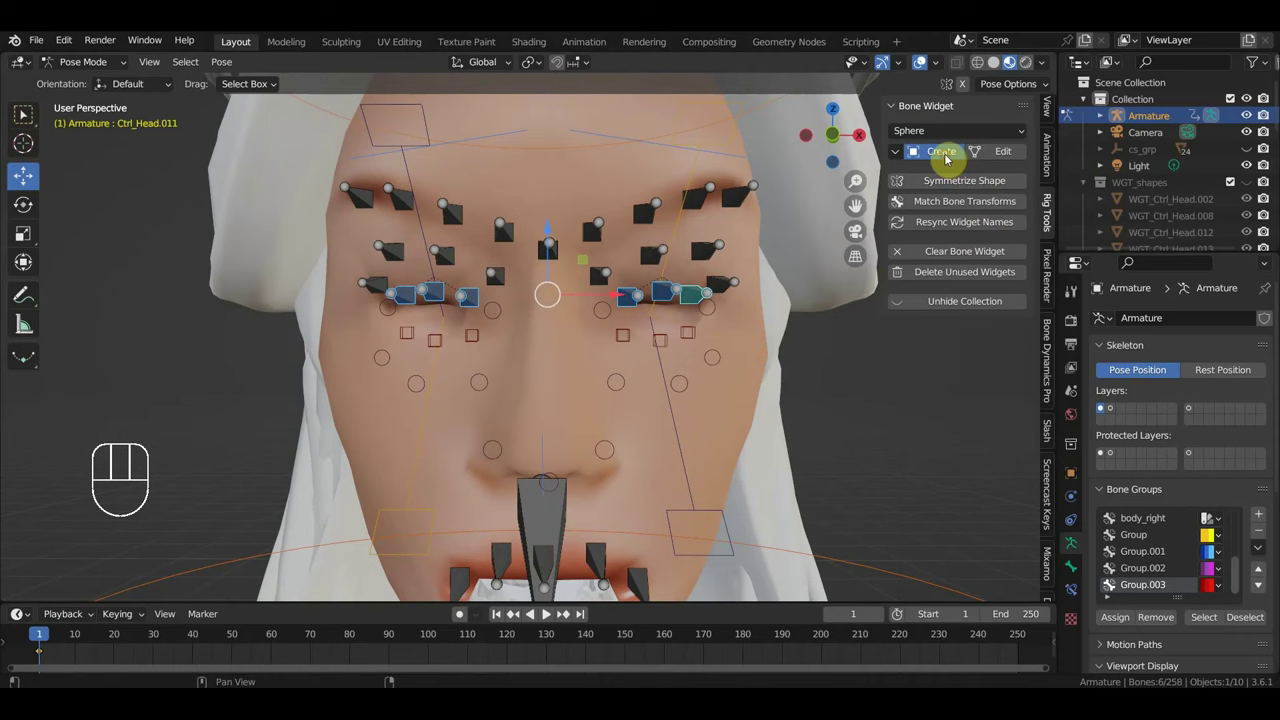
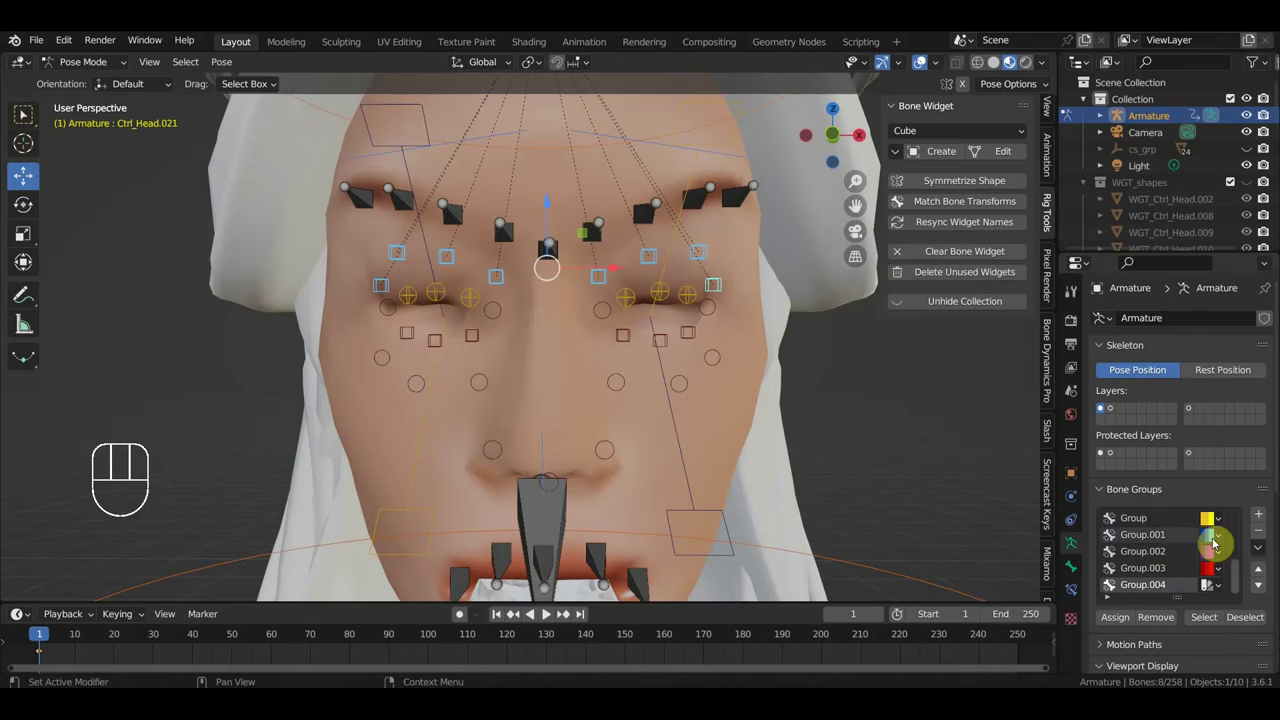
Step: Shift-select the row of eyebrow control bones across the brow for sphere widgets
drag(1212, 594, 1098, 602)
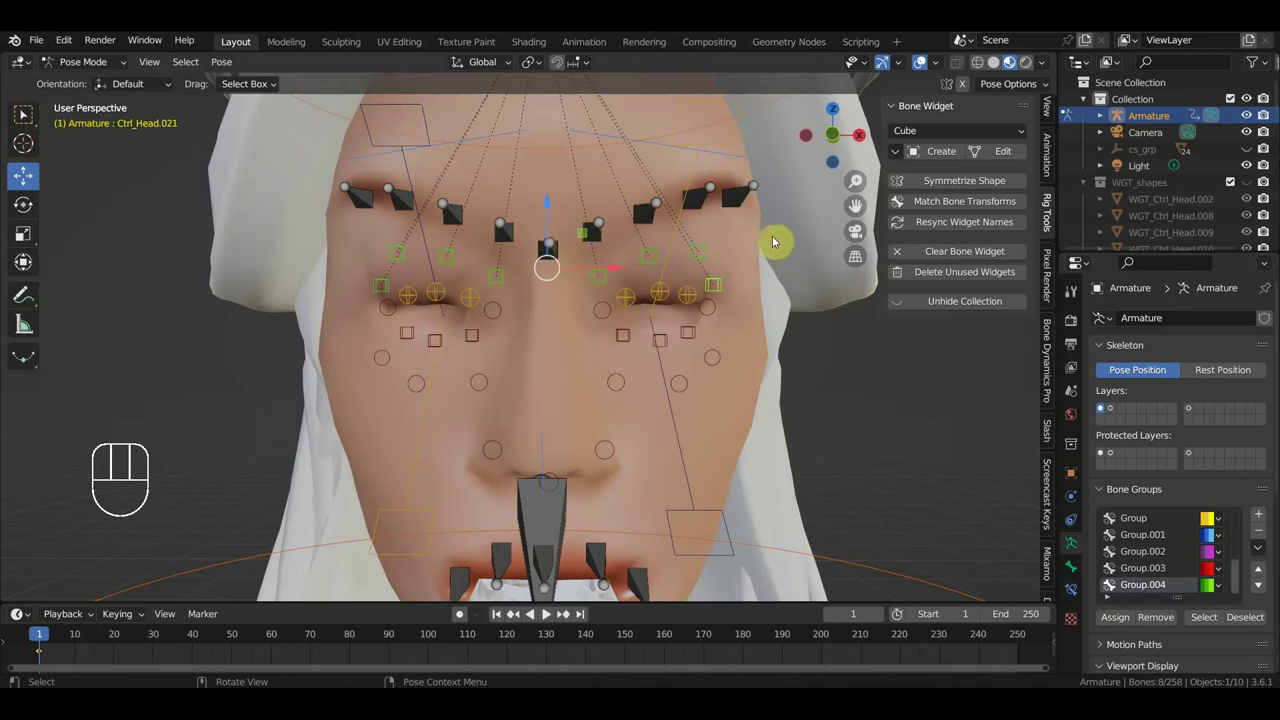
click(748, 203)
drag(706, 205, 669, 212)
click(651, 215)
drag(602, 234, 562, 247)
click(557, 257)
click(515, 240)
click(463, 220)
click(408, 206)
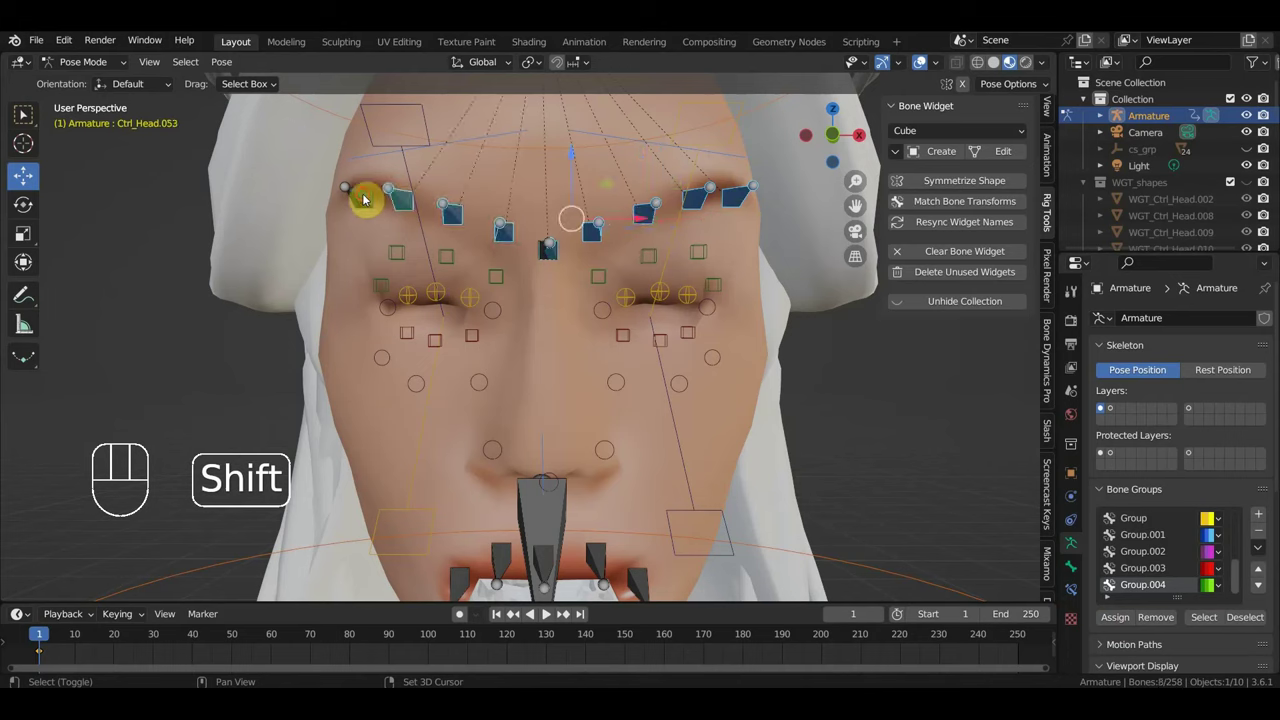
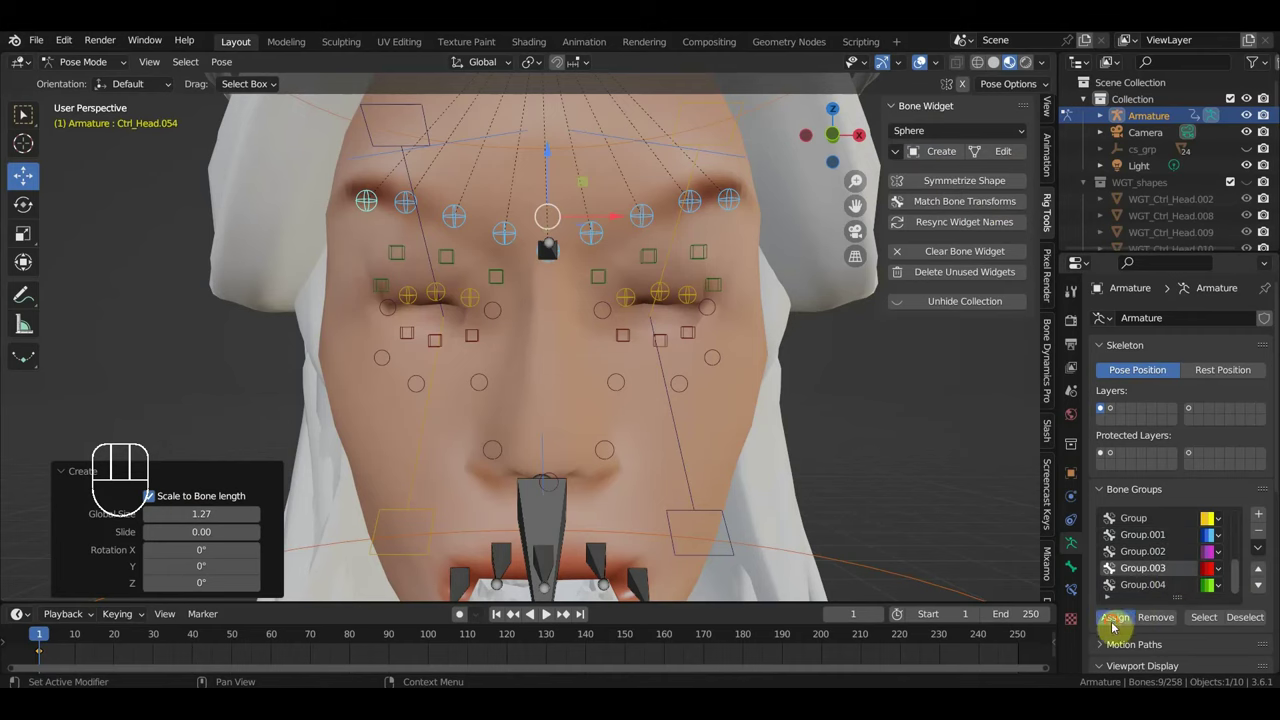
Step: Give the two mouth-corner bones a Sphere widget shape from the Bone Widget panel
drag(1119, 626, 1109, 616)
drag(700, 423, 722, 311)
middle_click(670, 362)
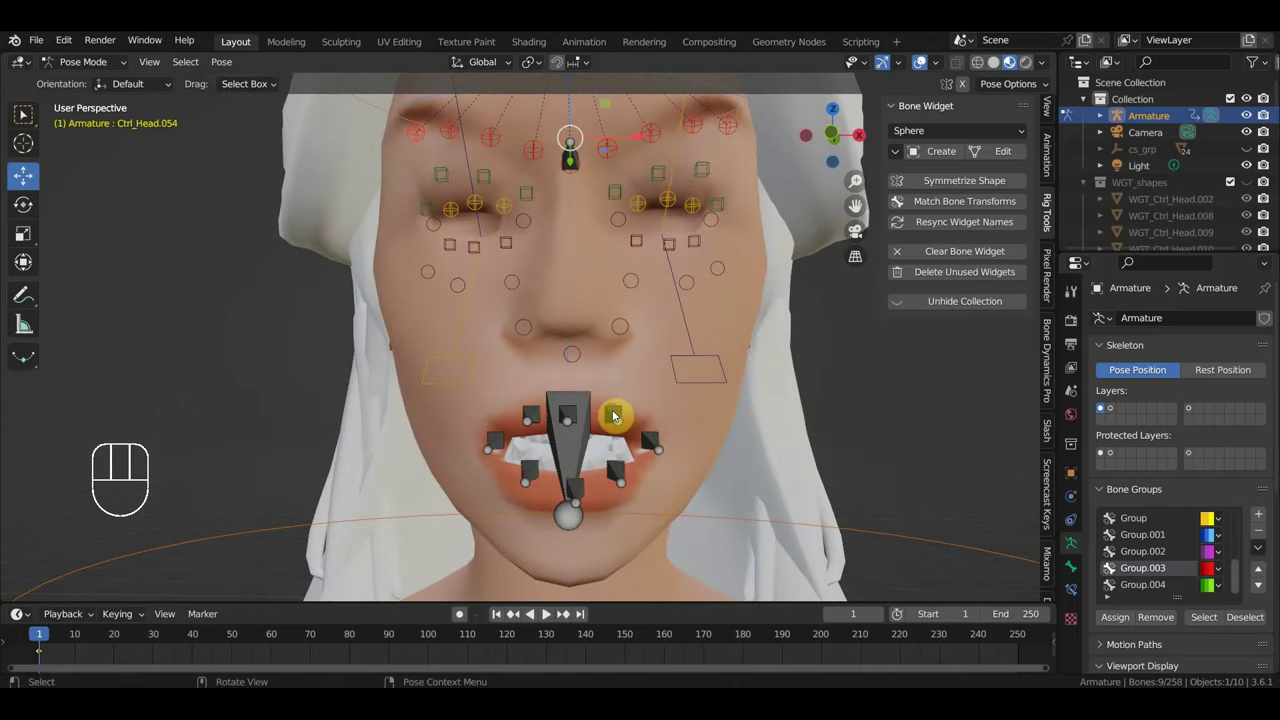
click(579, 416)
click(540, 416)
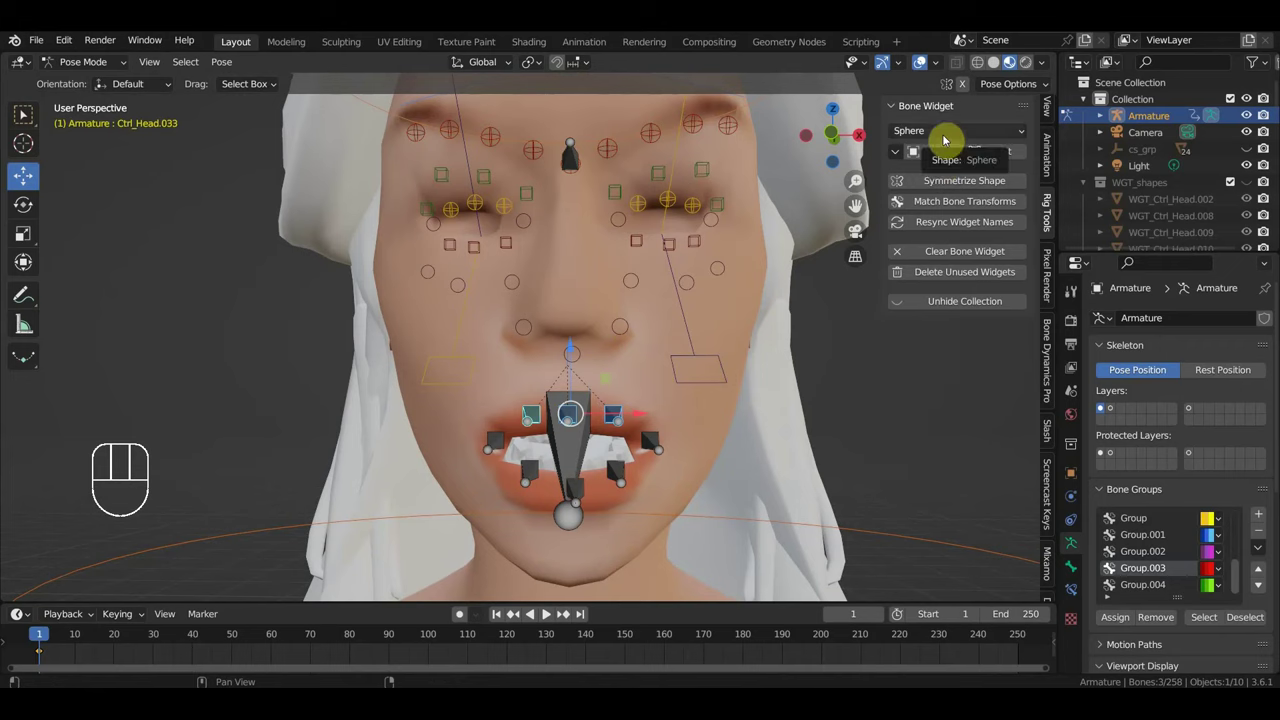
drag(945, 141, 935, 186)
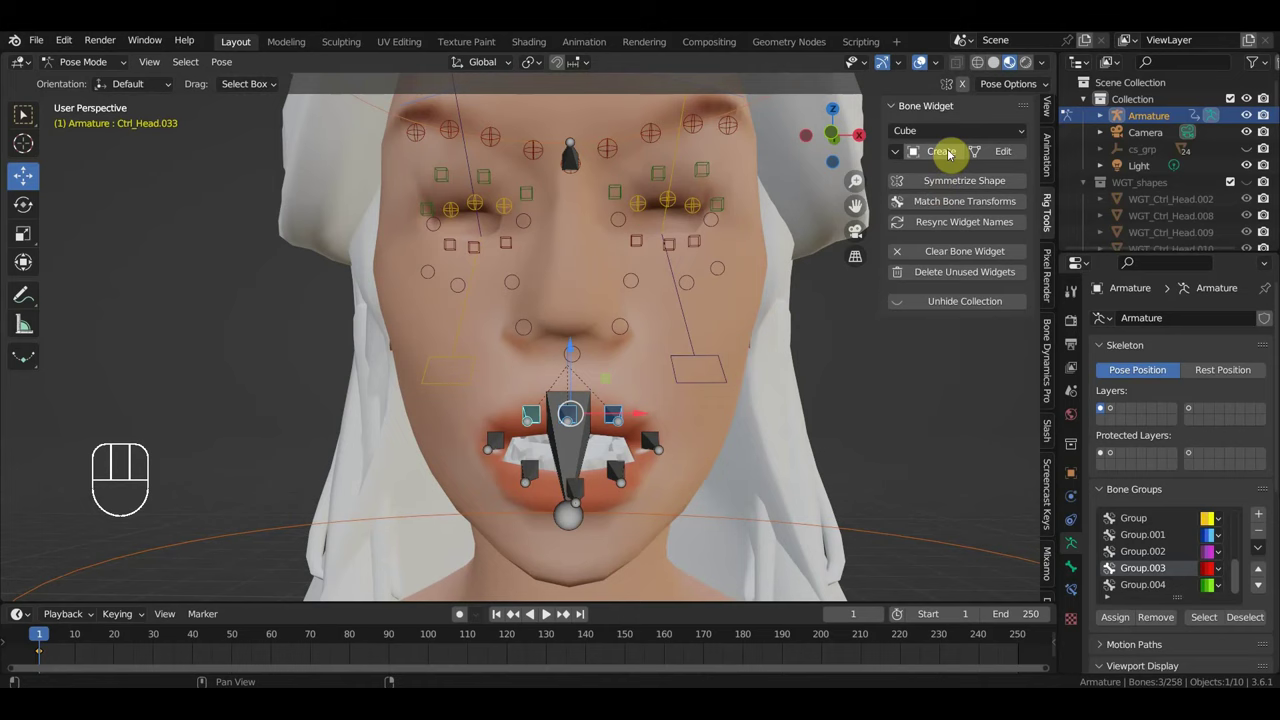
drag(971, 136, 993, 170)
drag(955, 152, 894, 239)
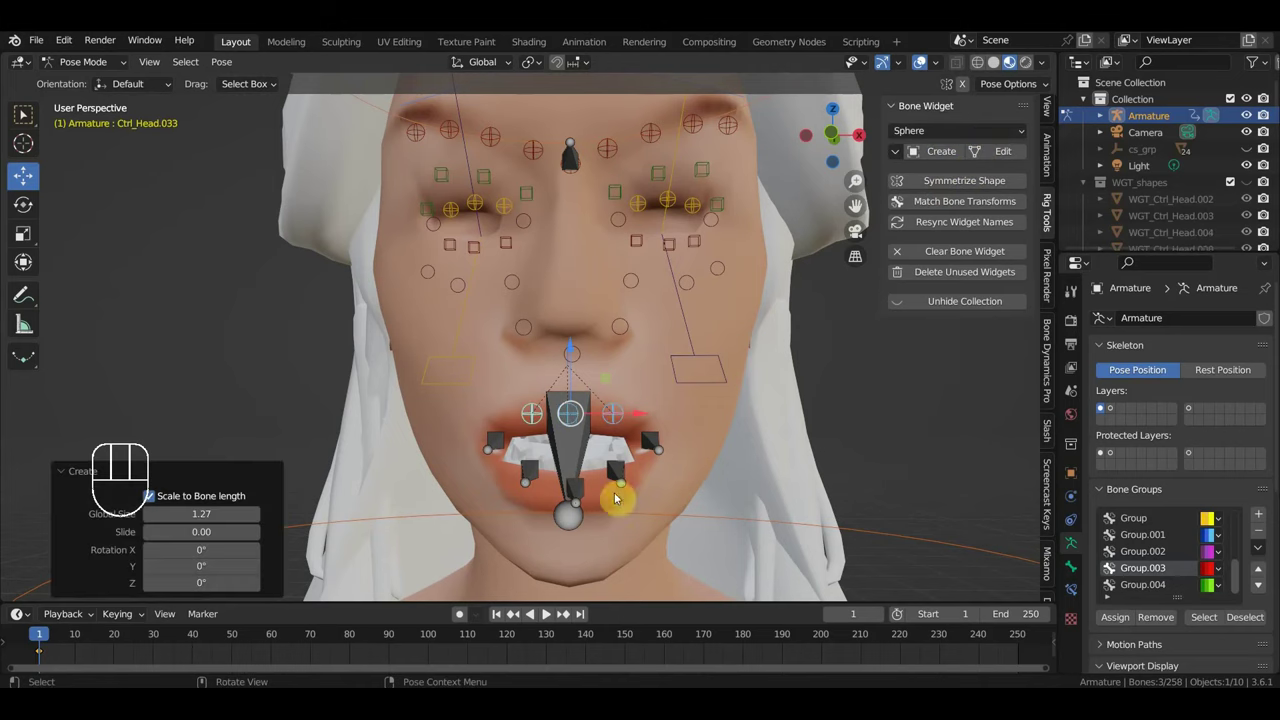
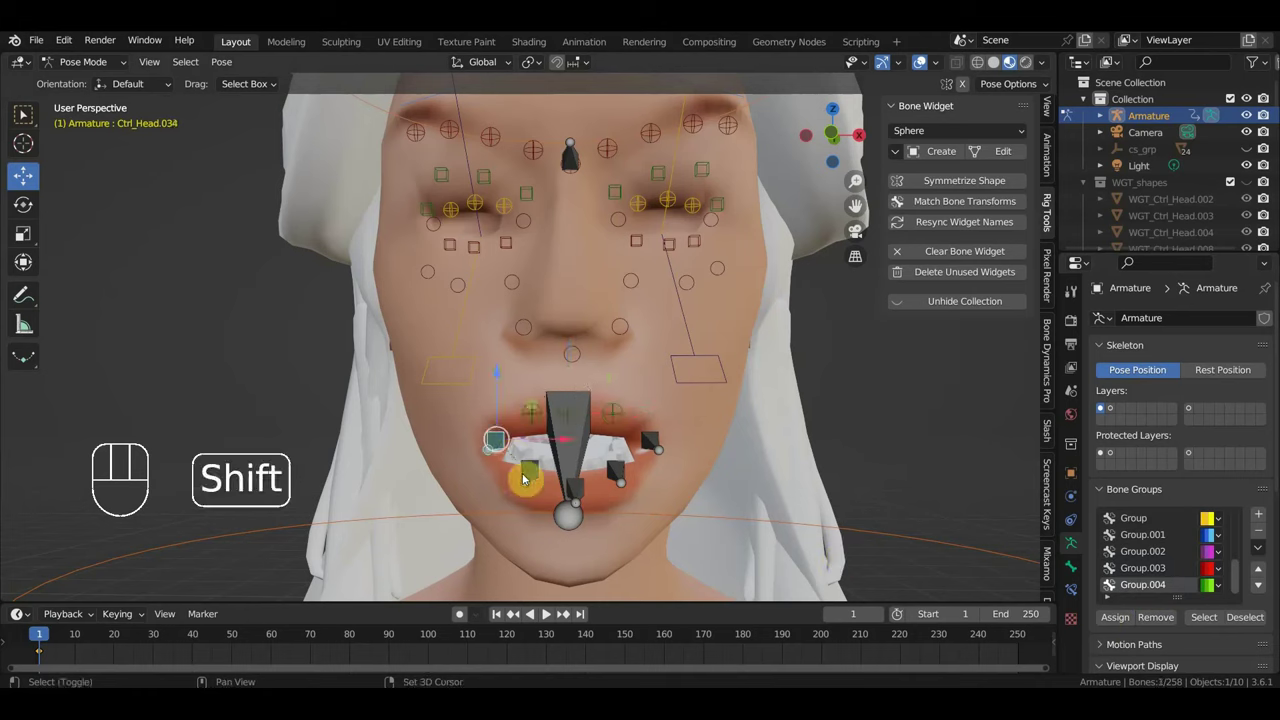
Step: Select the five lip control bones along the mouth, Ctrl_Head.005 active
drag(540, 471, 607, 483)
click(589, 489)
drag(627, 474, 640, 471)
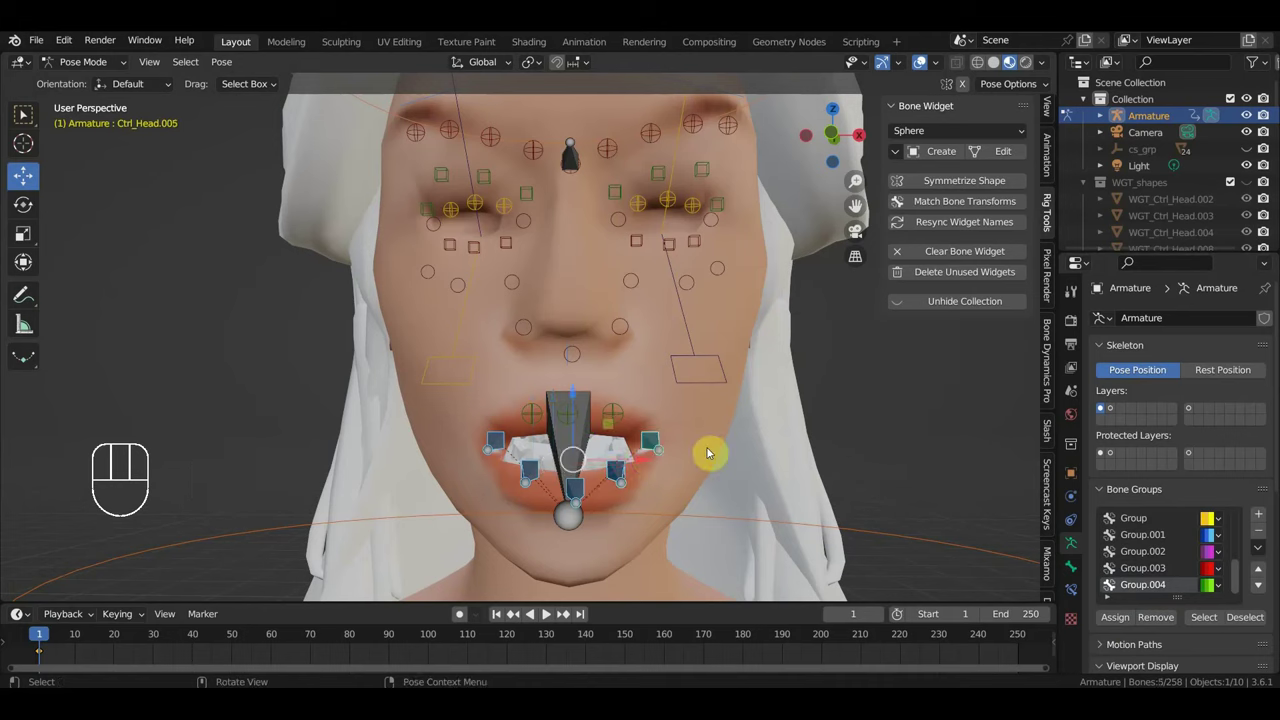
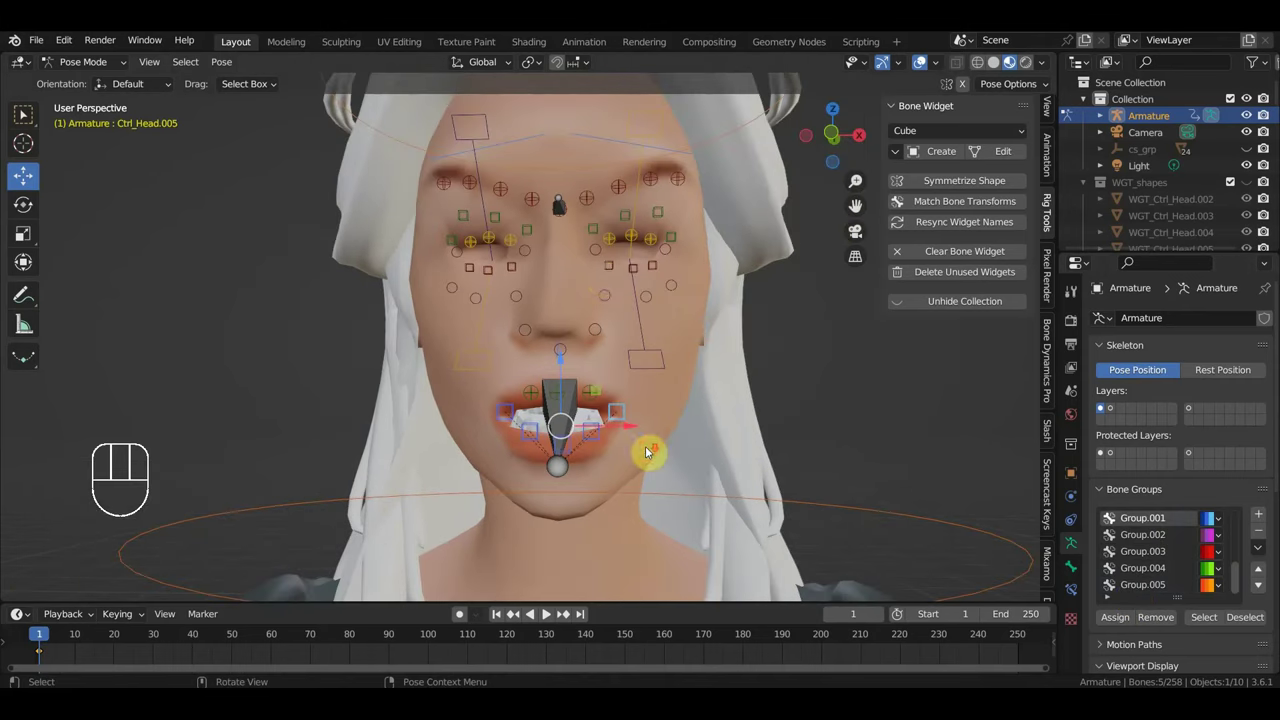
Step: Give a cheek control bone the Finger widget shape and resync widget names to their bones
click(564, 207)
drag(587, 234, 568, 247)
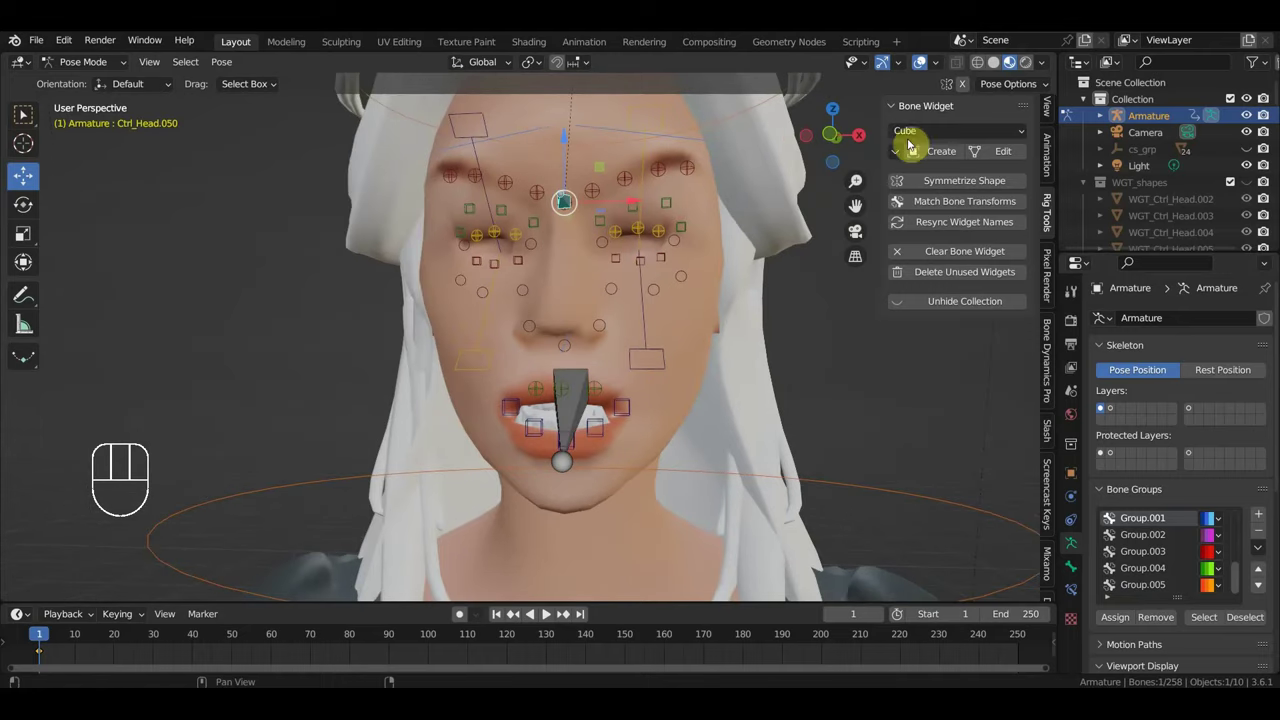
click(572, 424)
drag(678, 432, 633, 435)
drag(955, 139, 954, 234)
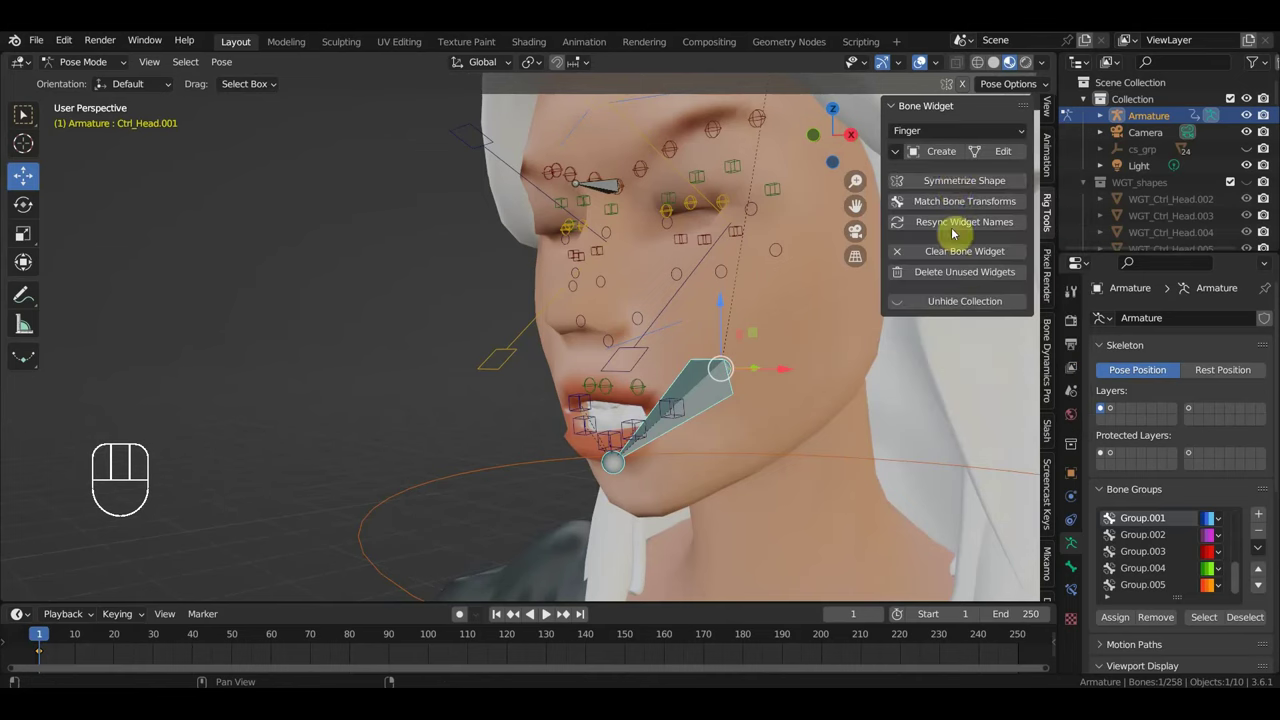
click(959, 154)
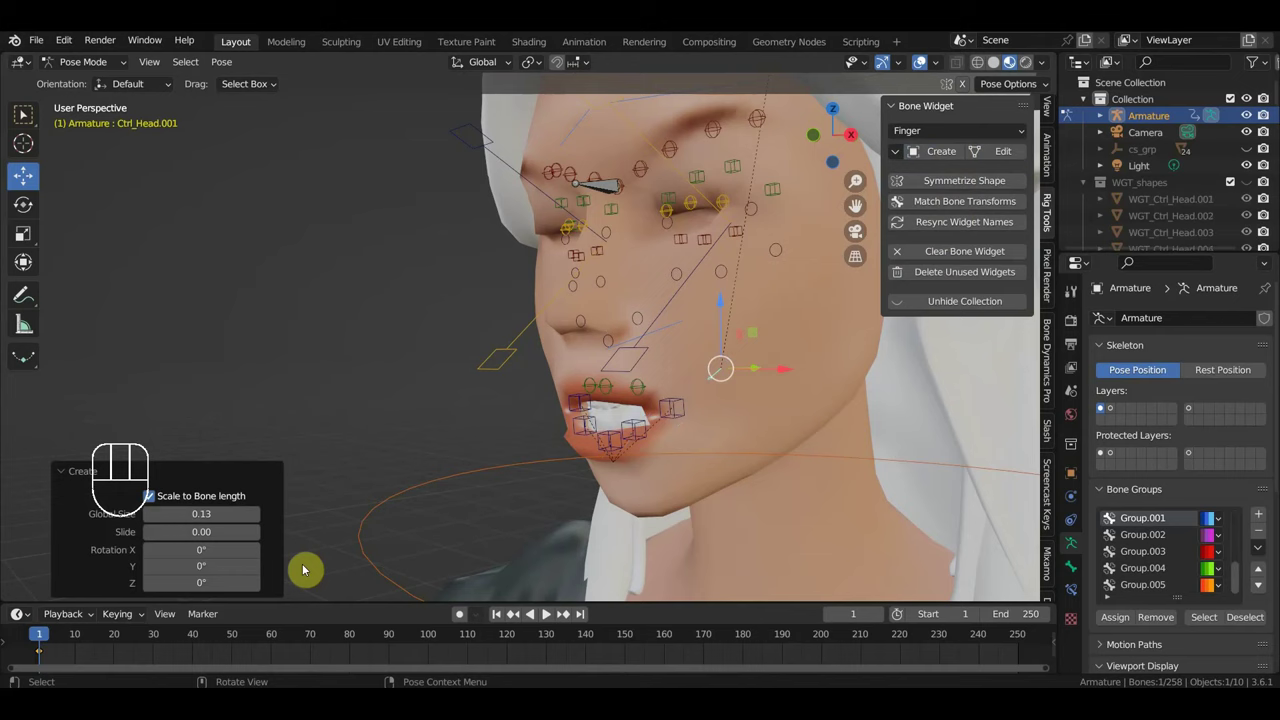
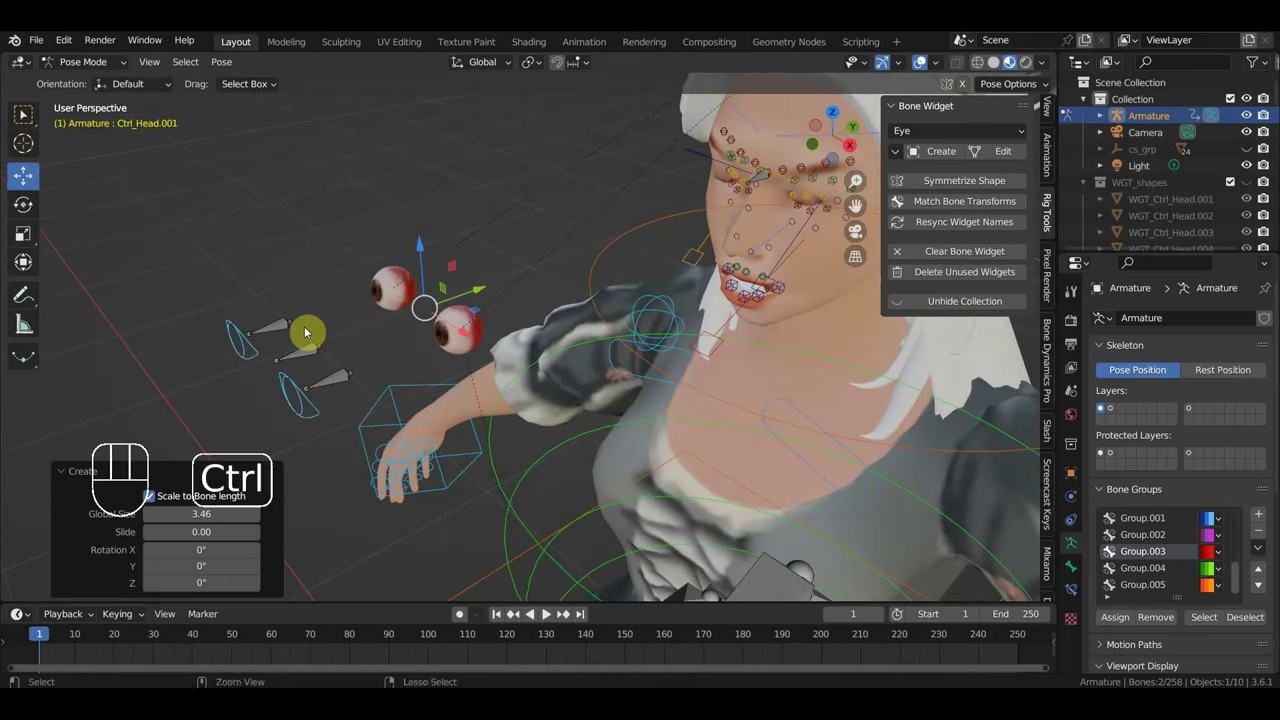
Step: Undo, select other face control bones and assign them to the chosen bone group
key(ctrl+z)
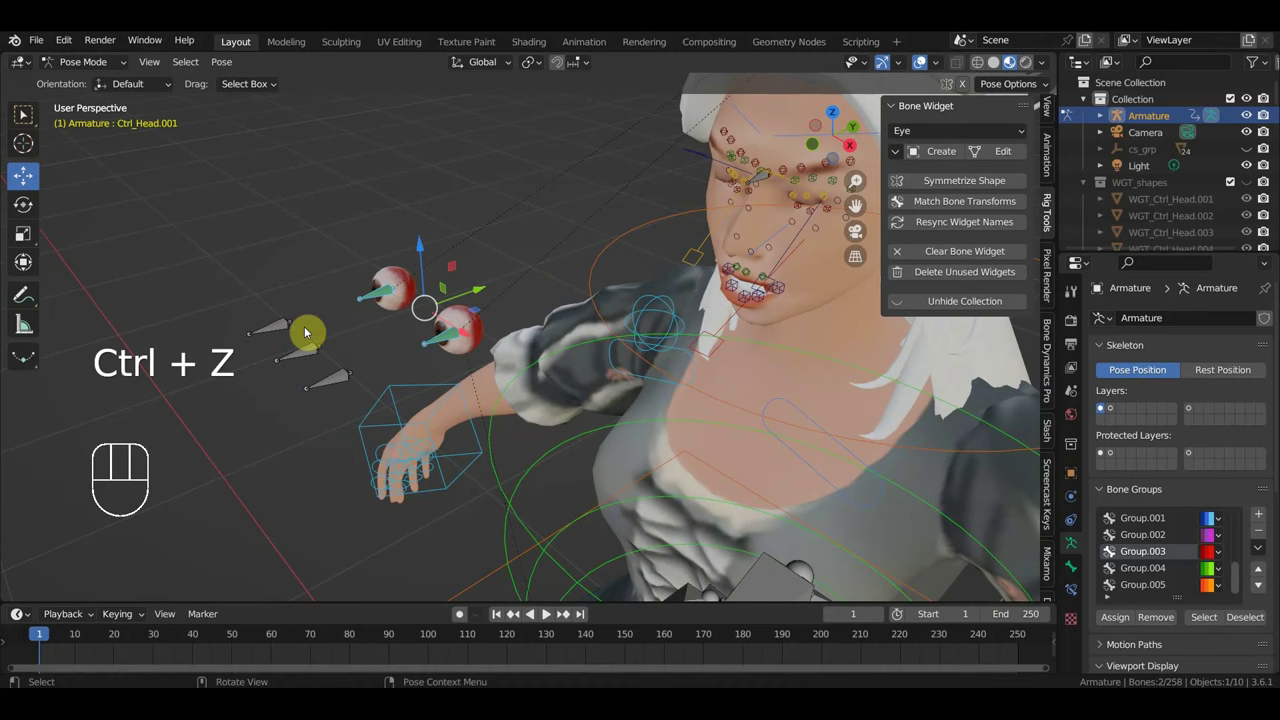
drag(341, 380, 312, 346)
click(284, 322)
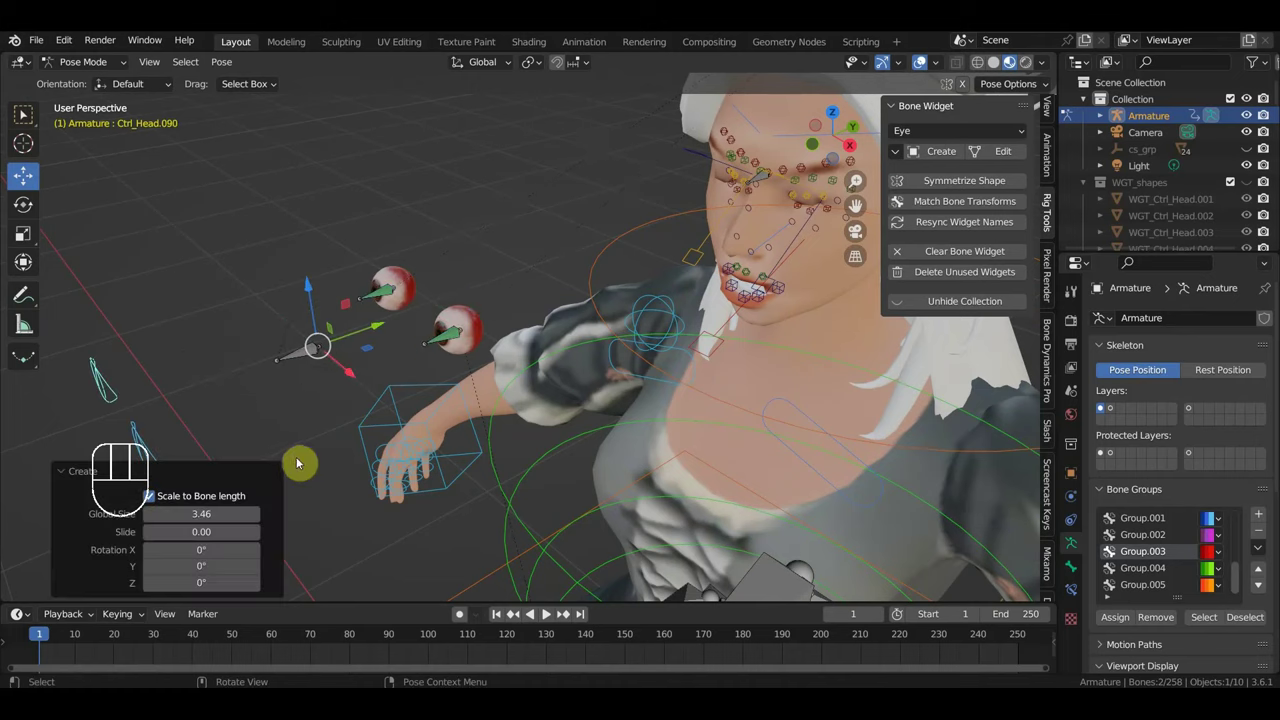
drag(353, 367, 362, 351)
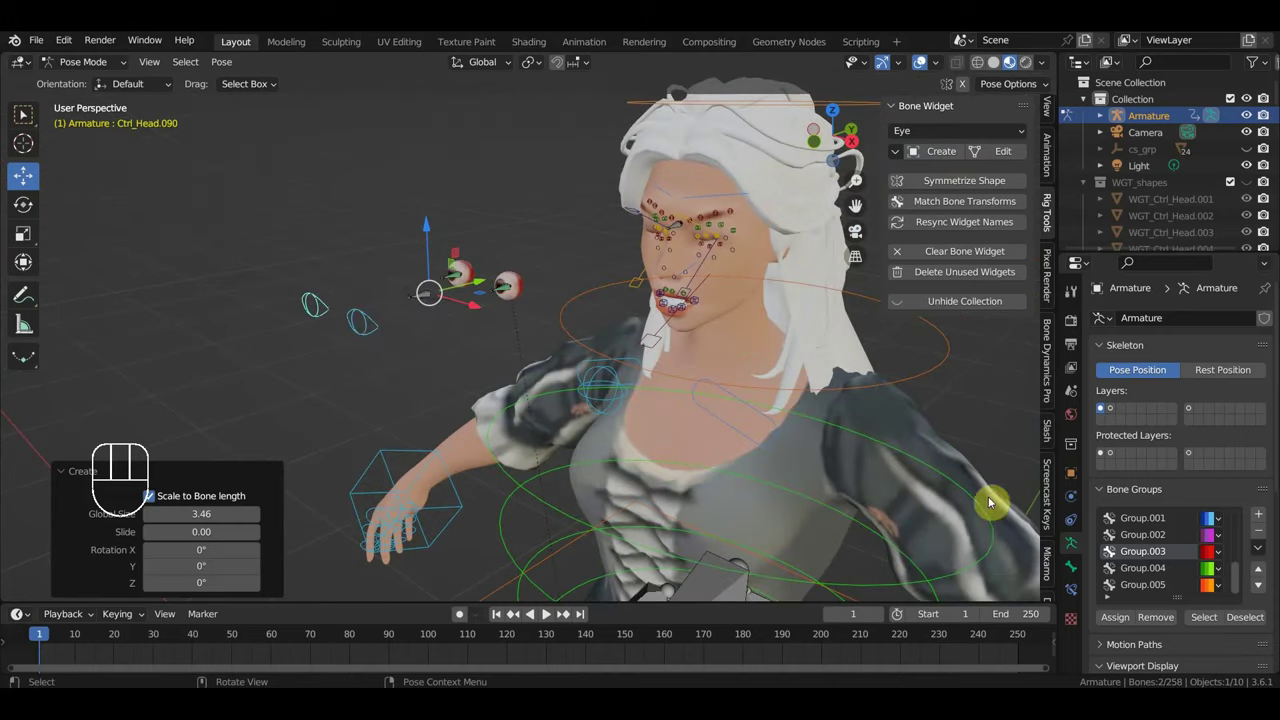
click(374, 324)
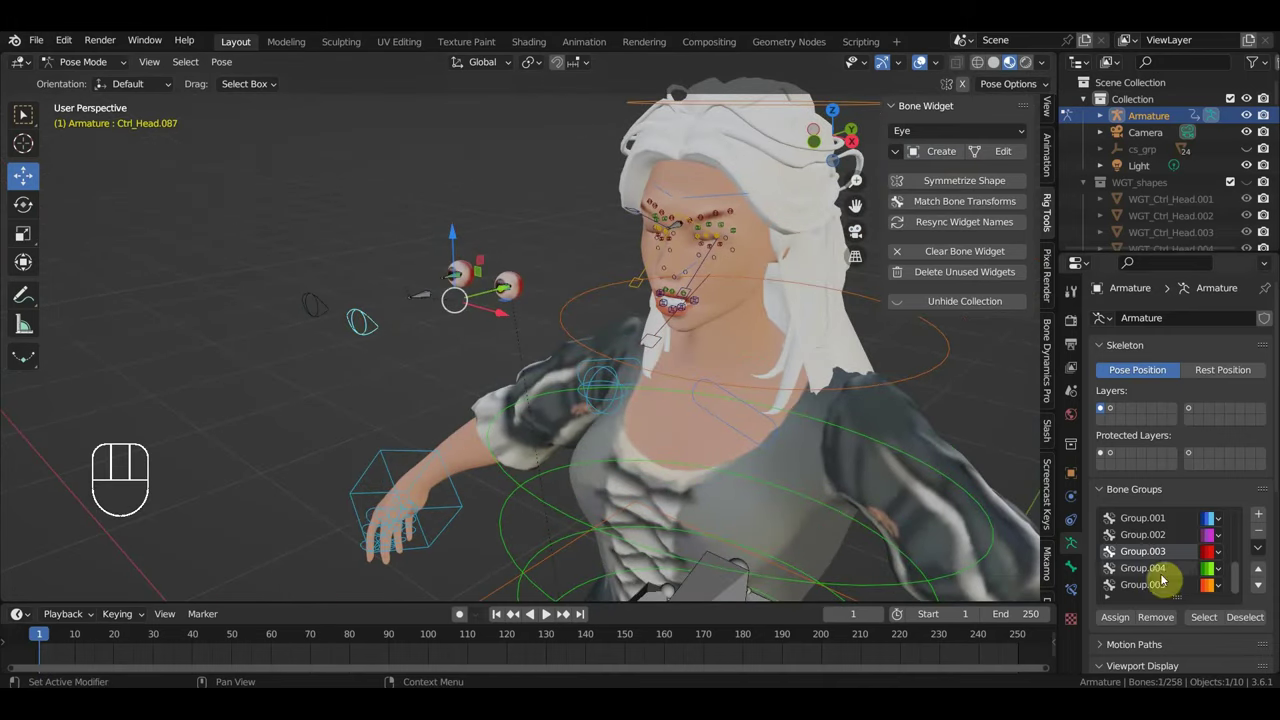
click(1174, 526)
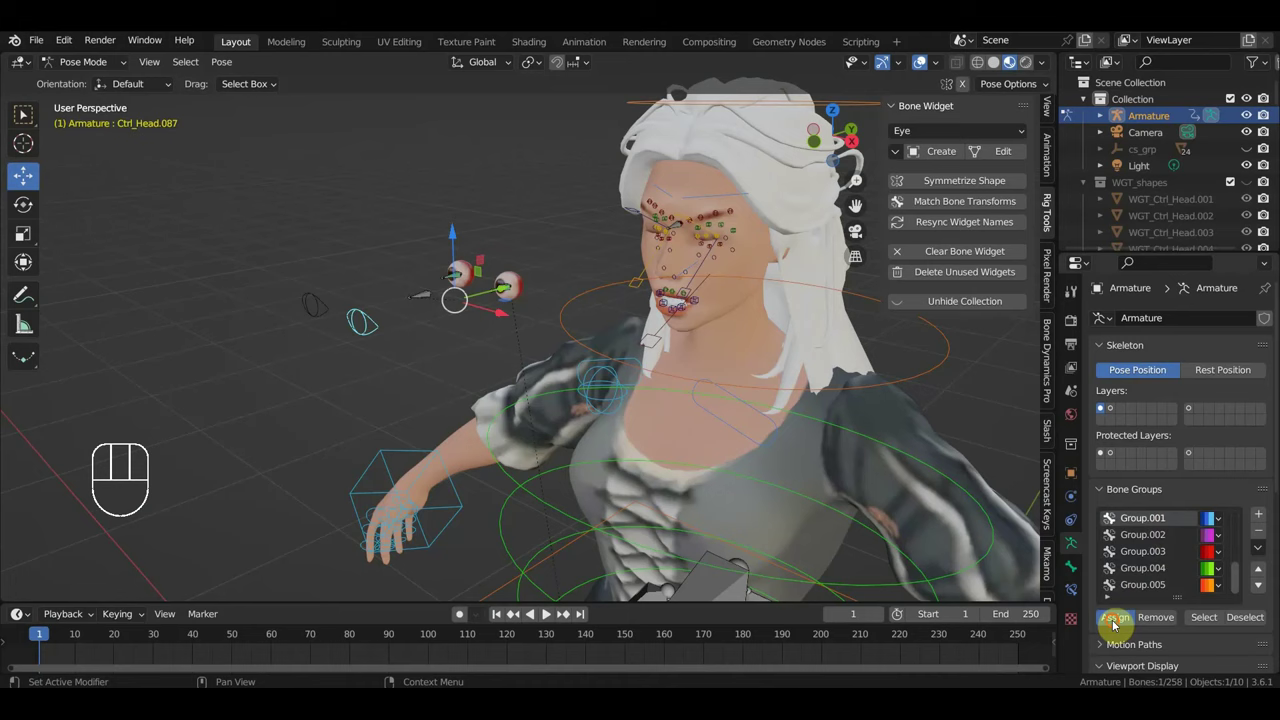
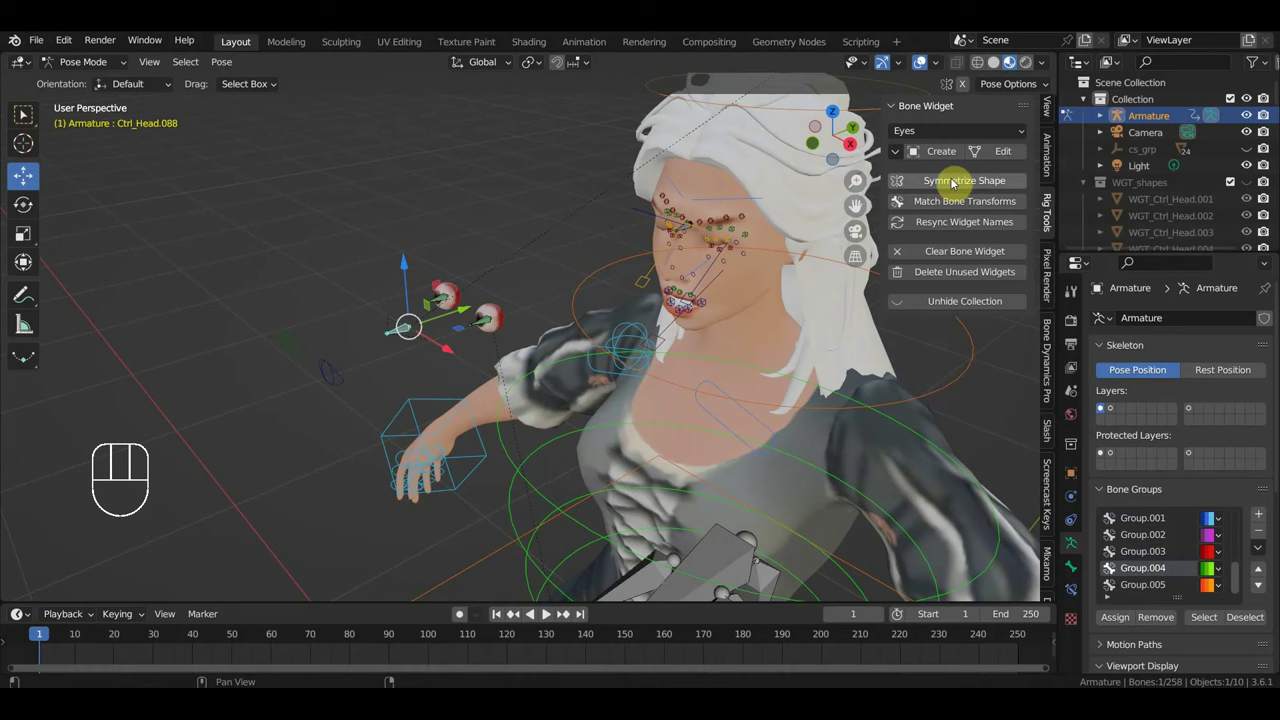
Step: Create an Eyes widget, then give the eye-corner control bone the Line widget shape
click(947, 165)
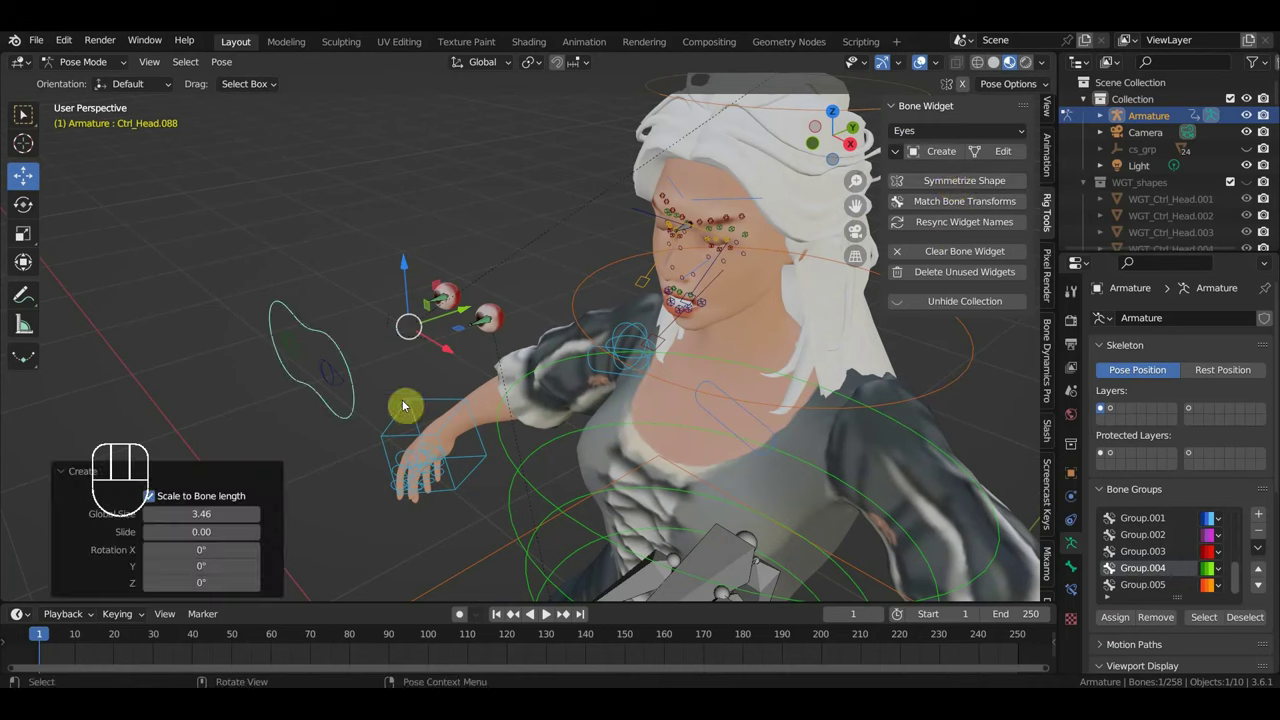
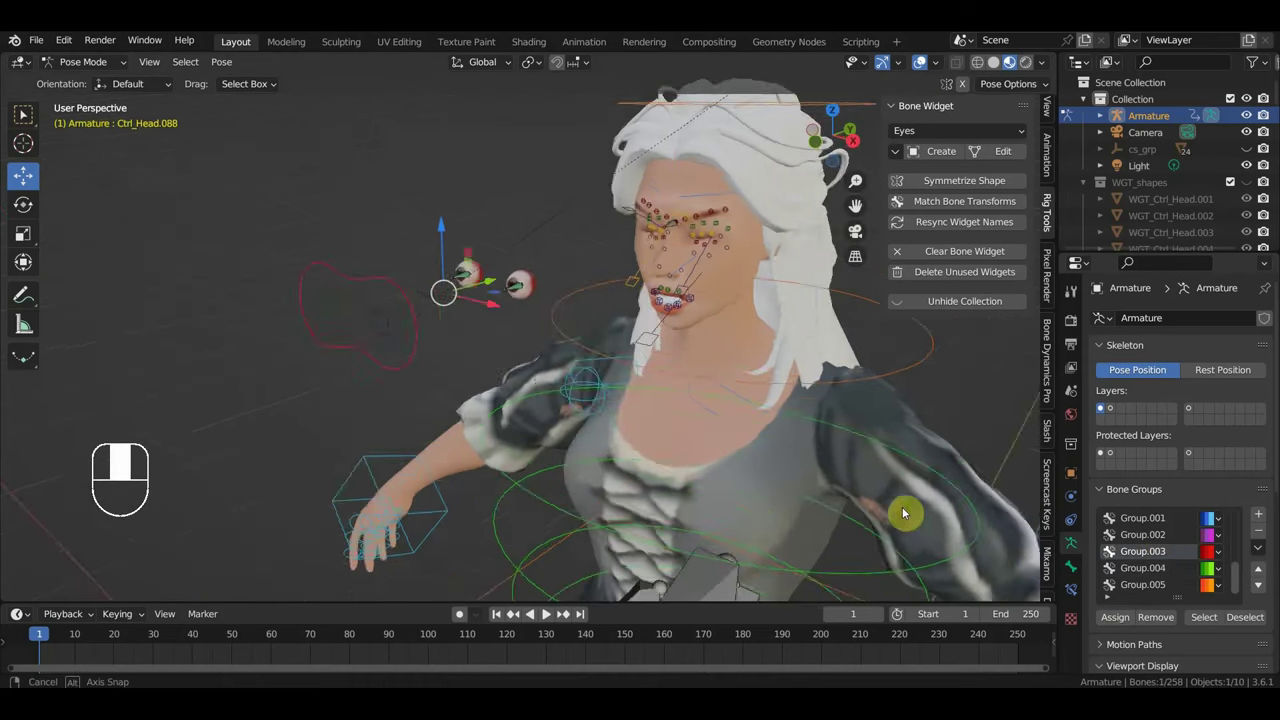
middle_click(865, 417)
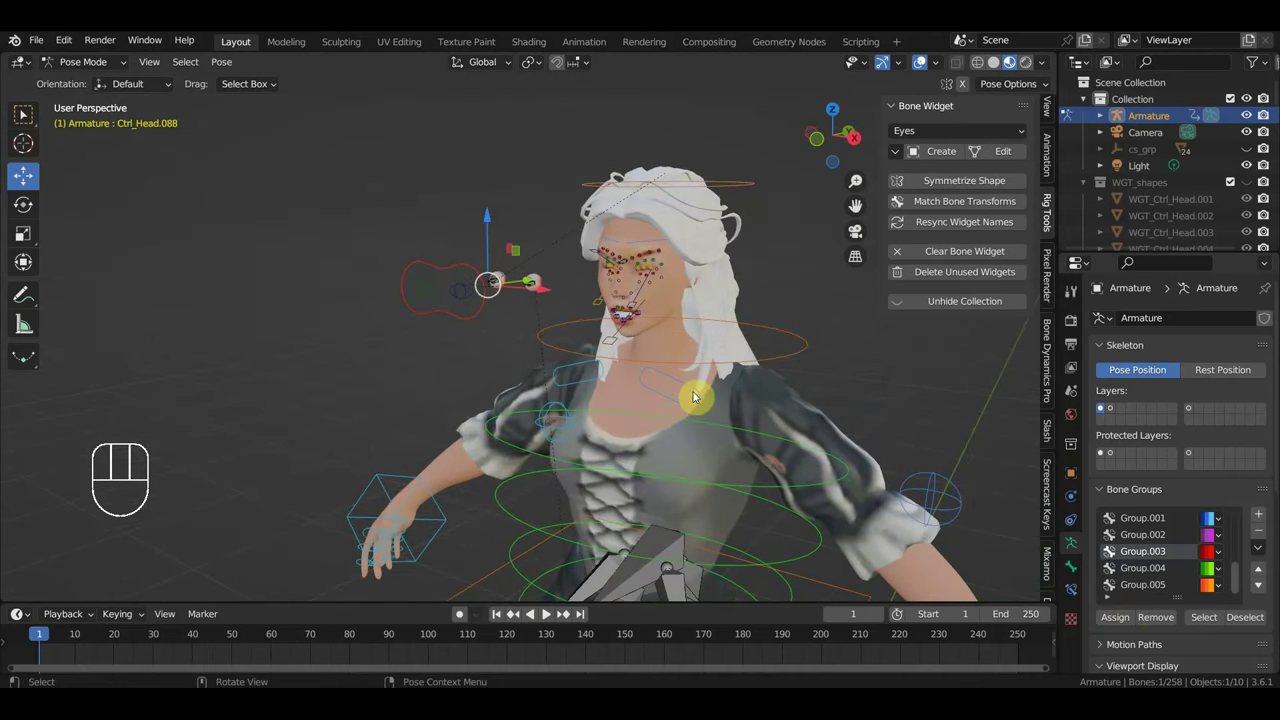
drag(691, 397, 623, 396)
middle_click(693, 298)
drag(622, 335, 641, 304)
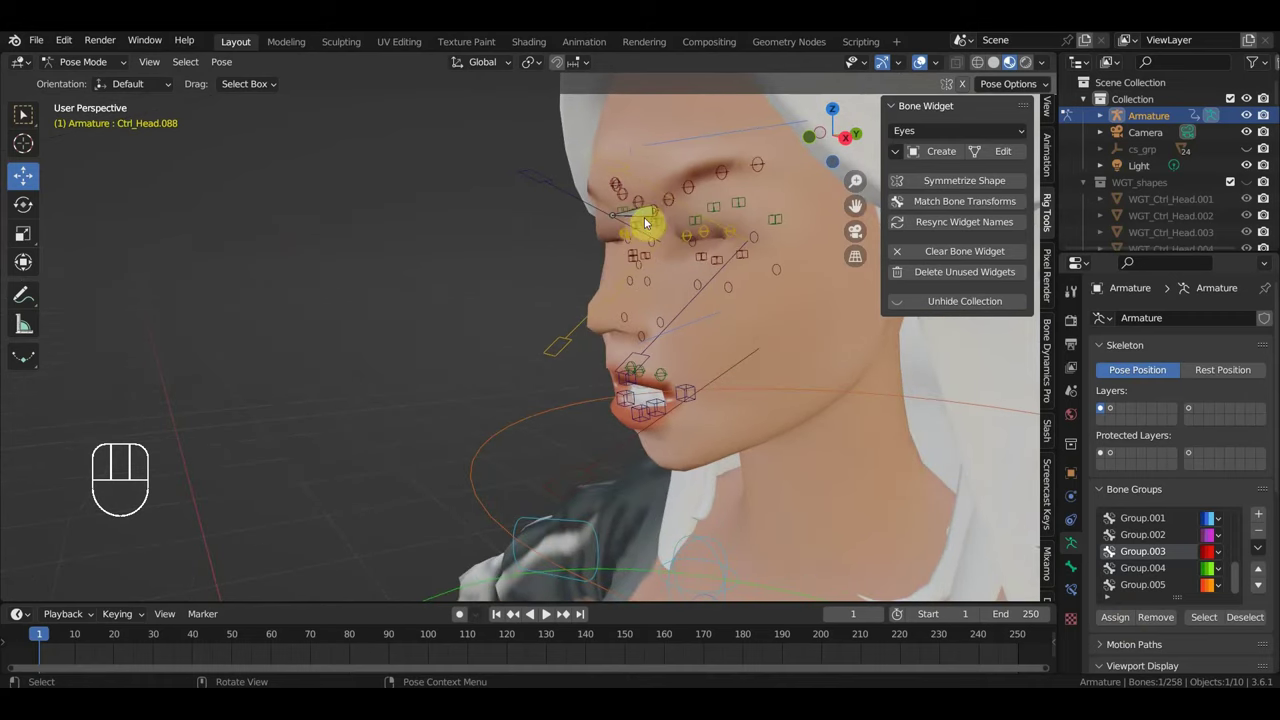
click(650, 217)
drag(930, 137, 952, 308)
click(944, 158)
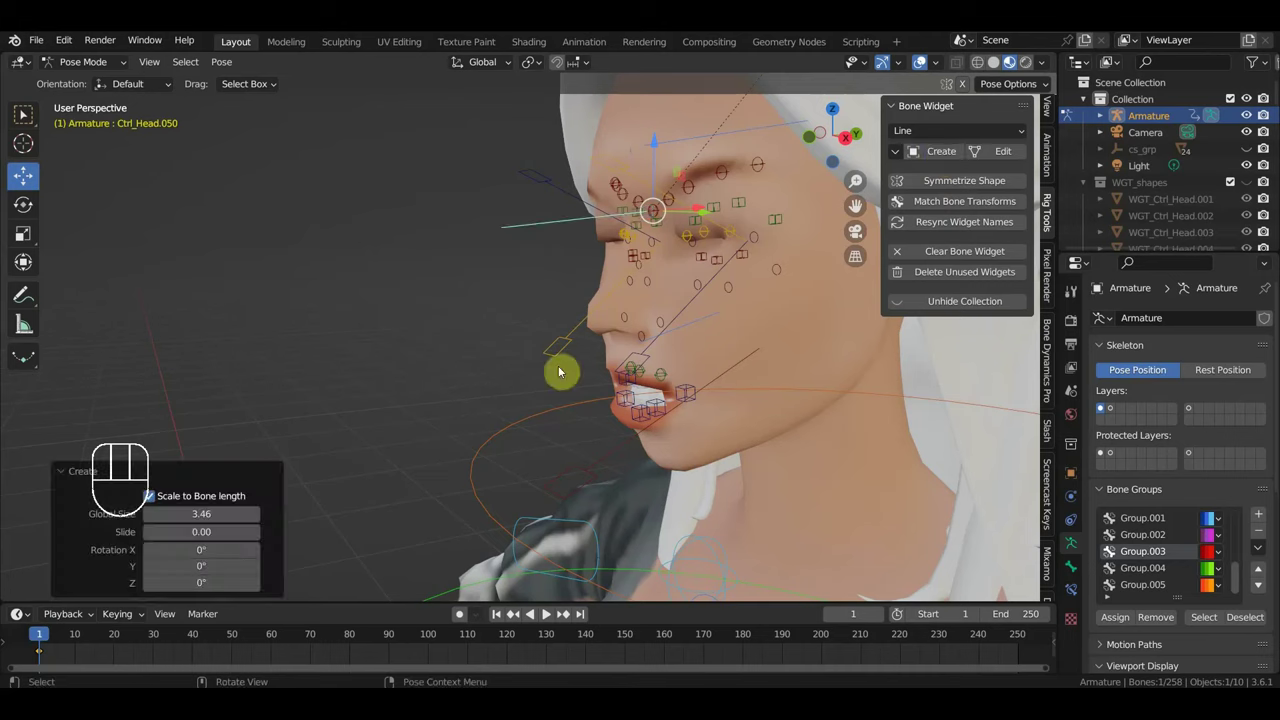
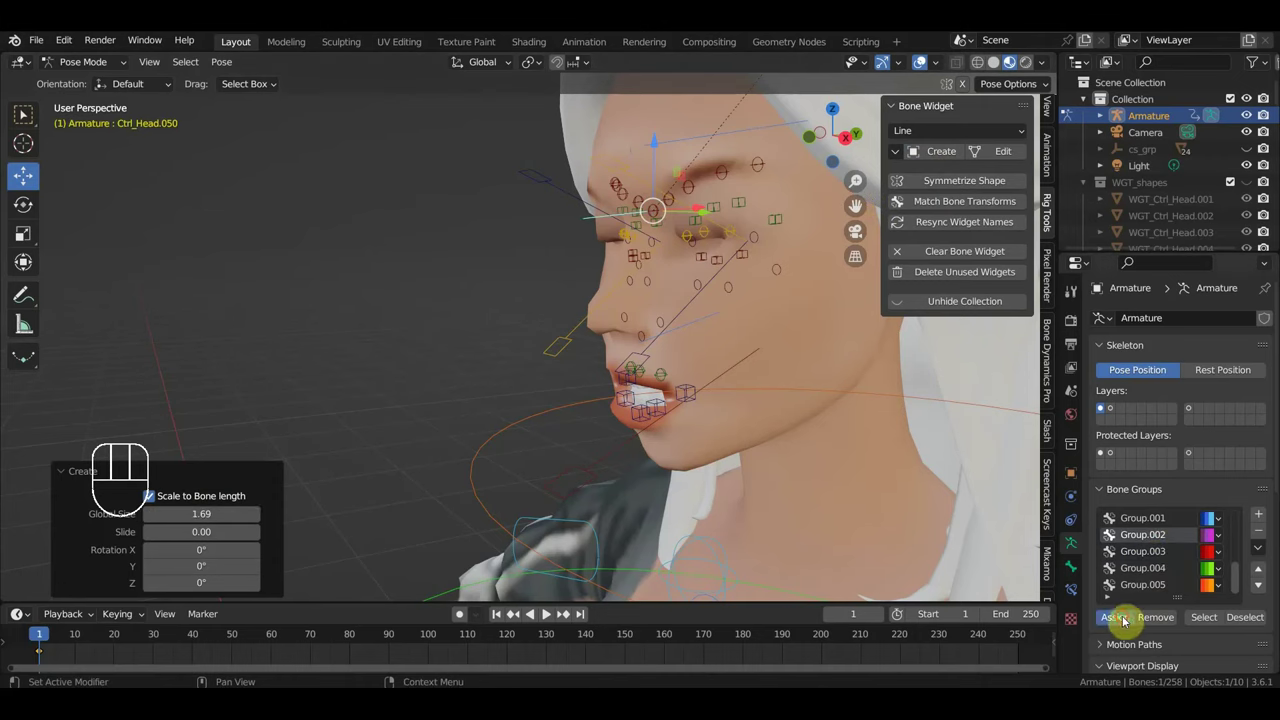
Step: Select the nose and brow control bones and assign them to the green Group.004
drag(844, 508, 895, 485)
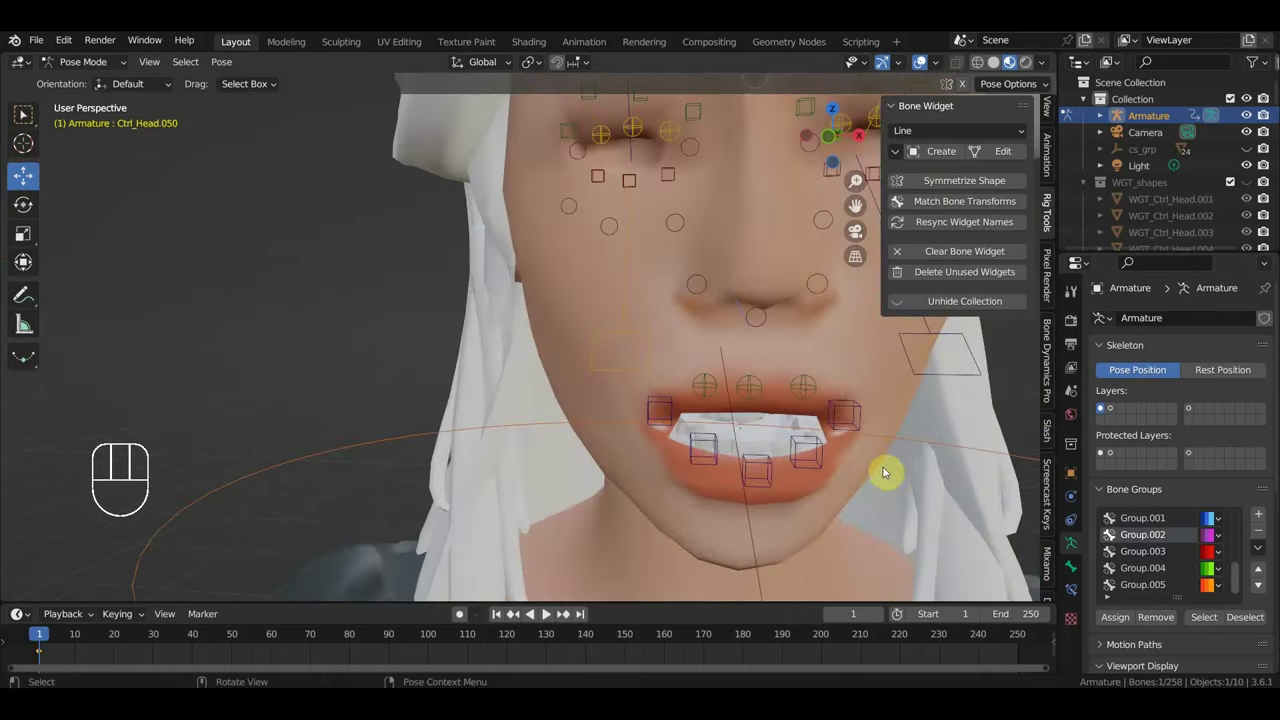
drag(675, 488, 601, 512)
click(409, 271)
drag(466, 271, 500, 277)
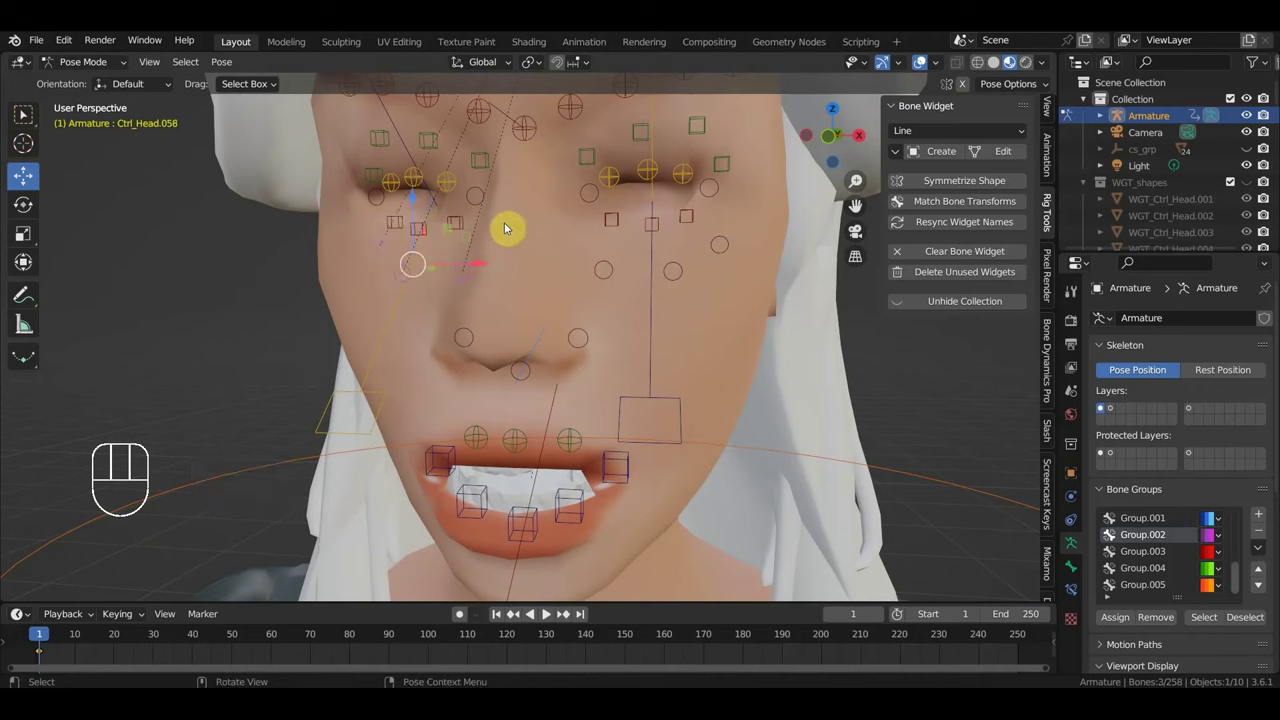
drag(685, 273, 729, 252)
click(730, 245)
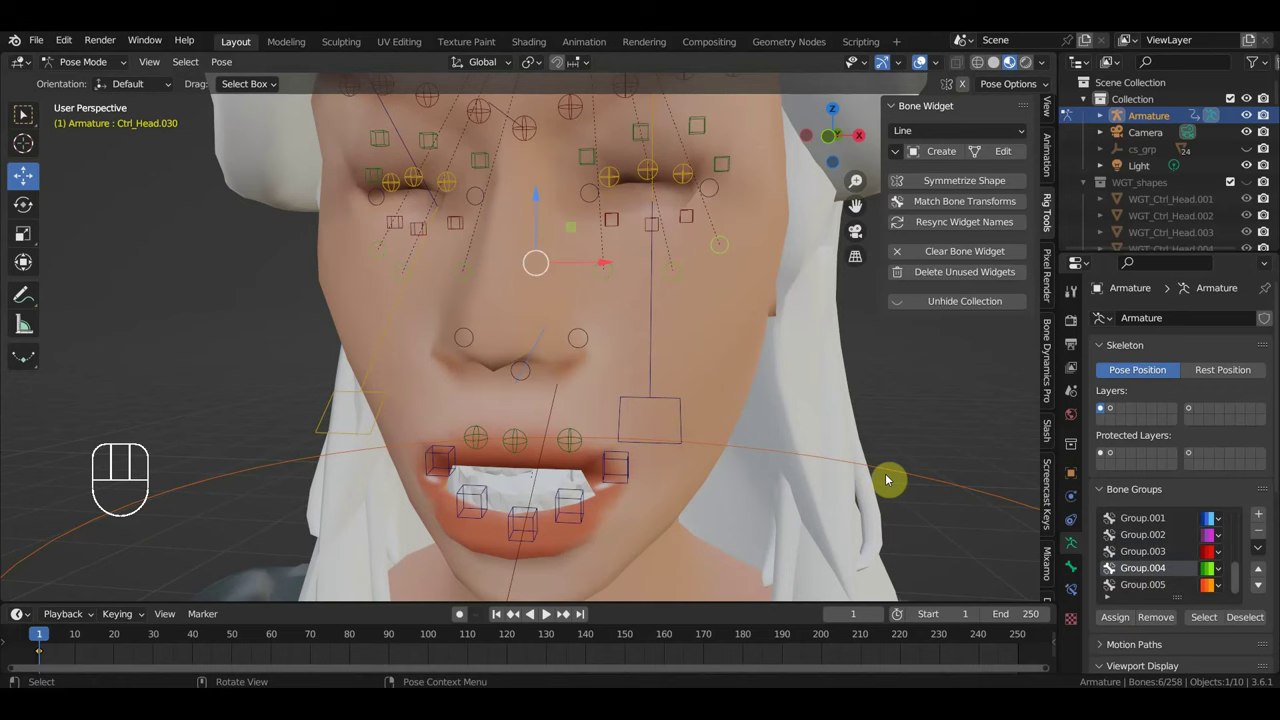
drag(1145, 564, 1130, 608)
click(1122, 624)
Step: From the right side view, select the spine control bones down the torso, Ctrl_Spine active
drag(816, 492, 850, 485)
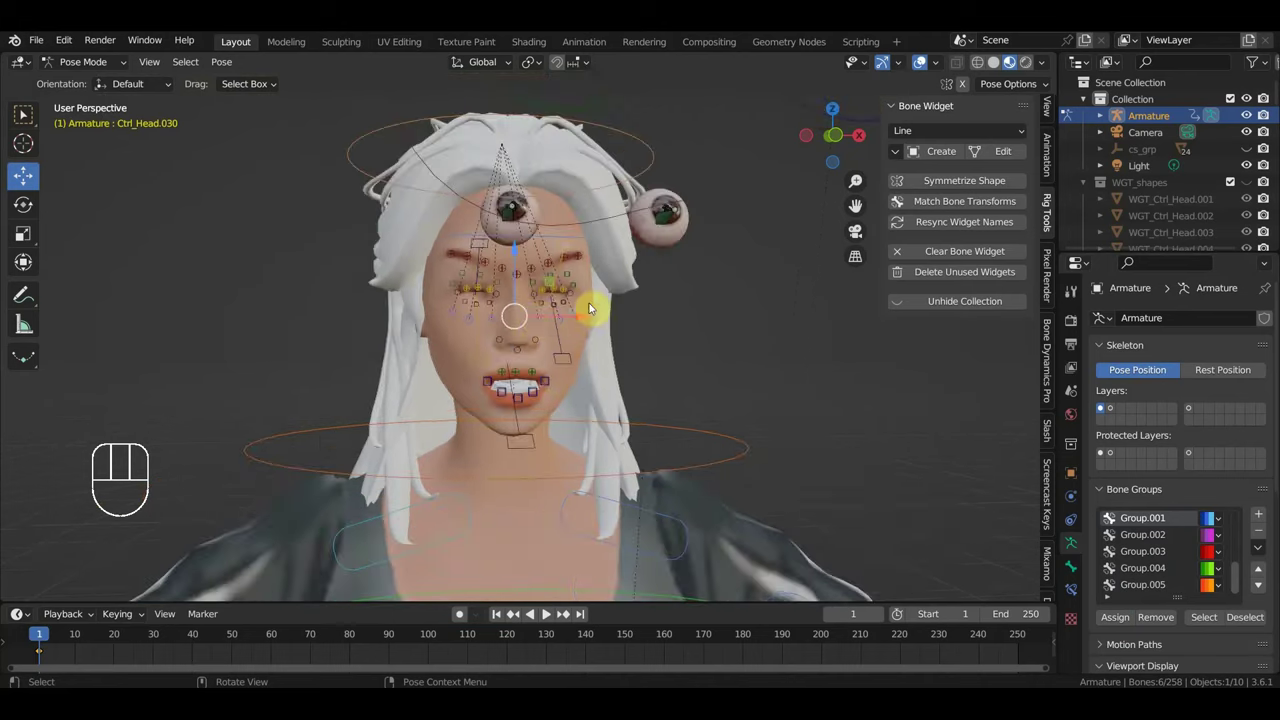
drag(596, 343, 526, 351)
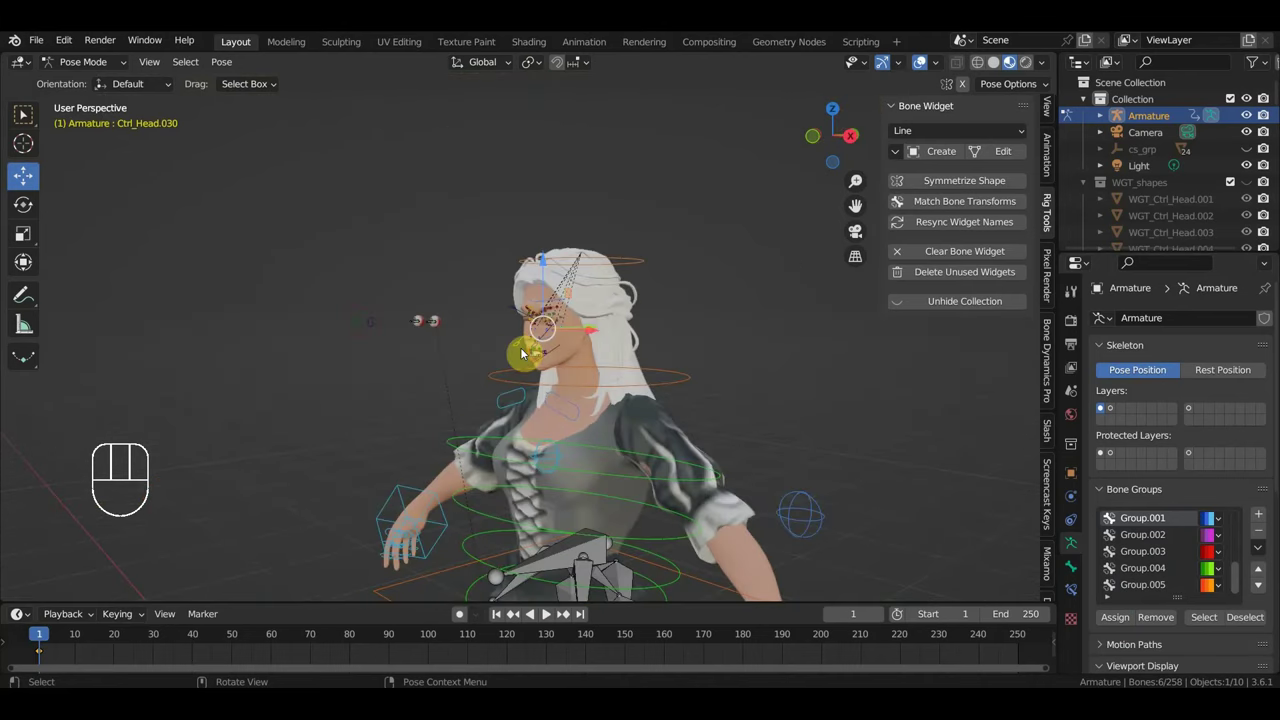
key(KP_3)
drag(592, 388, 596, 363)
drag(733, 452, 695, 315)
drag(659, 354, 564, 369)
click(531, 294)
click(528, 364)
click(528, 441)
drag(521, 509, 613, 483)
Step: Select the skirt control bone chain and add it to the active bone group
drag(609, 483, 457, 496)
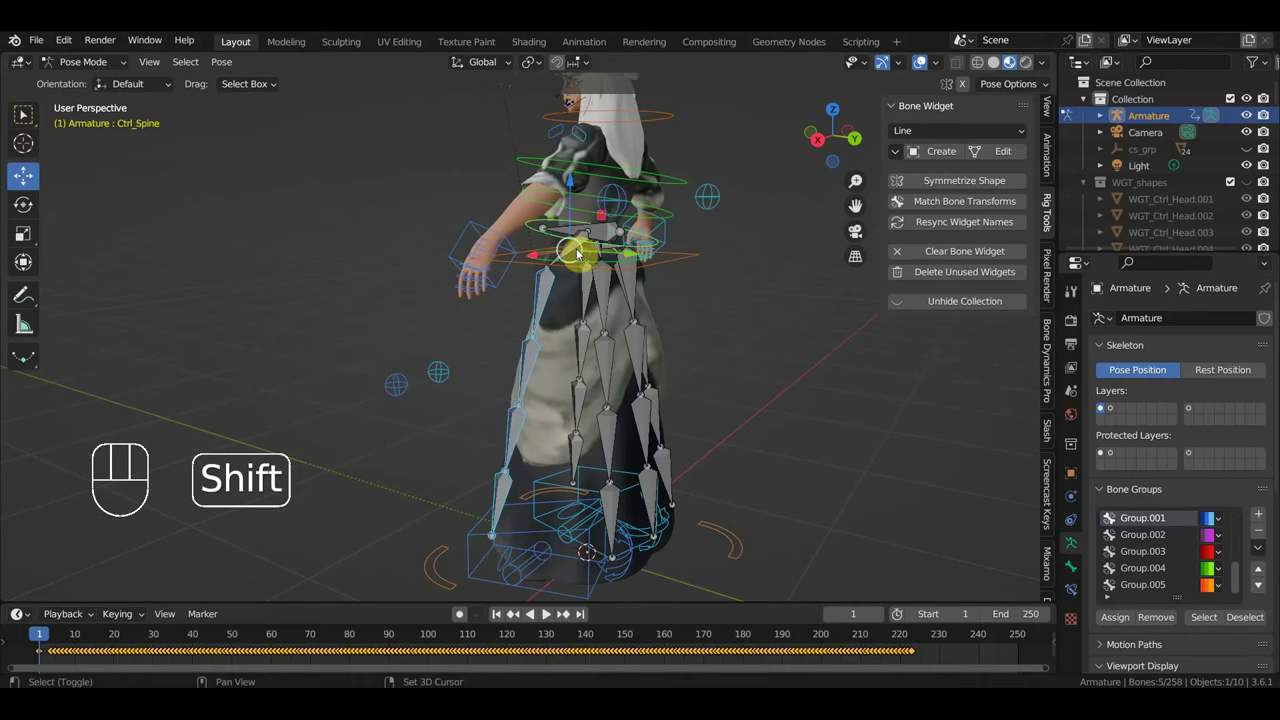
middle_click(525, 286)
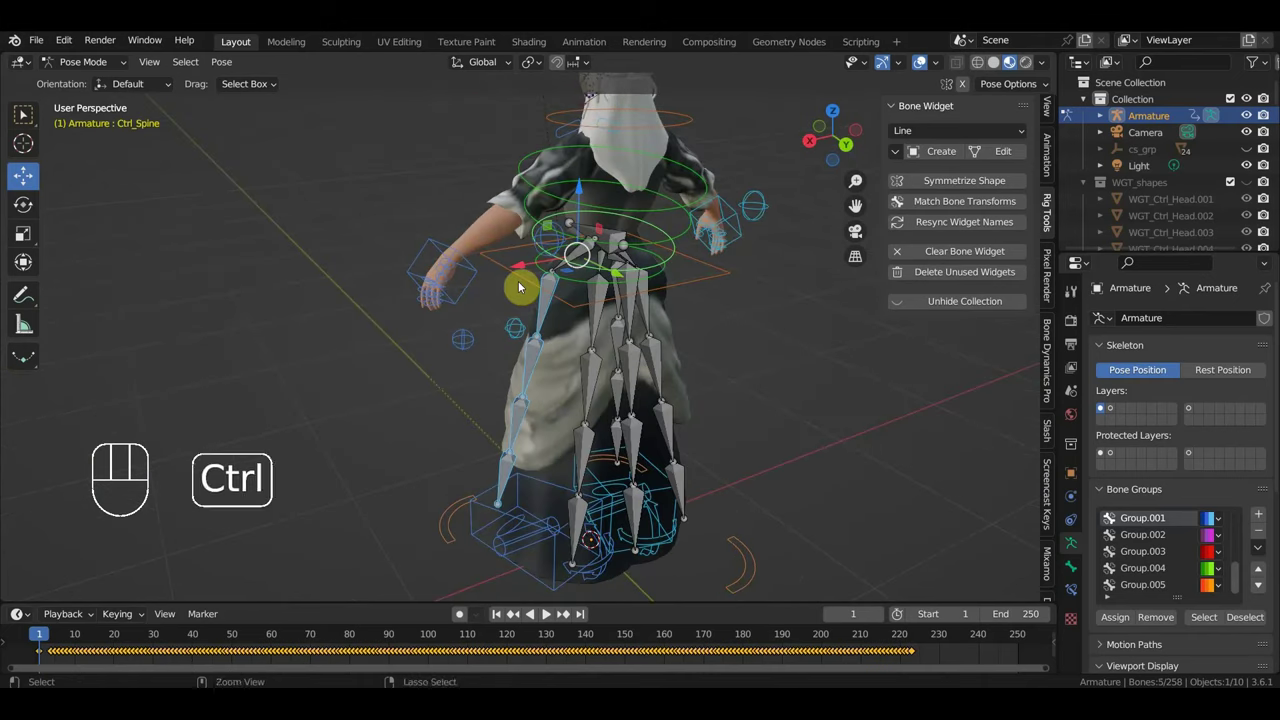
key(ctrl+z)
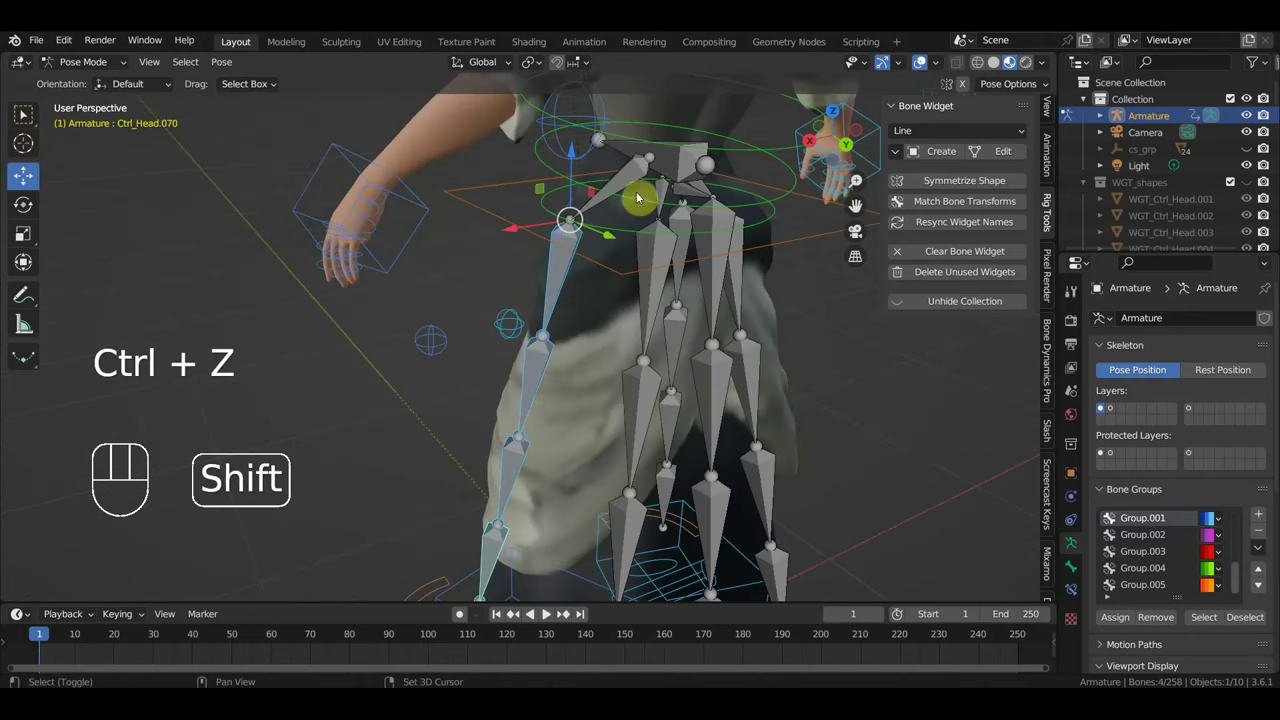
click(626, 185)
click(663, 199)
drag(660, 245, 657, 355)
drag(633, 525, 680, 514)
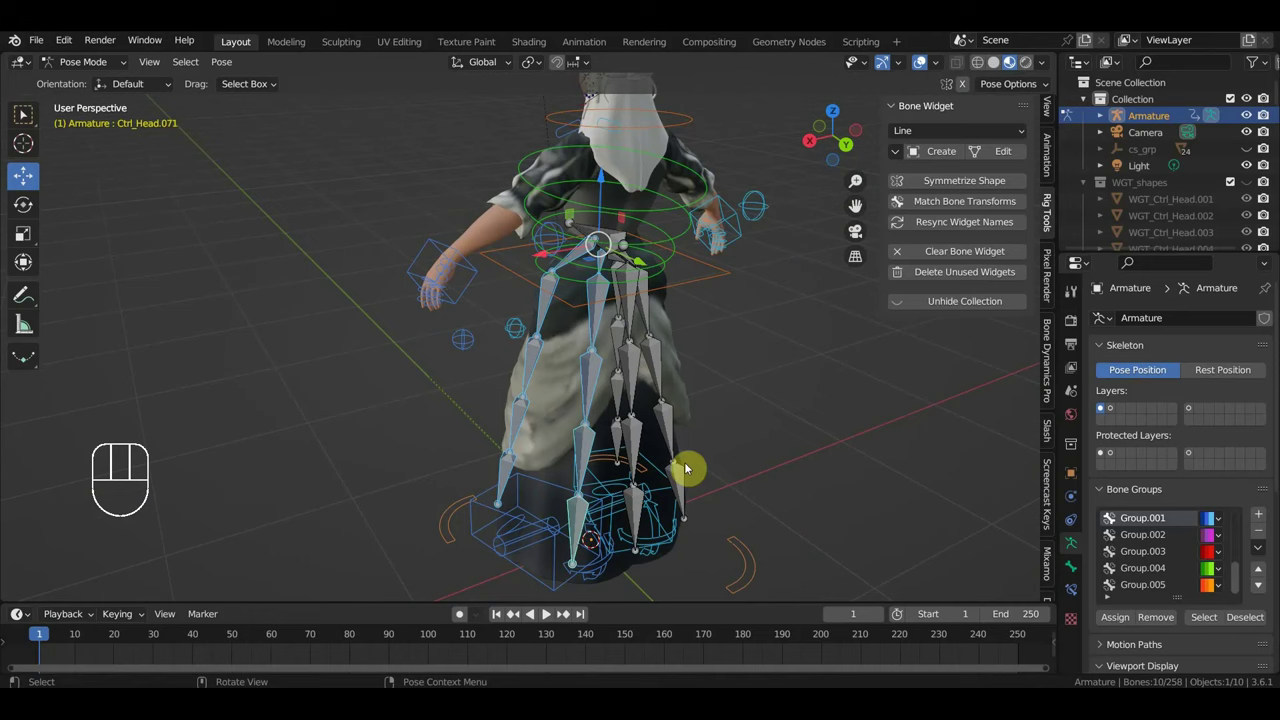
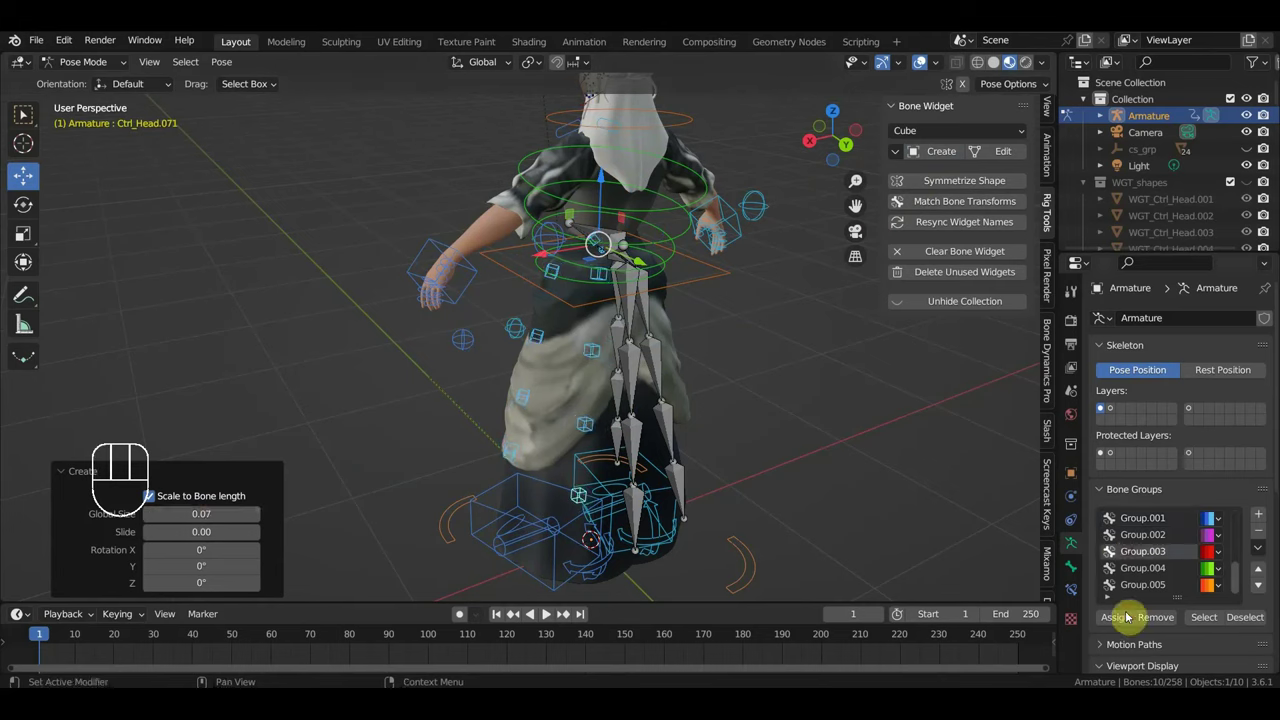
click(1126, 620)
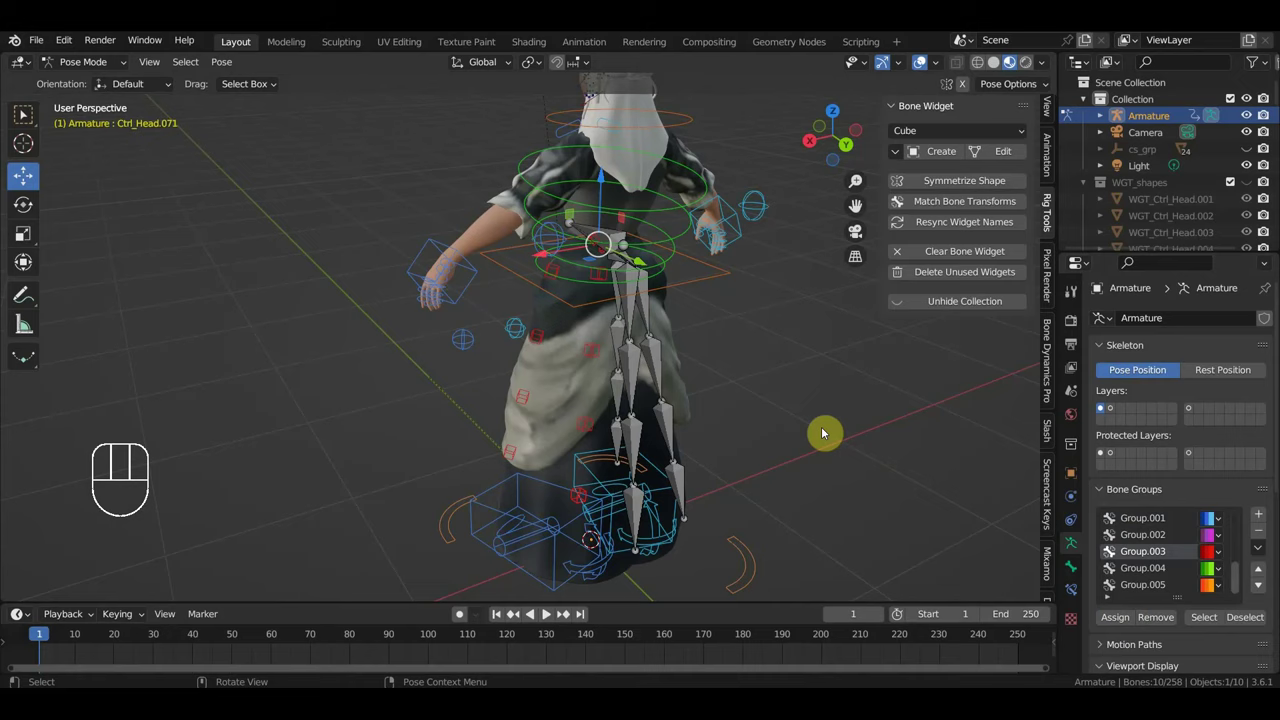
Step: Shift-select further skirt, leg and arm control bones for the next bone group
drag(728, 407, 635, 396)
click(585, 323)
click(605, 260)
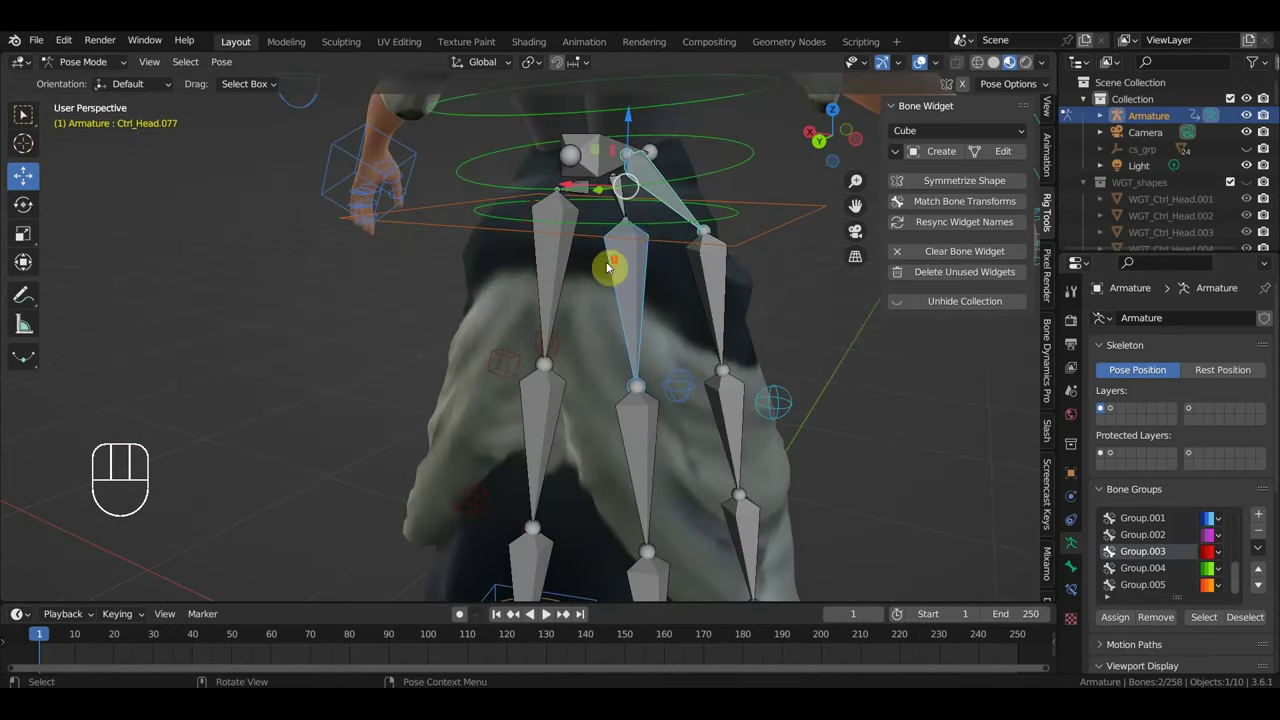
click(629, 204)
drag(719, 286, 721, 302)
drag(783, 528, 716, 528)
click(659, 540)
drag(552, 393, 558, 469)
click(559, 475)
click(554, 569)
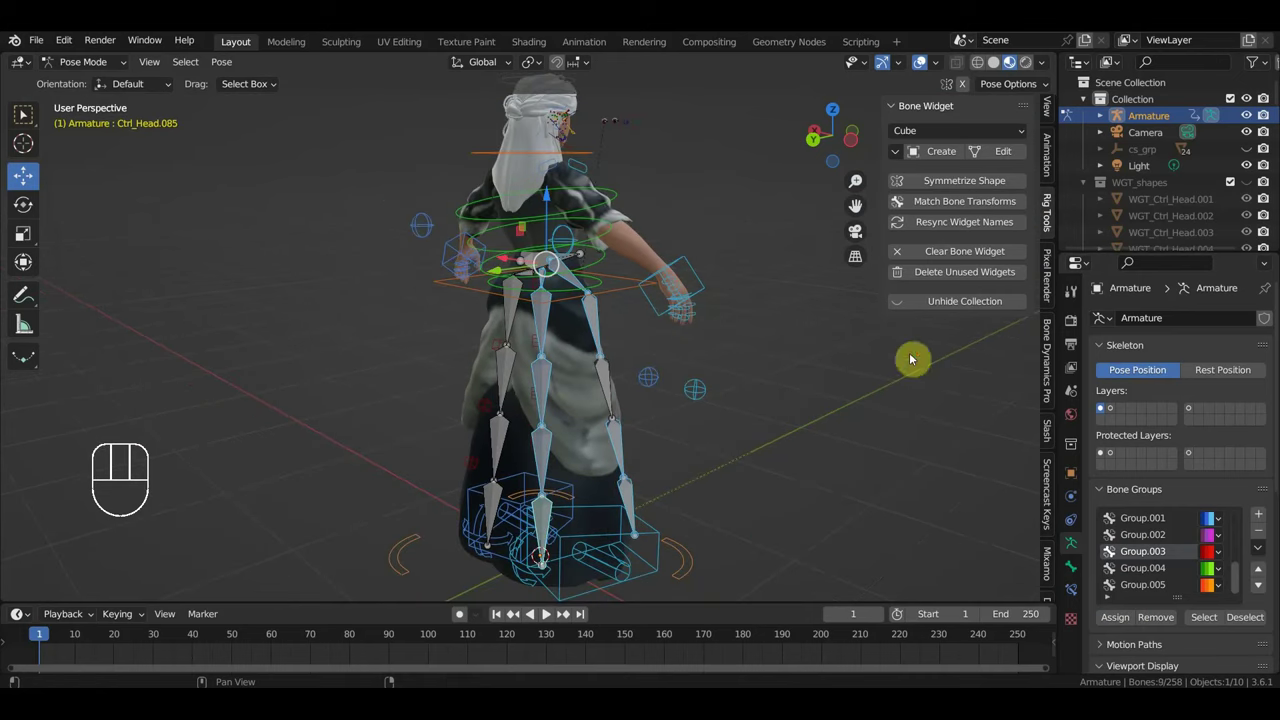
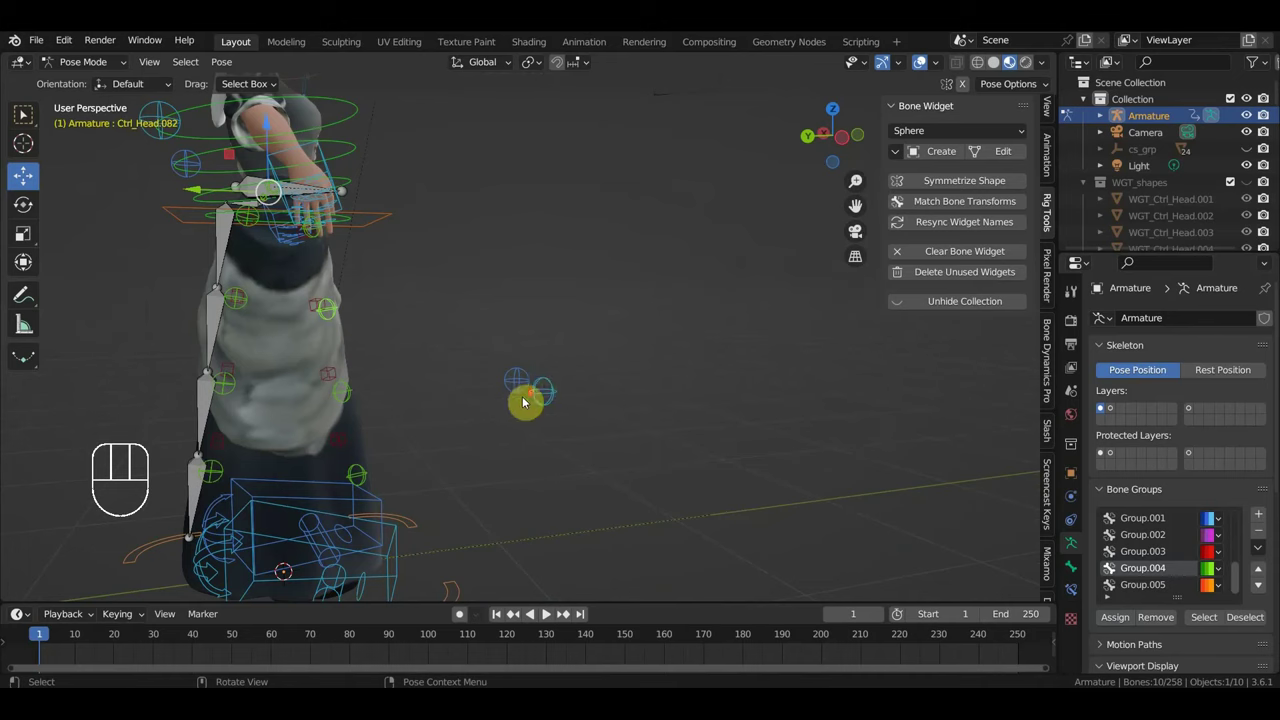
Step: Select the hand control bone and choose the Finger widget shape for it
drag(611, 411, 646, 405)
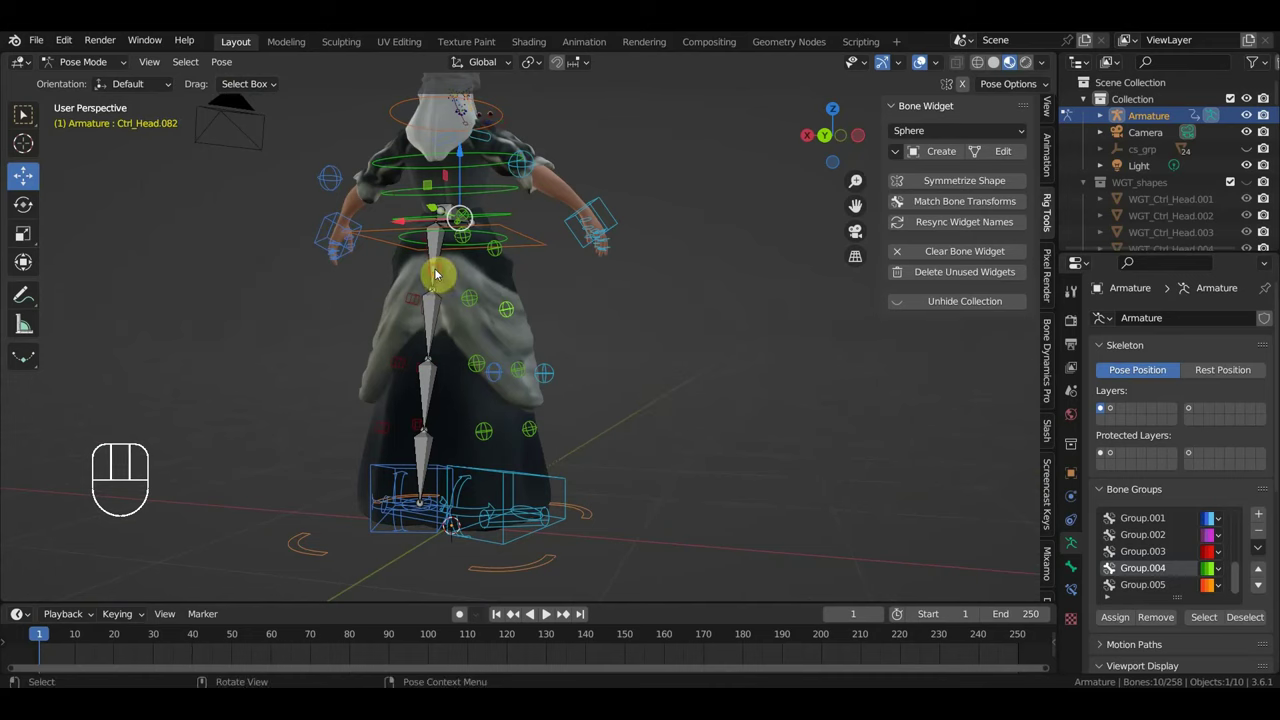
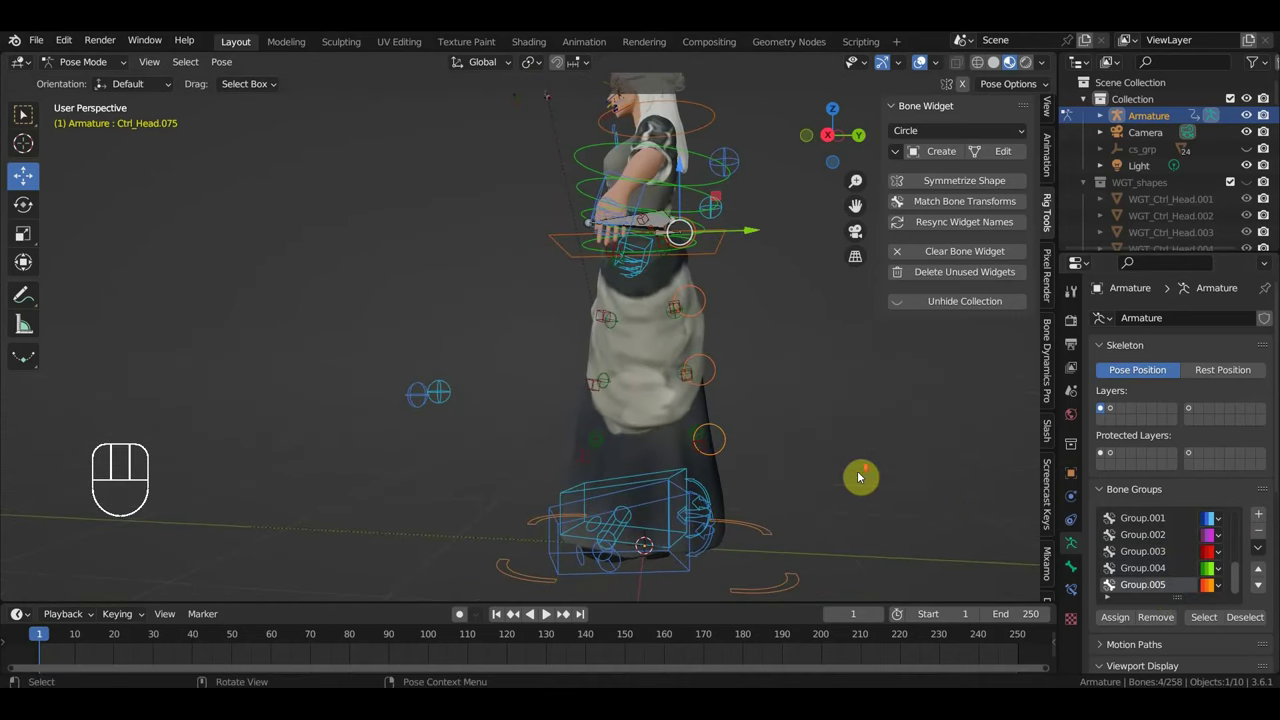
drag(861, 475, 962, 490)
drag(848, 504, 830, 551)
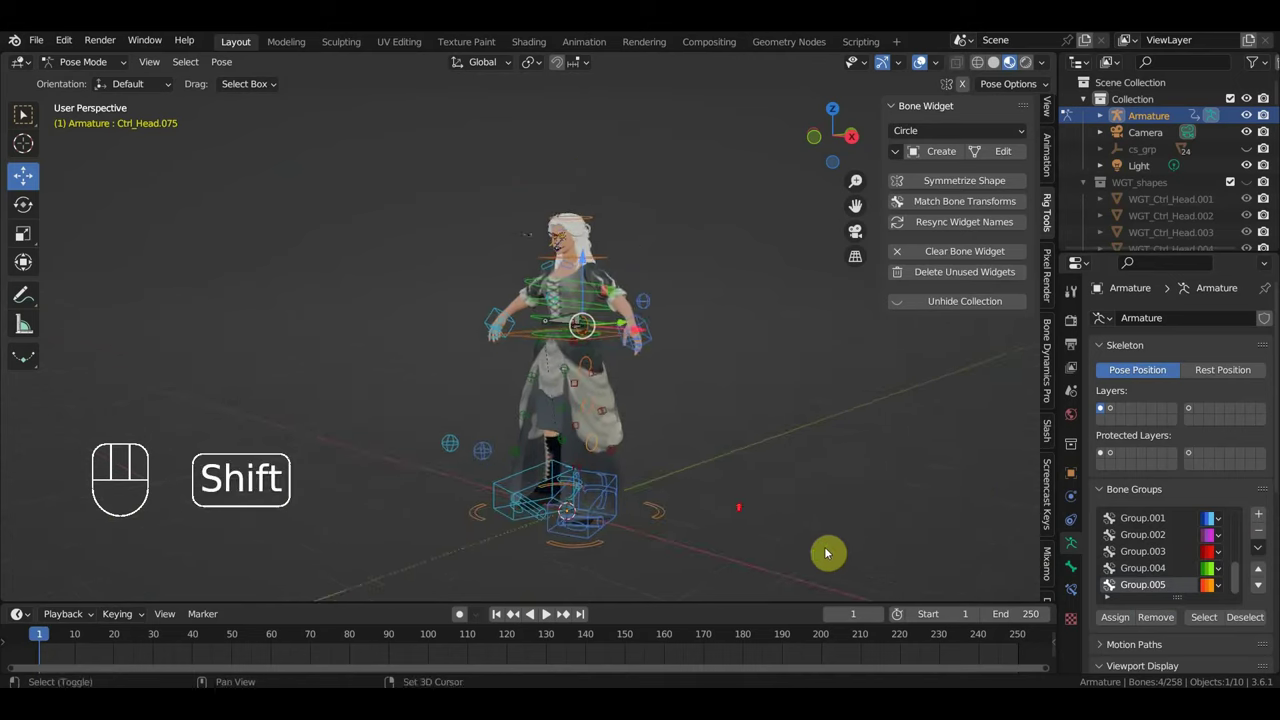
drag(728, 451, 718, 457)
click(623, 286)
middle_click(682, 329)
drag(675, 351, 570, 381)
drag(538, 394, 552, 424)
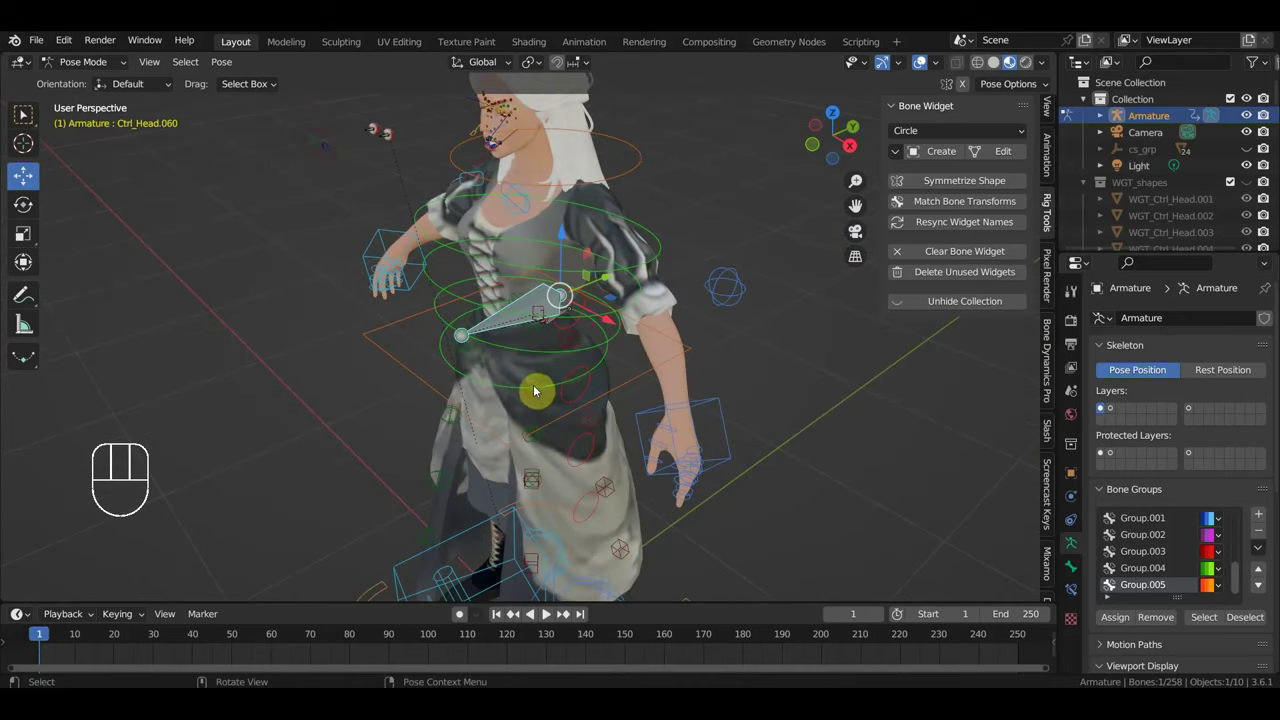
drag(948, 138, 940, 229)
drag(956, 154, 930, 194)
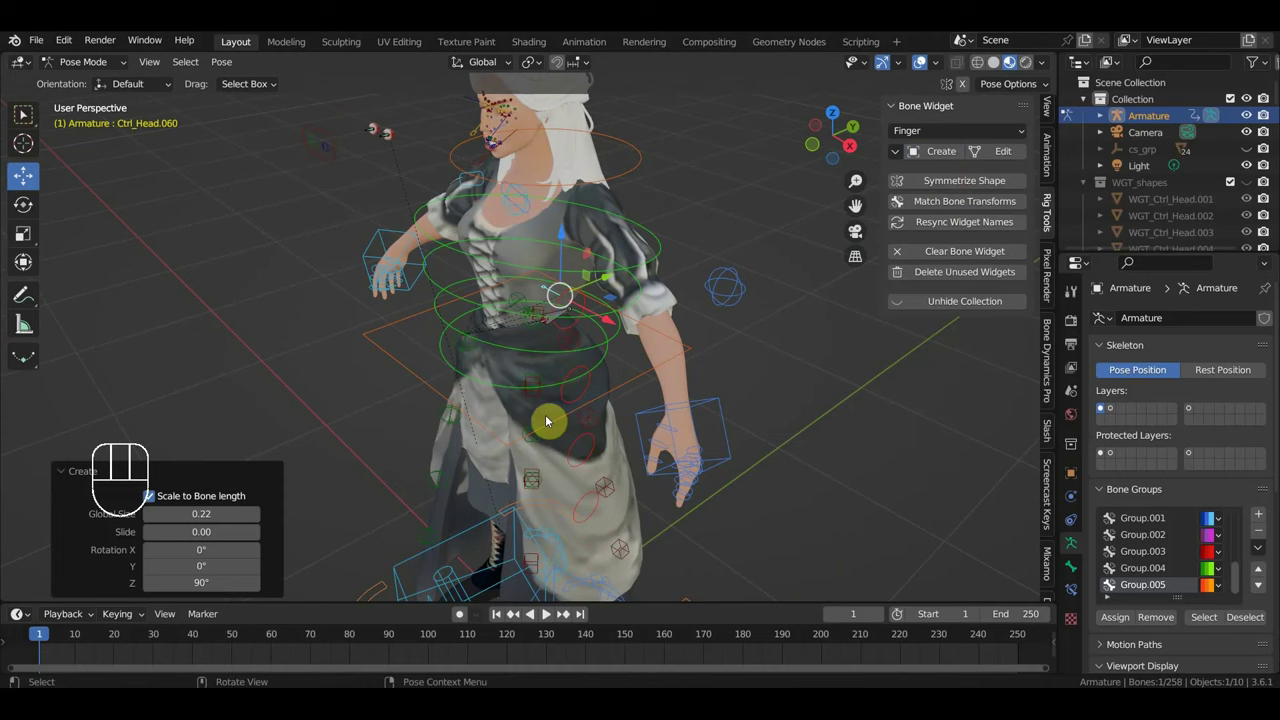
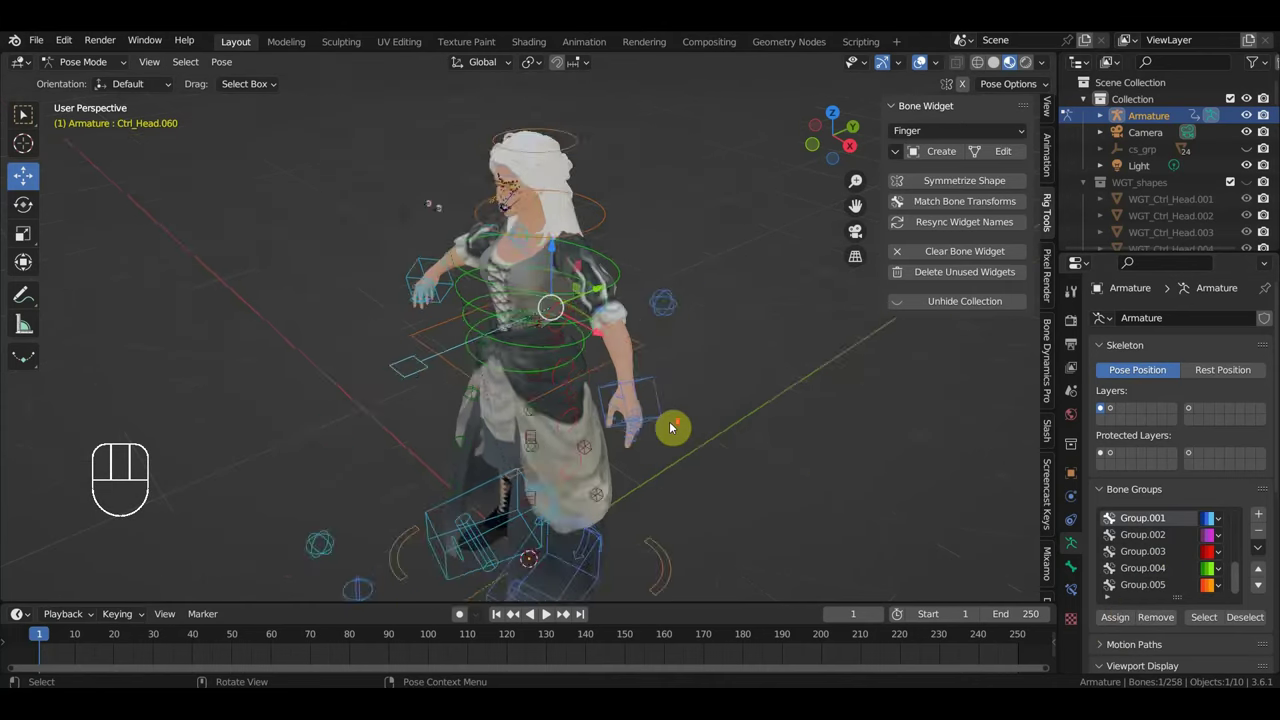
Step: In right side view, select a hair control bone and start rotating it to test the bend
drag(783, 391, 804, 379)
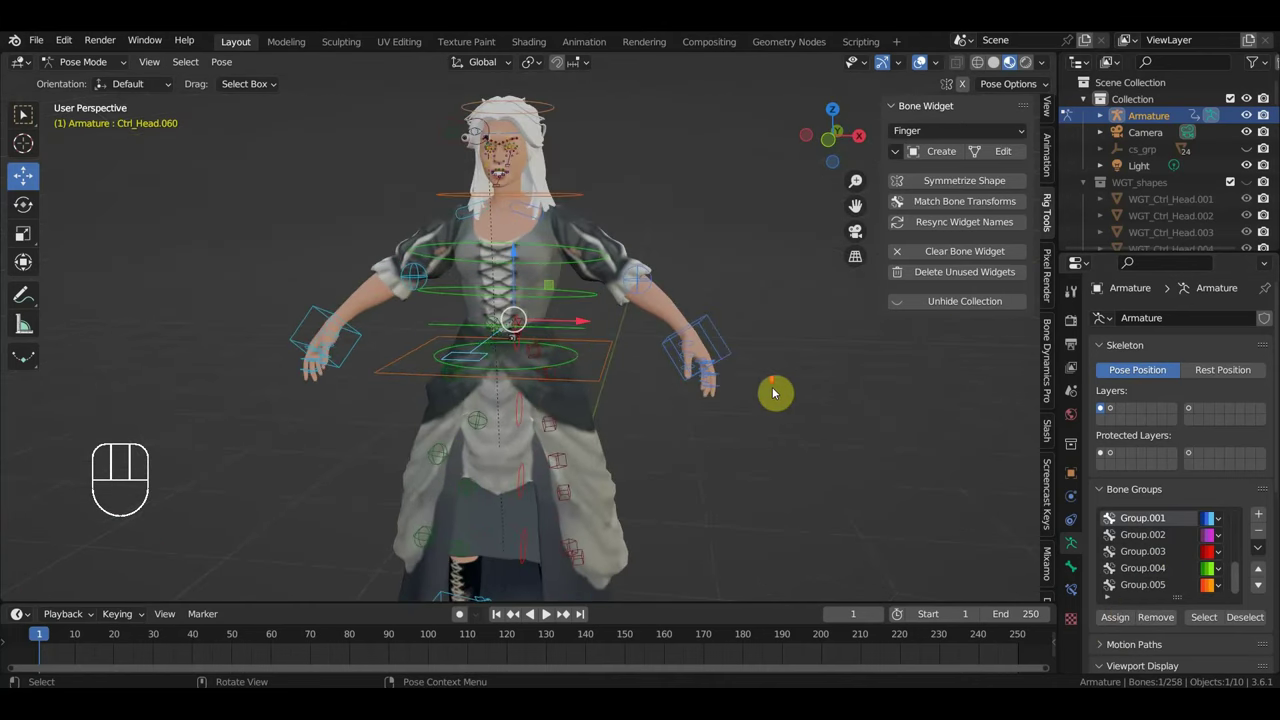
key(KP_3)
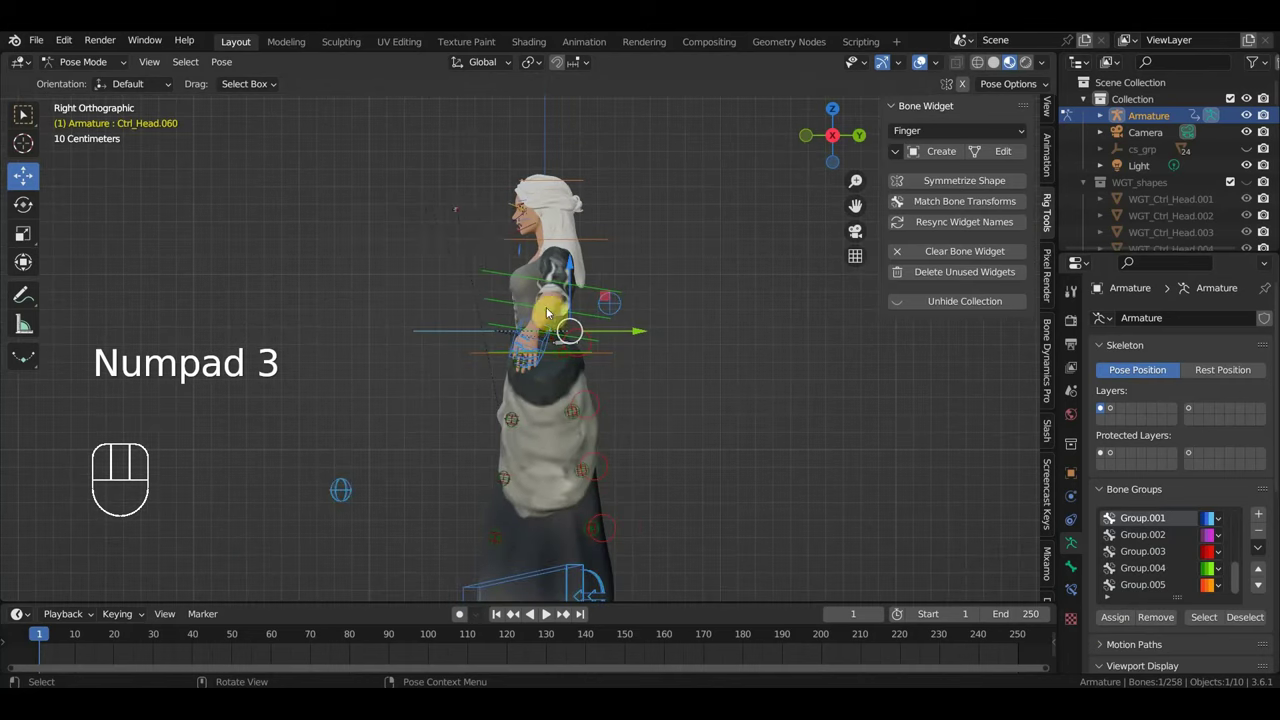
drag(432, 215, 441, 224)
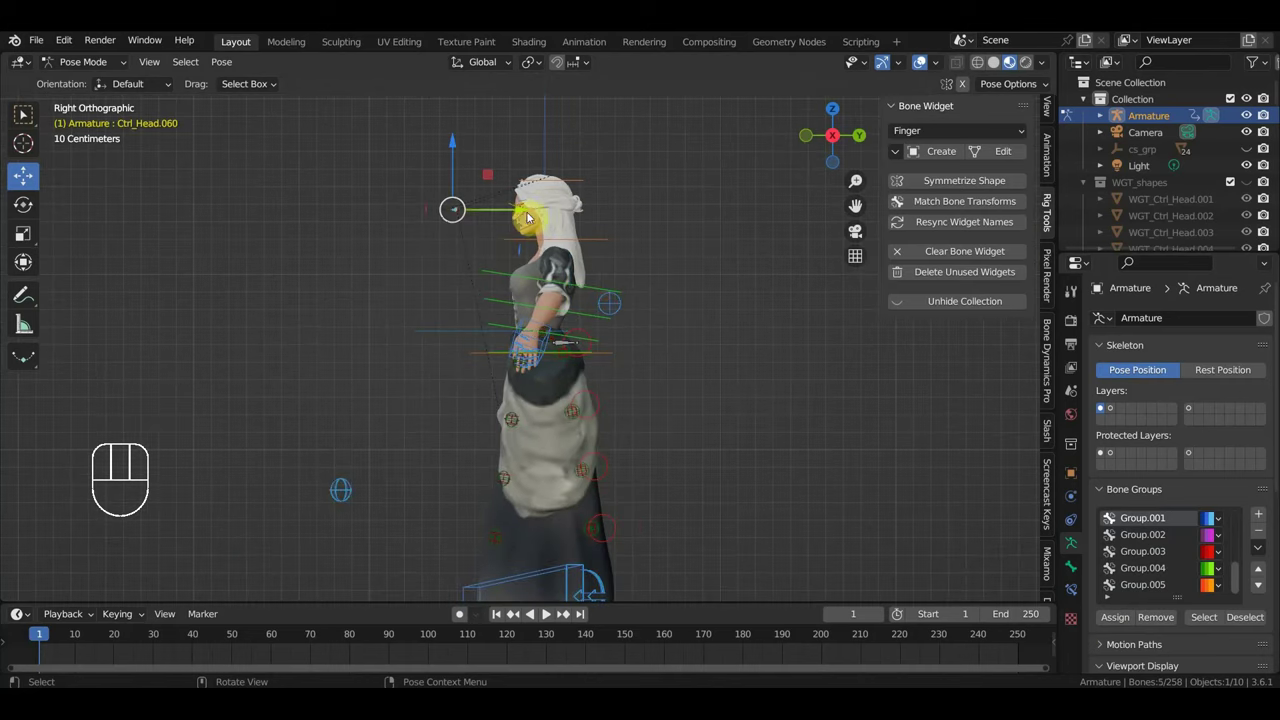
drag(530, 213, 599, 261)
drag(688, 249, 612, 468)
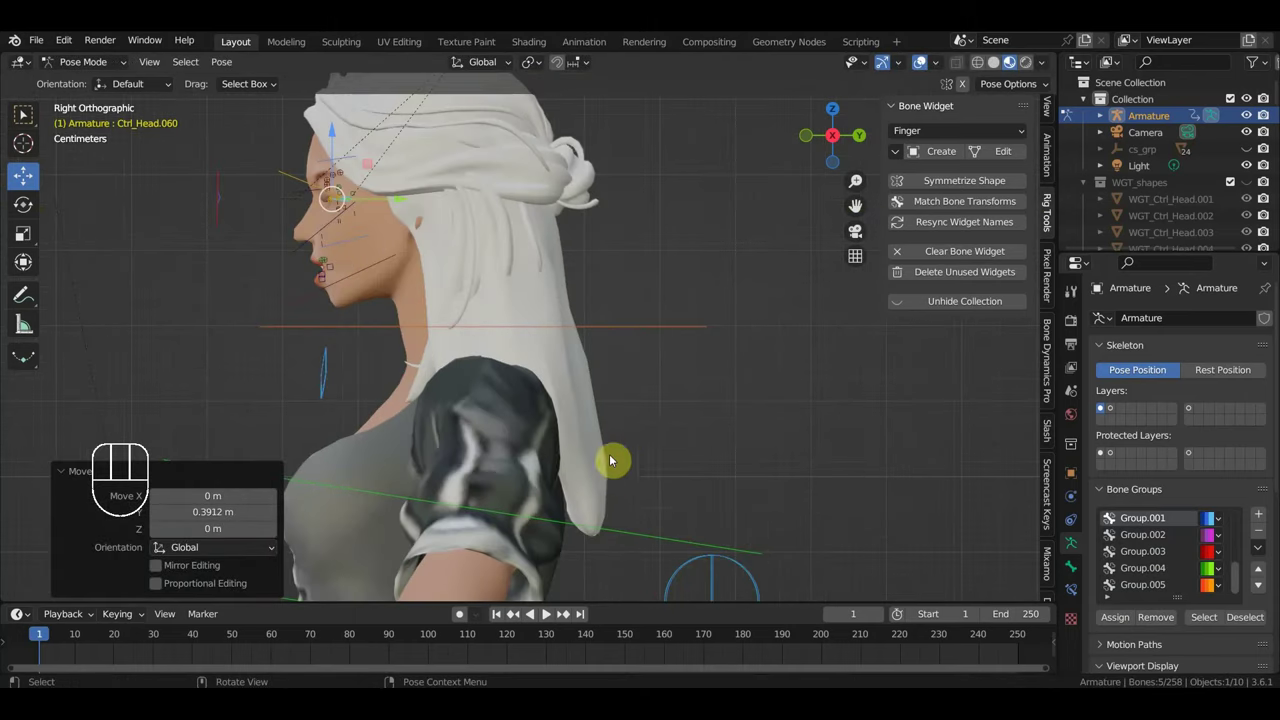
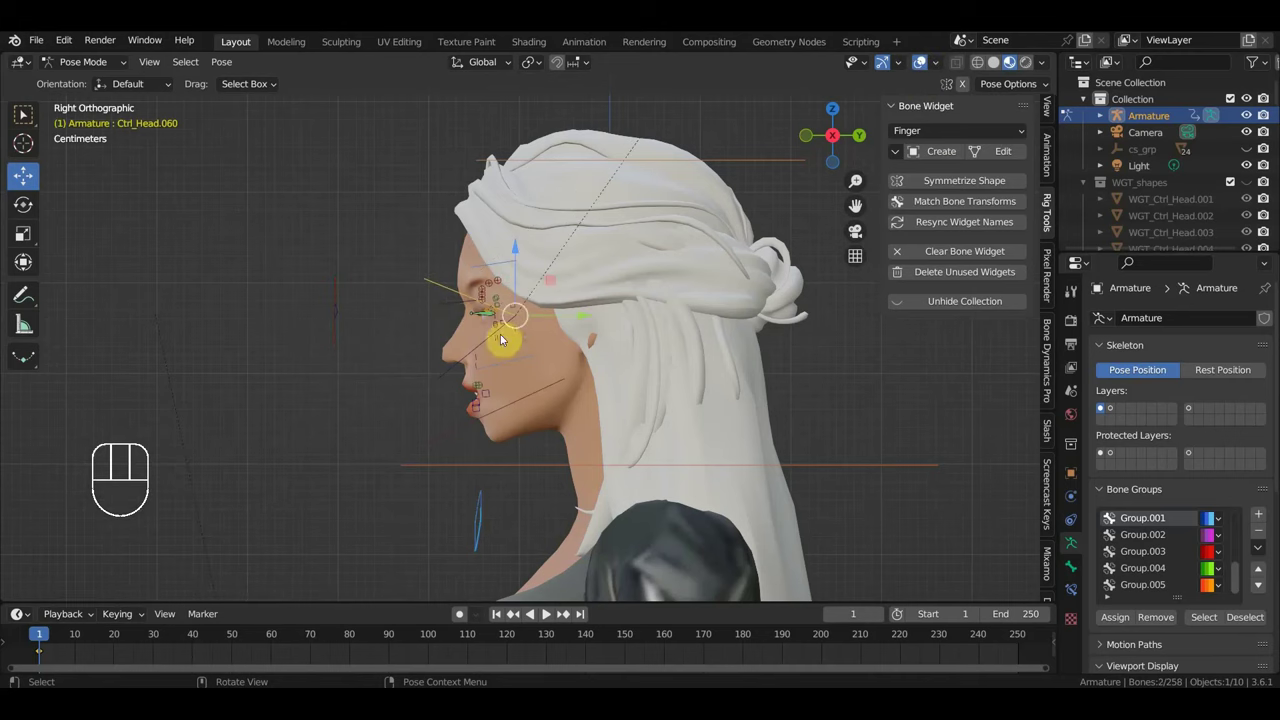
key(r)
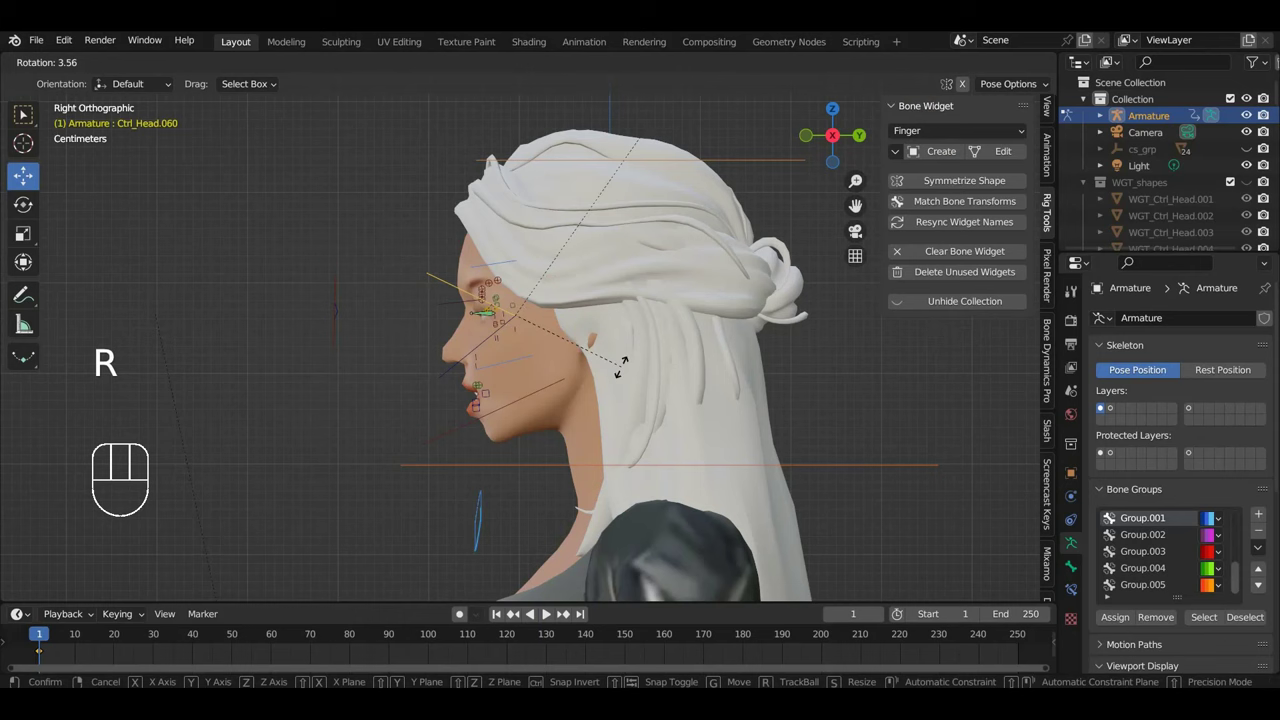
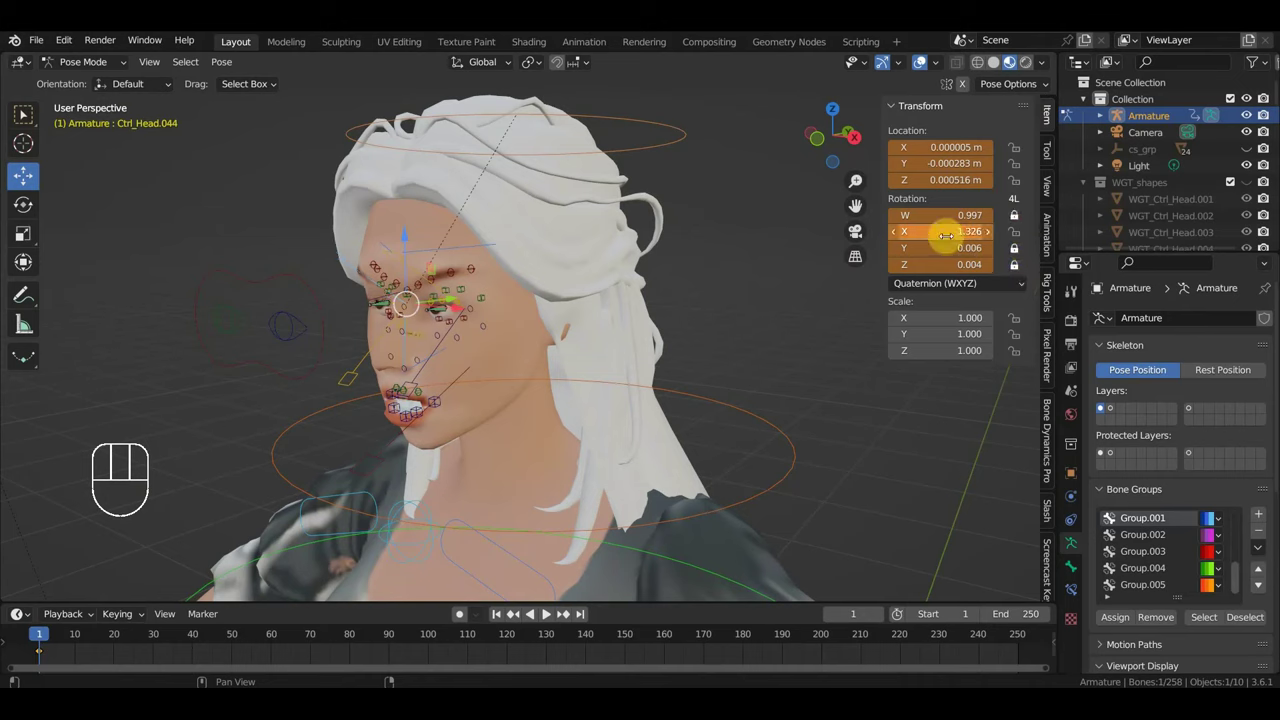
Step: Give Ctrl_Head.016 the mirrored tilt, then test-rotate Ctrl_Head.001 and clear it back to rest
key(ctrl+z)
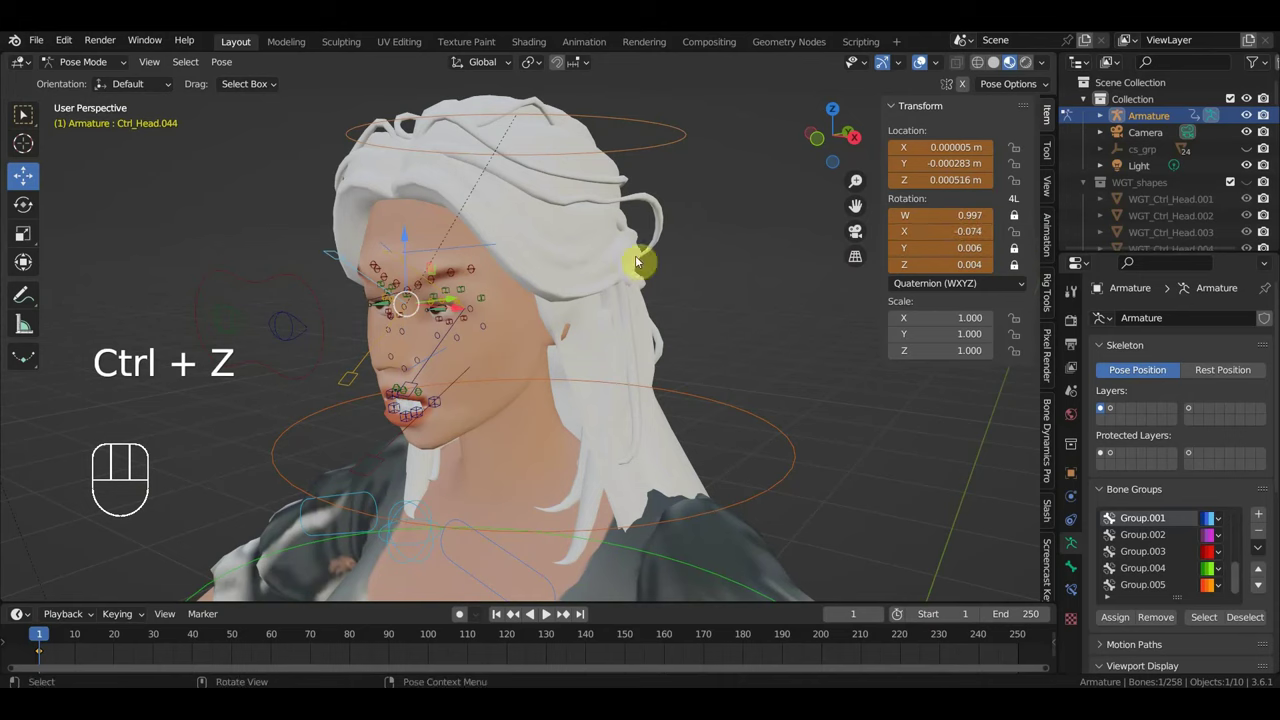
click(364, 365)
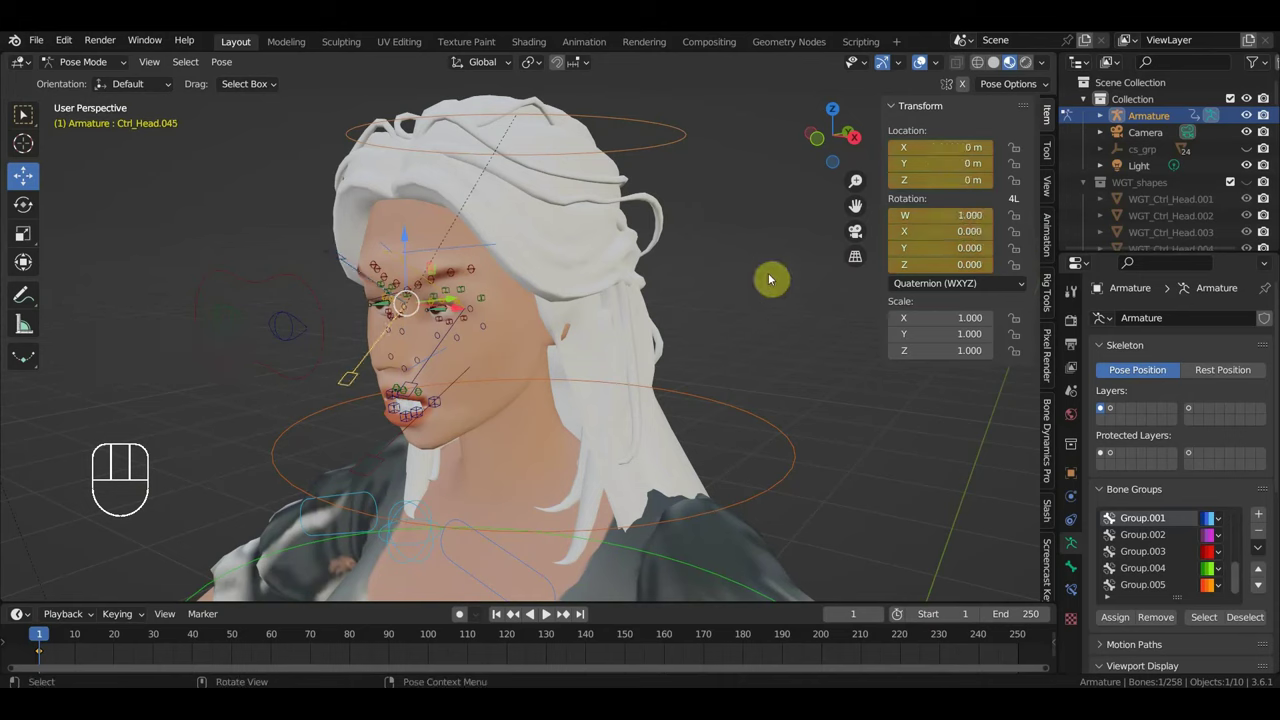
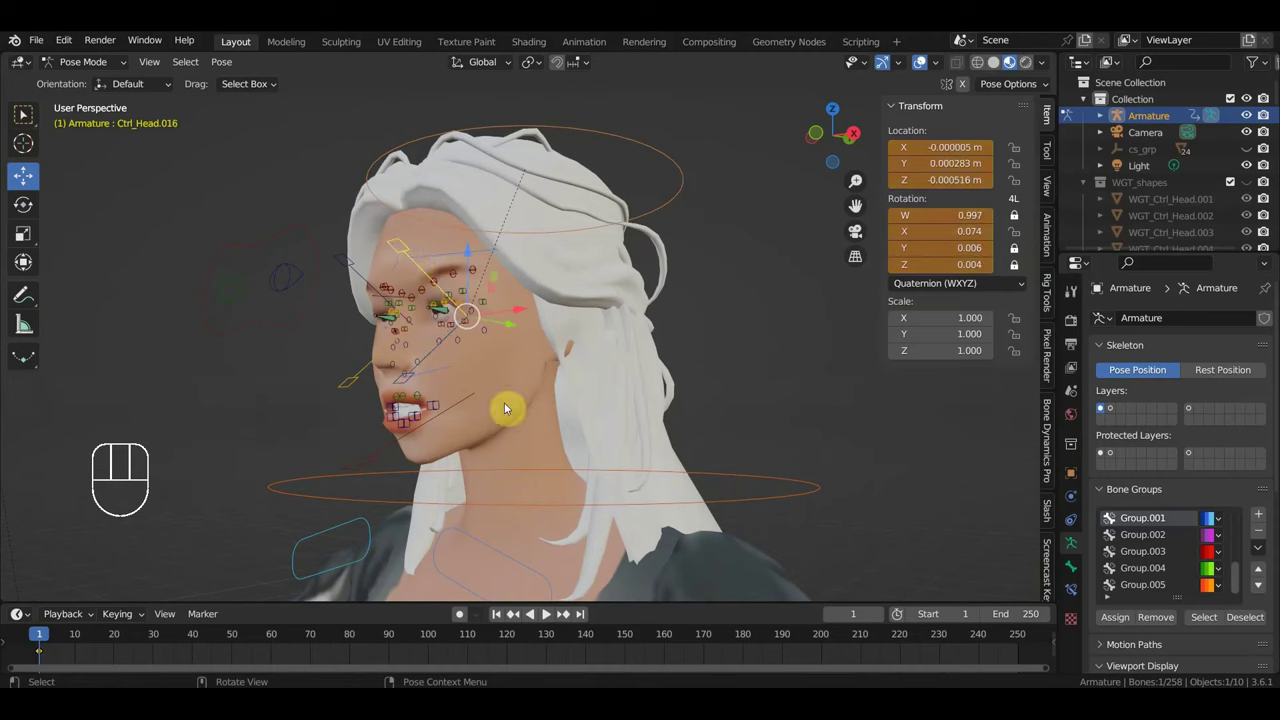
click(461, 410)
drag(554, 412, 620, 421)
key(r)
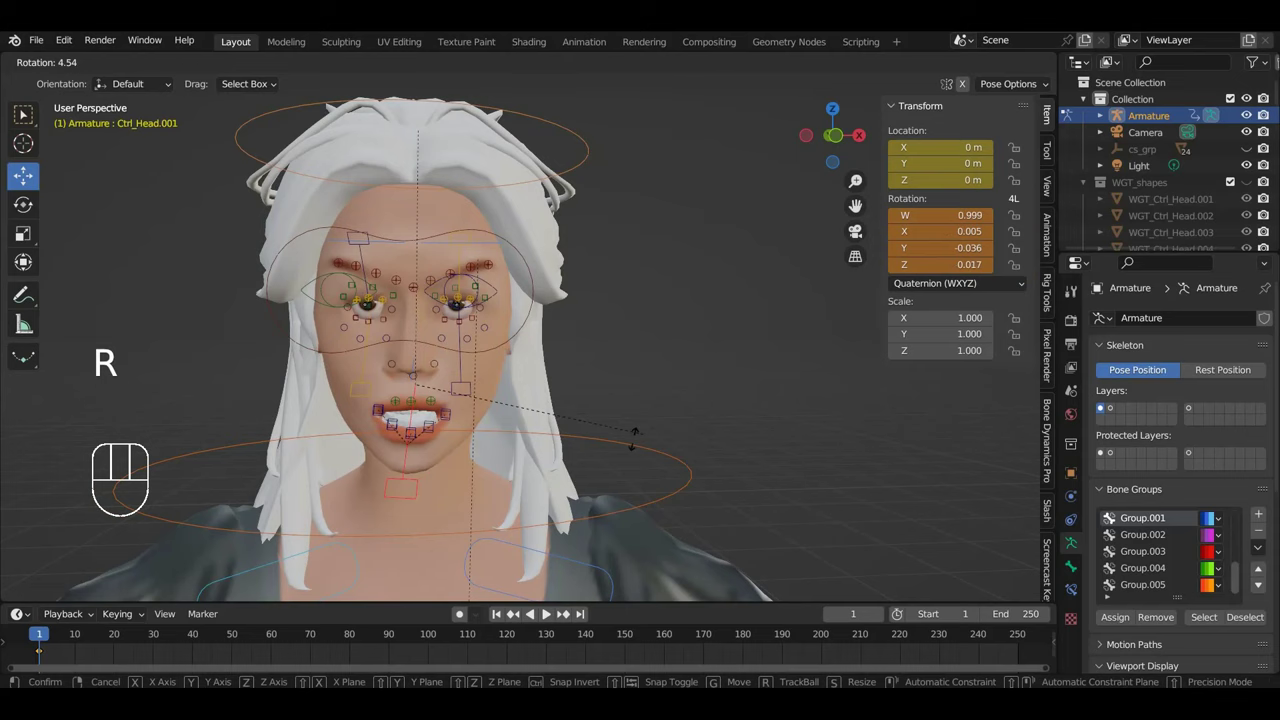
key(ctrl+z)
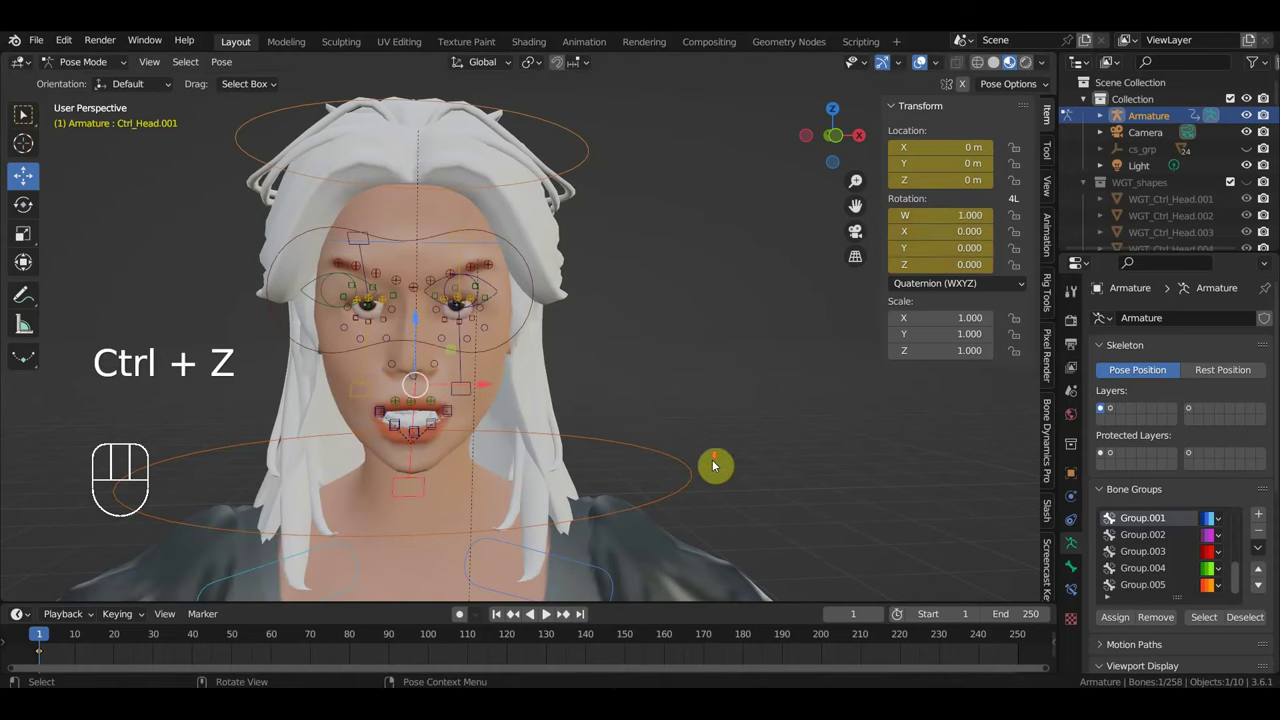
Step: From the right view, tilt Ctrl_Head.001 slightly and shift it a few millimetres
key(KP_3)
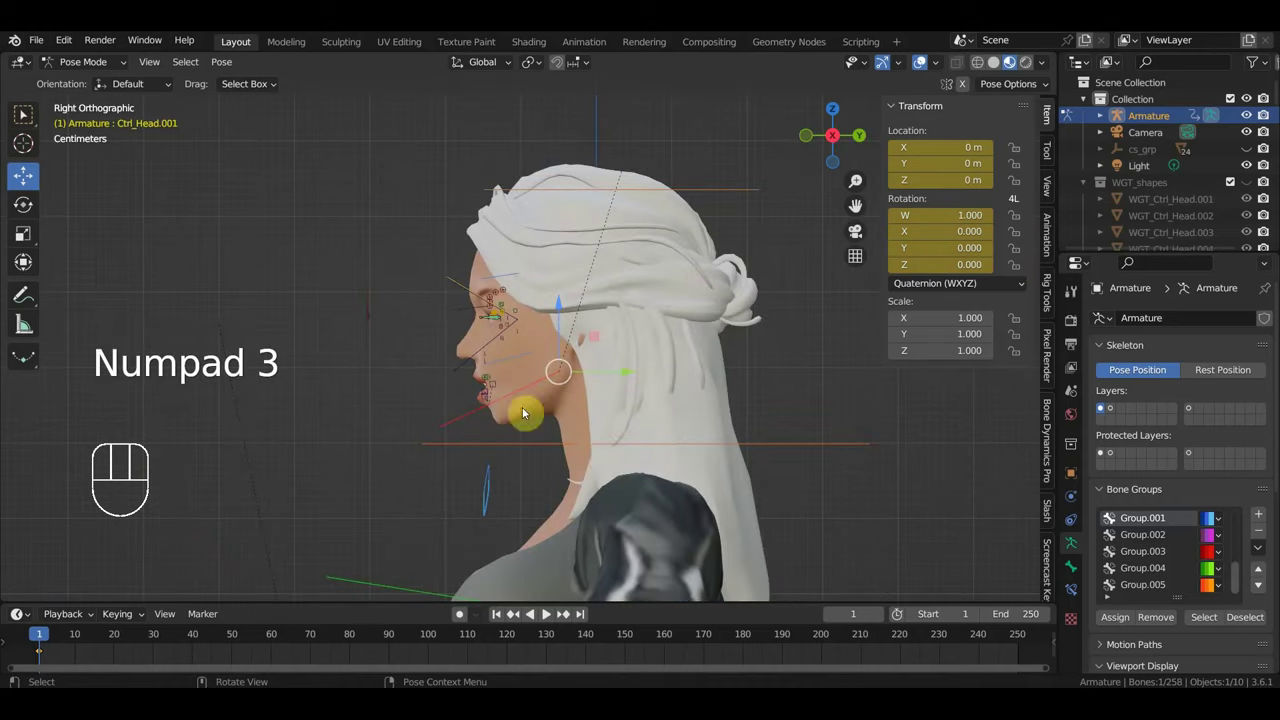
click(481, 414)
key(r)
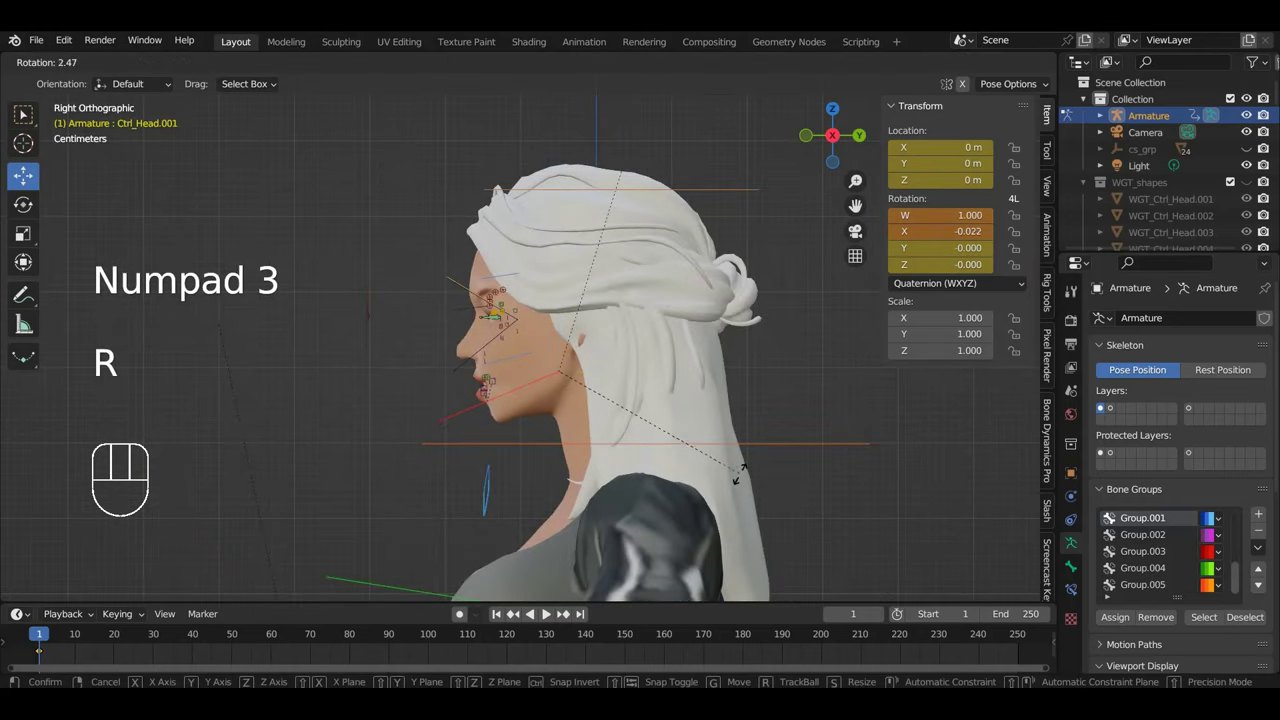
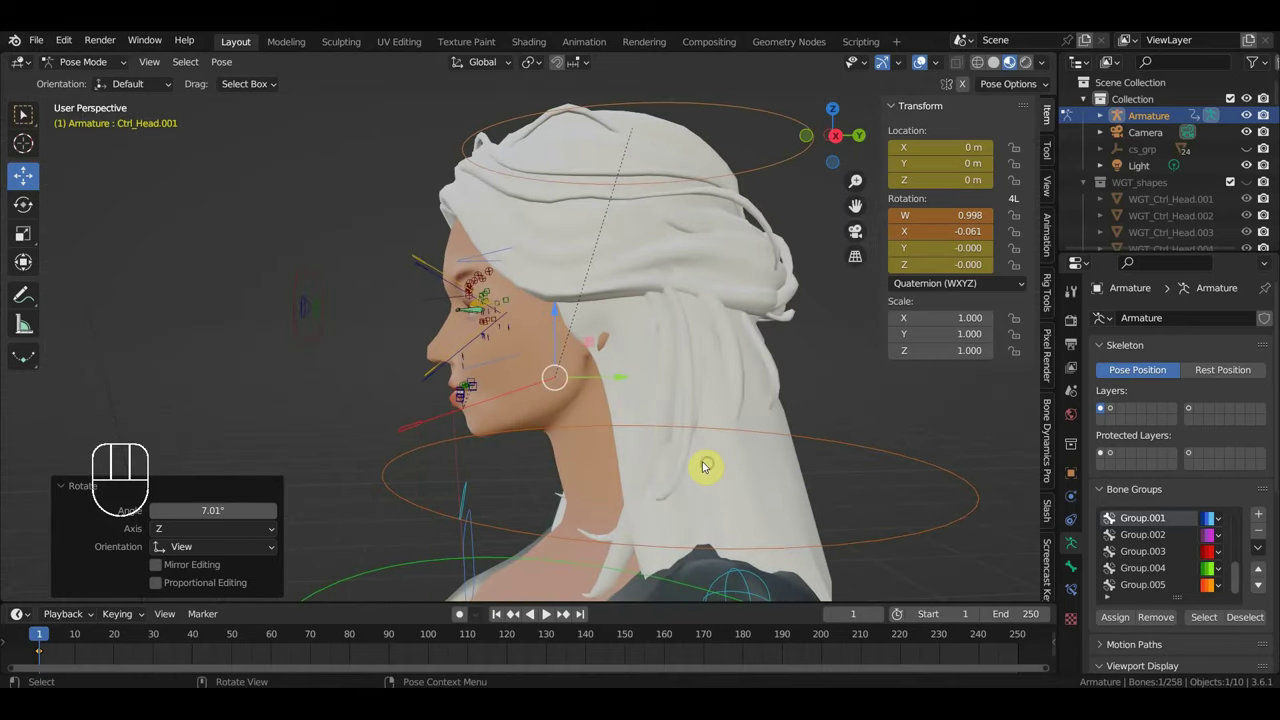
key(g)
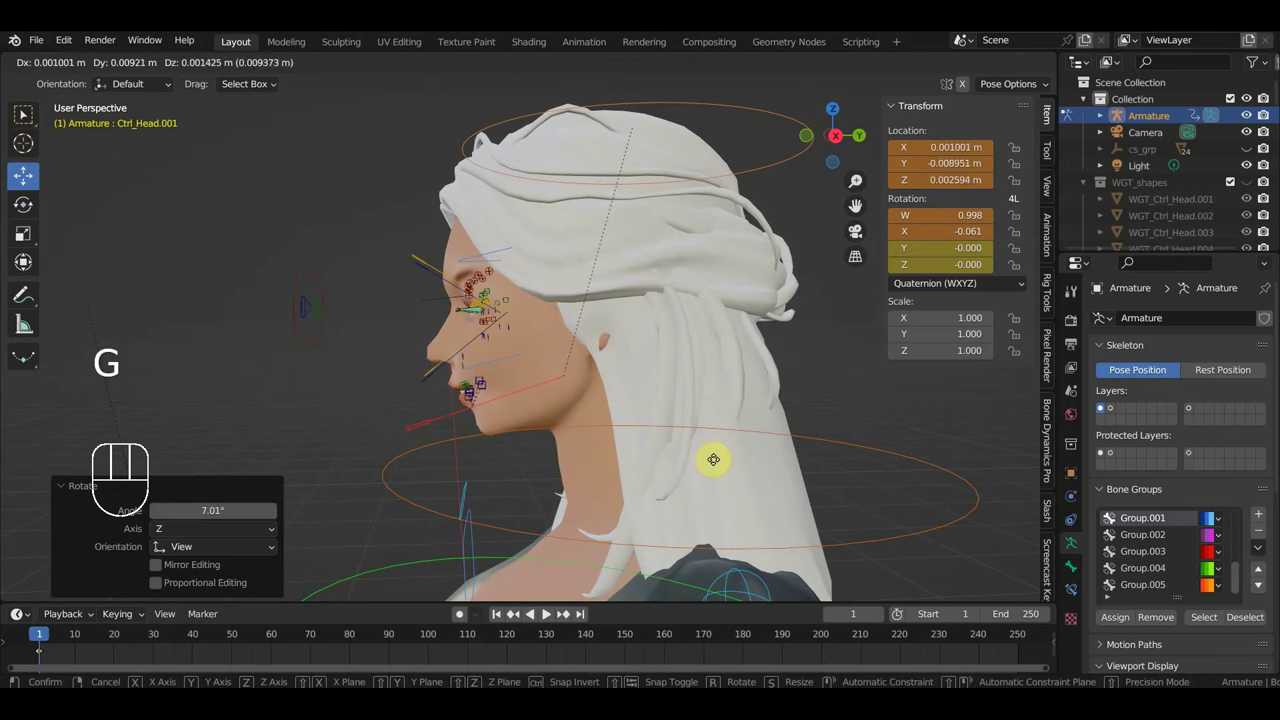
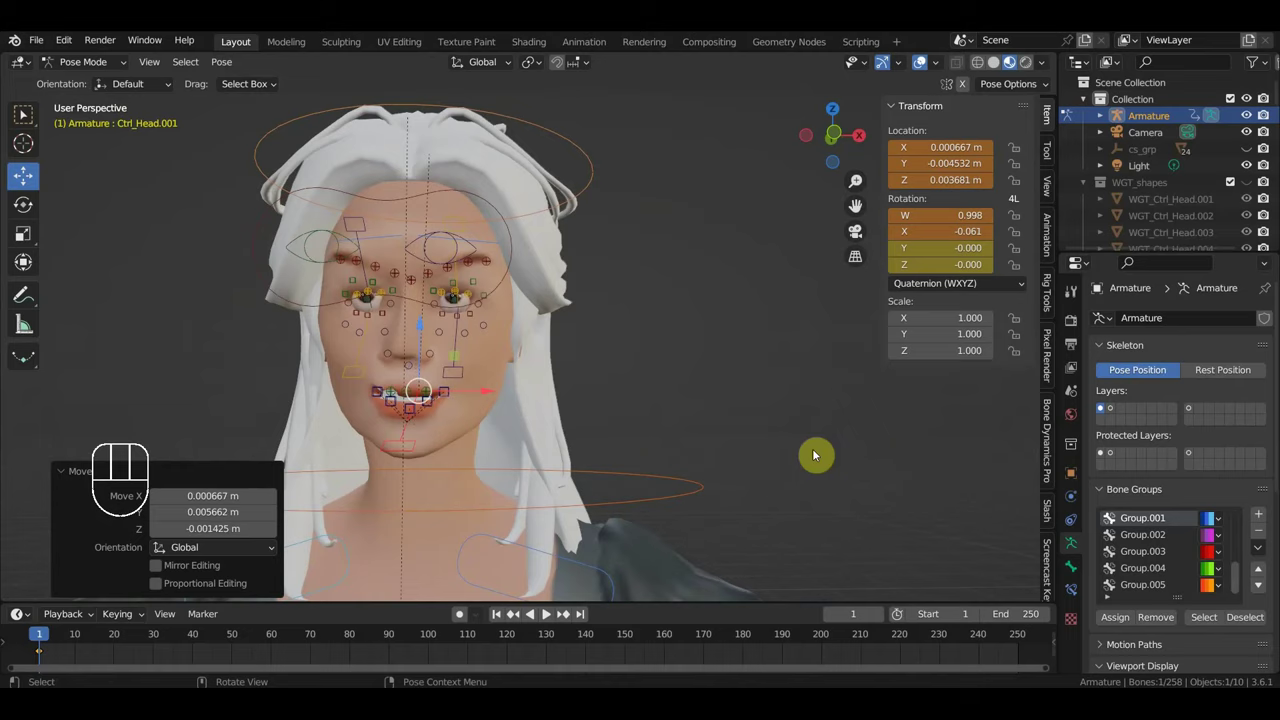
Step: Check the hair from the front, cancel an extra move, and return to the right view
key(KP_1)
scroll(up, 3)
drag(774, 388, 834, 367)
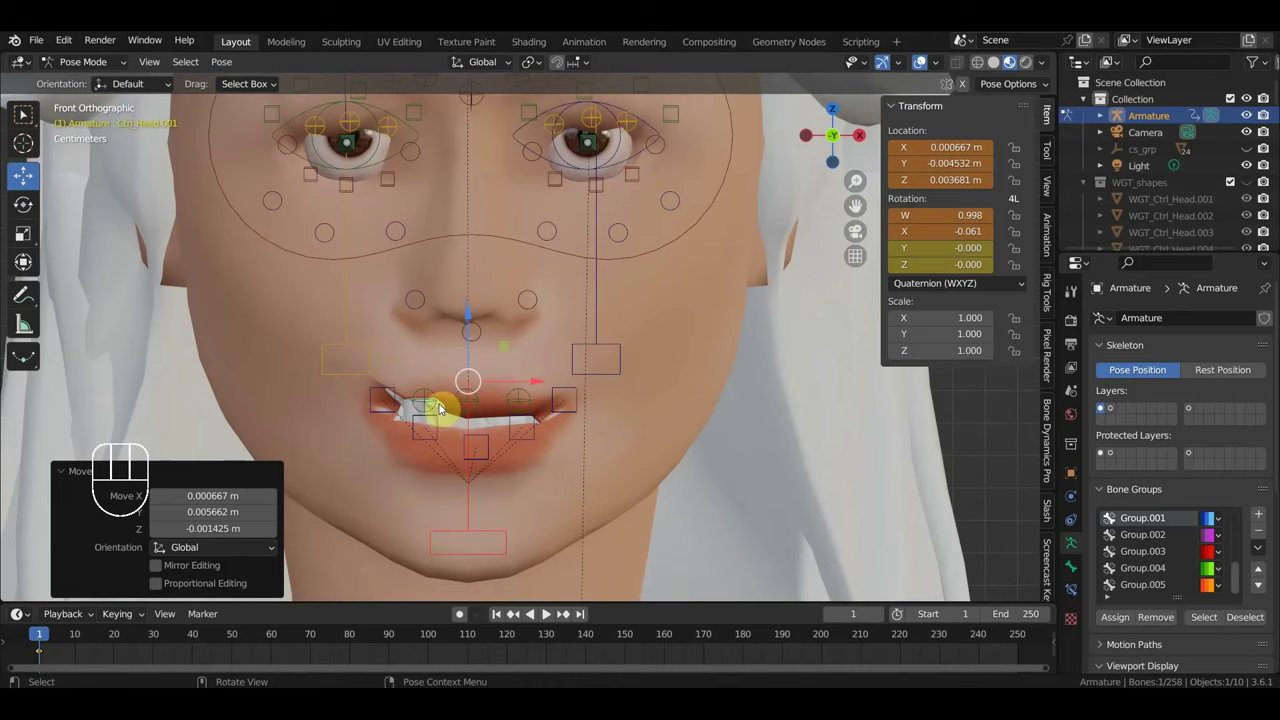
key(g)
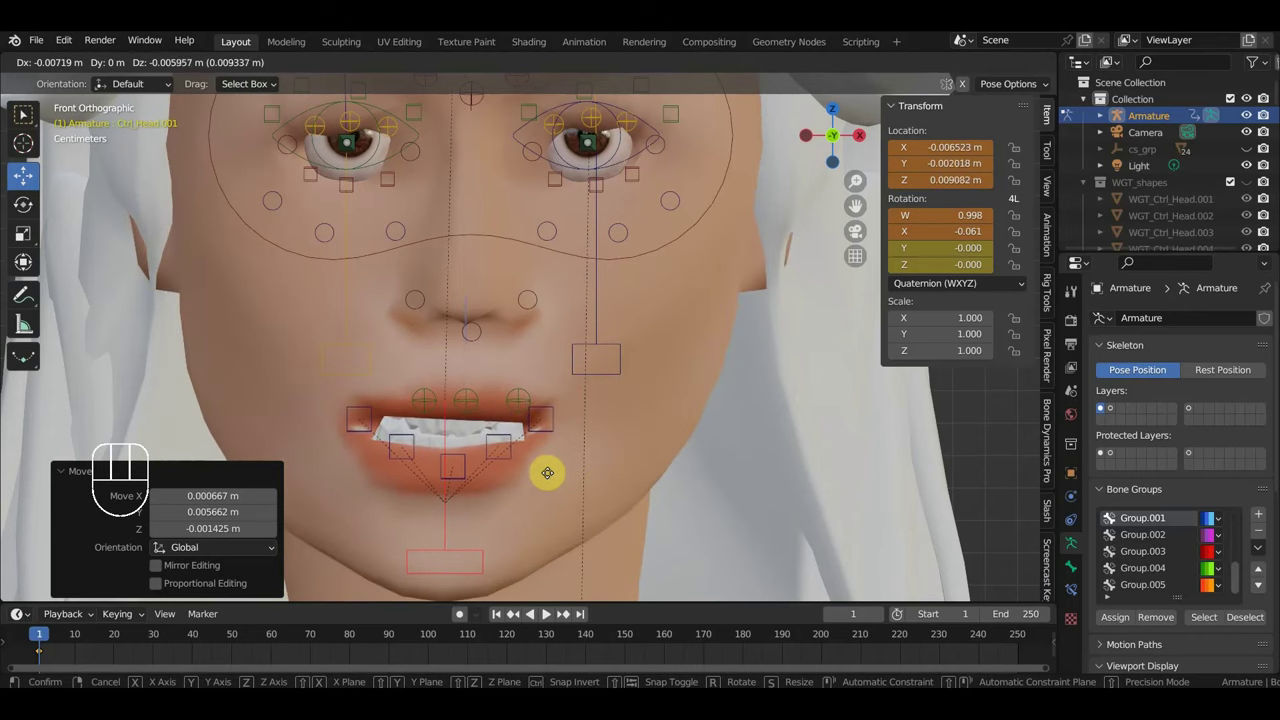
key(ctrl+z)
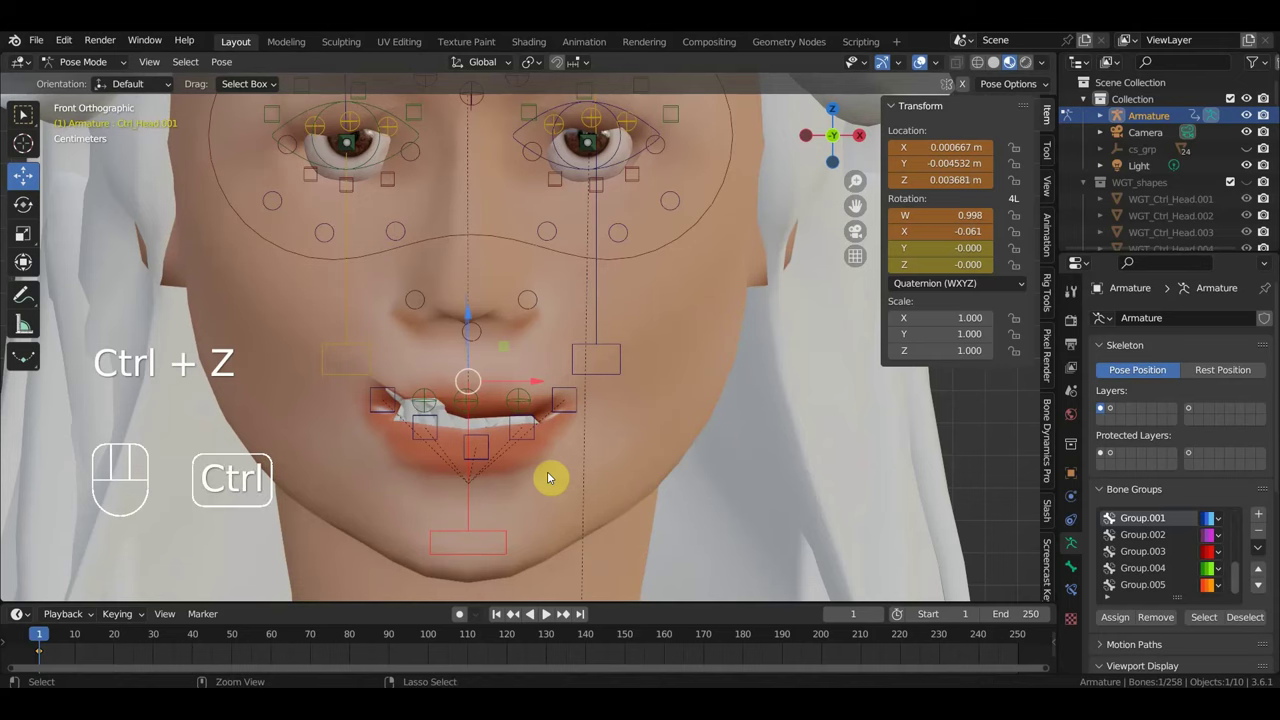
key(KP_3)
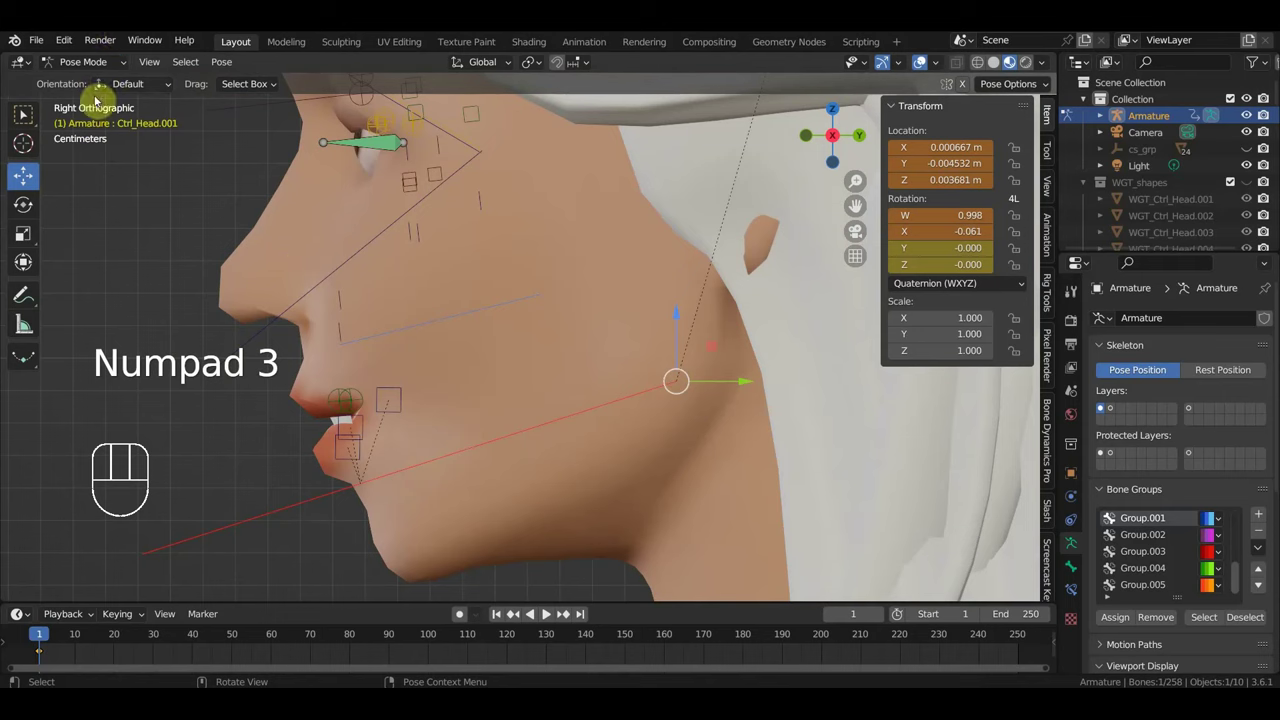
Step: Select the teeth object зубы.001, tilt it further from the side view and nudge it up slightly
drag(101, 60, 282, 240)
drag(408, 311, 533, 280)
click(306, 368)
click(309, 371)
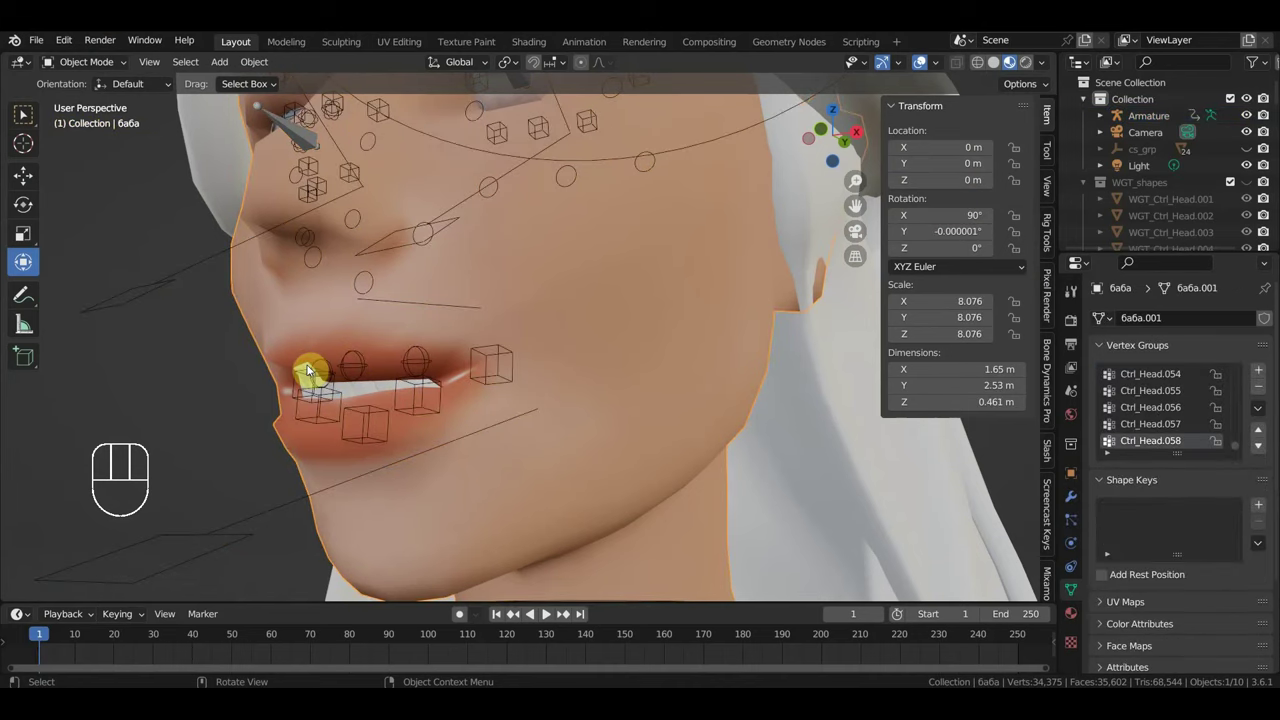
drag(343, 368, 383, 375)
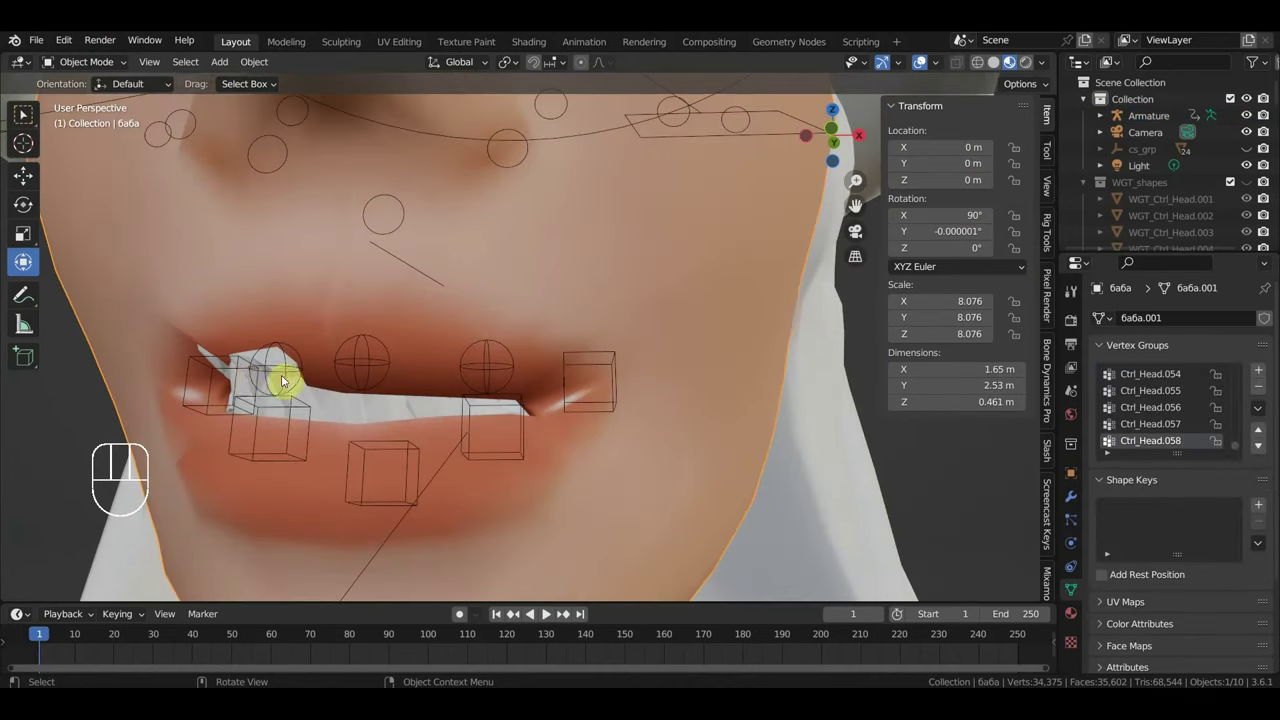
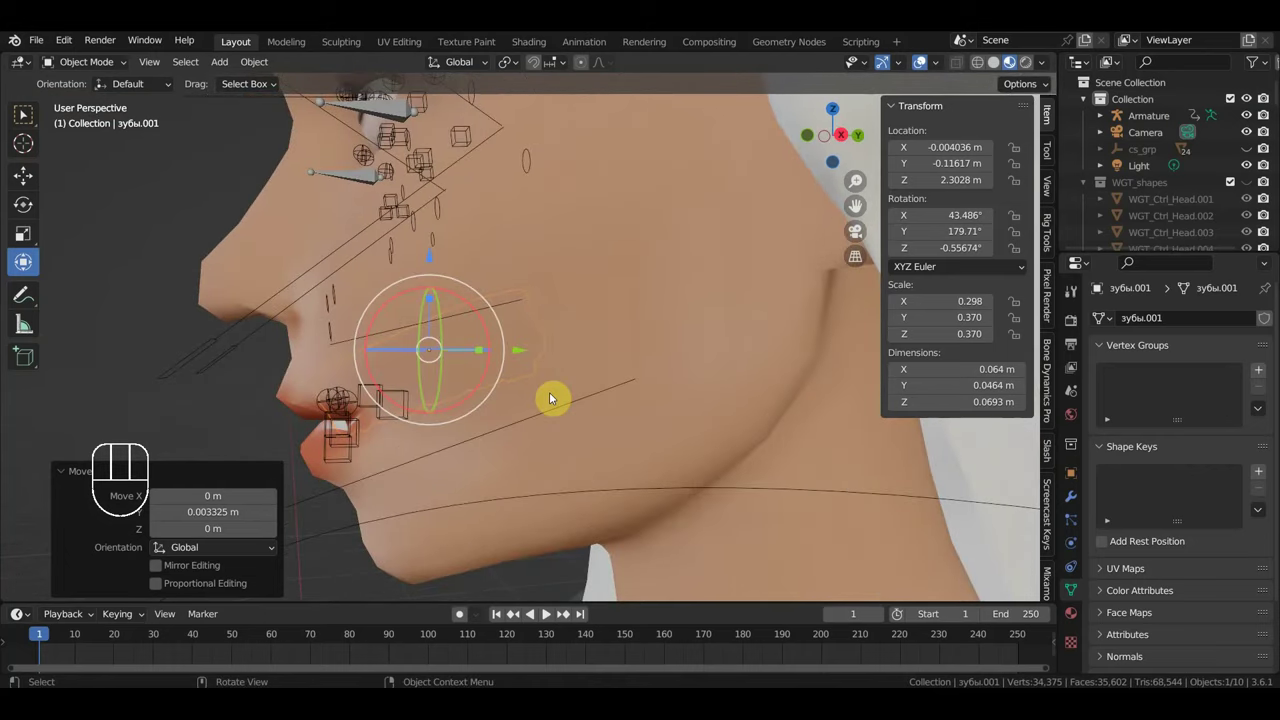
key(KP_3)
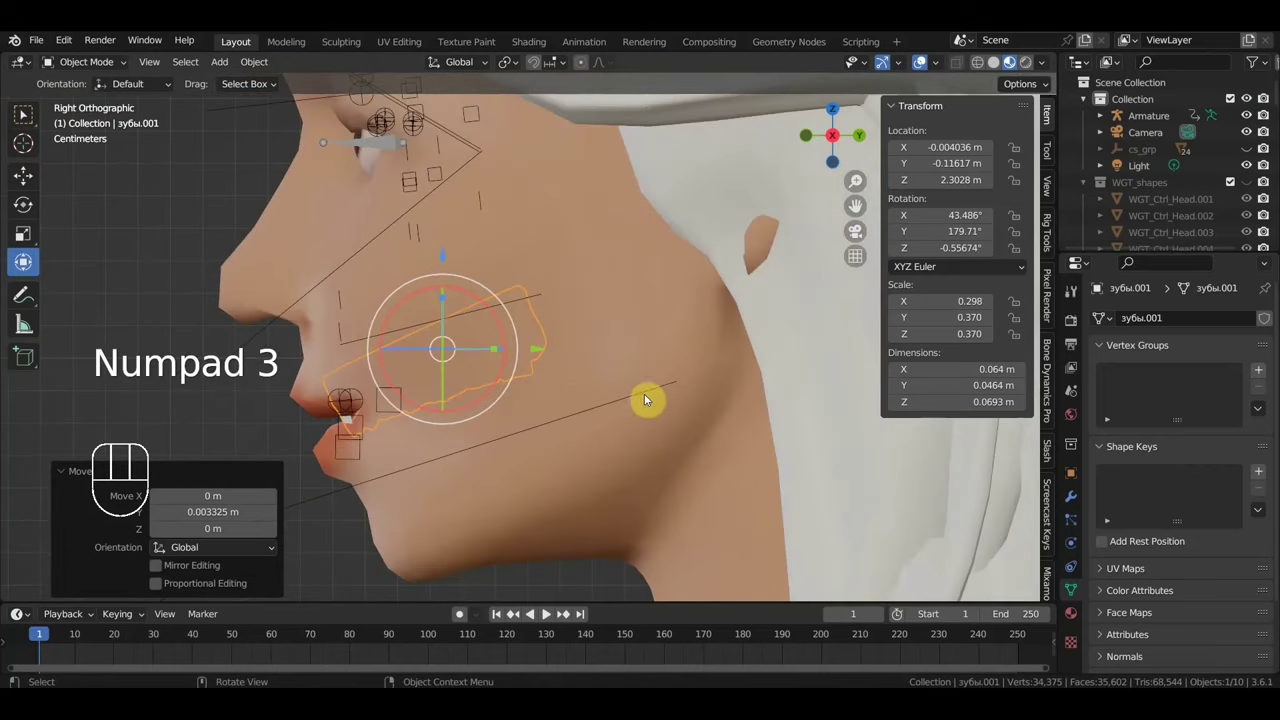
key(r)
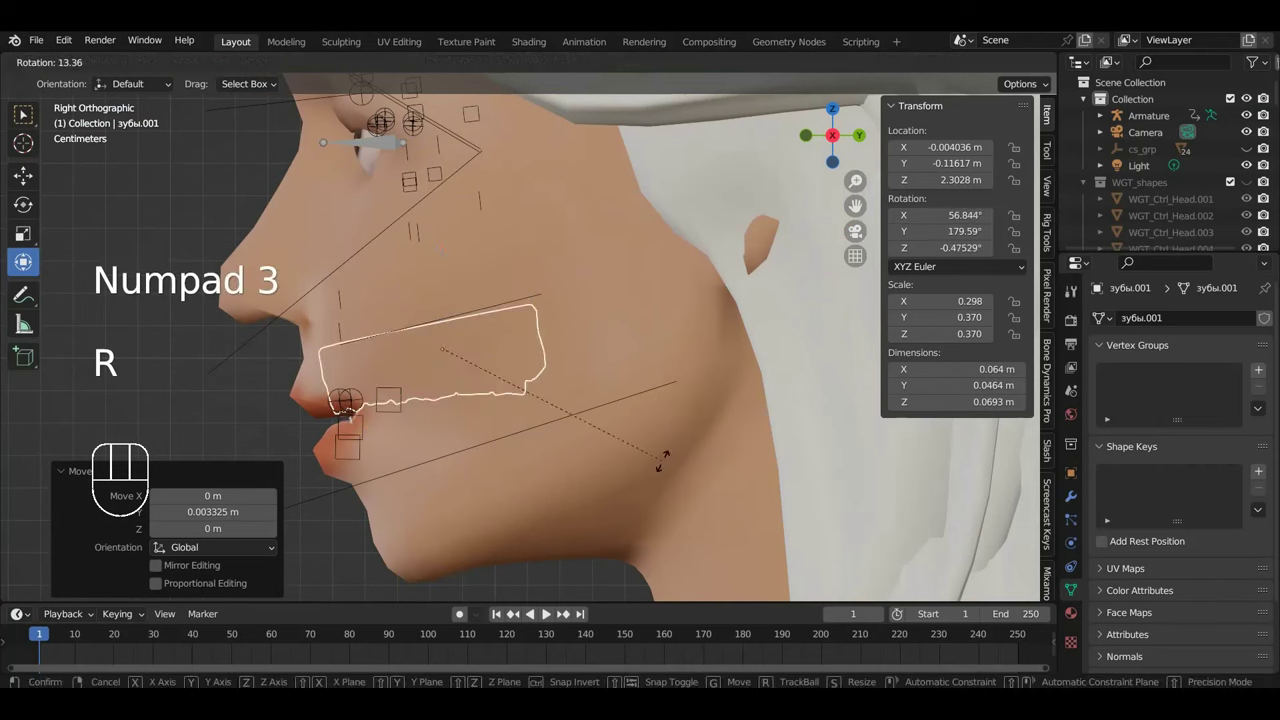
key(g)
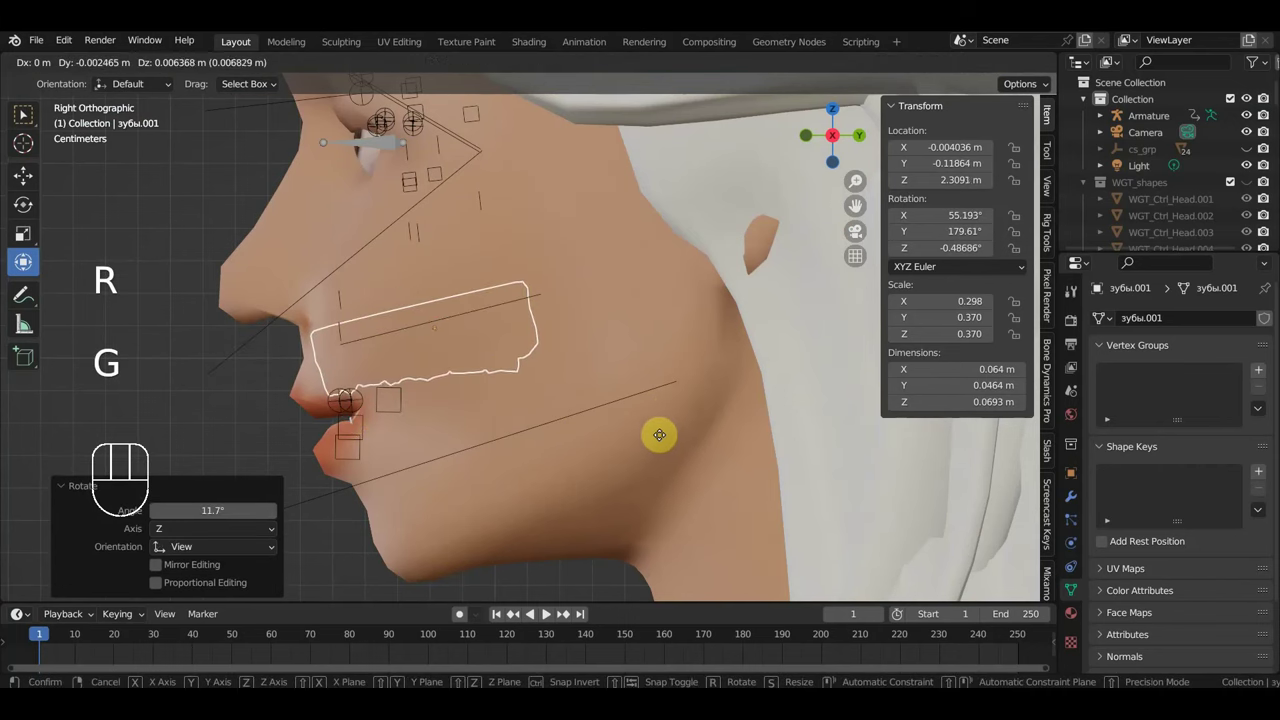
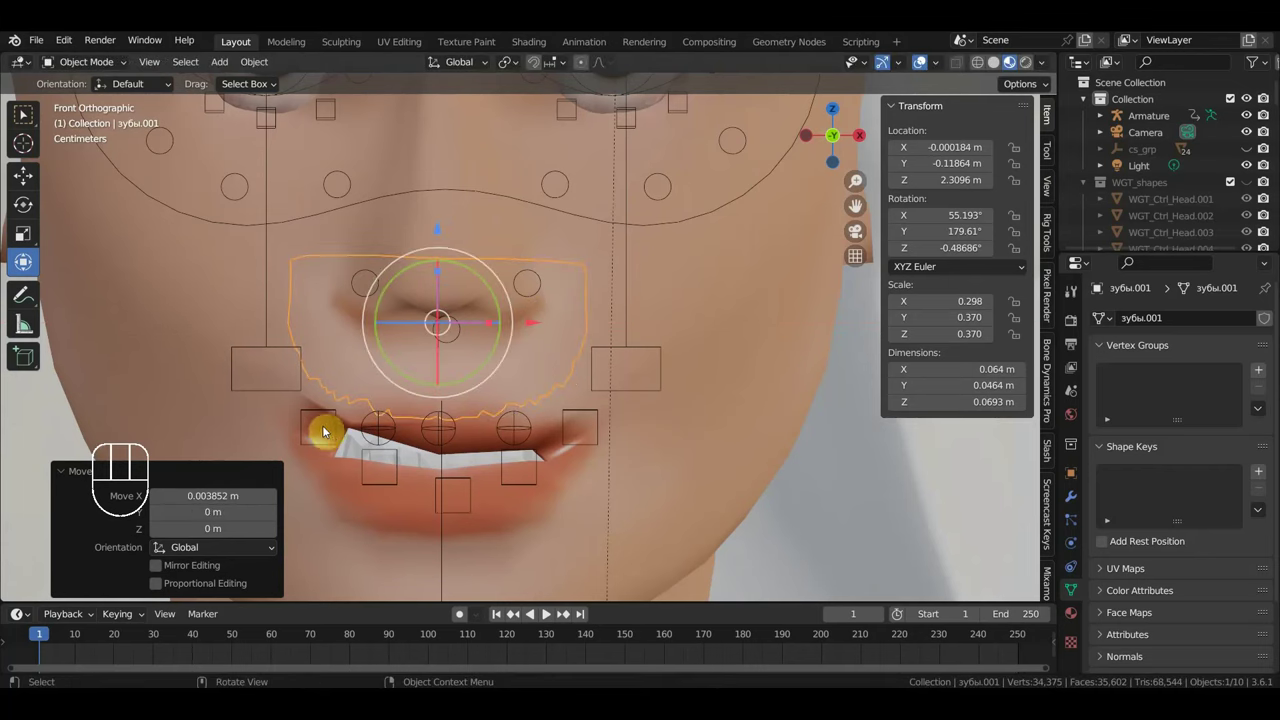
Step: Check the teeth placement from other angles and make the armature the active object
drag(369, 413, 409, 404)
click(402, 399)
drag(476, 435, 419, 432)
click(310, 390)
click(320, 383)
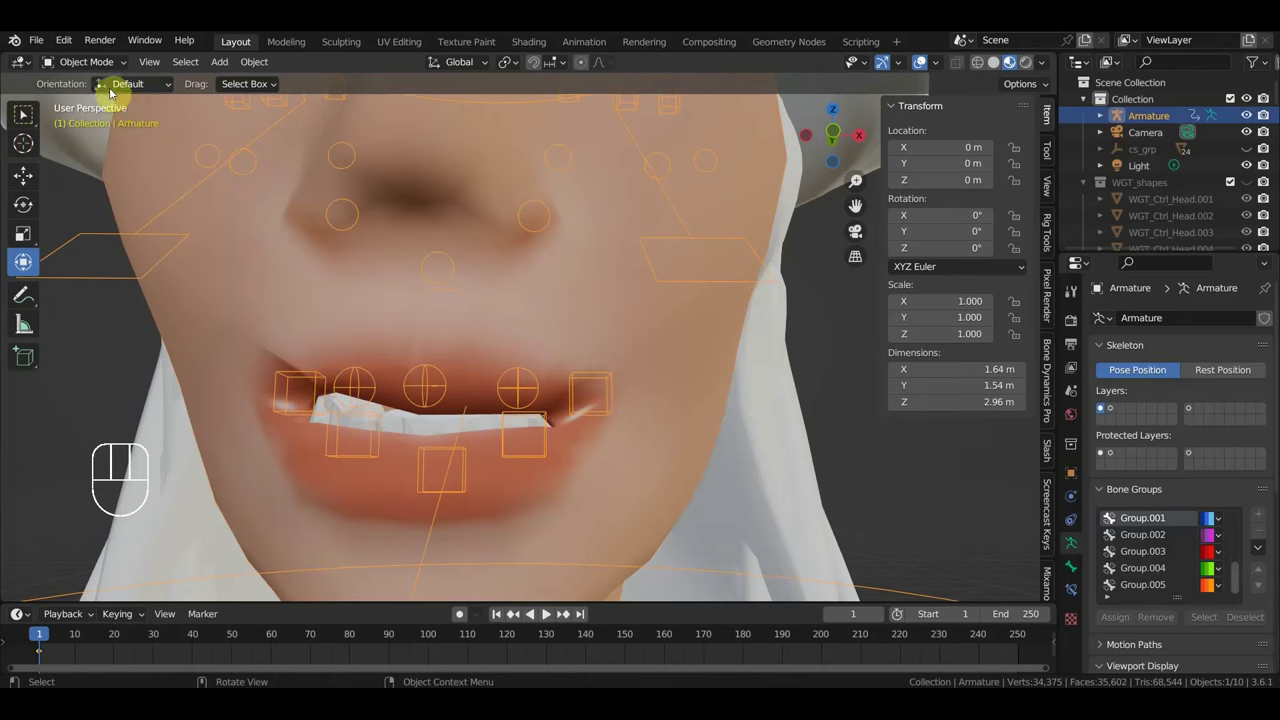
Step: Enter pose mode on the armature and move a facial control bone from the front
drag(104, 70, 161, 213)
key(KP_1)
click(362, 406)
key(g)
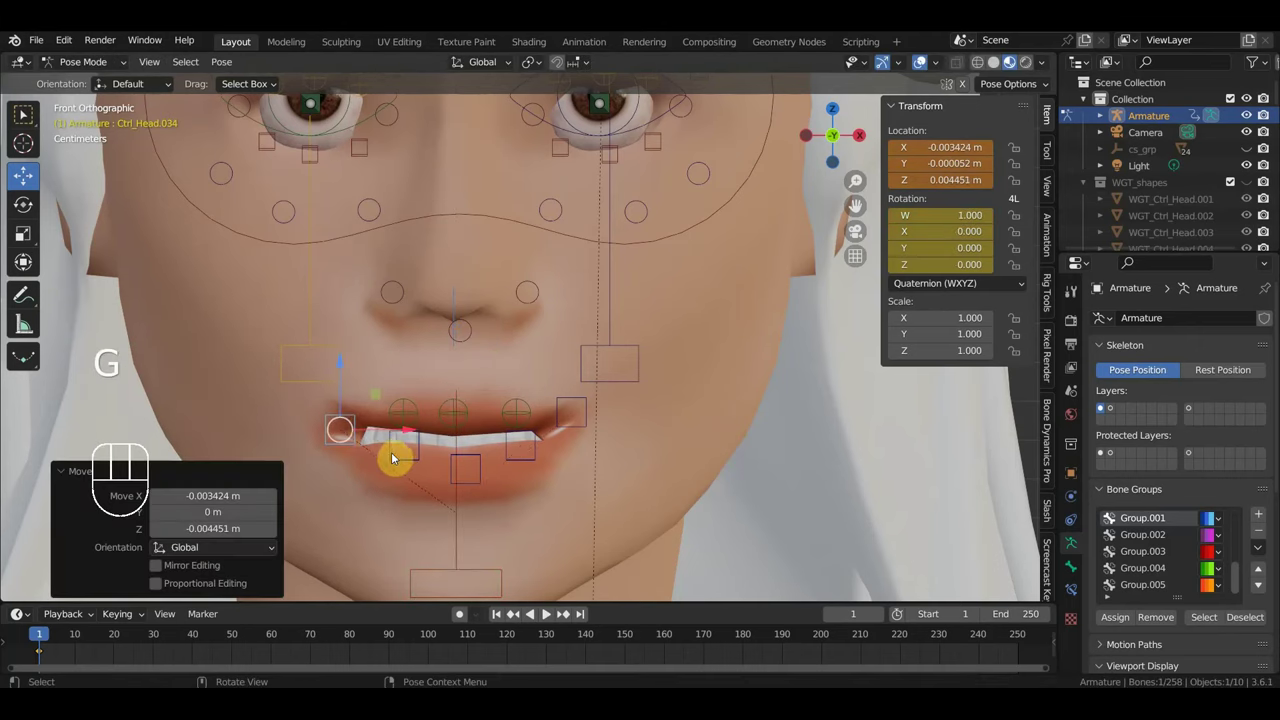
key(g)
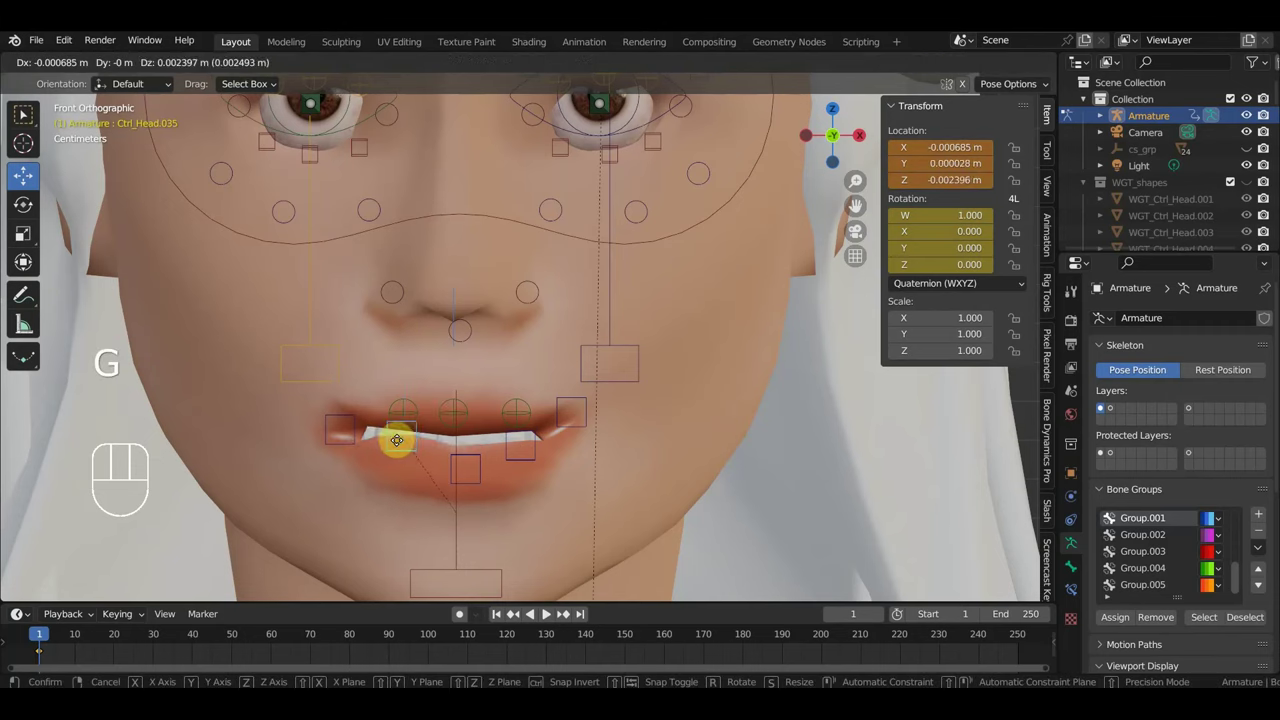
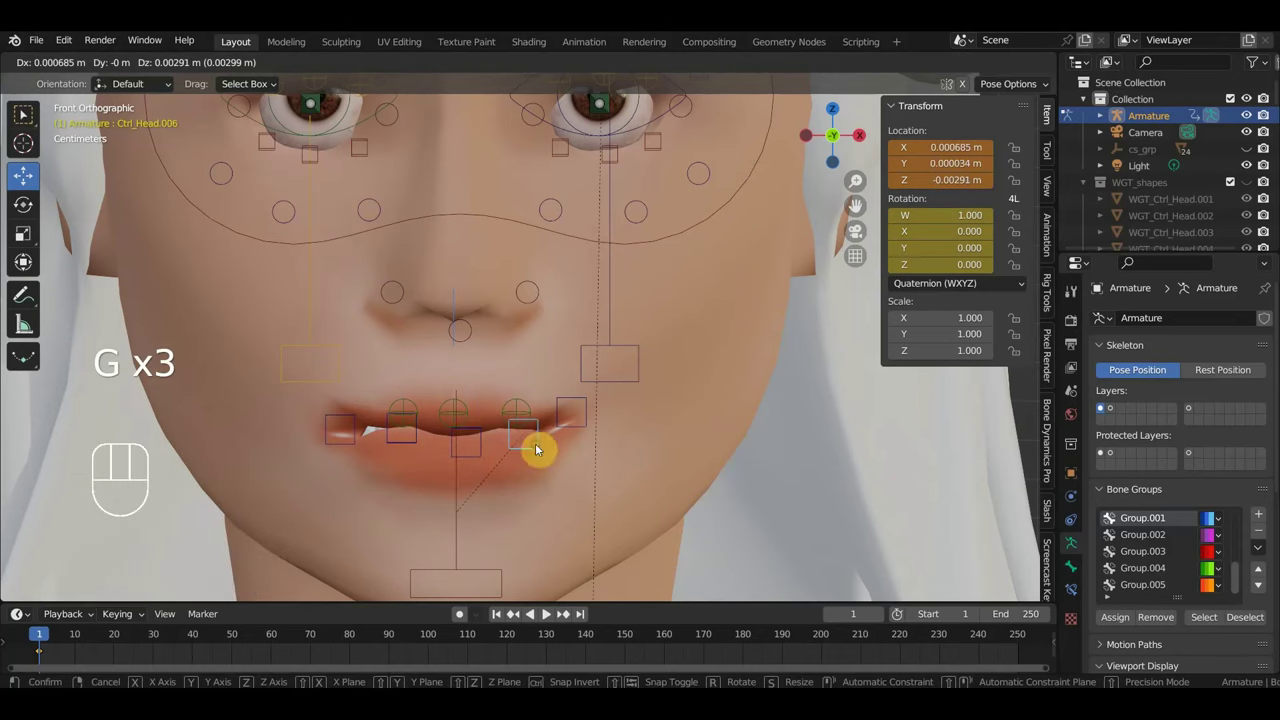
Step: Nudge further face controls near the mouth, leaving Ctrl_Head.034 offset a few millimetres
key(g)
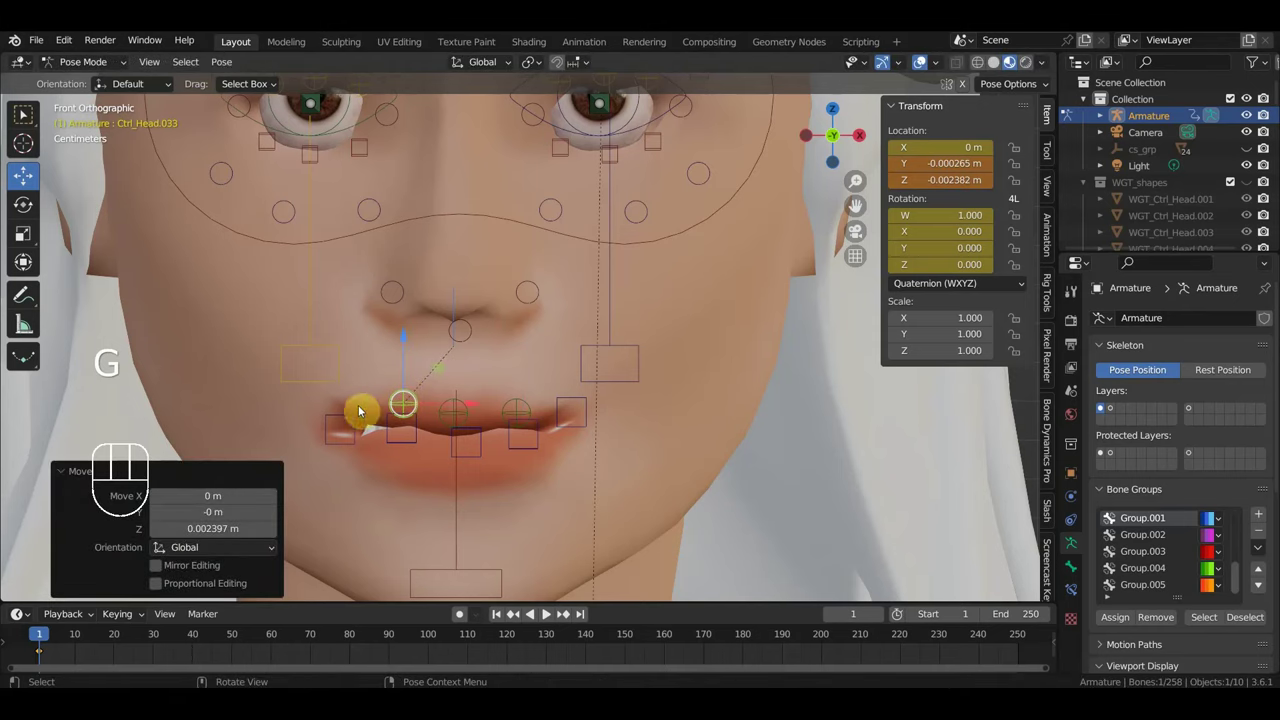
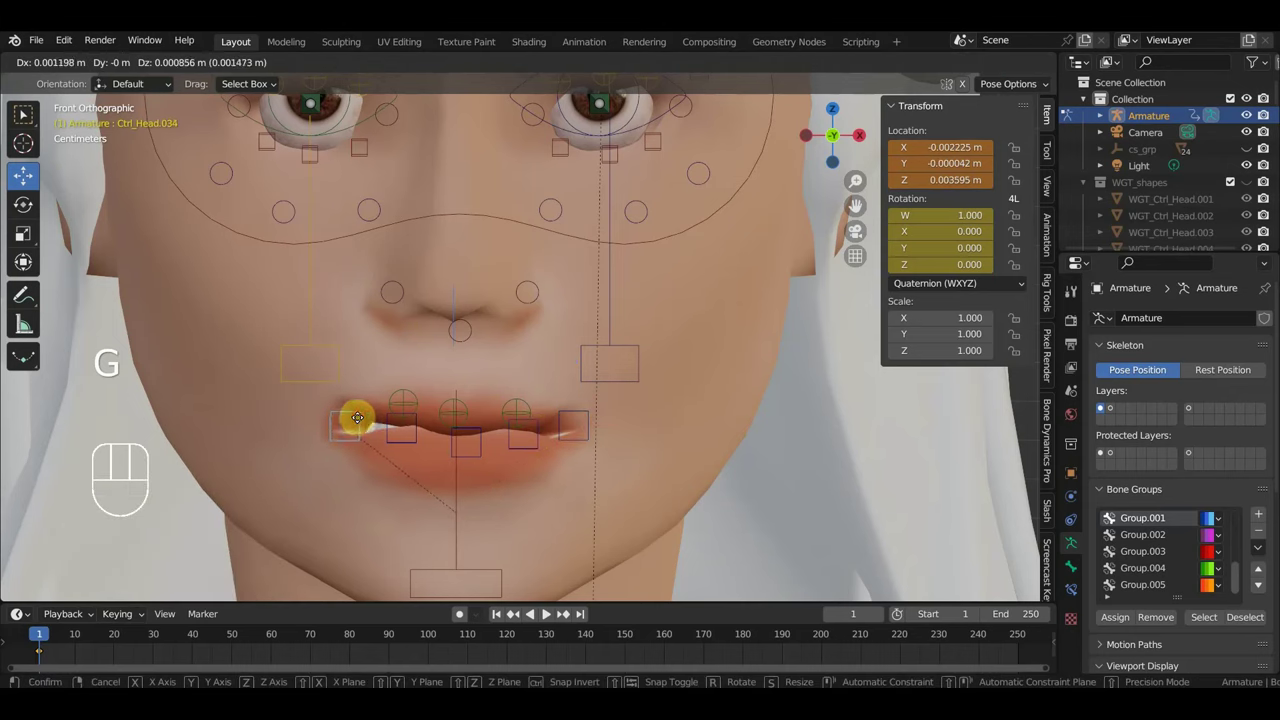
drag(449, 456, 517, 449)
key(KP_3)
drag(506, 448, 646, 441)
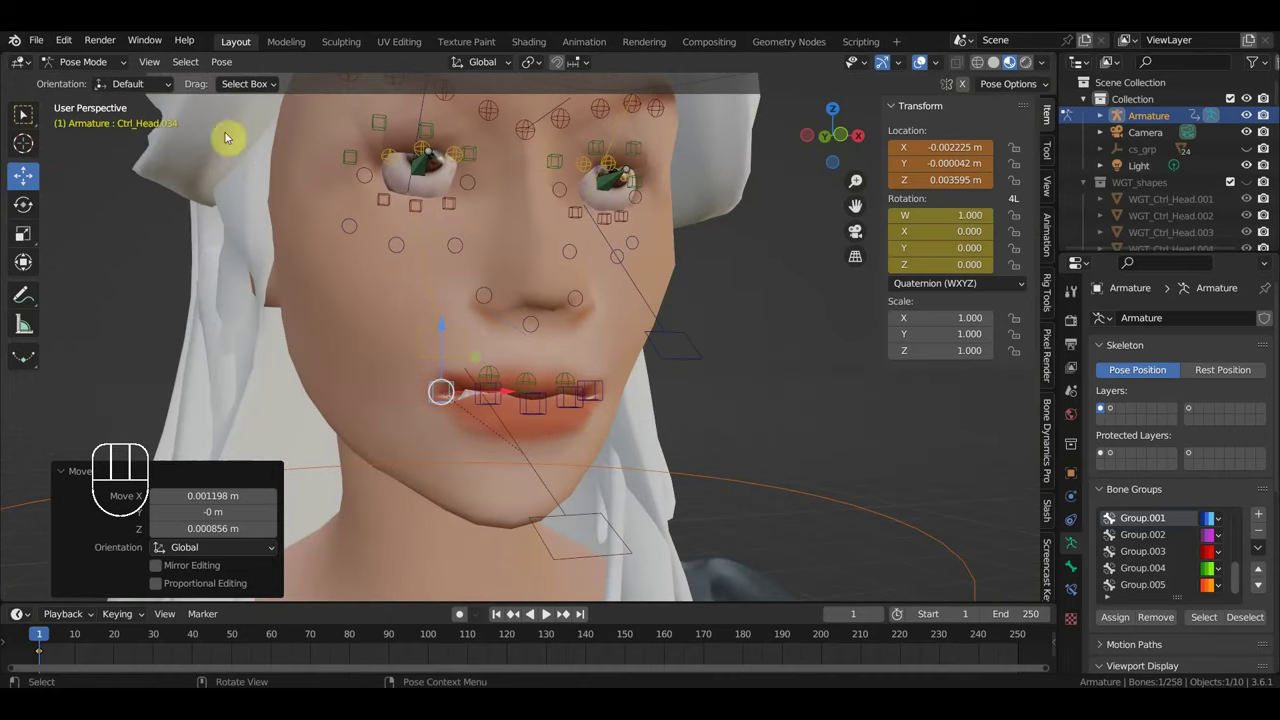
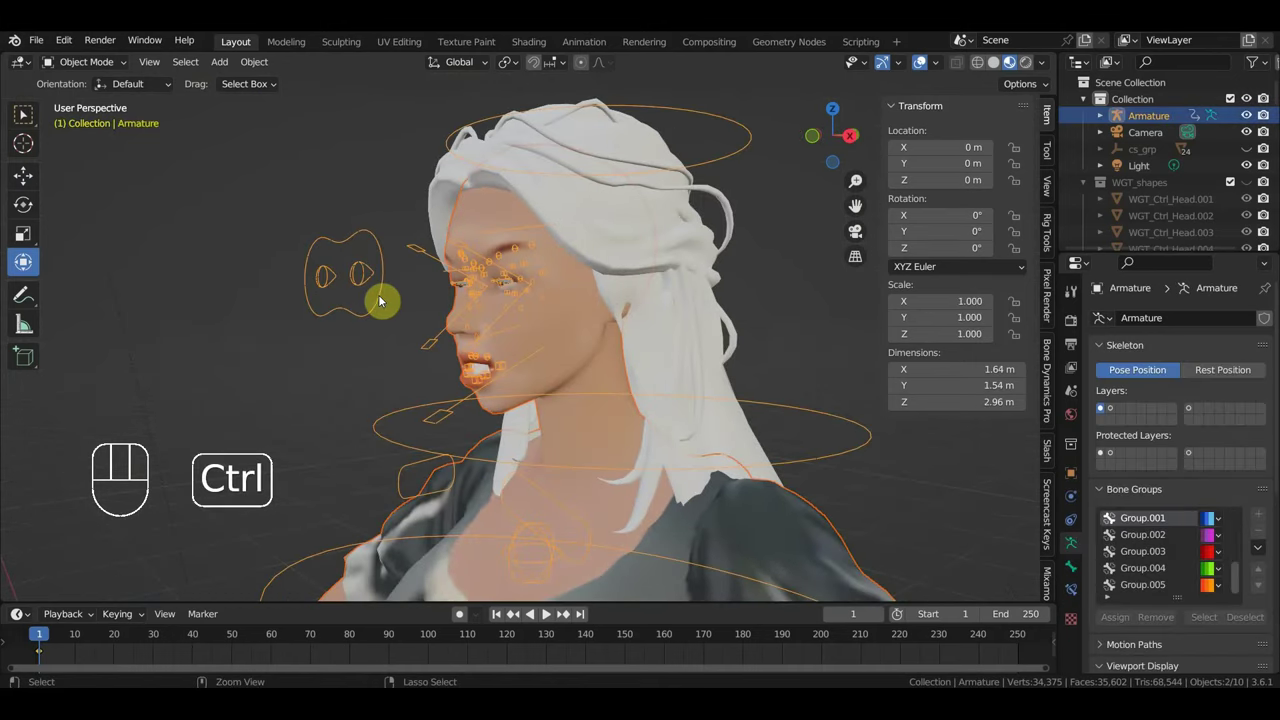
Step: Switch the selected armature into pose mode for face-control work
key(ctrl+p)
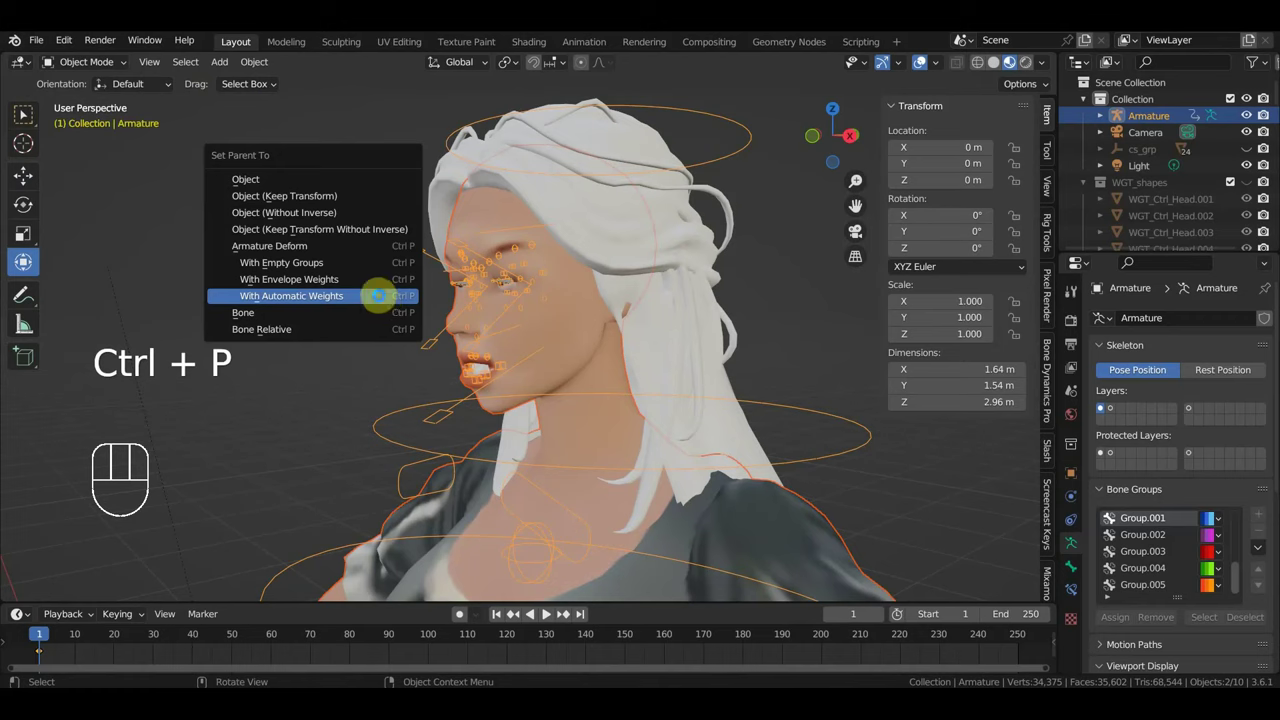
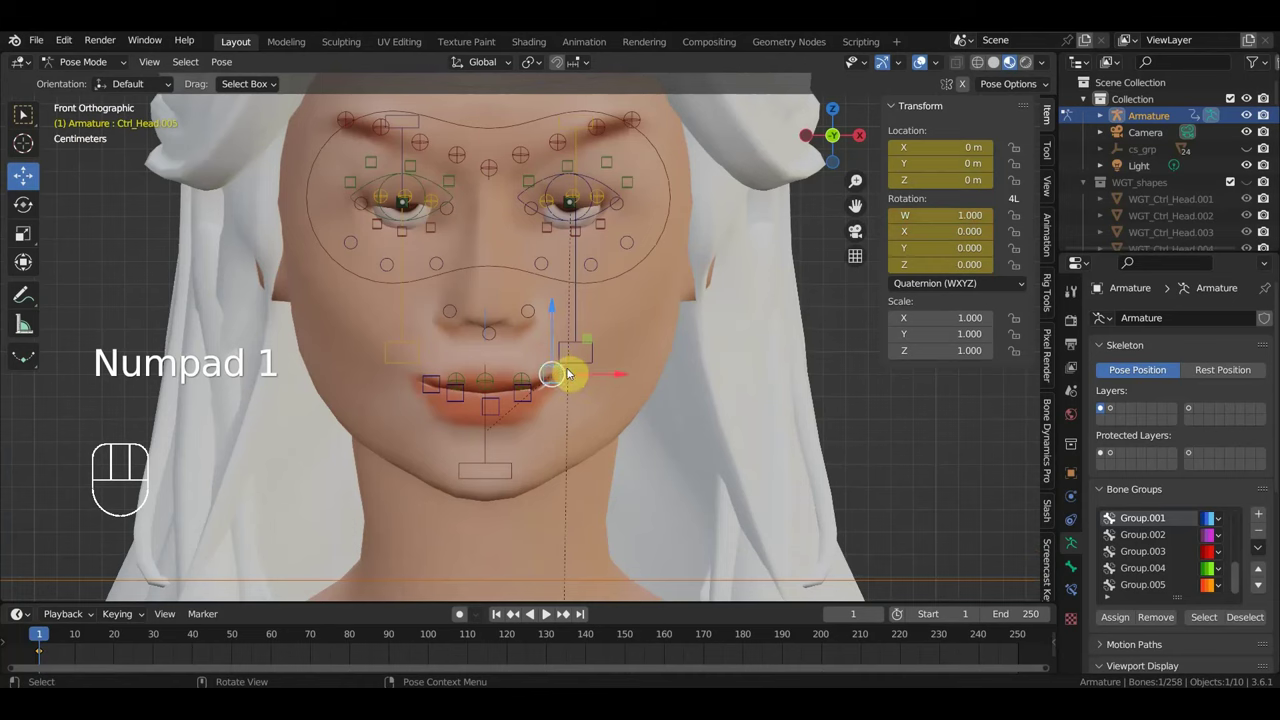
Step: Tweak Ctrl_Head.005, then key Location & Rotation for all 158 rig bones on frame 1
key(g)
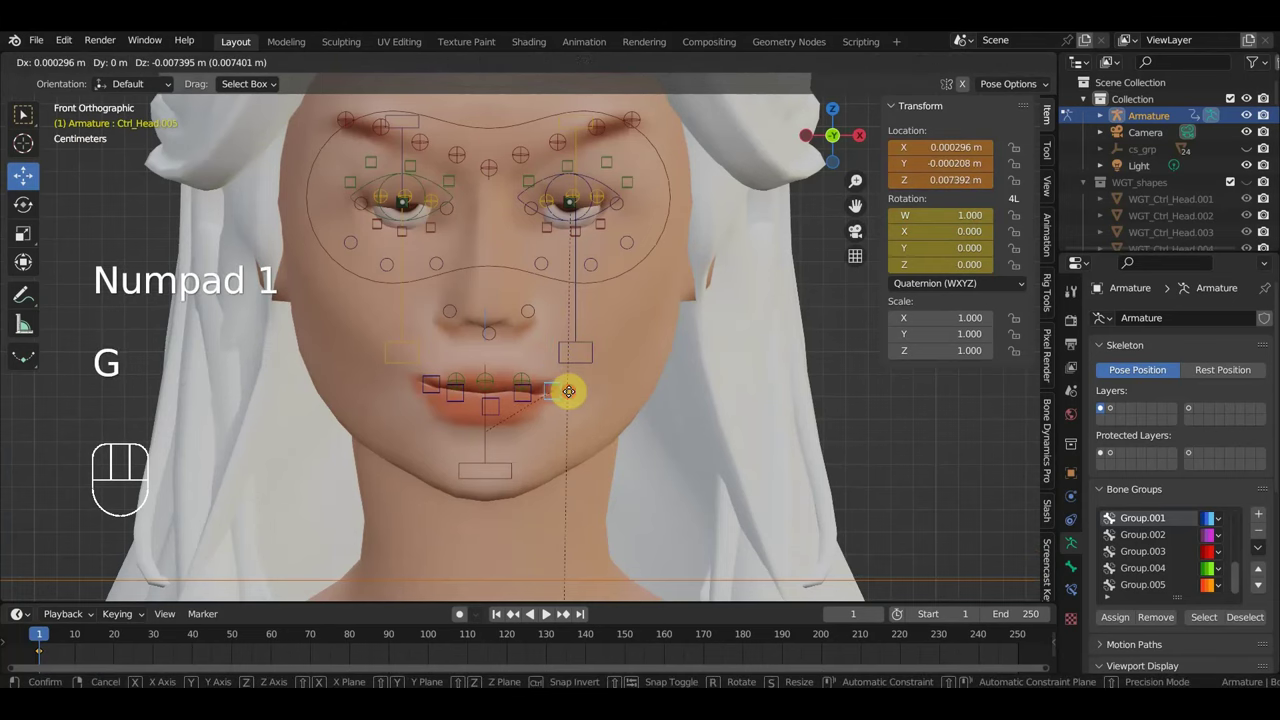
key(g)
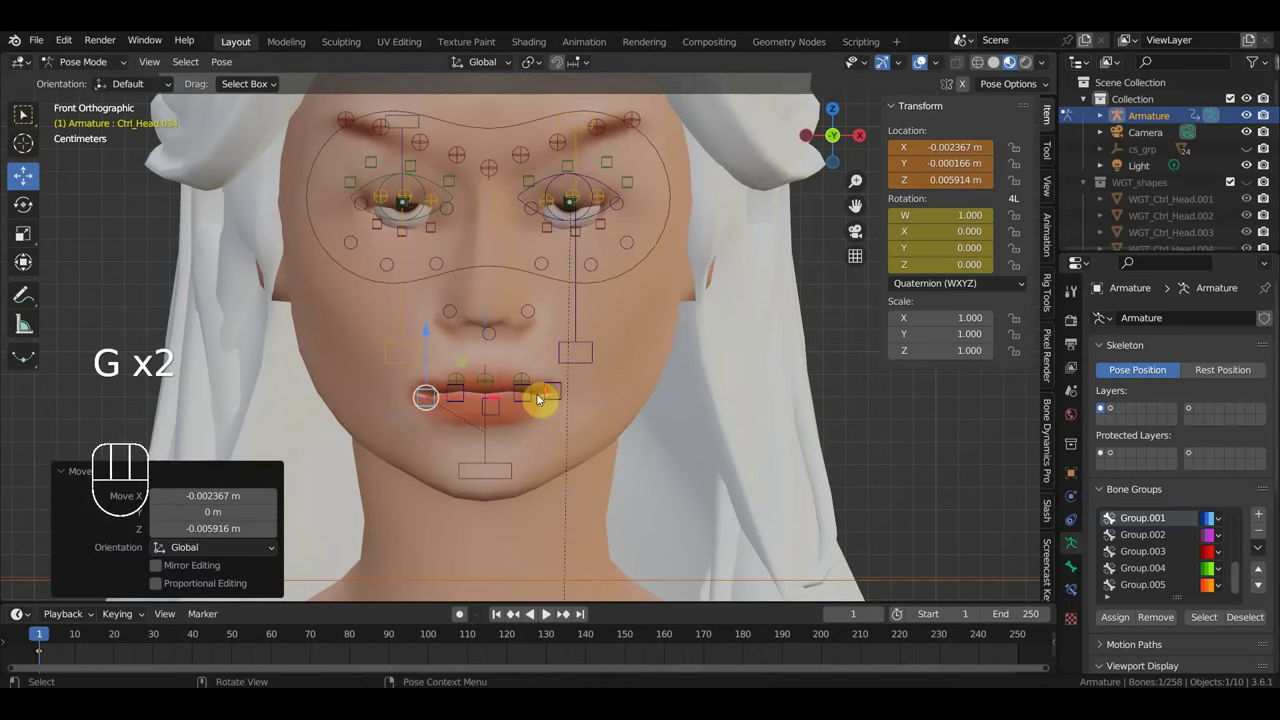
key(KP_1)
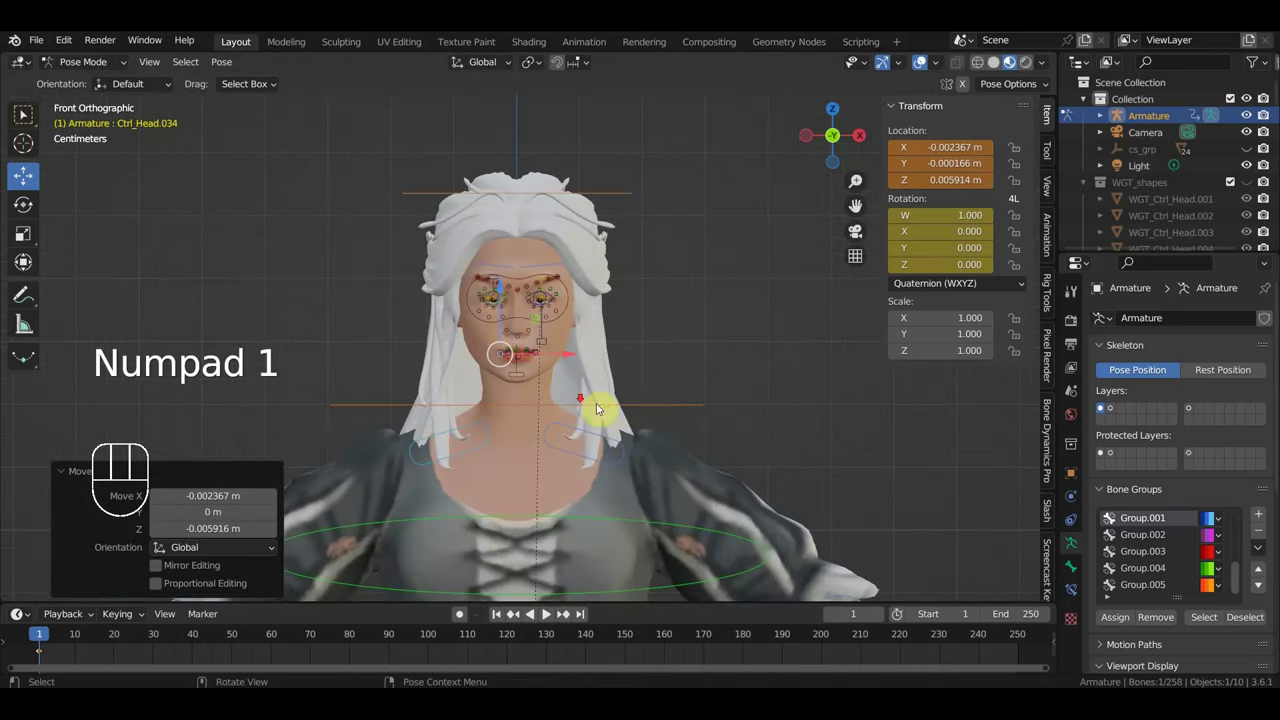
key(a)
key(i)
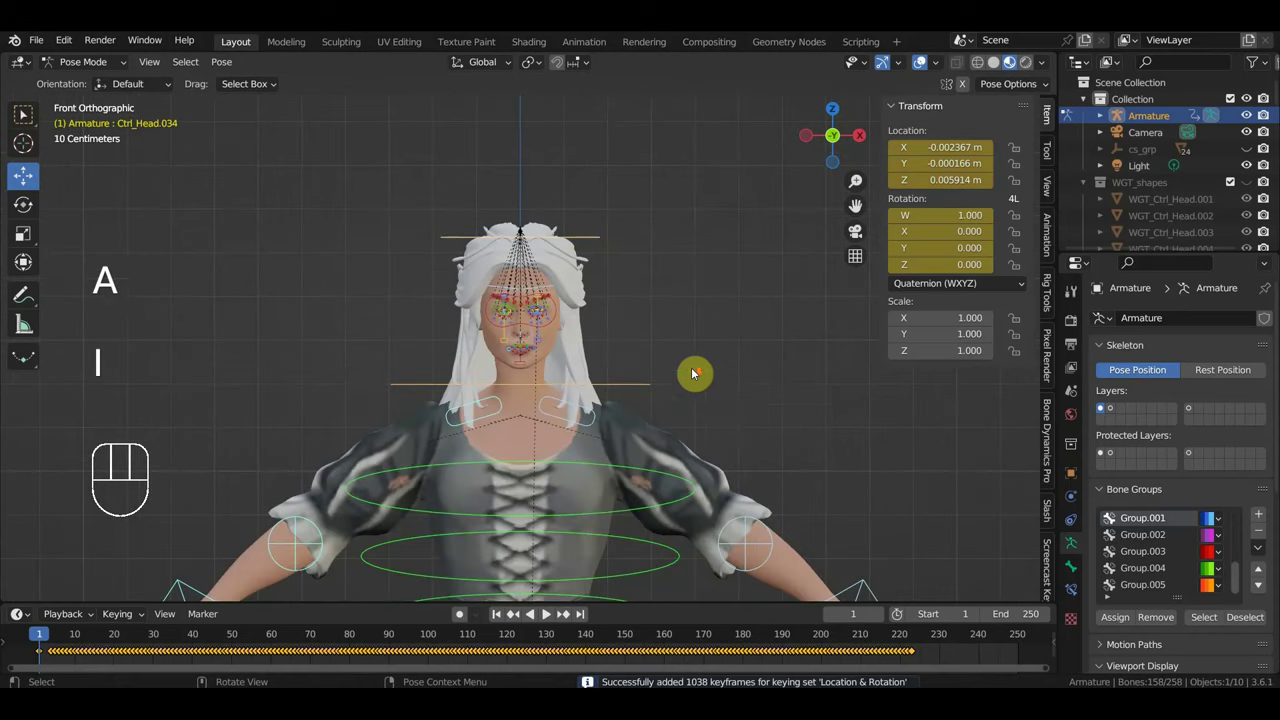
Step: Hide the sidebar and overlays and play the animation back, orbiting around the character
drag(700, 362, 692, 236)
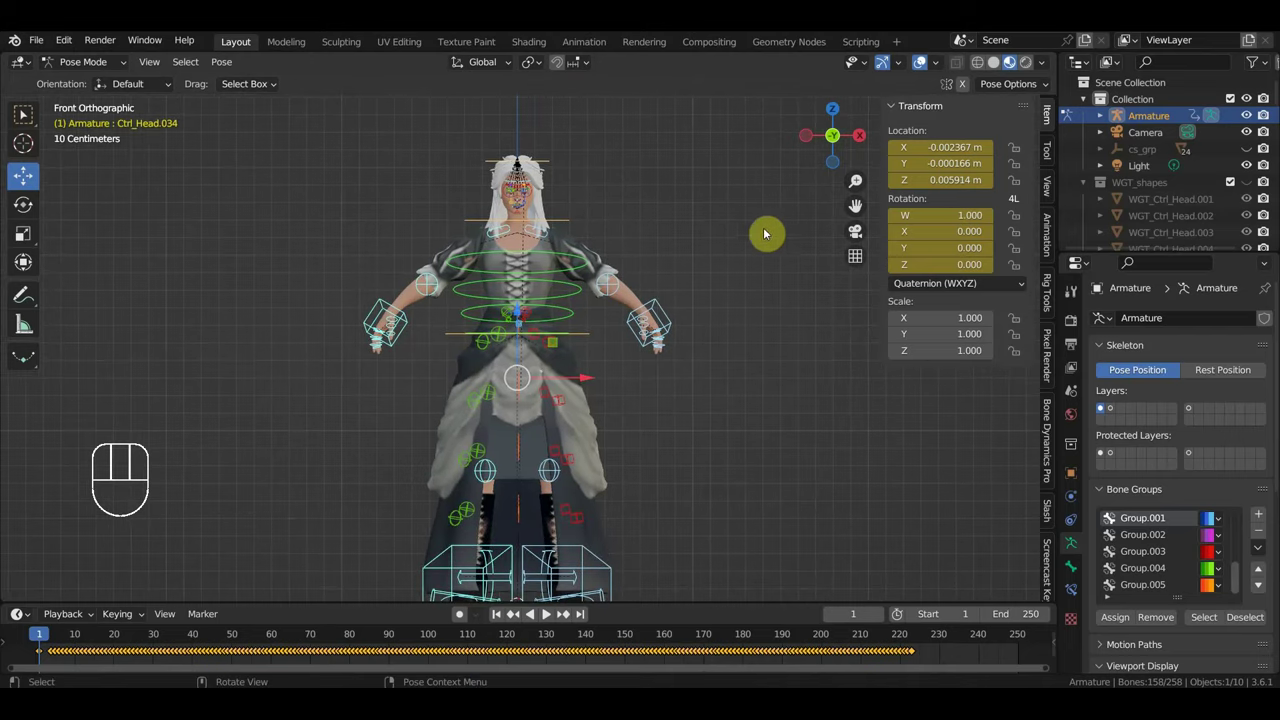
key(n)
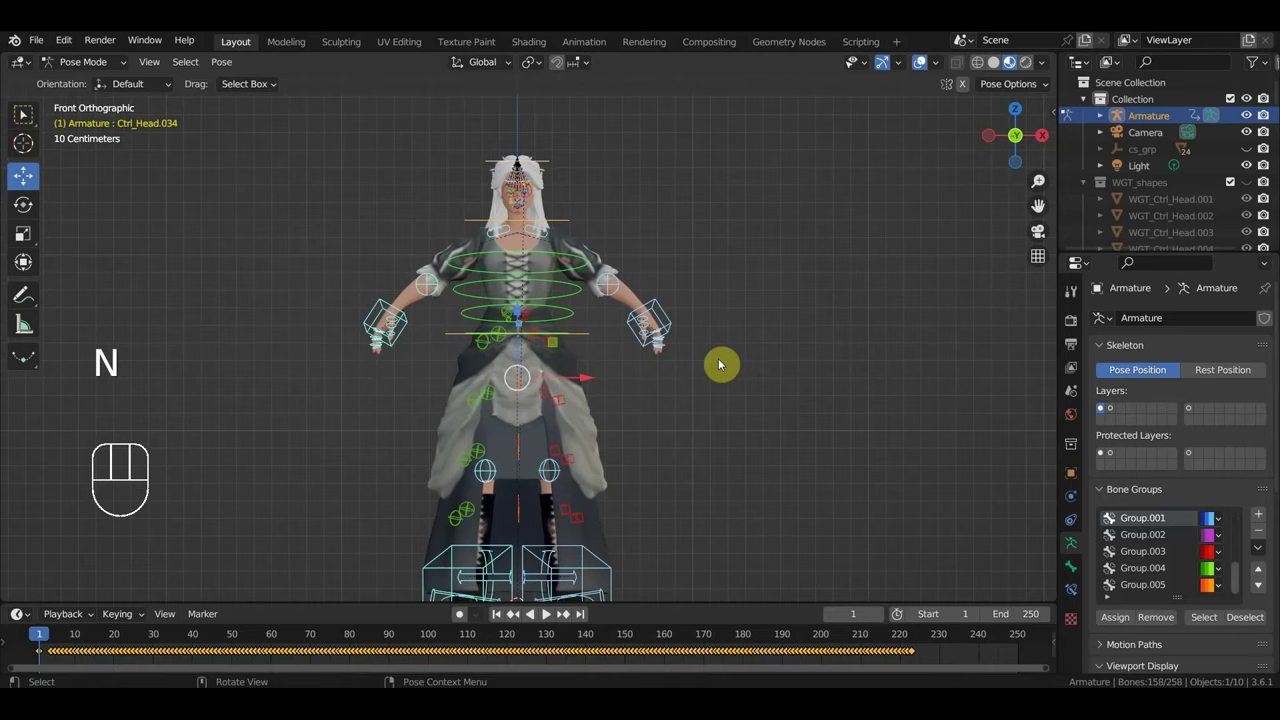
drag(730, 356, 746, 328)
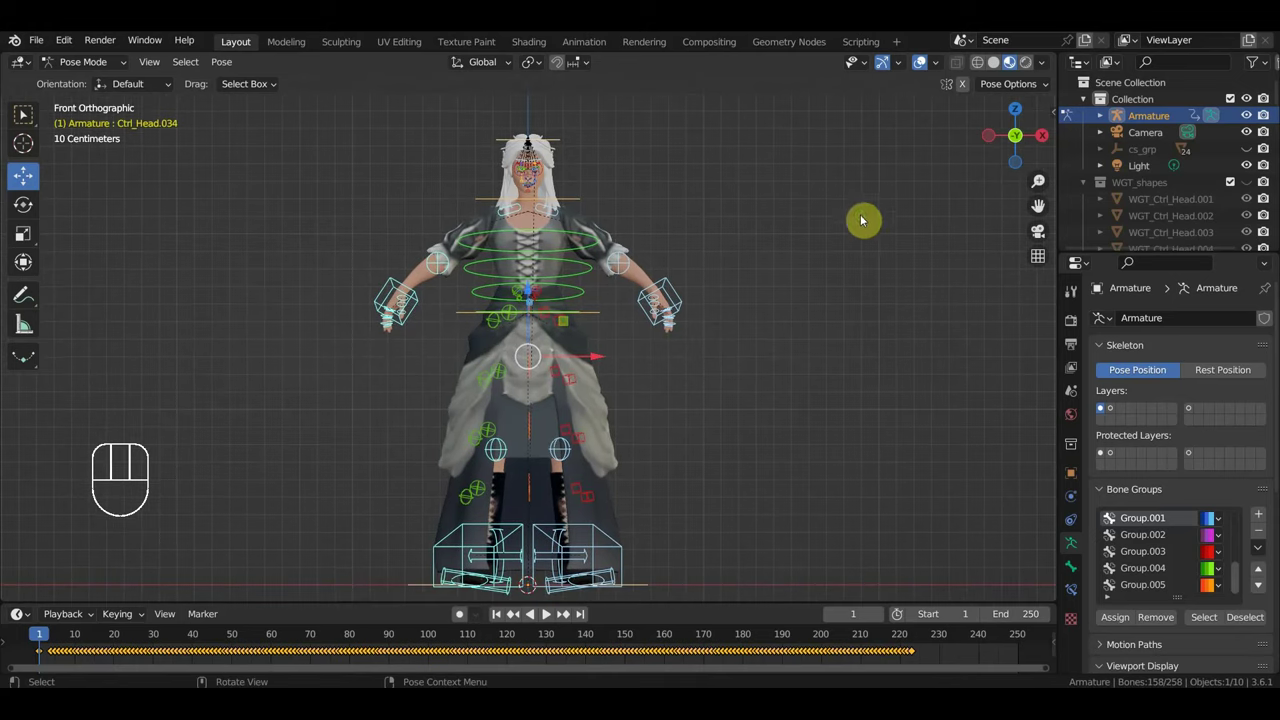
key(space)
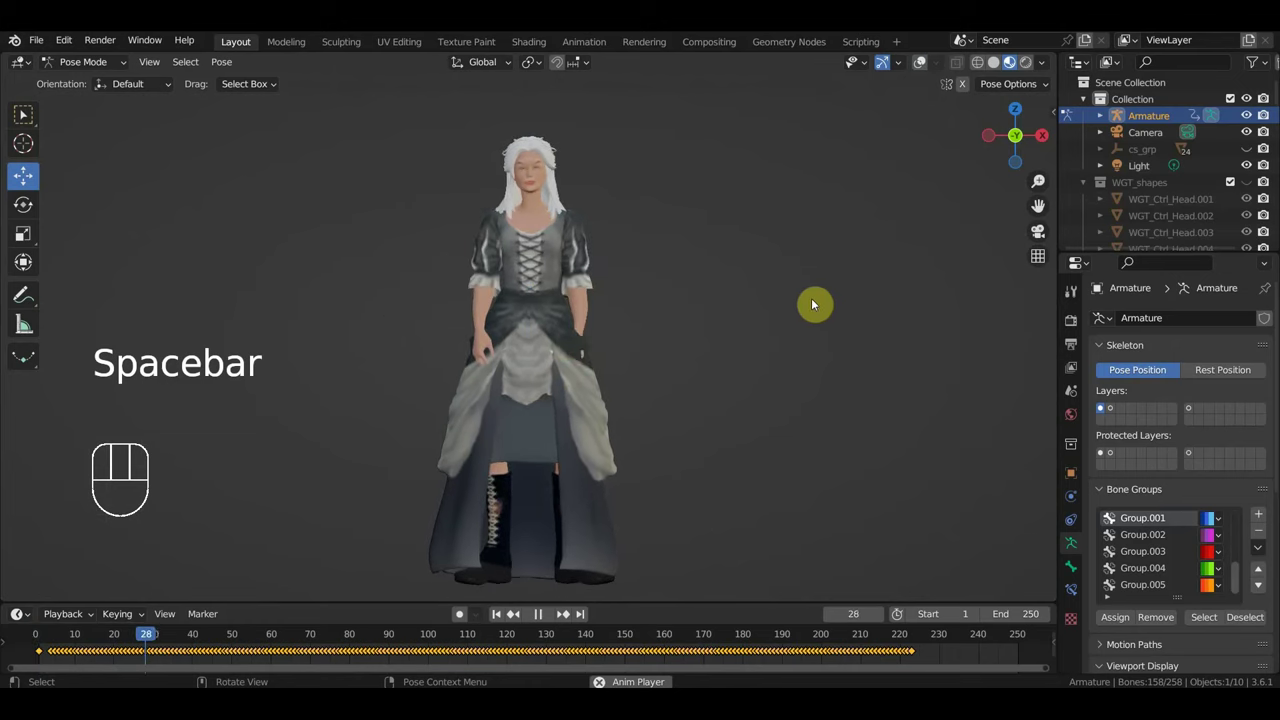
drag(776, 390, 723, 399)
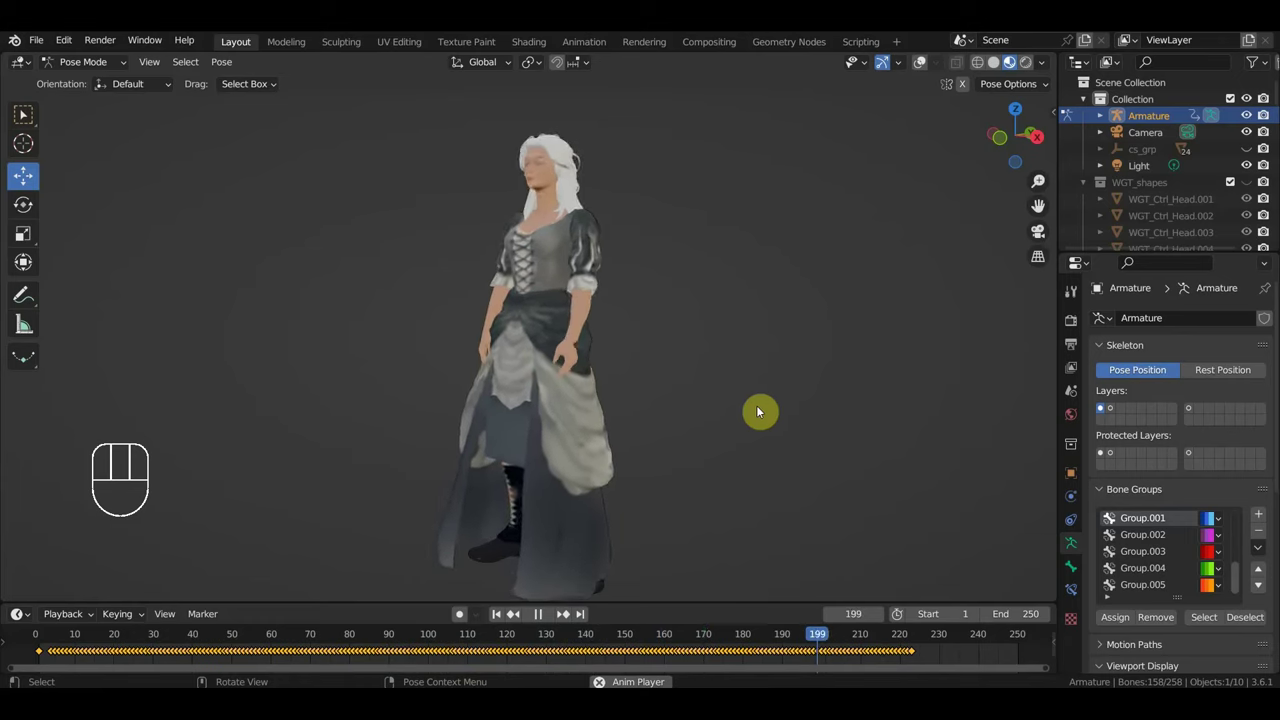
key(space)
Step: Stop on frame 66, re-show the rig controls and select head control Ctrl_Head.060
click(96, 636)
drag(108, 634, 332, 563)
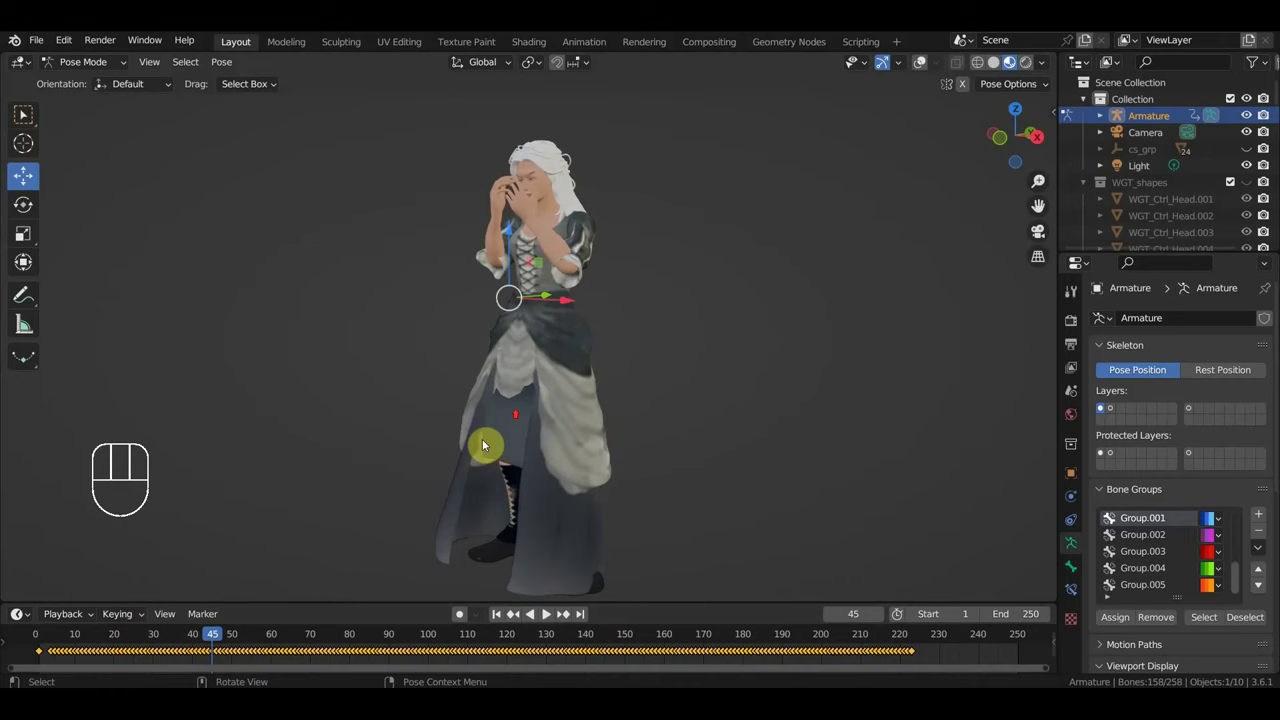
drag(527, 410, 591, 408)
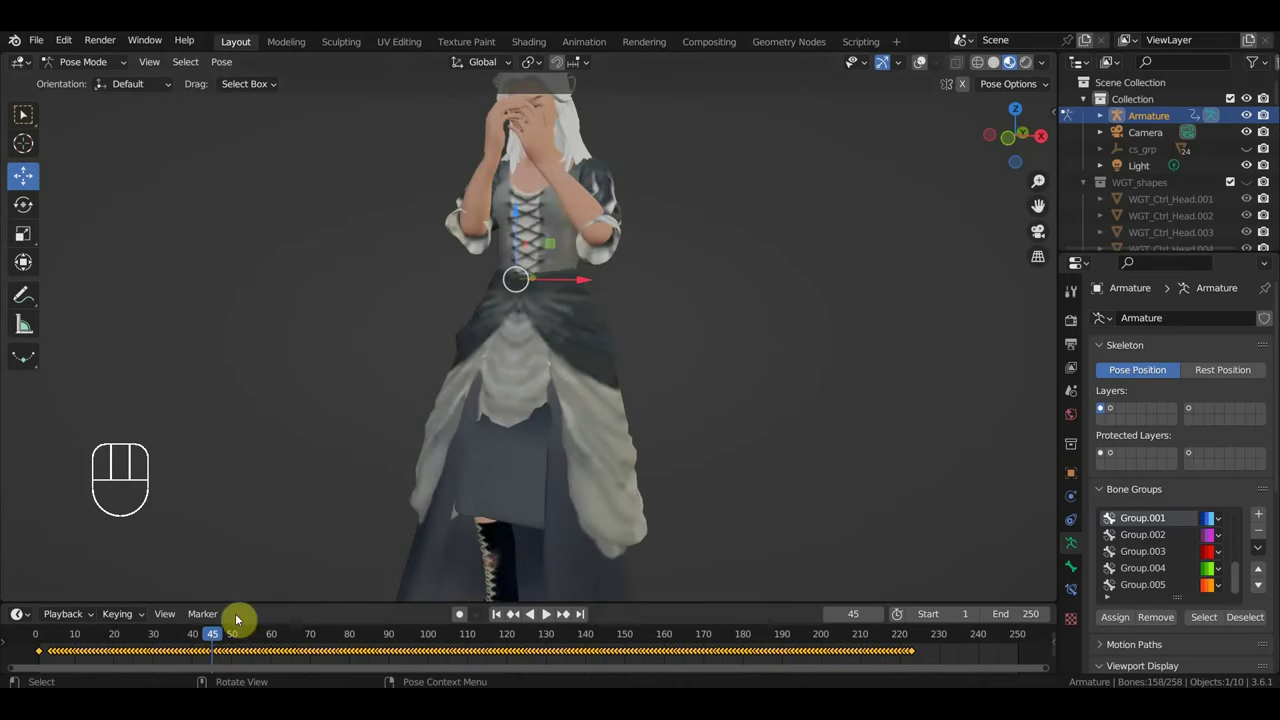
drag(247, 639, 649, 477)
drag(607, 474, 548, 468)
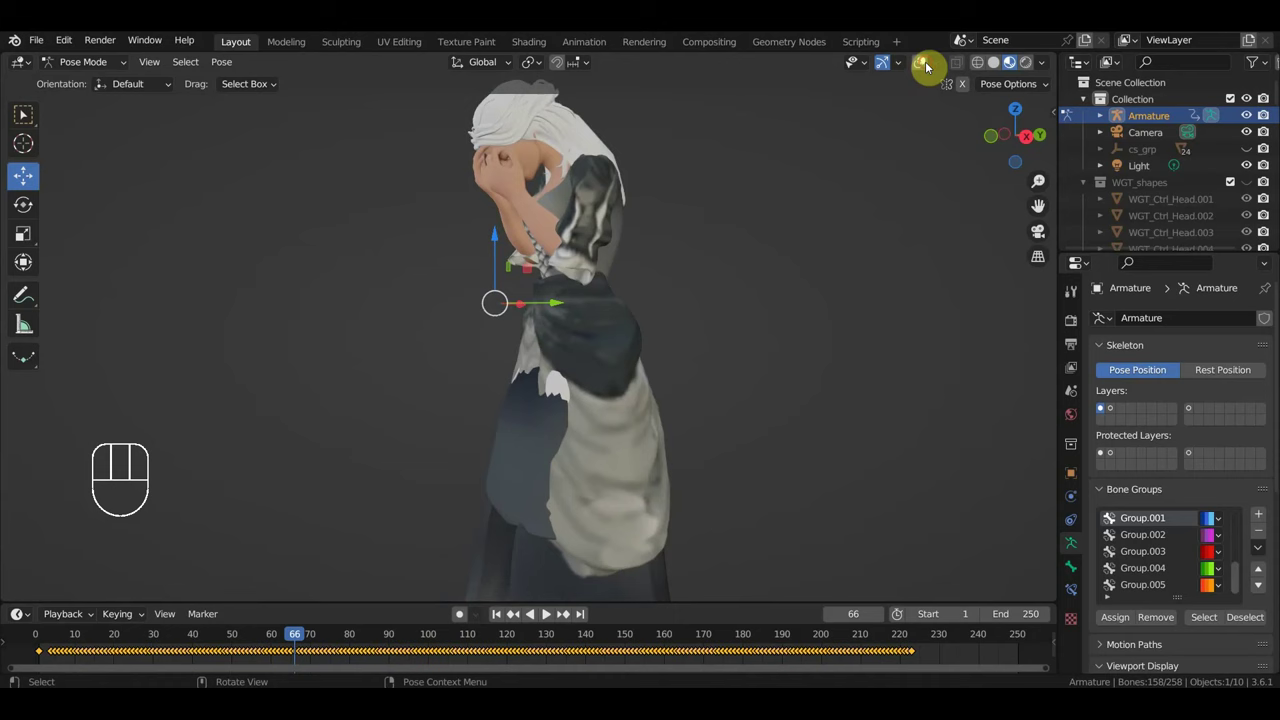
middle_click(780, 298)
middle_click(440, 333)
click(430, 290)
drag(769, 392, 744, 351)
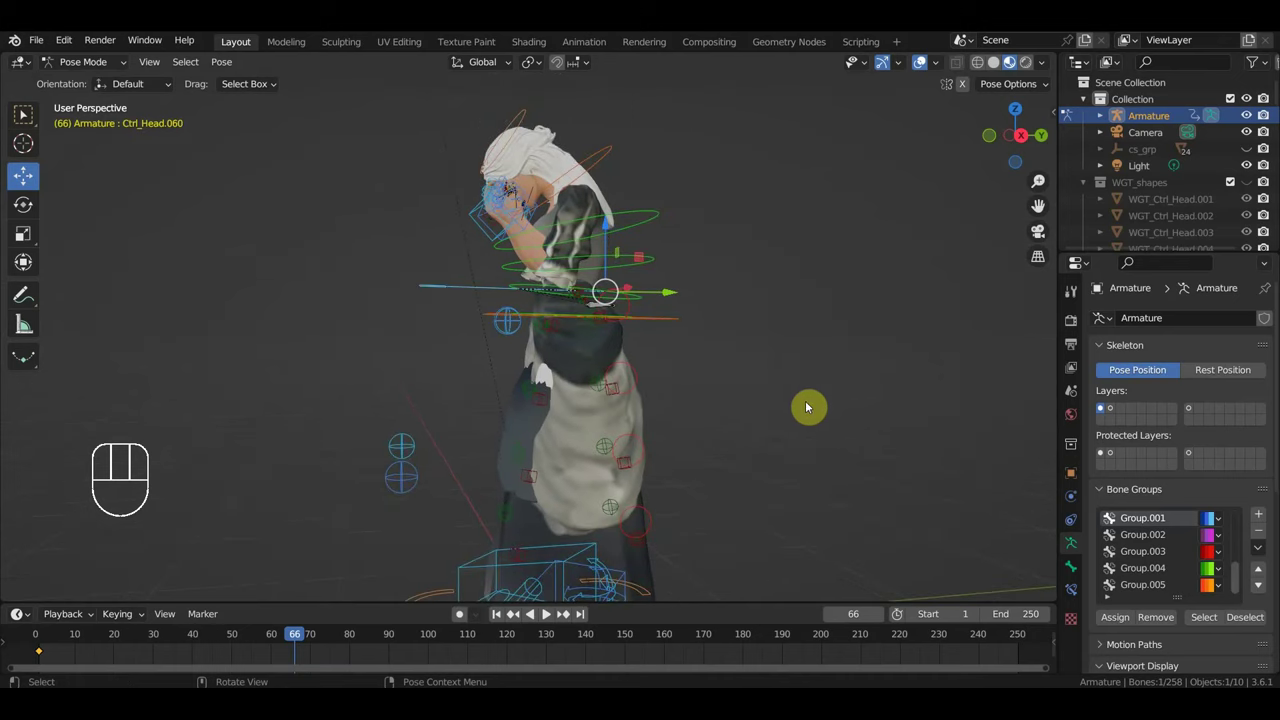
Step: Rotate the posed control at frame 66 and play back to watch the skirt motion from the side
key(r)
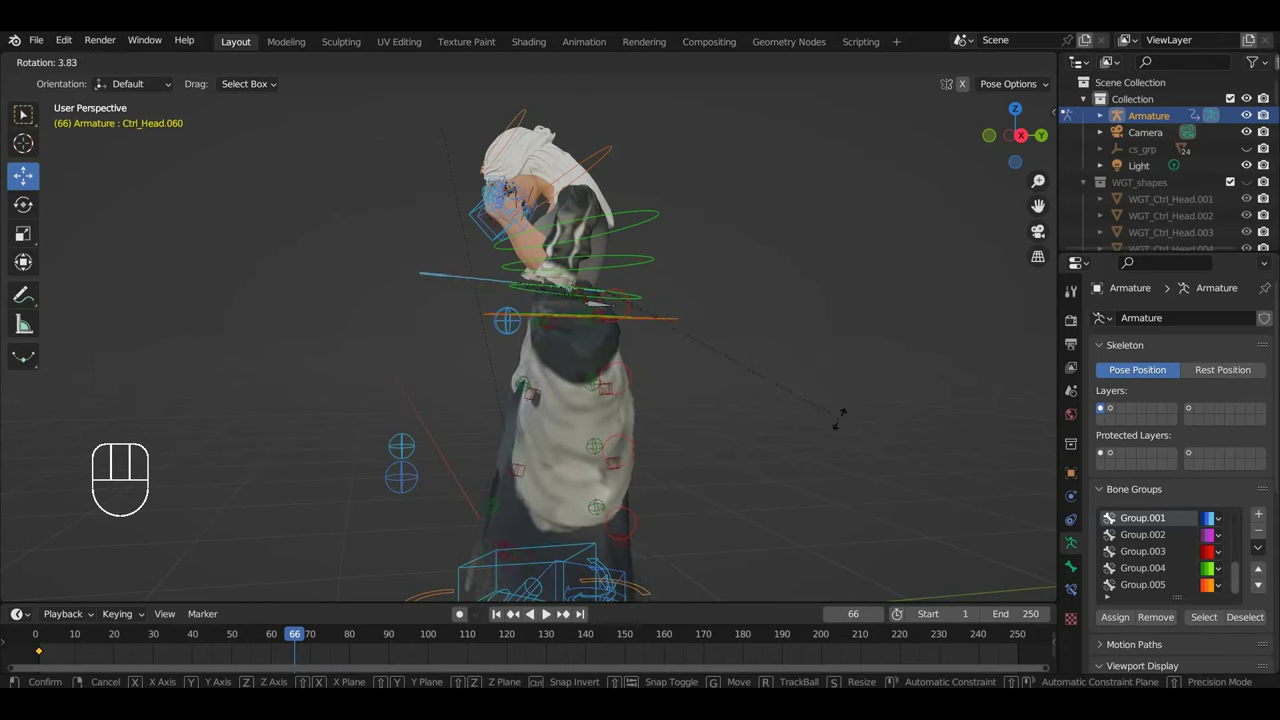
drag(857, 430, 956, 434)
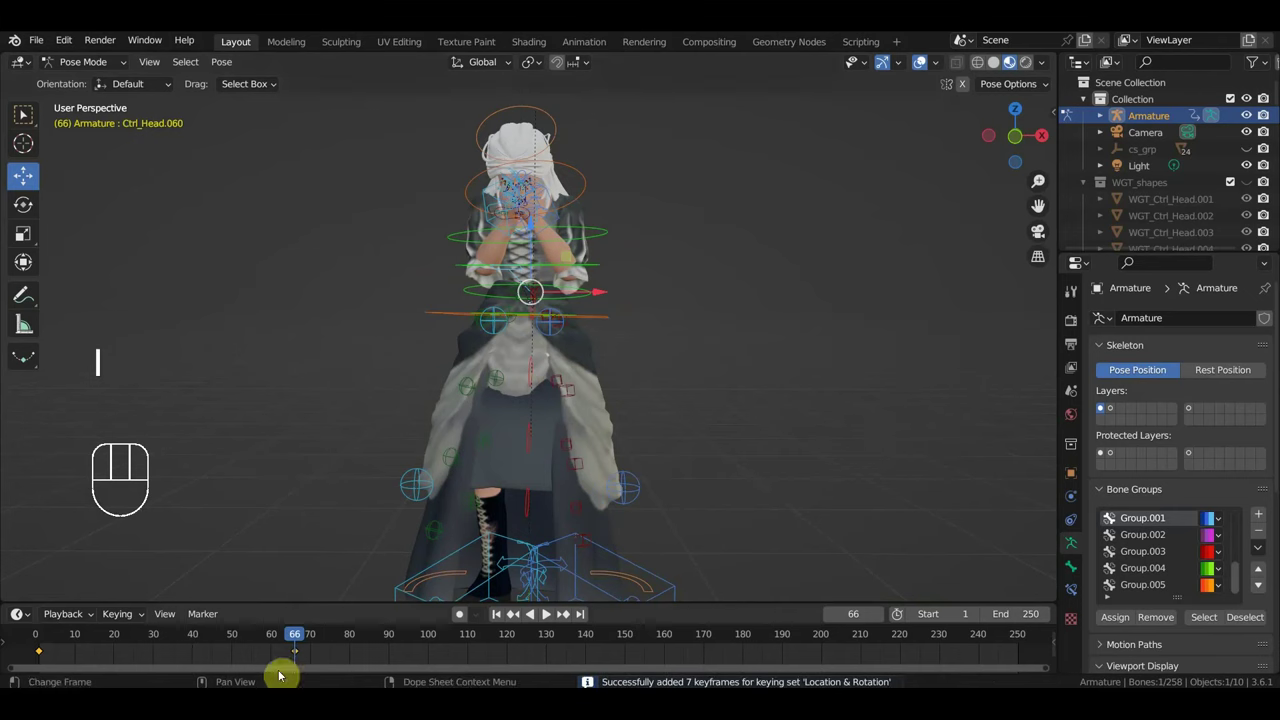
key(space)
drag(645, 437, 549, 433)
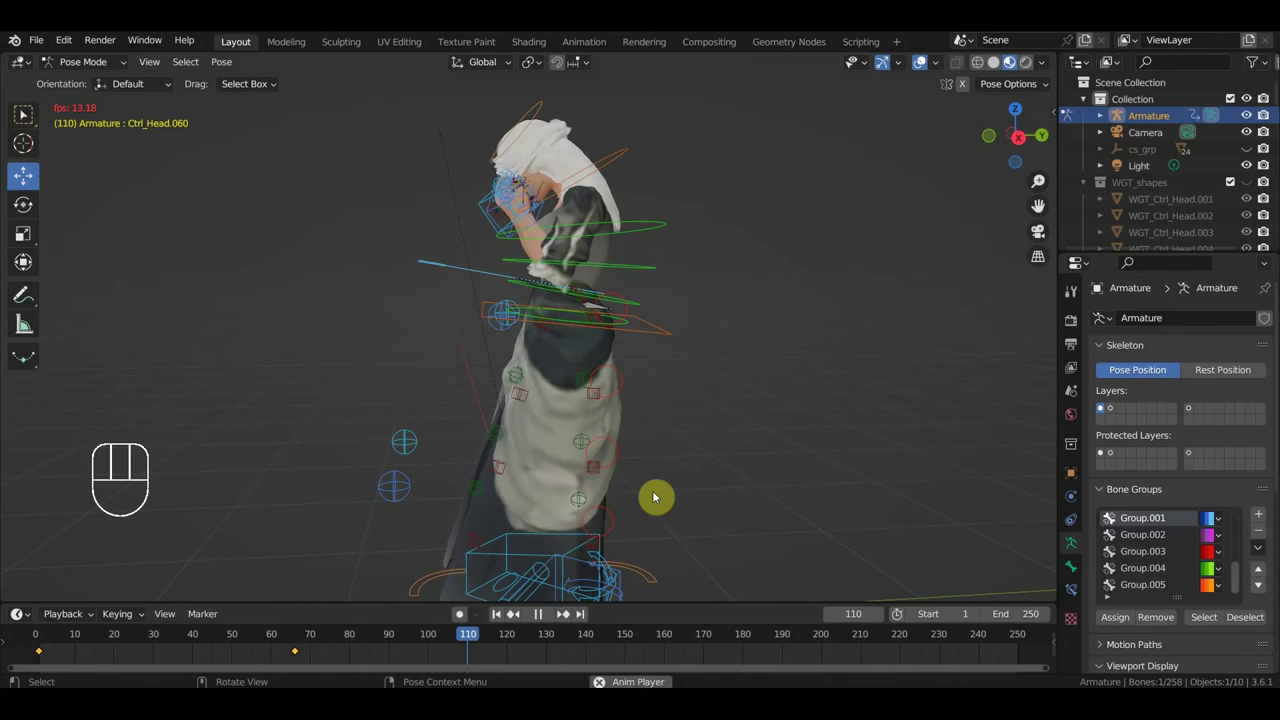
drag(879, 516, 906, 510)
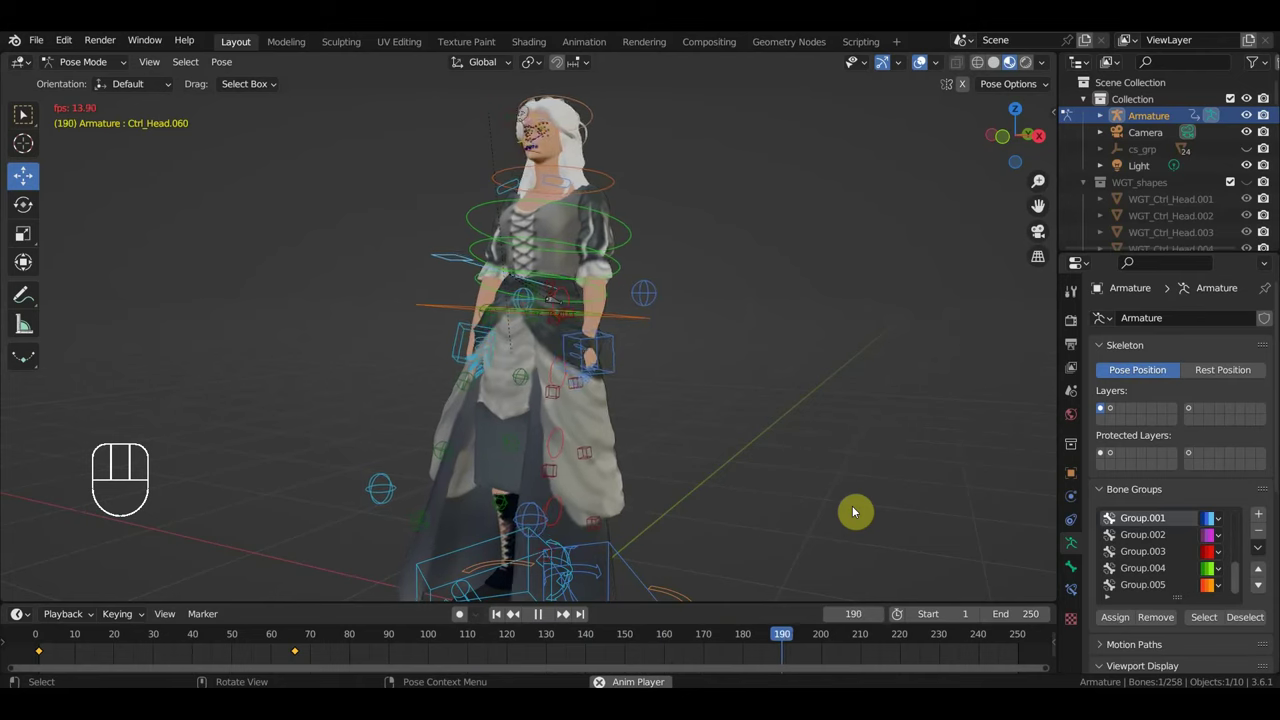
key(space)
Step: Stop at frame 199 and frame the side of the skirt closely
drag(745, 492, 814, 493)
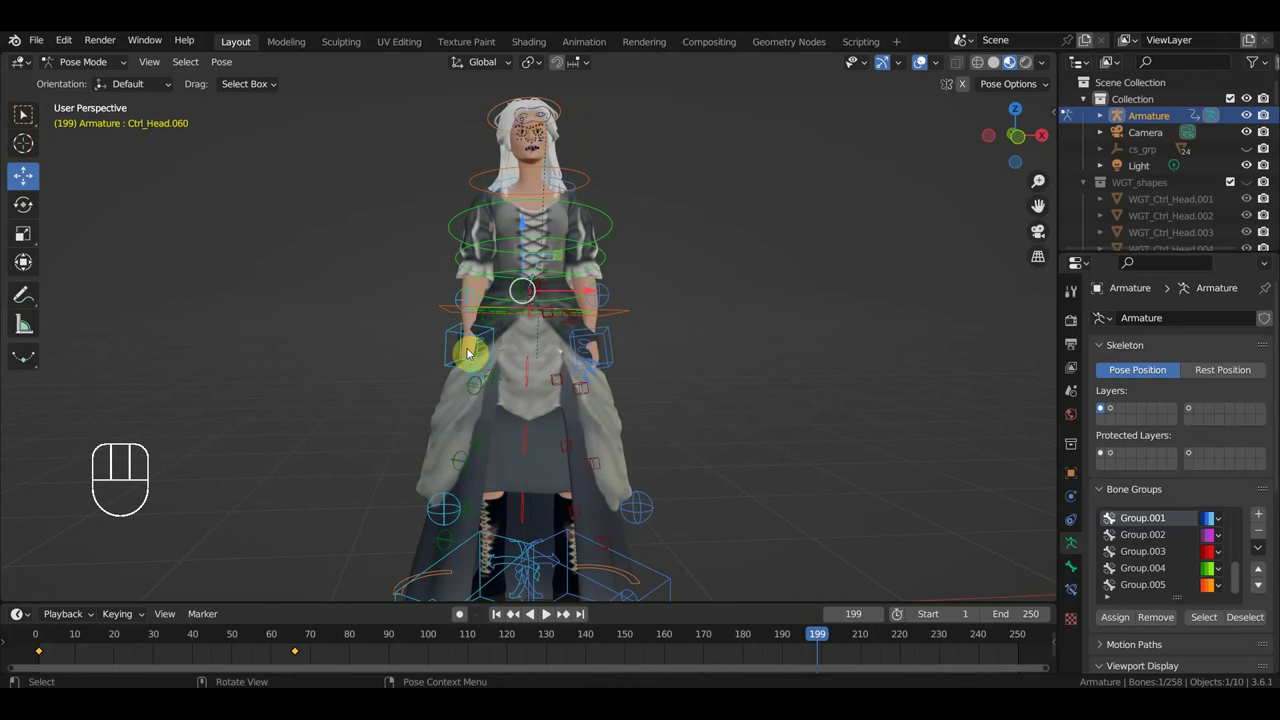
drag(453, 336, 465, 355)
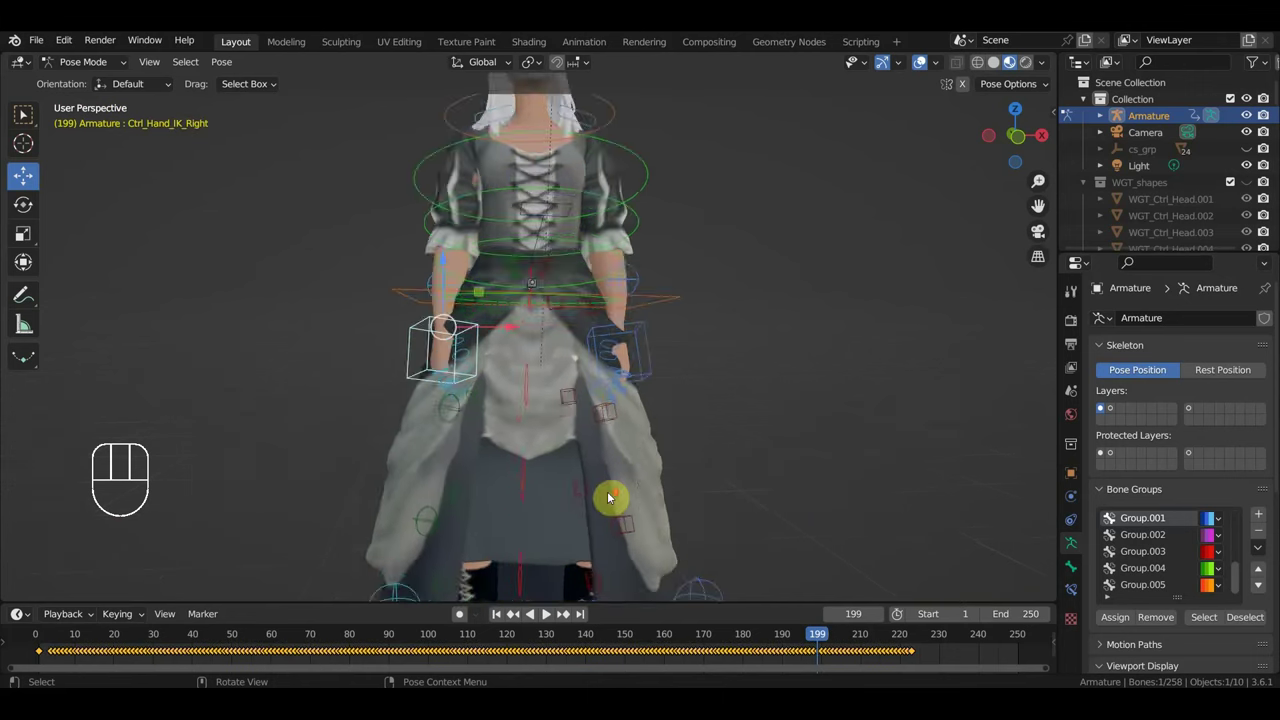
drag(645, 418, 668, 378)
drag(637, 401, 596, 415)
Step: At frame 199, rotate a first skirt control bone to bend its section outward
click(638, 317)
drag(674, 350, 718, 350)
key(e)
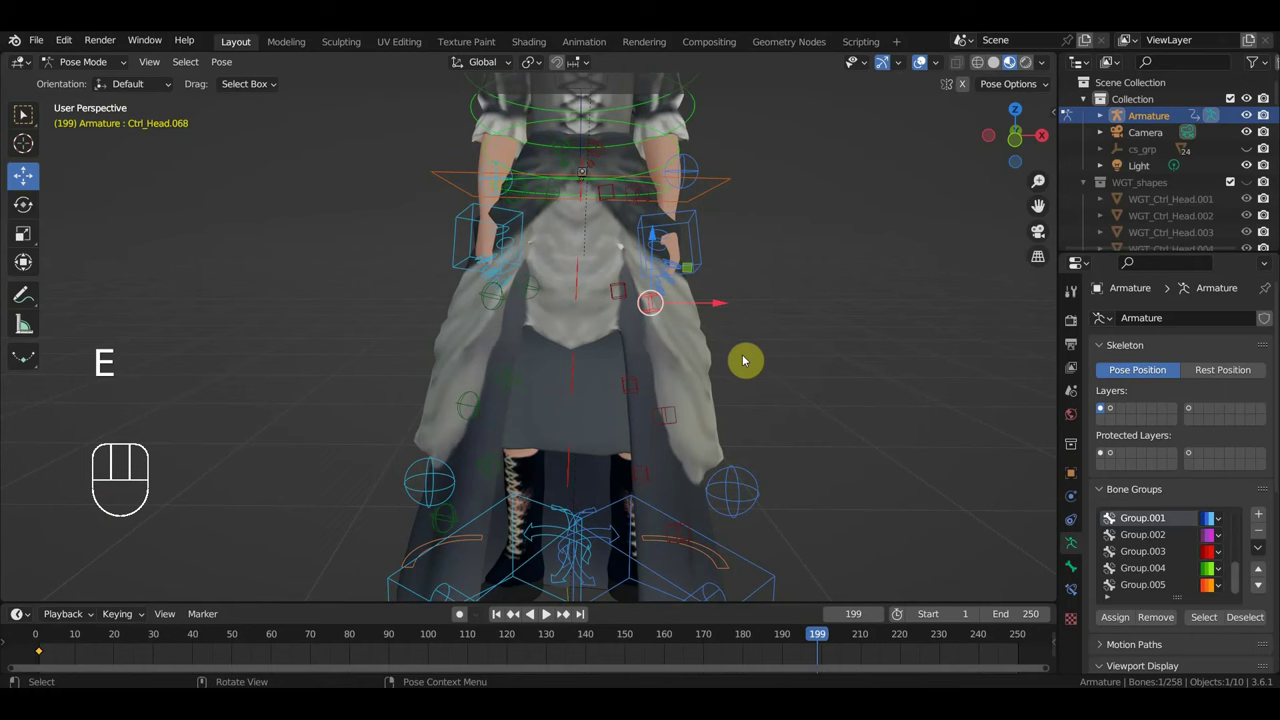
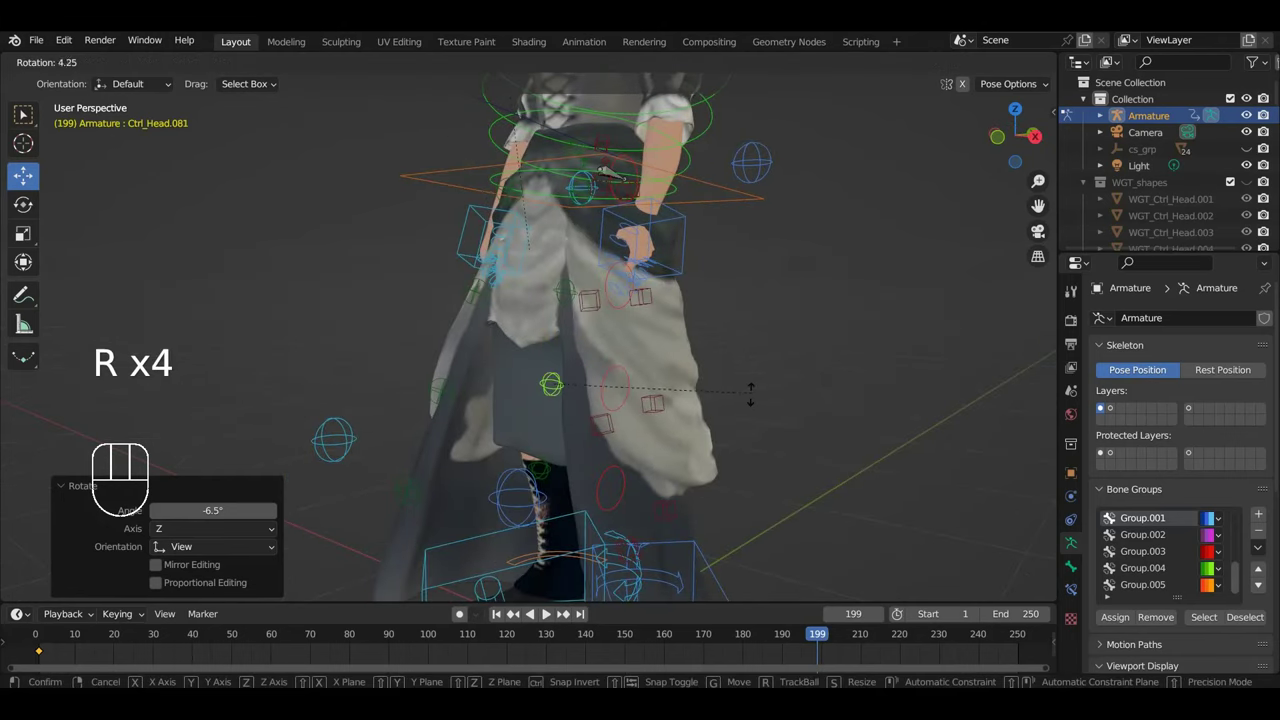
drag(699, 429, 738, 436)
drag(468, 403, 566, 417)
Step: Rotate further skirt controls (Ctrl_Head.082, .080, .084), checking the bend from the side
key(r)
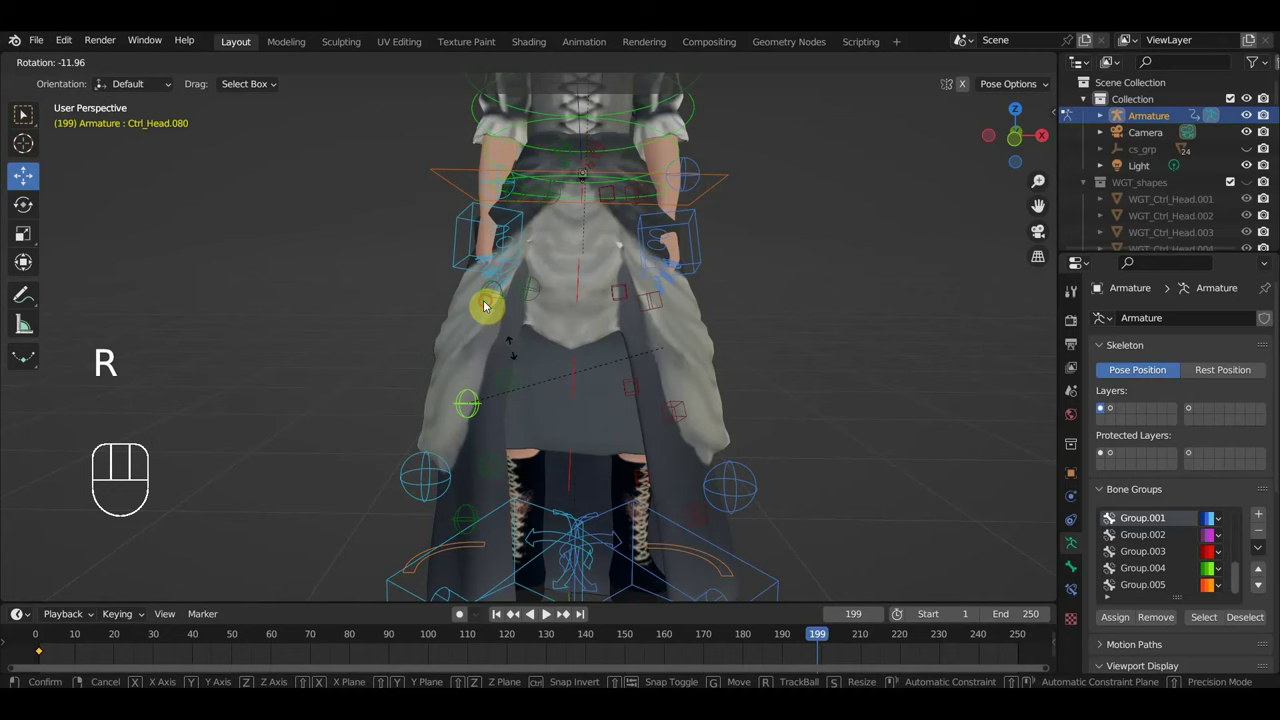
key(r)
key(r)
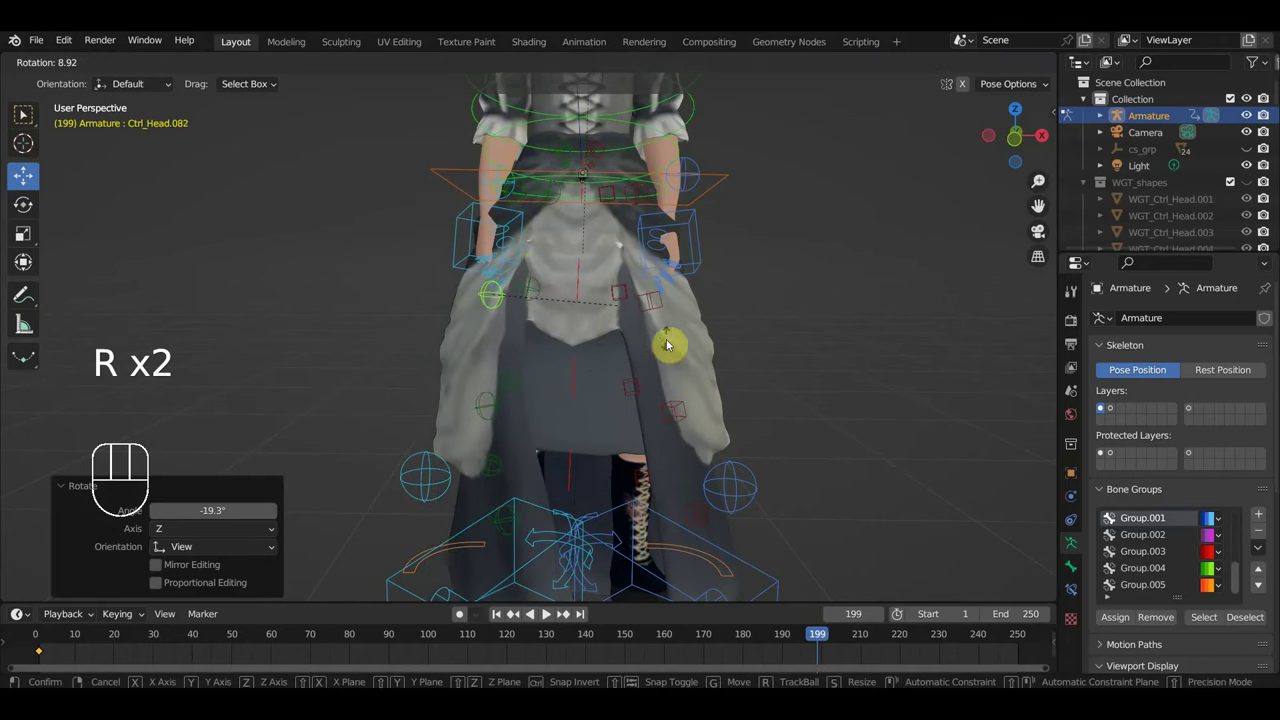
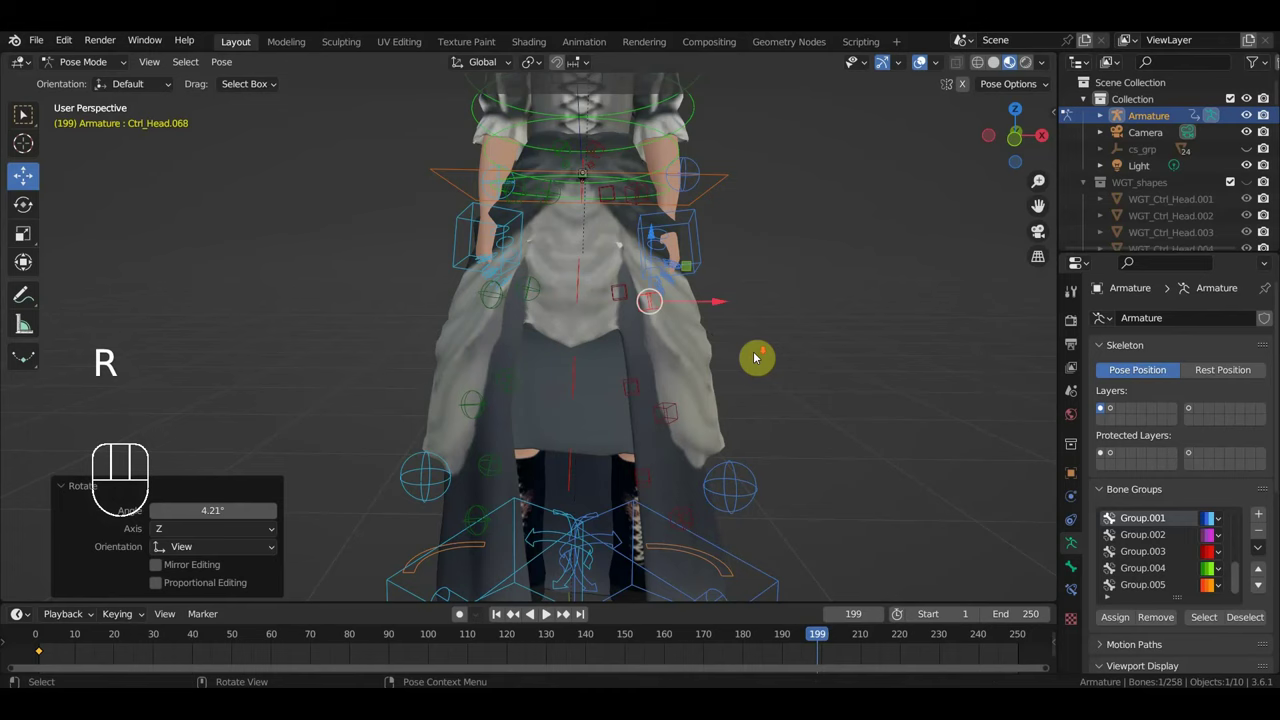
drag(755, 373, 598, 371)
drag(495, 364, 531, 373)
middle_click(590, 380)
key(r)
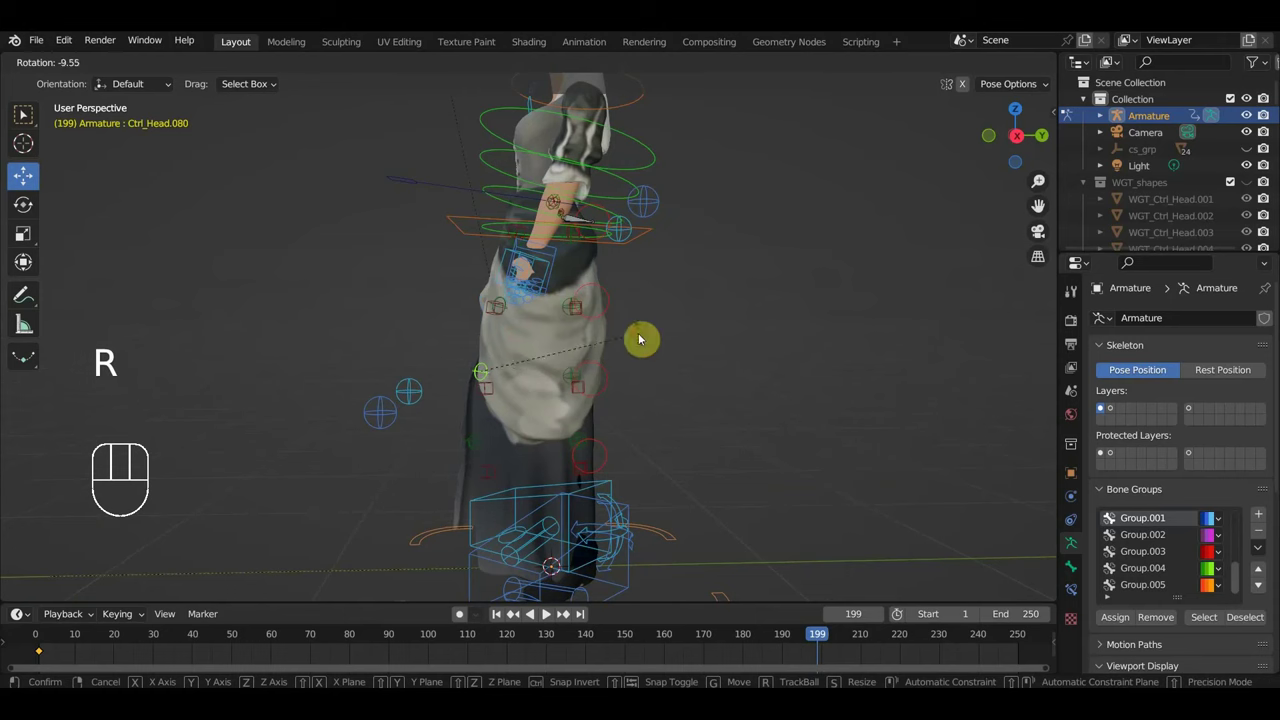
click(478, 448)
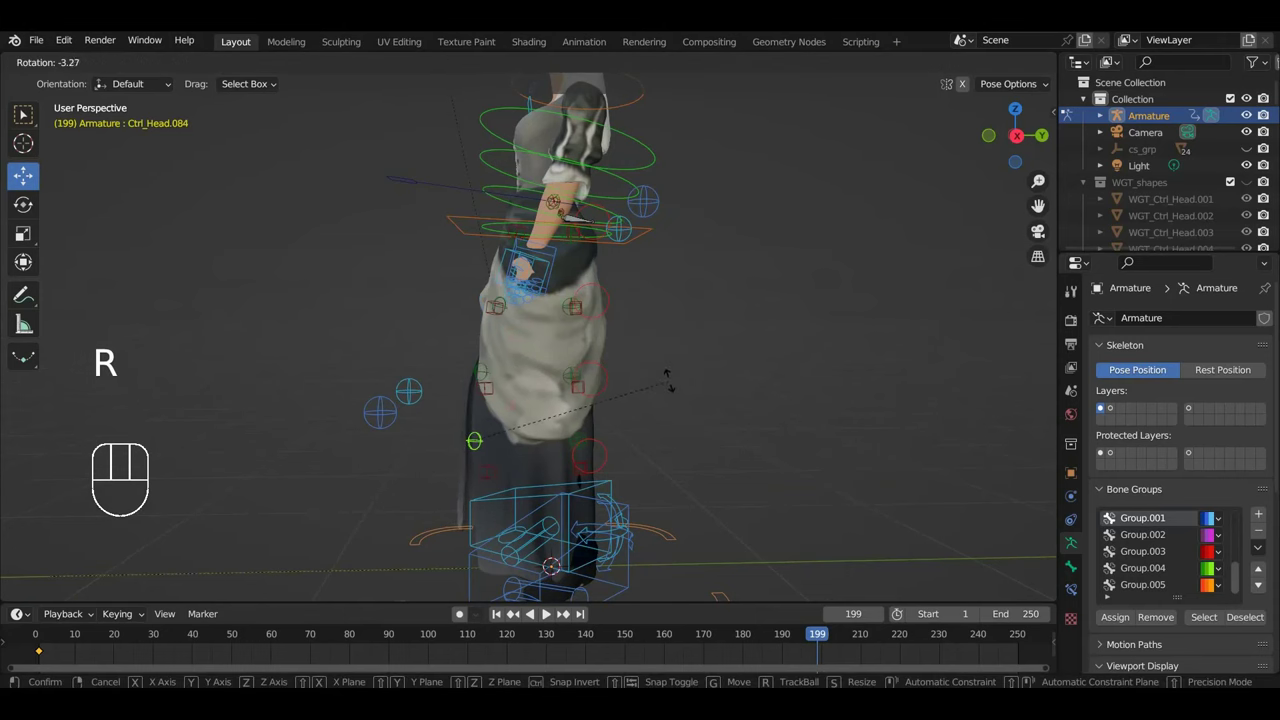
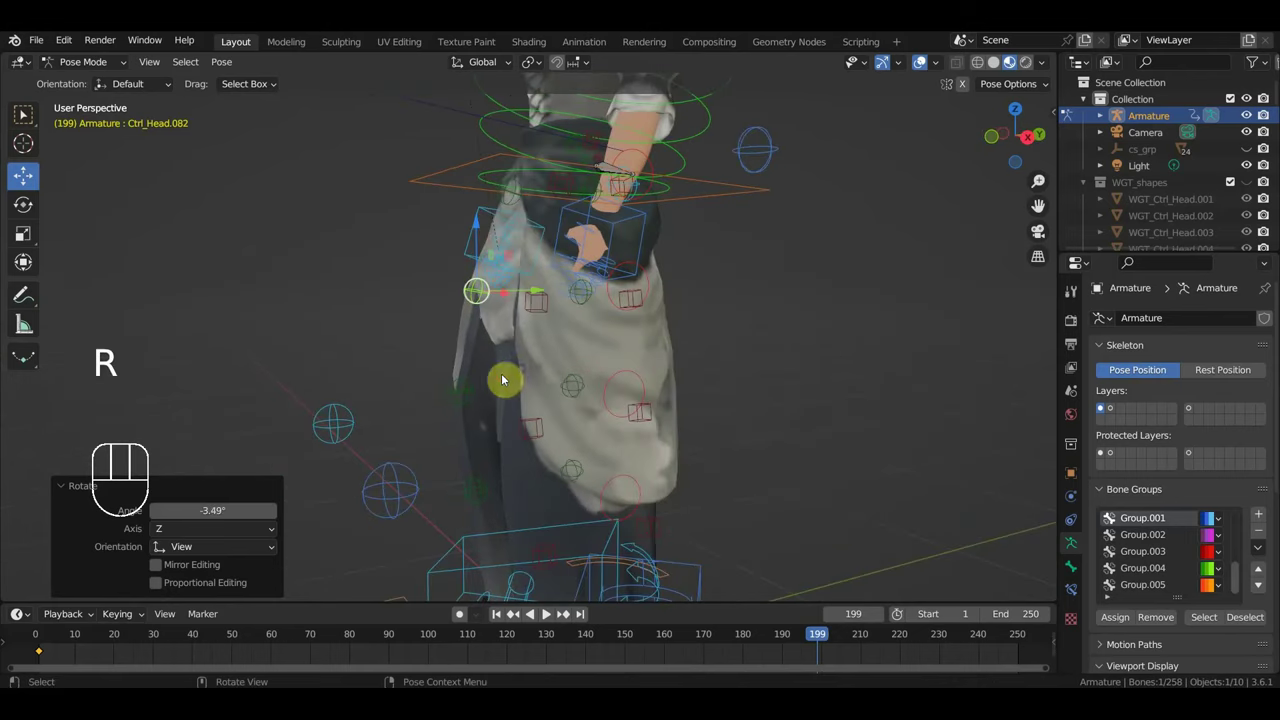
Step: Refine the rotations of two more skirt control bones at frame 199
click(470, 387)
key(r)
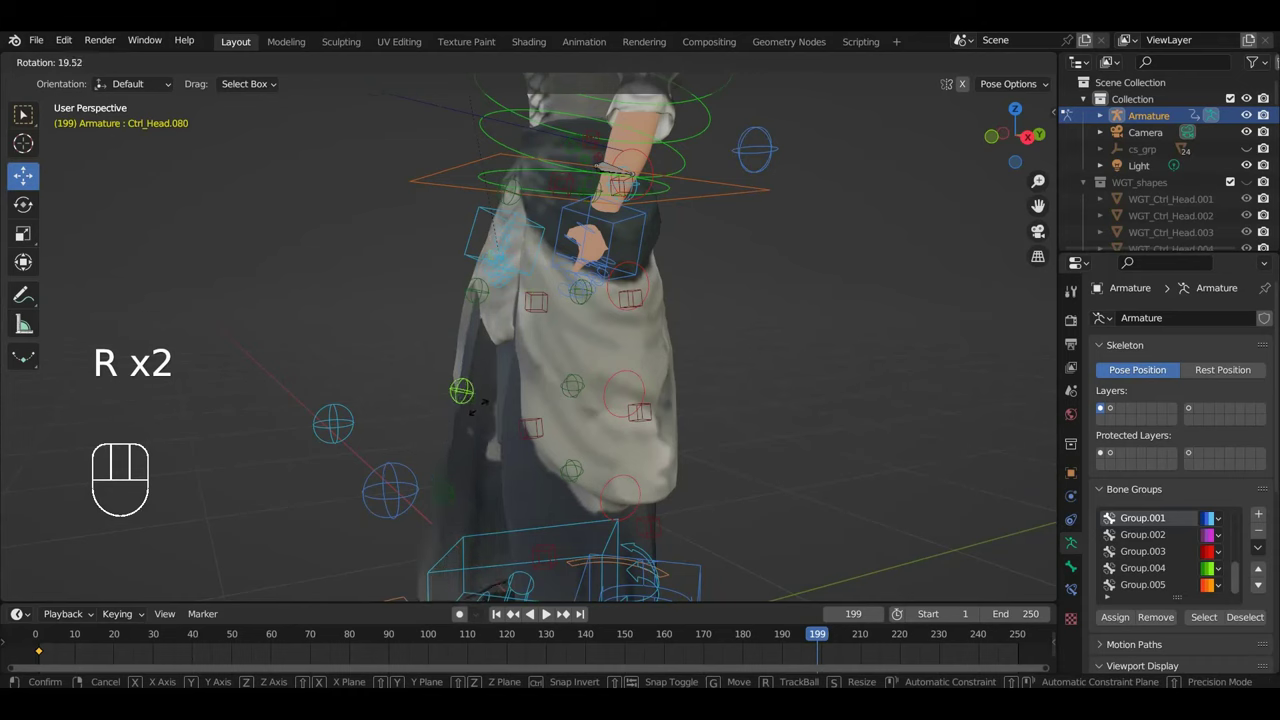
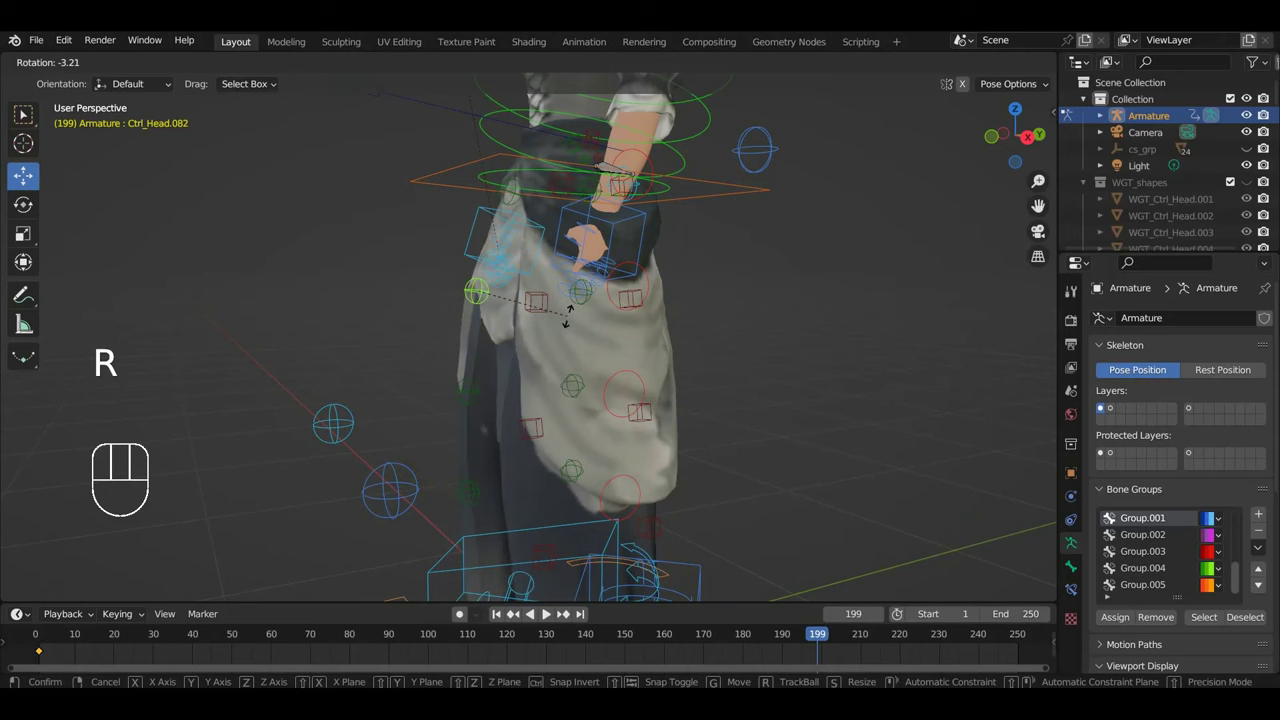
click(480, 401)
key(r)
drag(518, 403, 672, 408)
Step: Key Location & Rotation for all bones at frame 199 and play the animation back
key(i)
click(932, 63)
key(space)
drag(803, 308, 703, 322)
drag(707, 286, 916, 151)
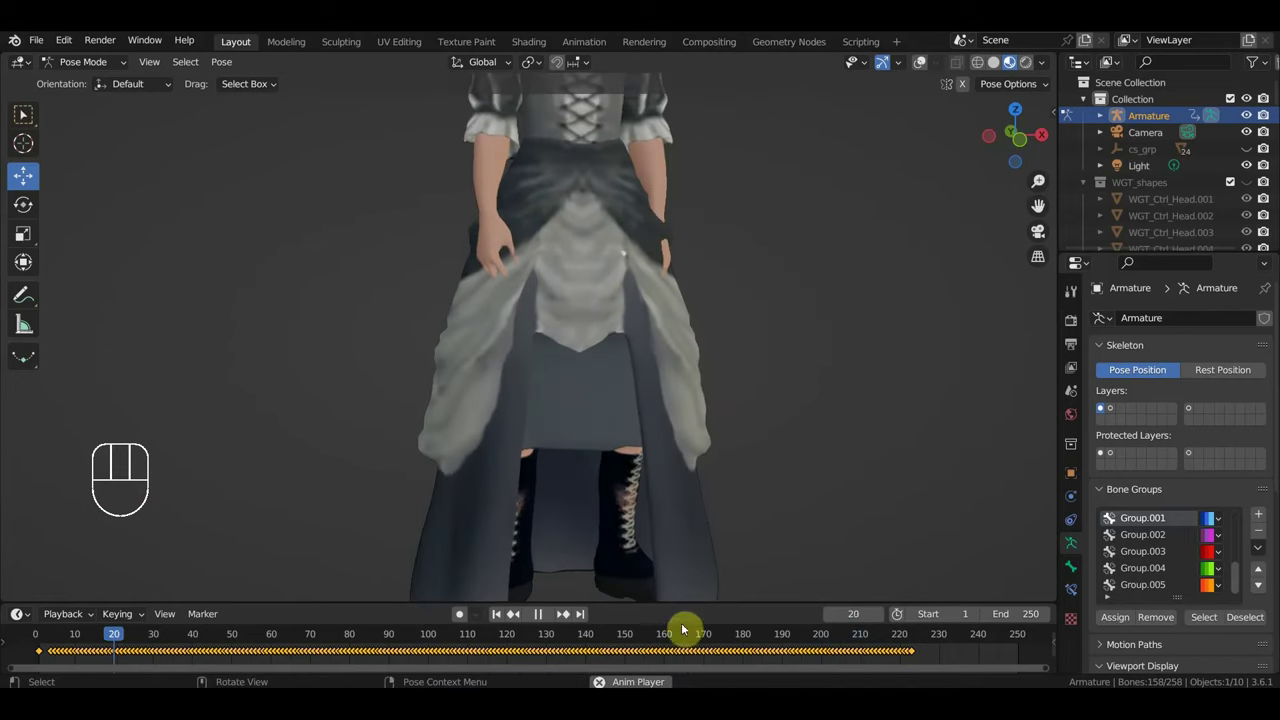
Step: Stop playback and set the playhead to frame 183, orbiting to see the arm and skirt
key(space)
click(667, 635)
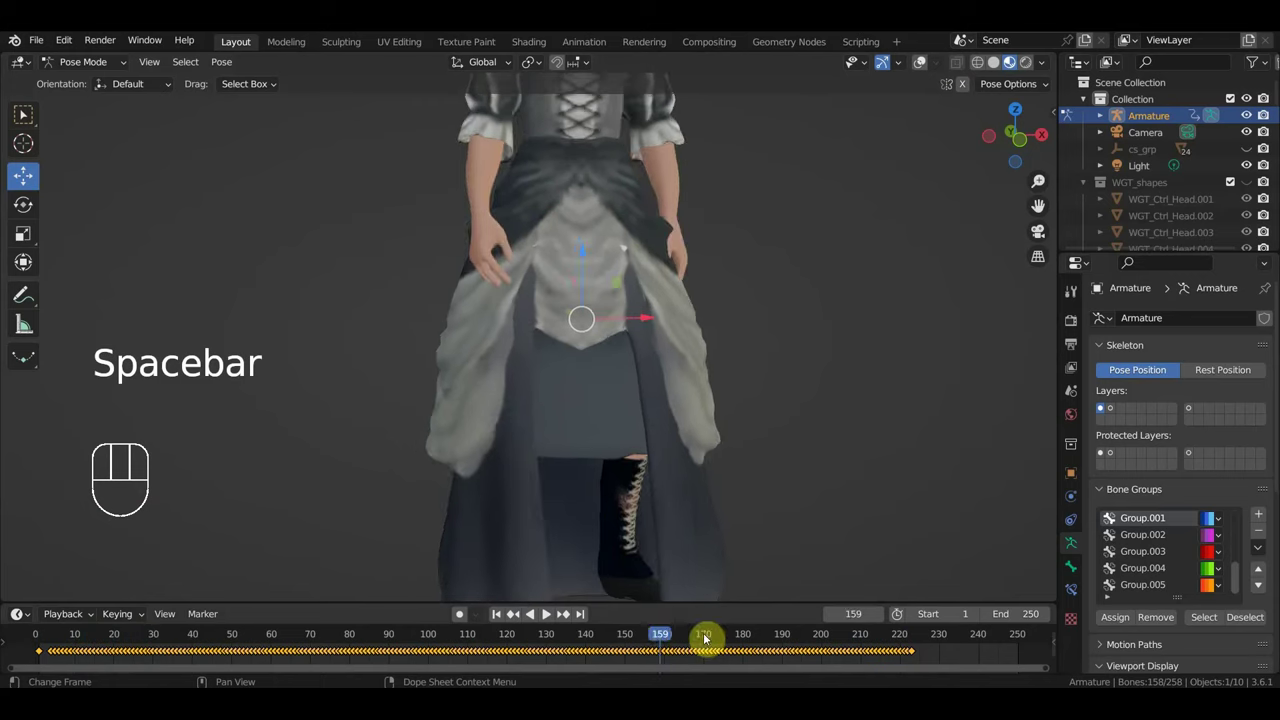
click(758, 642)
middle_click(832, 336)
drag(832, 352, 894, 274)
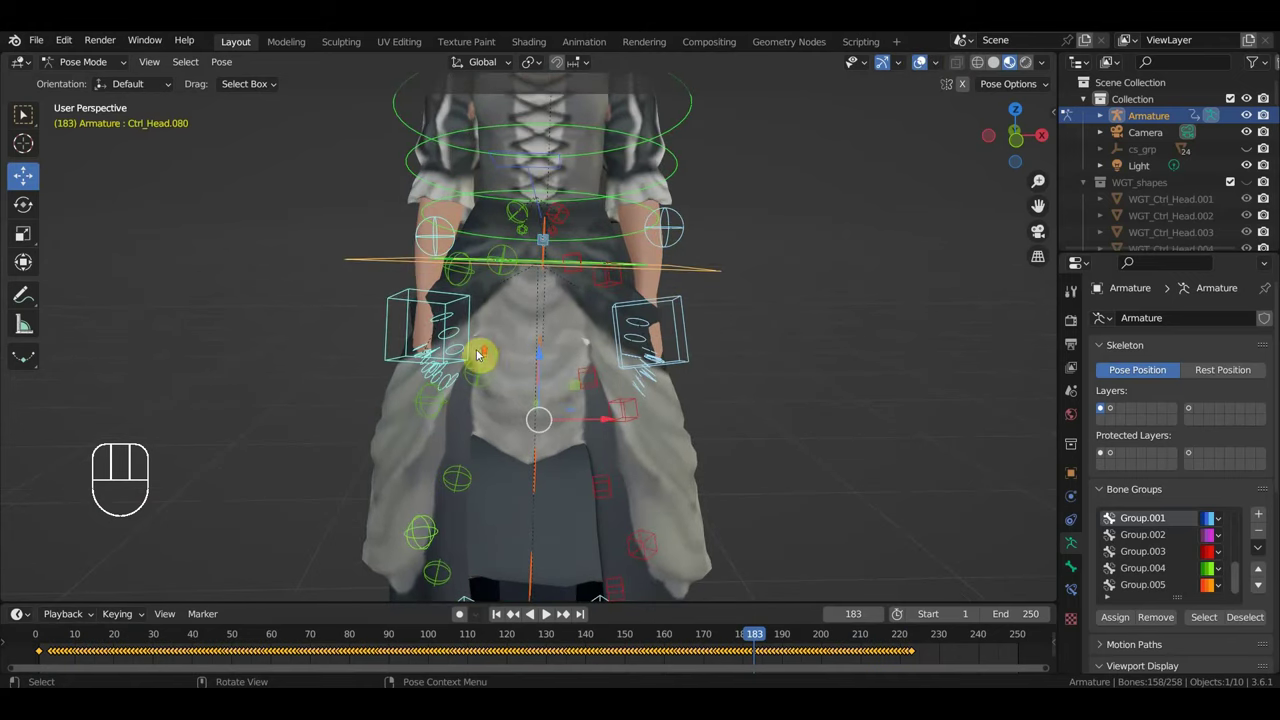
Step: Inspect the skirt and arm control bones Ctrl_Head.078 and Ctrl_Head.064, adjusting the hand pose
click(457, 268)
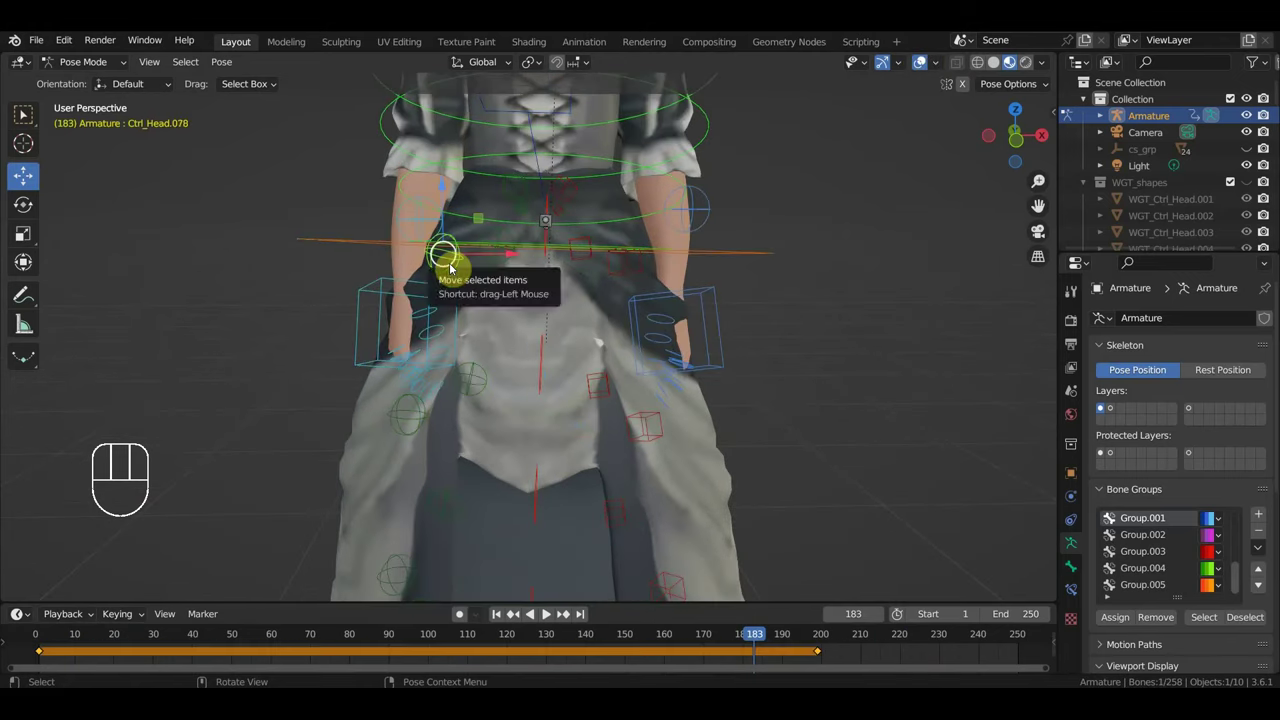
key(g)
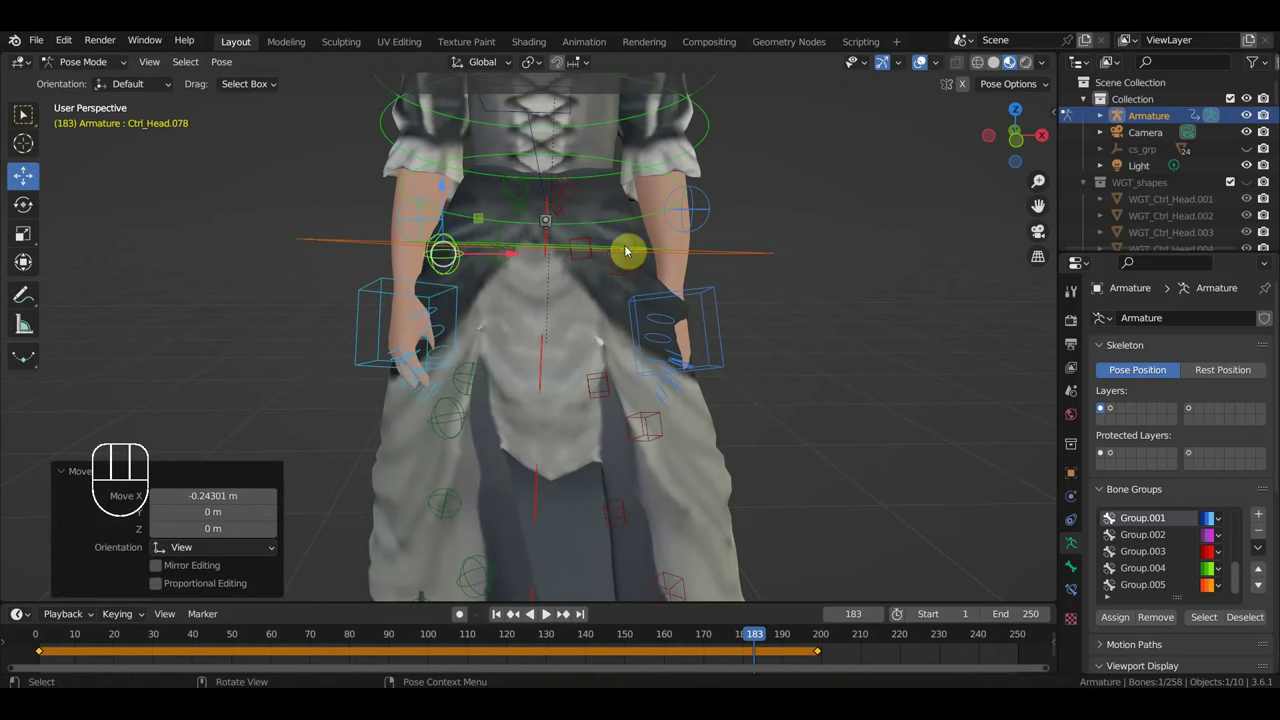
drag(626, 267, 642, 273)
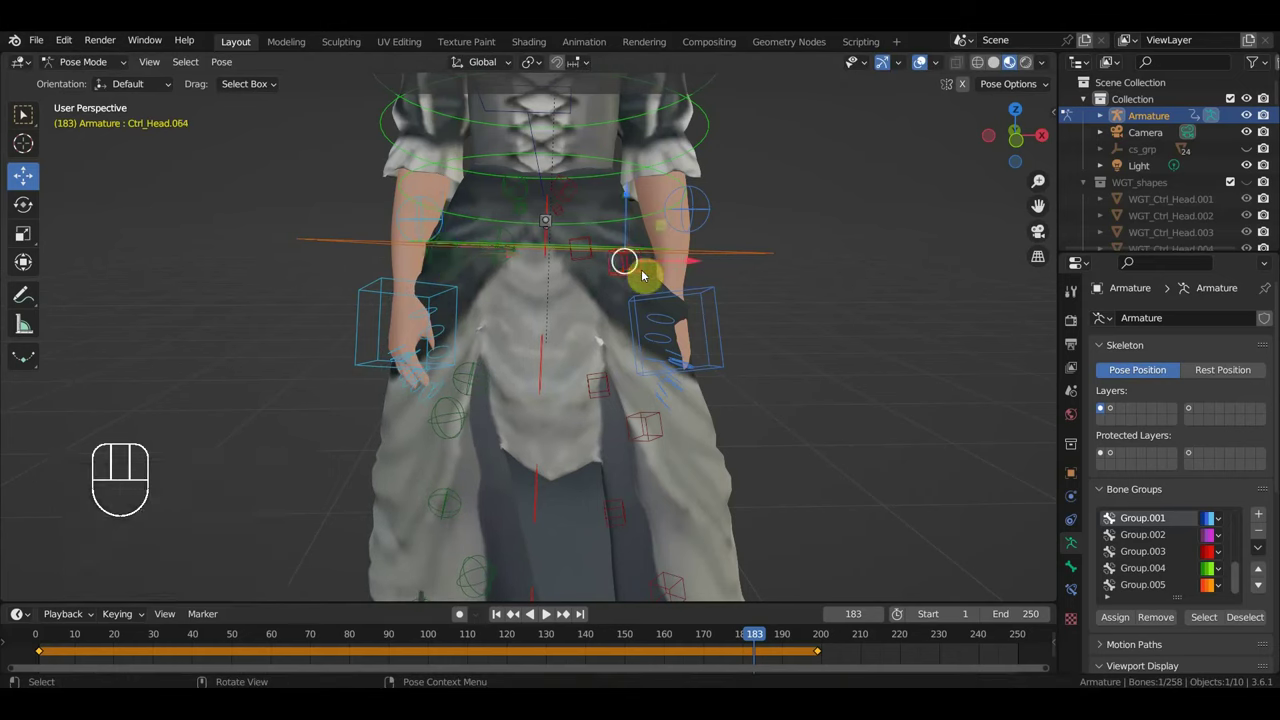
key(r)
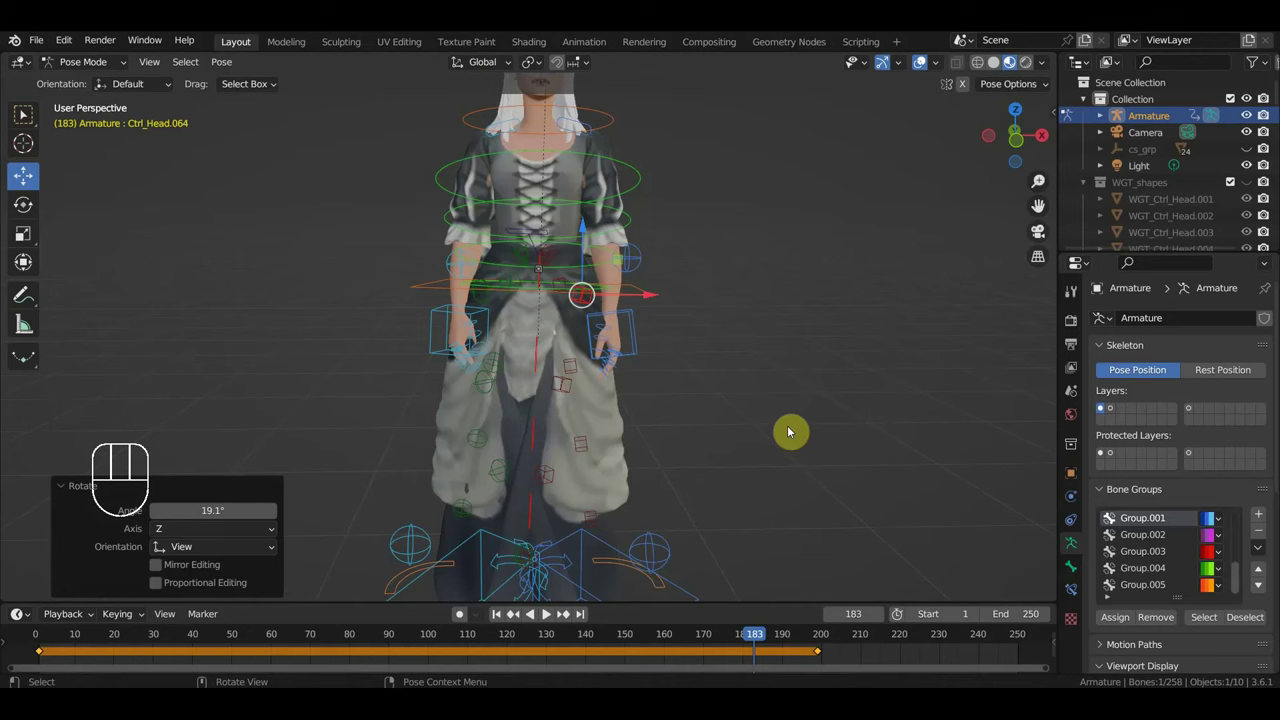
Step: Key location and rotation for all bones at frame 203
key(i)
key(space)
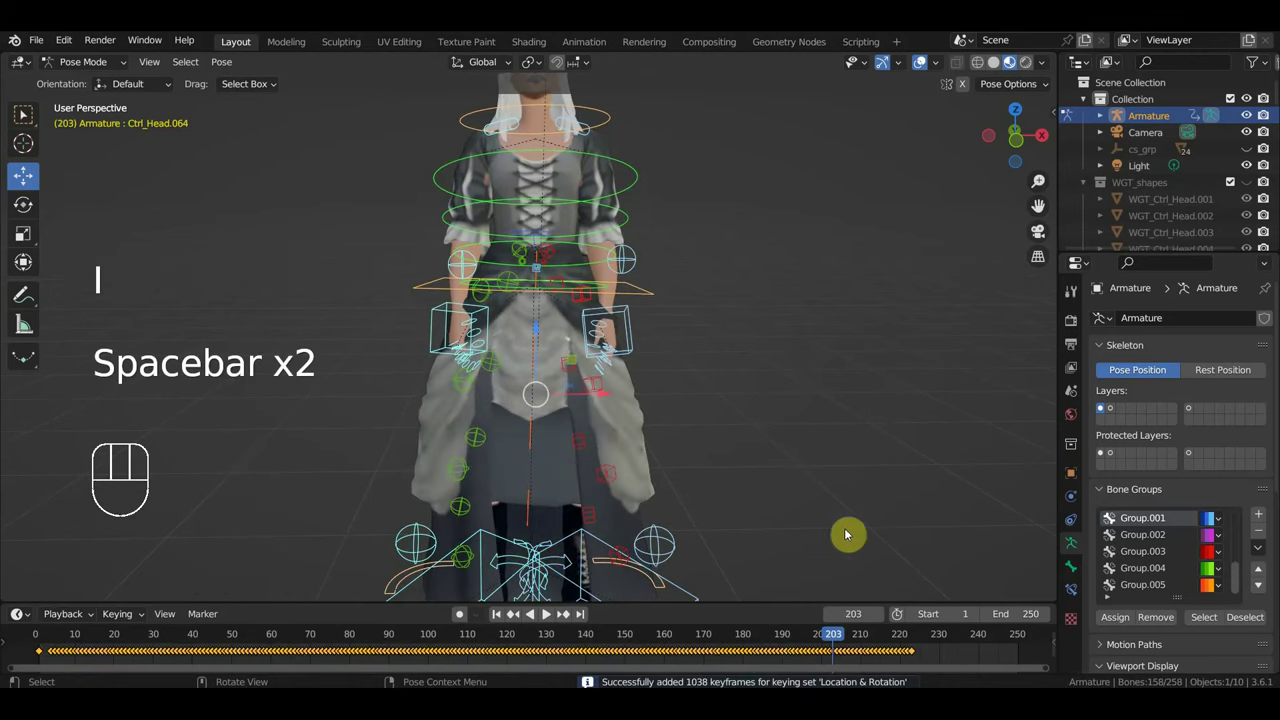
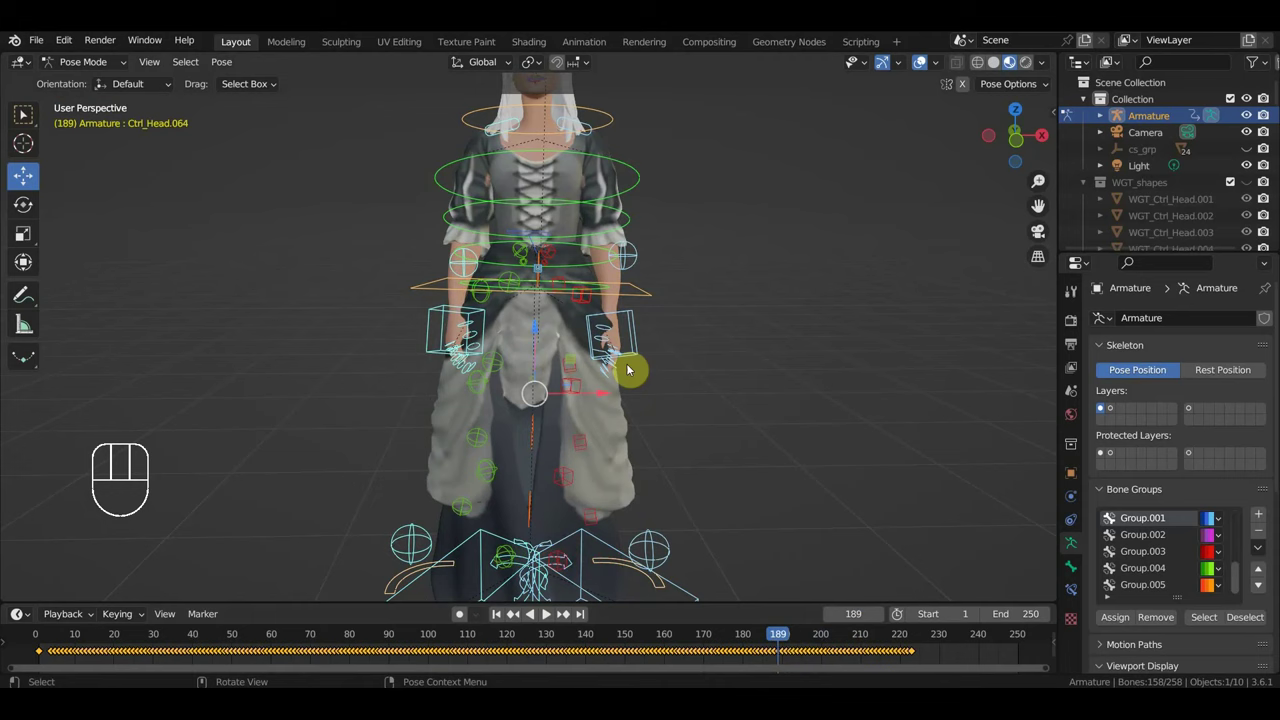
click(492, 302)
Step: Box-select the later keyframes around frames 200–240 and move them along the timeline
drag(856, 666, 809, 651)
click(859, 664)
drag(829, 661, 740, 645)
click(855, 660)
drag(849, 661, 809, 646)
key(shift+d)
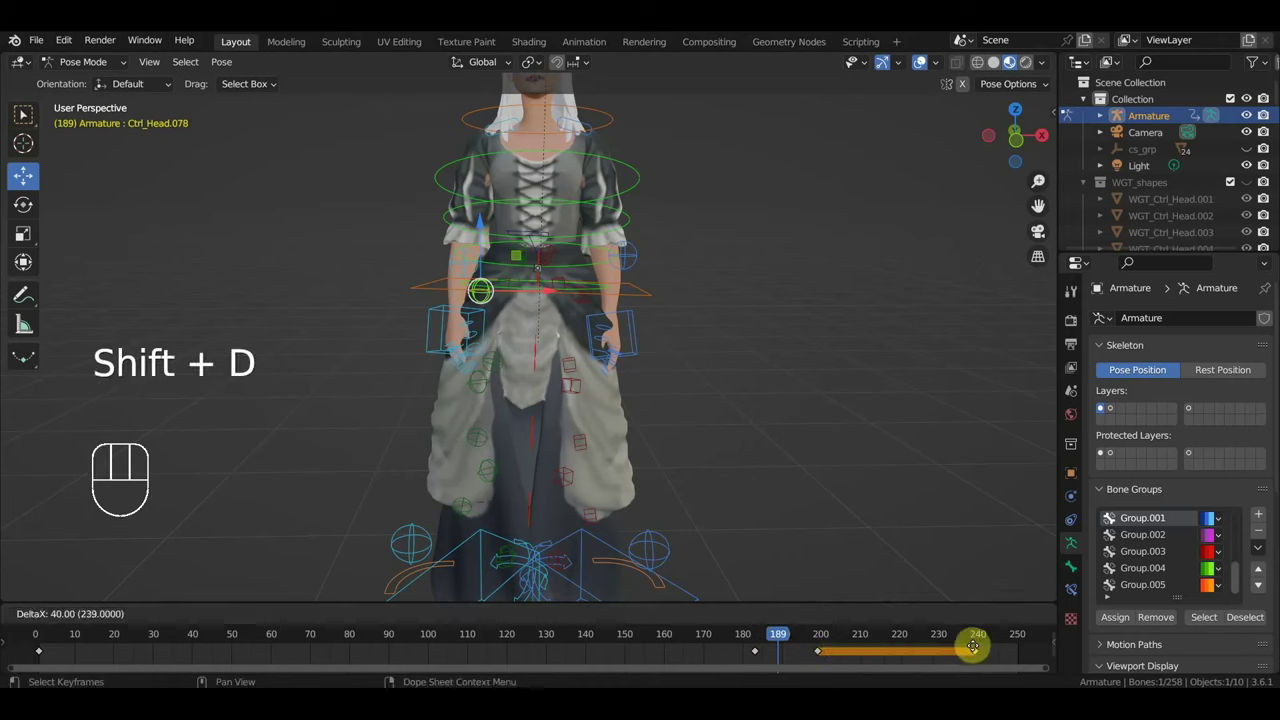
Step: Duplicate the selected pose keyframes twice further along the timeline and play the animation
key(space)
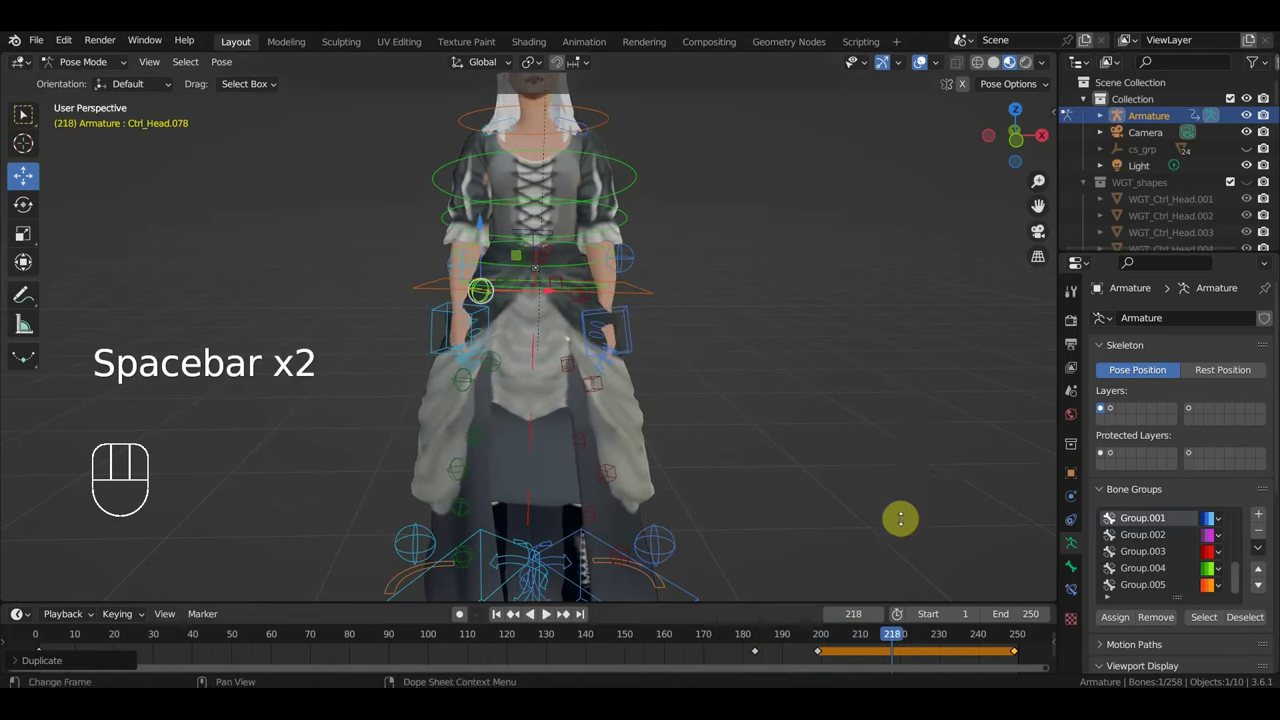
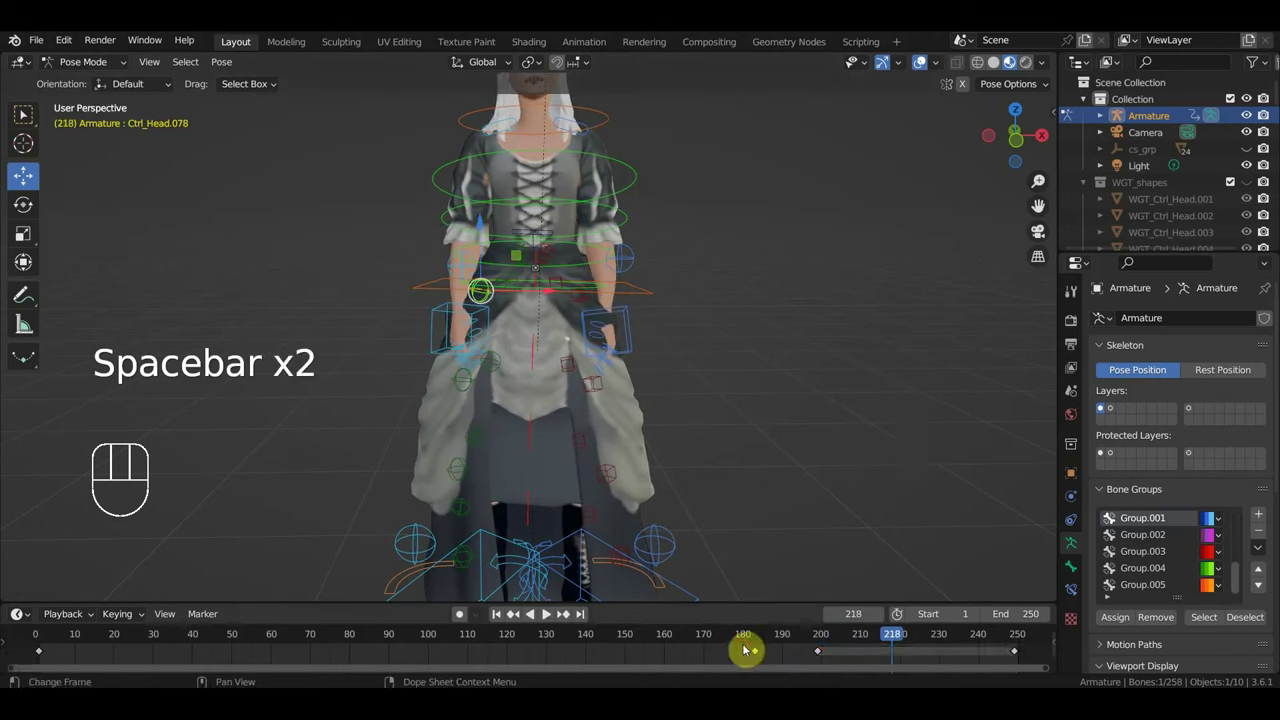
key(shift+d)
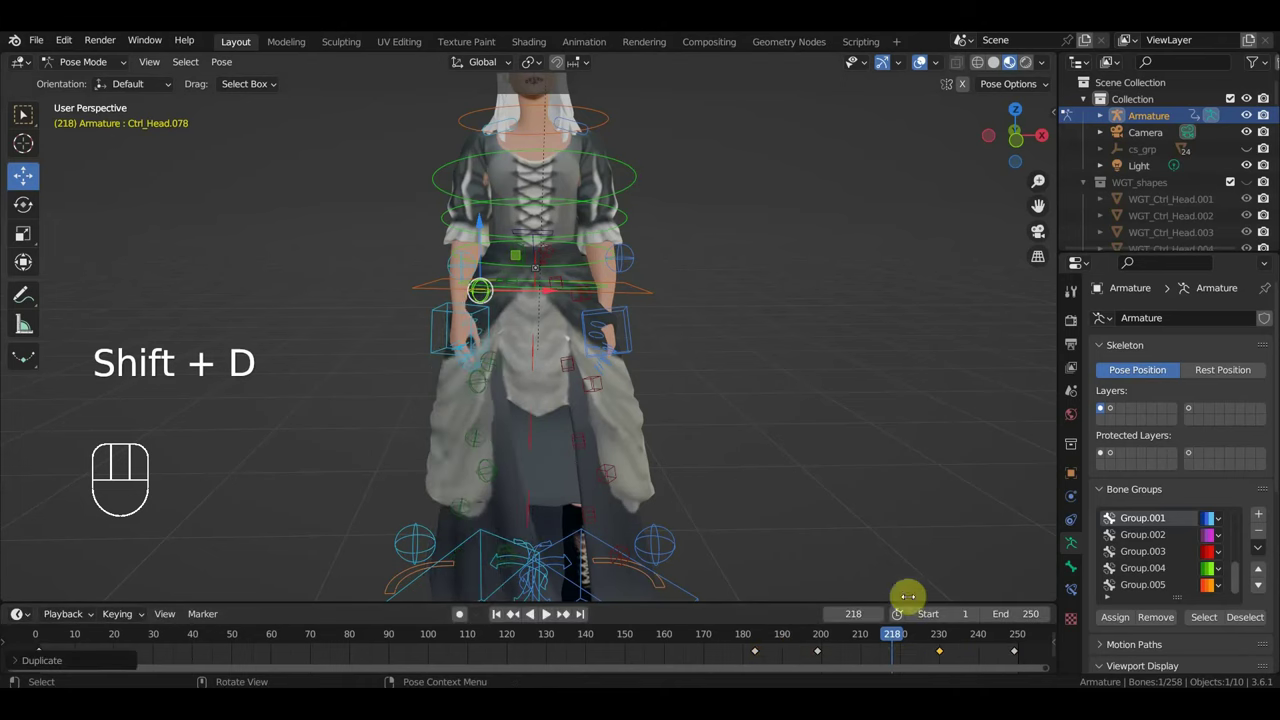
key(space)
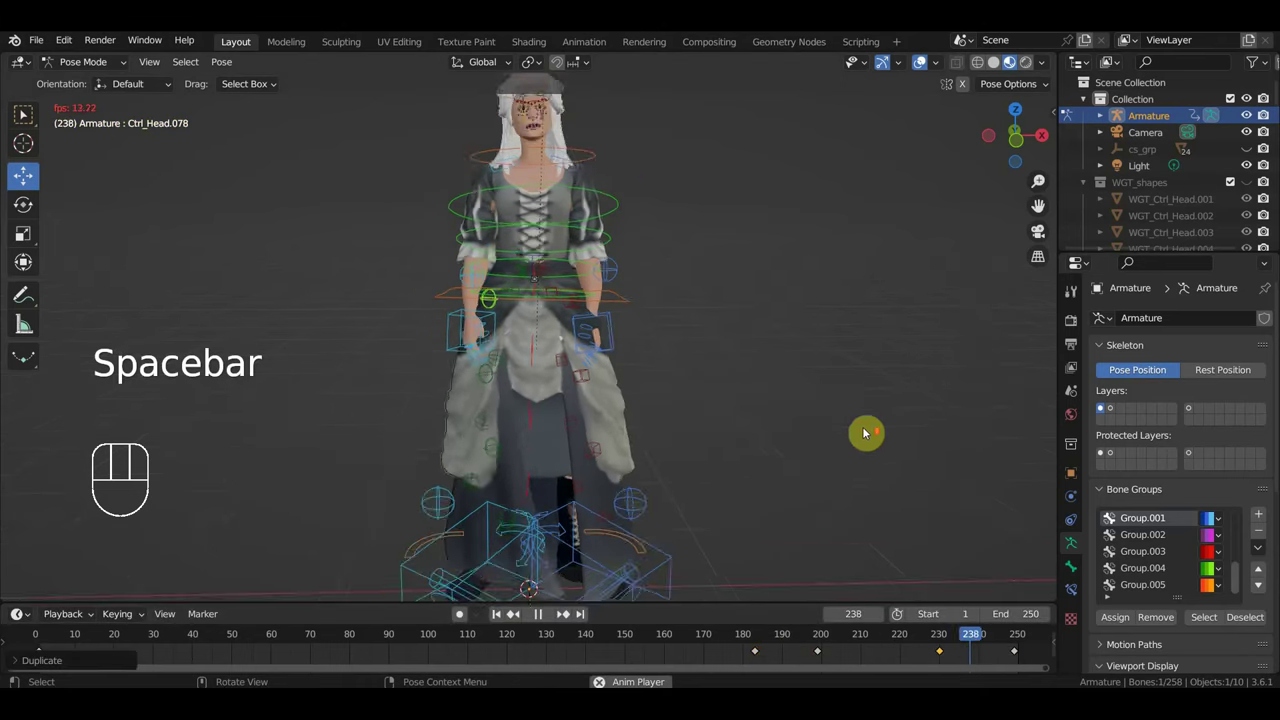
drag(796, 450, 780, 442)
middle_click(769, 448)
Step: View the character from the front with overlays hidden, deselect all bones and watch the skirt
key(KP_1)
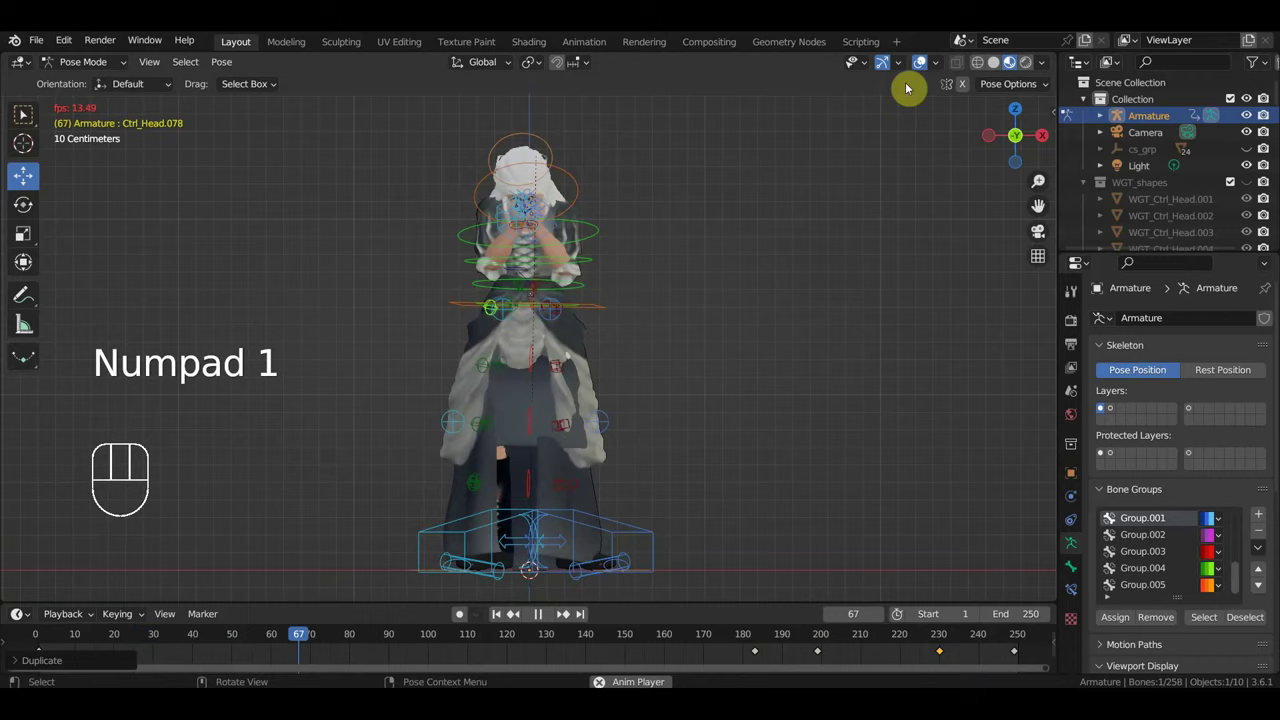
drag(927, 68, 914, 124)
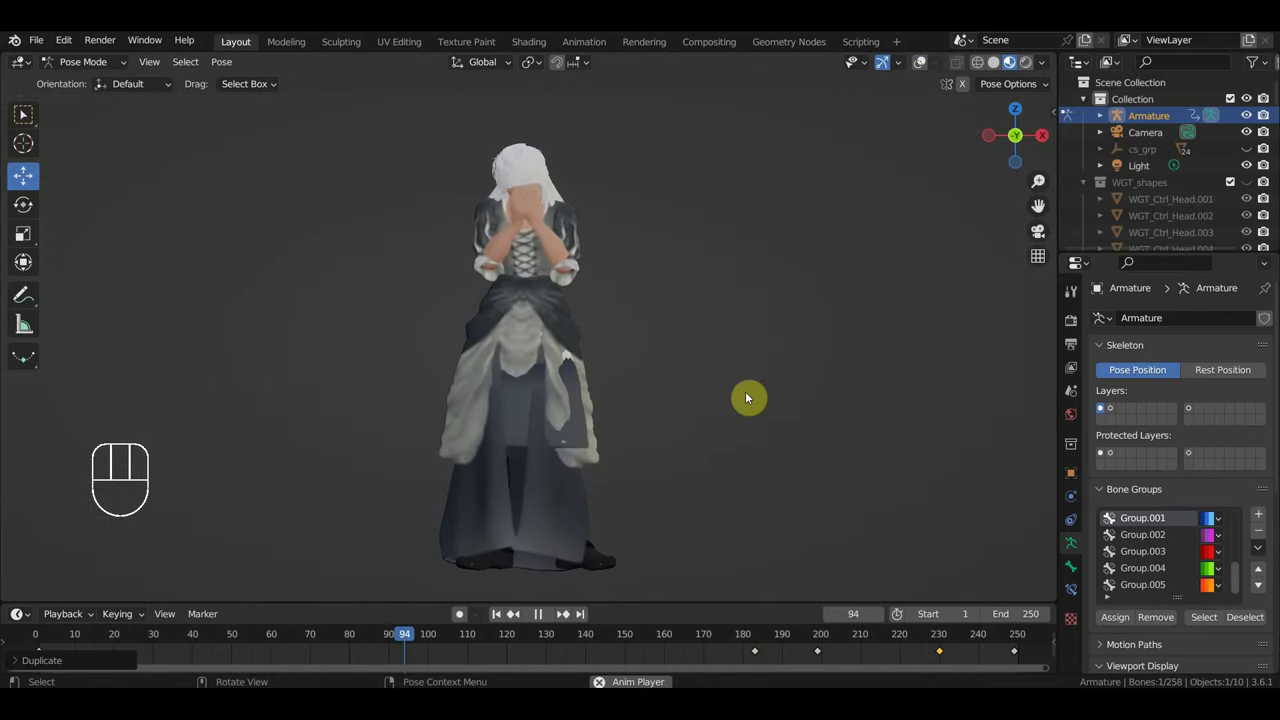
key(space)
drag(608, 415, 612, 418)
middle_click(622, 421)
click(618, 466)
drag(628, 475, 622, 478)
key(KP_1)
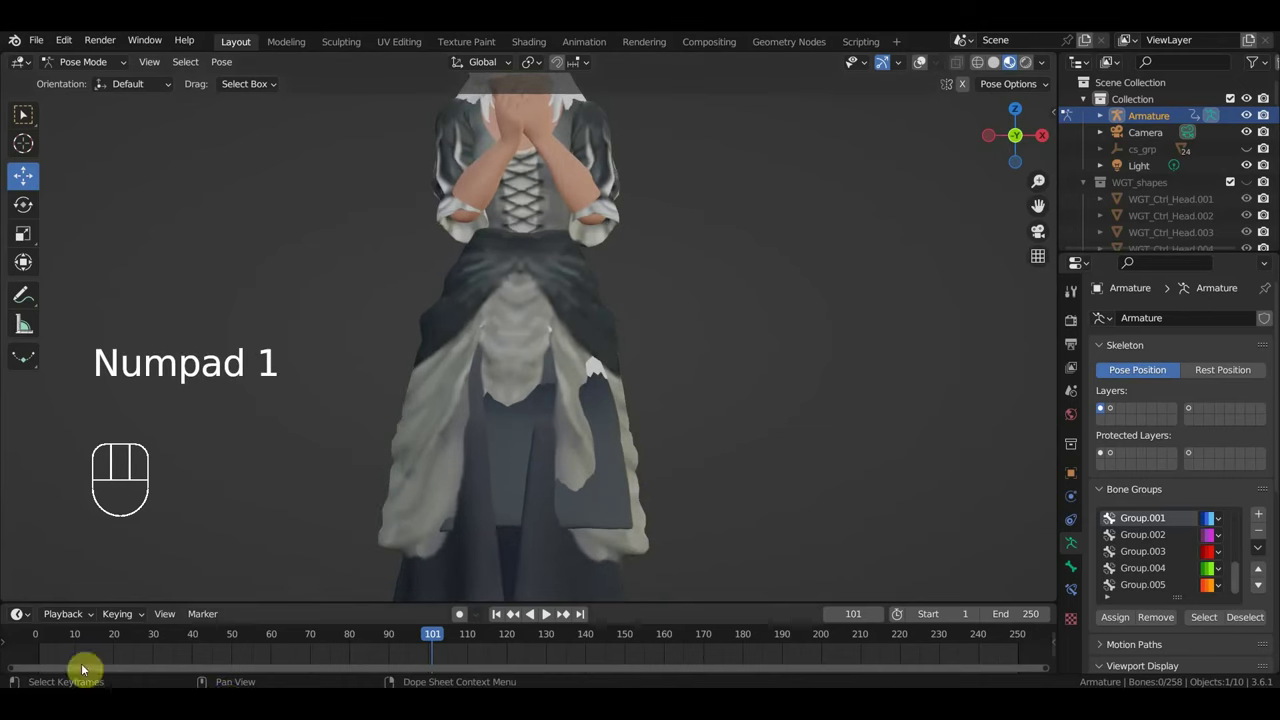
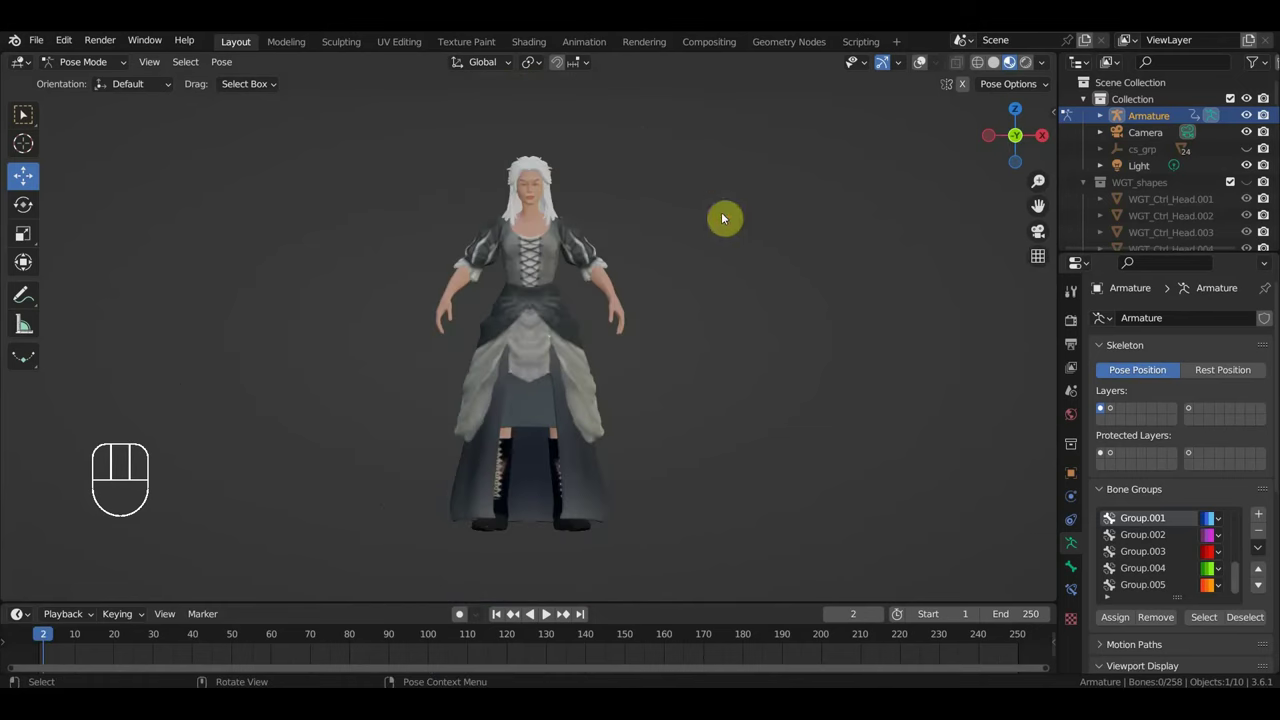
Step: Turn the viewport overlays back on so the rig's bone controls show at frame 2
click(923, 63)
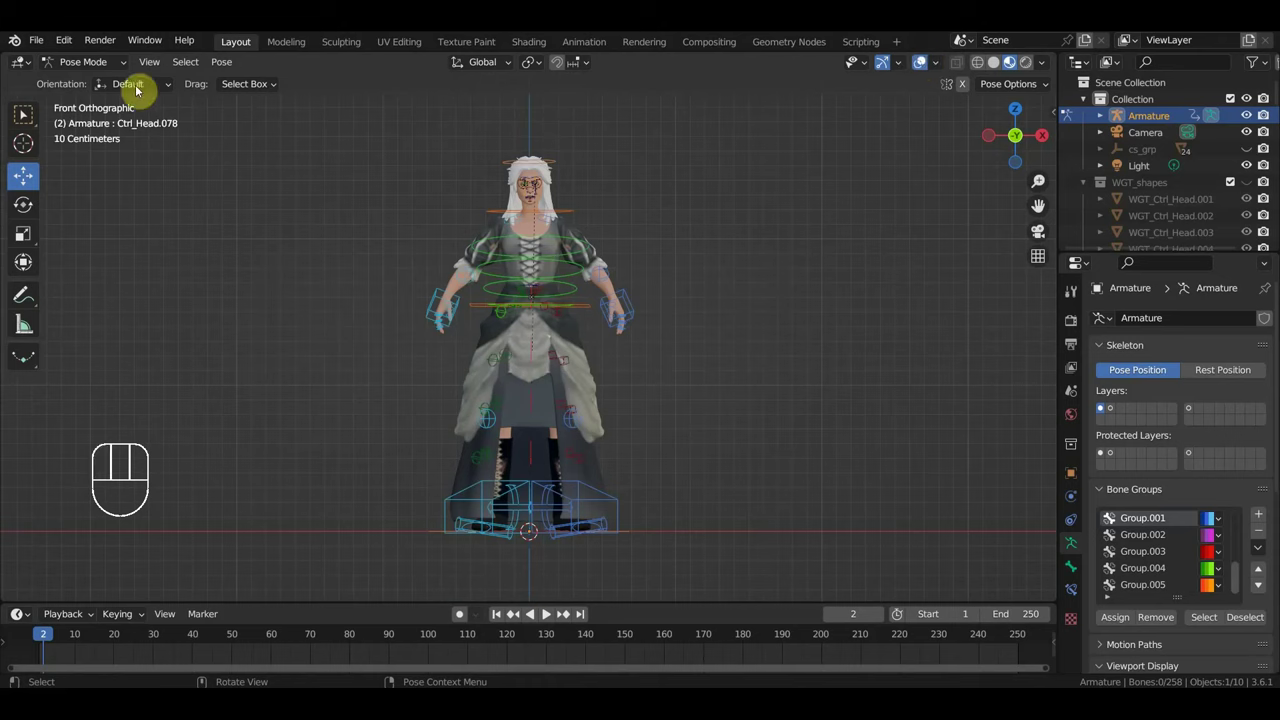
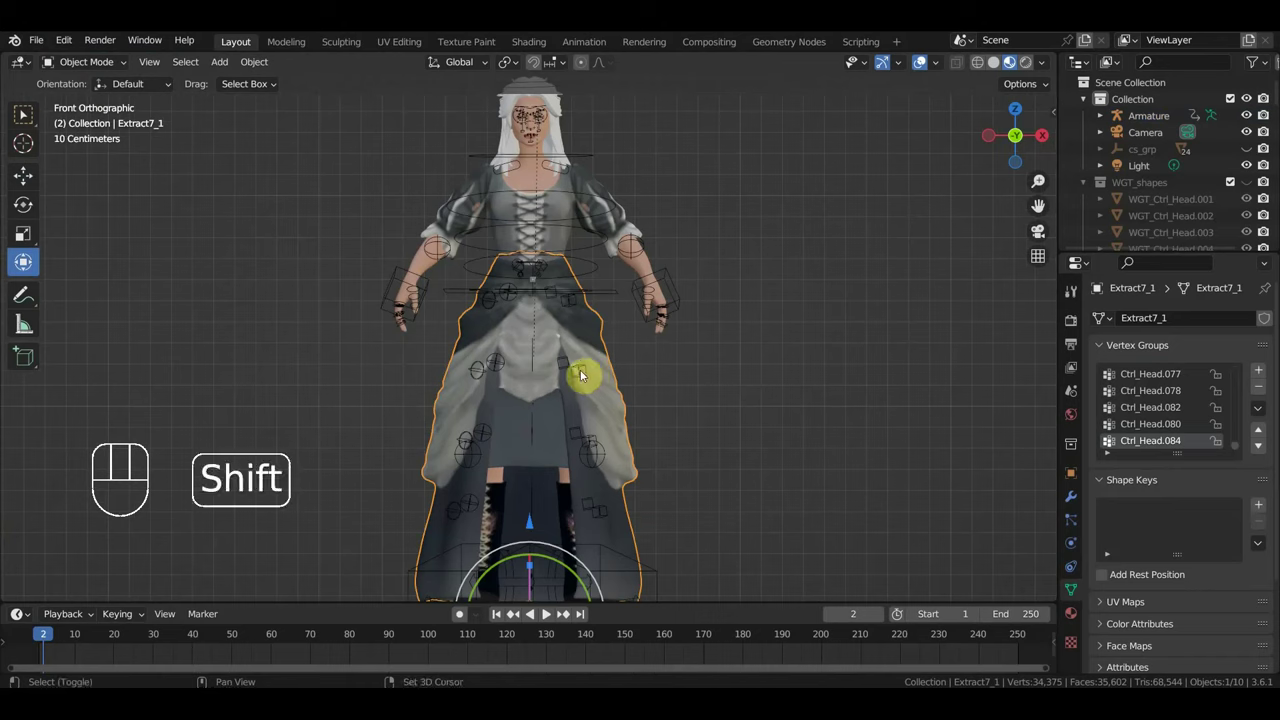
Step: Give skirt mesh Extract7_1 a Data Transfer modifier copying vertex group weights from the source mesh by nearest vertex
click(583, 374)
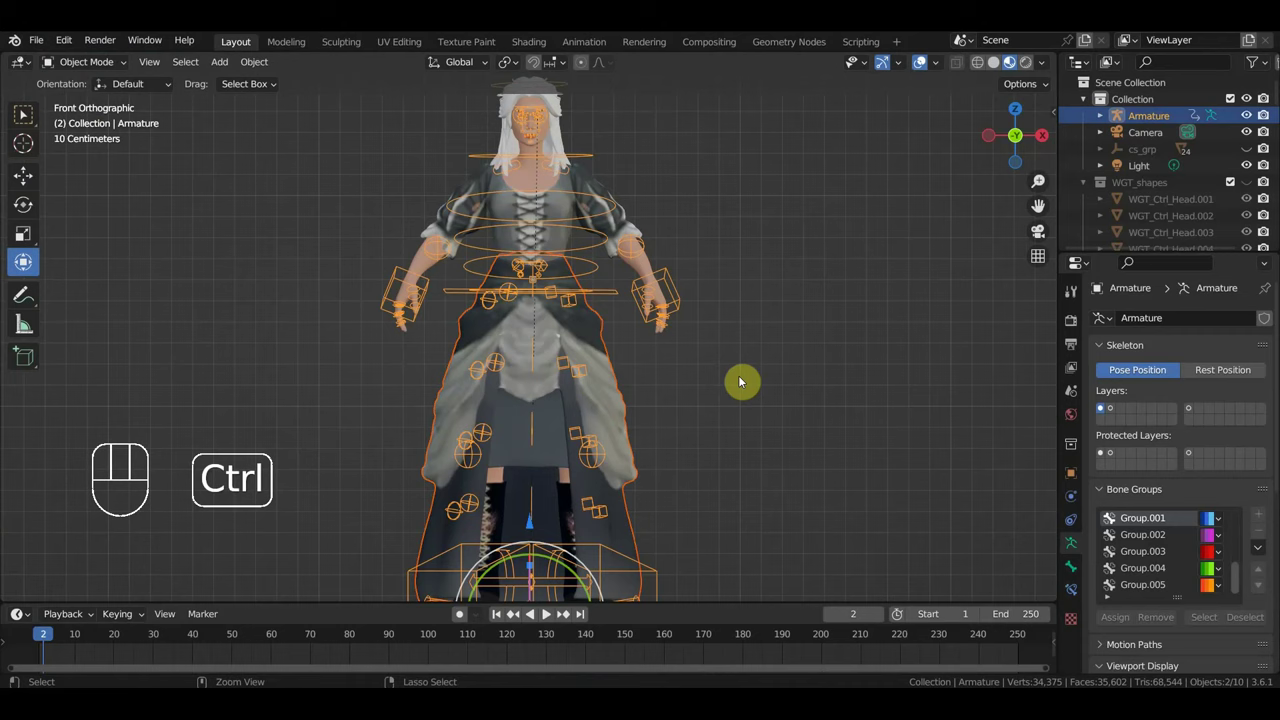
key(ctrl+p)
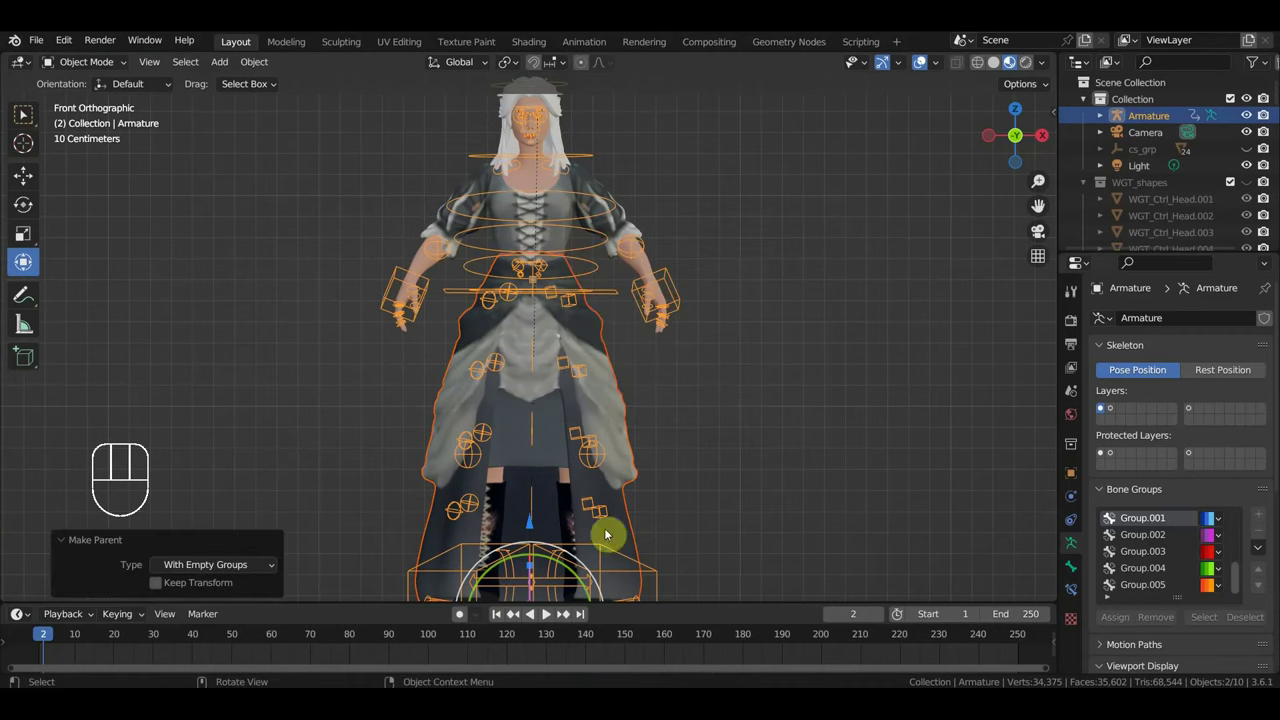
click(628, 526)
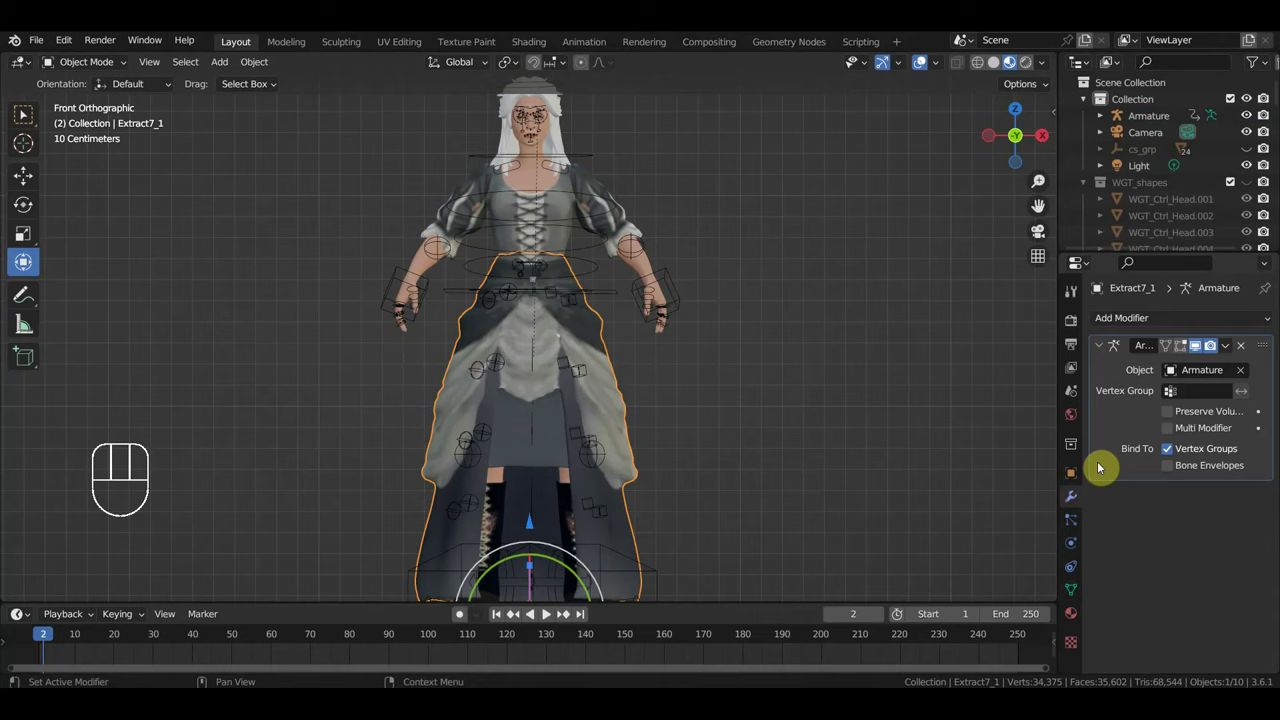
drag(1161, 322, 839, 364)
click(1230, 525)
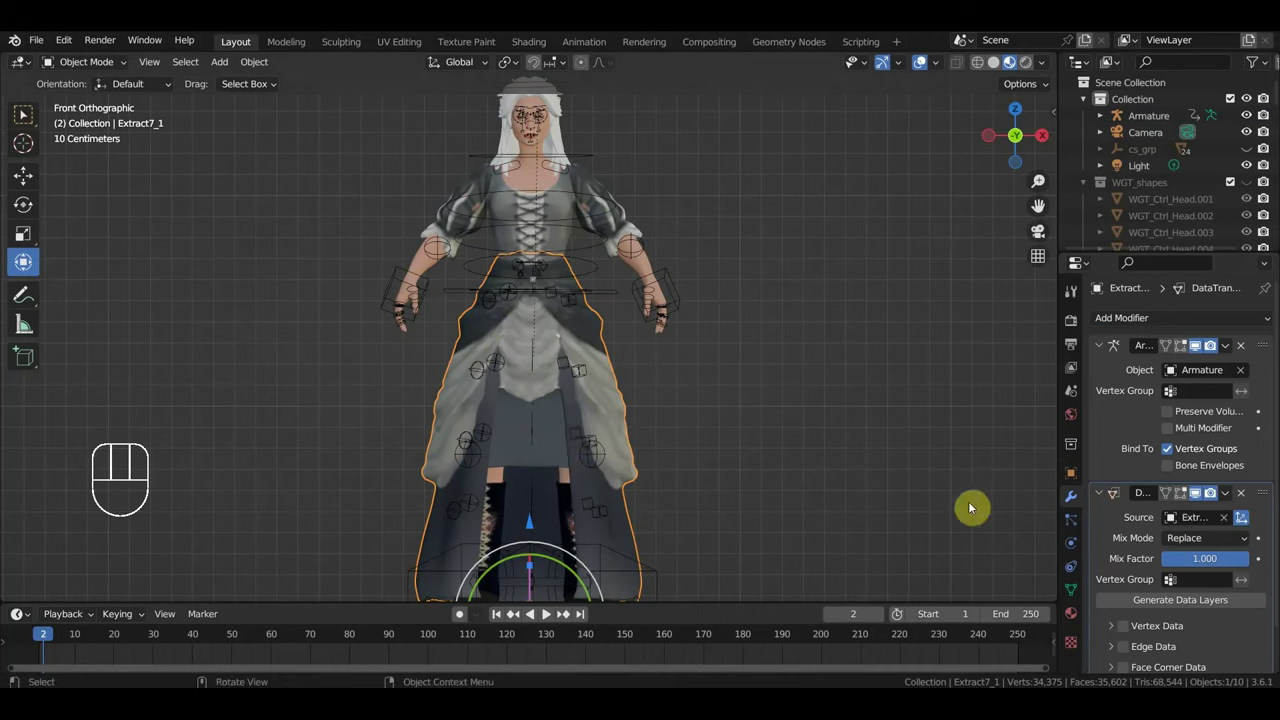
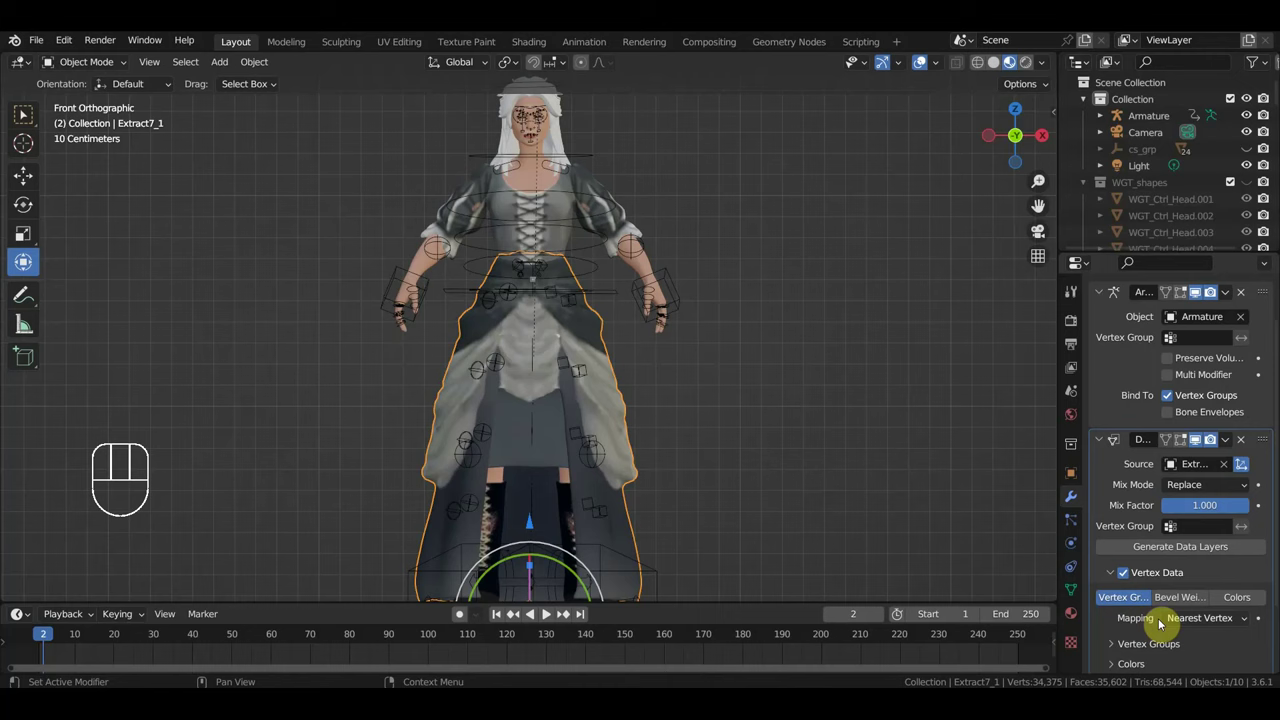
drag(1229, 445, 982, 451)
drag(860, 440, 855, 444)
key(space)
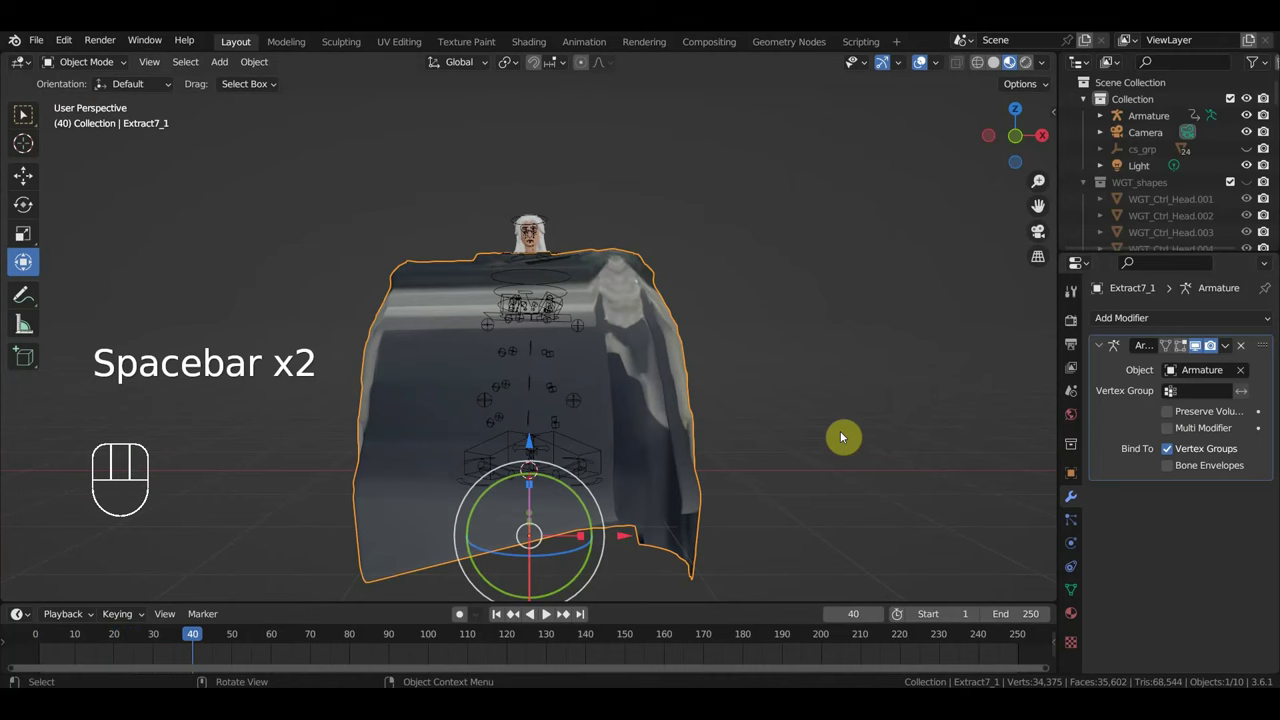
Step: Apply the Data Transfer modifier so only the Armature modifier remains, then play the animation
key(ctrl+space)
key(ctrl+z)
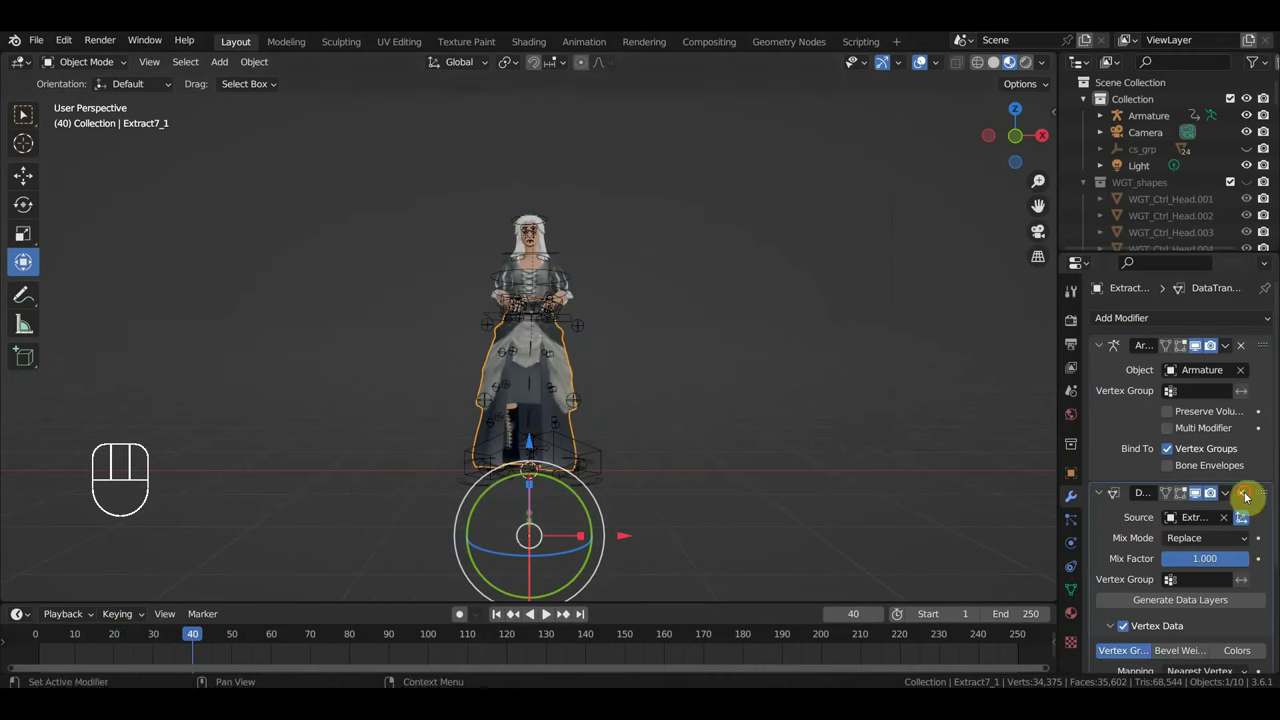
key(space)
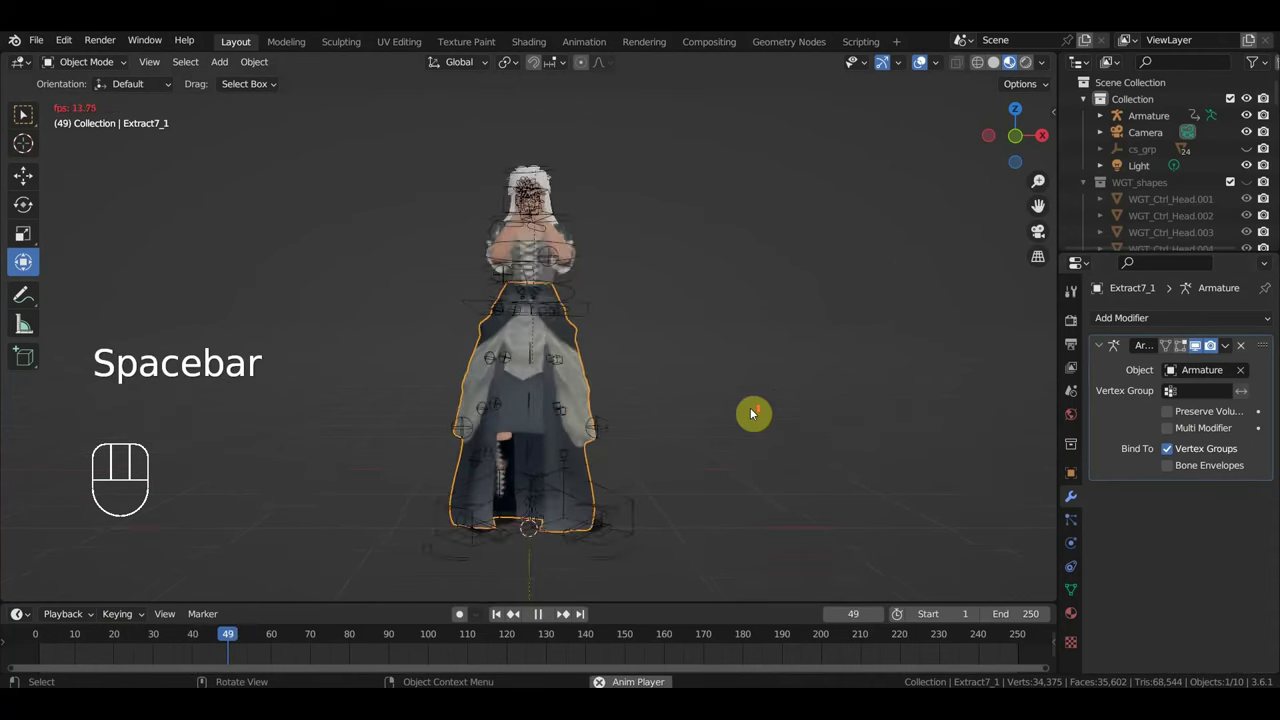
drag(803, 432, 775, 445)
drag(770, 448, 816, 452)
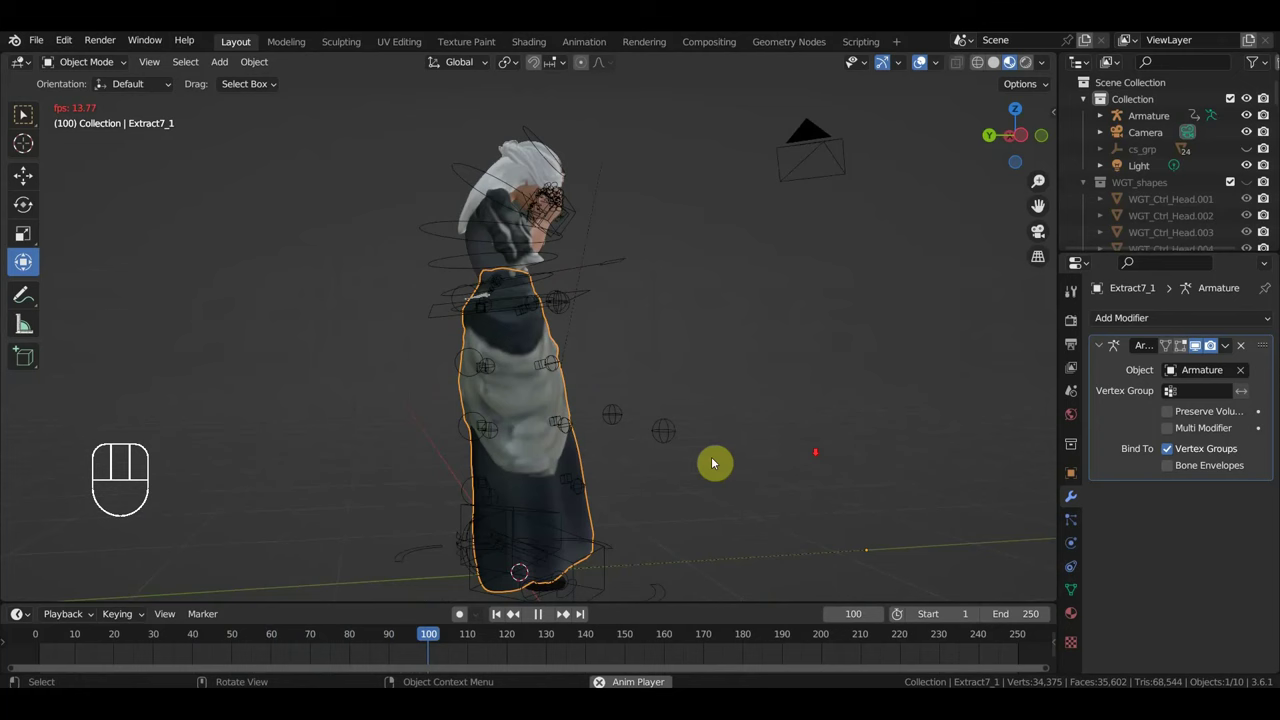
drag(499, 463, 441, 463)
drag(524, 458, 538, 452)
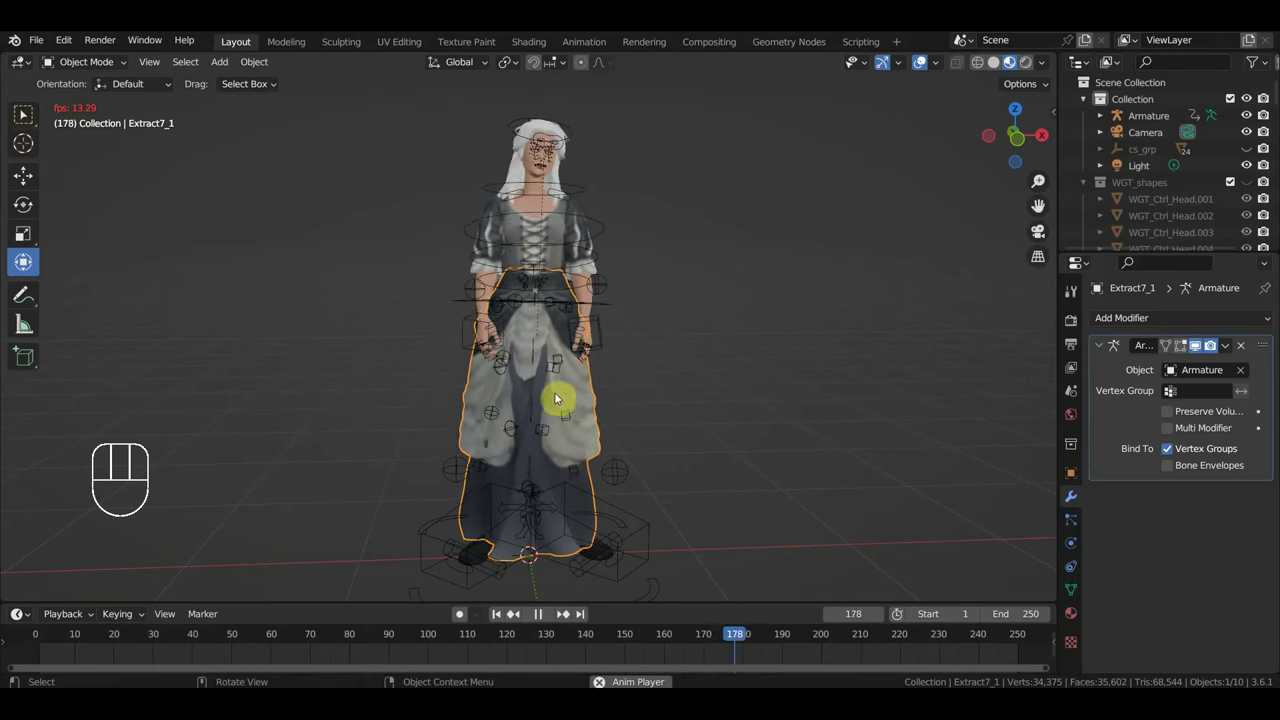
Step: Watch the skirt deform during playback from several angles and stop at frame 88
key(space)
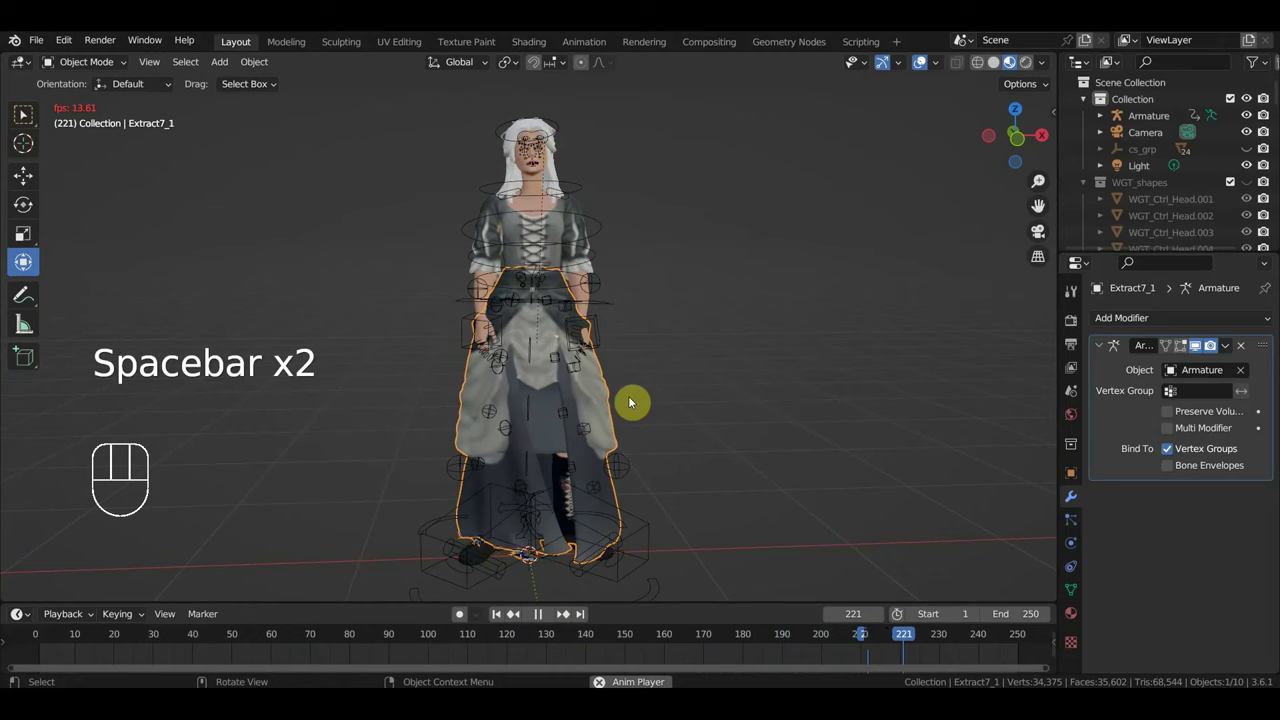
drag(628, 401, 610, 404)
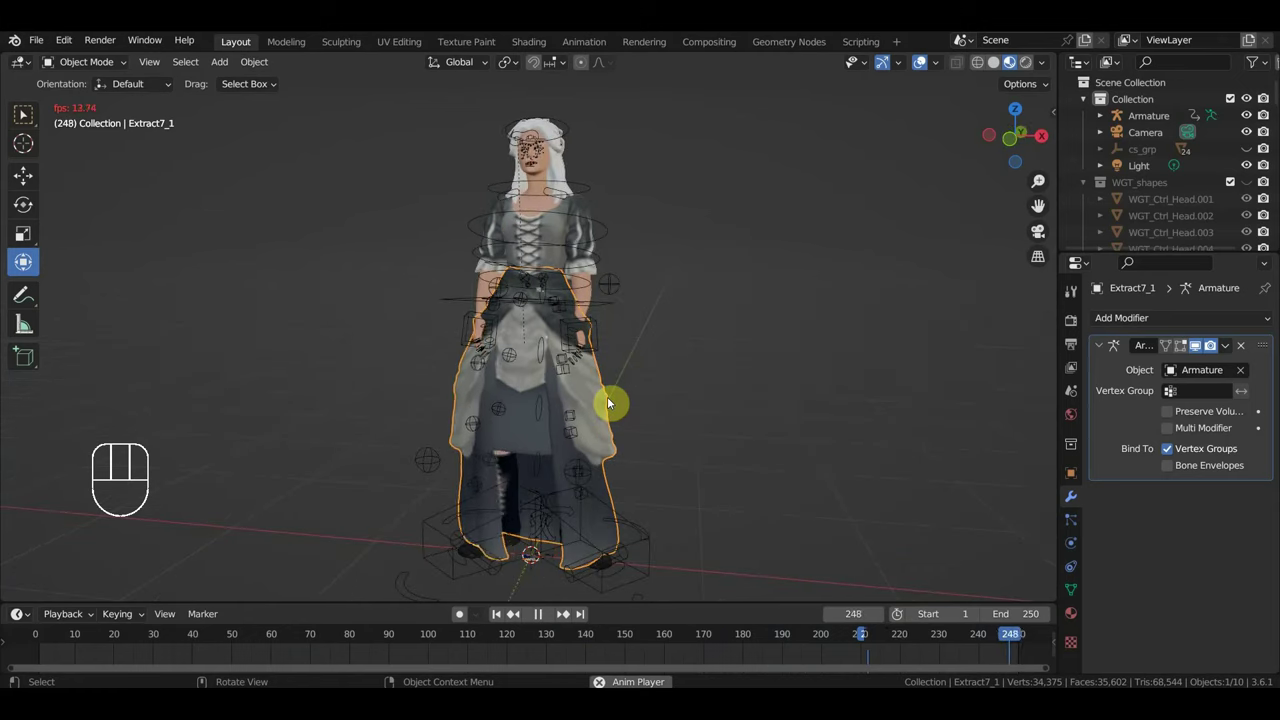
drag(660, 396, 682, 393)
drag(662, 393, 635, 392)
drag(638, 390, 660, 384)
key(space)
drag(529, 412, 596, 399)
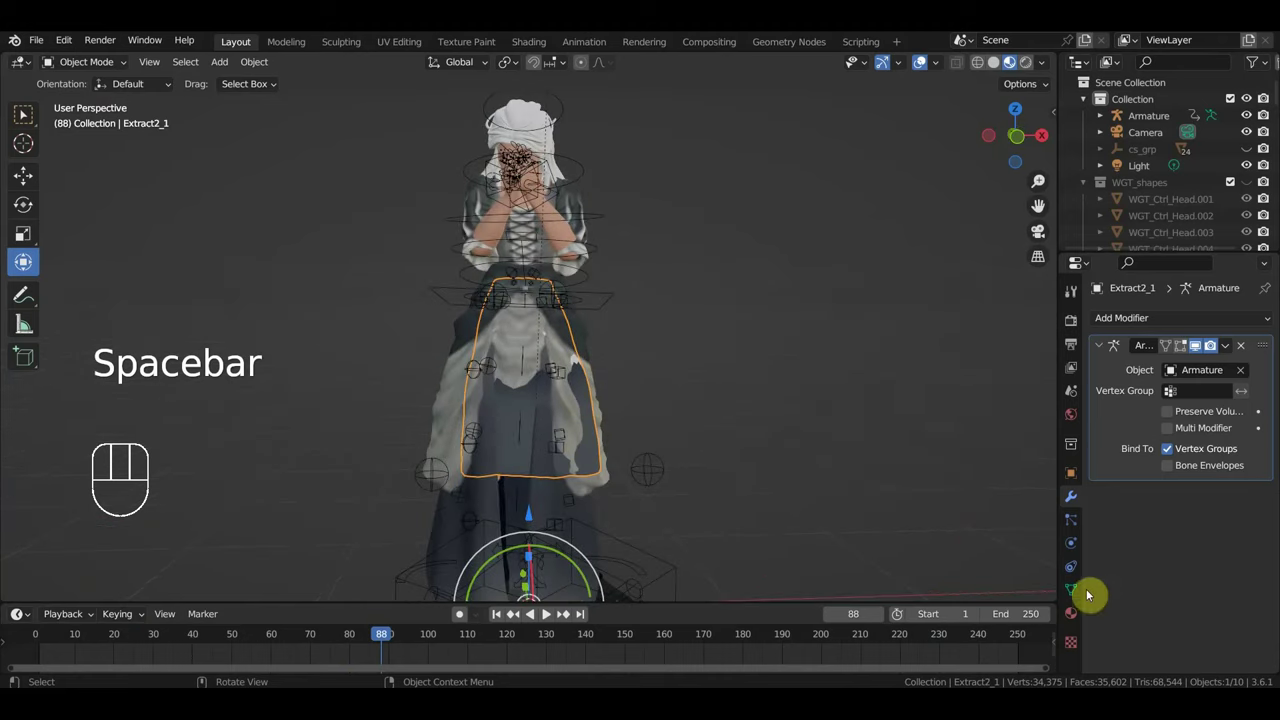
Step: Add shape keys Basis and Key 1 to the skirt mesh Extract2_1 in its mesh data settings
click(1081, 597)
click(1265, 510)
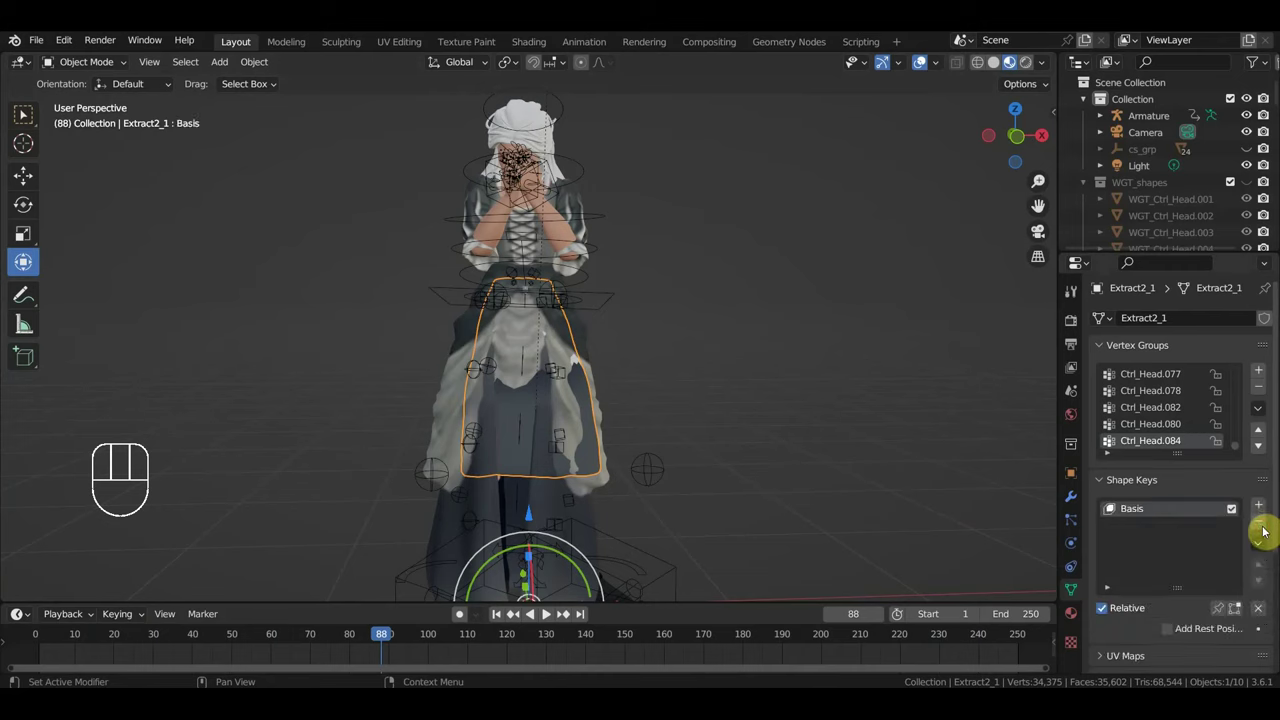
drag(1266, 511, 1198, 651)
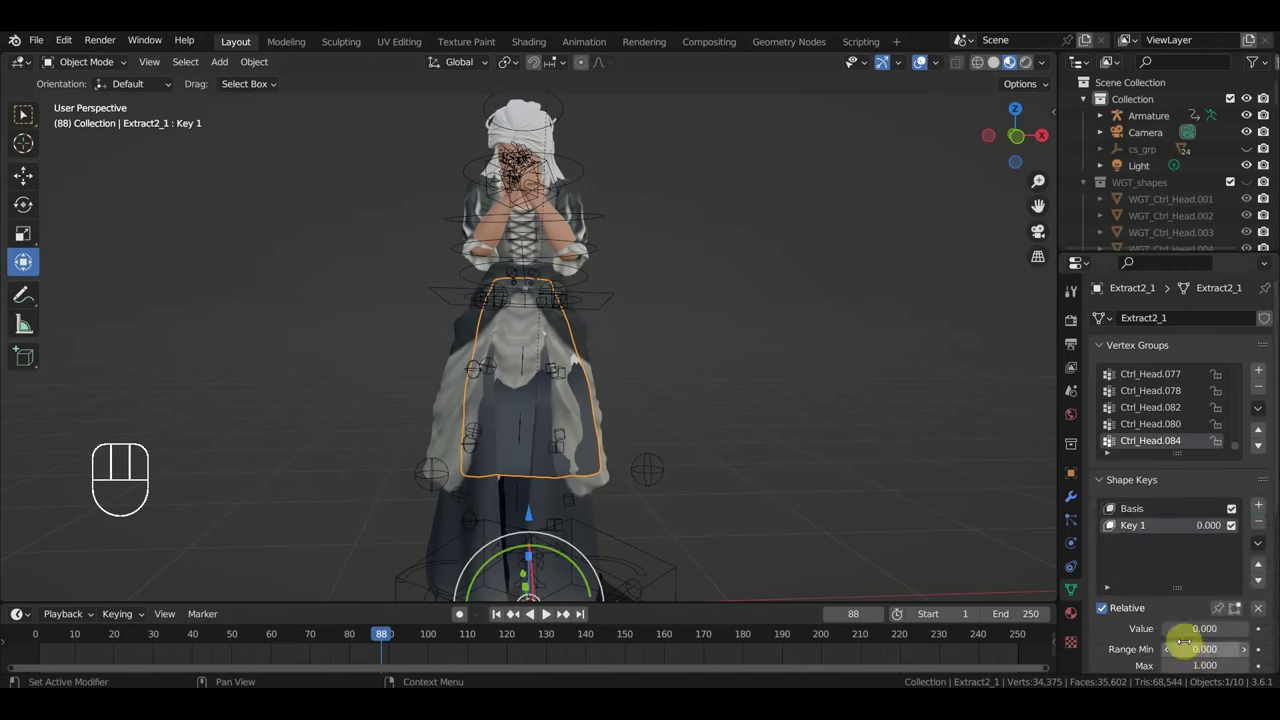
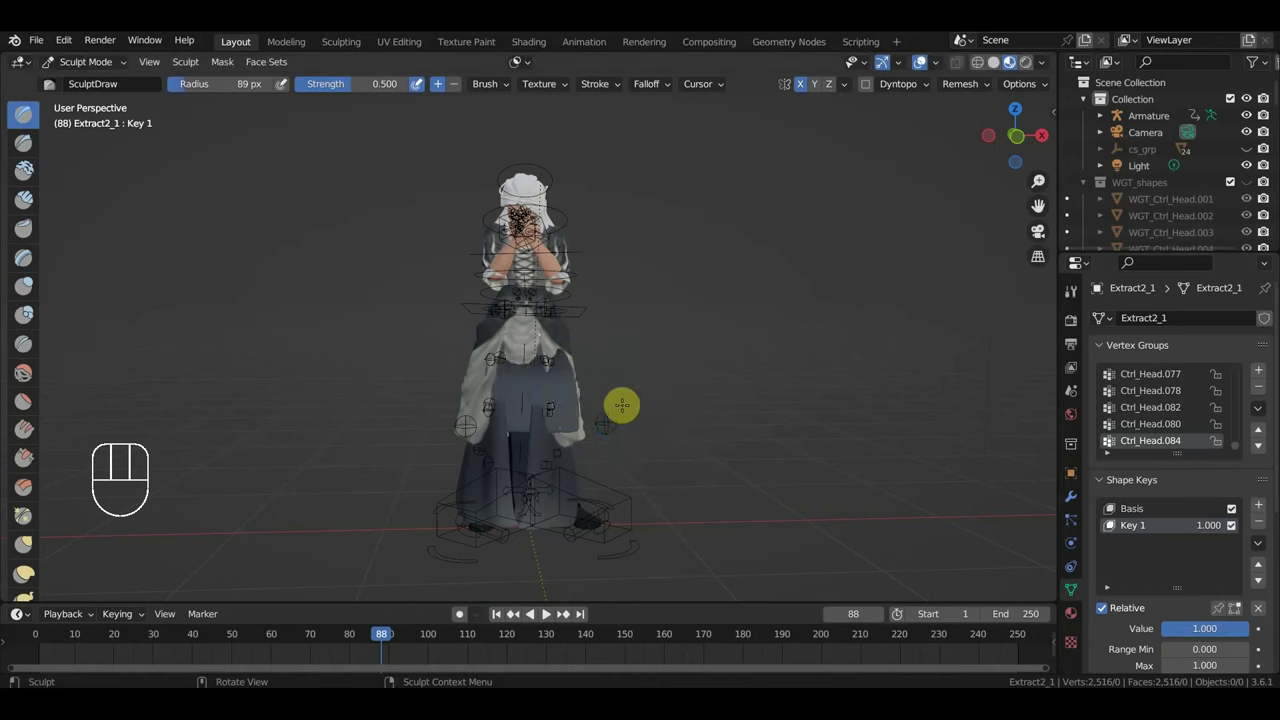
key(ctrl+z)
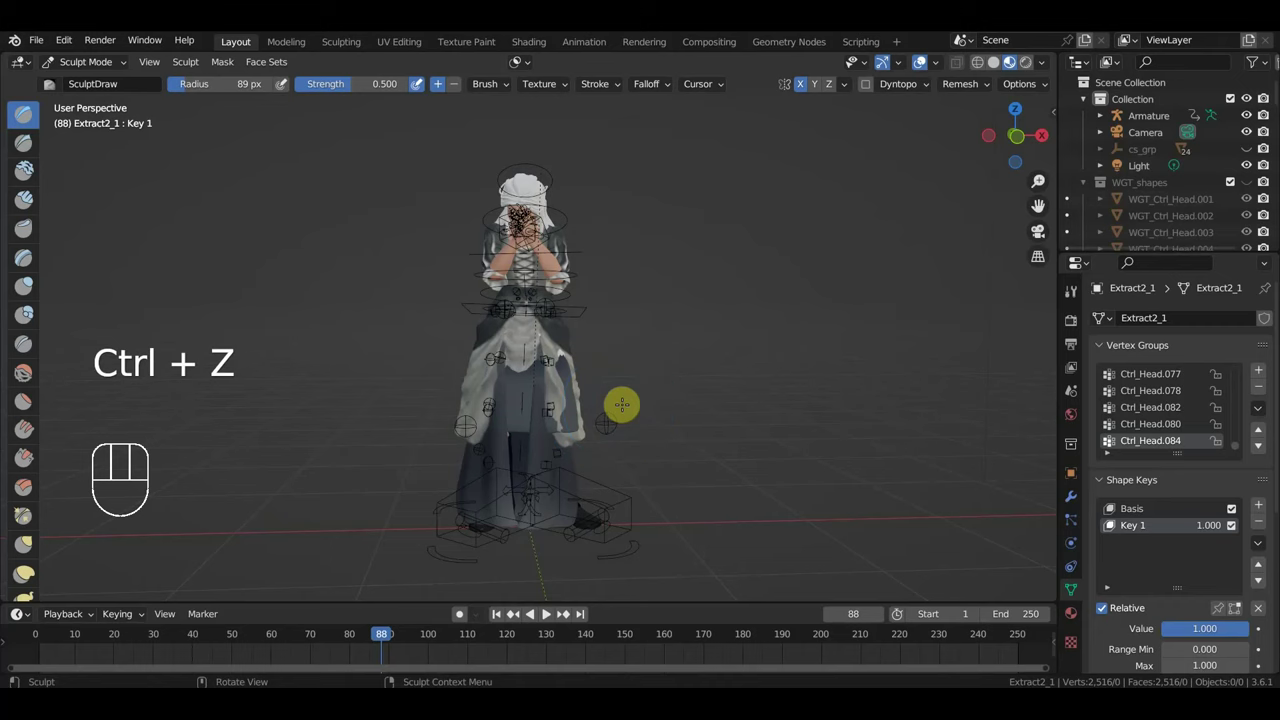
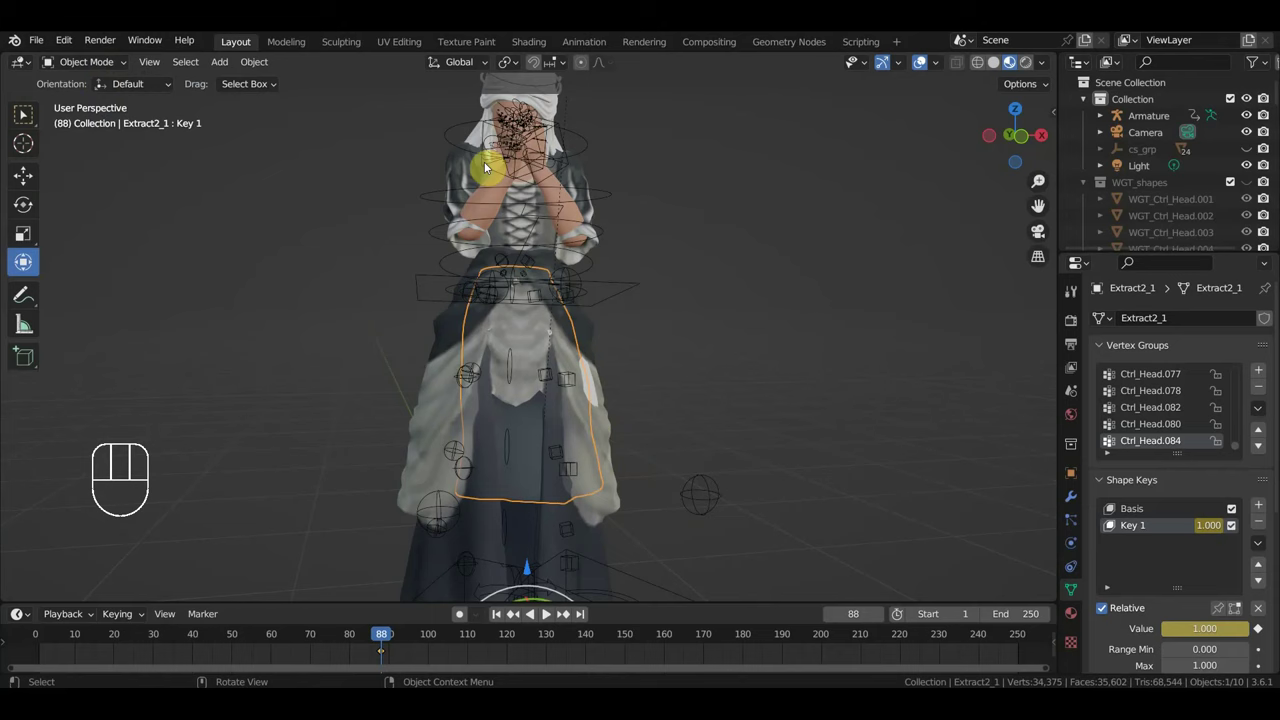
Step: Make the armature the active object and view the character from the front orthographic view
click(561, 193)
click(564, 197)
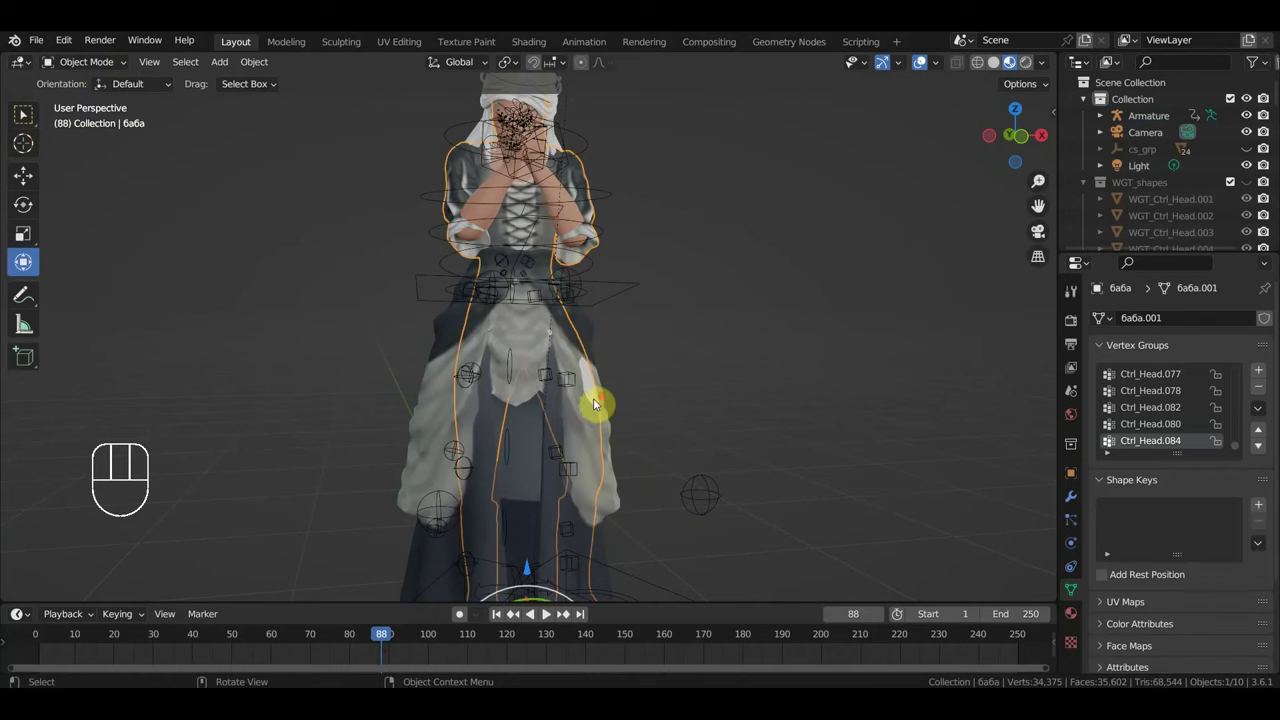
middle_click(574, 409)
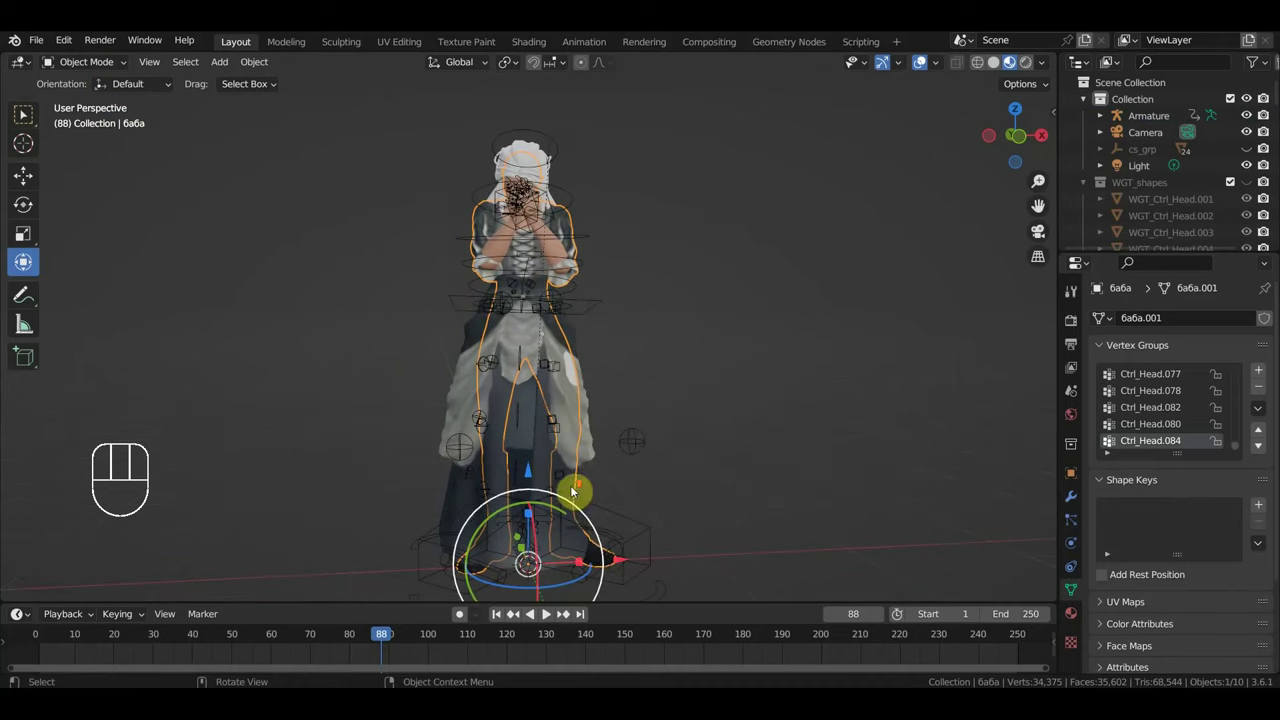
middle_click(662, 392)
click(647, 444)
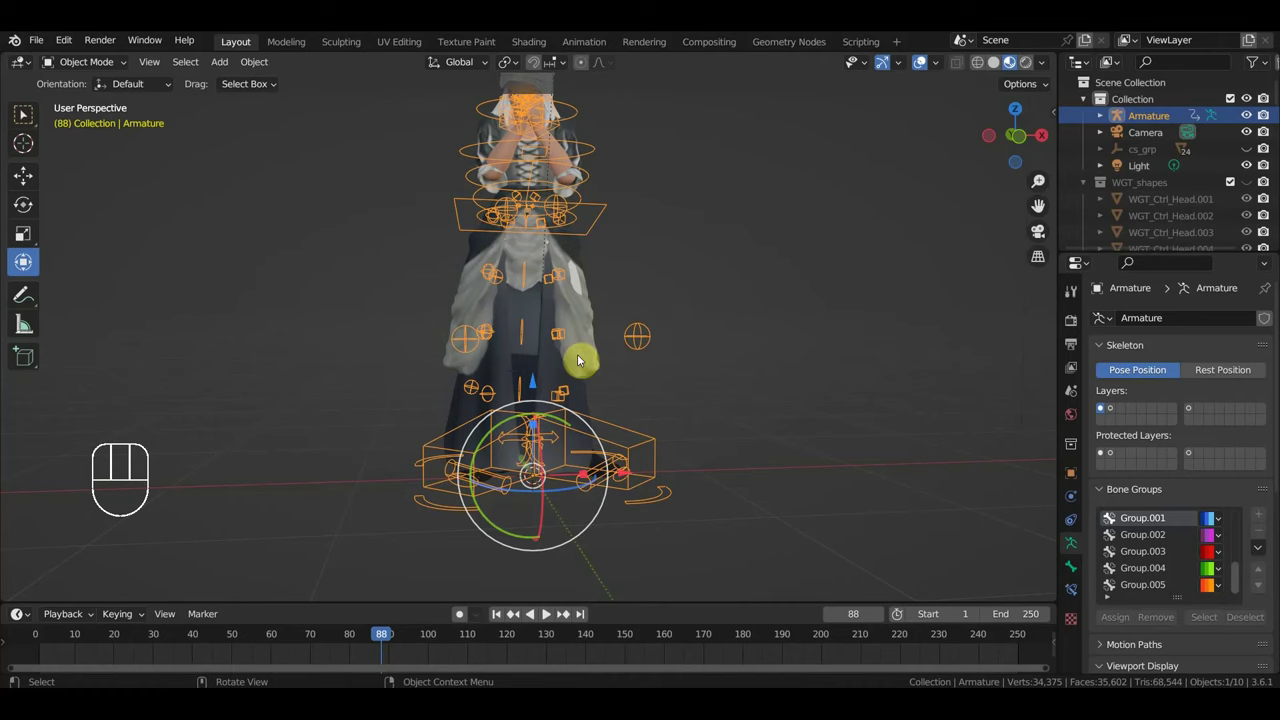
key(KP_1)
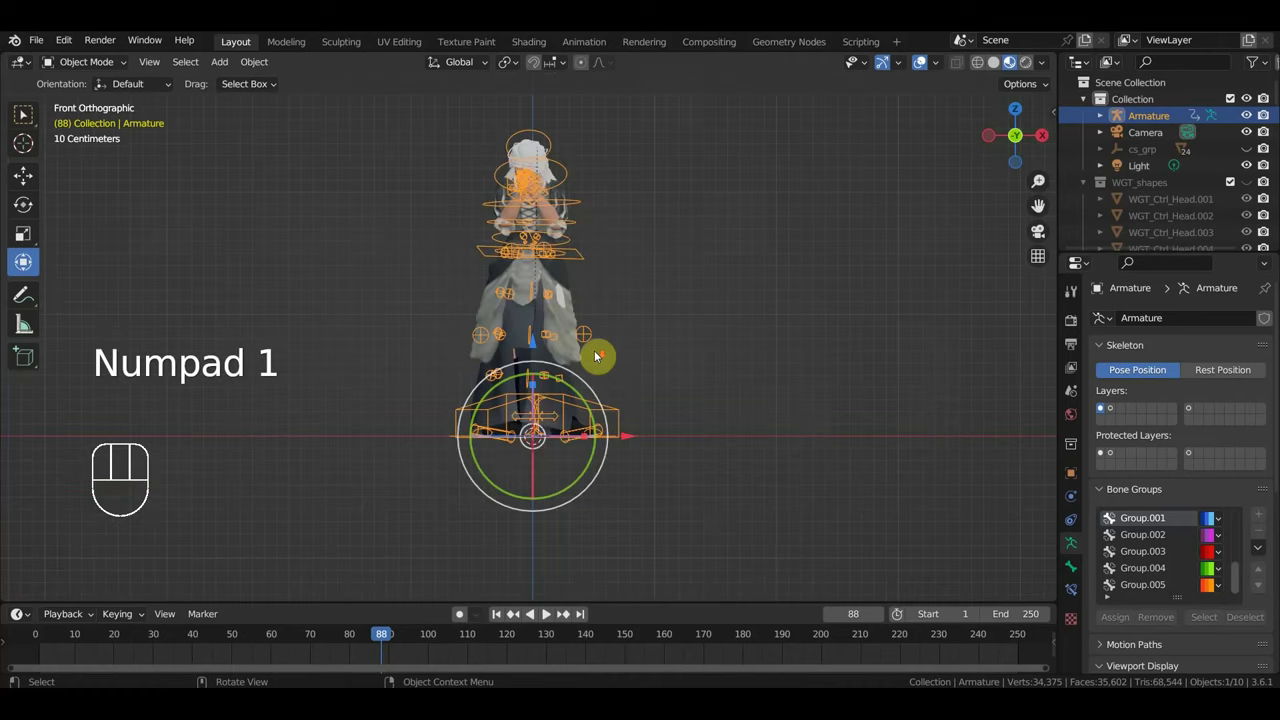
click(665, 467)
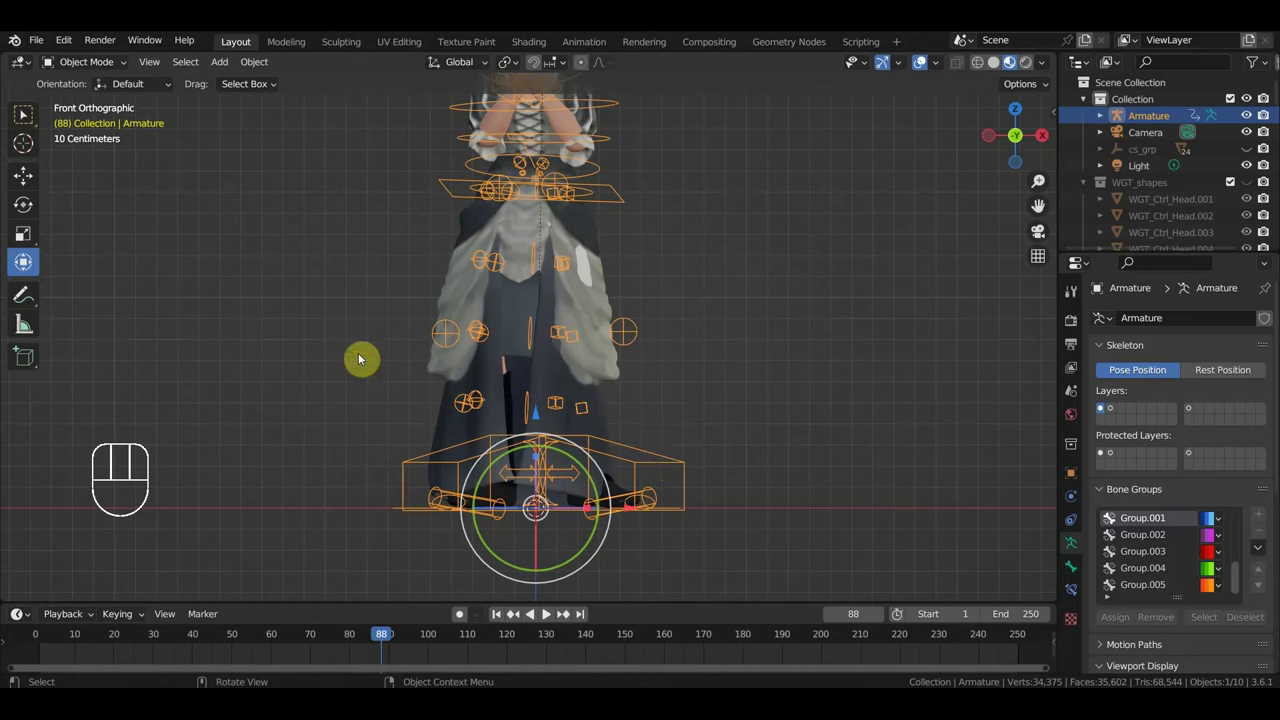
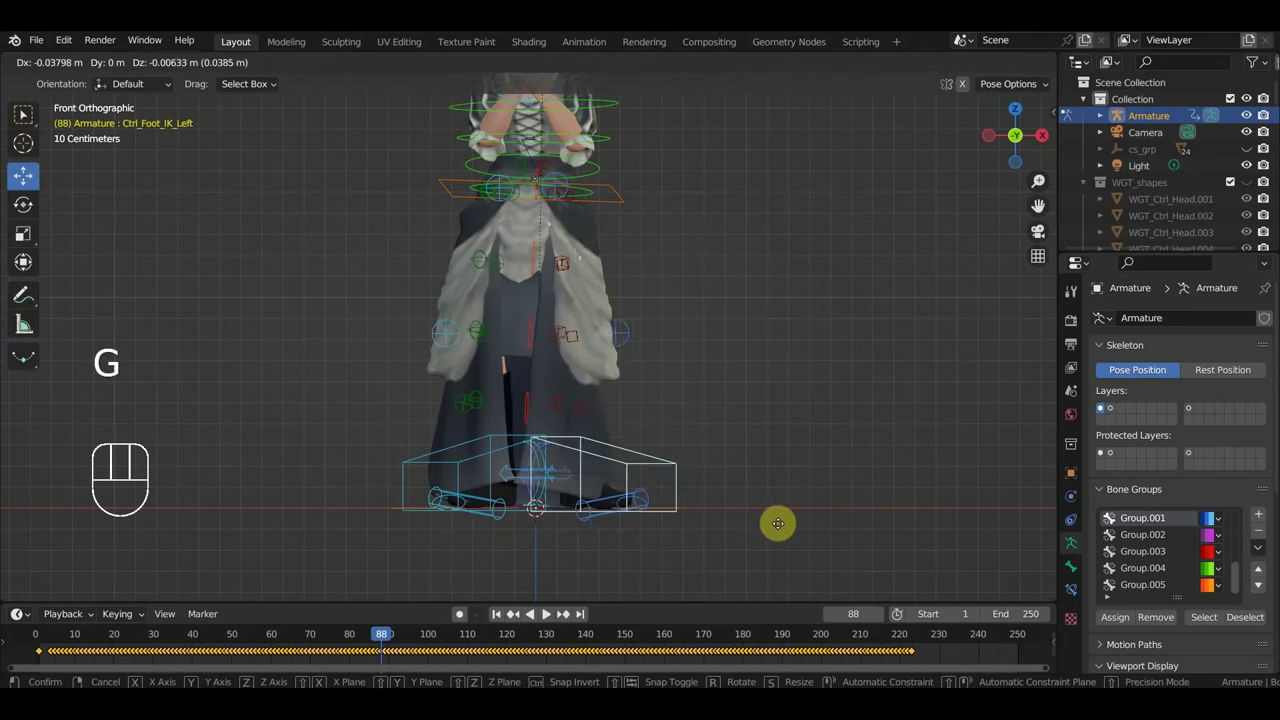
Step: Duplicate Ctrl_Foot_IK_Left's location-and-rotation keyframes later on the timeline, playhead at frame 91
key(g)
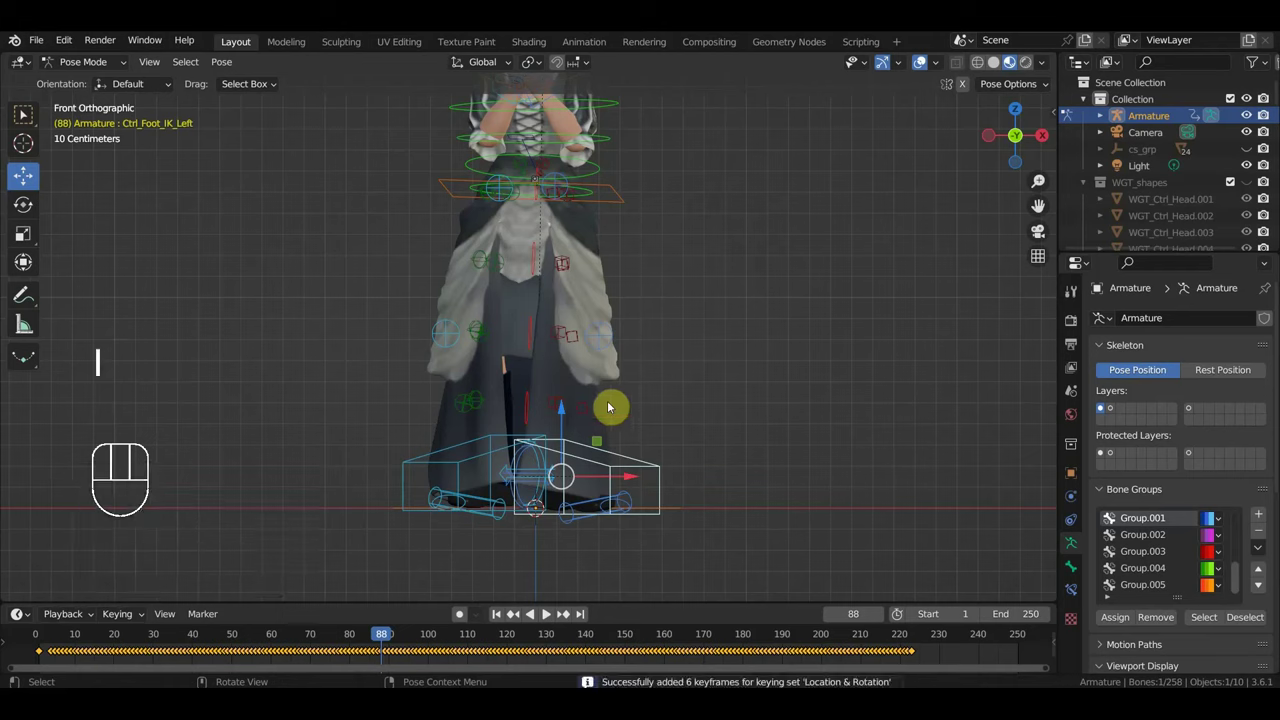
key(space)
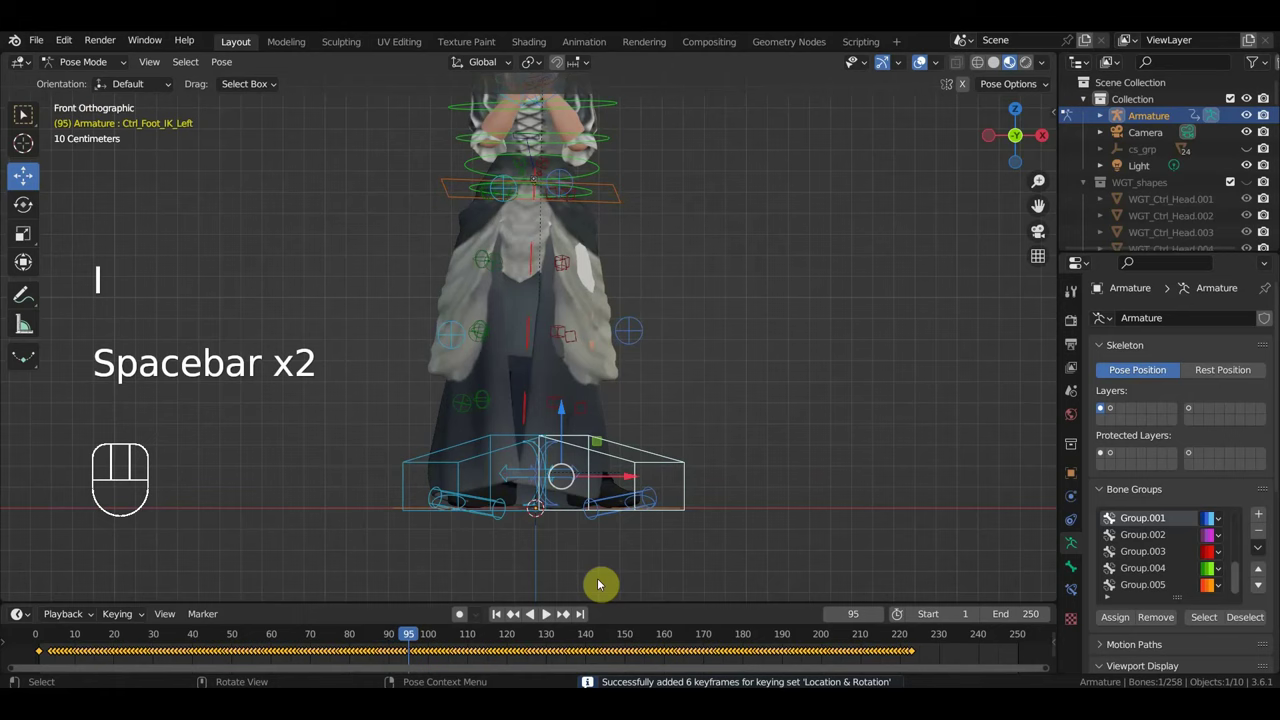
click(404, 643)
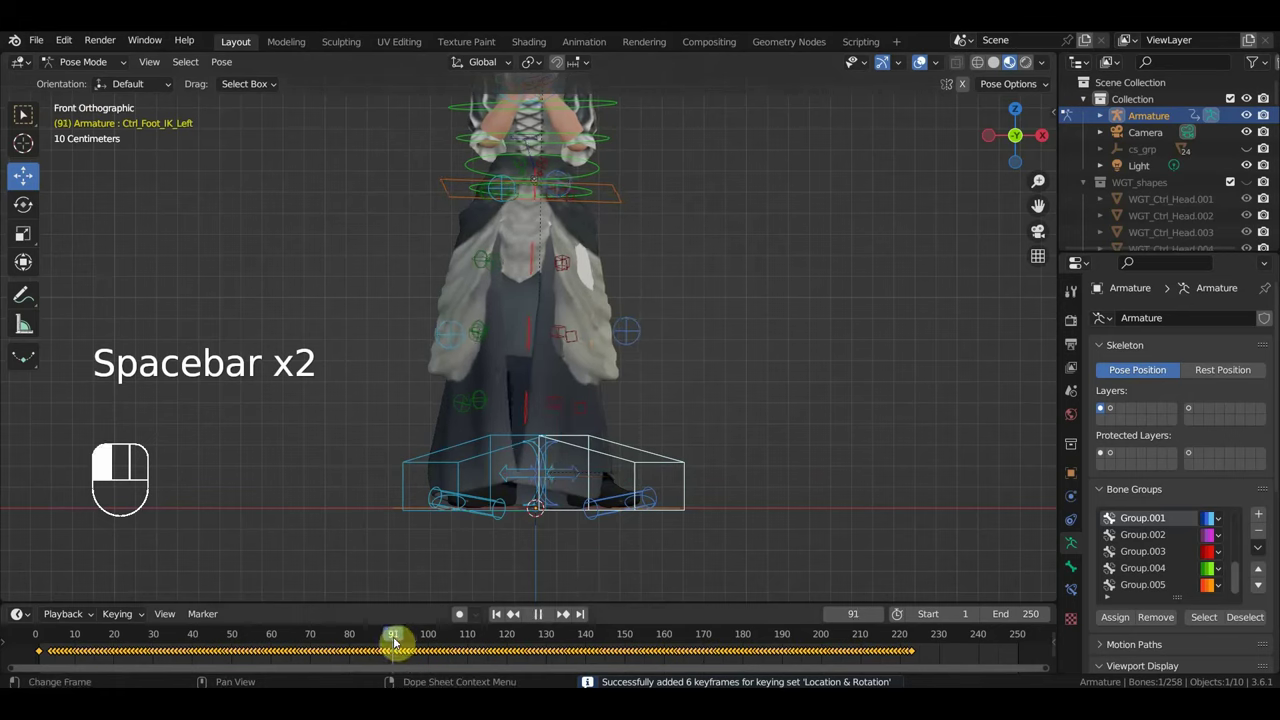
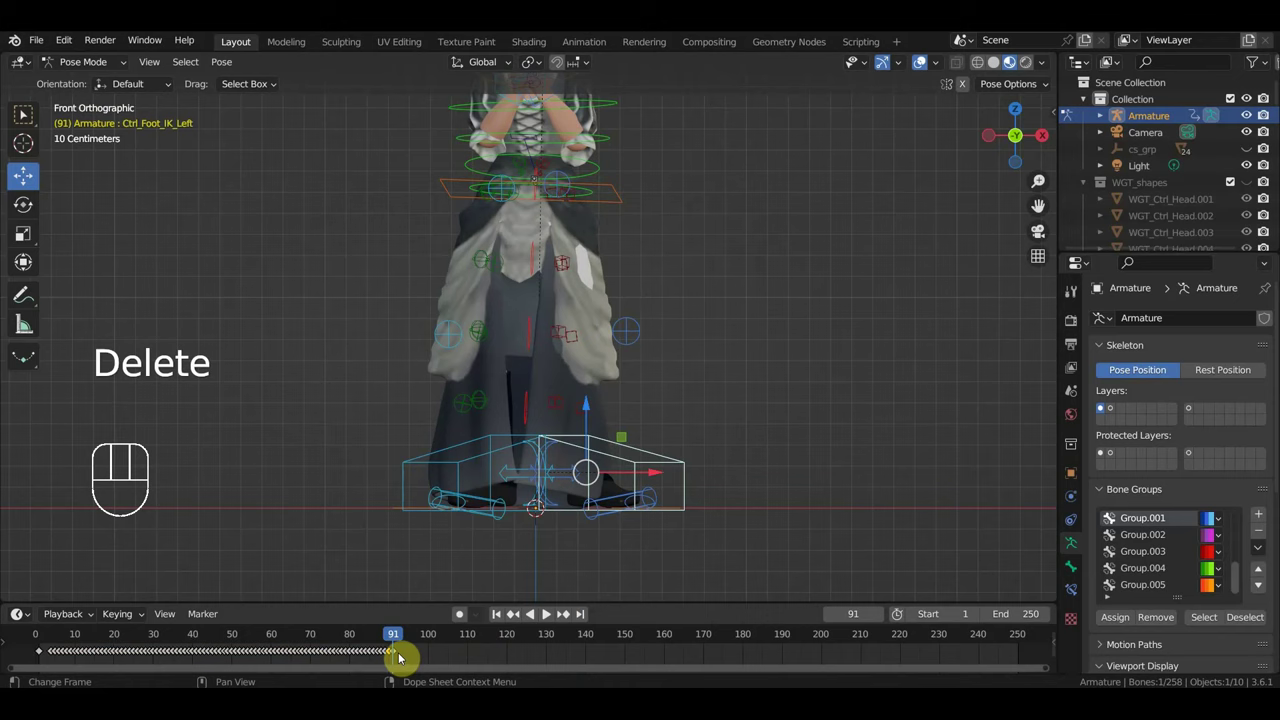
key(space)
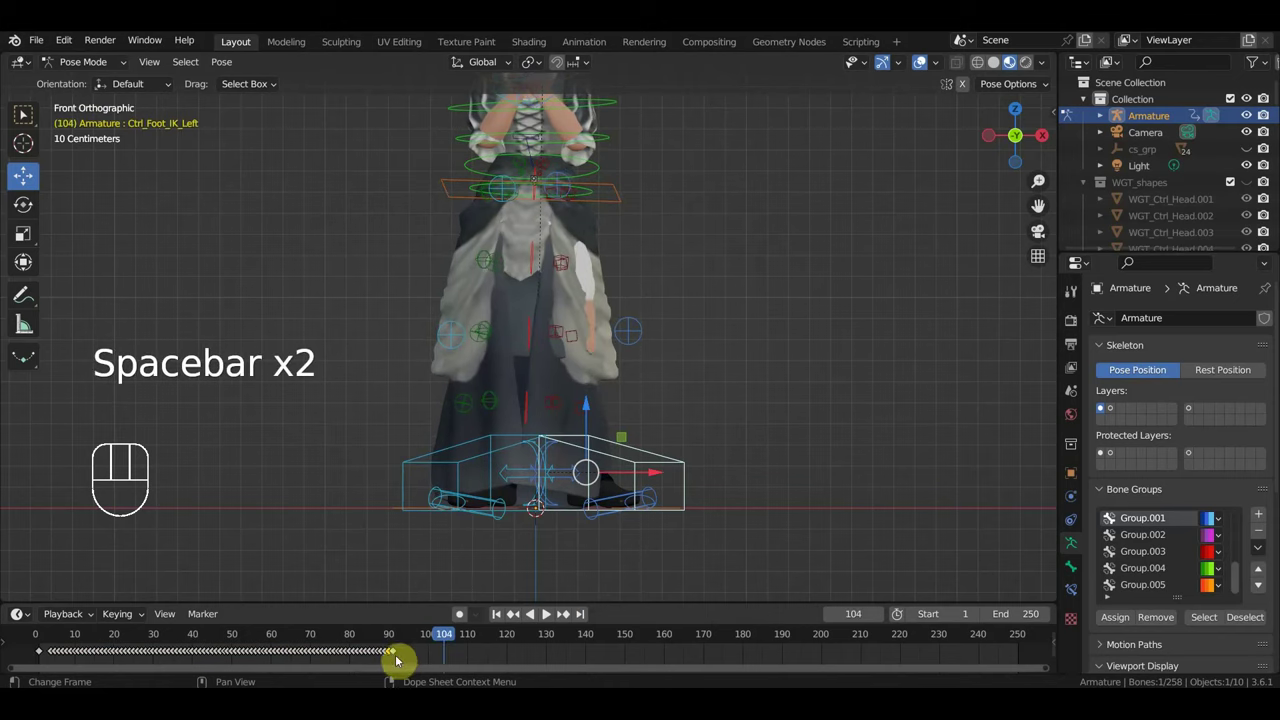
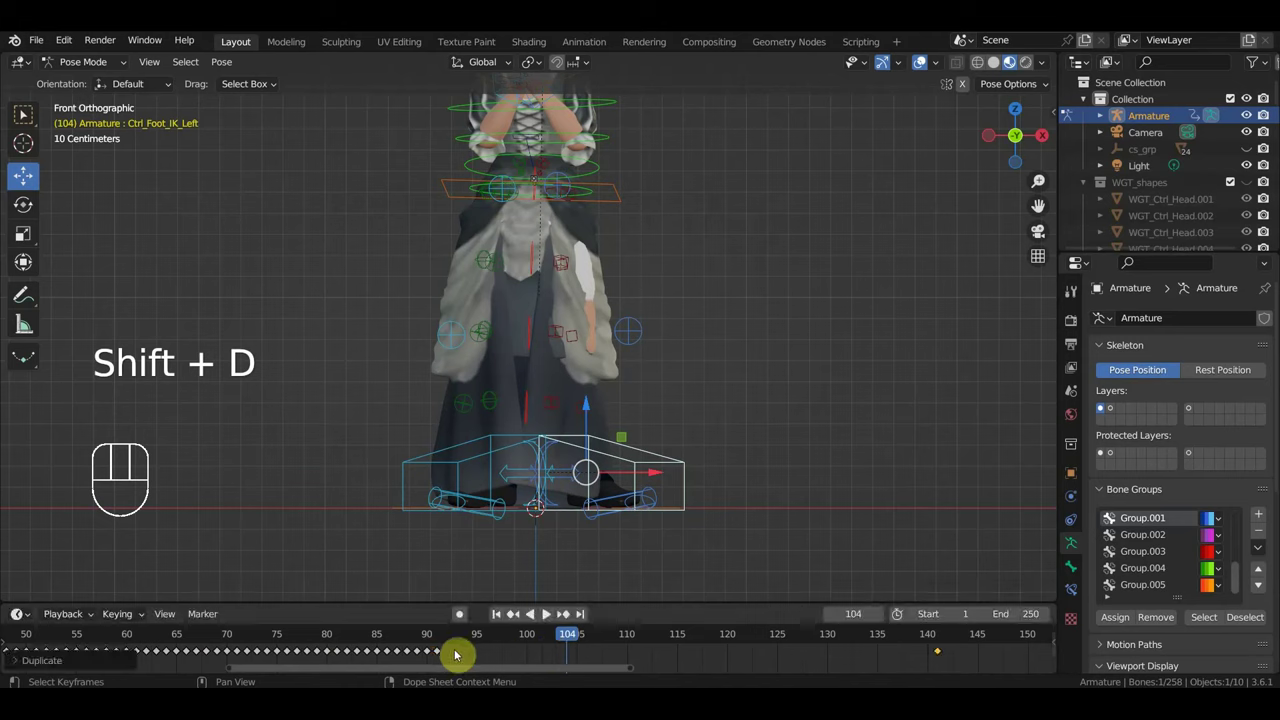
Step: Delete a stray foot-control keyframe and scrub the timeline to a later frame
click(442, 654)
key(Delete)
key(space)
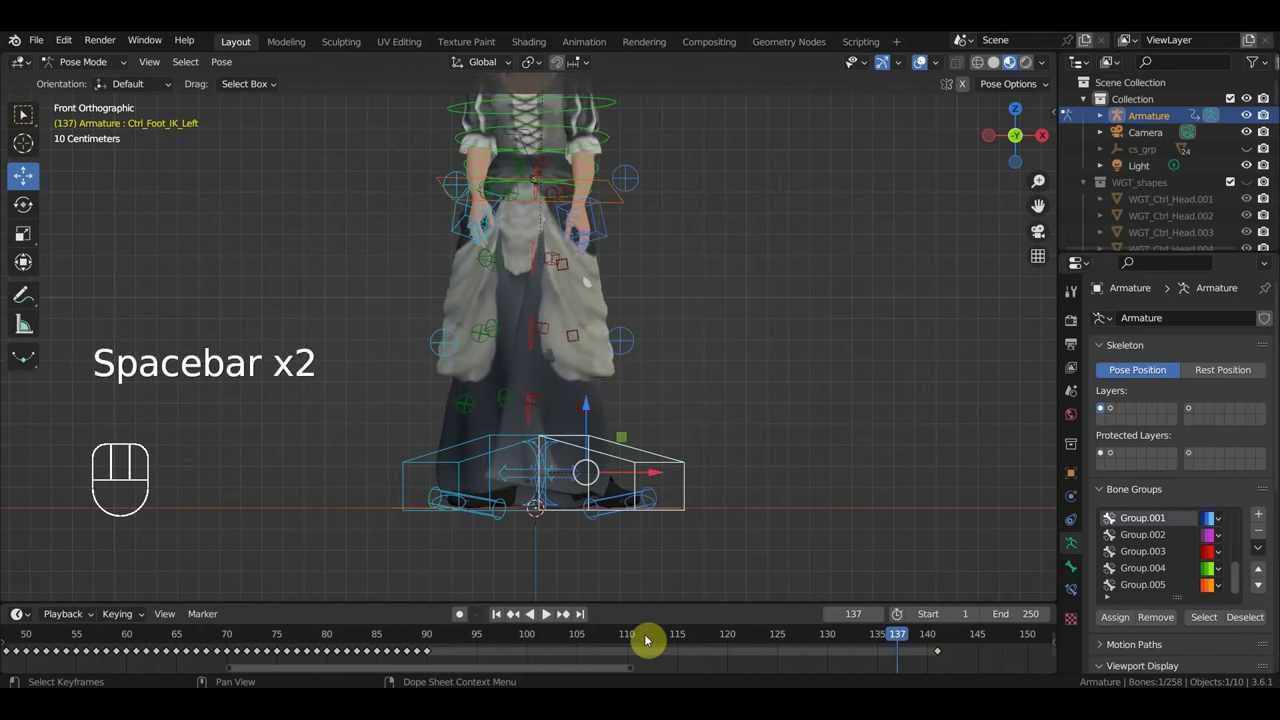
key(space)
click(947, 640)
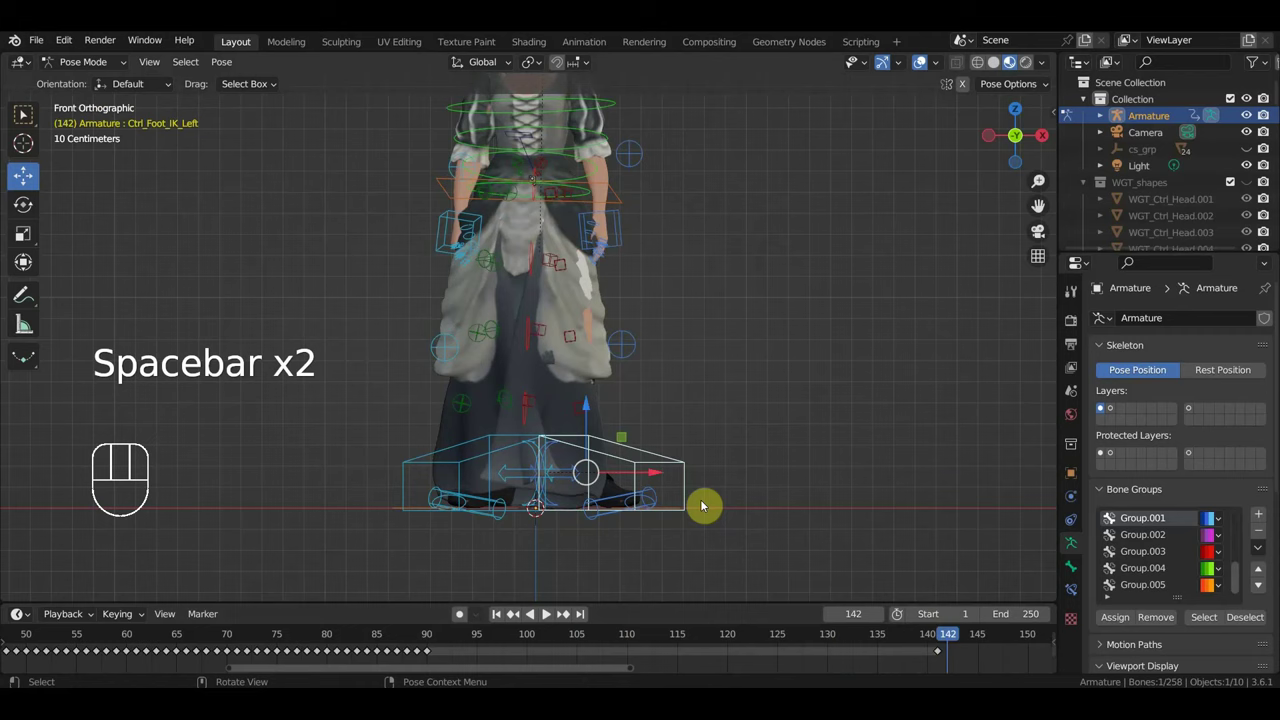
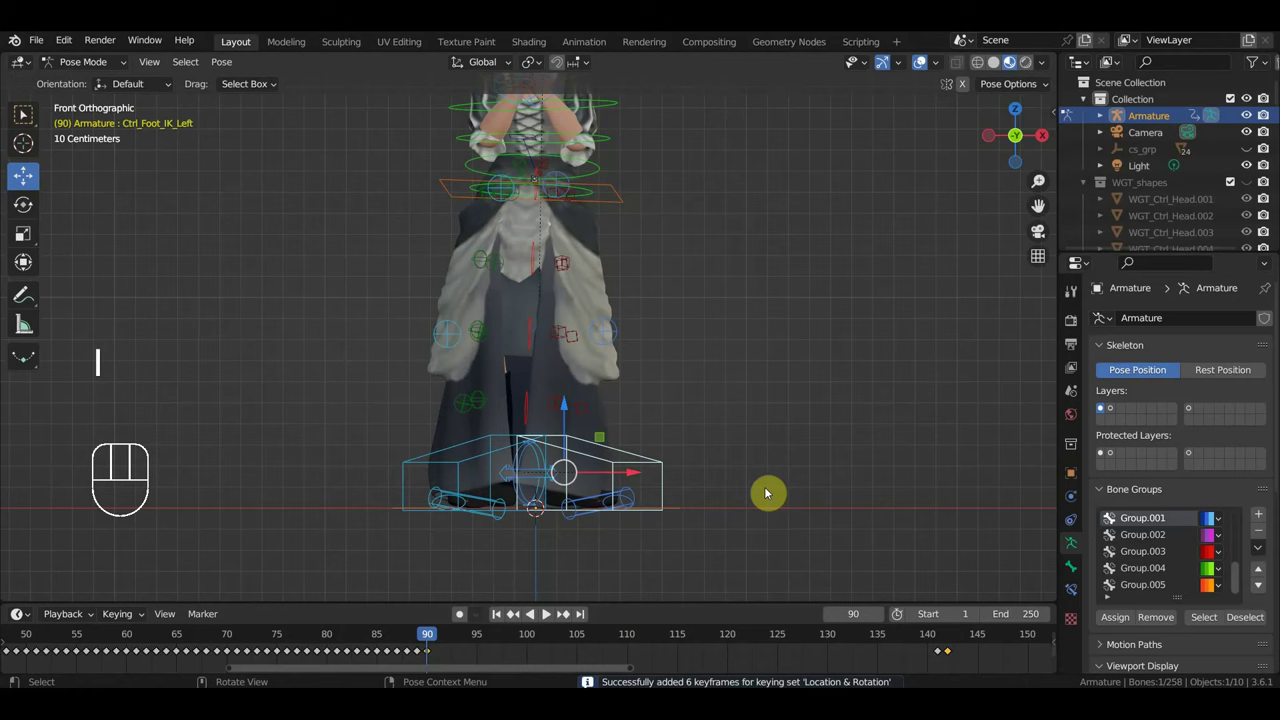
Step: Key Ctrl_Foot_IK_Left's location and rotation at frame 142 and shift the re-keyed pose to frame 90
key(space)
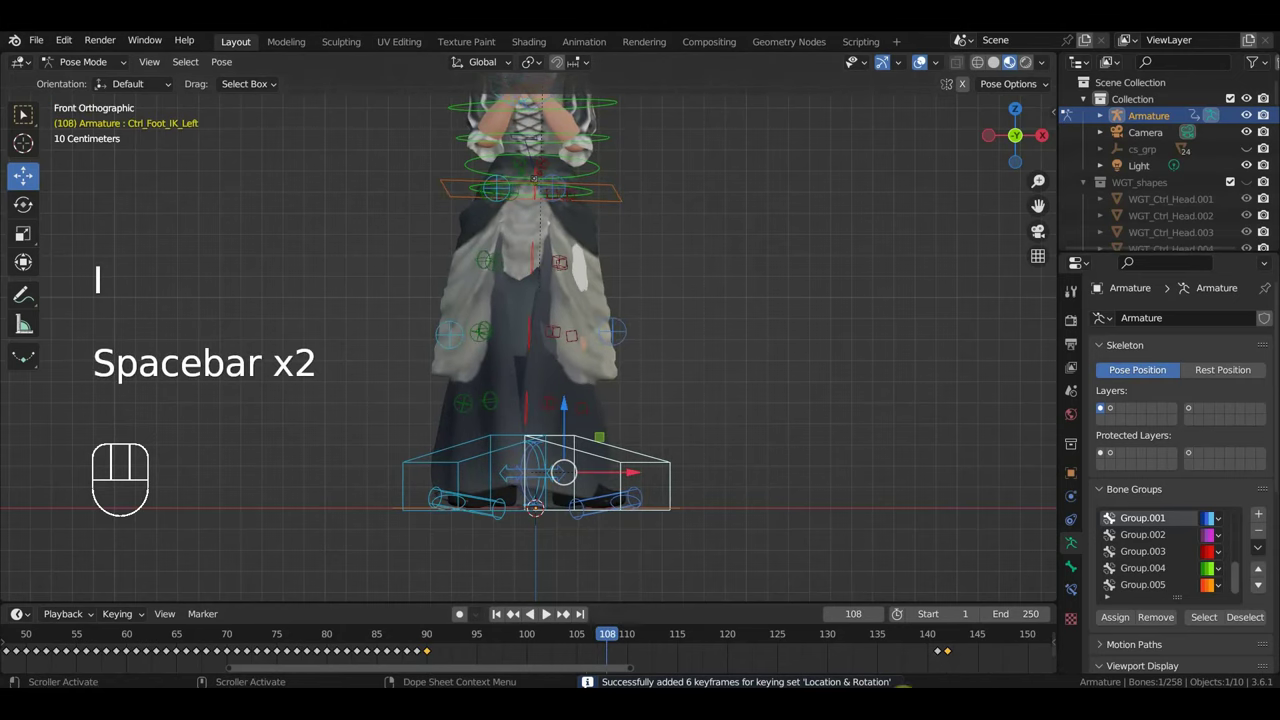
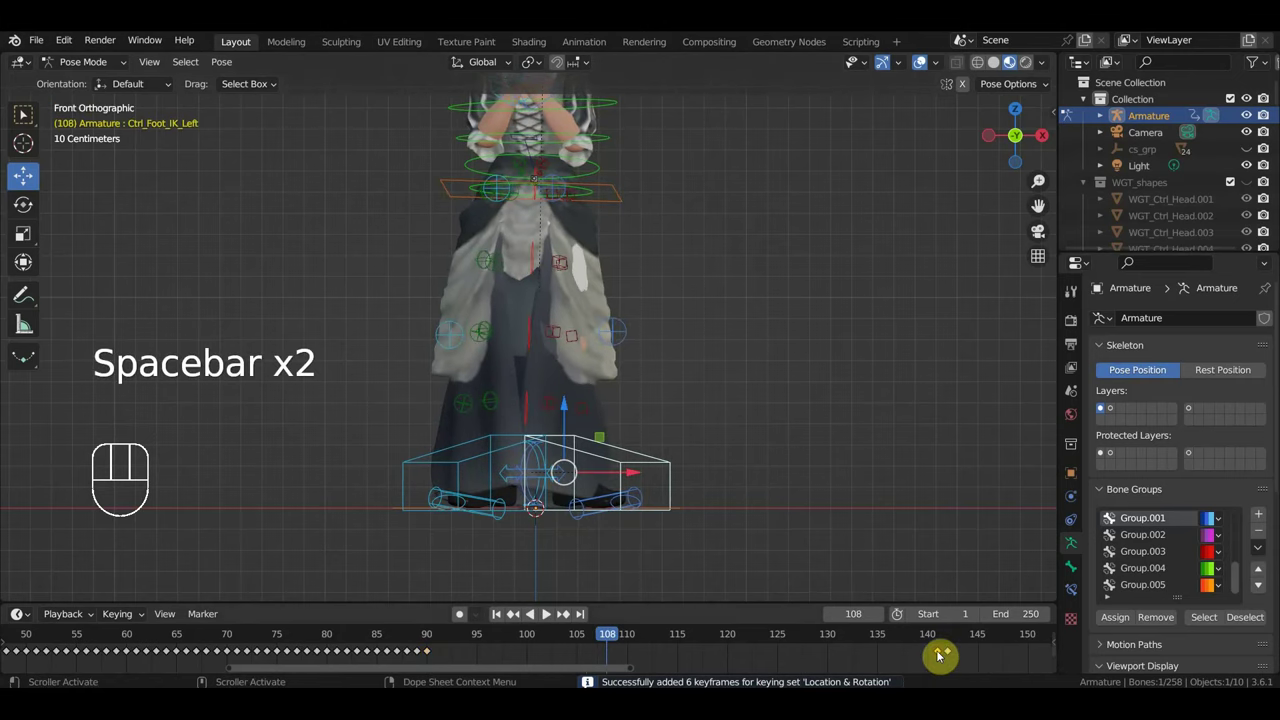
key(Delete)
key(space)
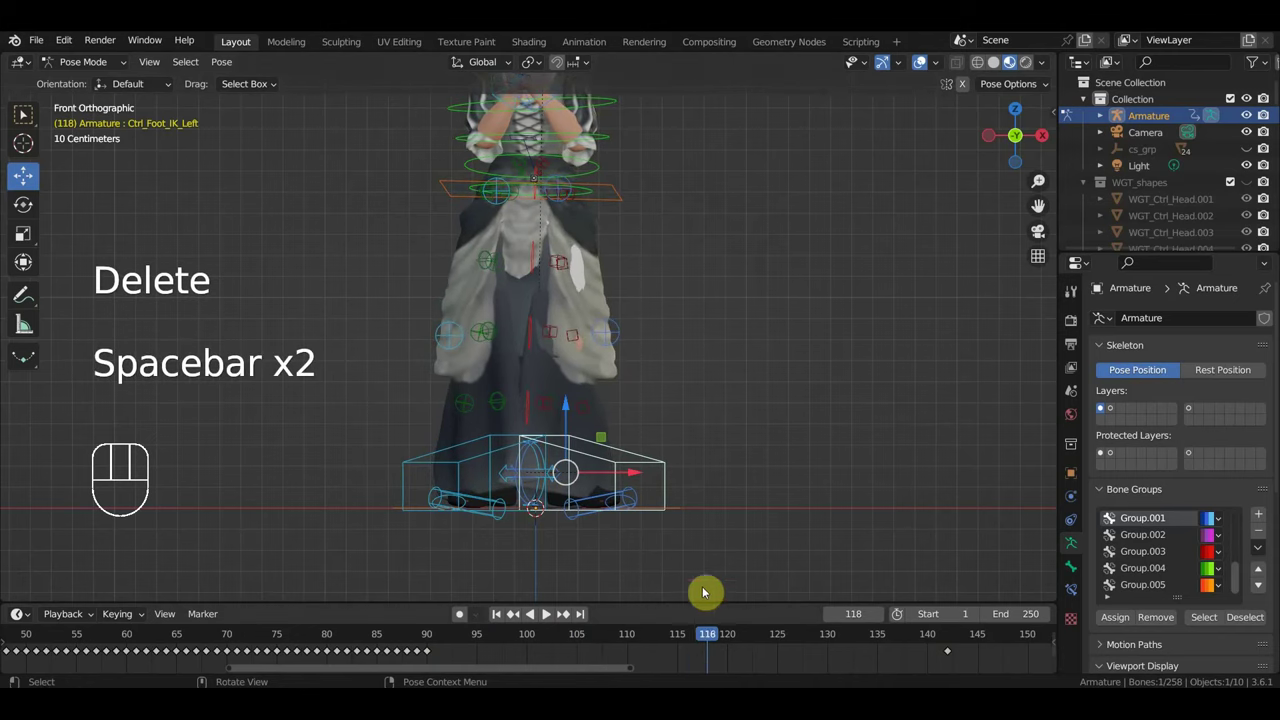
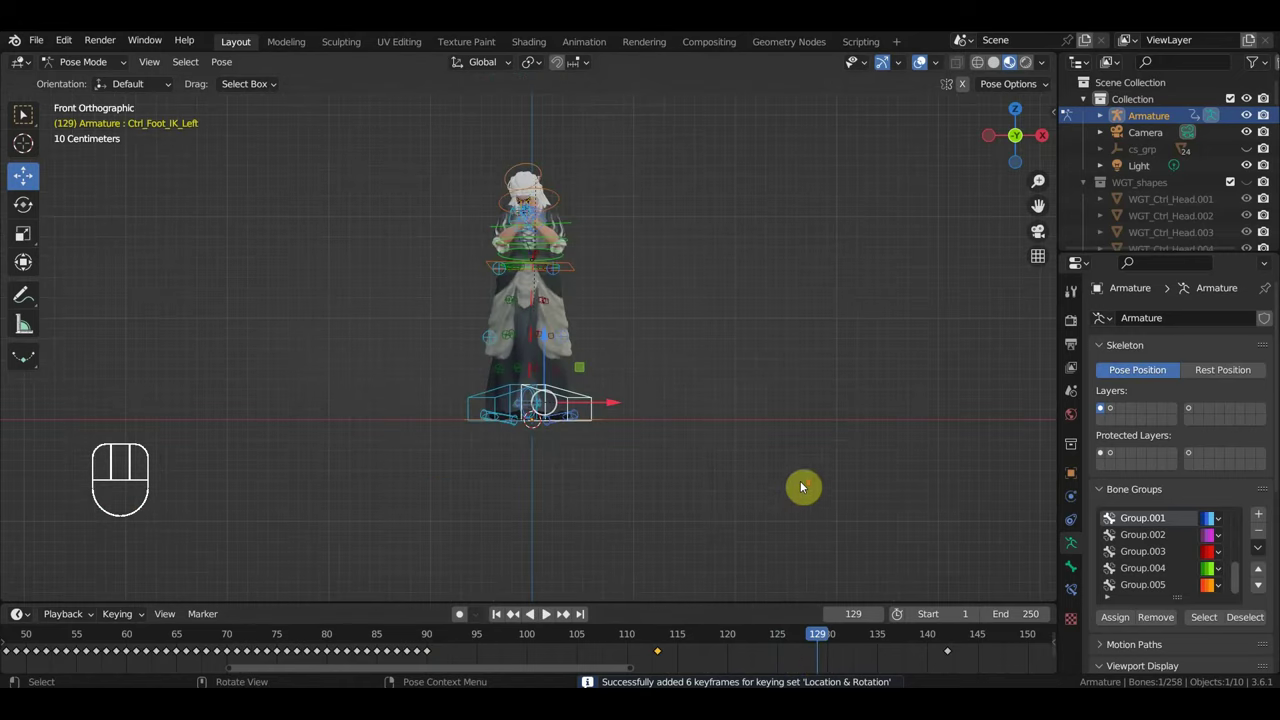
Step: Show the character in Material Preview and play the animation while orbiting under the skirt
click(929, 69)
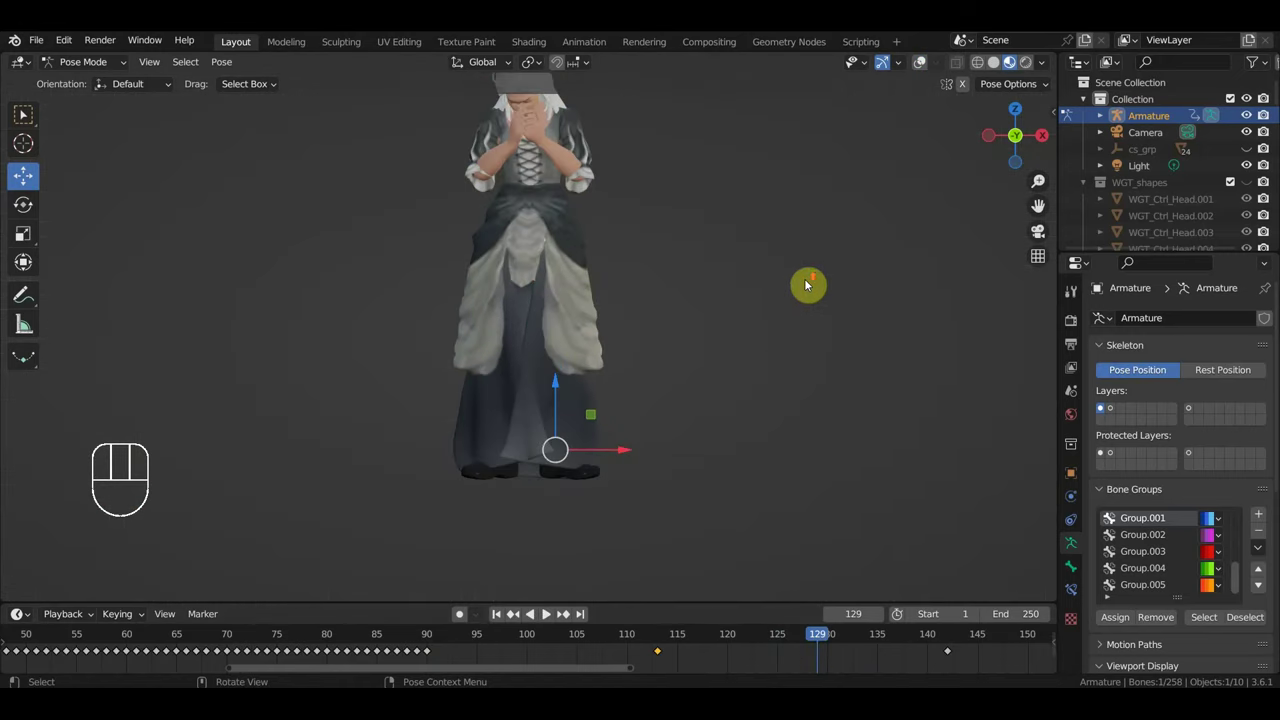
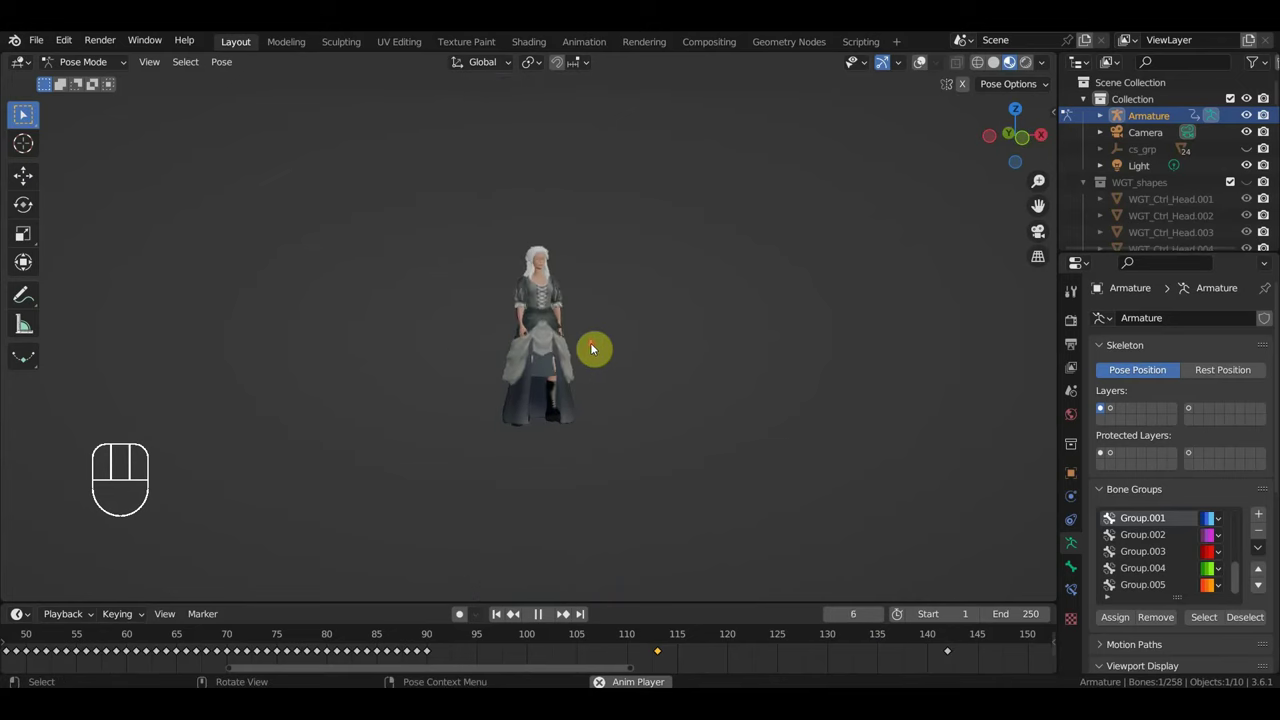
key(space)
drag(602, 351, 586, 307)
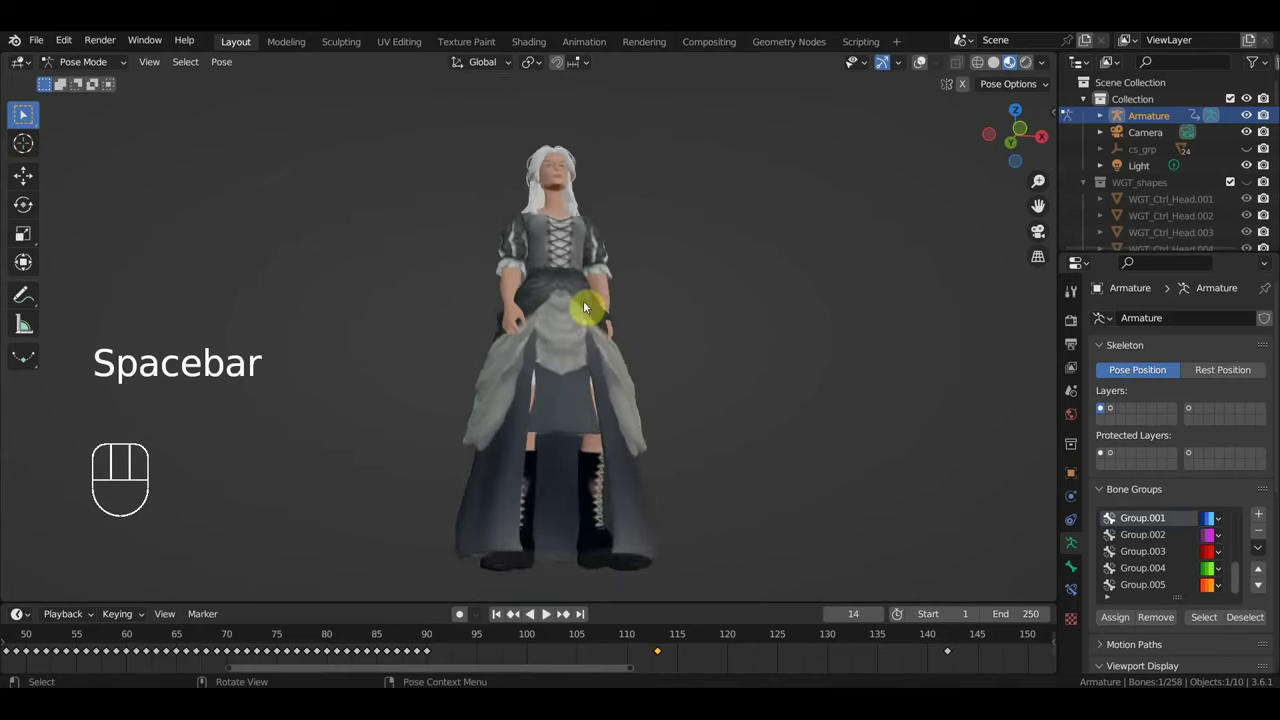
drag(570, 359, 518, 267)
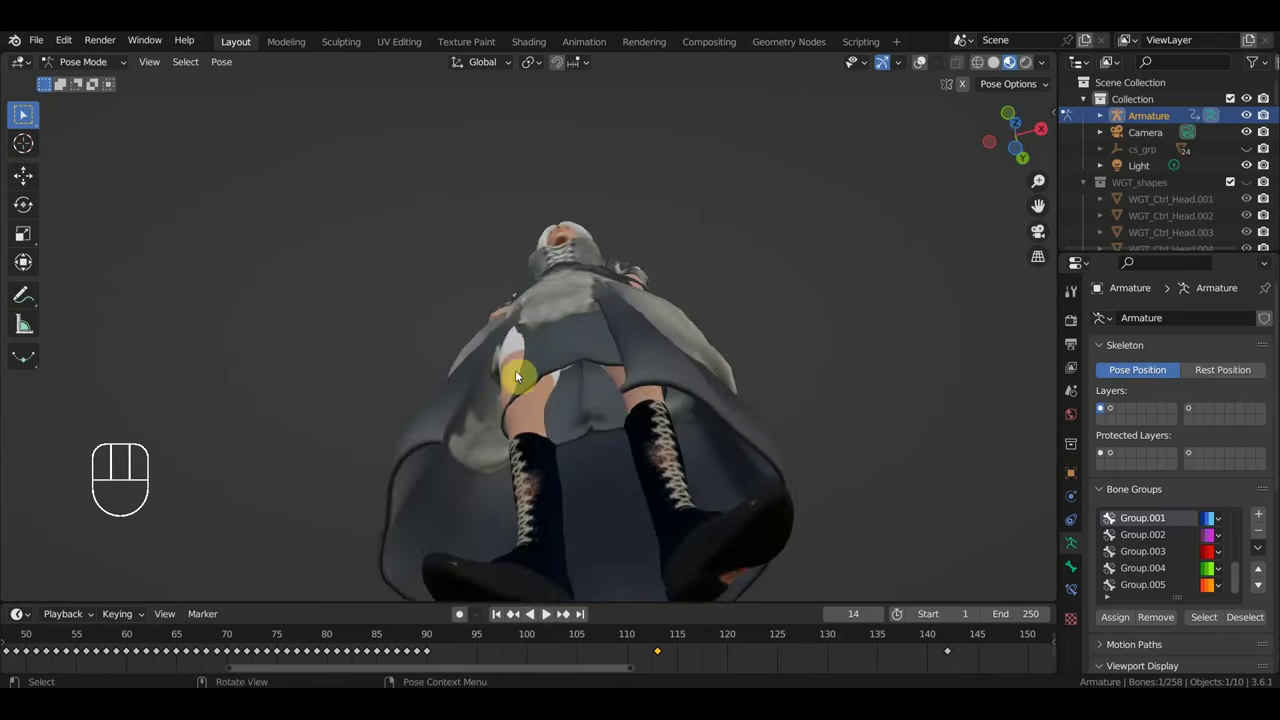
drag(560, 394, 553, 374)
Step: Deselect all bones and select the skirt mesh Extract2_1 in Object Mode
click(595, 396)
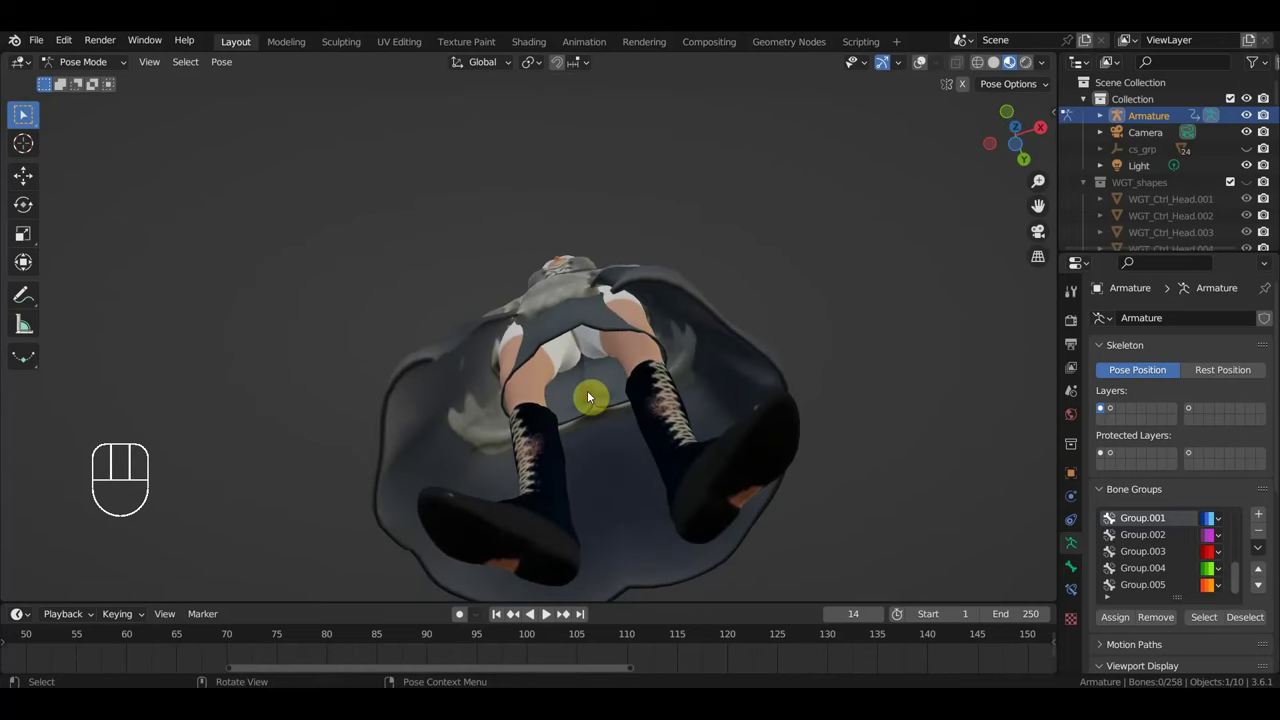
drag(78, 66, 96, 87)
click(28, 113)
middle_click(28, 113)
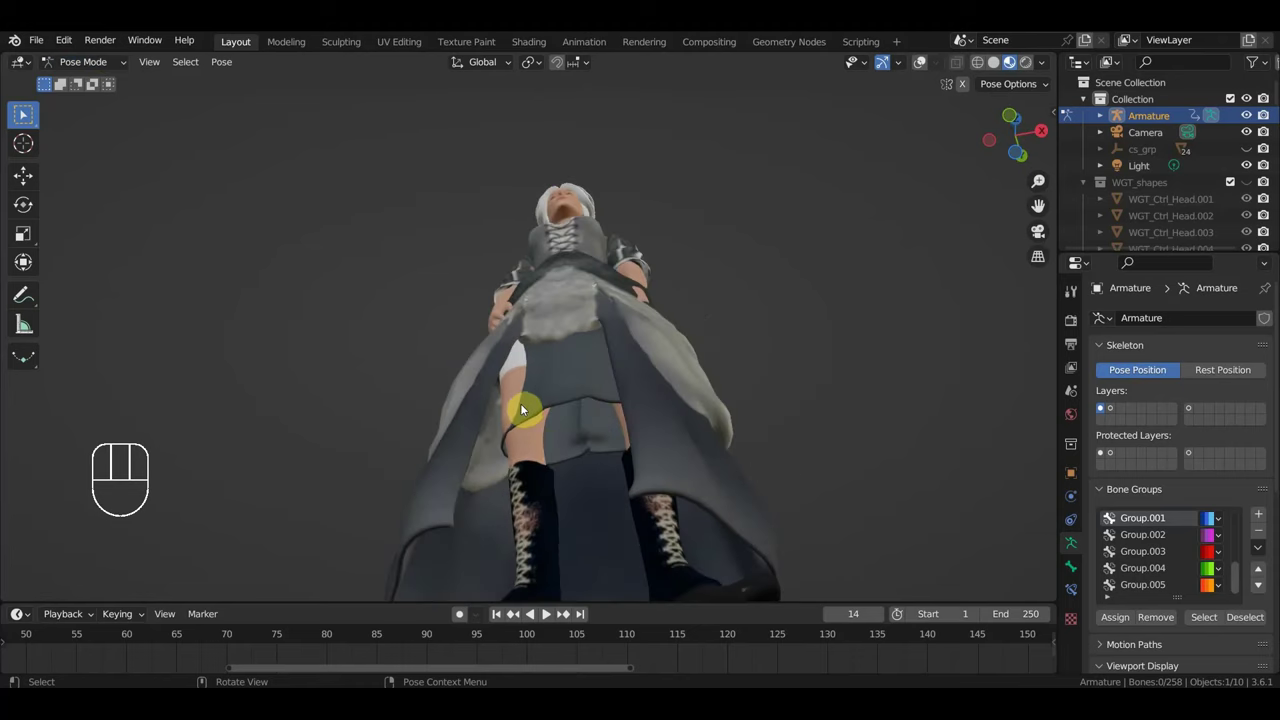
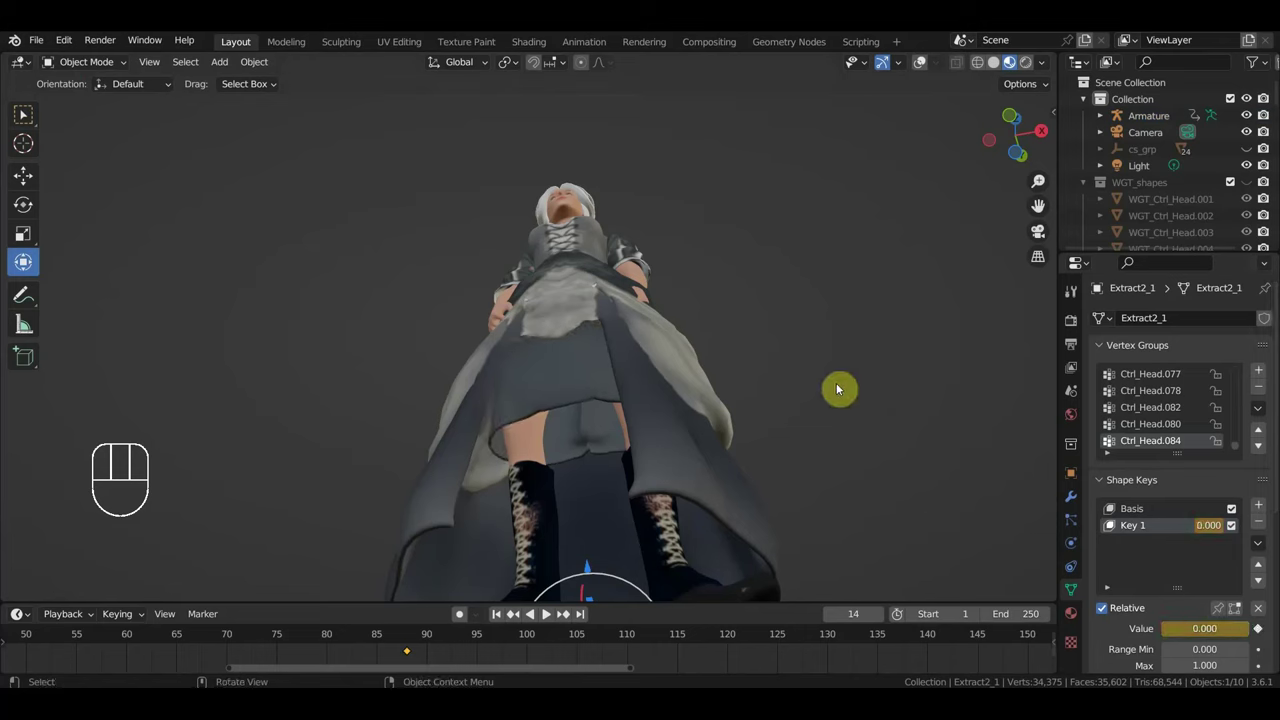
key(space)
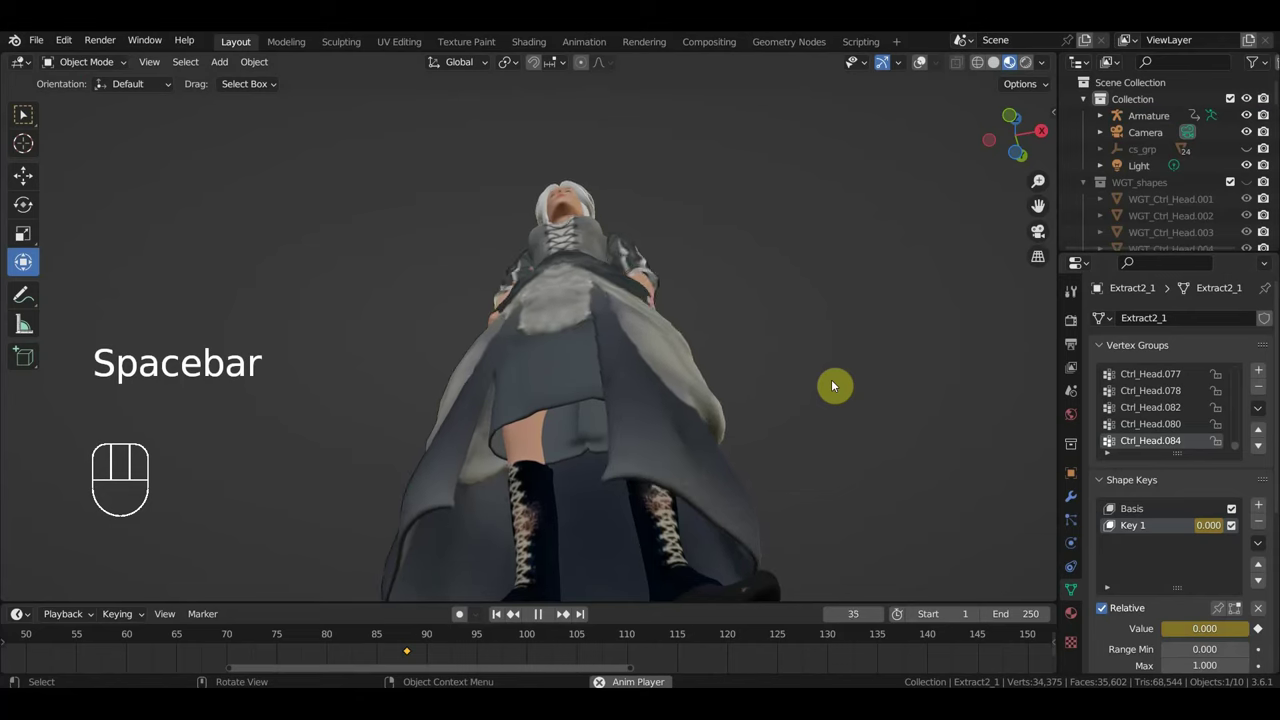
drag(818, 417, 830, 516)
key(space)
drag(820, 495, 829, 509)
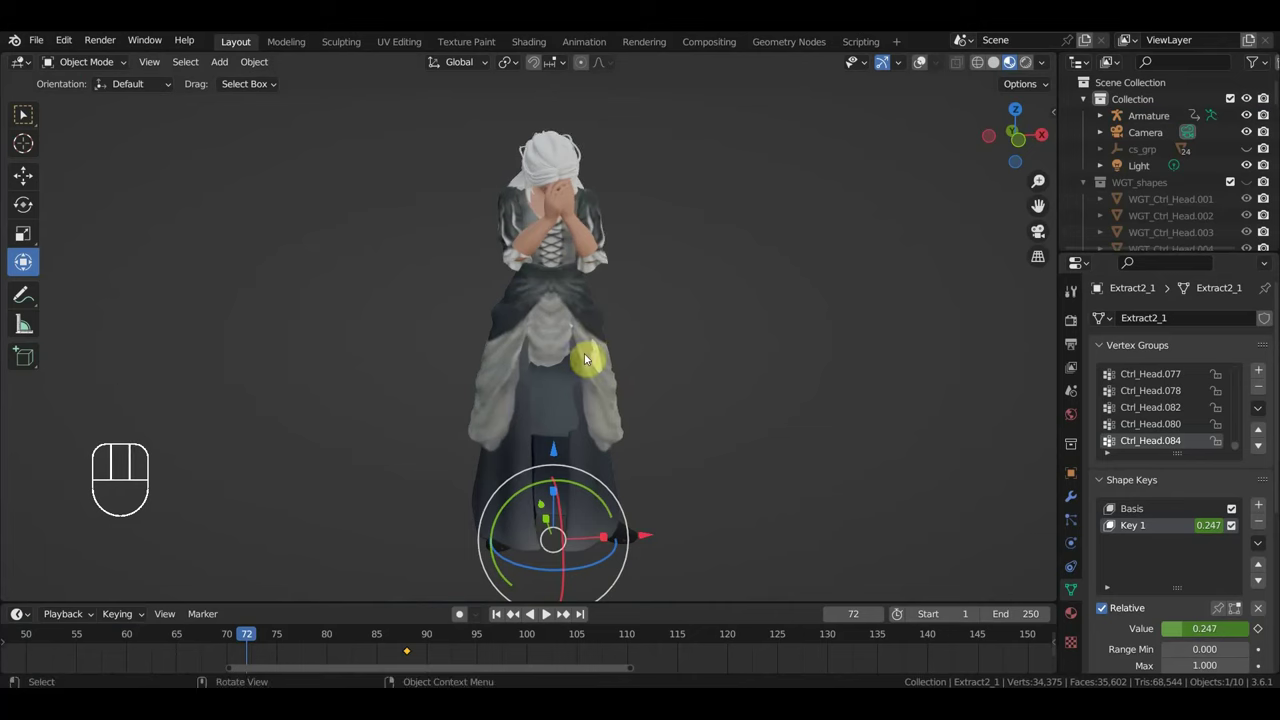
key(KP_2)
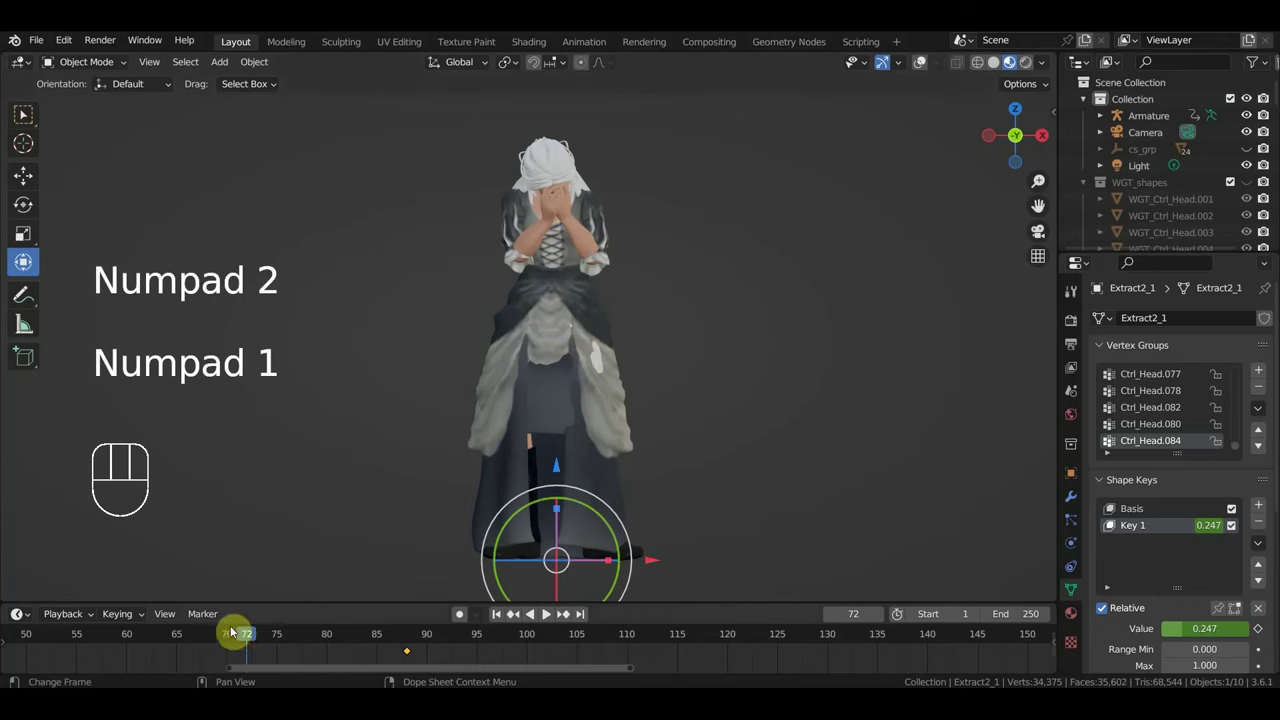
drag(320, 635, 720, 600)
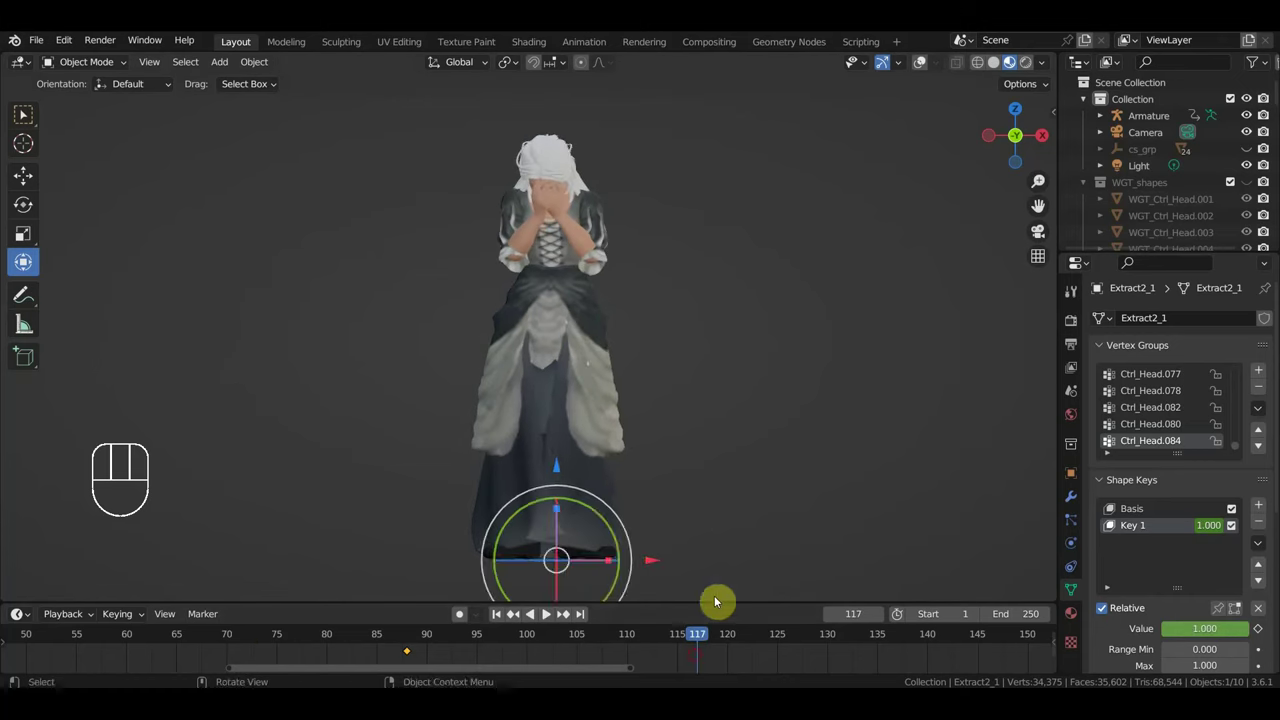
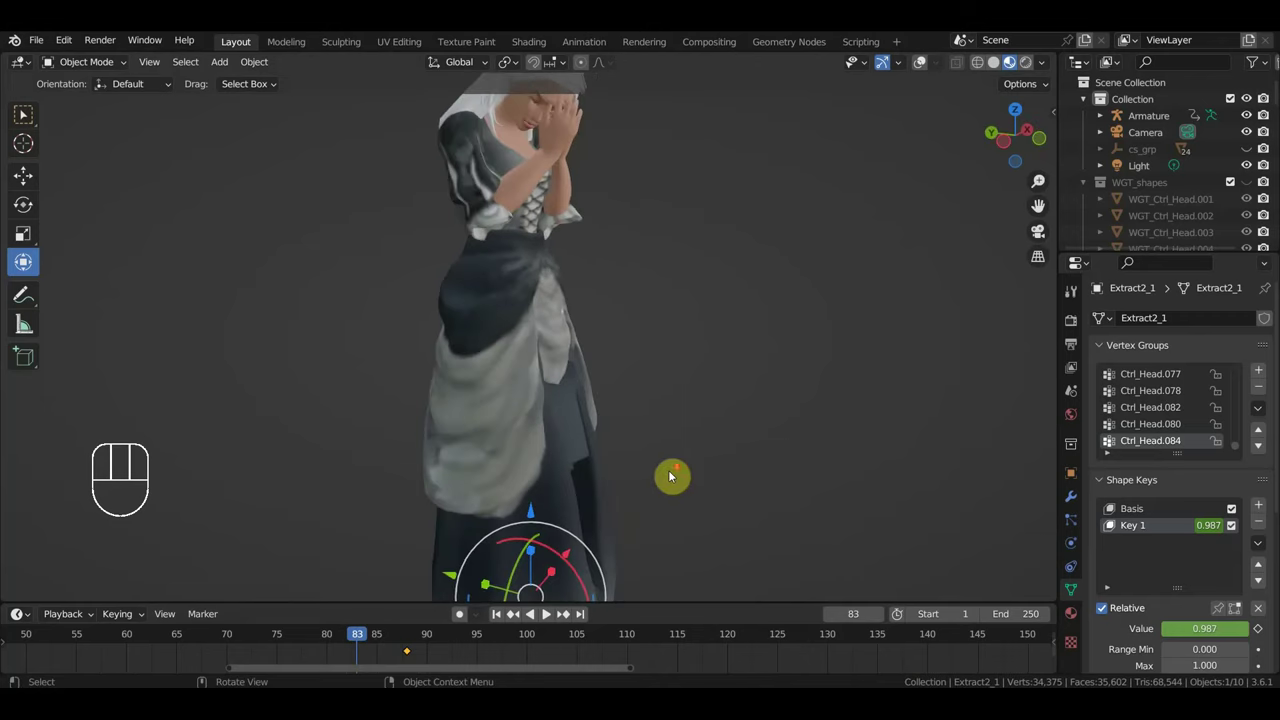
Step: Enable viewport overlays, shade the scene as Wireframe and orbit into a perspective view
key(KP_1)
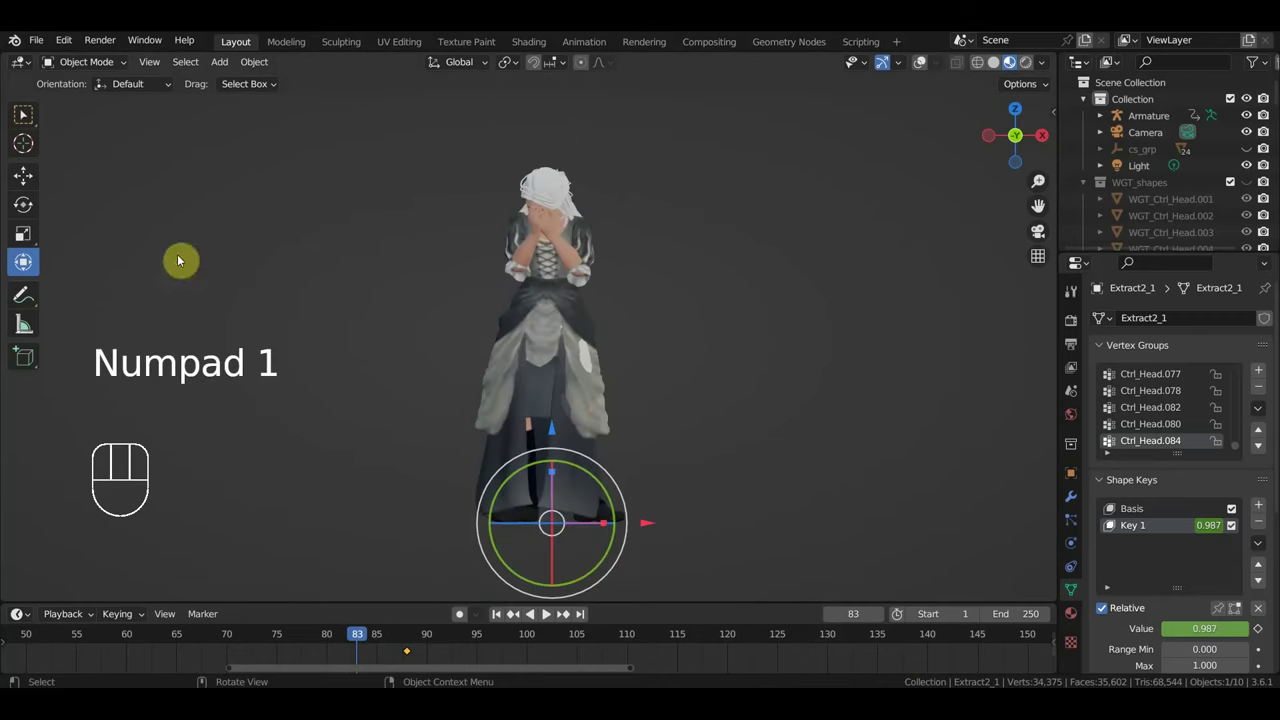
click(927, 66)
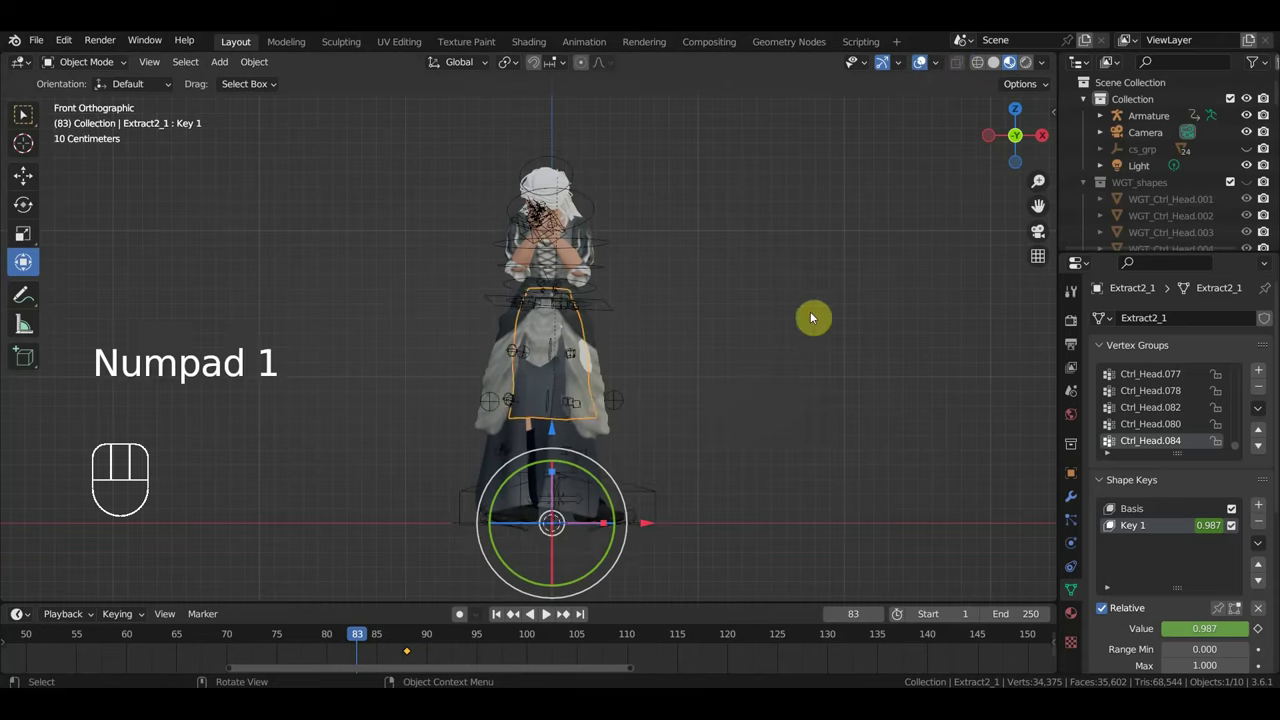
click(784, 387)
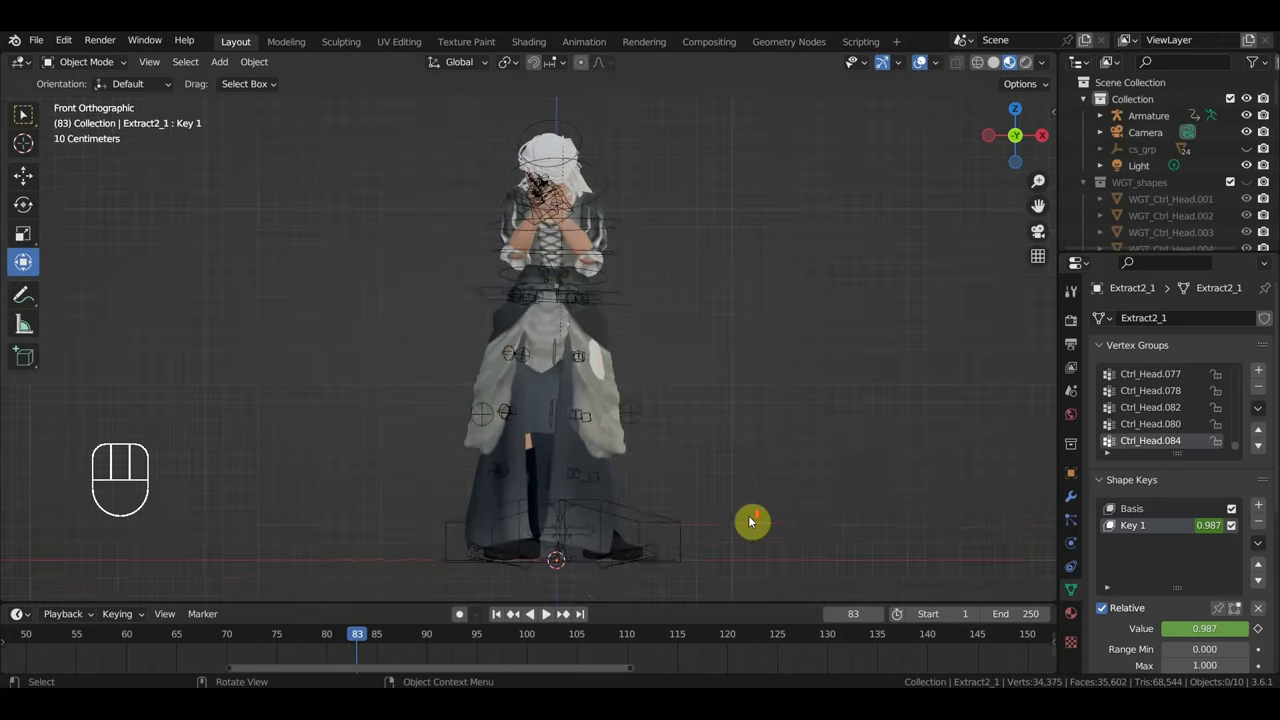
drag(774, 514, 884, 520)
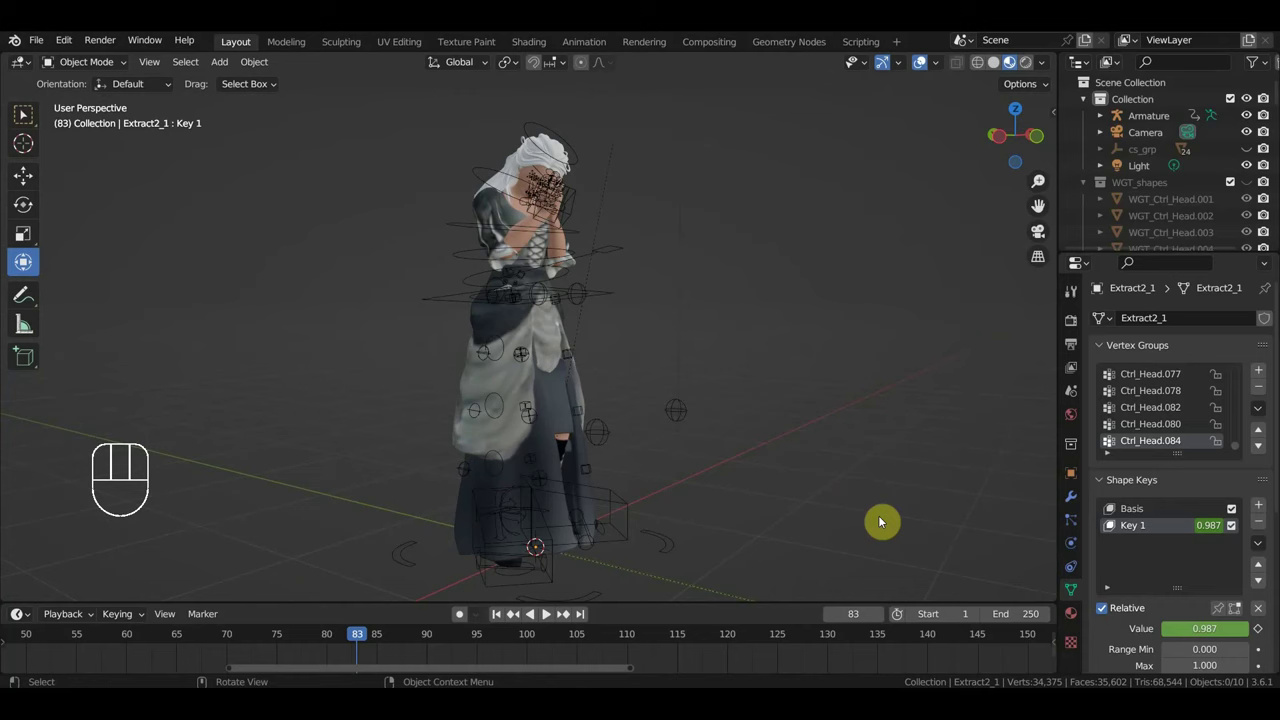